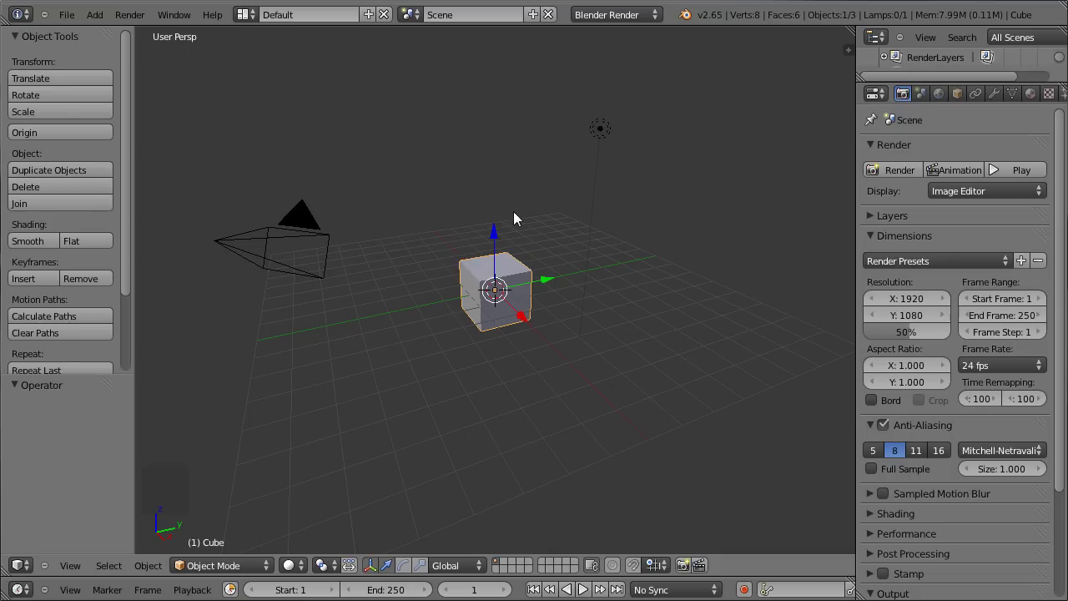
- Delete the default cube and lamp, keeping the camera, and switch to front orthographic view
key(x)
right_click(605, 131)
key(x)
key(KP_1)
key(KP_5)
key(n)
- Enable Background Images and load safecloud.jpg as the view's reference sketch
scroll(down, 3)
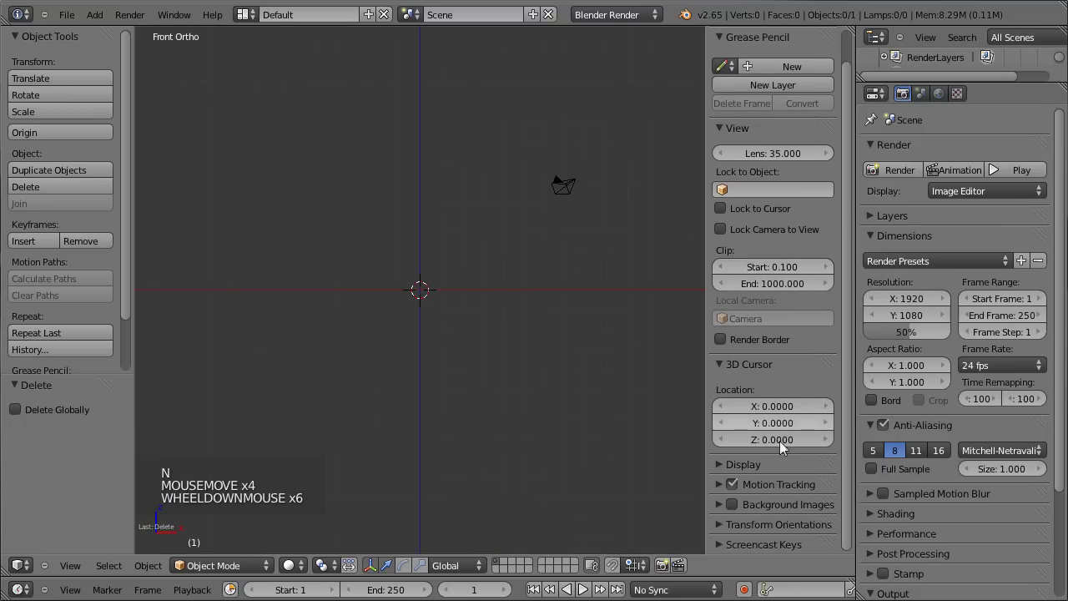
click(738, 510)
click(726, 509)
scroll(down, 3)
click(741, 507)
scroll(down, 3)
scroll(down, 3)
scroll(down, 3)
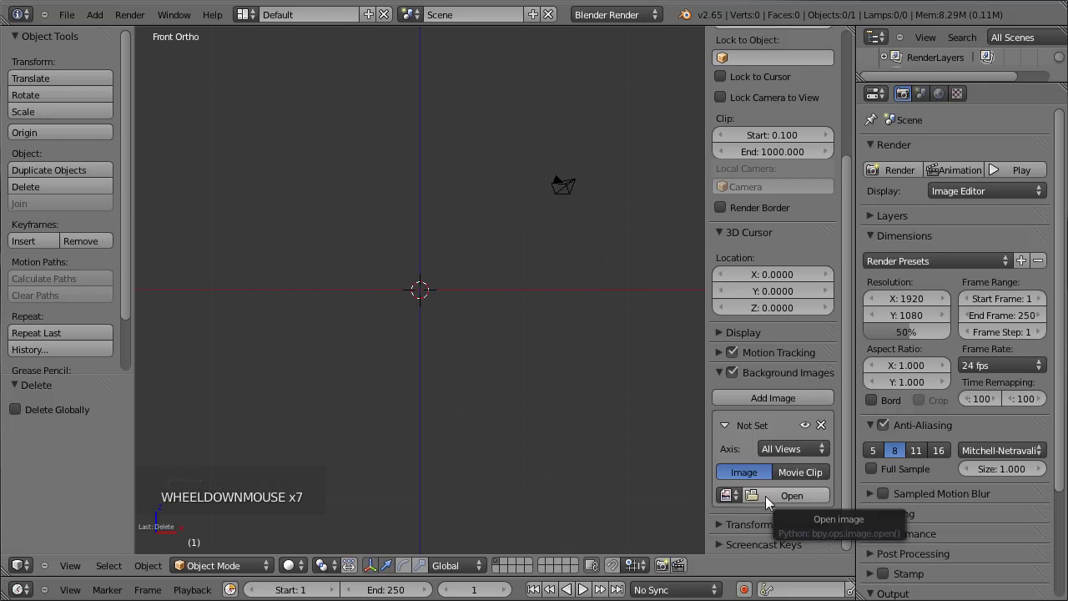
click(786, 505)
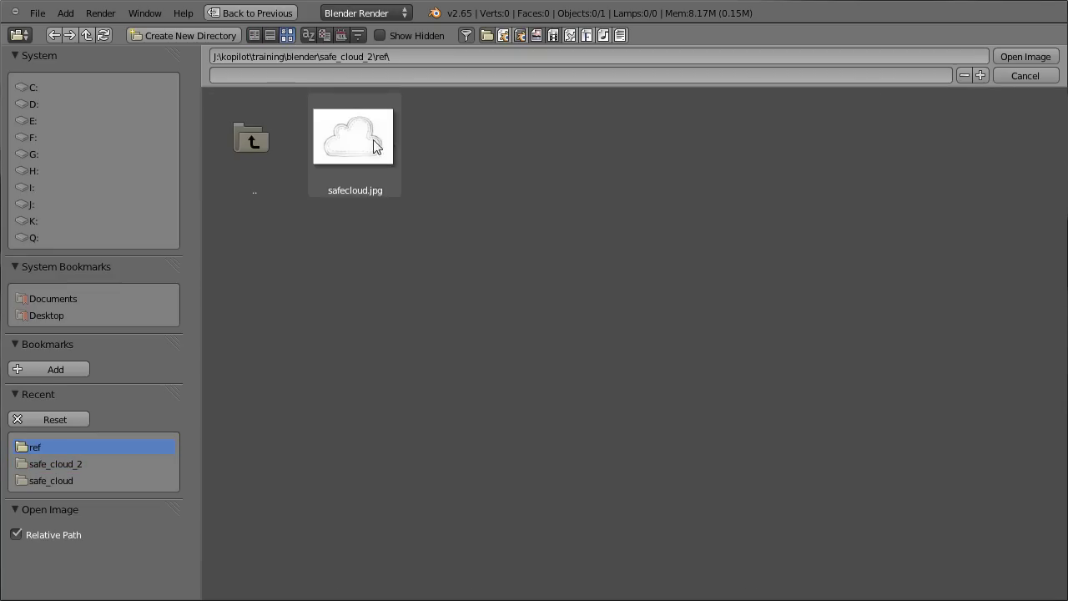
click(1041, 63)
scroll(up, 3)
scroll(up, 3)
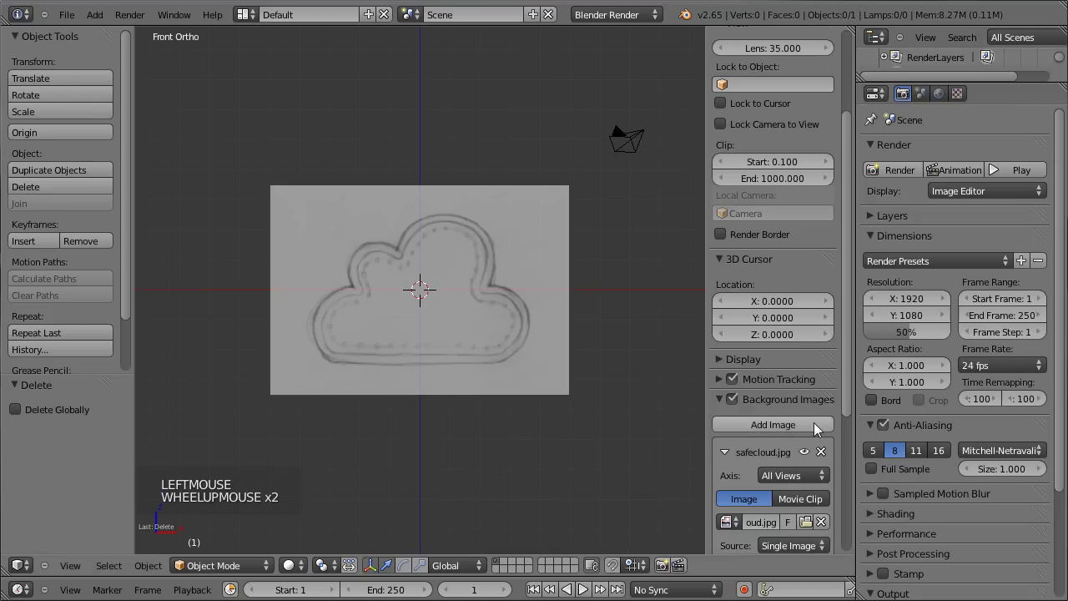
- Set the reference image Size to 2.344 and Y offset to 1.664 so the cloud sits above the origin
click(849, 443)
click(852, 418)
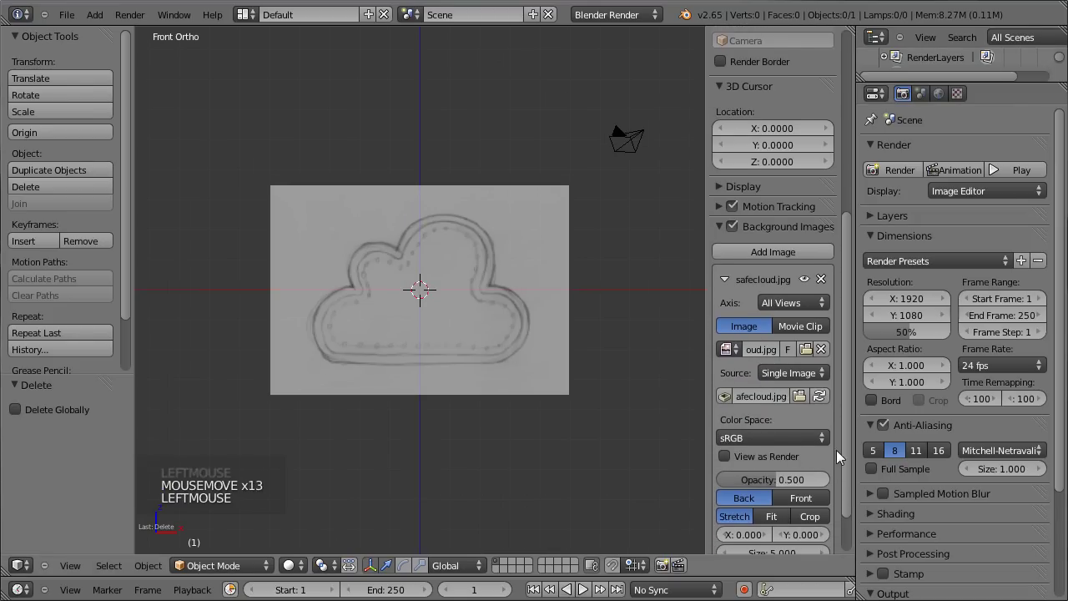
click(847, 484)
click(788, 499)
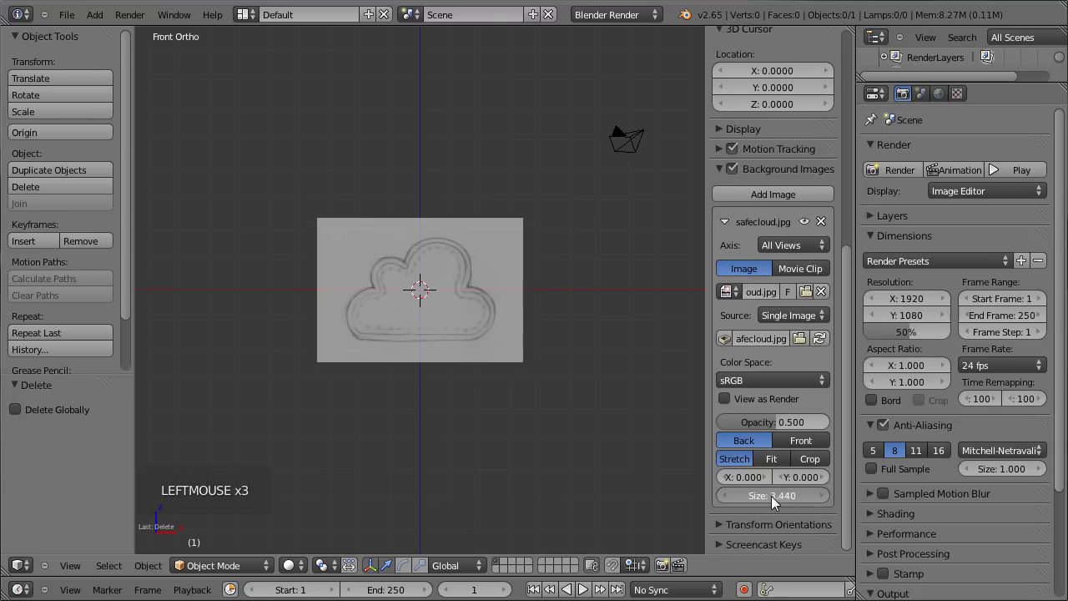
scroll(up, 3)
click(811, 483)
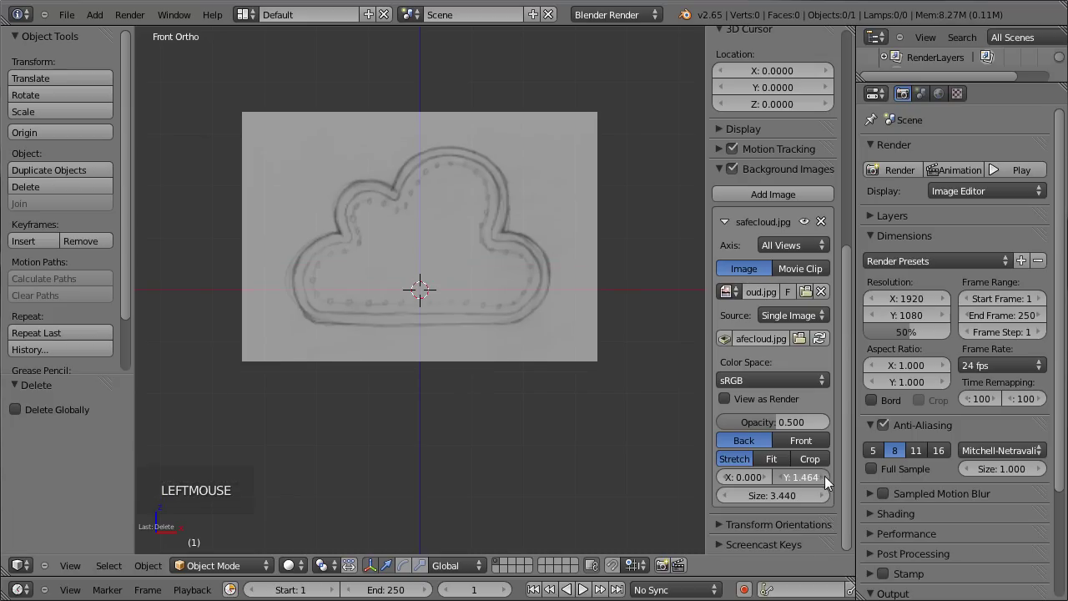
click(778, 503)
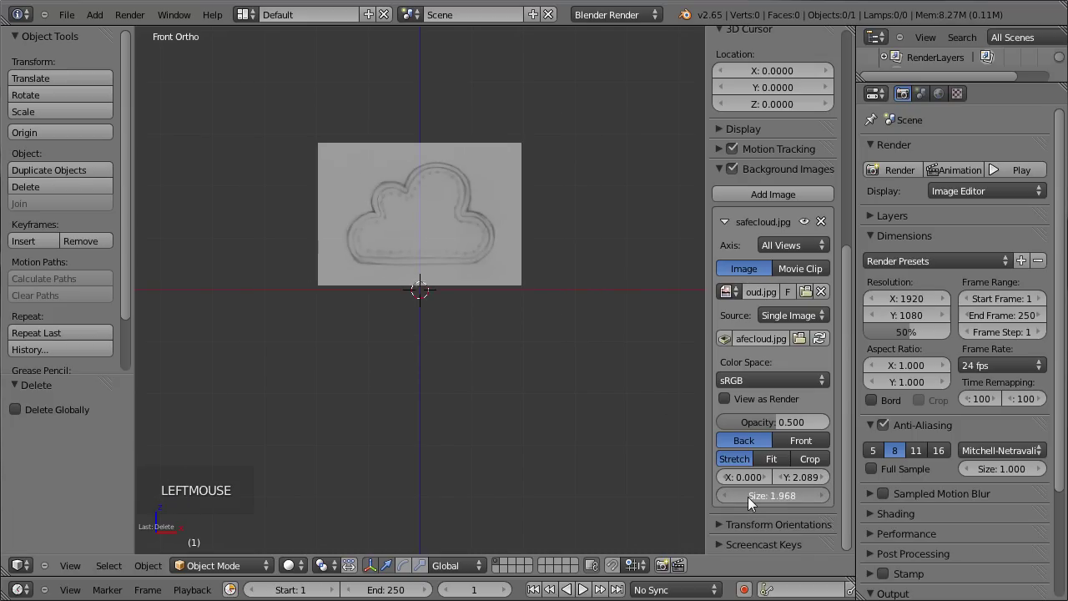
scroll(down, 3)
scroll(up, 3)
click(805, 484)
scroll(up, 3)
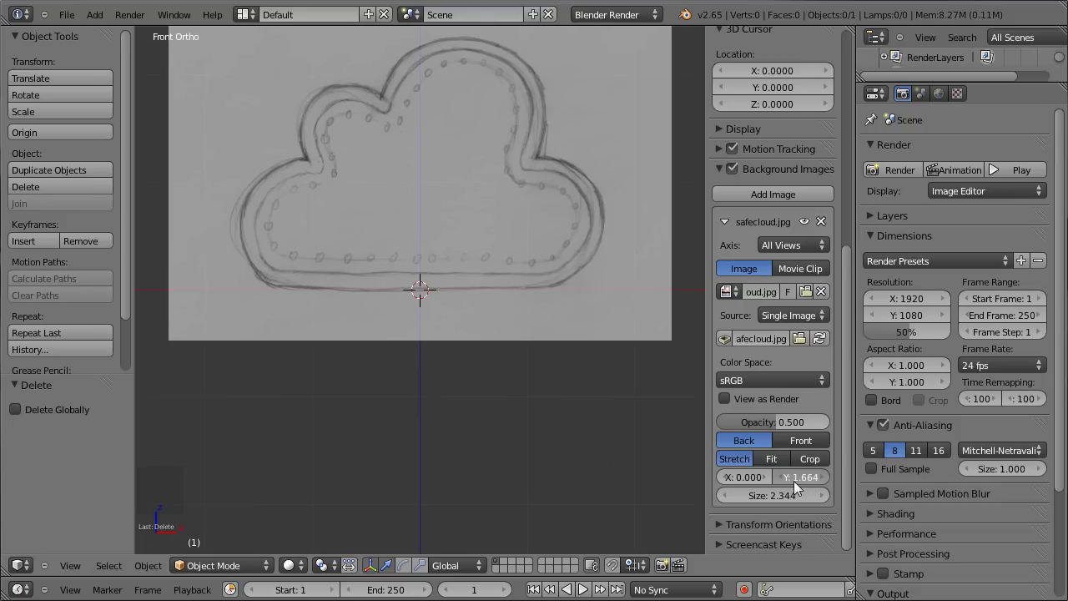
scroll(up, 3)
- Hide the side panels and frame the cloud sketch in the viewport
key(n)
middle_click(435, 269)
key(t)
scroll(down, 3)
middle_click(373, 230)
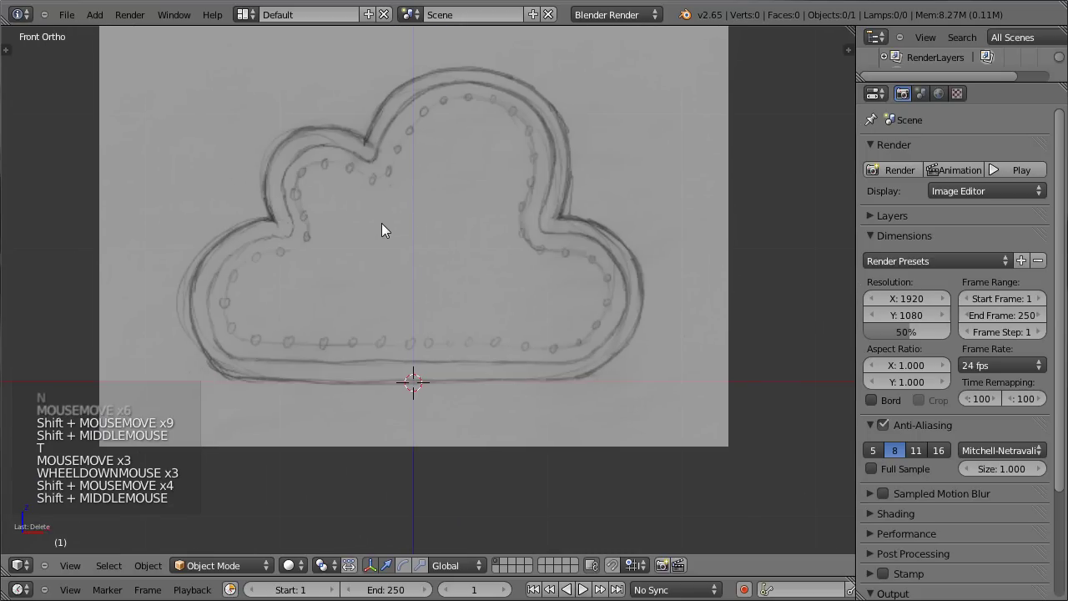
- Add a Bezier curve at the origin and set the reference image Axis to Front only
key(shift+a)
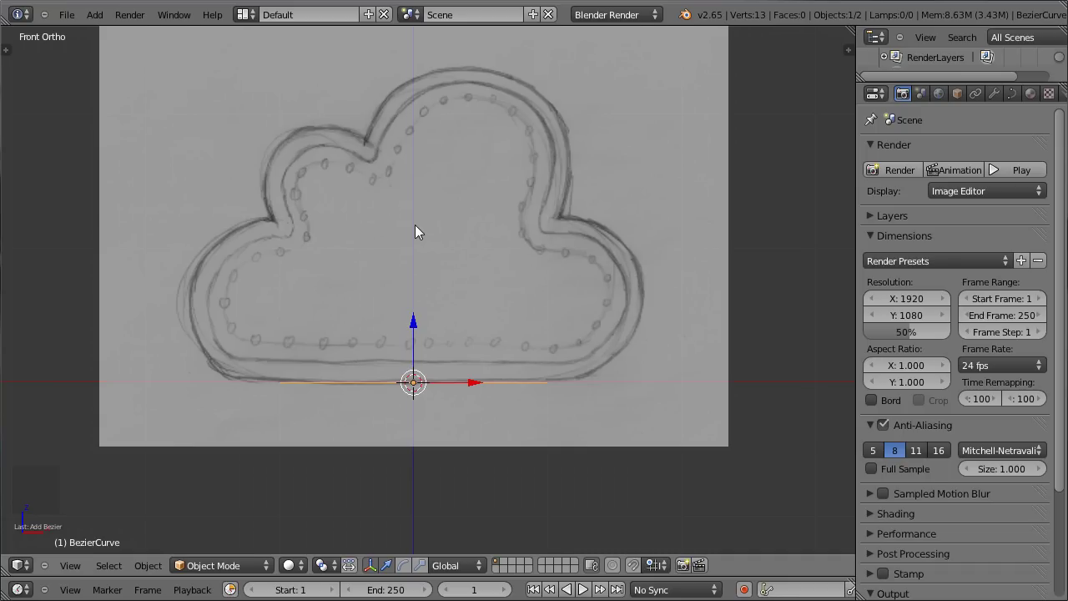
key(r)
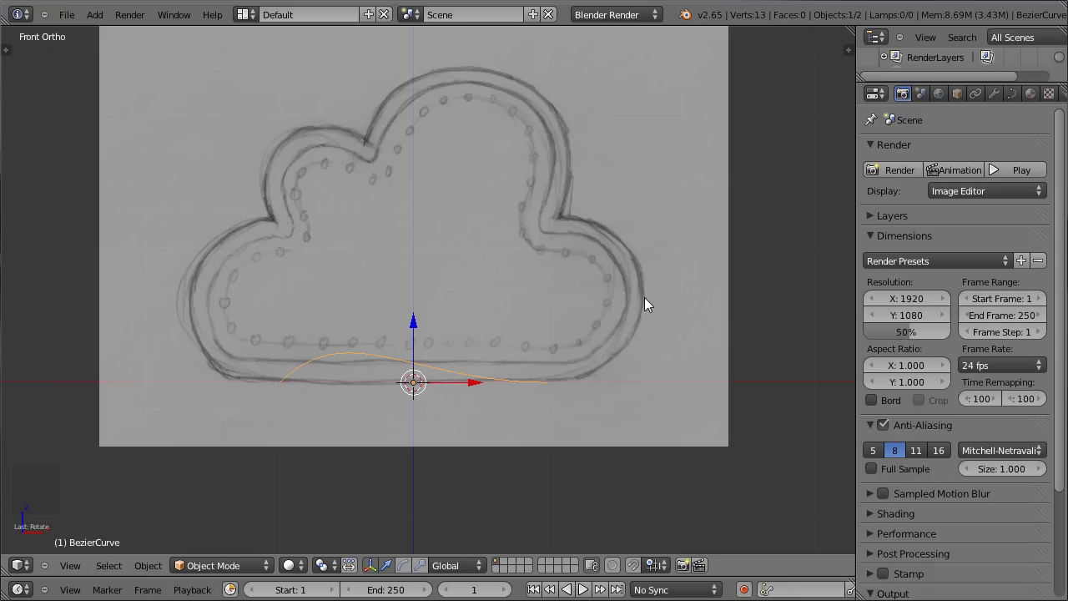
key(n)
click(852, 237)
click(784, 247)
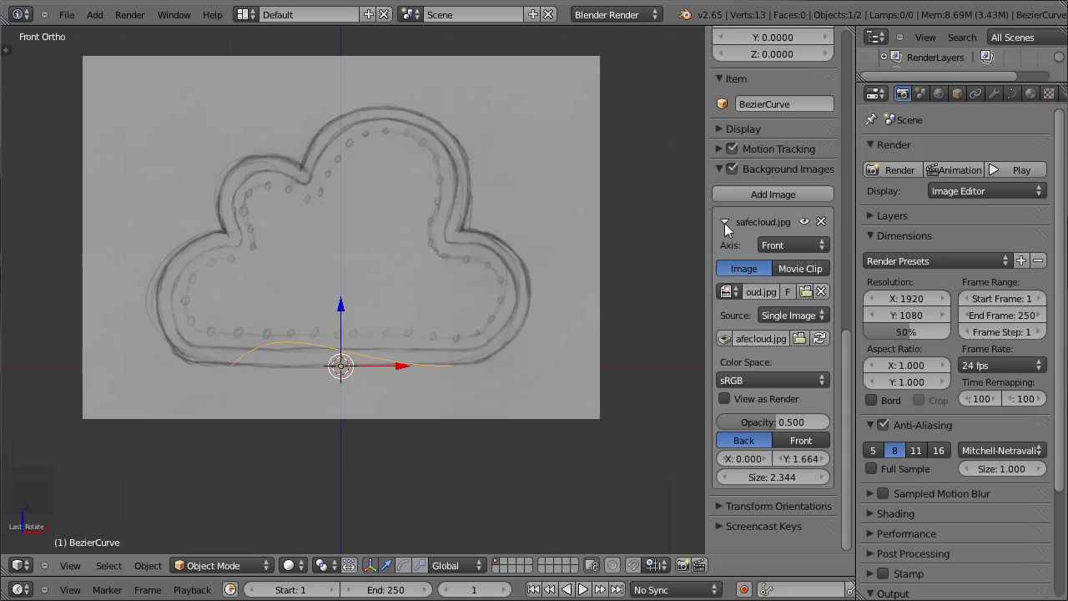
- Collapse the background image entry, hide the view settings and select the Bezier curve
click(726, 228)
click(857, 346)
key(n)
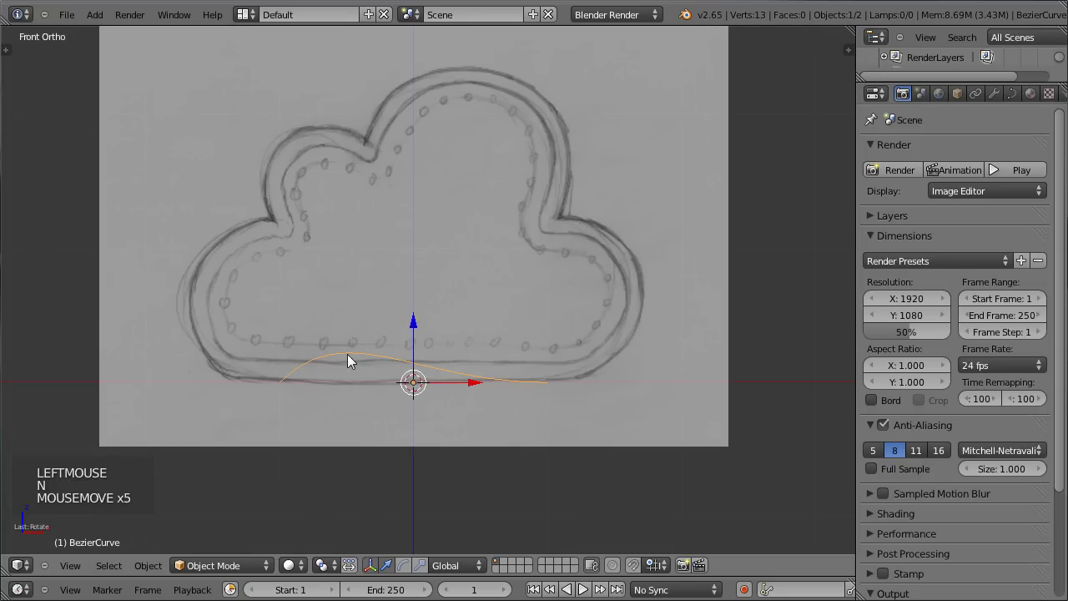
right_click(352, 359)
- Edit the curve and place its two end points along the cloud's flat bottom edge
key(Tab)
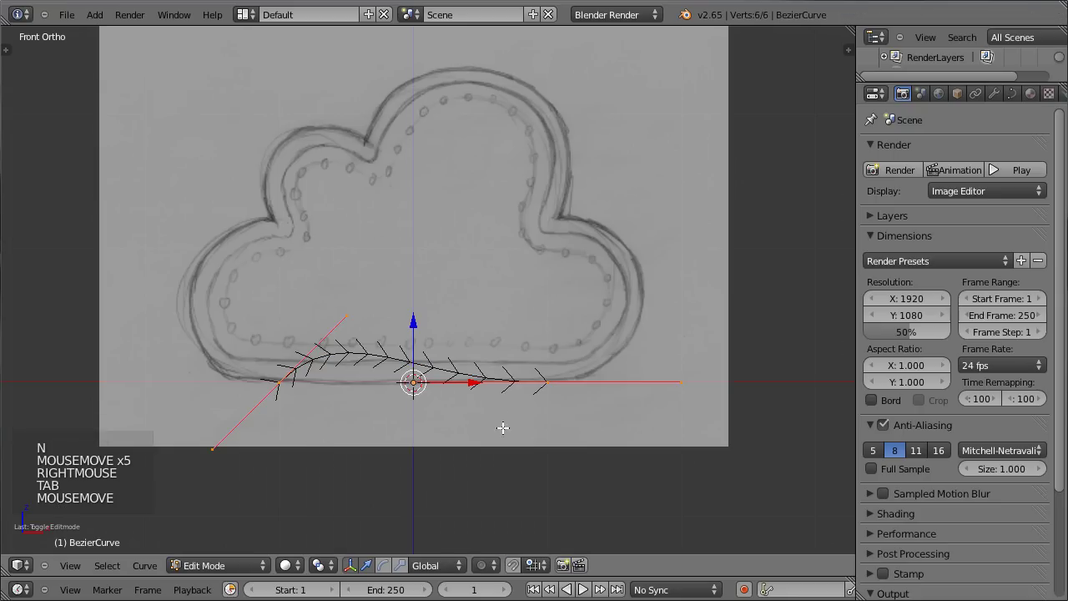
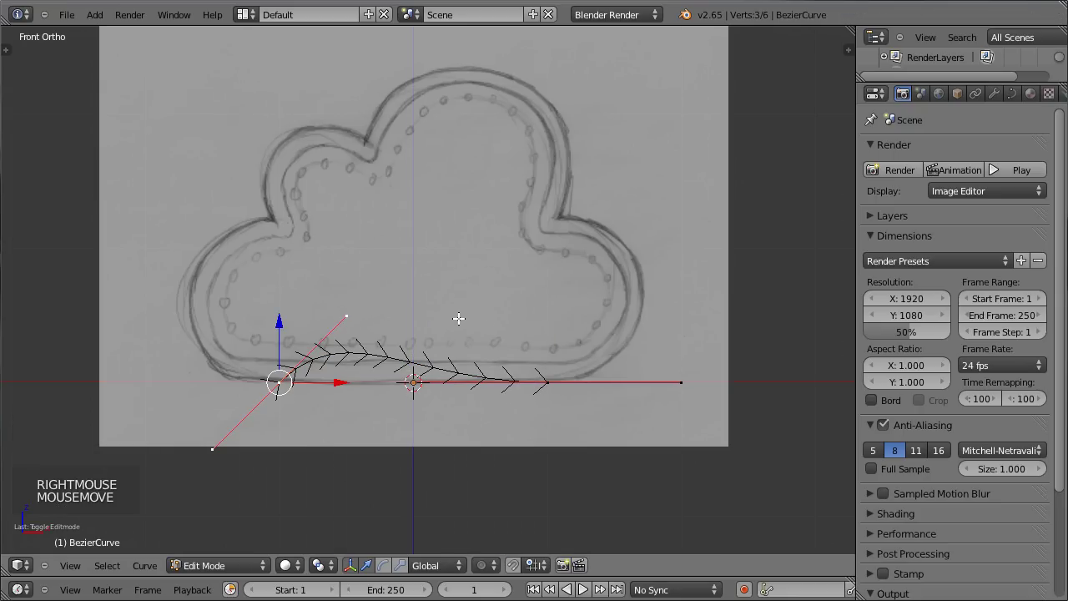
key(r)
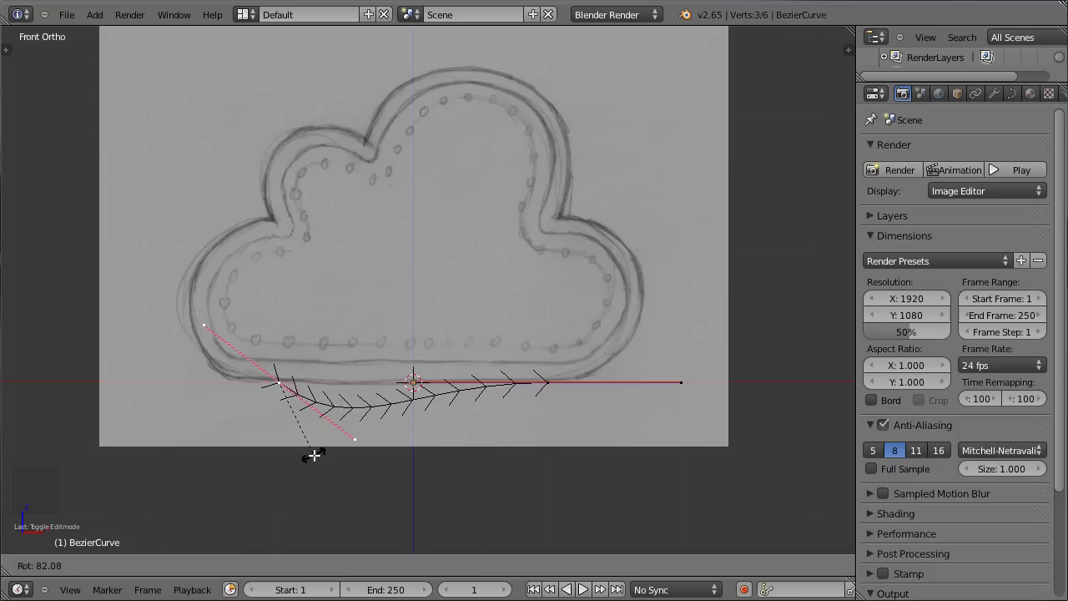
key(s)
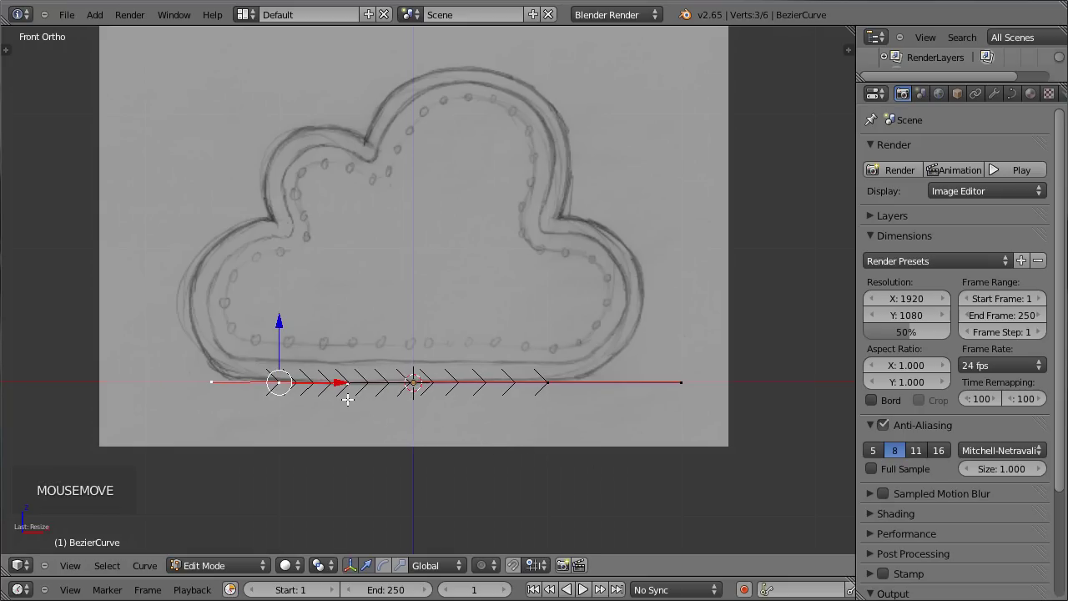
key(ctrl+z)
key(ctrl+z)
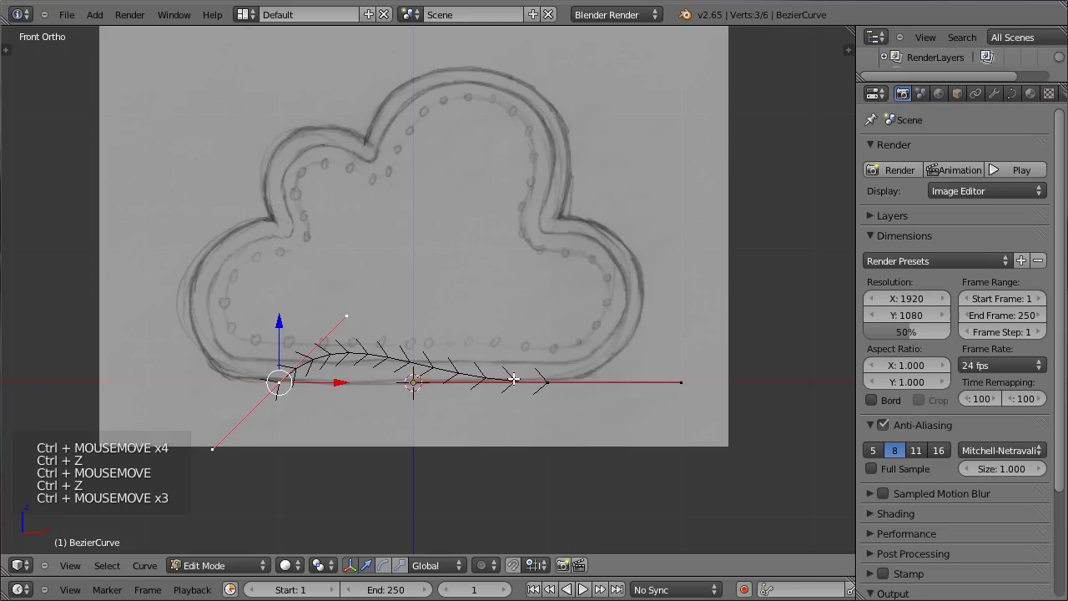
right_click(542, 387)
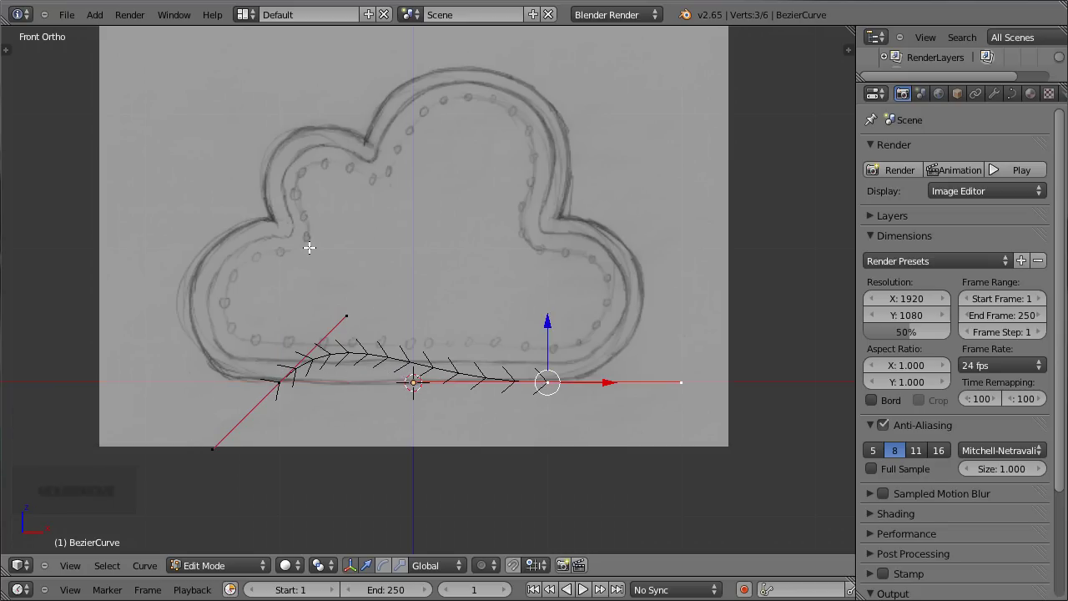
right_click(287, 390)
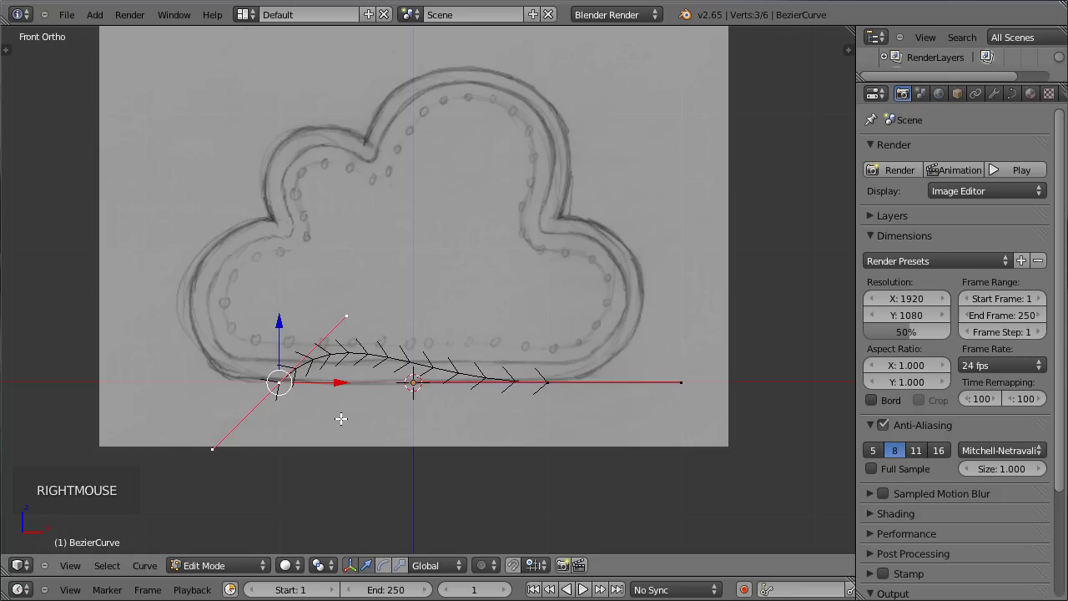
key(r)
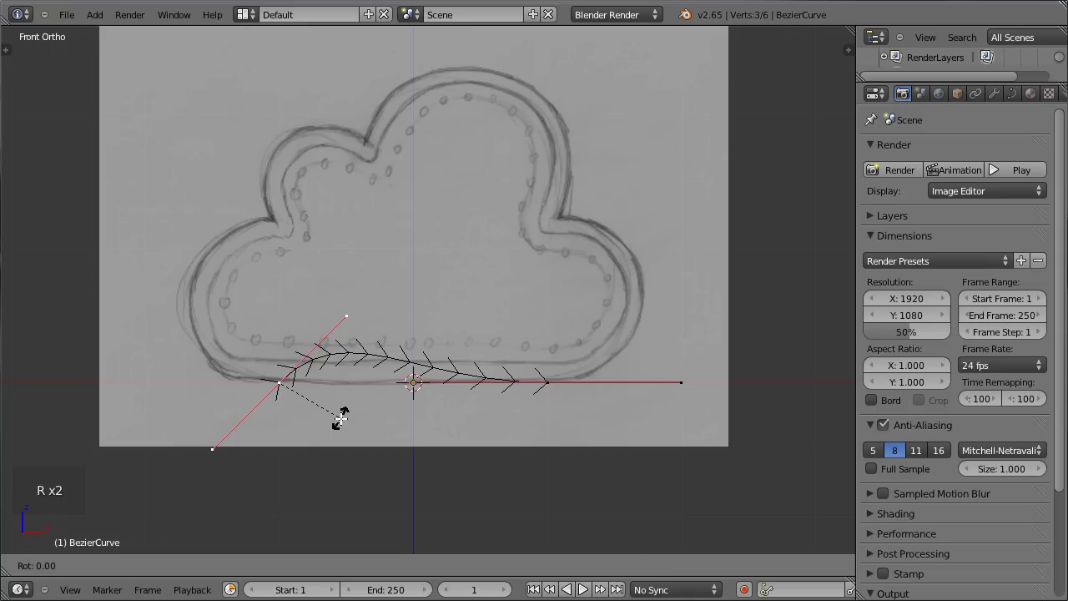
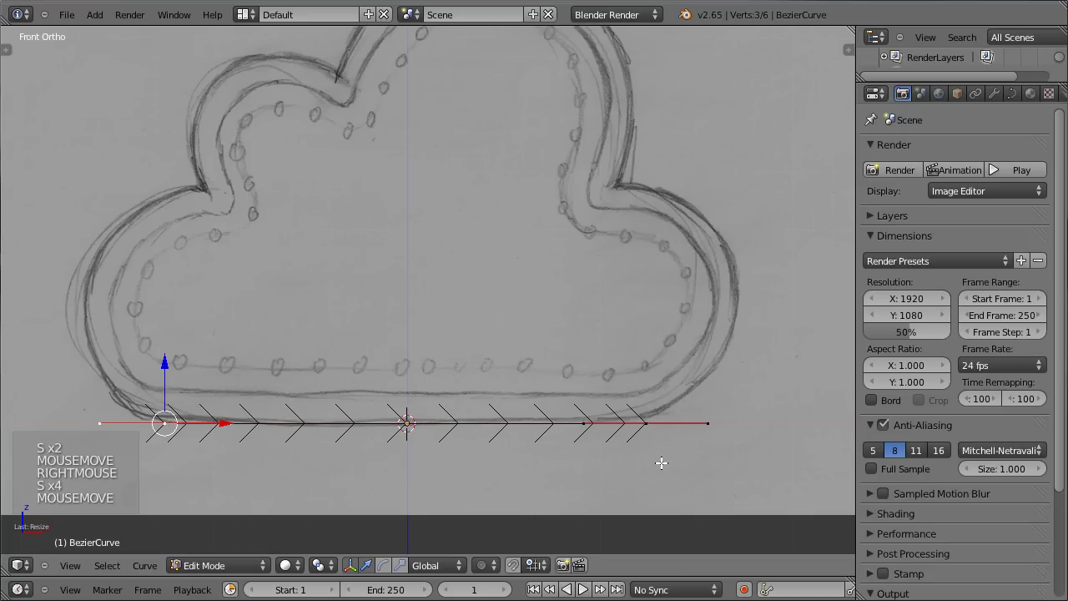
- Extrude from the right end point up the right bump and rotate handles into the valley above it
right_click(653, 432)
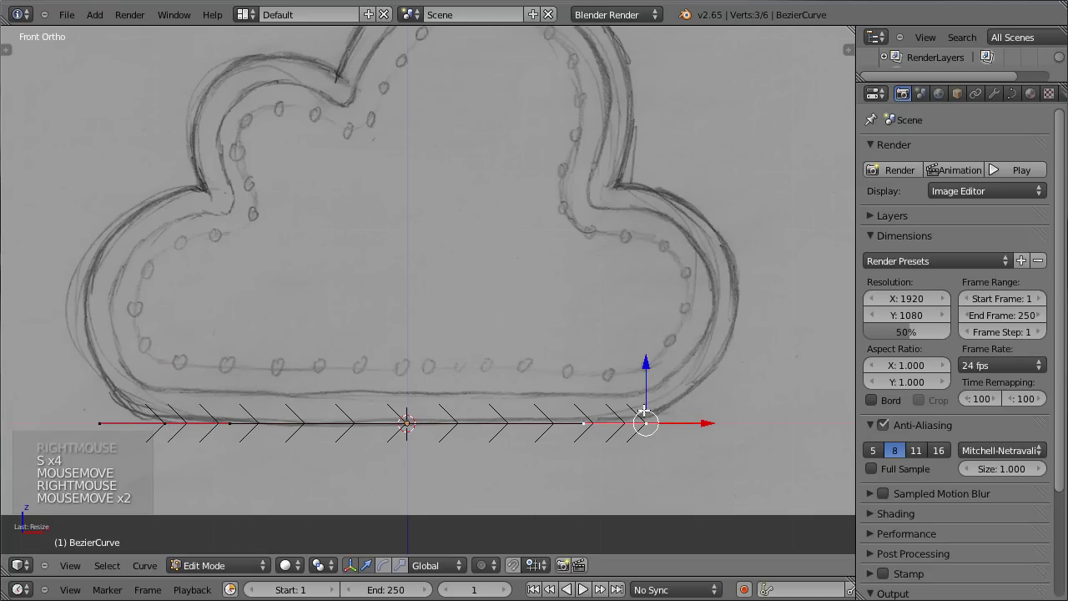
middle_click(478, 141)
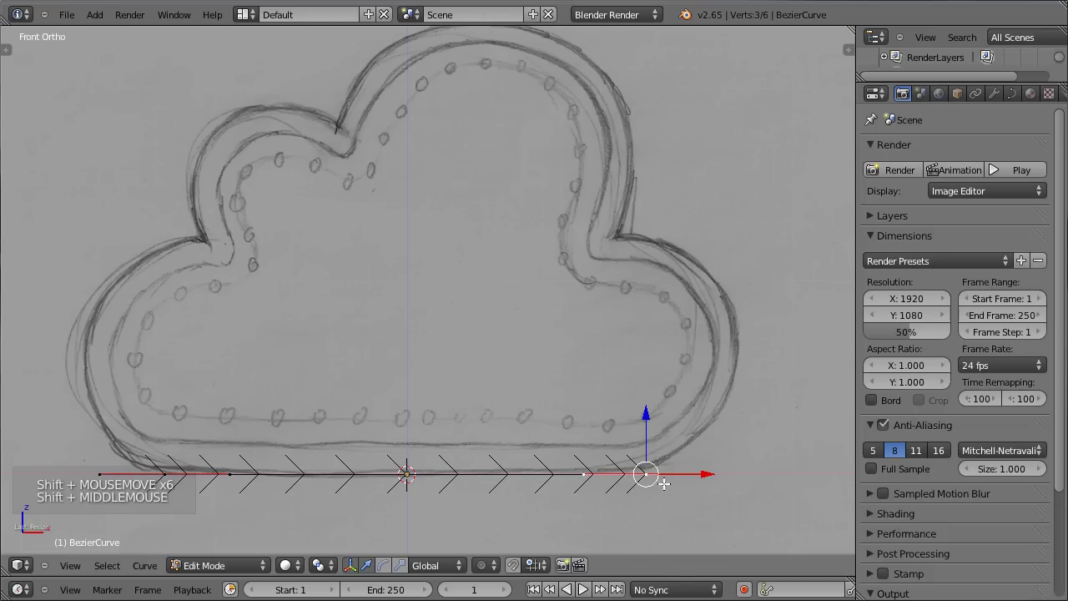
key(e)
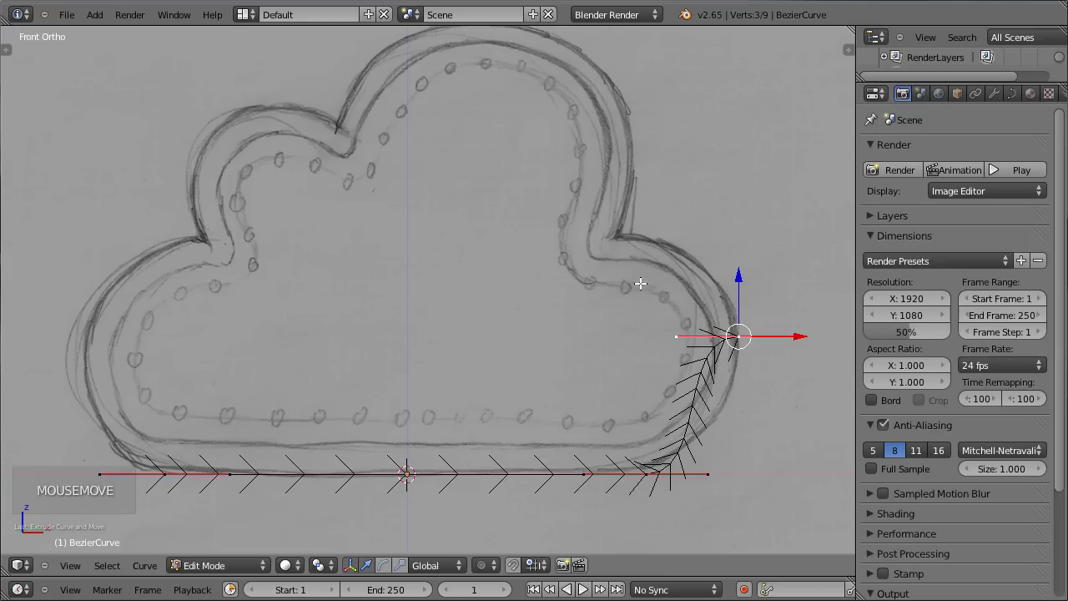
key(r)
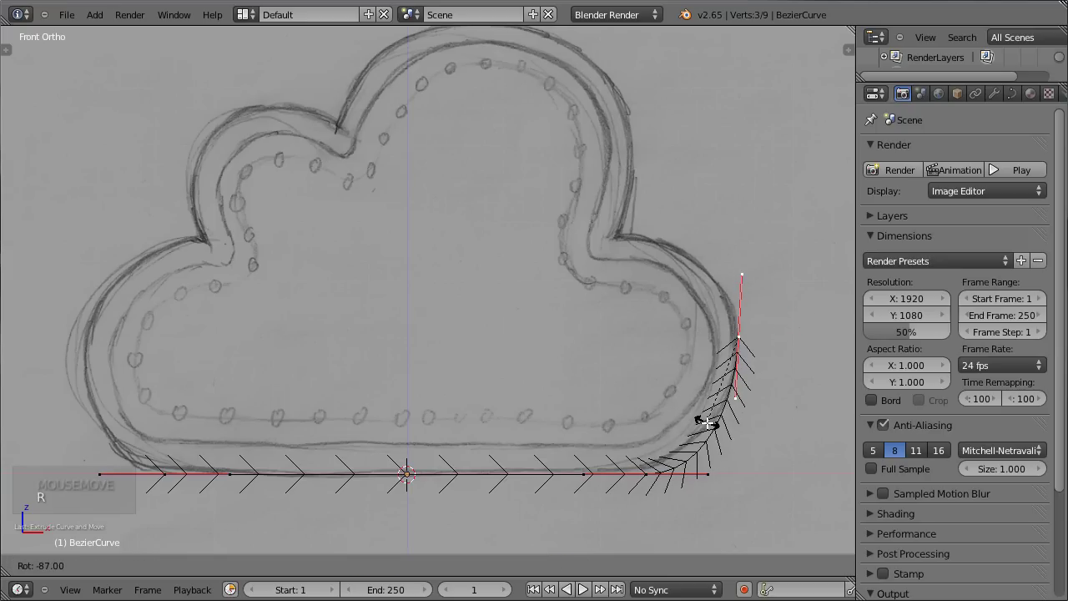
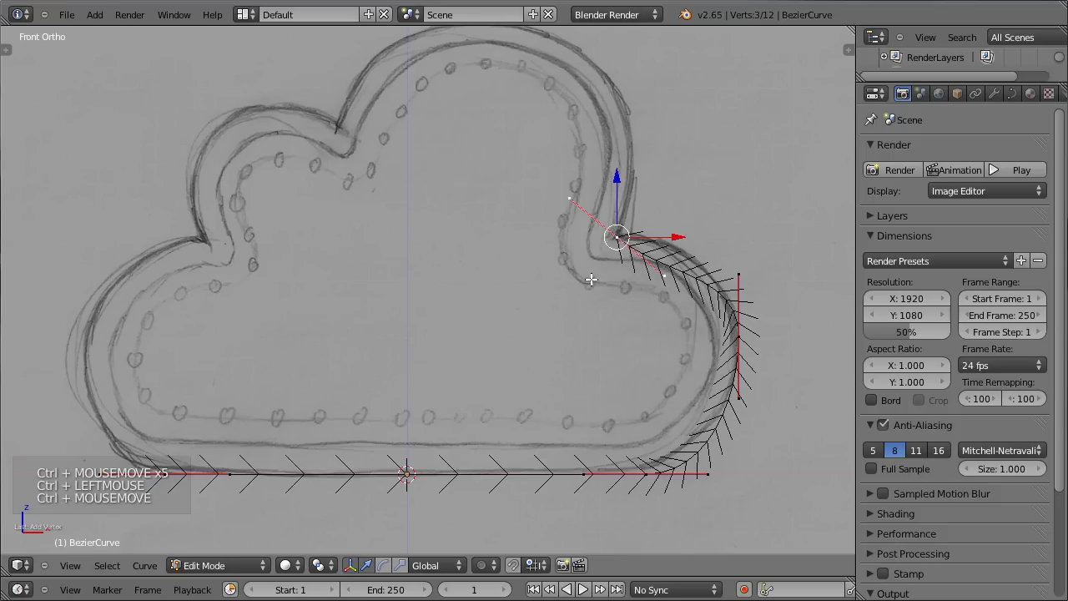
key(r)
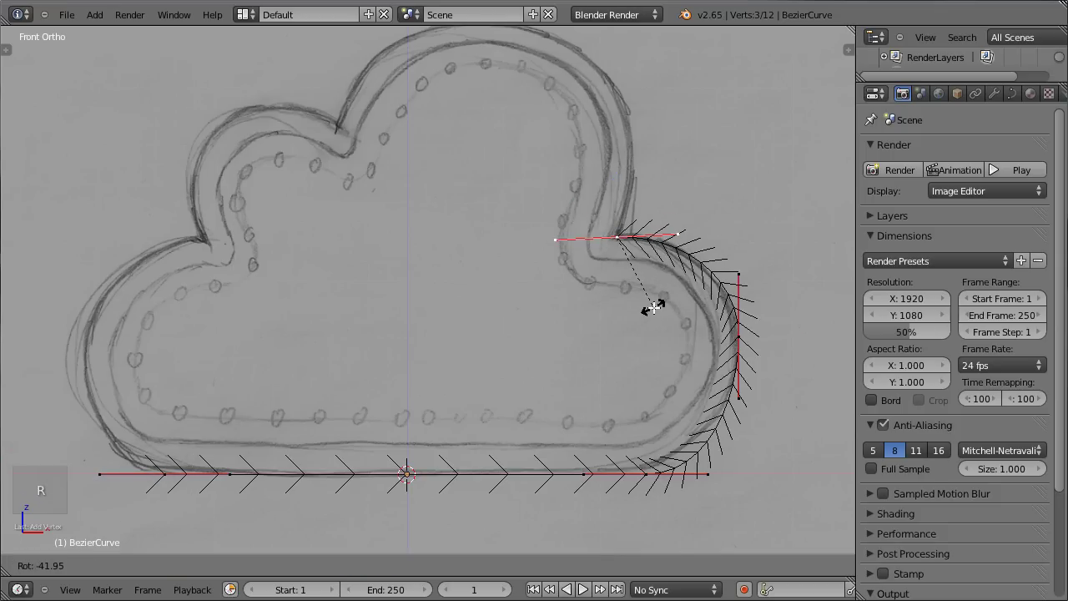
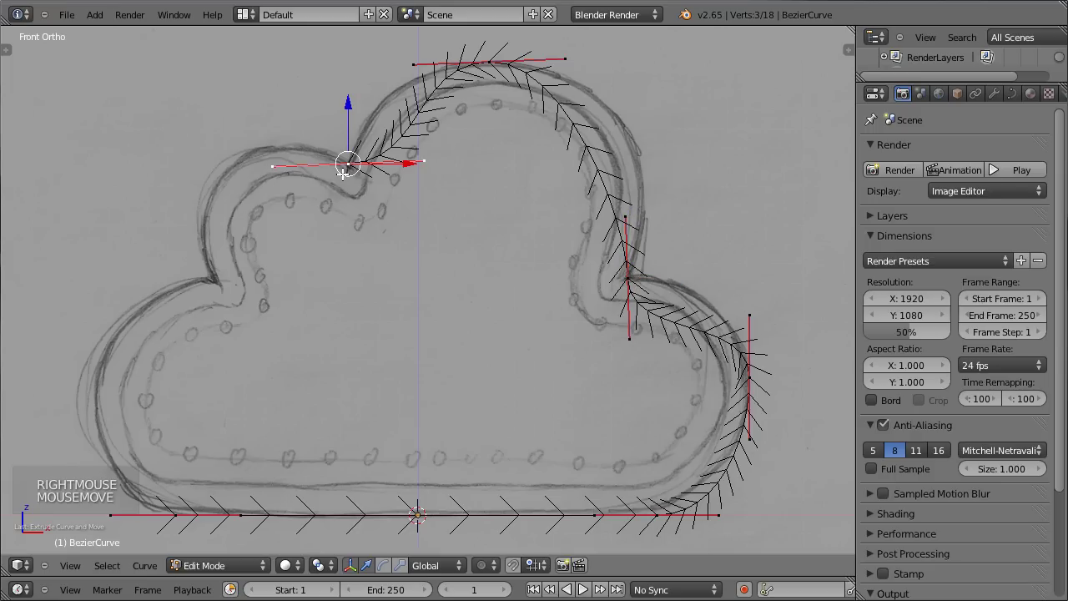
- Extrude the curve over the top lobe to the left bulge and angle its handle to the sketch
key(e)
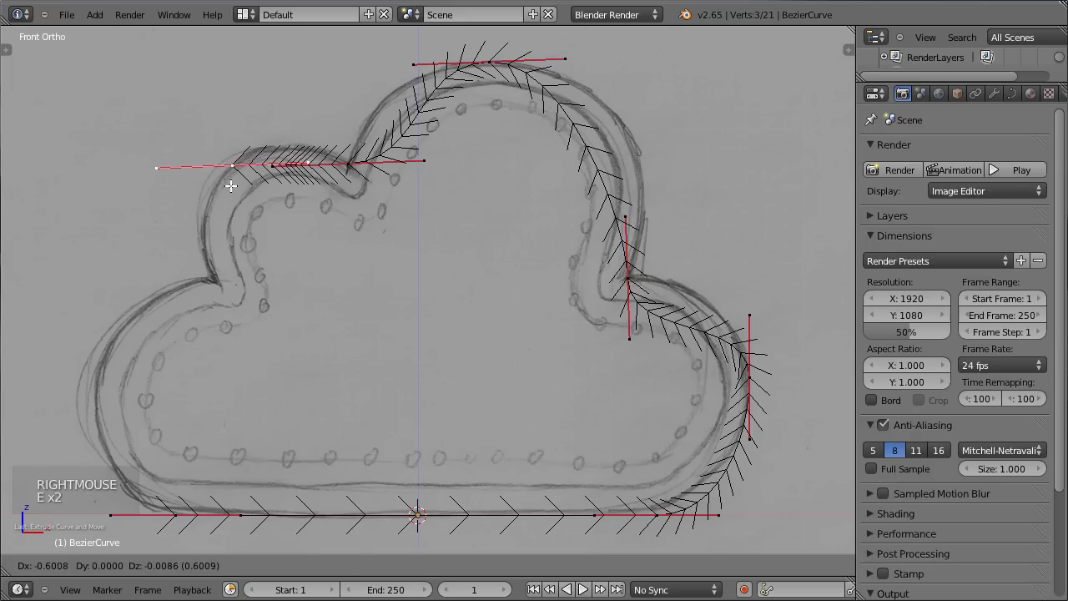
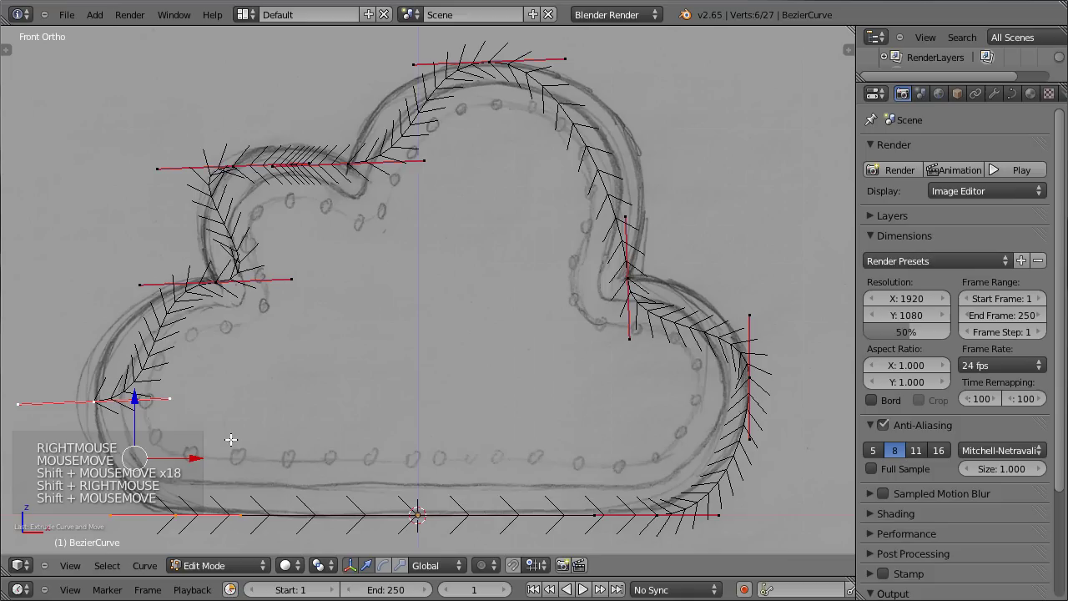
key(f)
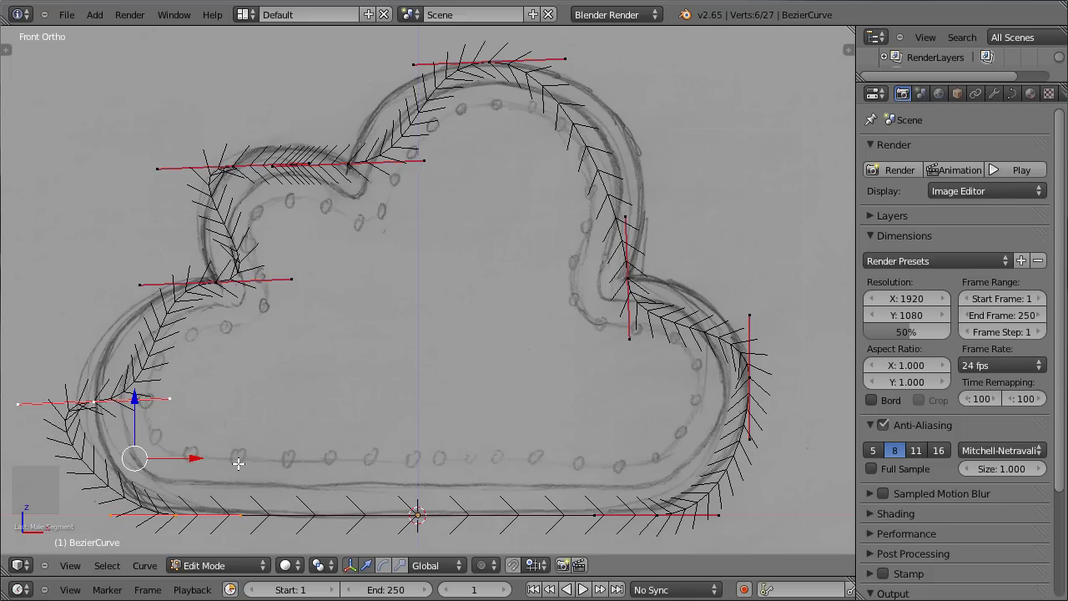
key(ctrl+space)
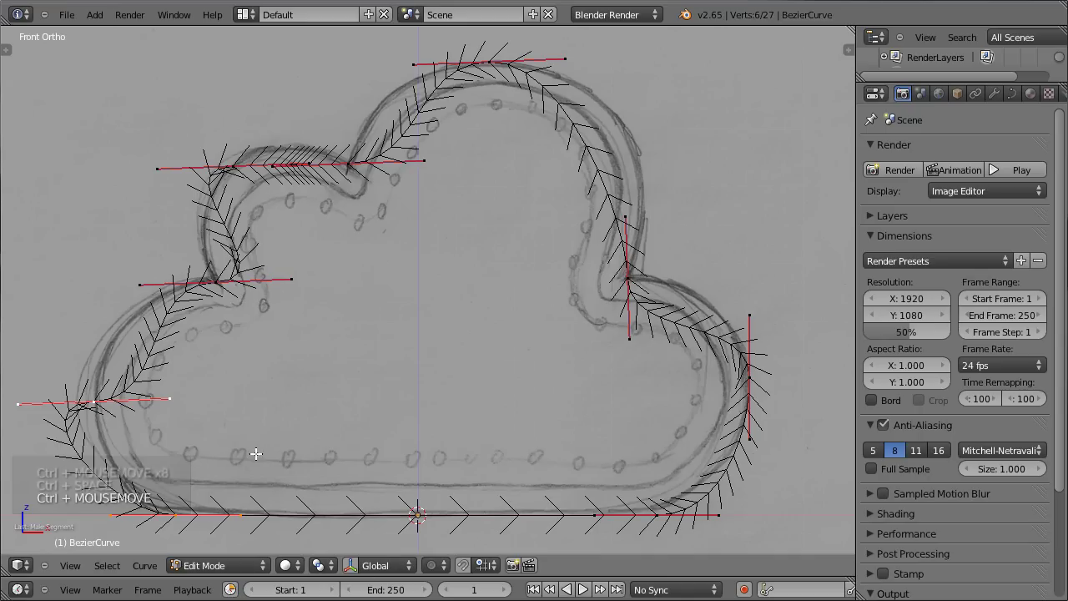
key(r)
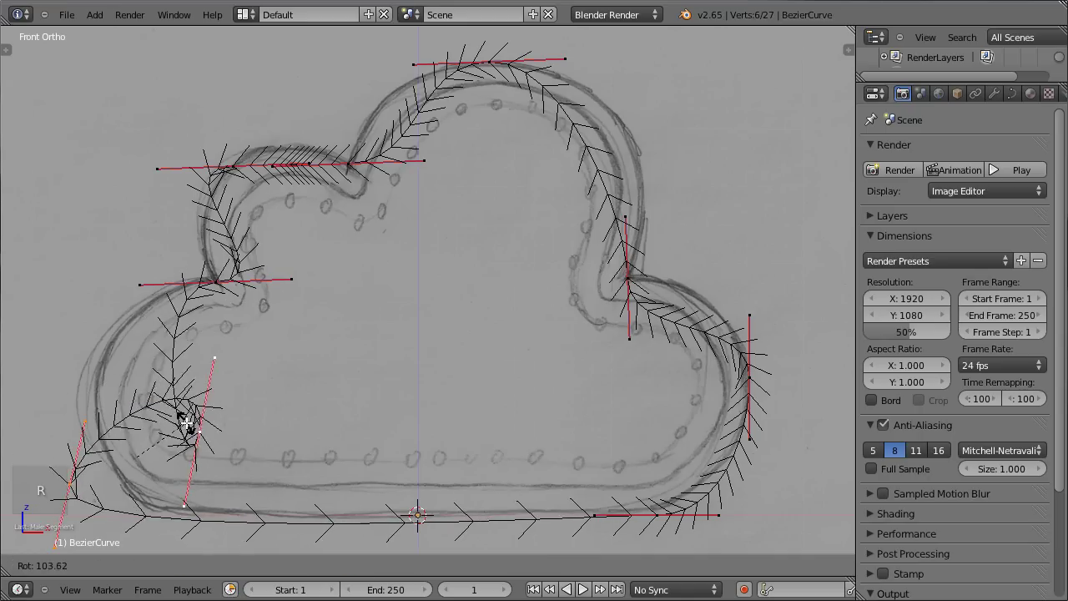
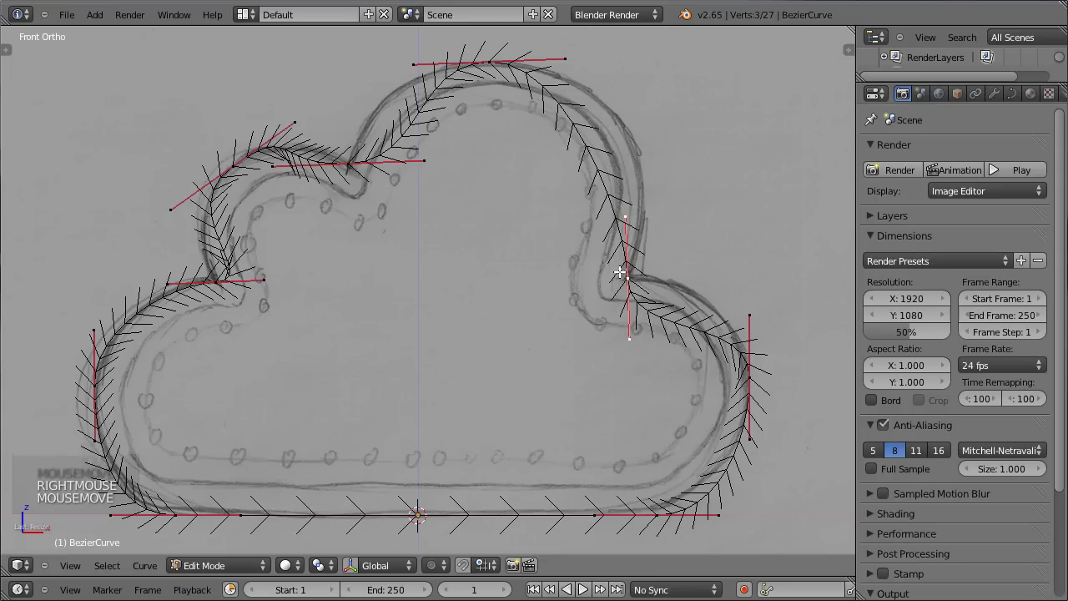
- Set handle types, reshape the right dip, and widen and shift the top point's handles
key(v)
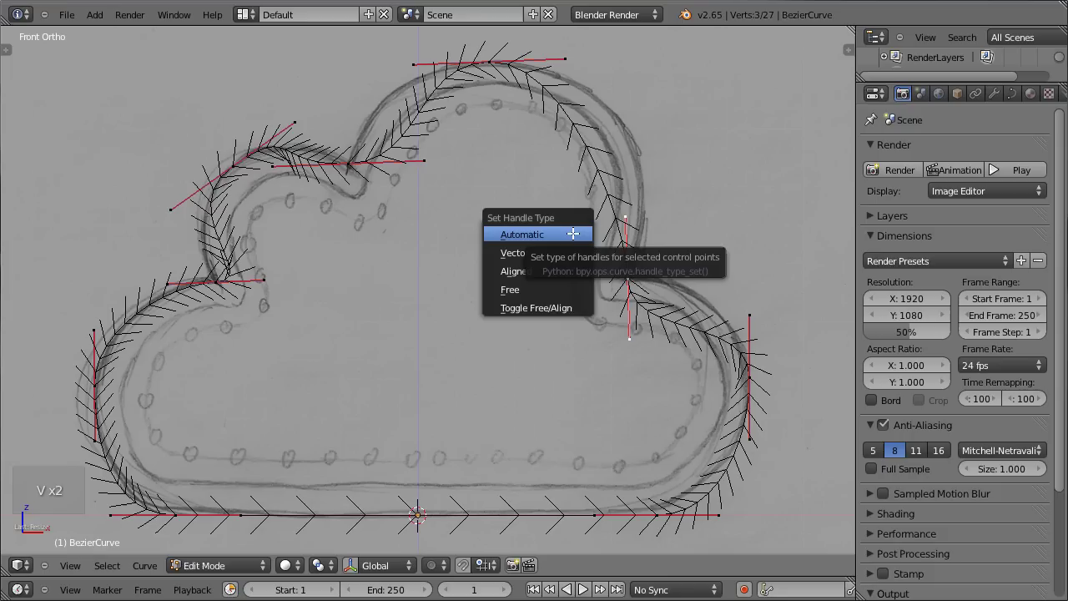
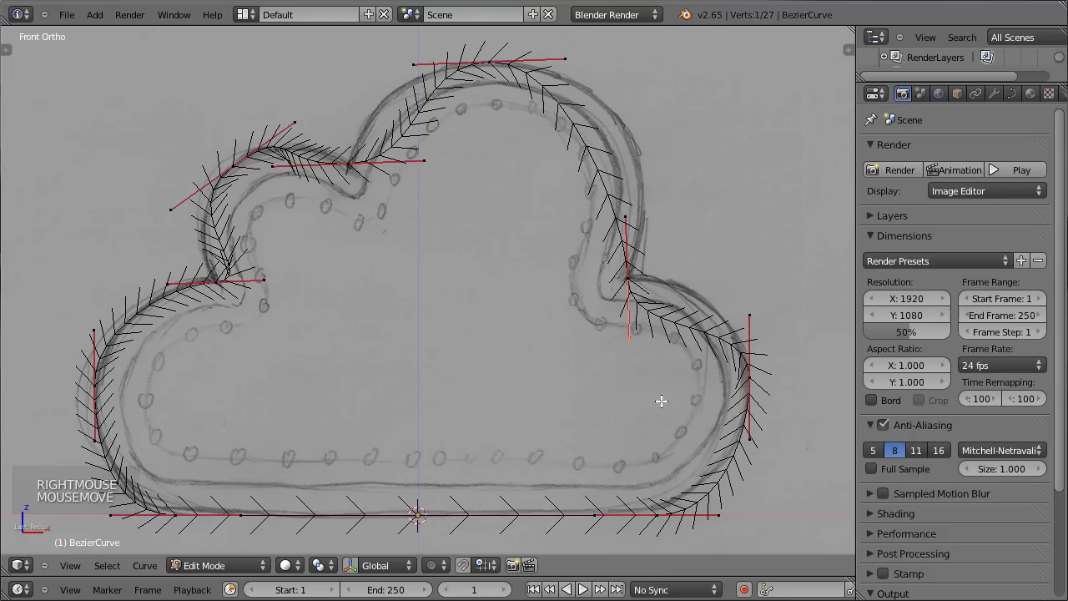
key(r)
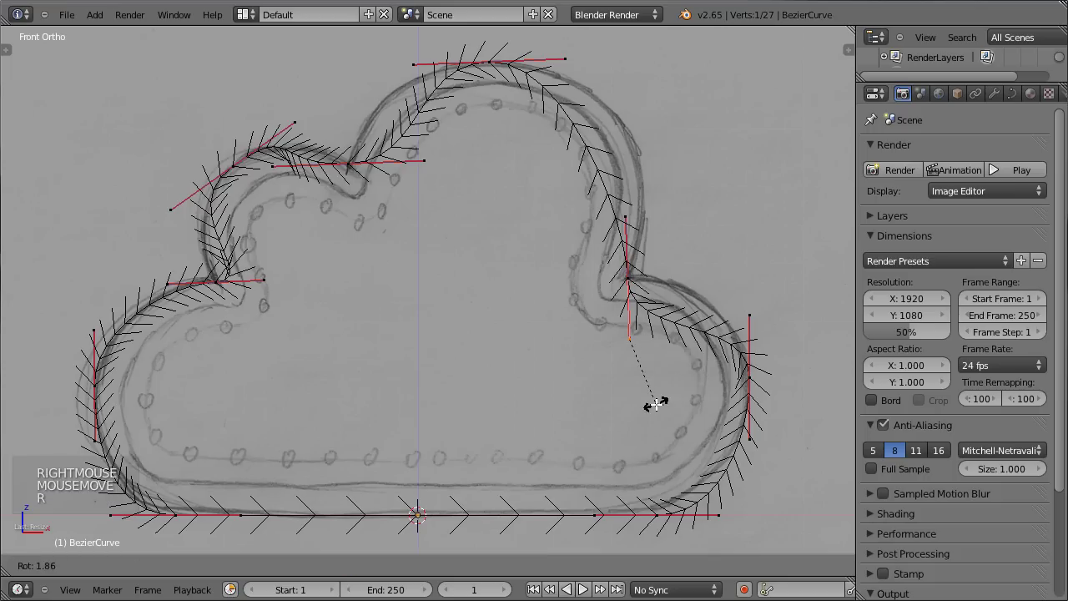
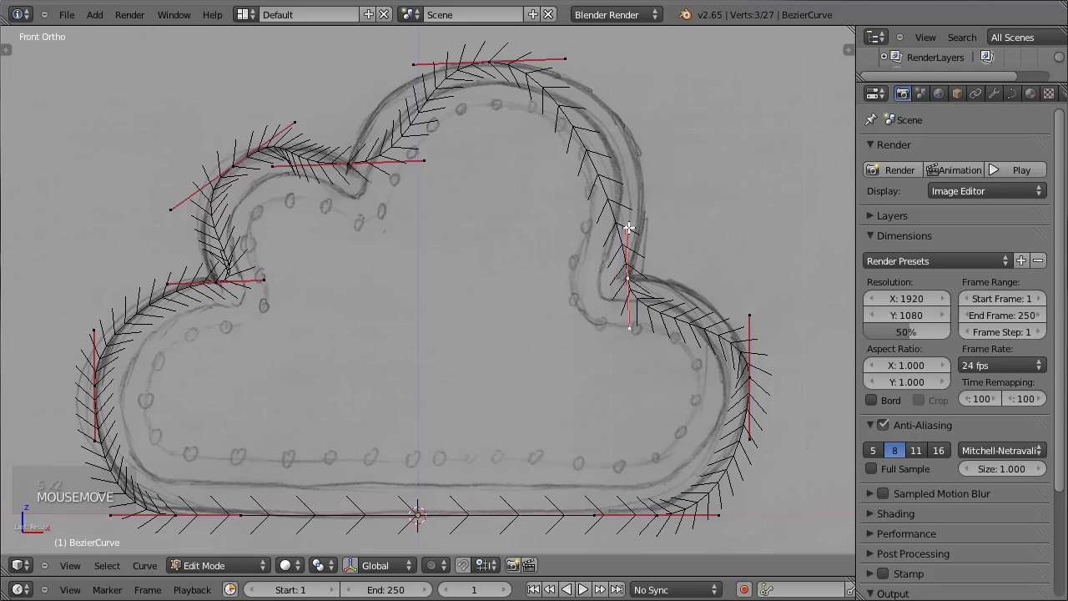
key(v)
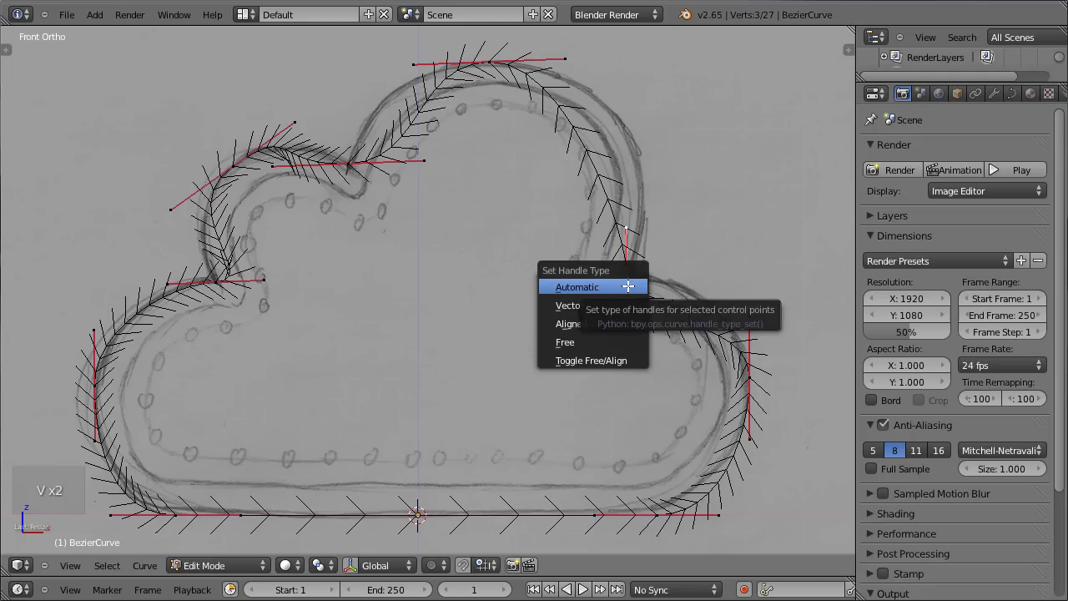
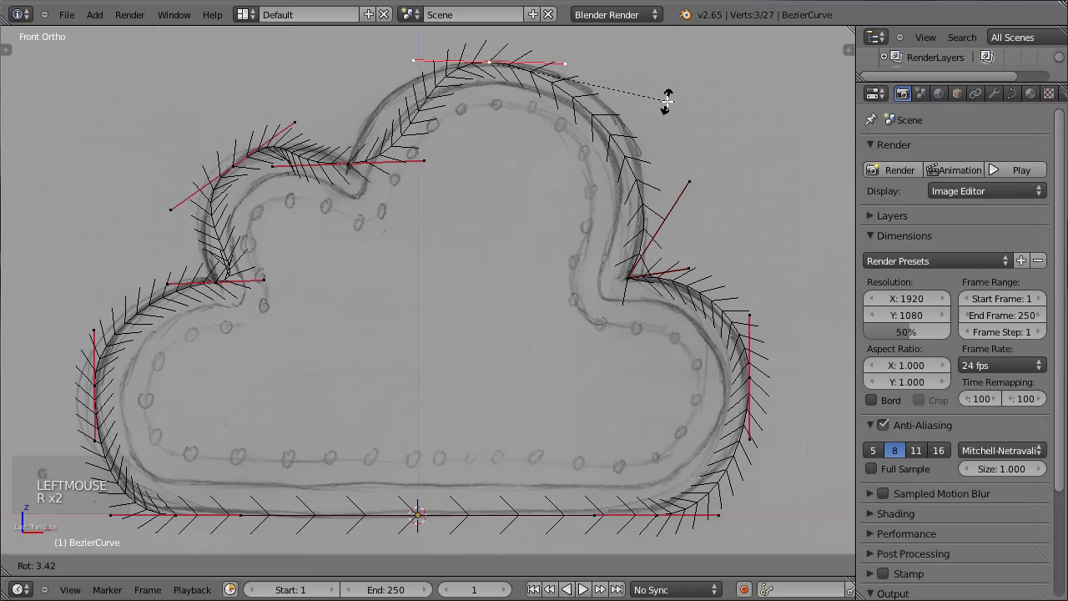
key(s)
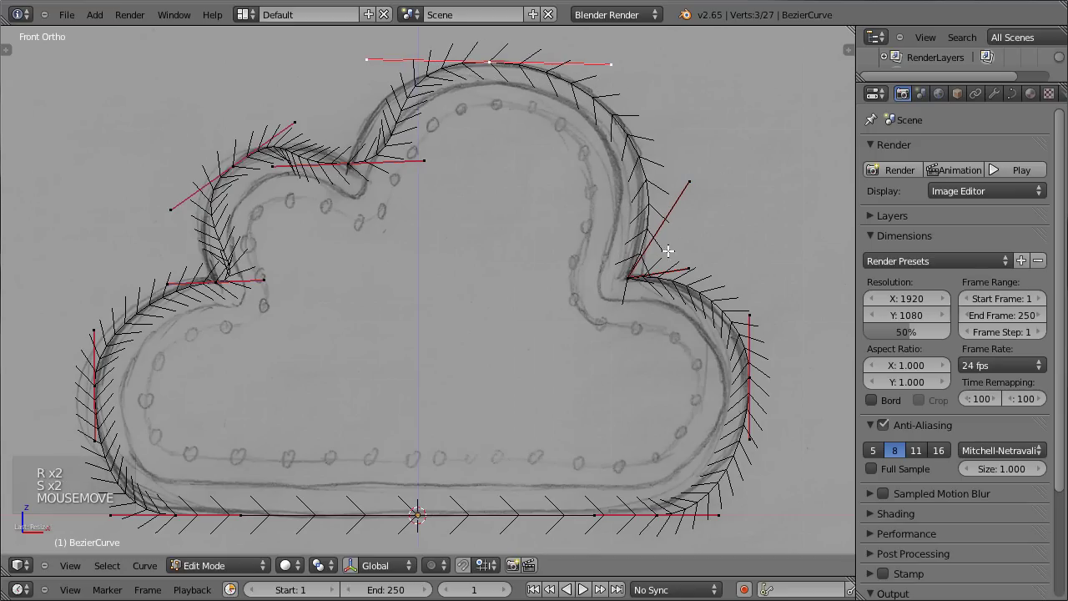
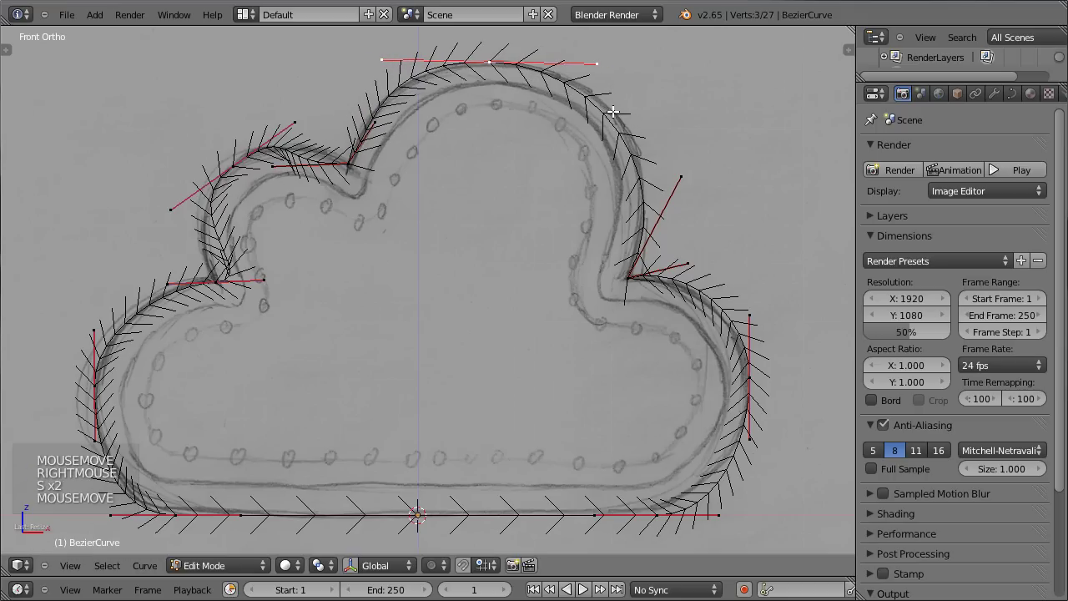
key(g)
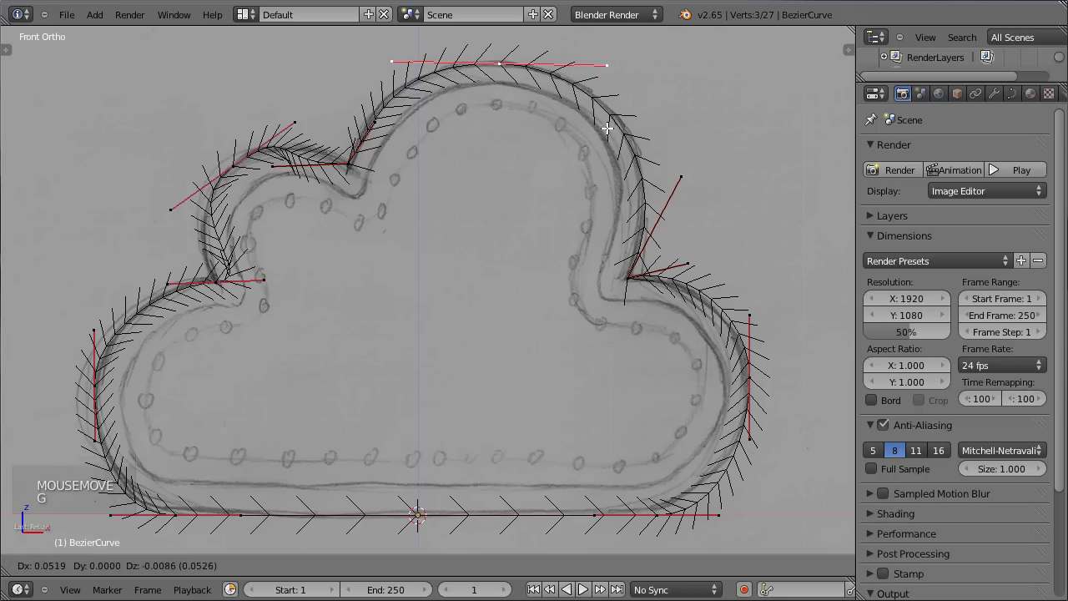
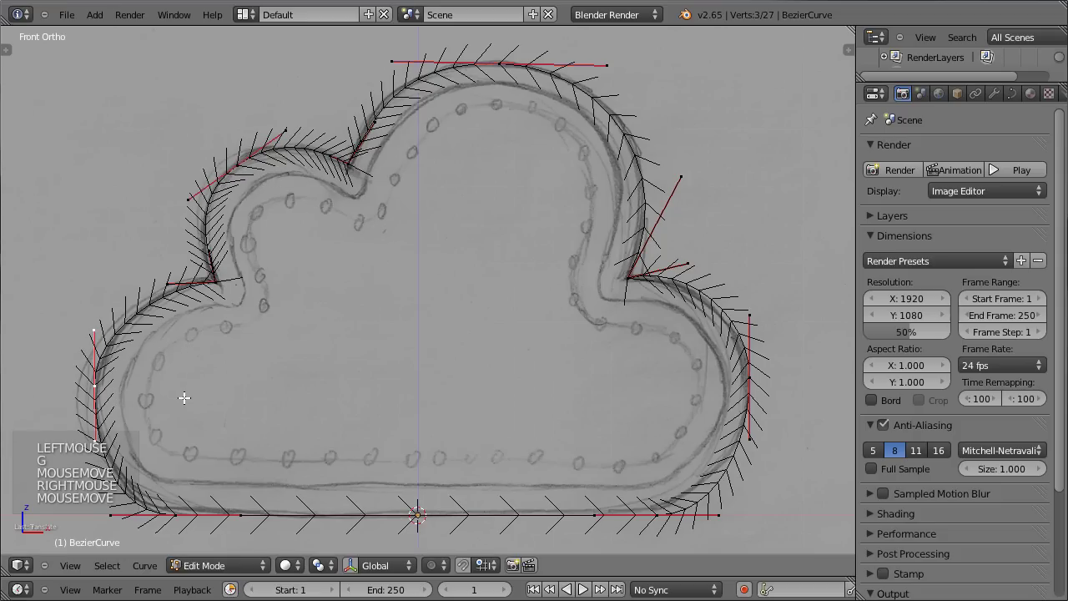
scroll(down, 3)
- Rotate the right-bulge handles to follow the sketch, leave point editing and save the file
key(Tab)
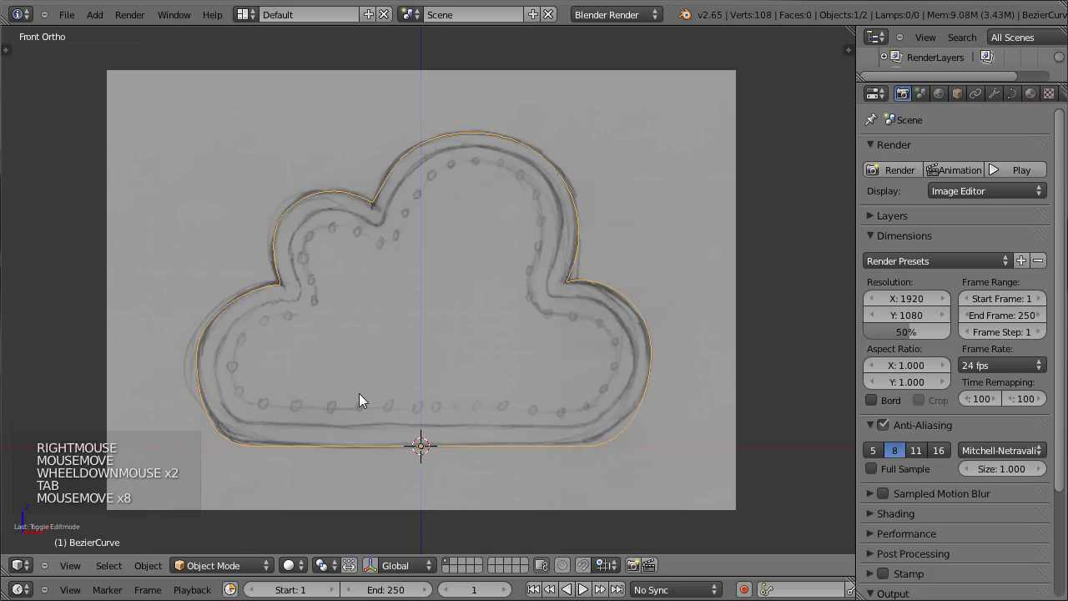
middle_click(378, 368)
key(Tab)
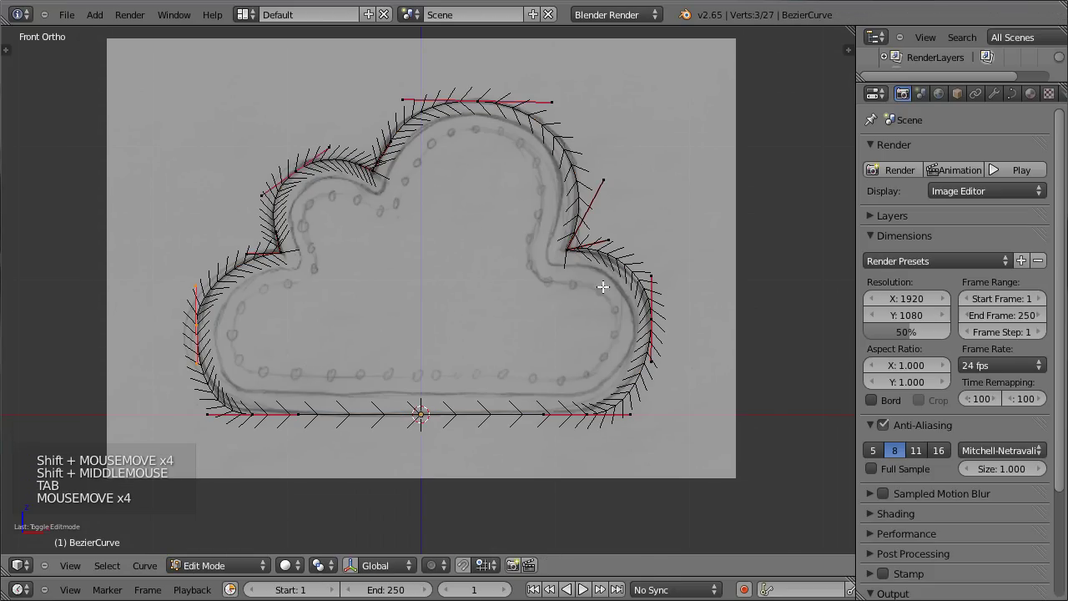
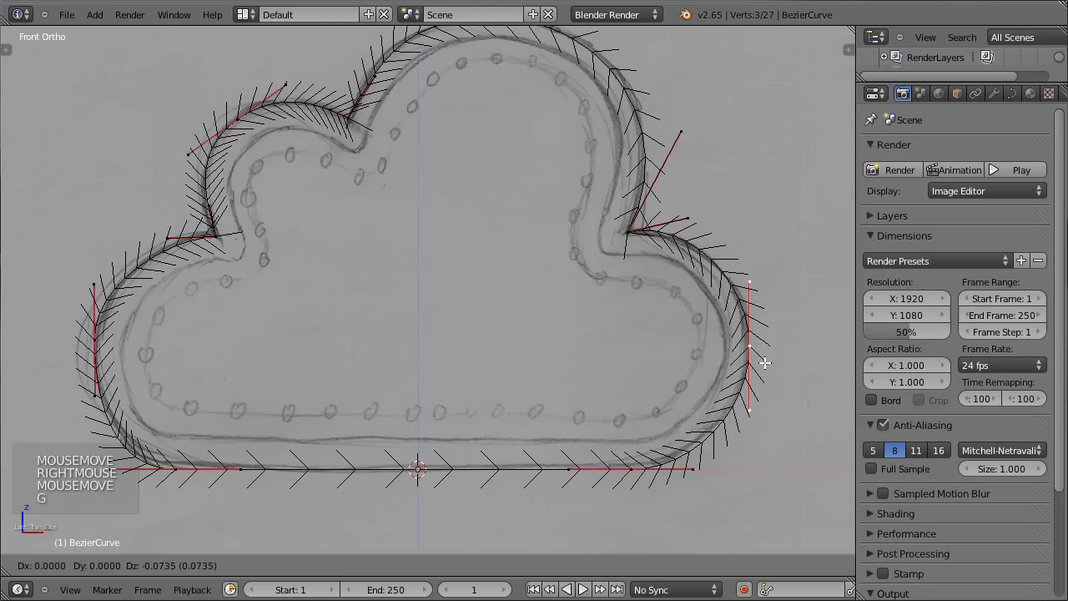
key(r)
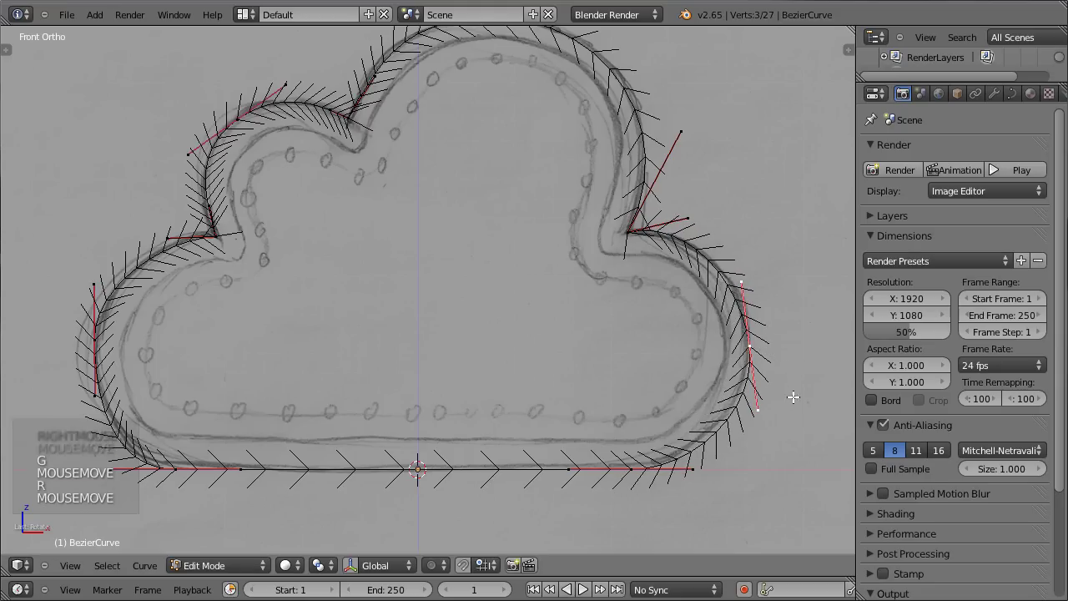
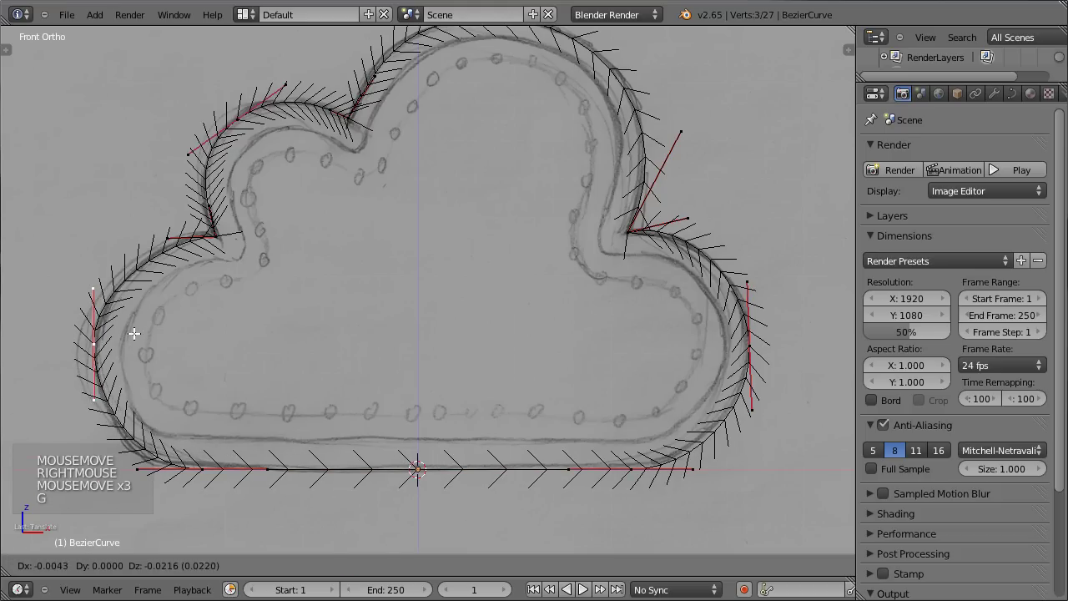
key(Tab)
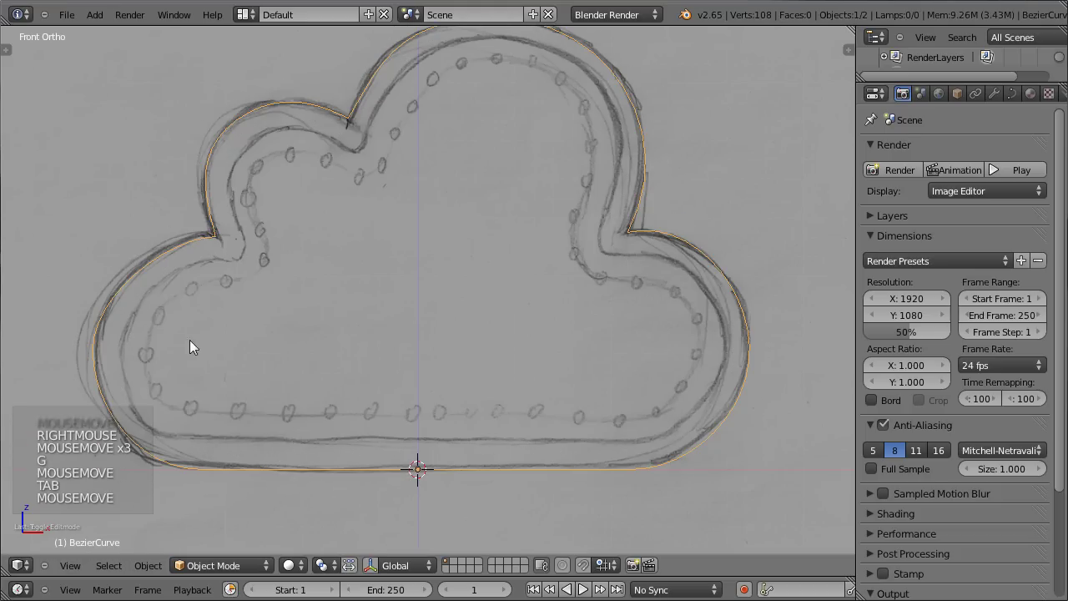
middle_click(422, 208)
key(ctrl+s)
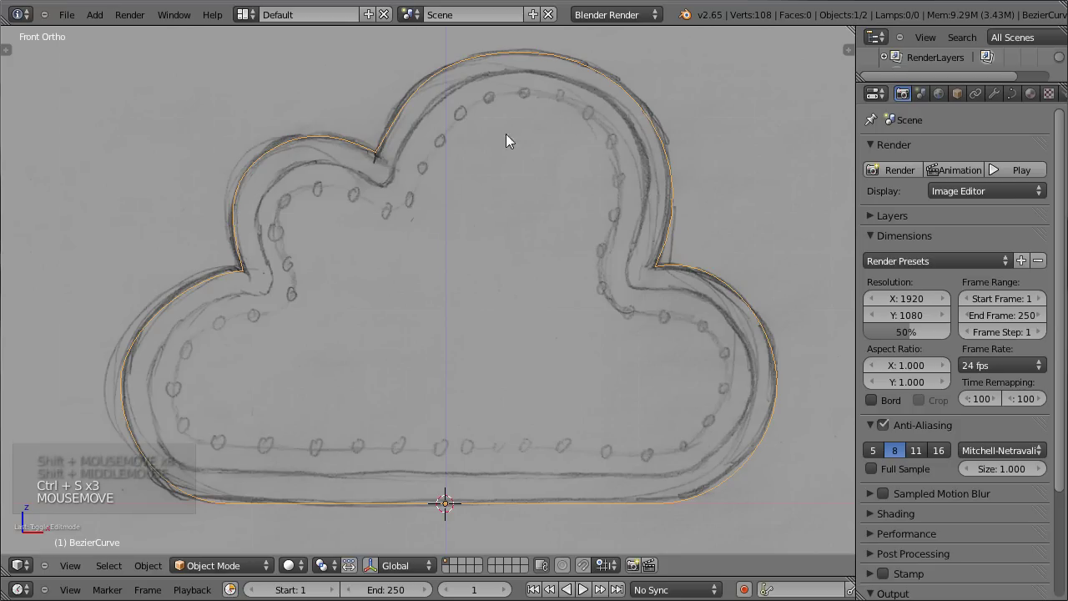
- Make the curve a flat filled 2D shape in Object Data and check it from the front view
click(1021, 102)
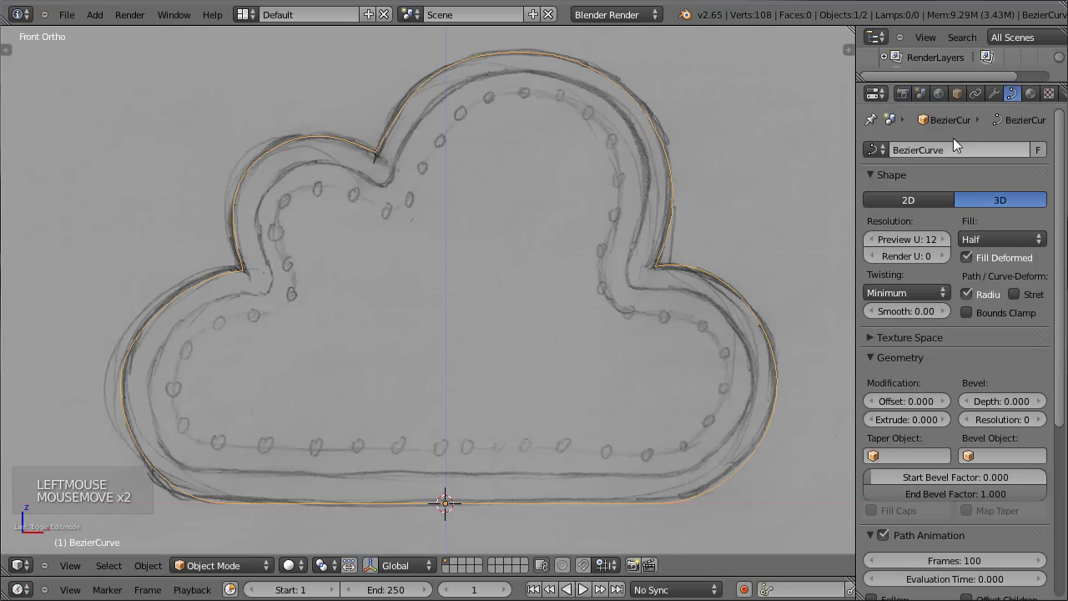
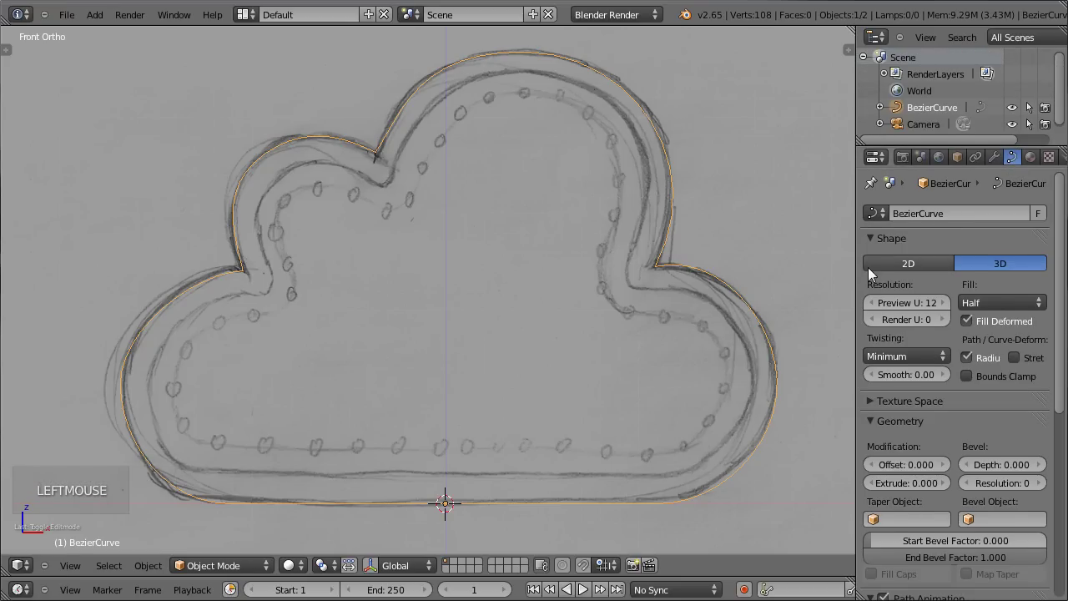
click(888, 262)
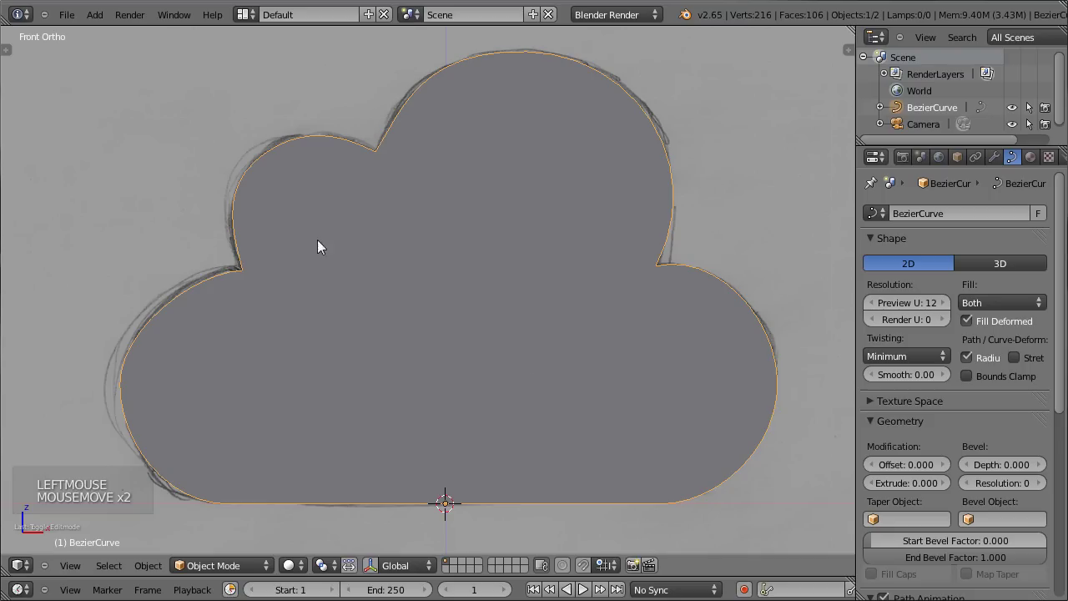
middle_click(228, 262)
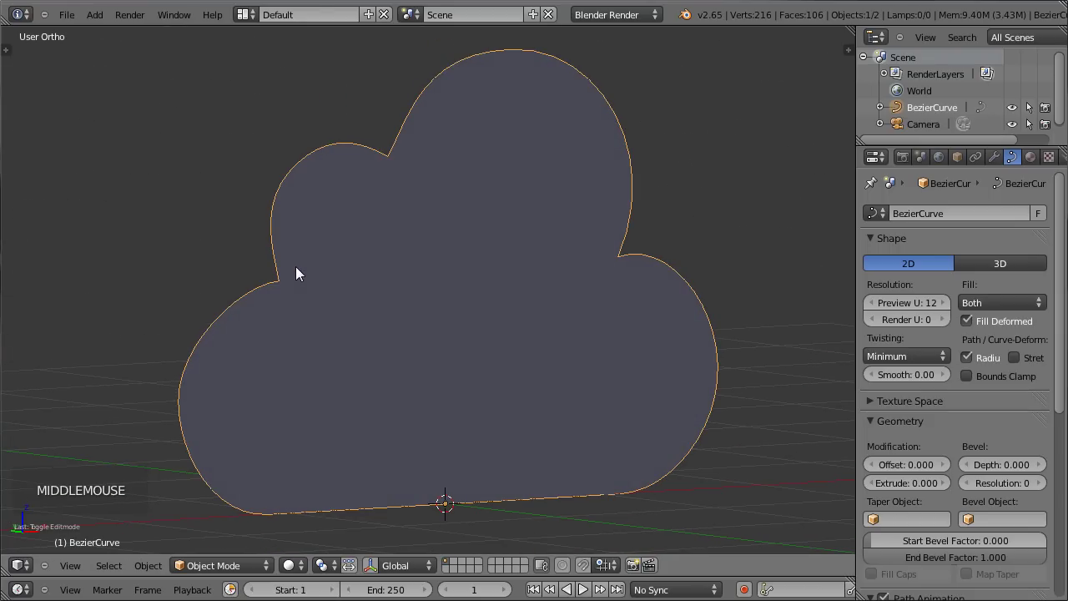
key(KP_1)
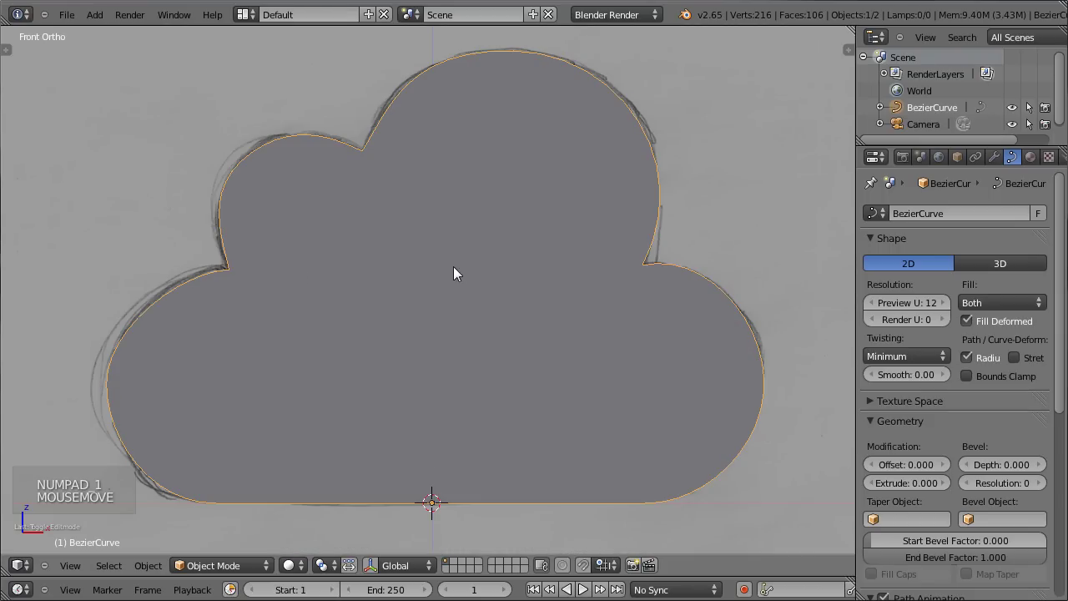
- Compare the filled shape against the sketch in wireframe and solid, then resume point editing
key(Tab)
key(z)
scroll(up, 3)
scroll(down, 3)
key(z)
scroll(up, 3)
key(z)
scroll(down, 3)
key(z)
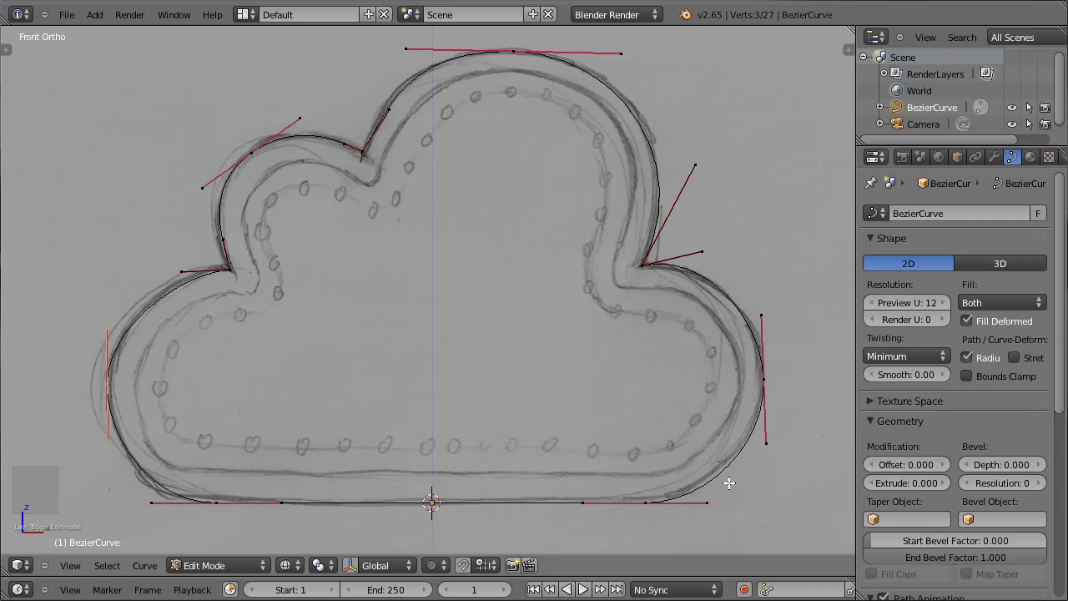
- Toggle wireframe/solid and edit mode, scaling and moving handles to fit the cloud outline
key(Tab)
key(Tab)
key(z)
key(Tab)
key(Tab)
key(z)
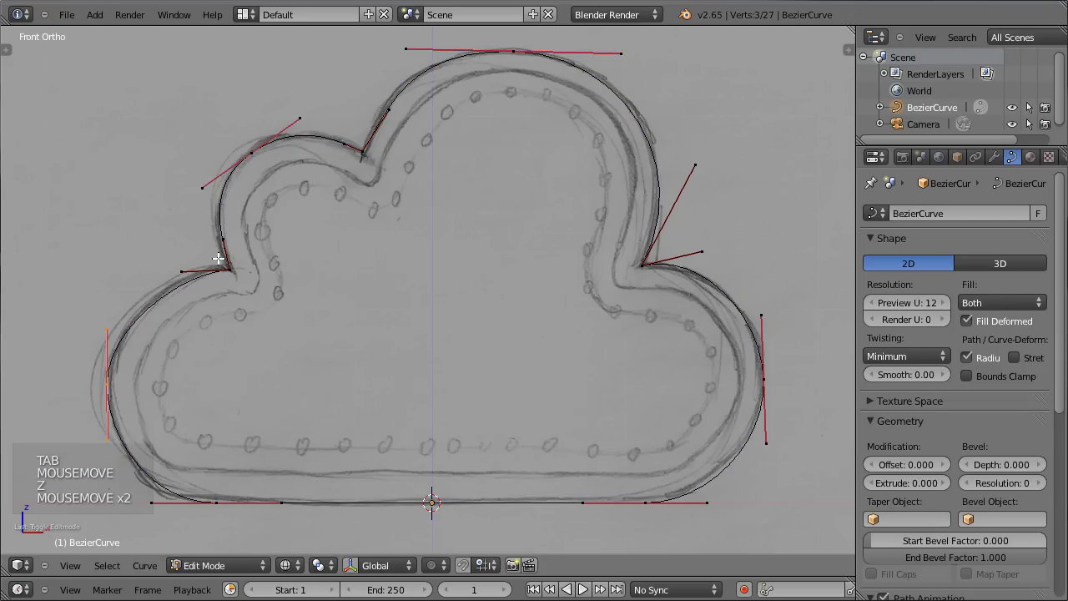
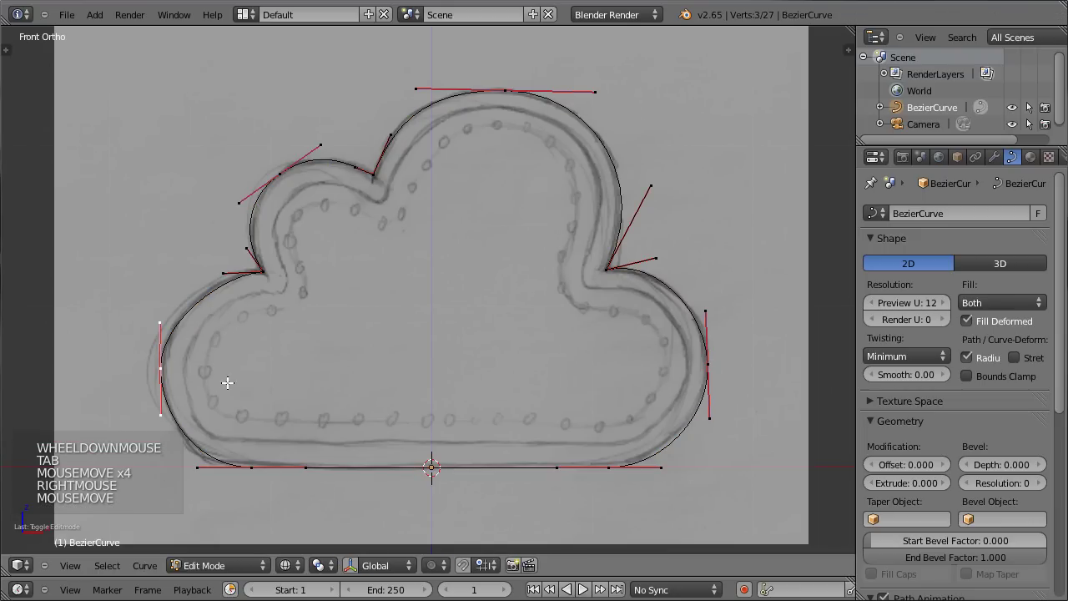
key(s)
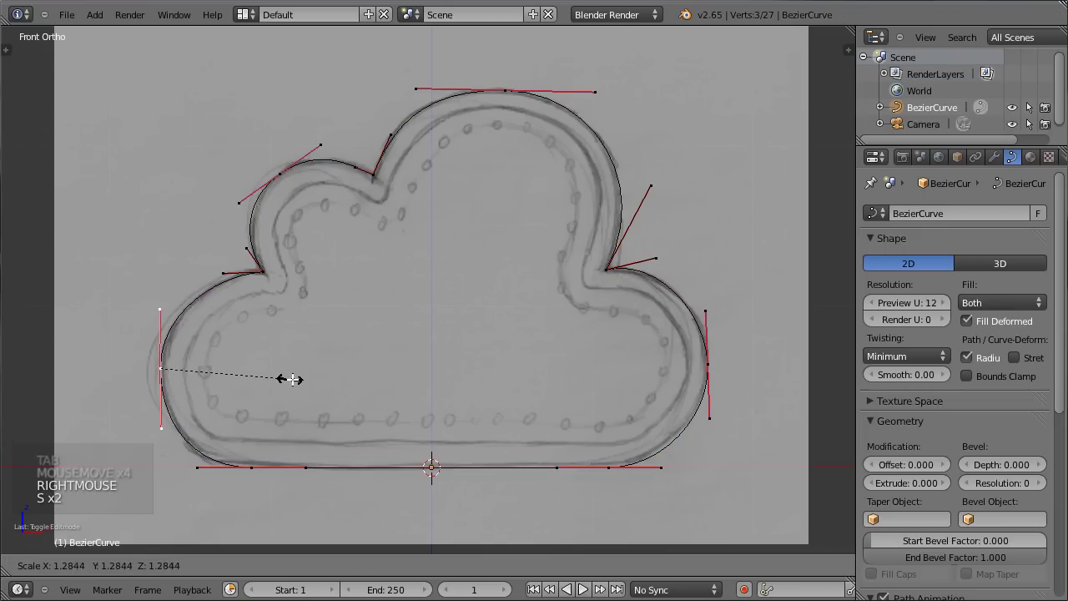
key(g)
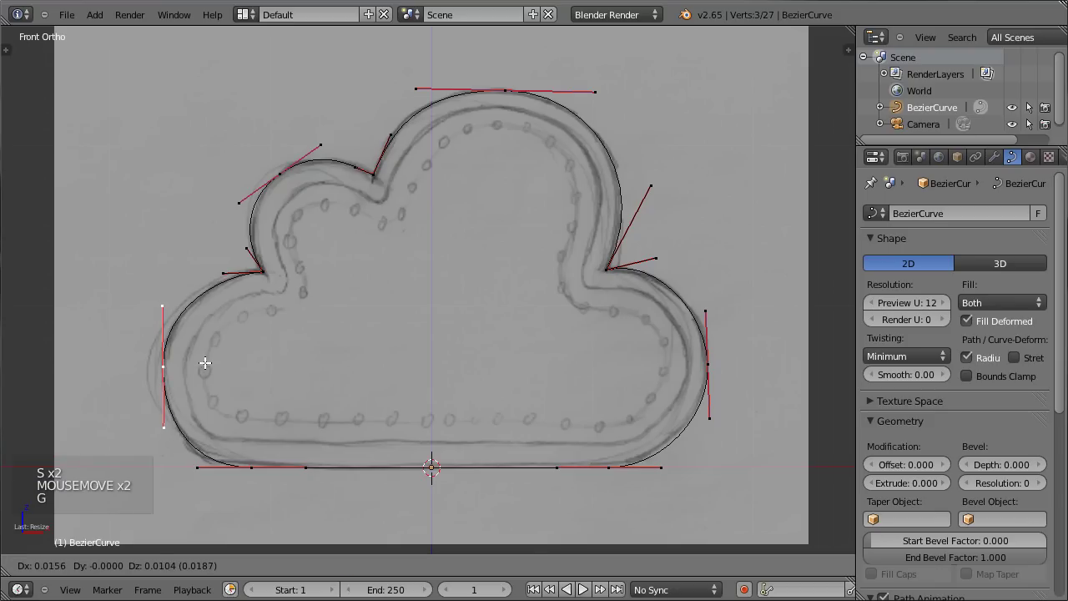
- Save, nudge a last control point, and leave editing with the cloud drawn as an outline over the sketch
key(Tab)
key(ctrl+s)
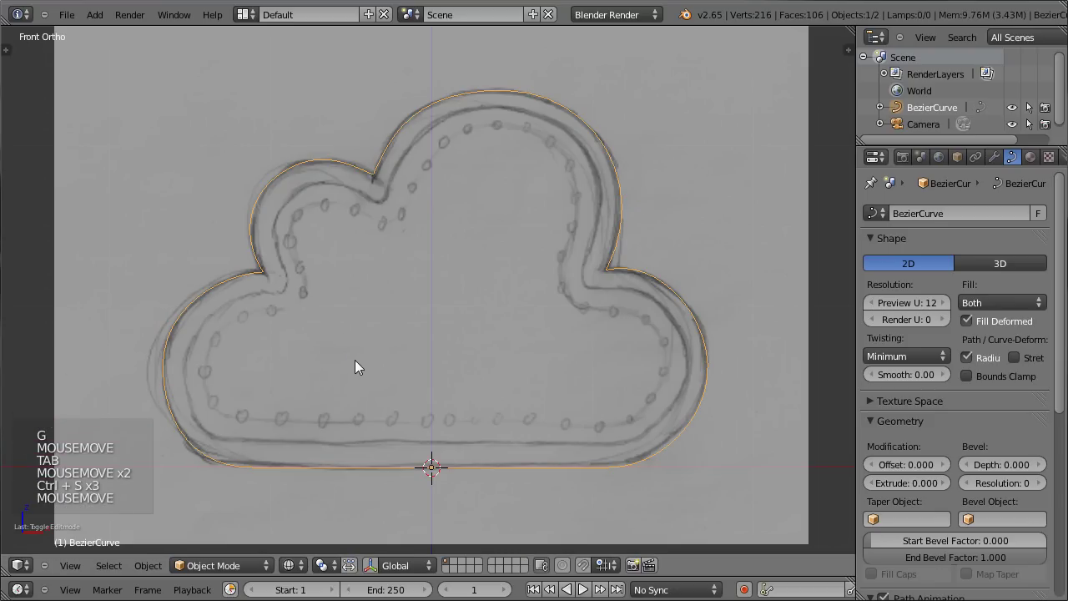
key(z)
scroll(down, 3)
key(ctrl+s)
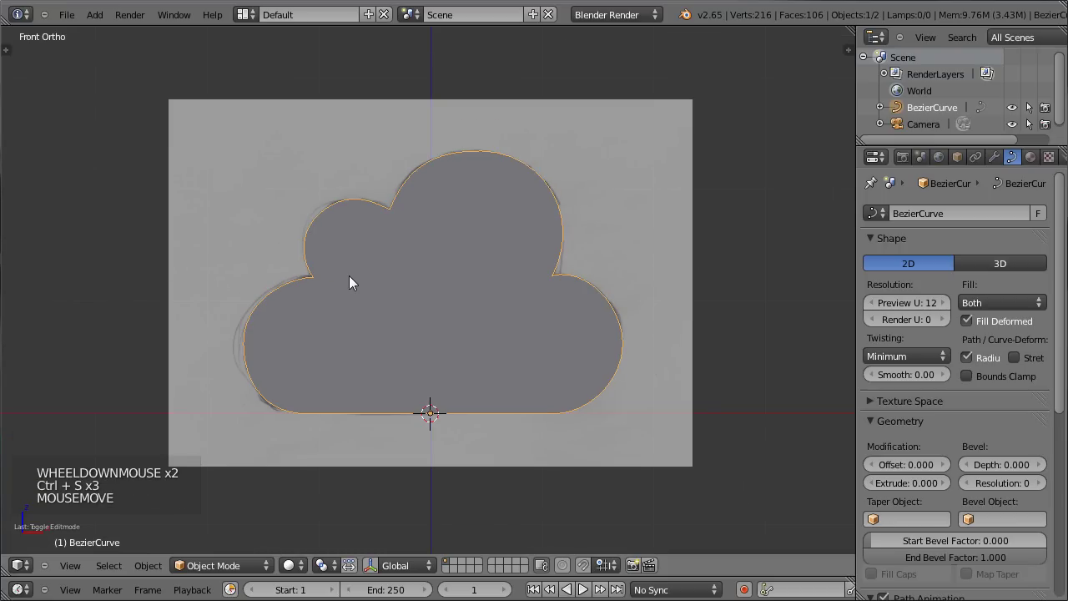
key(Tab)
key(Tab)
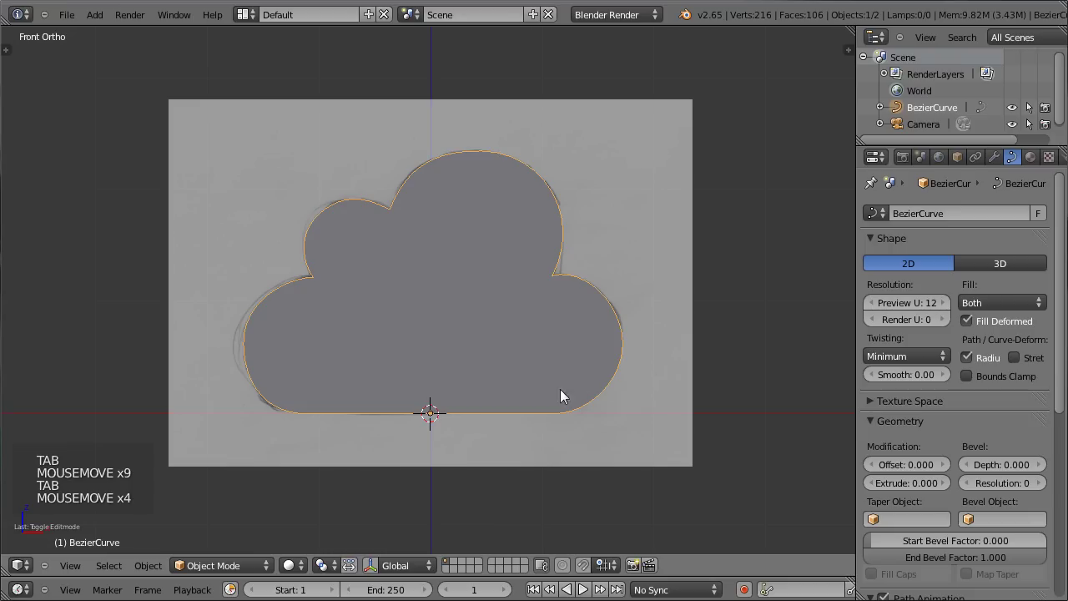
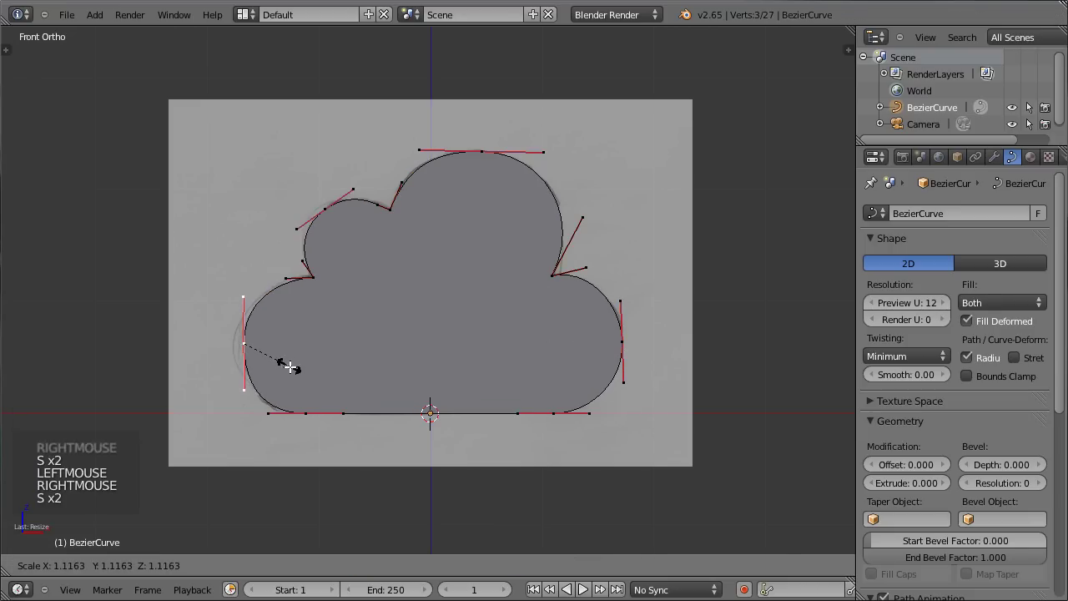
key(g)
key(Tab)
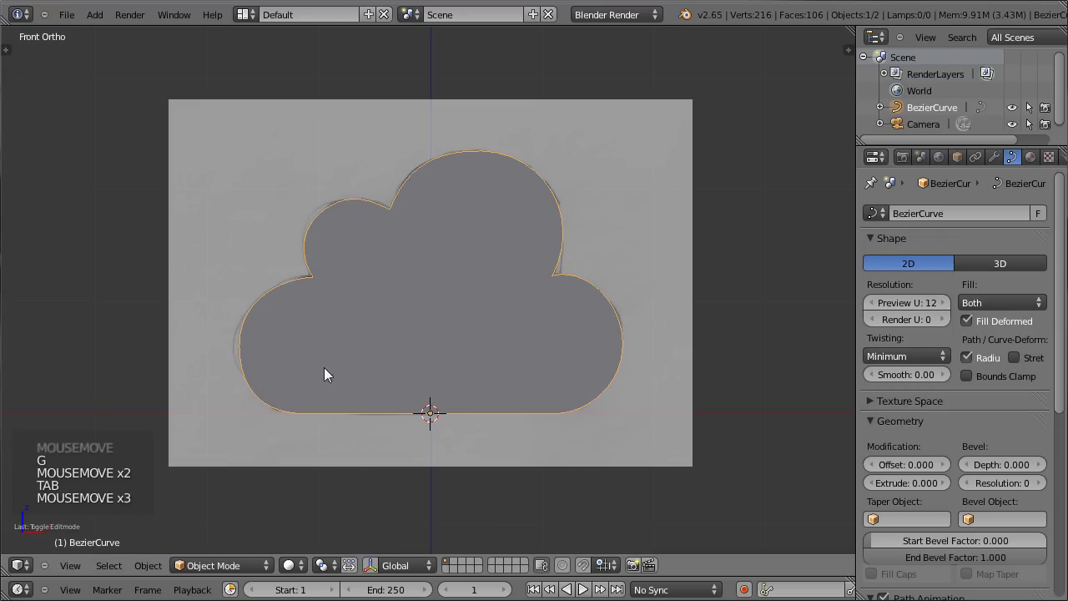
key(z)
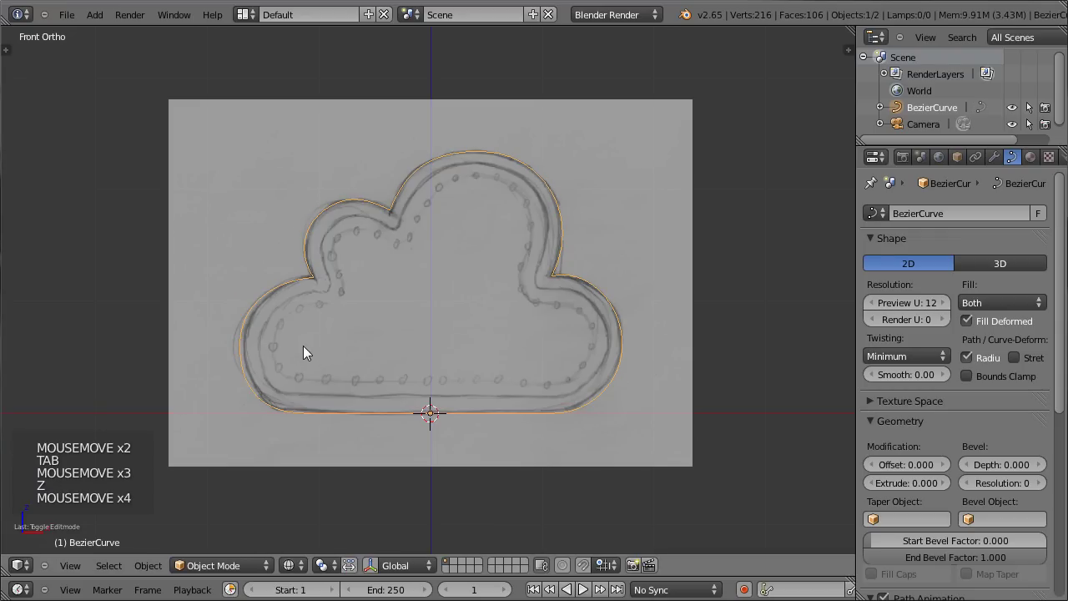
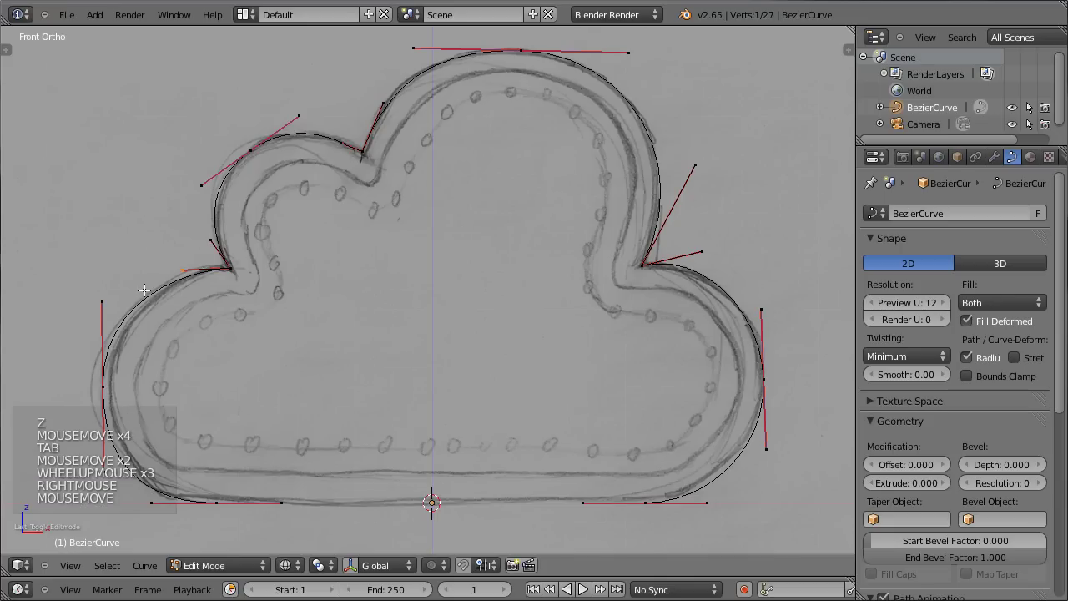
- Show the cloud filled, save, and select every control point of its outline in Edit Mode
key(g)
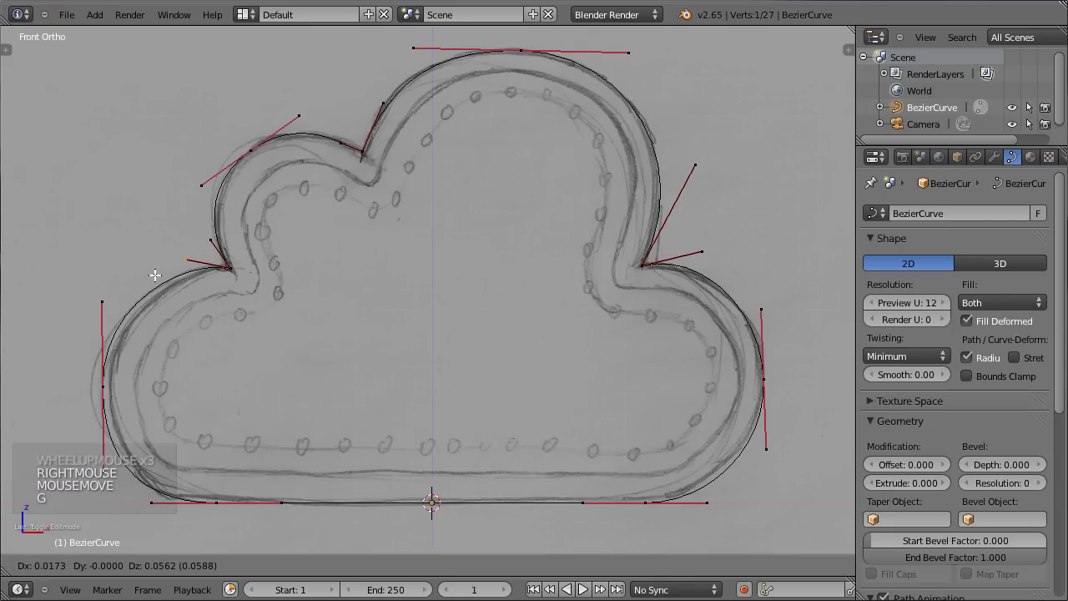
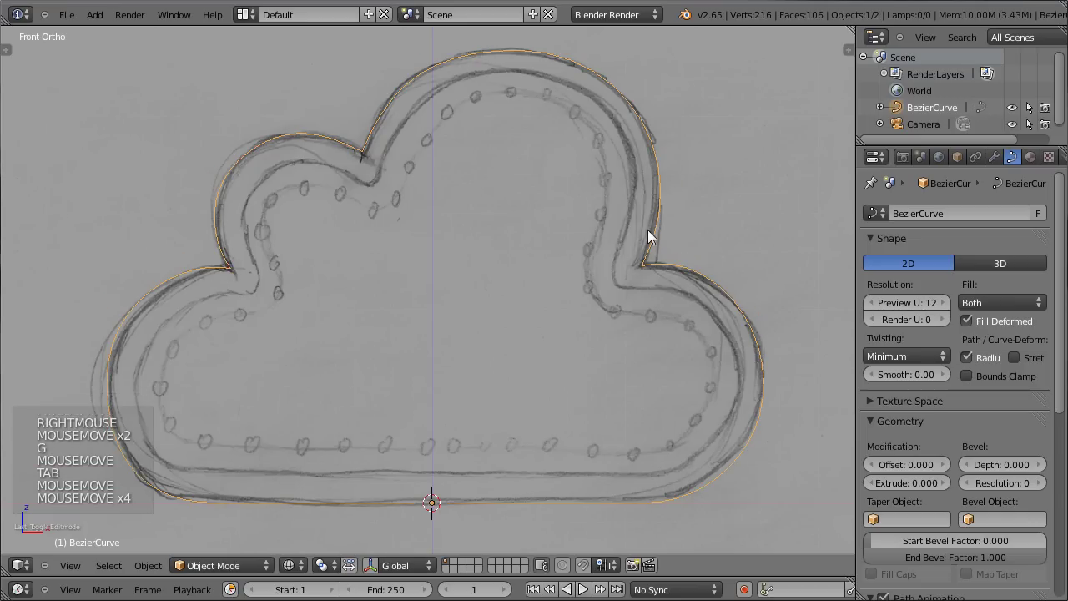
key(z)
key(ctrl+s)
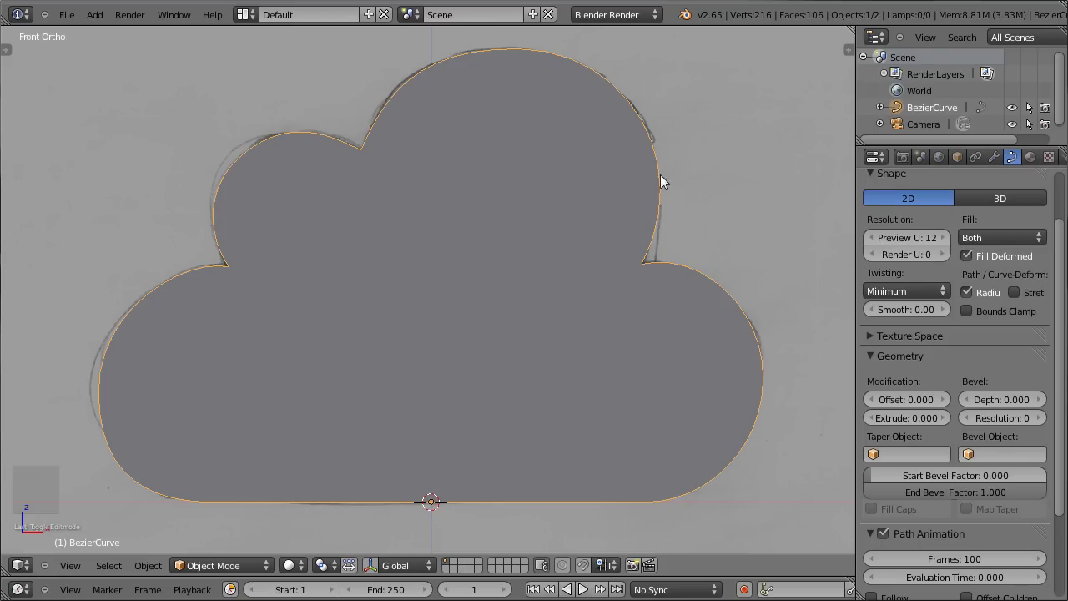
key(Tab)
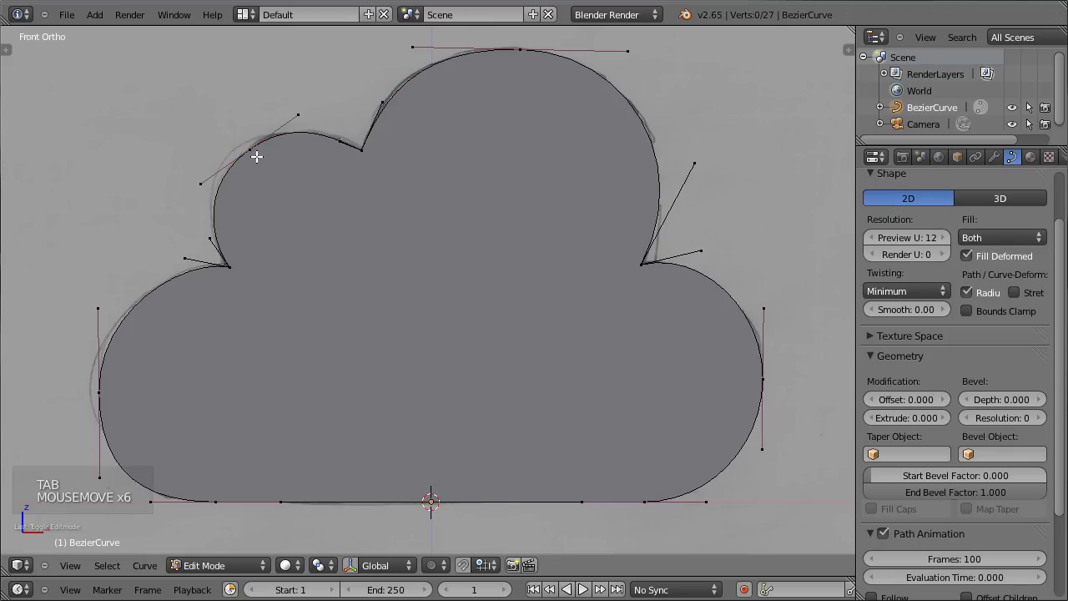
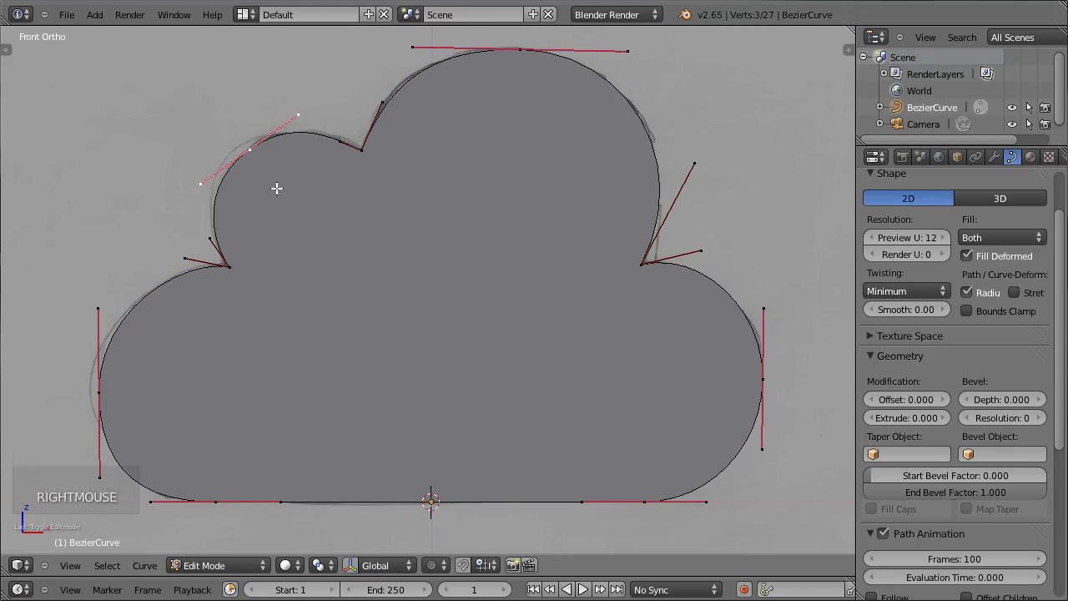
key(ctrl+l)
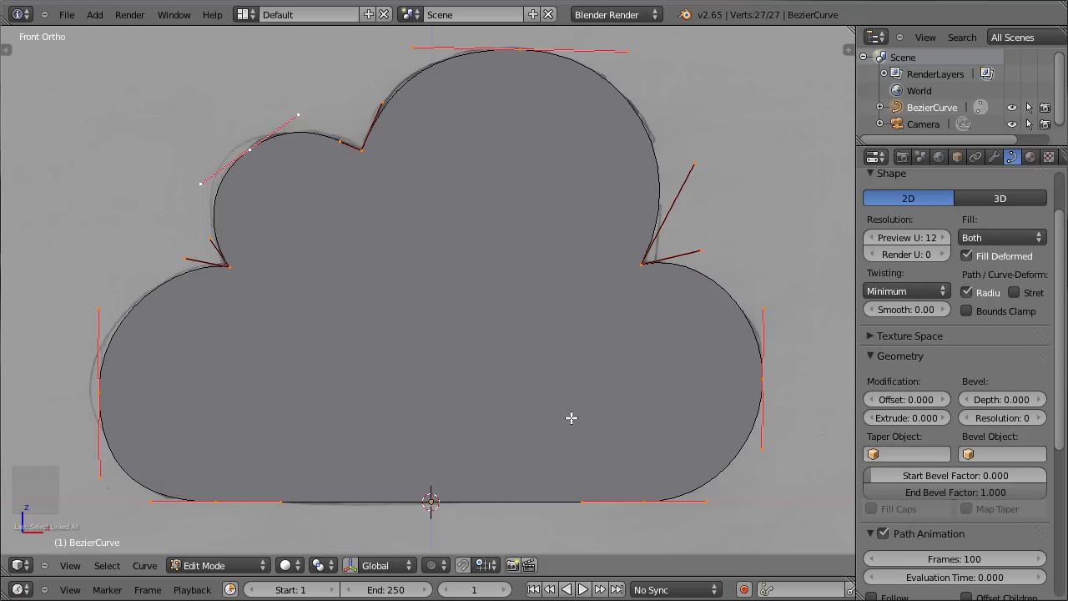
- Duplicate the outline and scale the copy inward toward the cloud centre as an inner ring
key(shift+d)
key(s)
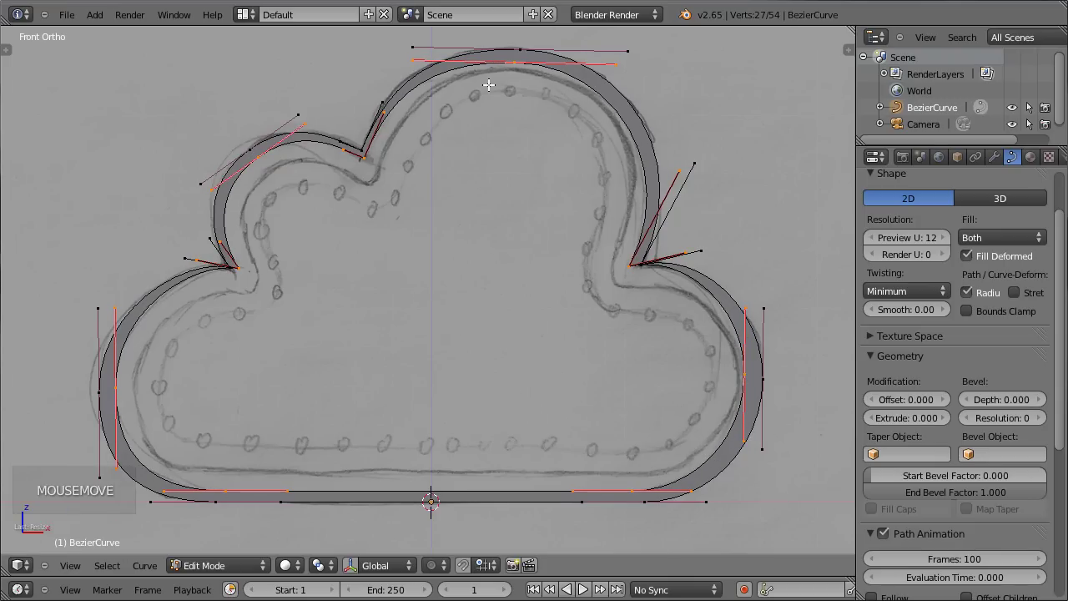
key(s)
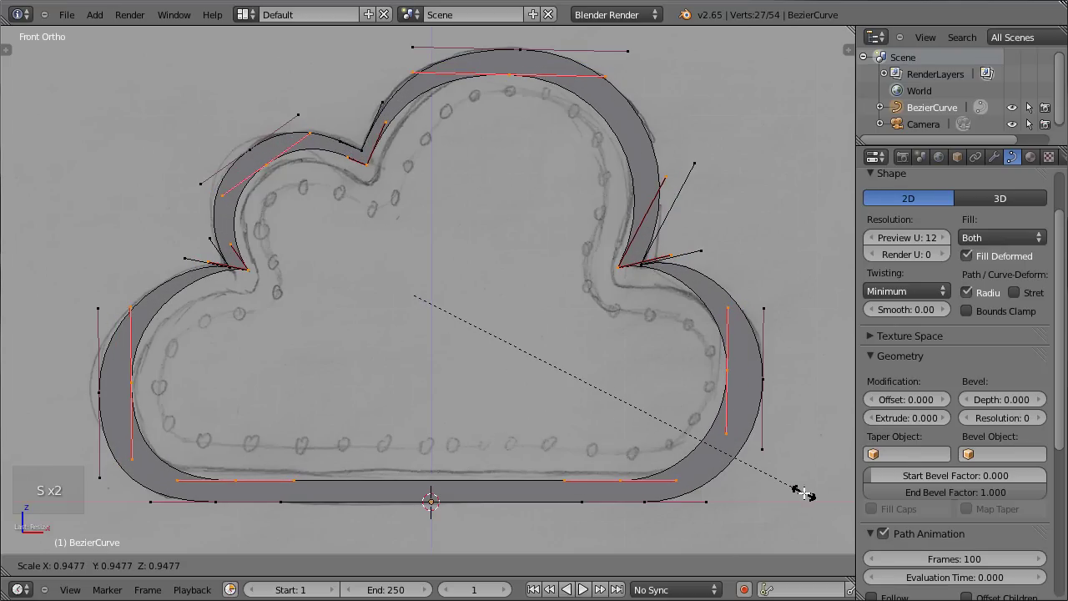
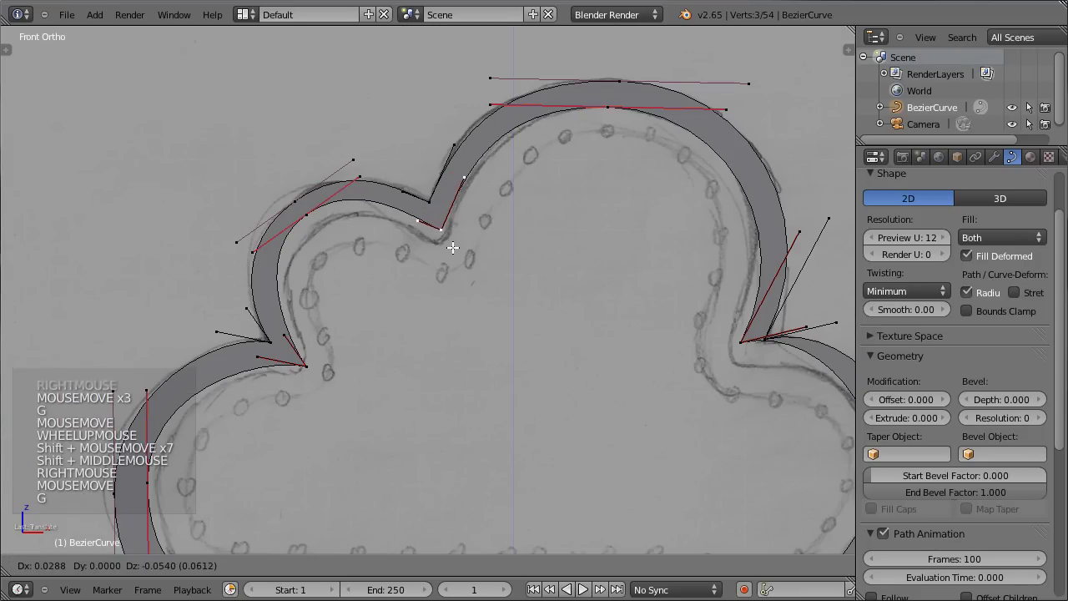
key(g)
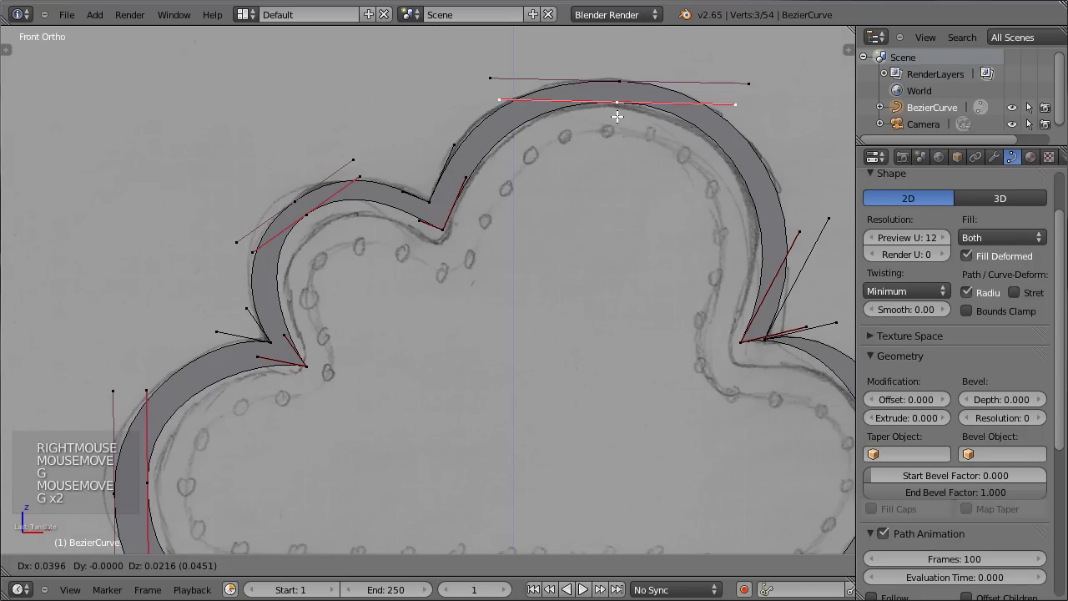
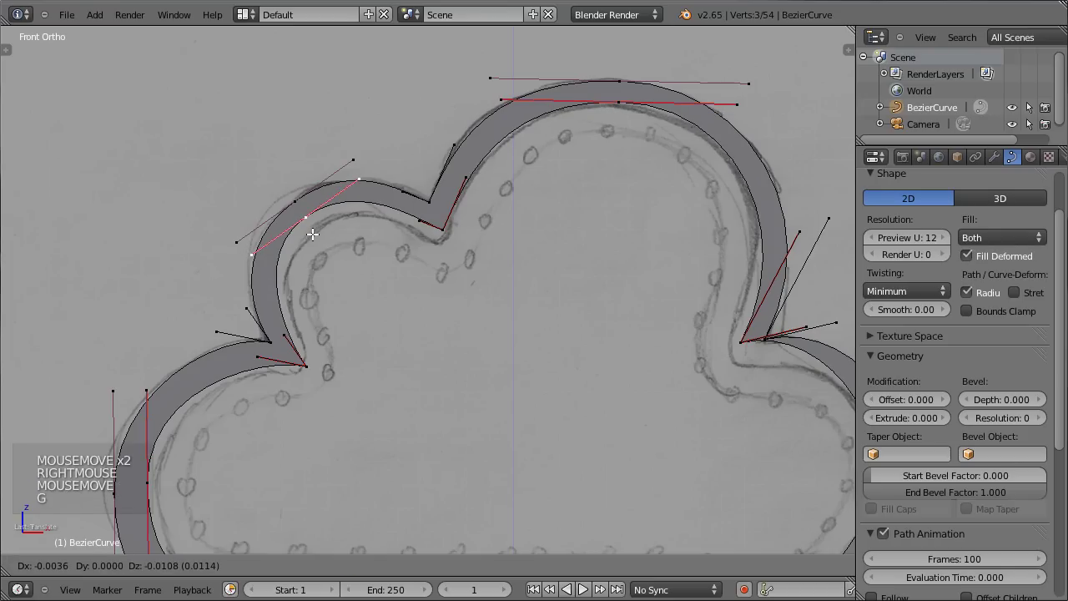
middle_click(504, 213)
key(g)
- Move the left, bottom, right and top inner points onto the sketch's inner line
right_click(410, 238)
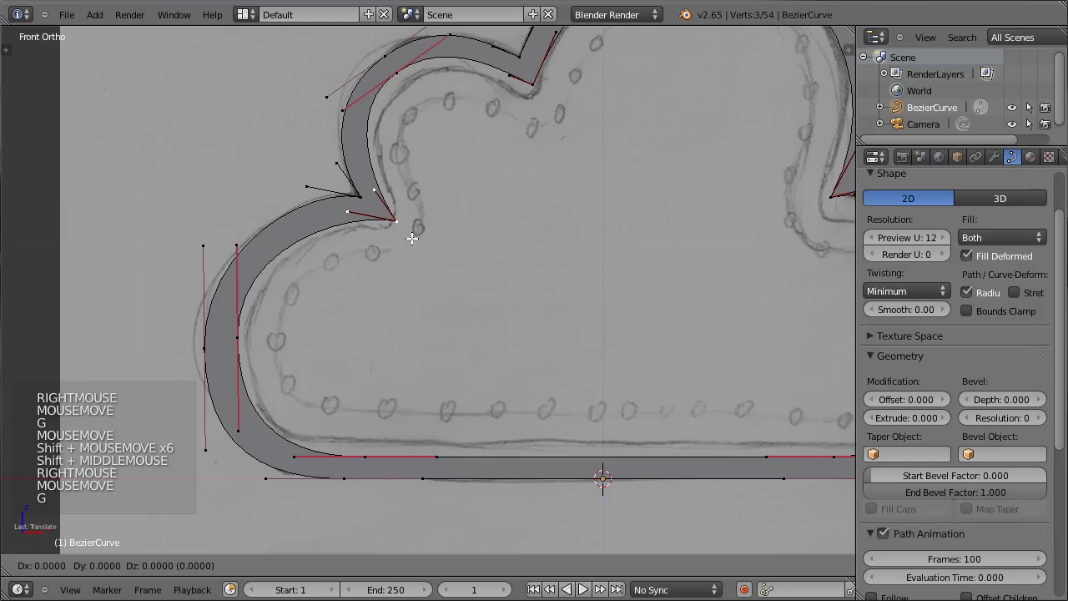
right_click(248, 342)
key(g)
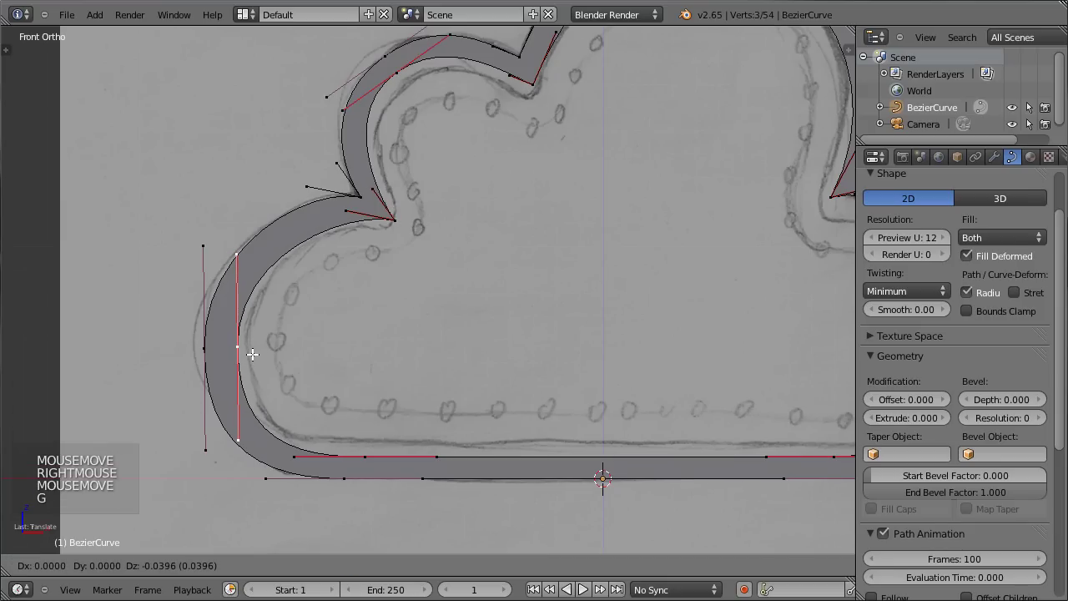
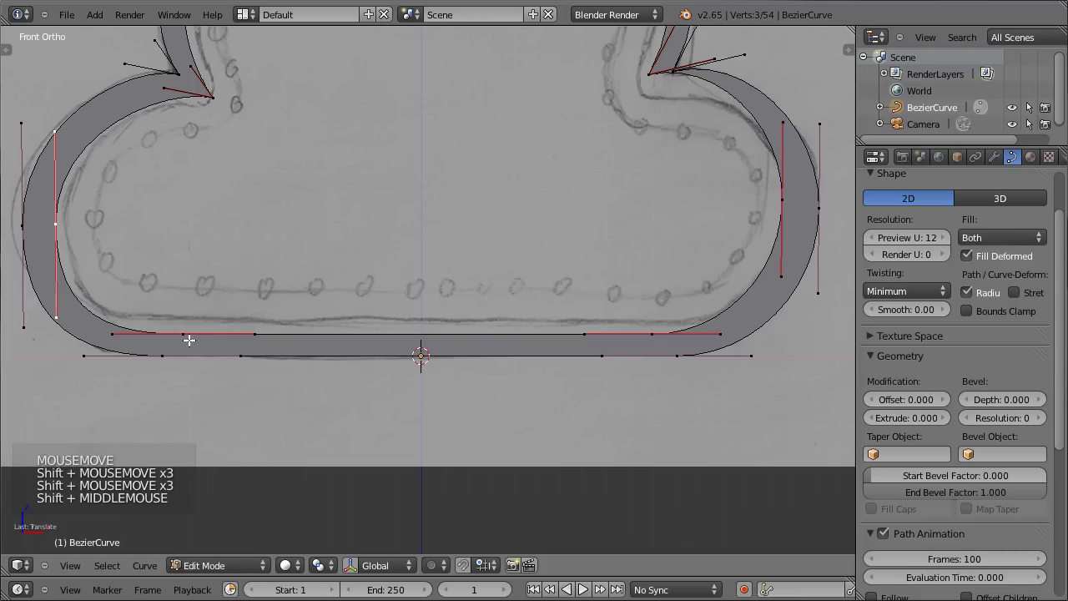
right_click(404, 349)
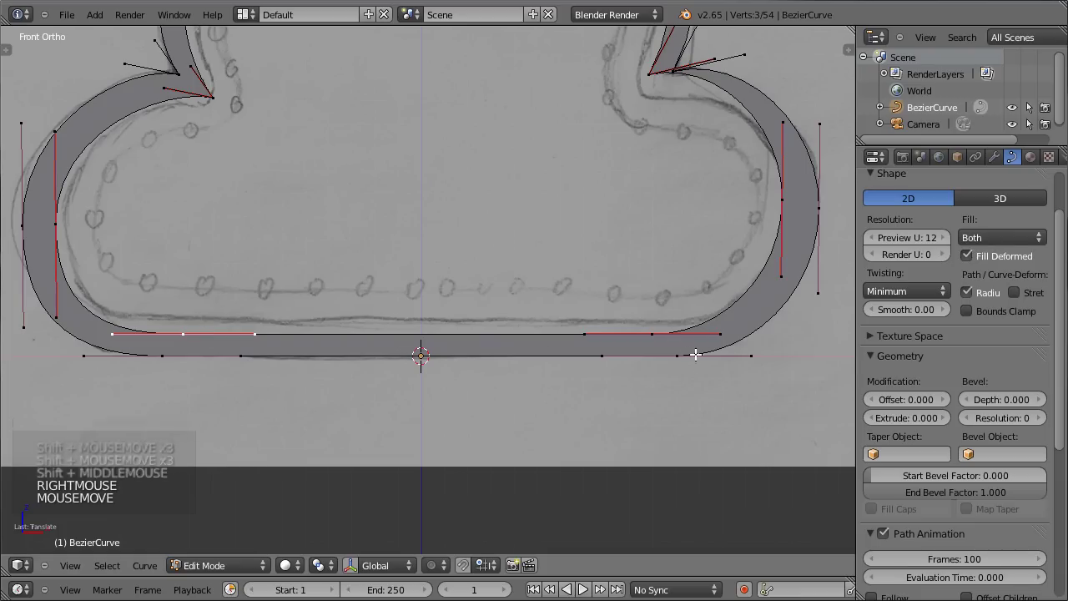
right_click(657, 338)
key(g)
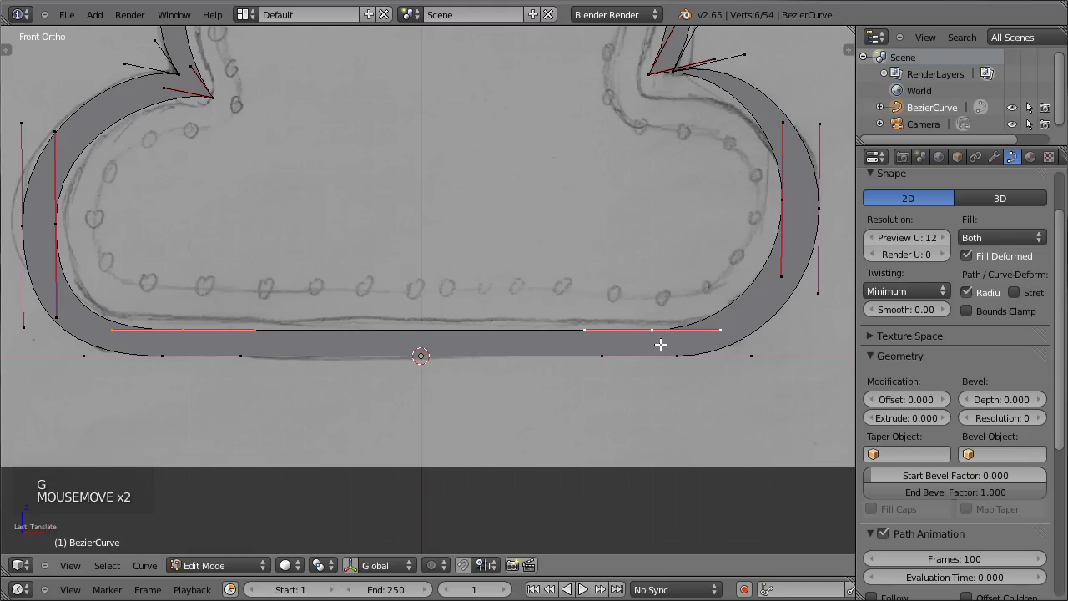
right_click(798, 226)
key(g)
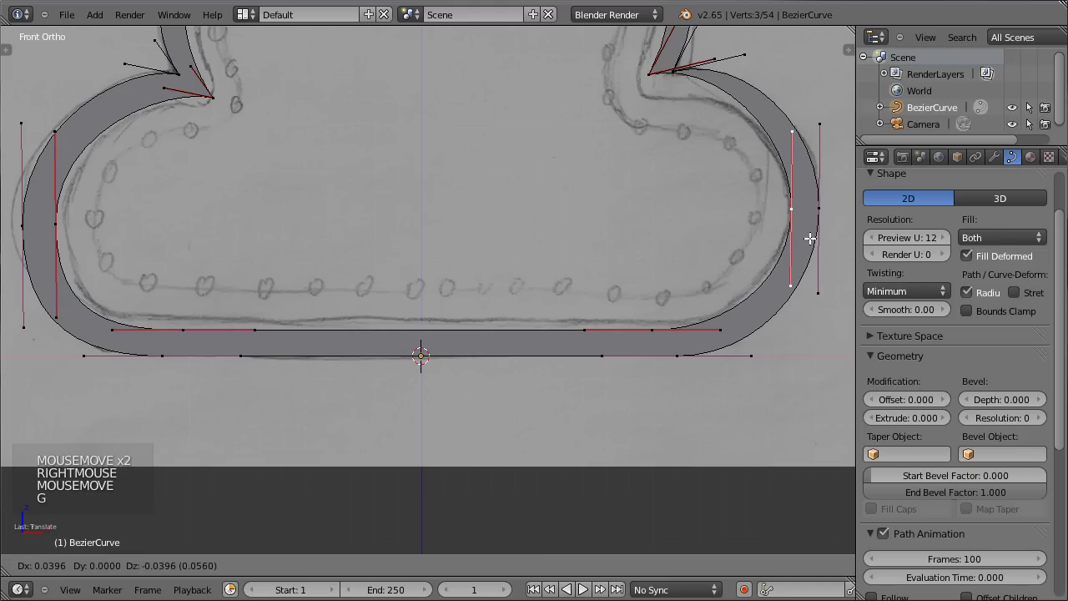
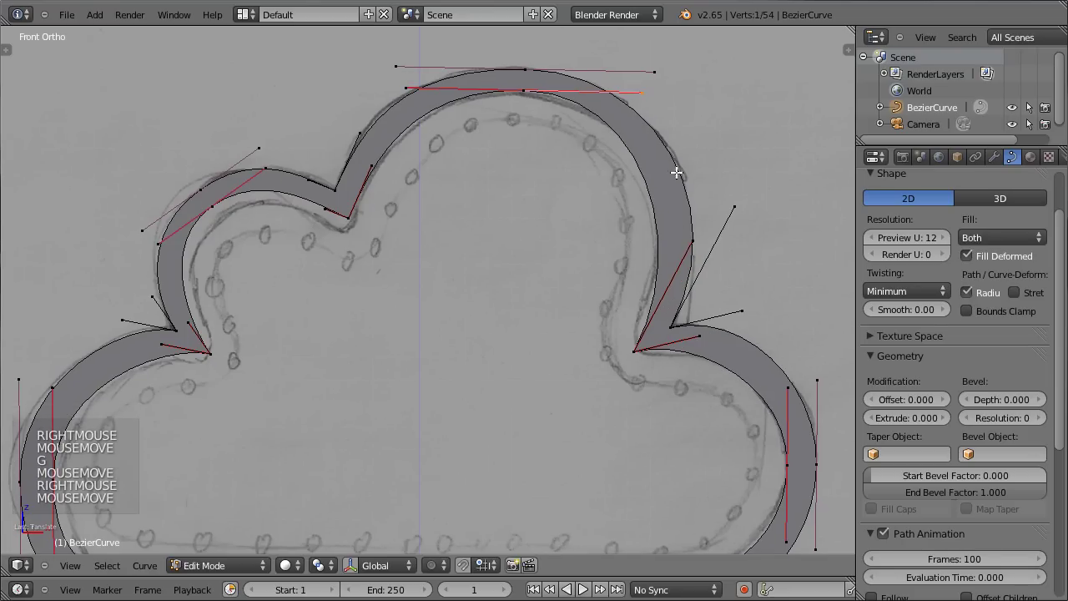
key(g)
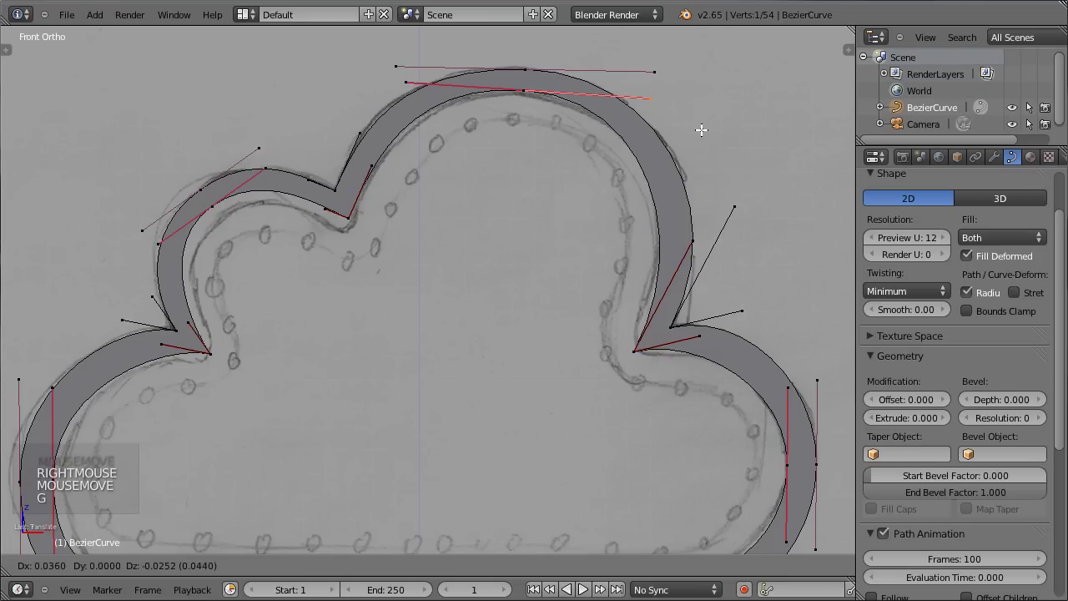
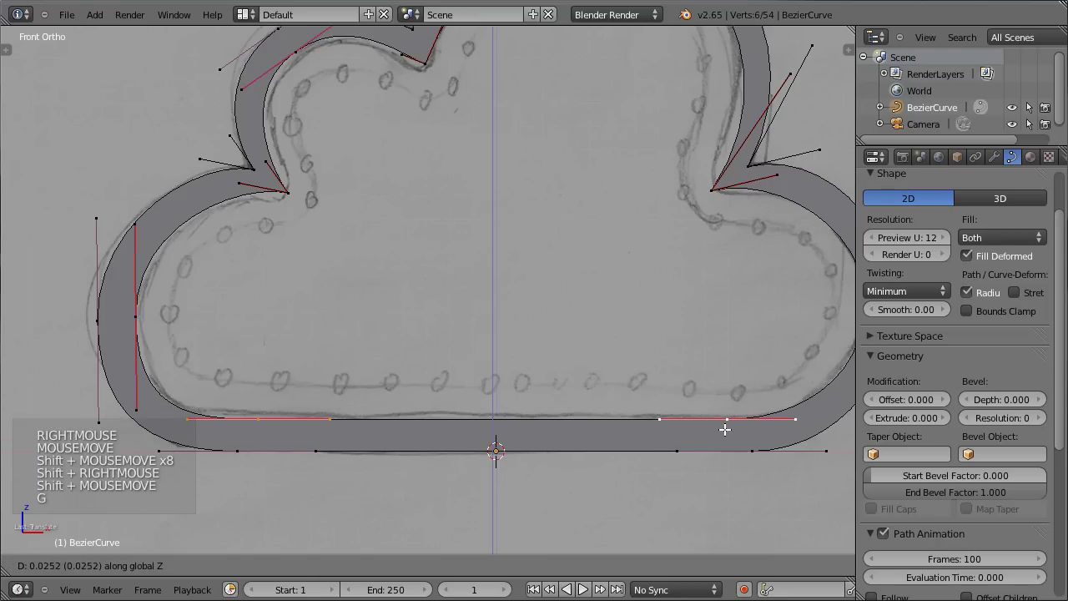
- Leave point editing and orbit to check the resulting cloud ring
middle_click(492, 331)
key(Tab)
scroll(down, 3)
middle_click(389, 276)
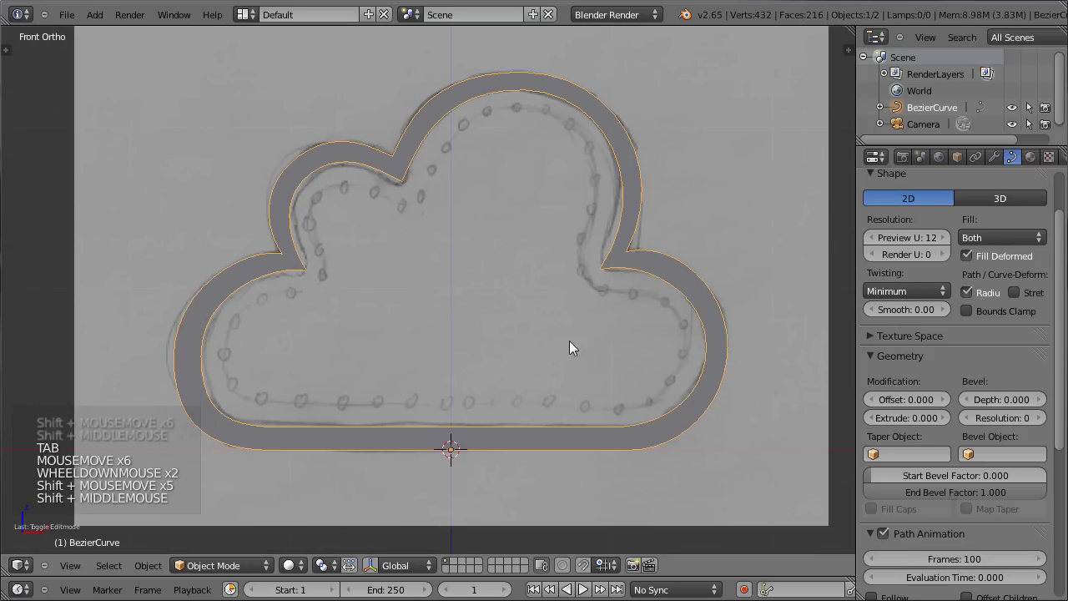
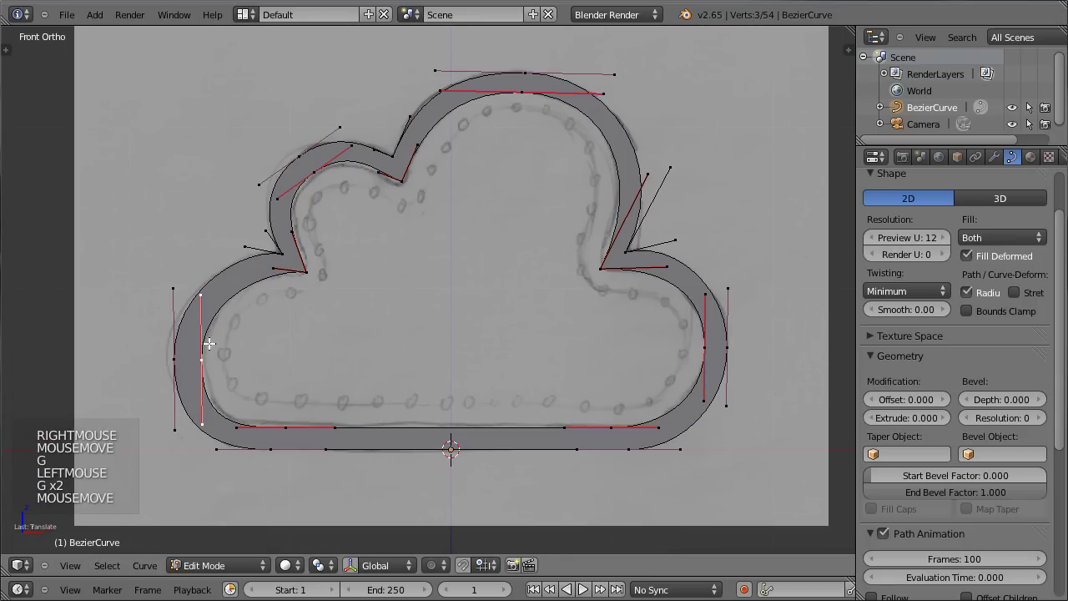
- Tweak the outline, leave point editing and save the file as safe_cloud.blend
key(s)
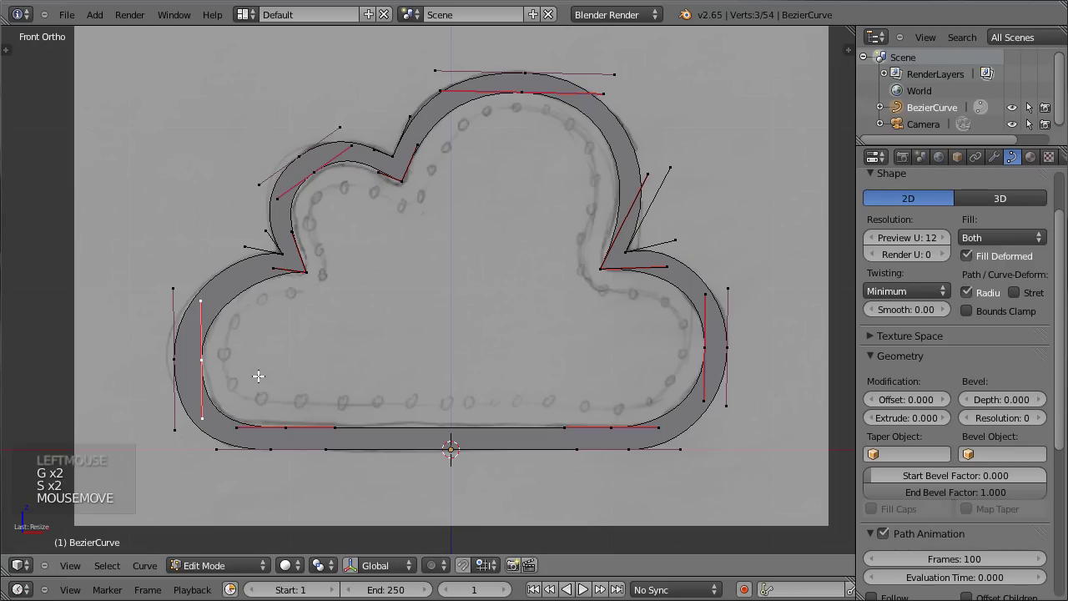
key(g)
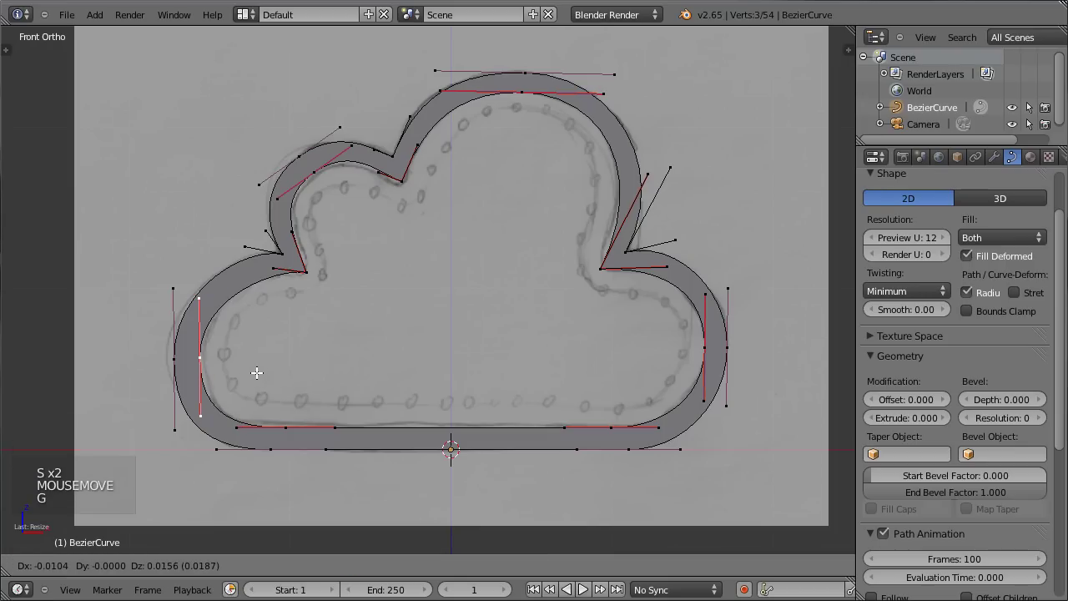
scroll(down, 3)
key(Tab)
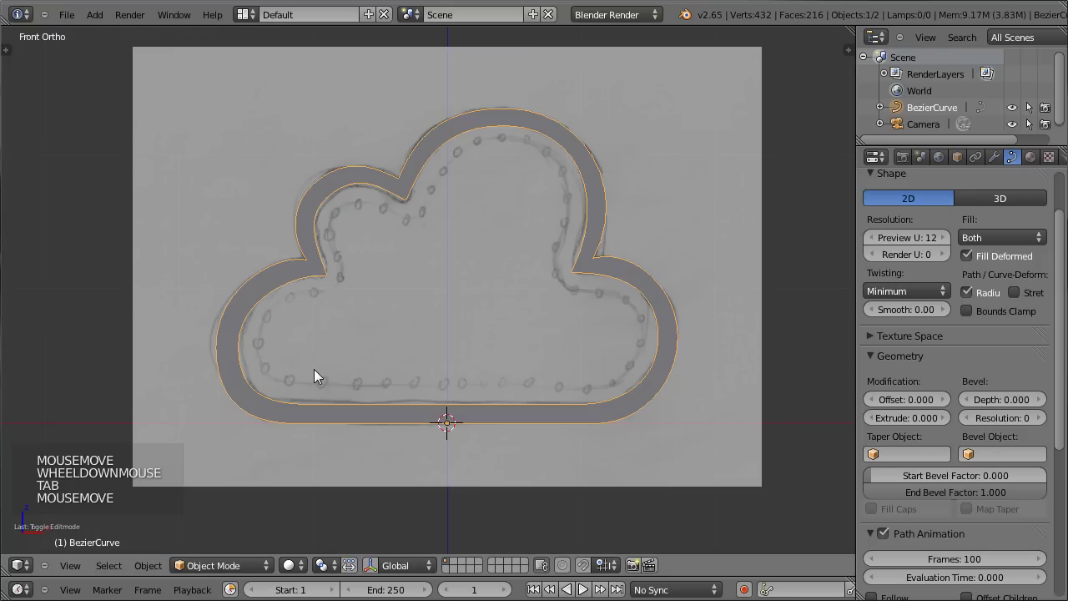
middle_click(429, 314)
key(ctrl+s)
- Orbit around the ring and return to front view over the reference sketch
scroll(up, 3)
middle_click(446, 201)
middle_click(388, 240)
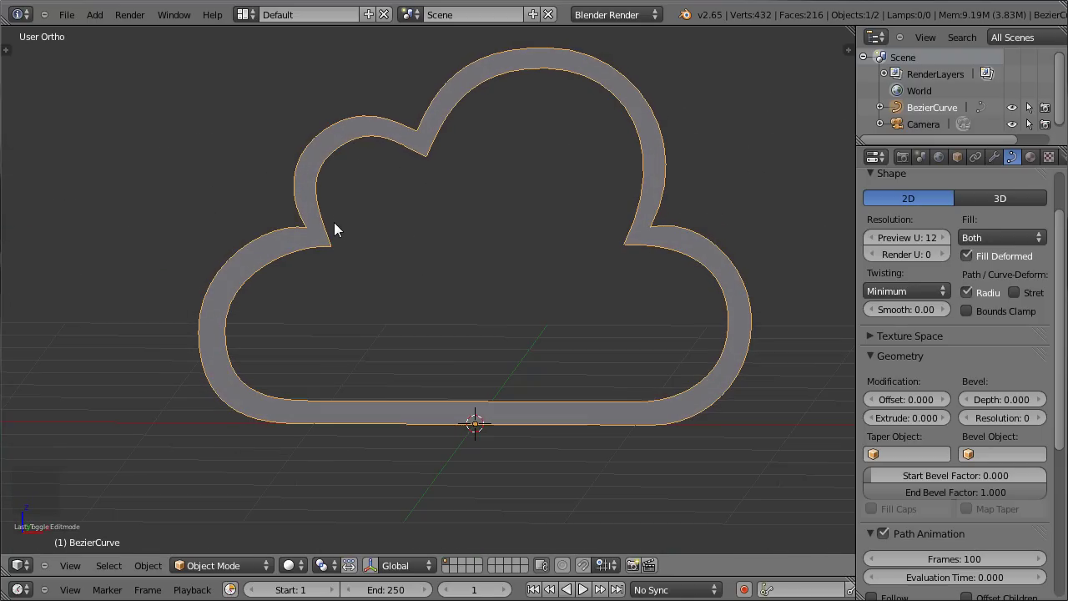
key(KP_1)
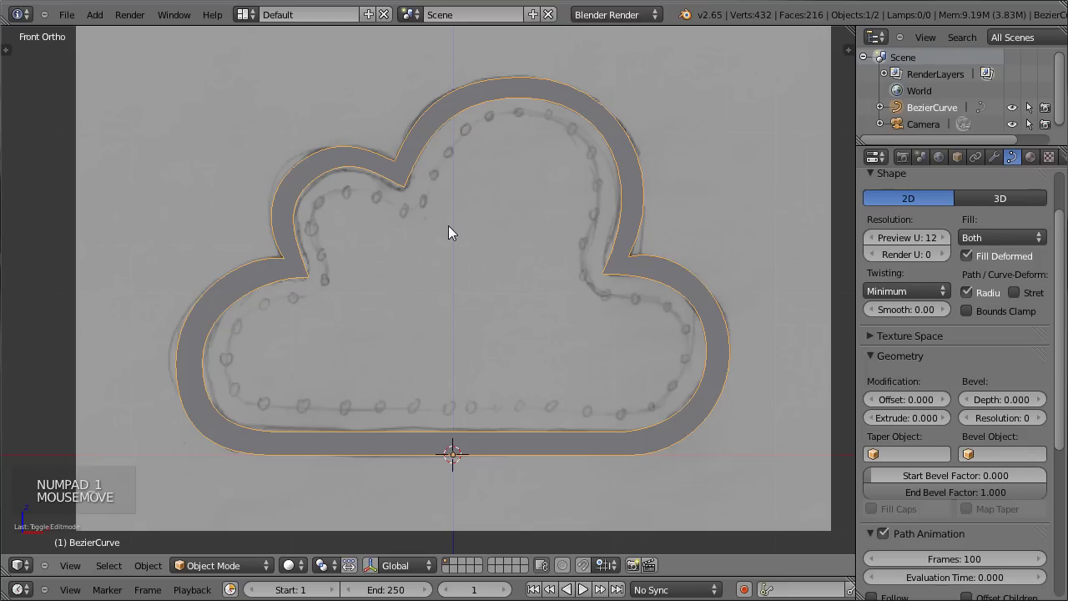
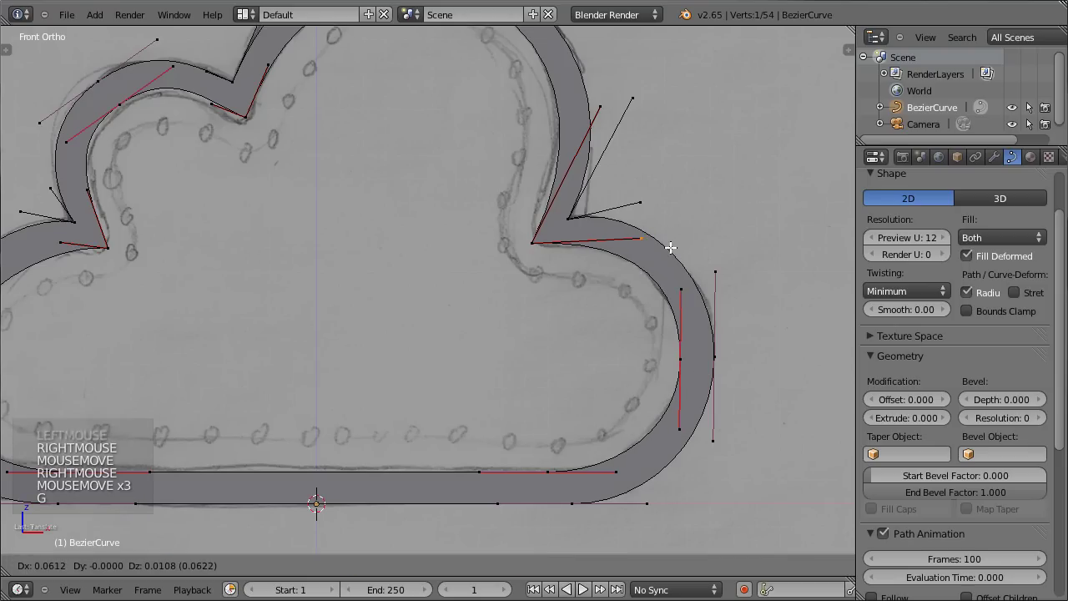
- Nudge a point, leave Edit Mode, save, and orbit to review the ring
right_click(544, 269)
key(g)
key(Tab)
scroll(down, 3)
key(ctrl+s)
middle_click(472, 231)
scroll(up, 3)
scroll(up, 3)
middle_click(512, 193)
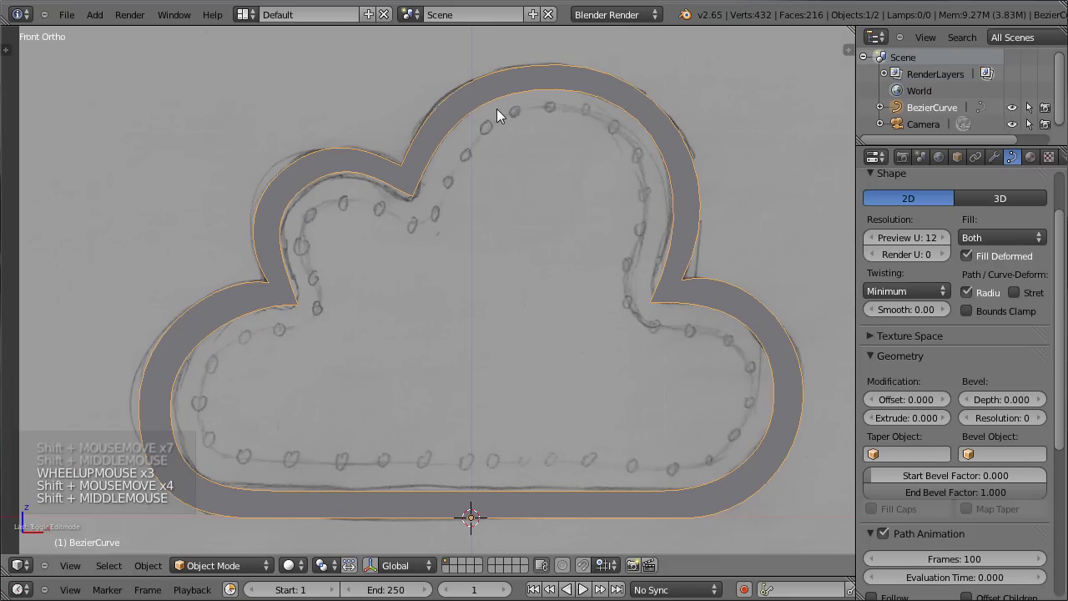
- Duplicate the inner outline loop and scale the copy slightly inward as an inset rim
key(Tab)
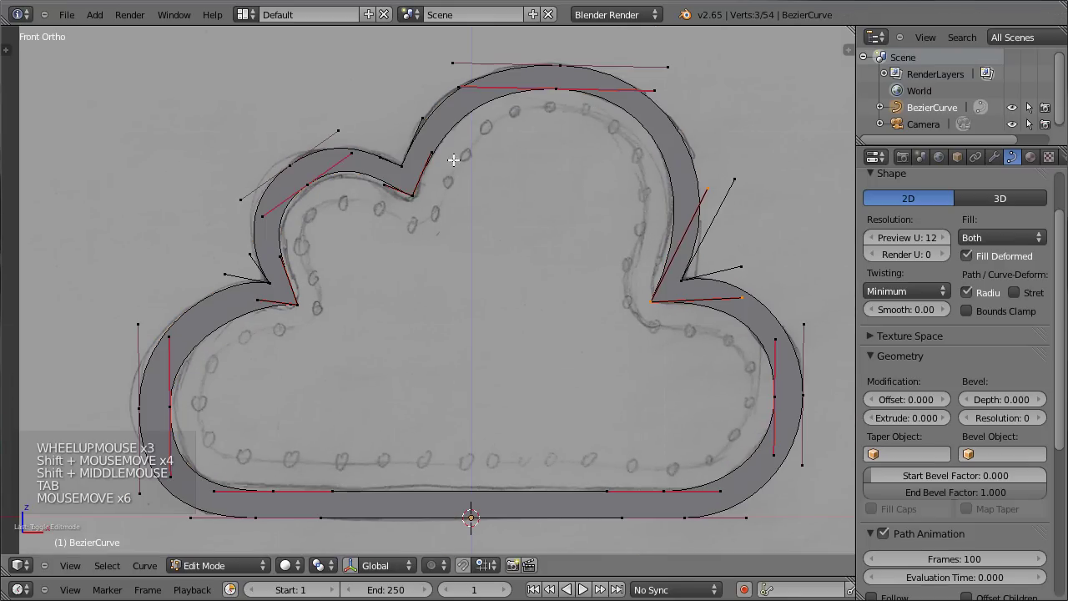
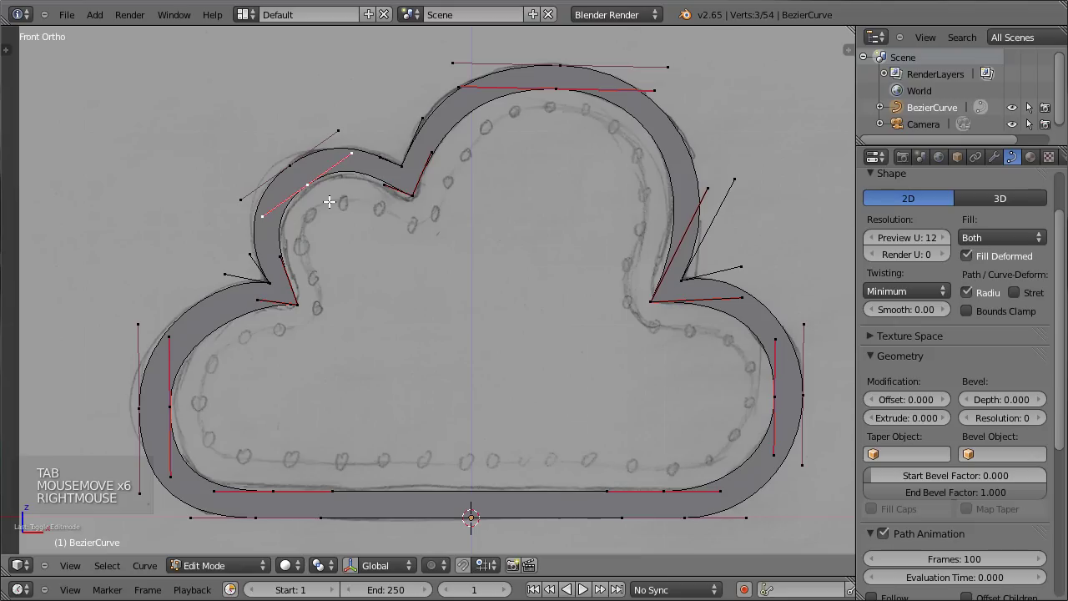
key(ctrl+l)
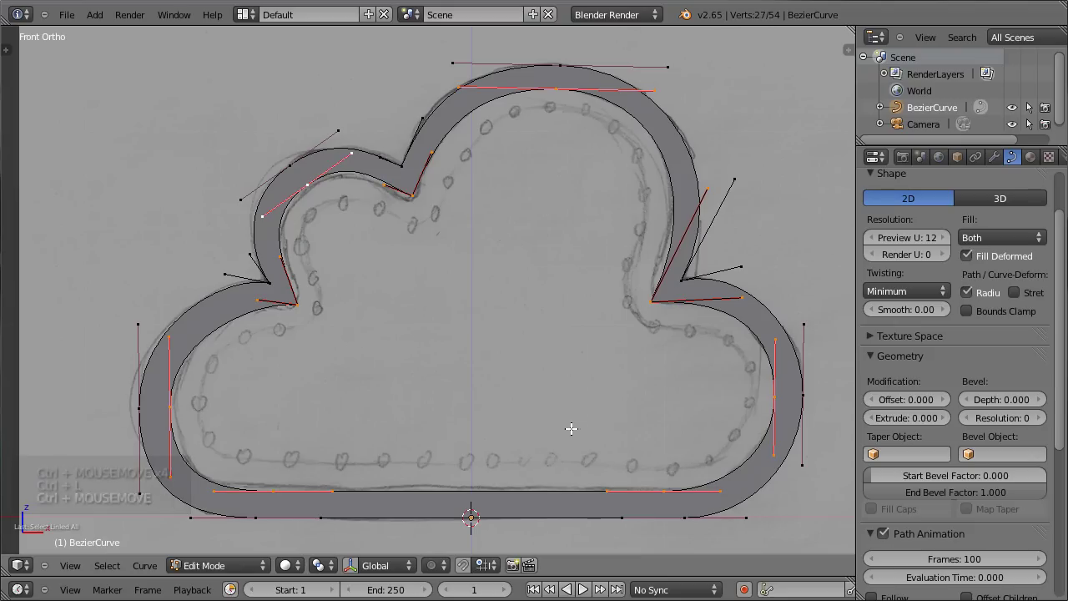
key(shift+d)
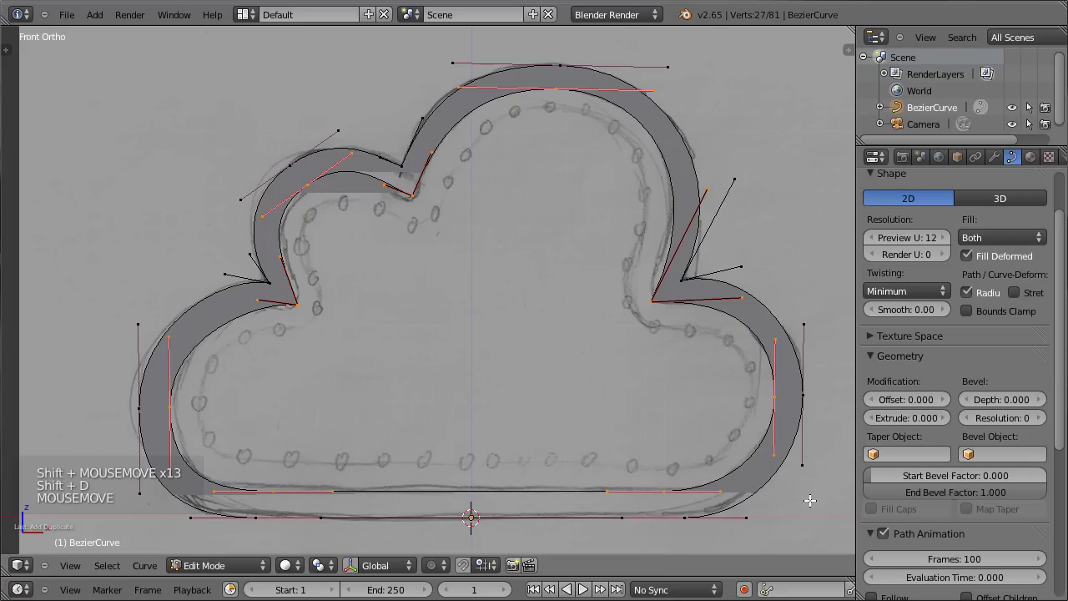
key(s)
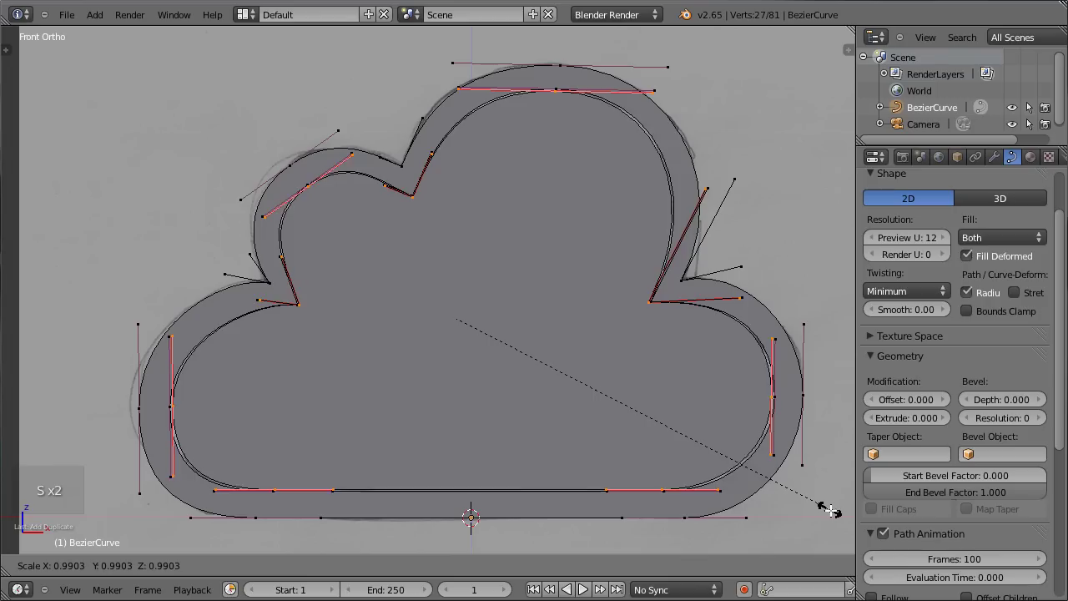
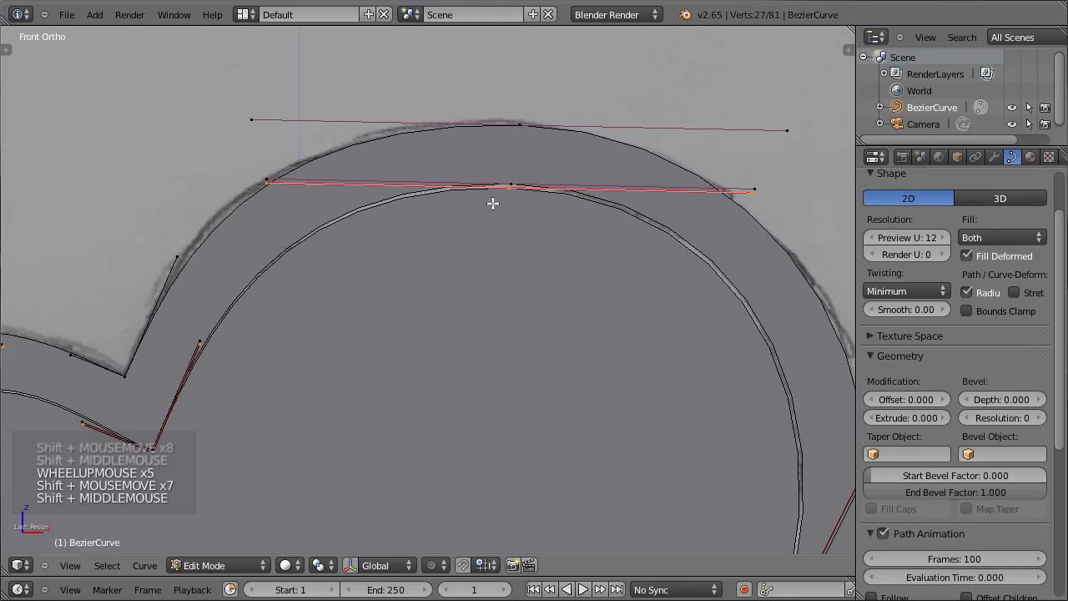
key(Tab)
scroll(down, 3)
middle_click(417, 318)
middle_click(252, 267)
scroll(up, 3)
- Refine the inner handles along the sketch, then leave point editing and inspect the result
key(Tab)
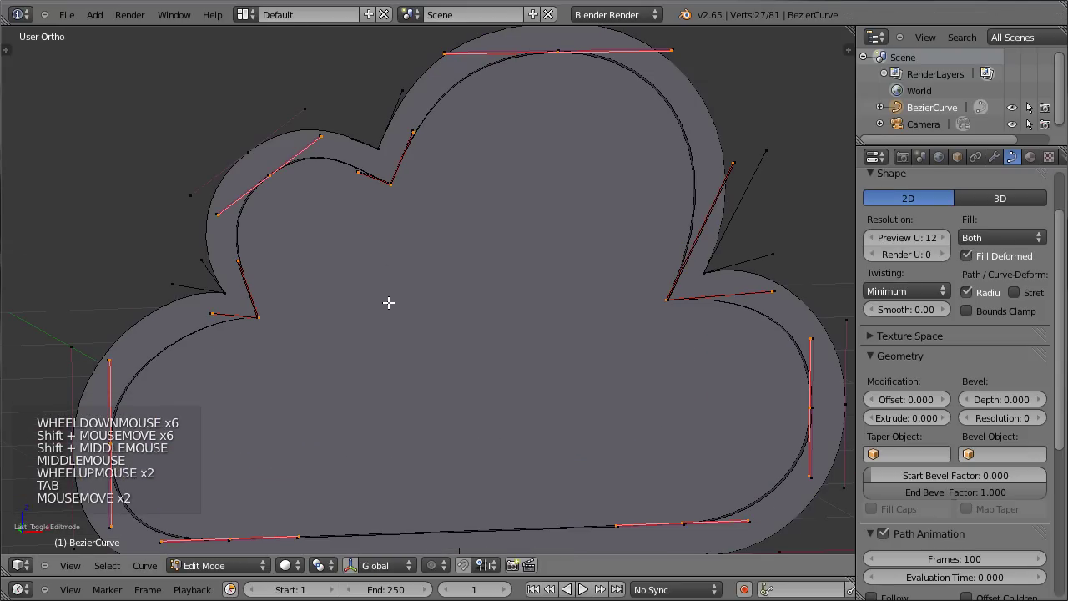
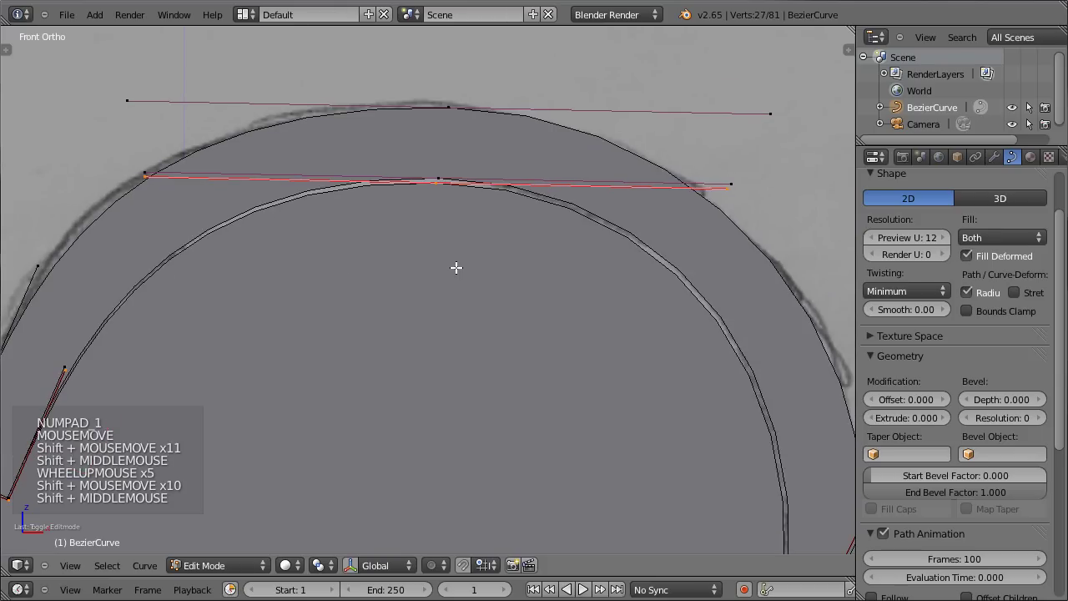
scroll(up, 3)
scroll(up, 3)
key(g)
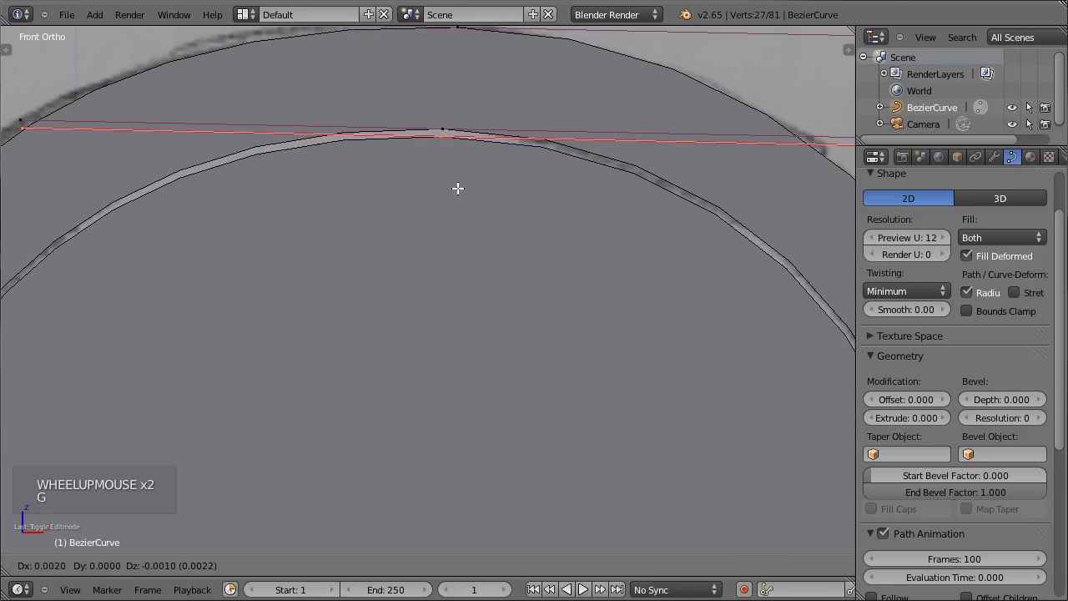
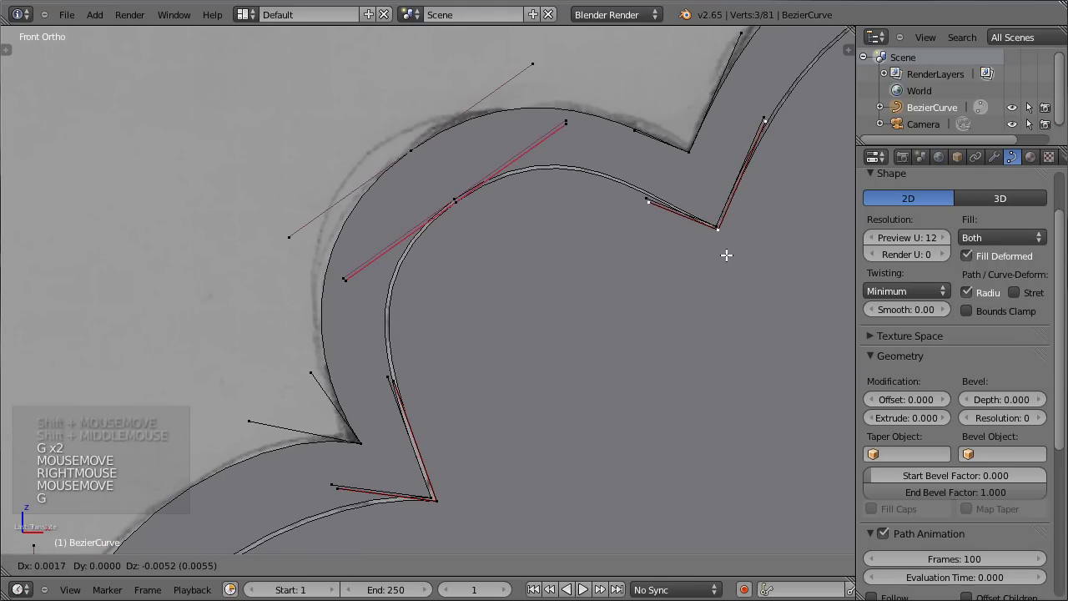
scroll(down, 3)
key(Tab)
middle_click(717, 282)
middle_click(343, 220)
scroll(down, 3)
scroll(up, 3)
scroll(down, 3)
scroll(down, 3)
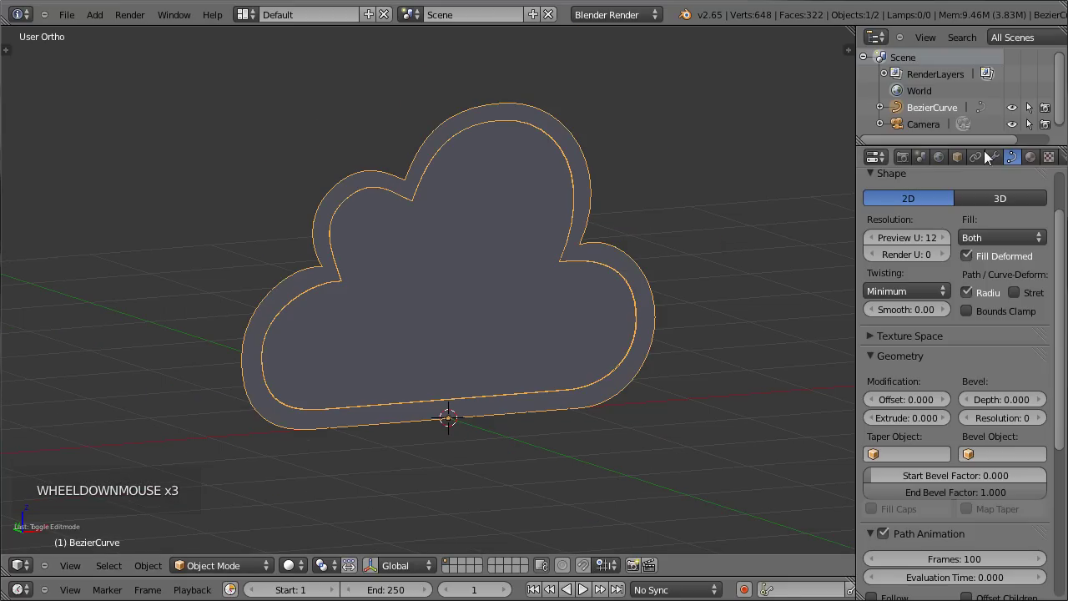
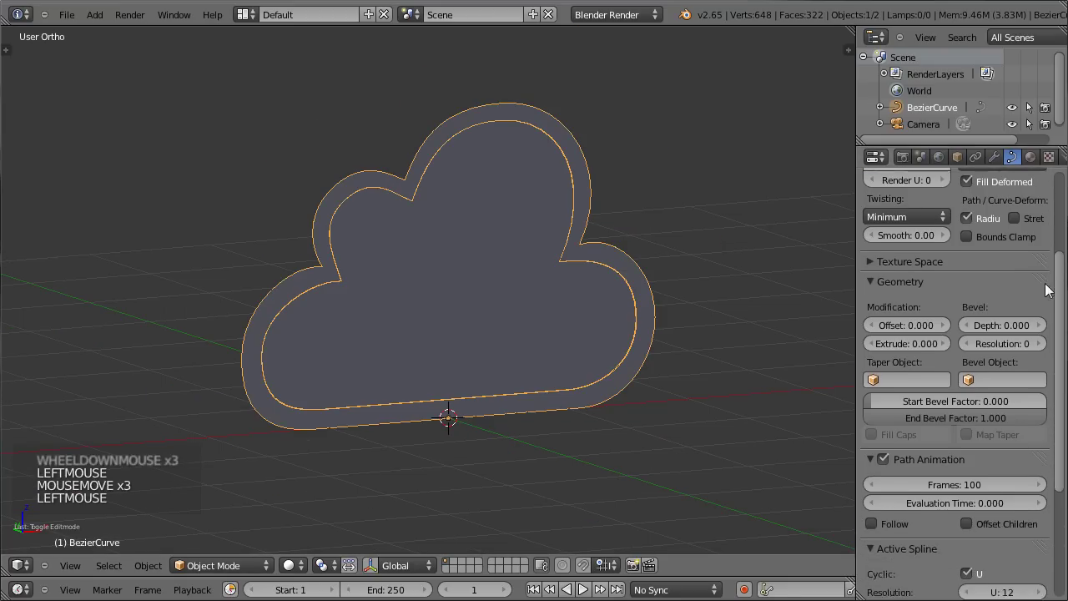
- Set the curve's Extrude depth to 0.423 and orbit to check the cloud's thickness
click(948, 336)
click(948, 336)
click(948, 335)
click(948, 335)
double_click(948, 336)
click(911, 341)
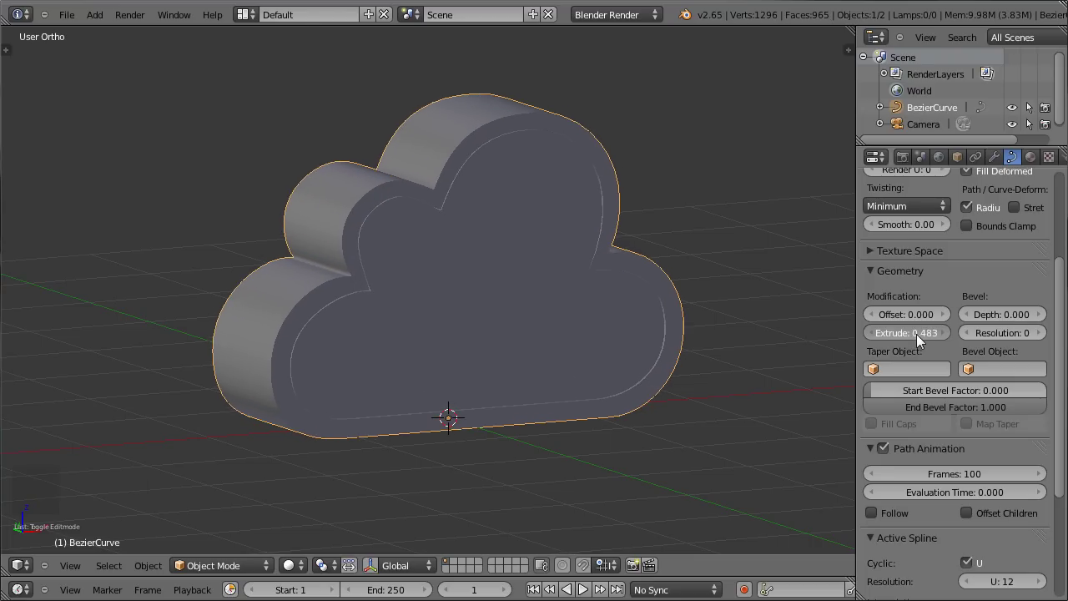
middle_click(436, 221)
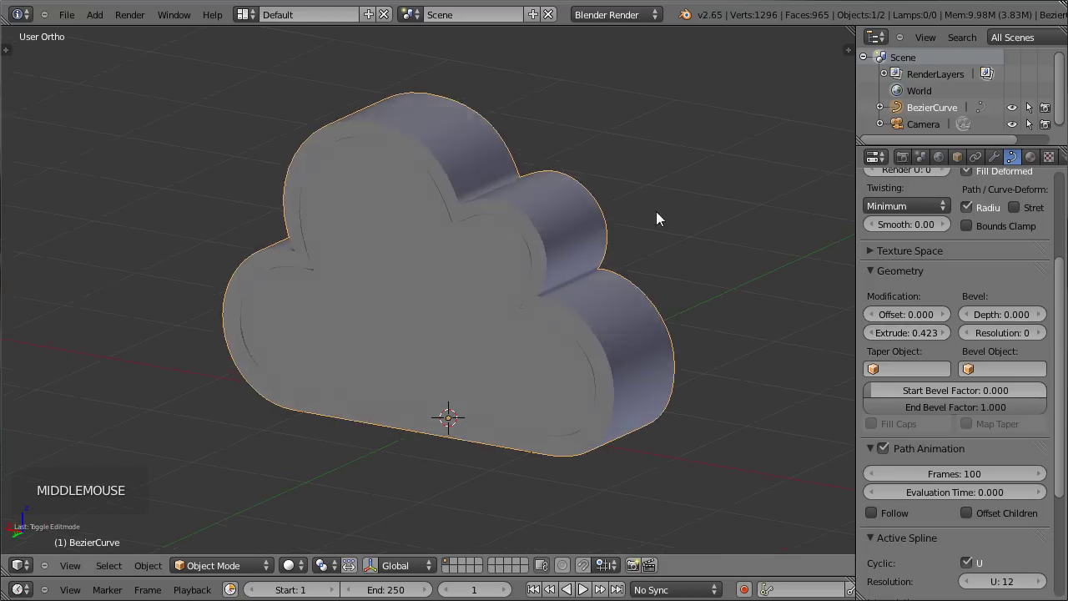
middle_click(489, 266)
- Inspect the thick cloud from several angles, save, and return to front view
key(Tab)
key(Tab)
middle_click(488, 271)
scroll(up, 3)
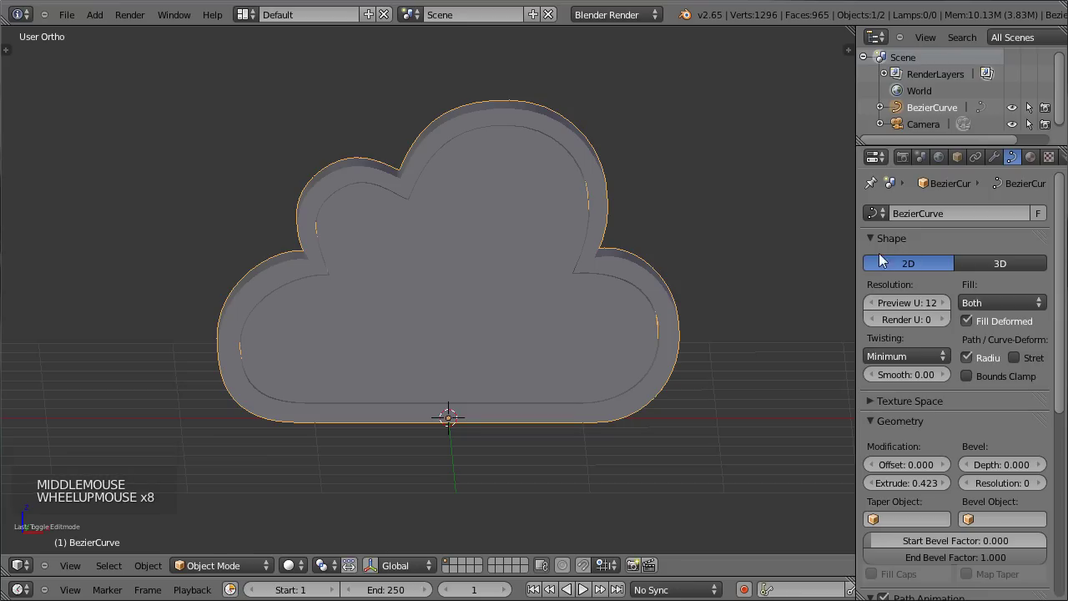
middle_click(345, 224)
middle_click(442, 231)
scroll(up, 3)
key(Tab)
key(Tab)
scroll(down, 3)
key(ctrl+s)
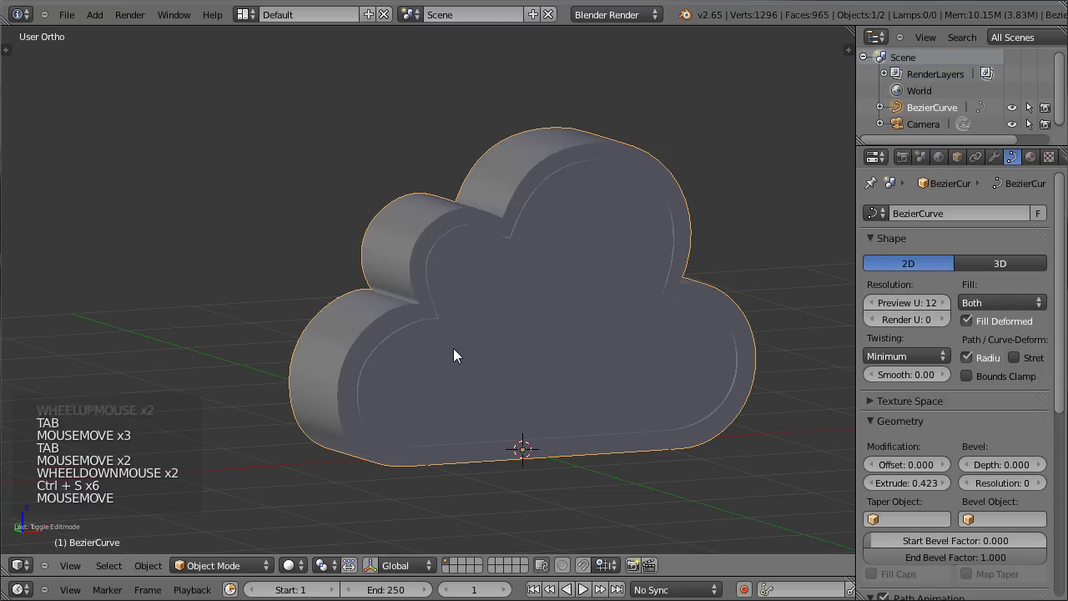
middle_click(564, 288)
scroll(down, 3)
key(KP_1)
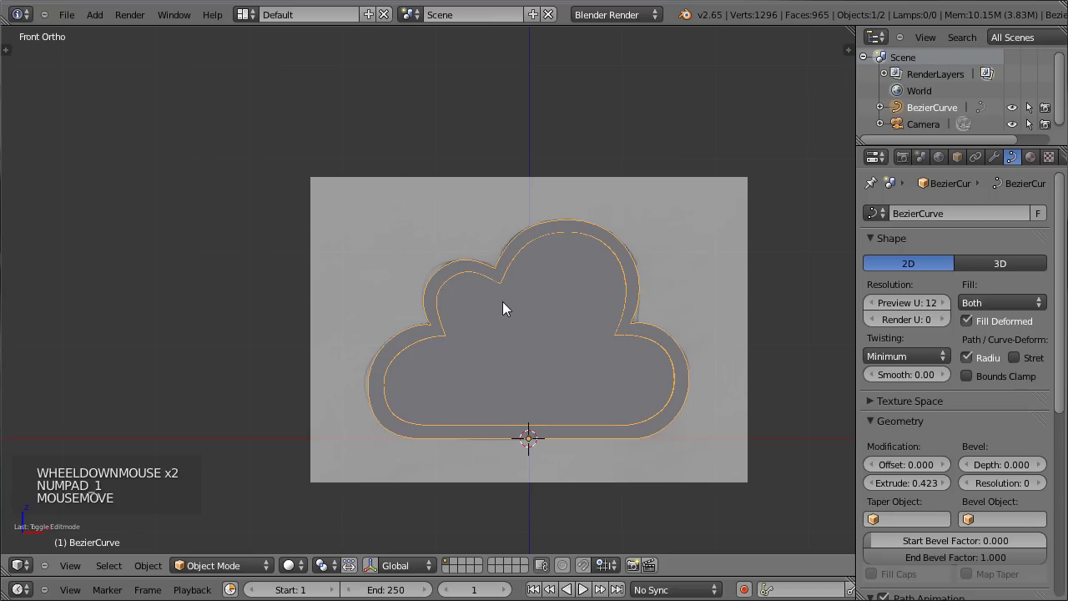
- Look through the camera, select it, and move and rotate it around the cloud
middle_click(498, 293)
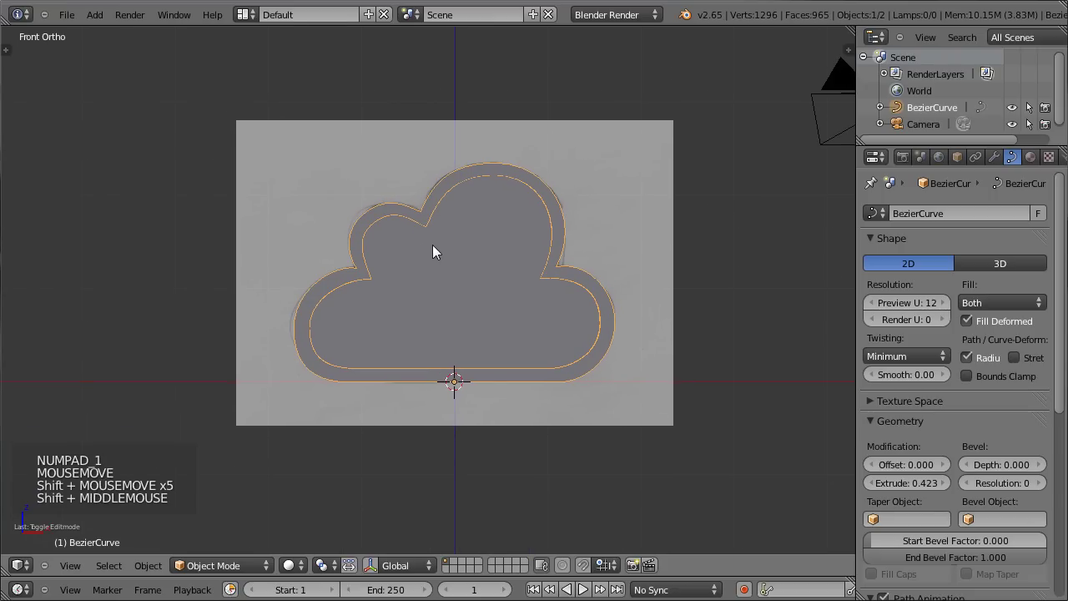
key(ctrl+alt+KP_0)
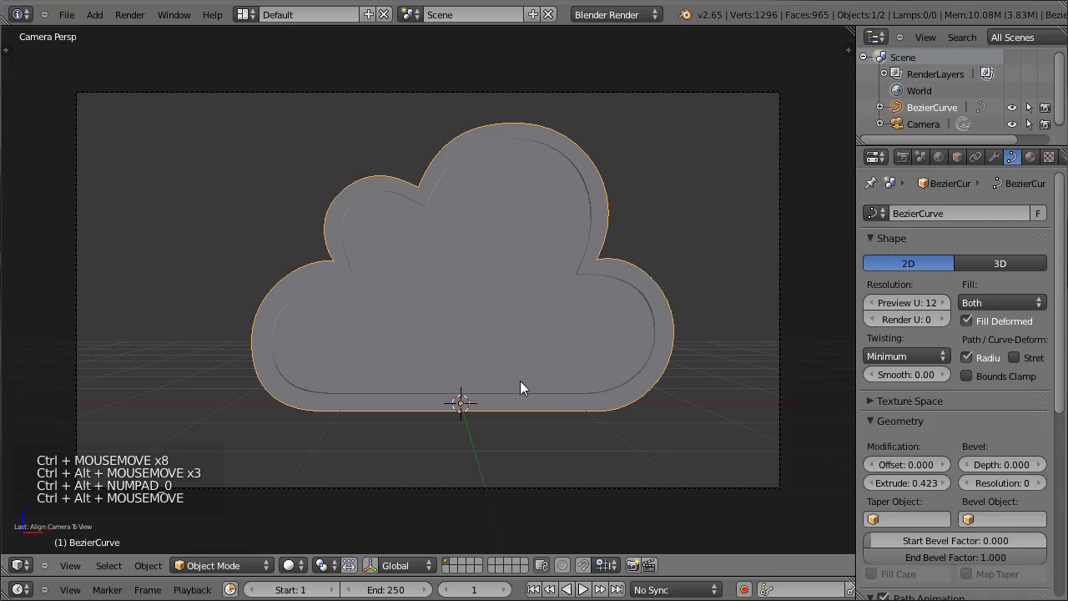
right_click(509, 487)
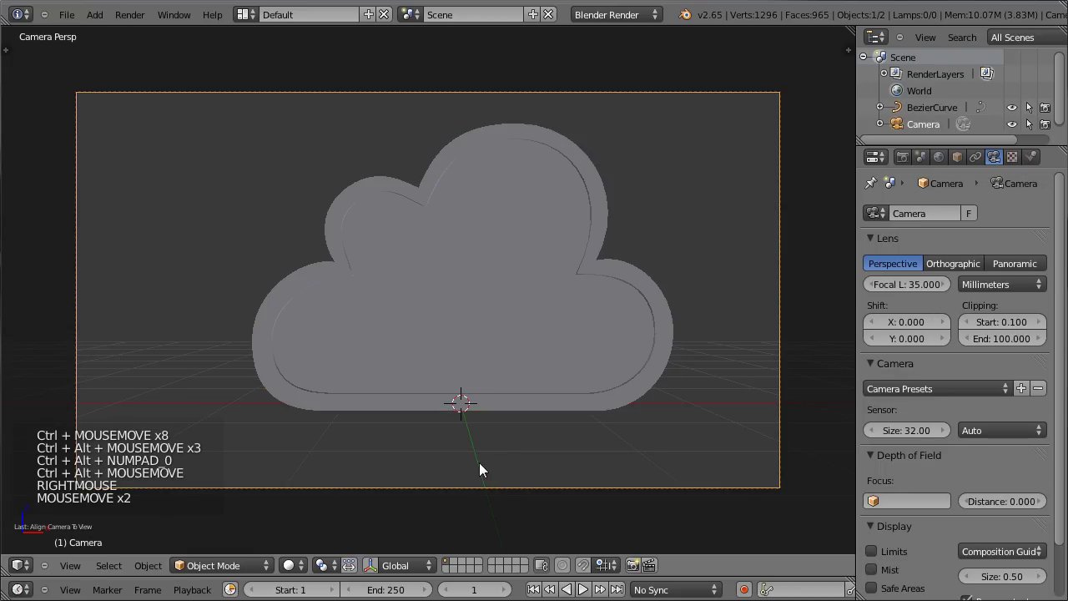
key(g)
click(530, 329)
key(r)
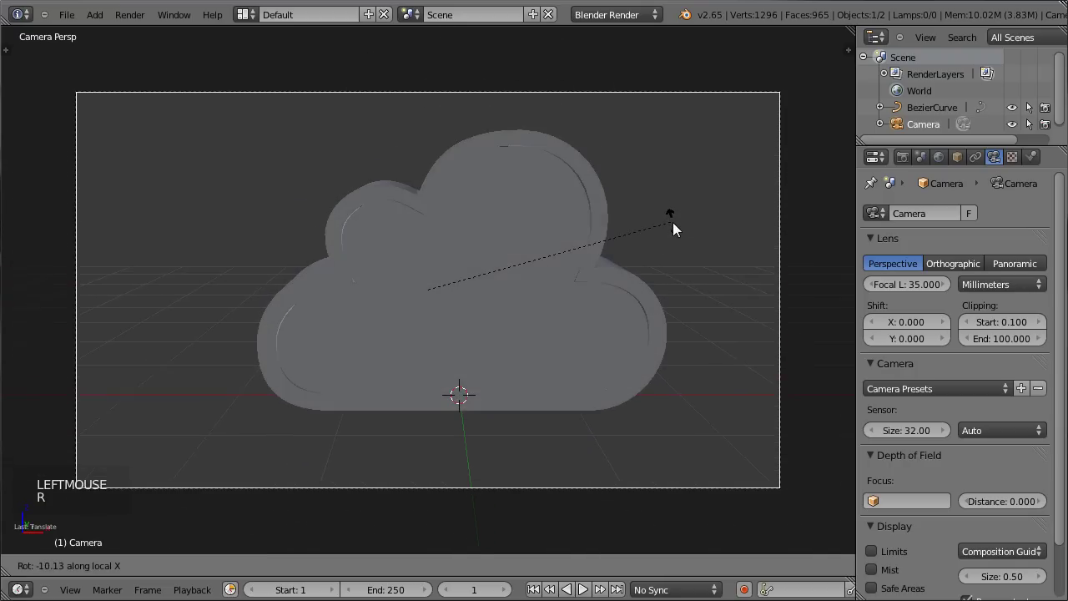
click(678, 231)
- Tilt and shift the camera until the cloud is framed at a slight angle, then save
key(r)
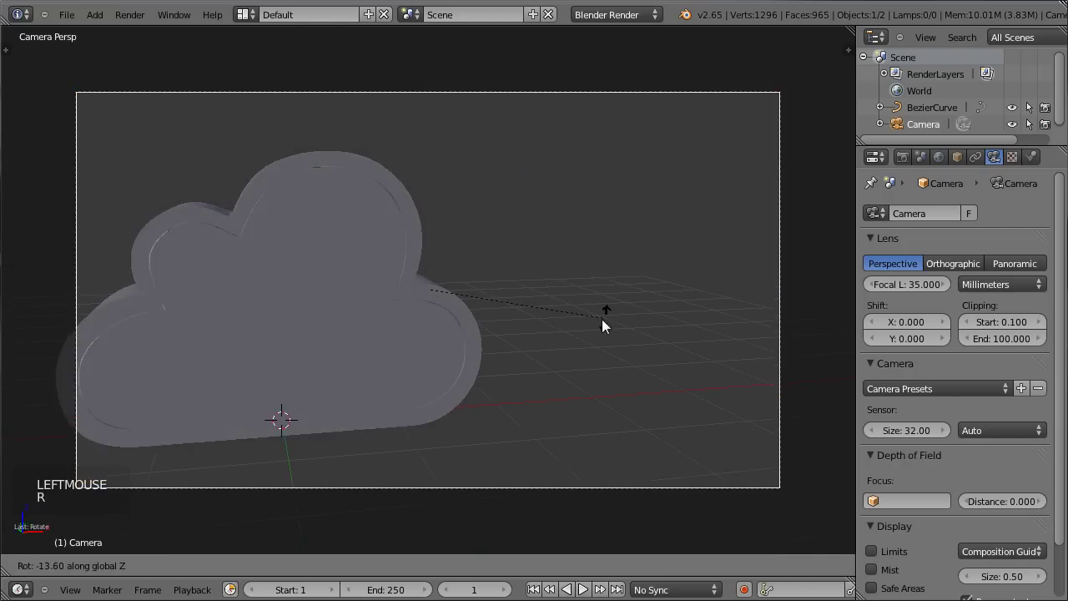
key(g)
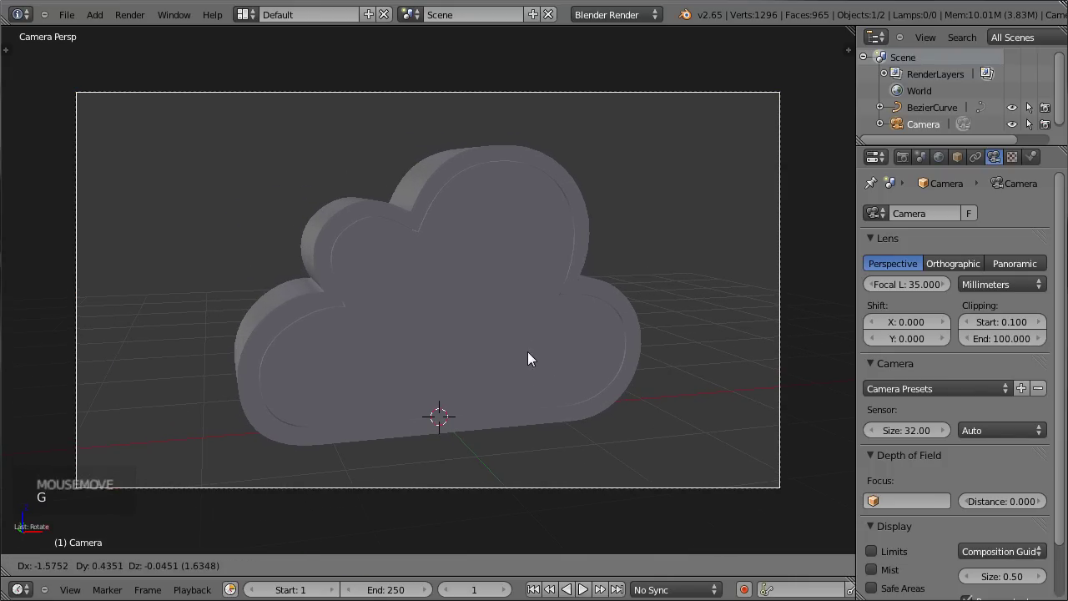
key(g)
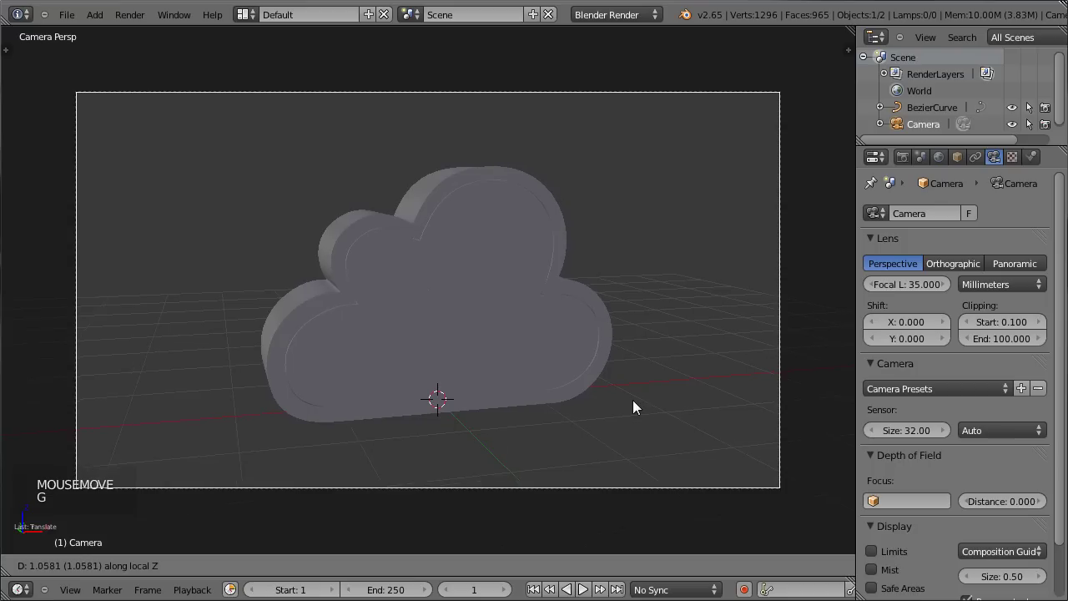
key(r)
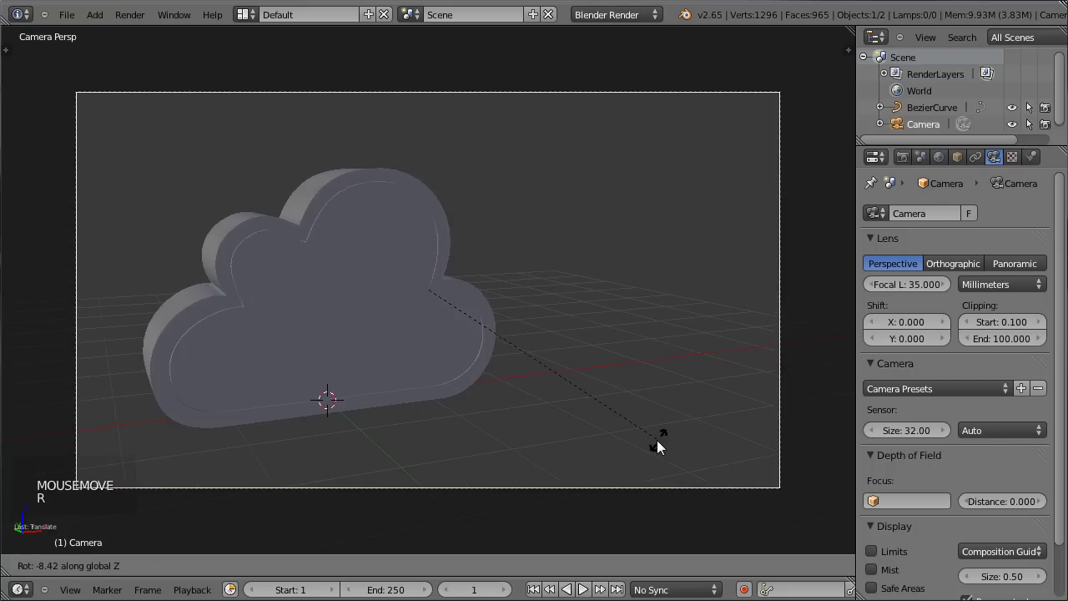
click(697, 397)
key(g)
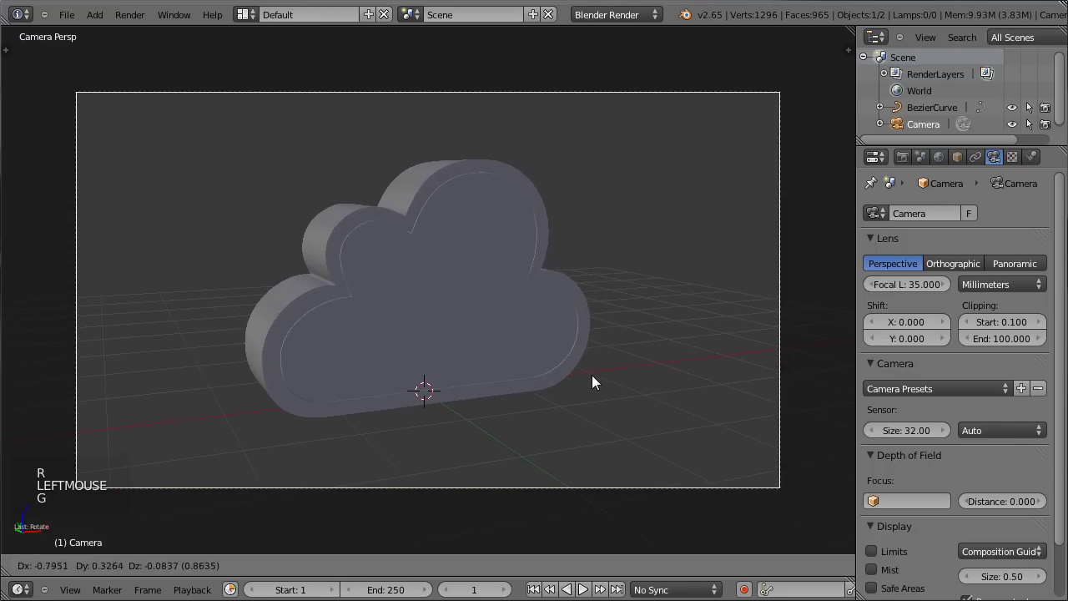
key(ctrl+s)
- Orbit to review the framing and switch to side view
middle_click(691, 274)
scroll(down, 3)
middle_click(640, 226)
scroll(up, 3)
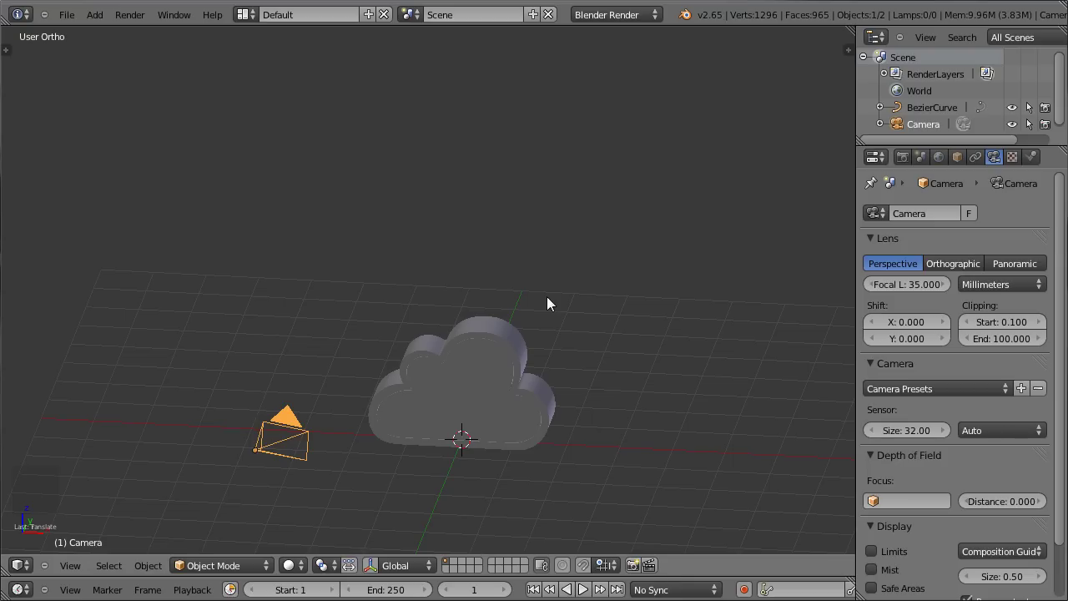
key(KP_3)
- Add an area lamp and move and rotate it near the camera facing the cloud
key(shift+a)
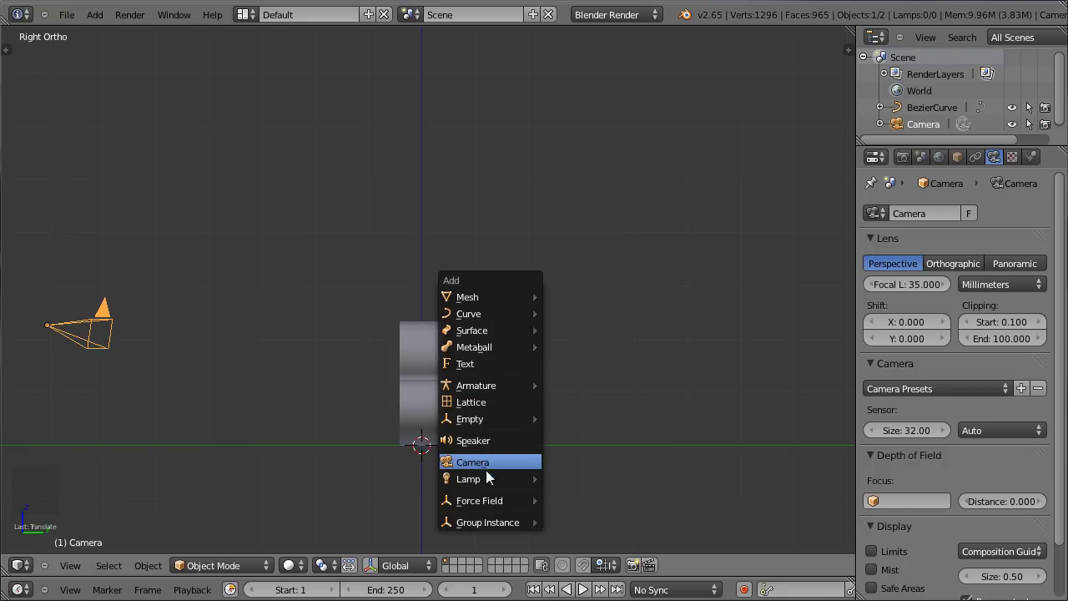
middle_click(494, 424)
key(g)
key(r)
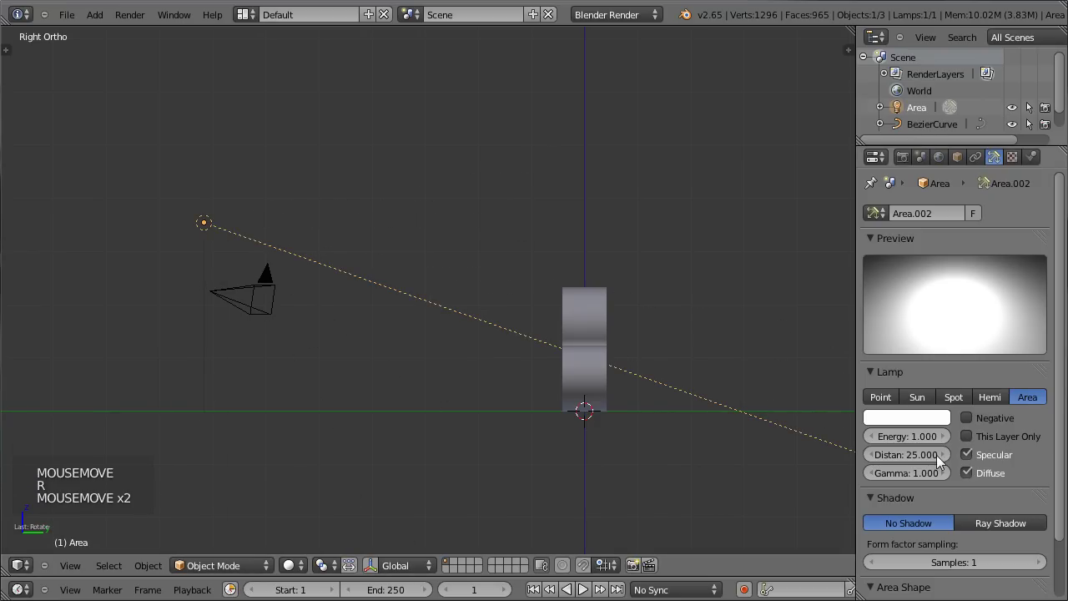
- Set the lamp's distance to 6.9, energy to 0.4 and area size to about 1.867
click(942, 461)
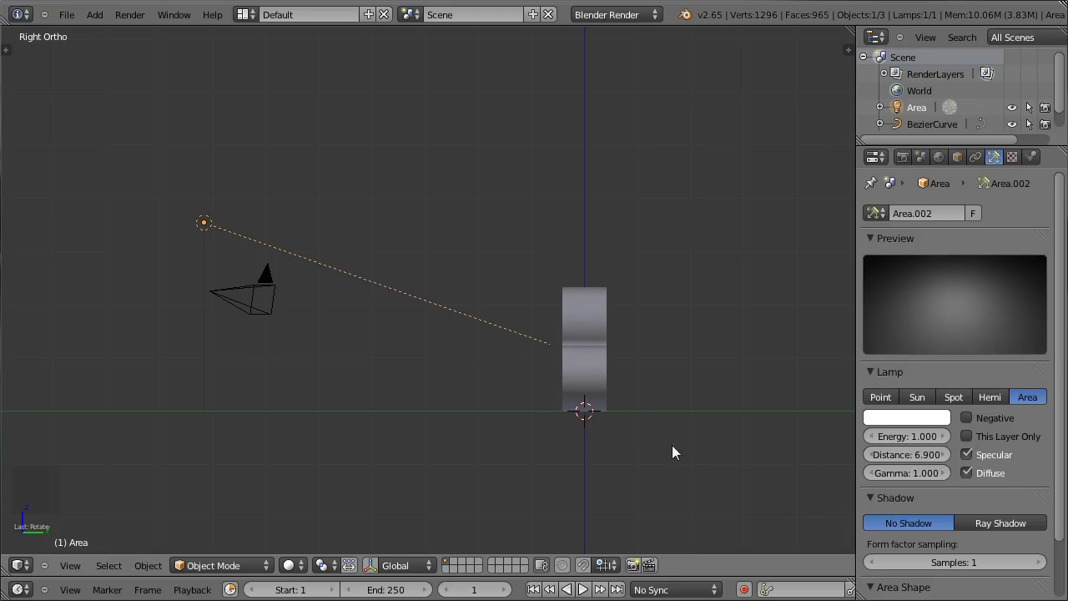
middle_click(211, 346)
middle_click(495, 382)
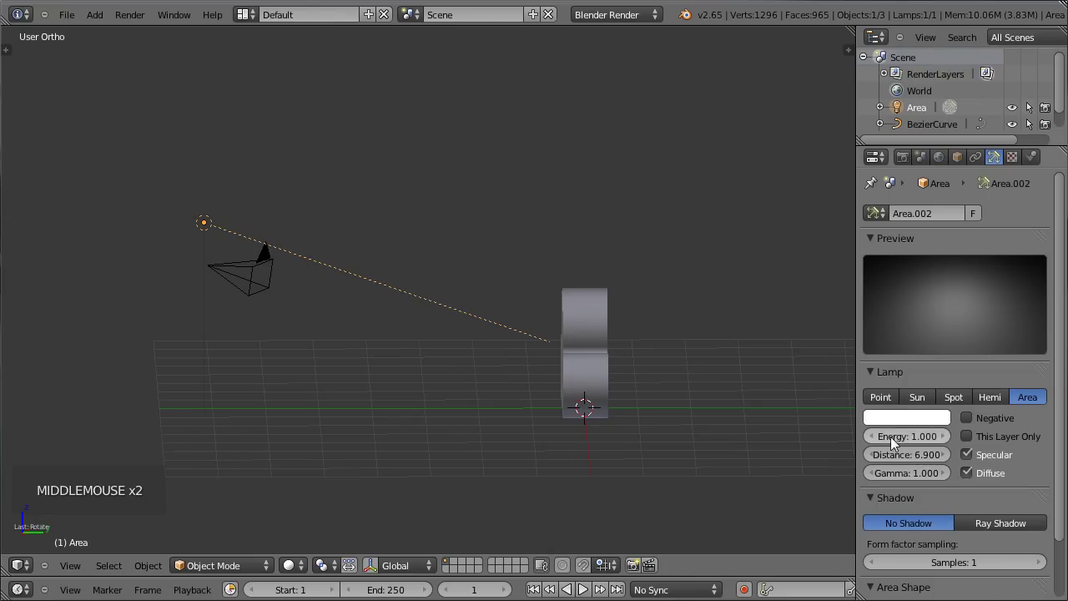
click(921, 443)
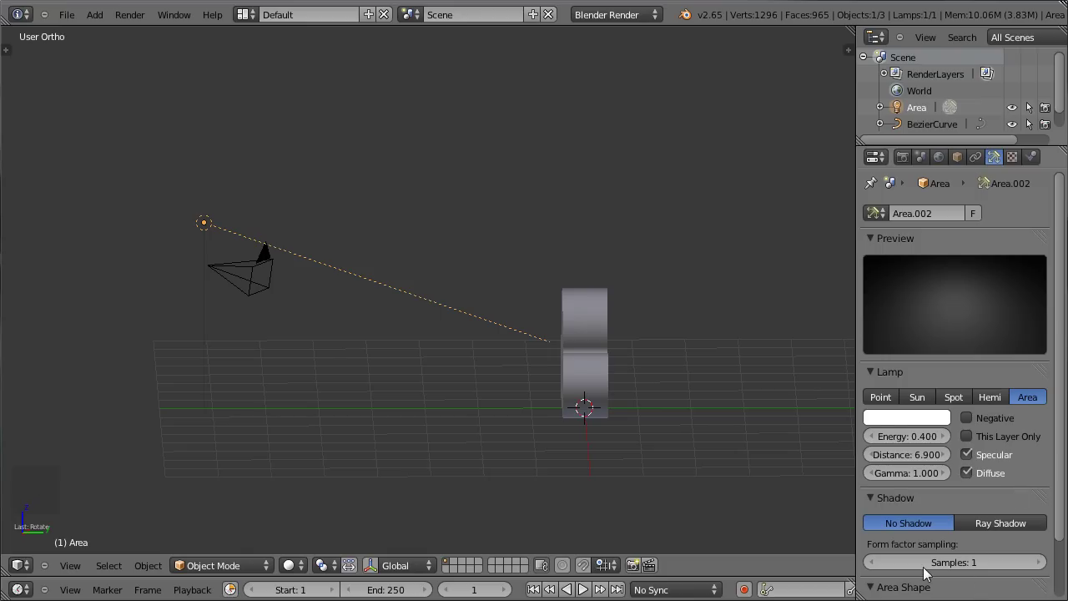
scroll(down, 3)
click(916, 572)
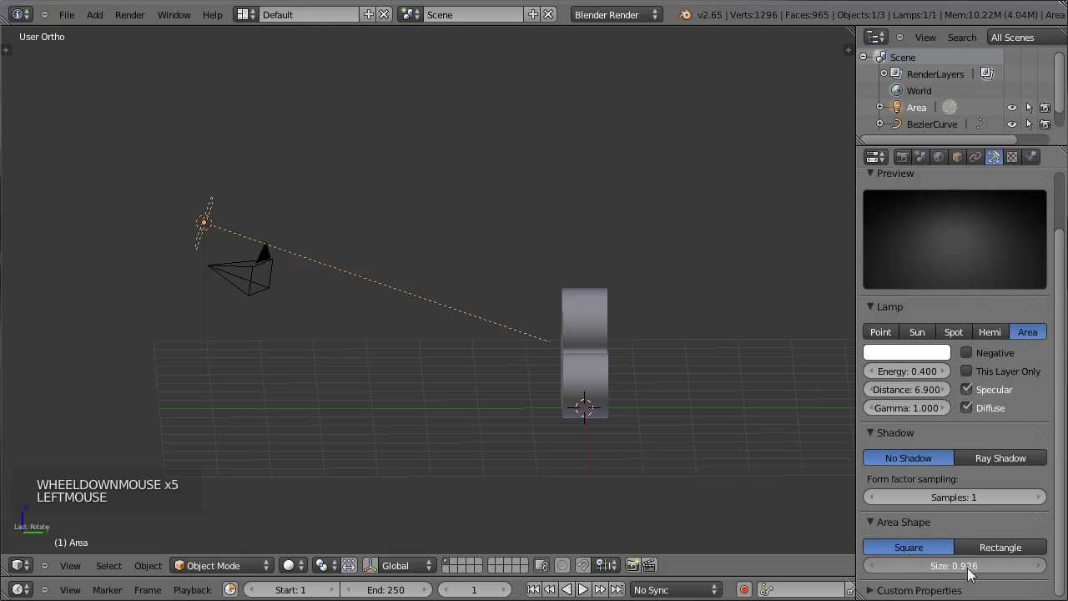
middle_click(165, 344)
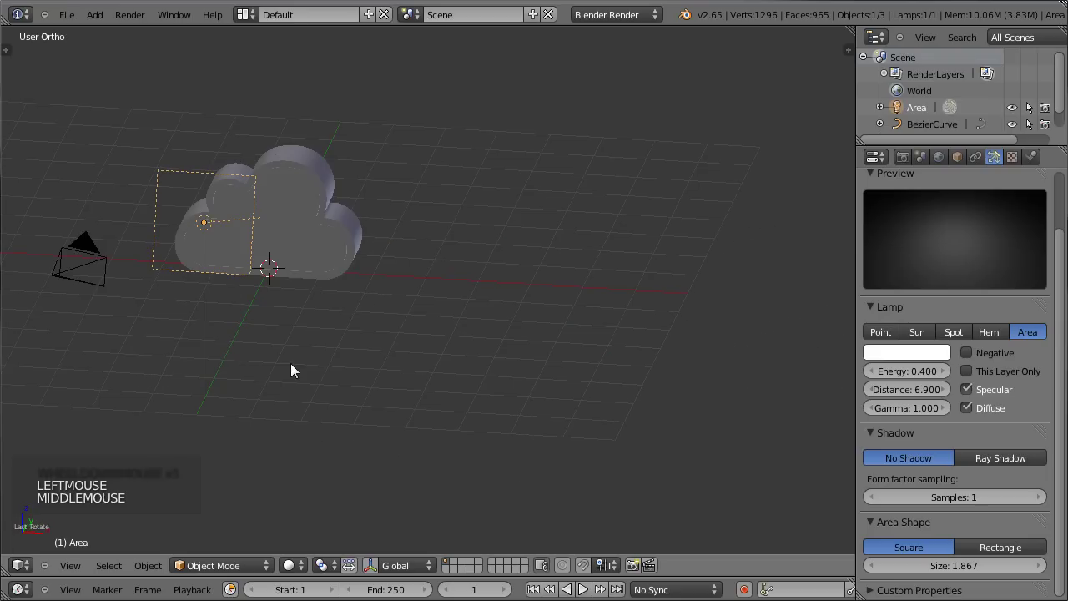
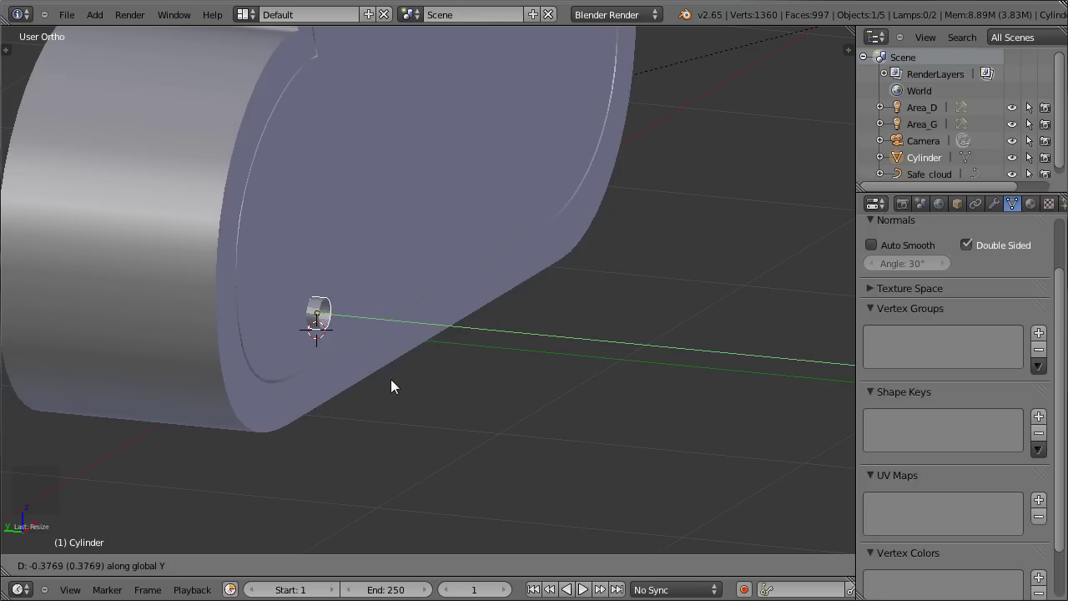
- In front view, enter Edit Mode and scale the cylinder down to match a sketched rivet
click(395, 380)
scroll(up, 3)
middle_click(385, 372)
scroll(up, 3)
key(KP_1)
scroll(down, 3)
middle_click(646, 361)
middle_click(610, 338)
scroll(up, 3)
key(Tab)
scroll(up, 3)
key(z)
scroll(up, 3)
key(s)
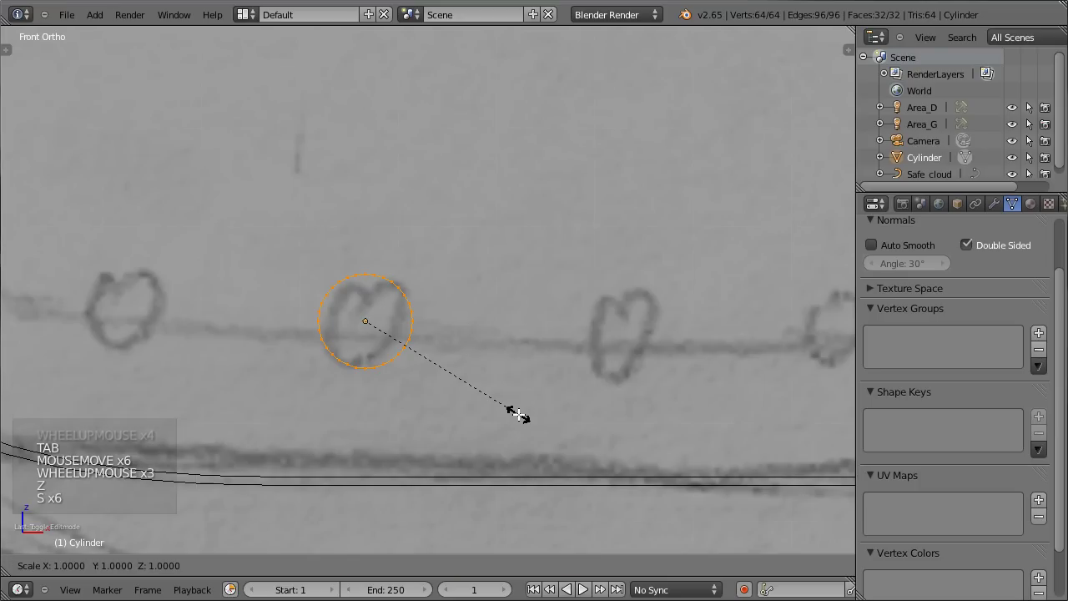
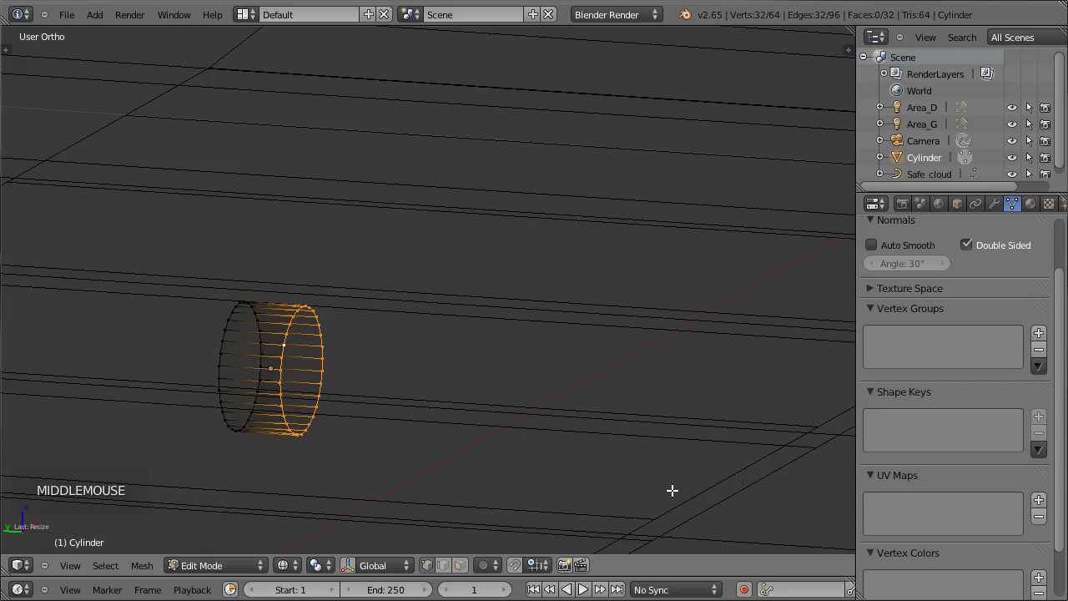
- Extrude the top ring twice, shrinking each new ring inward to round the rivet's top
key(e)
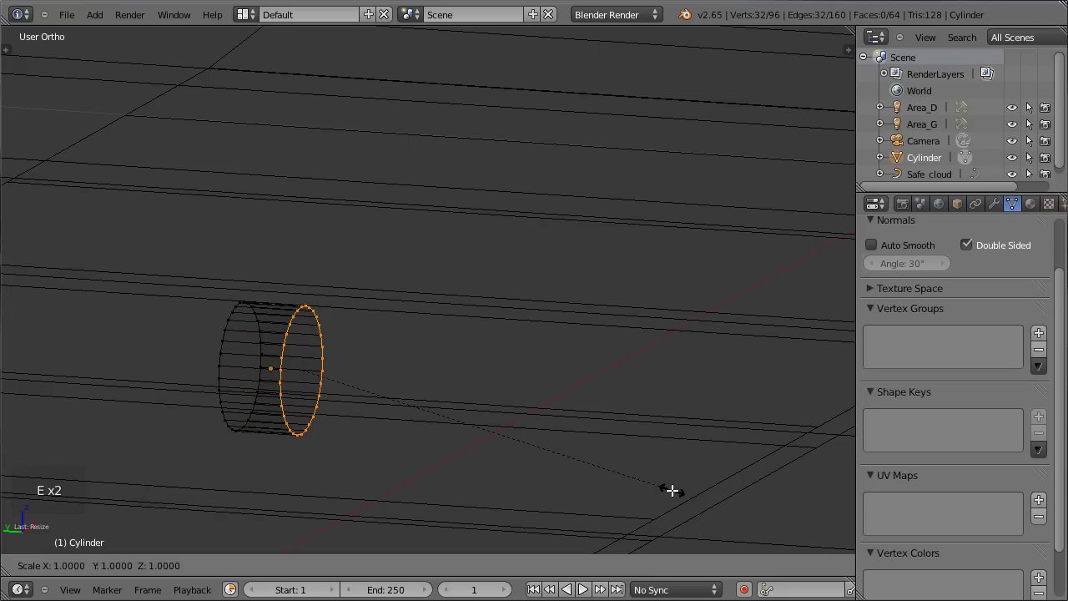
key(g)
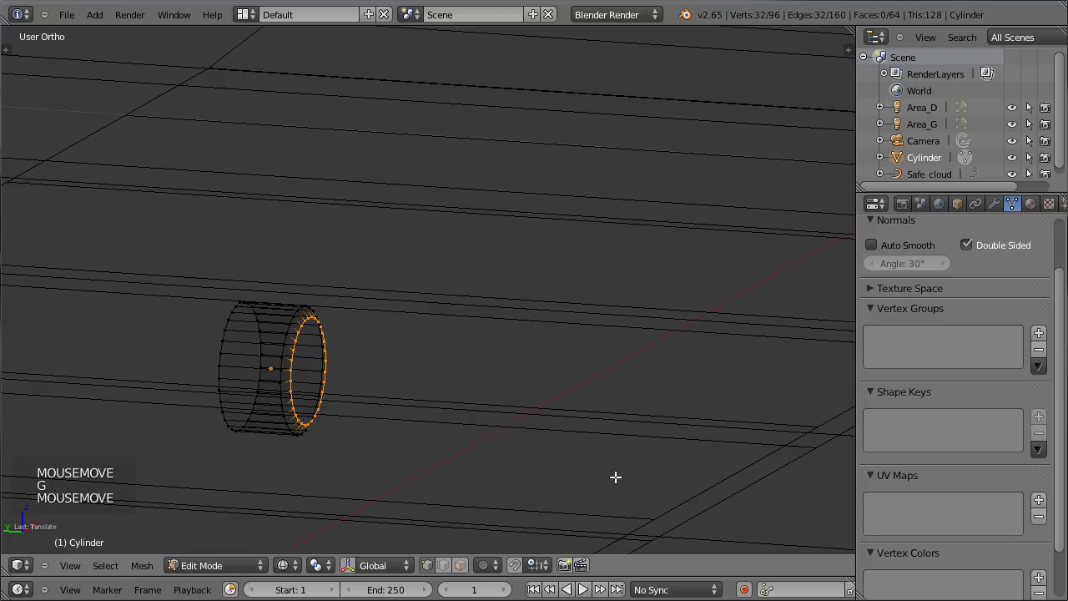
key(e)
key(g)
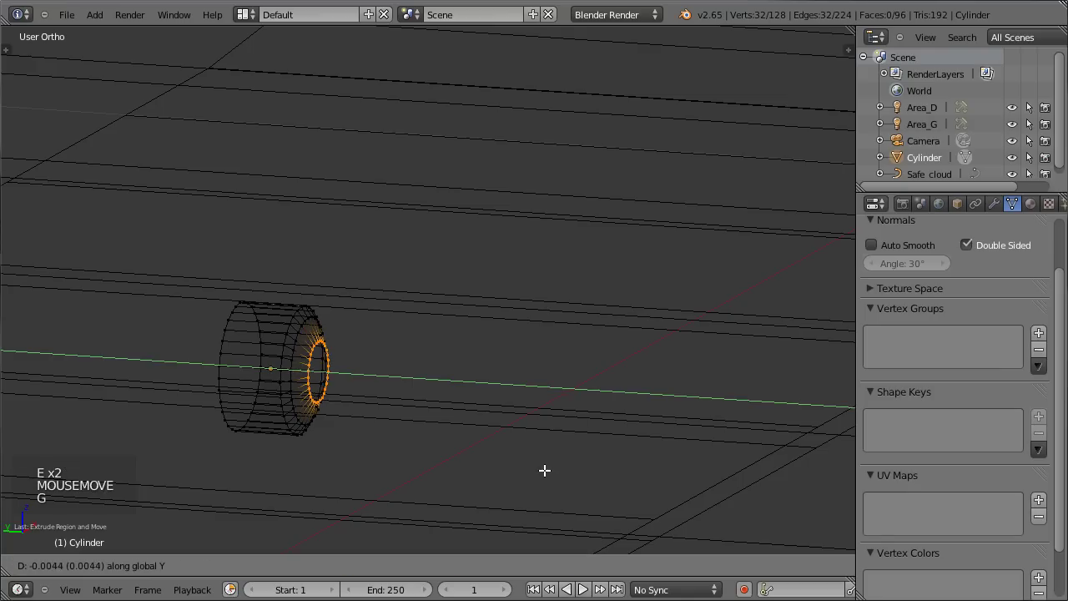
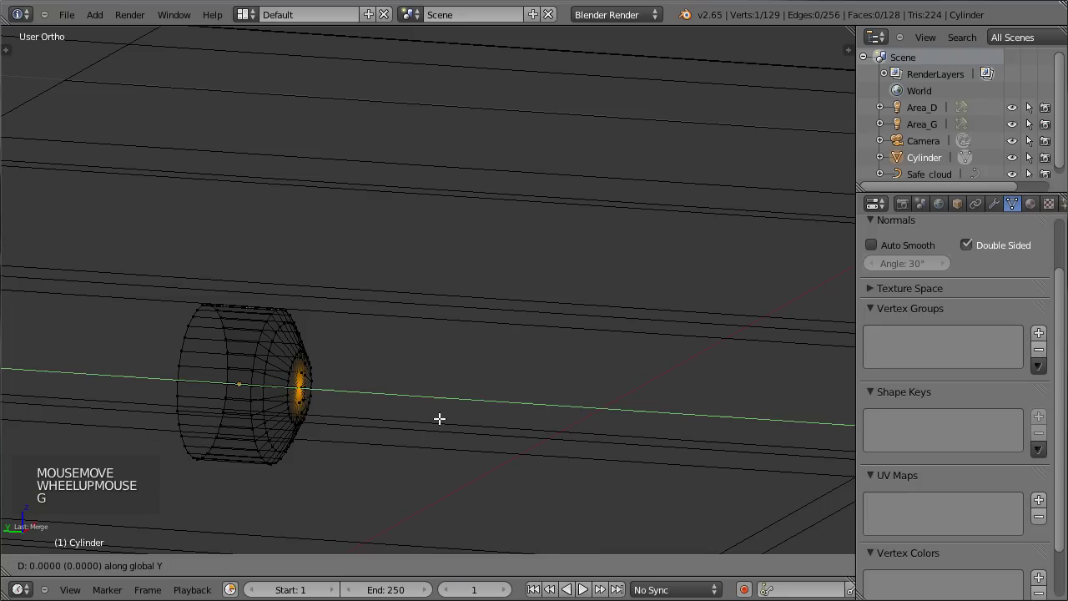
- Leave Edit Mode and add a level-2 Subdivision Surface to smooth the rivet into a dome
key(Tab)
key(z)
scroll(down, 3)
scroll(down, 3)
key(ctrl+2)
middle_click(499, 327)
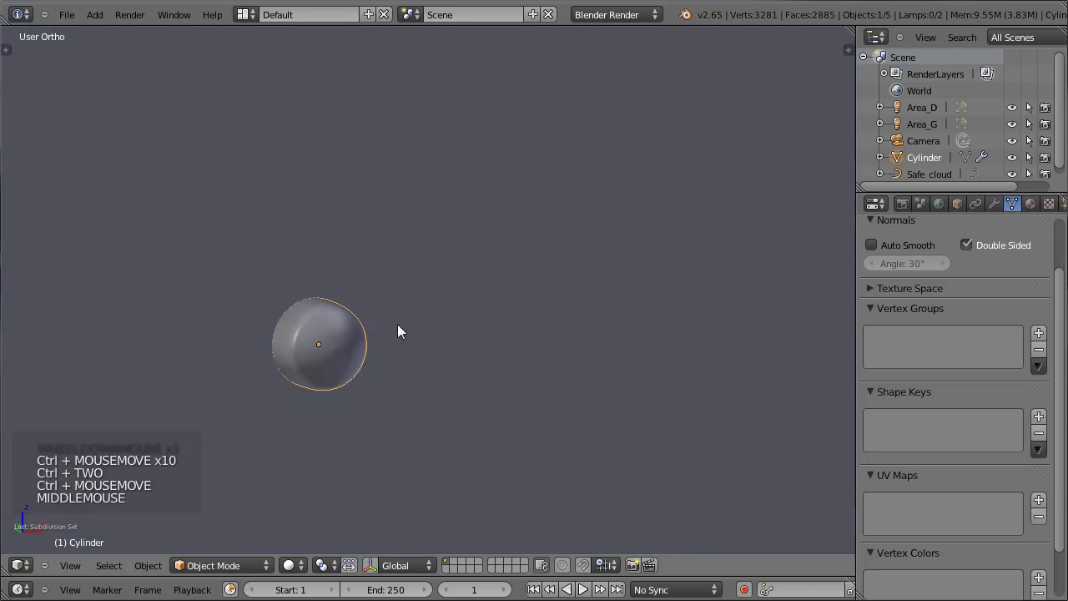
- Check the cloud safe through the scene camera and from the front, orbiting around the rivet
key(t)
click(42, 239)
key(t)
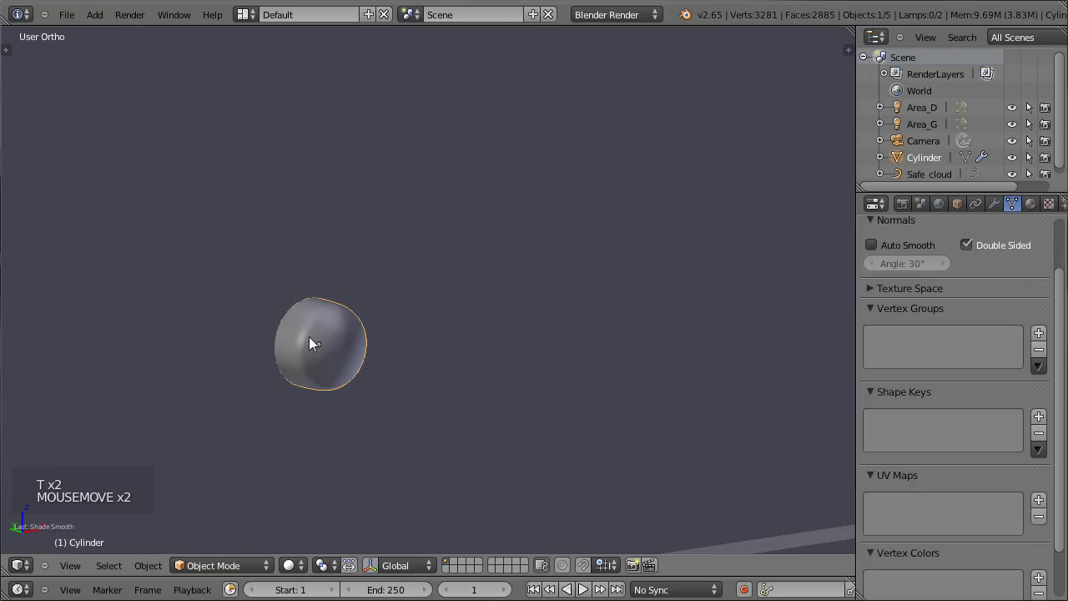
scroll(down, 3)
middle_click(521, 271)
scroll(down, 3)
key(KP_0)
scroll(up, 3)
key(KP_1)
scroll(up, 3)
middle_click(521, 397)
scroll(up, 3)
- Briefly reopen the rivet cylinder for mesh editing, then inspect the thick cloud up close
key(Tab)
key(a)
key(a)
key(s)
key(Tab)
middle_click(173, 388)
scroll(up, 3)
middle_click(242, 410)
middle_click(271, 346)
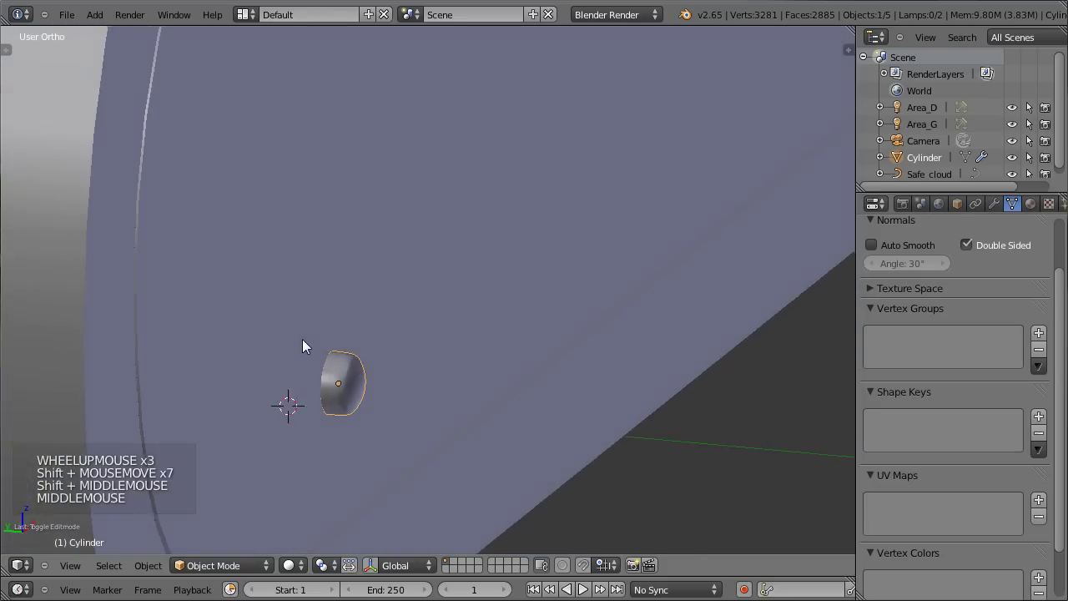
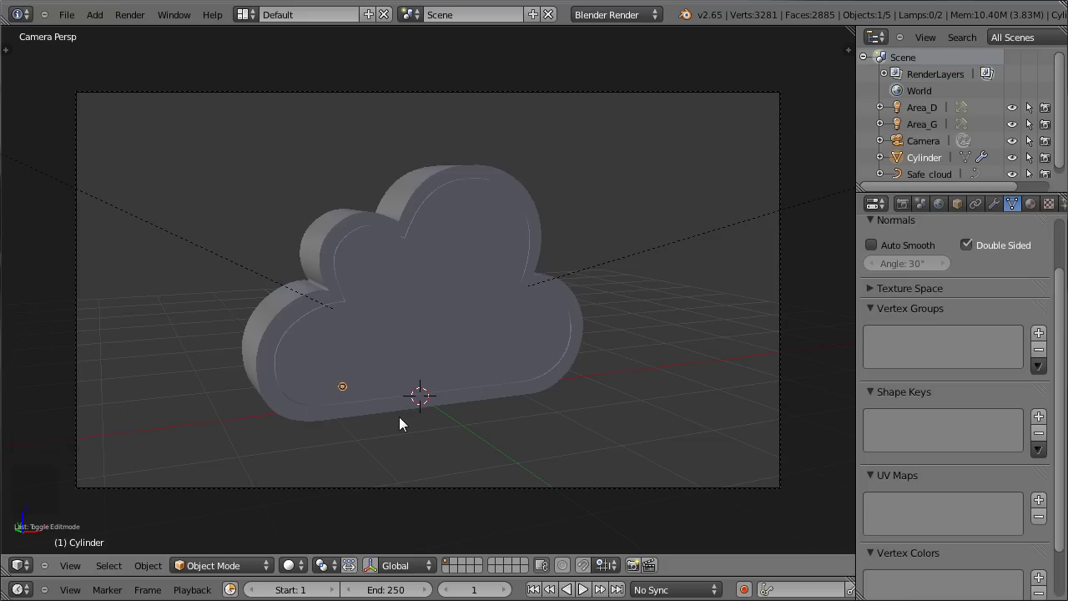
- View the cloud from the front as wireframe over the sketch and select the rivet cylinder
key(KP_1)
scroll(down, 3)
middle_click(656, 265)
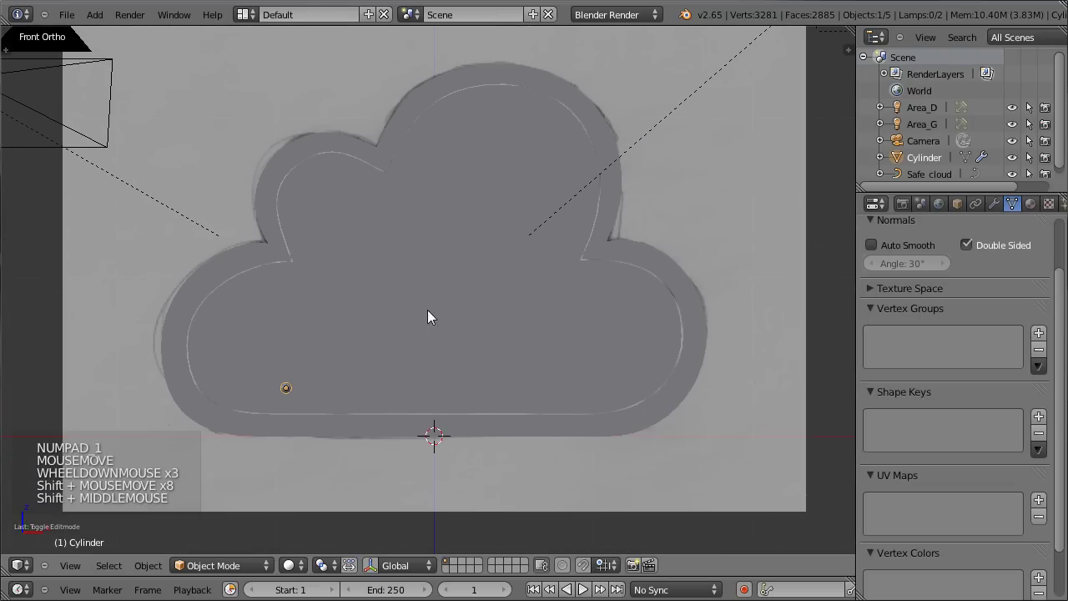
key(z)
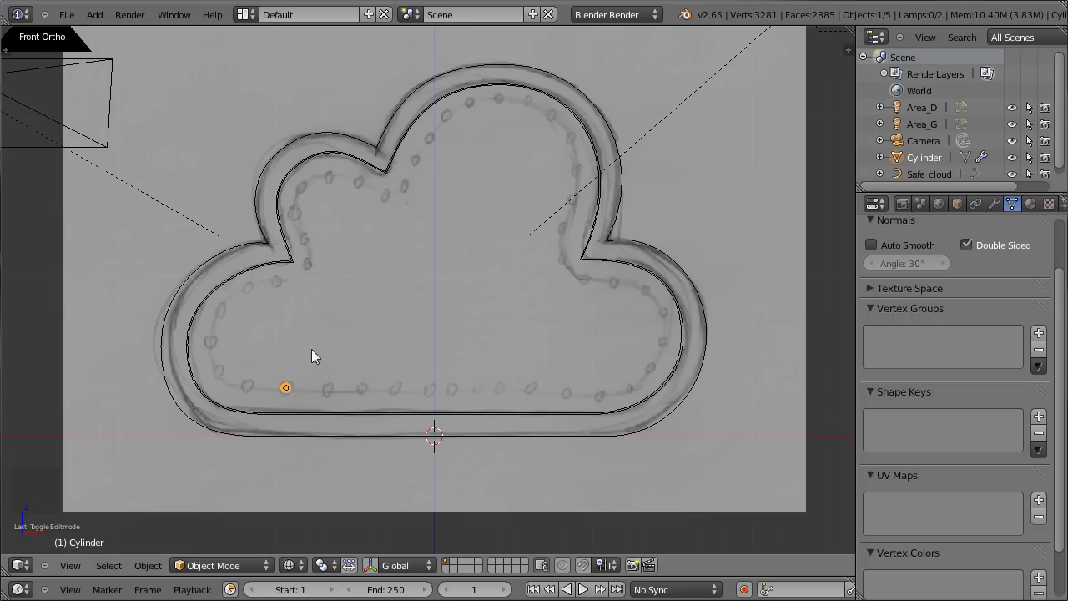
right_click(313, 405)
right_click(251, 384)
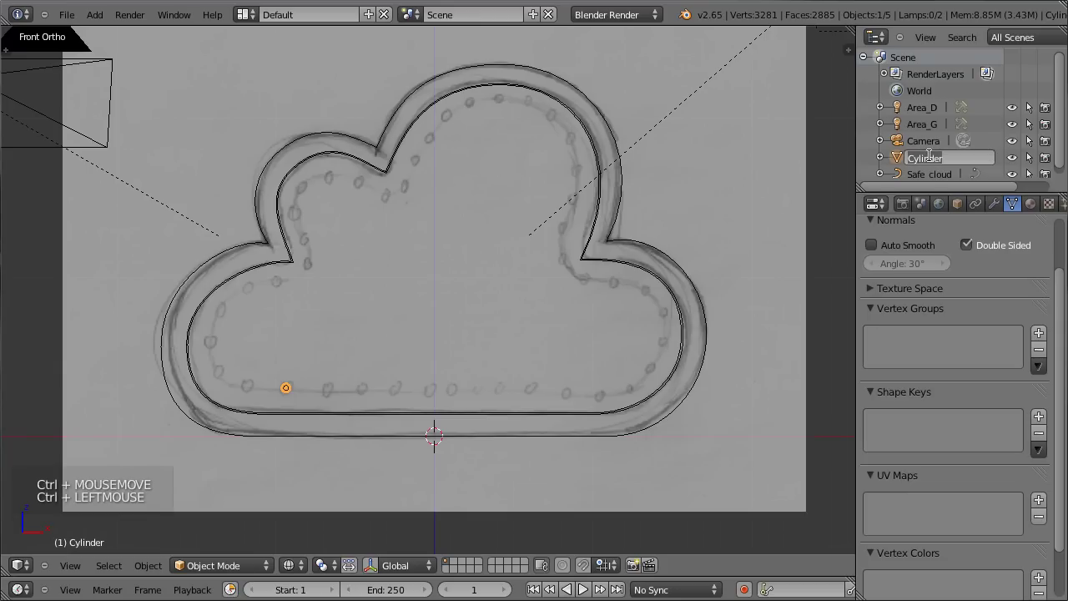
- Confirm the cylinder's new name Rivet and select the Safe_cloud outline curve
click(935, 157)
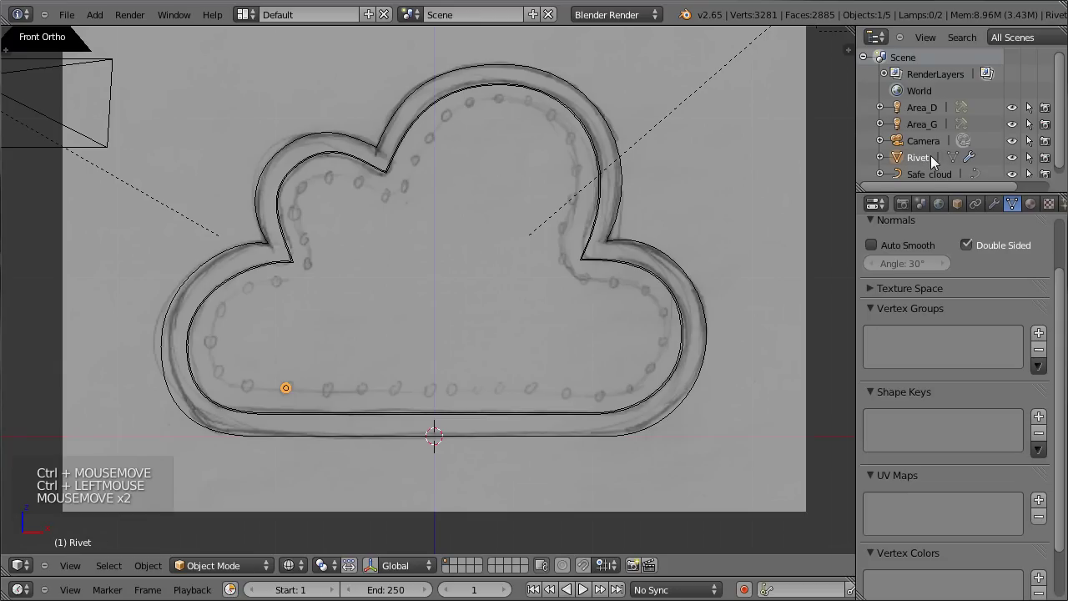
right_click(416, 226)
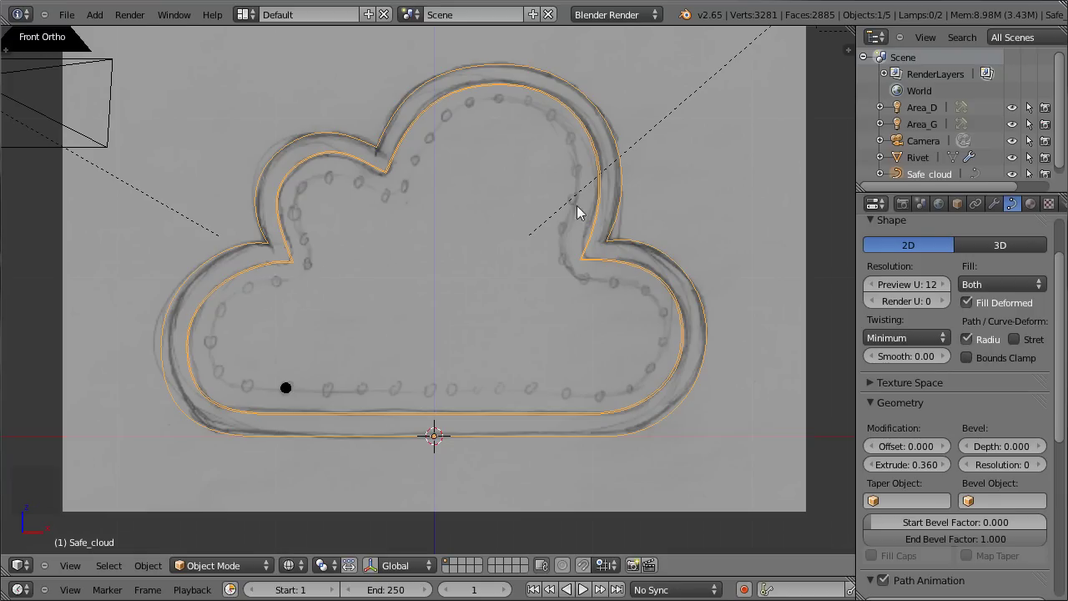
- Duplicate one cloud outline's points and separate them into a new curve Safe_cloud.001
key(Tab)
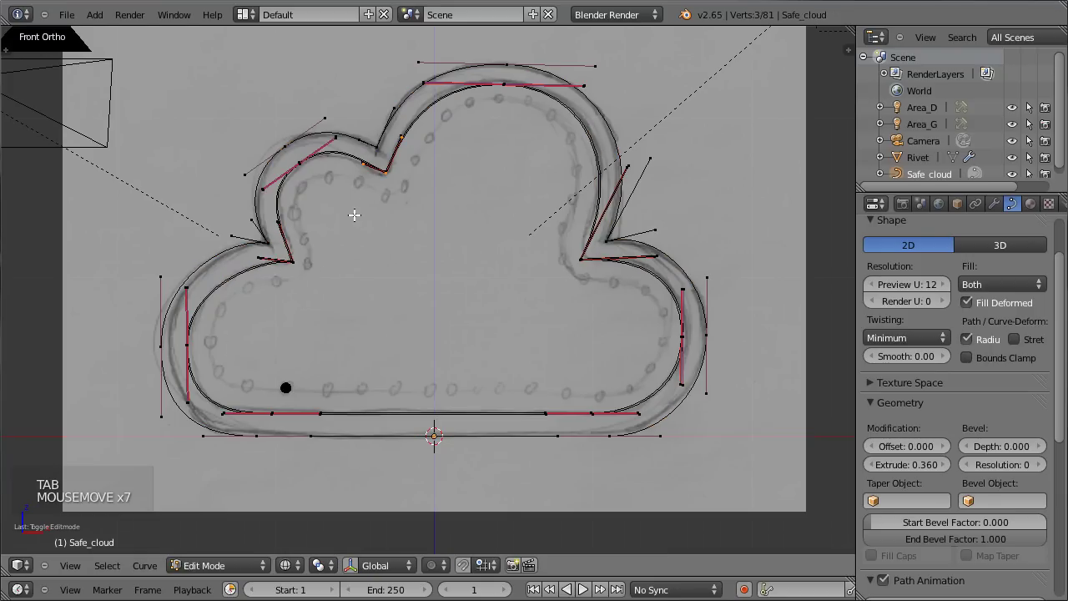
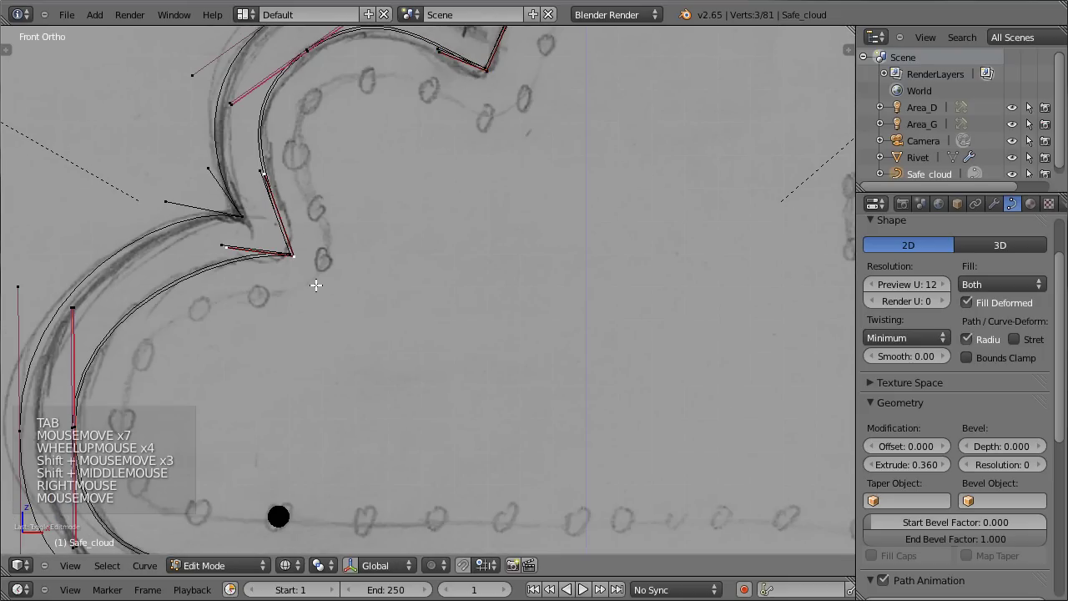
scroll(down, 3)
scroll(down, 3)
key(ctrl+l)
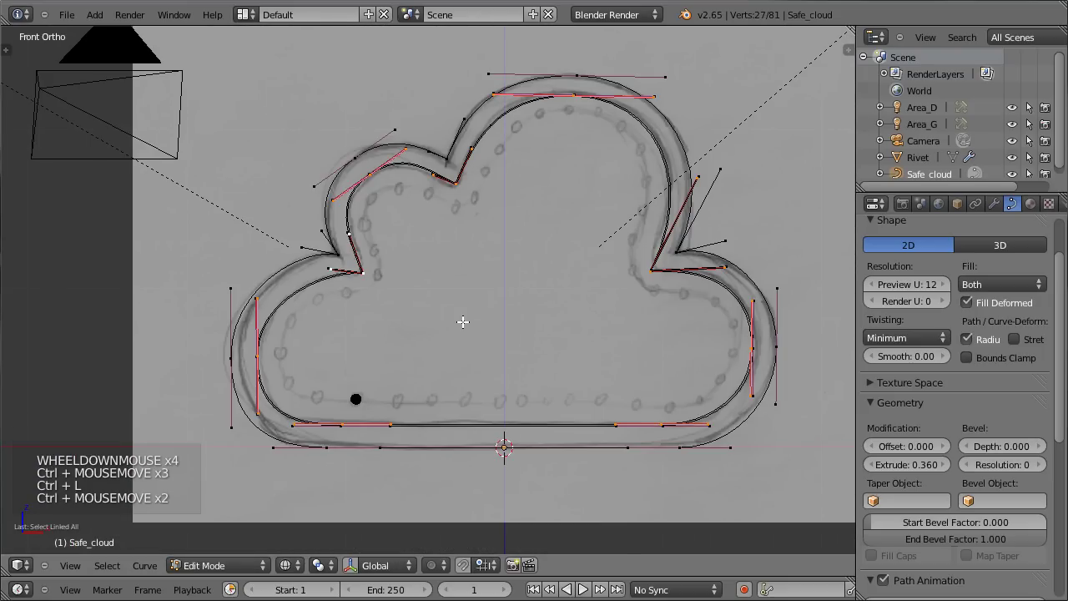
key(shift+d)
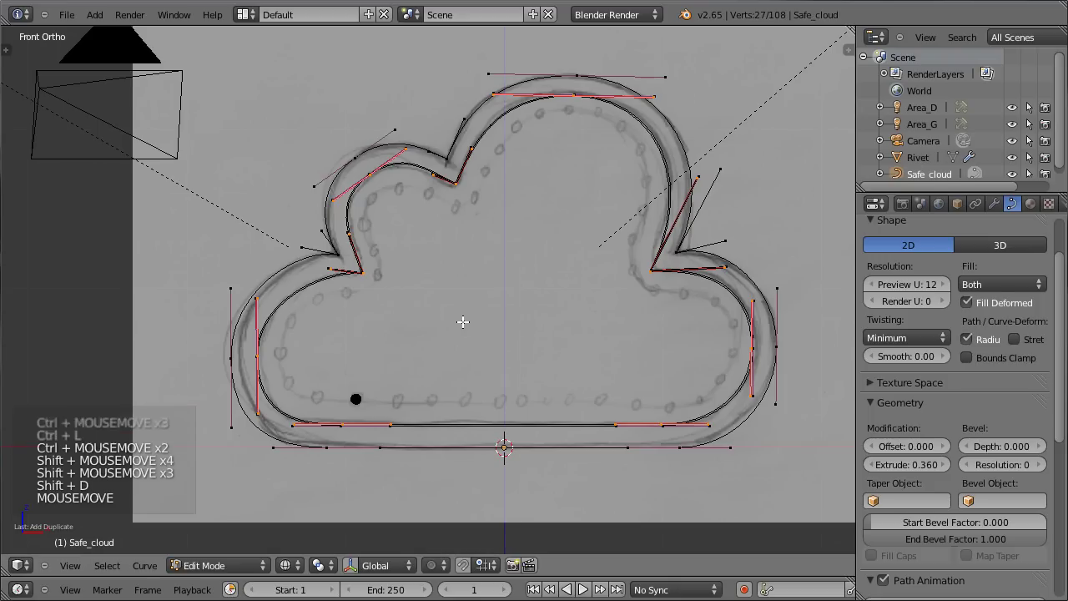
key(p)
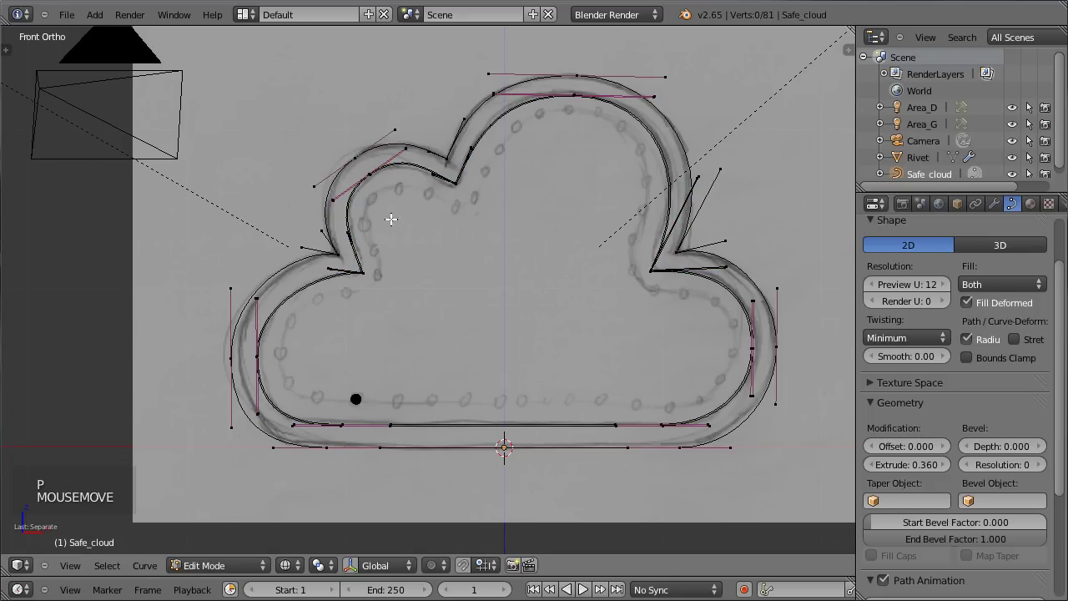
key(Tab)
middle_click(365, 218)
scroll(down, 3)
- Select Safe_cloud.001 in the Outliner and rename it Rivet_path
click(936, 171)
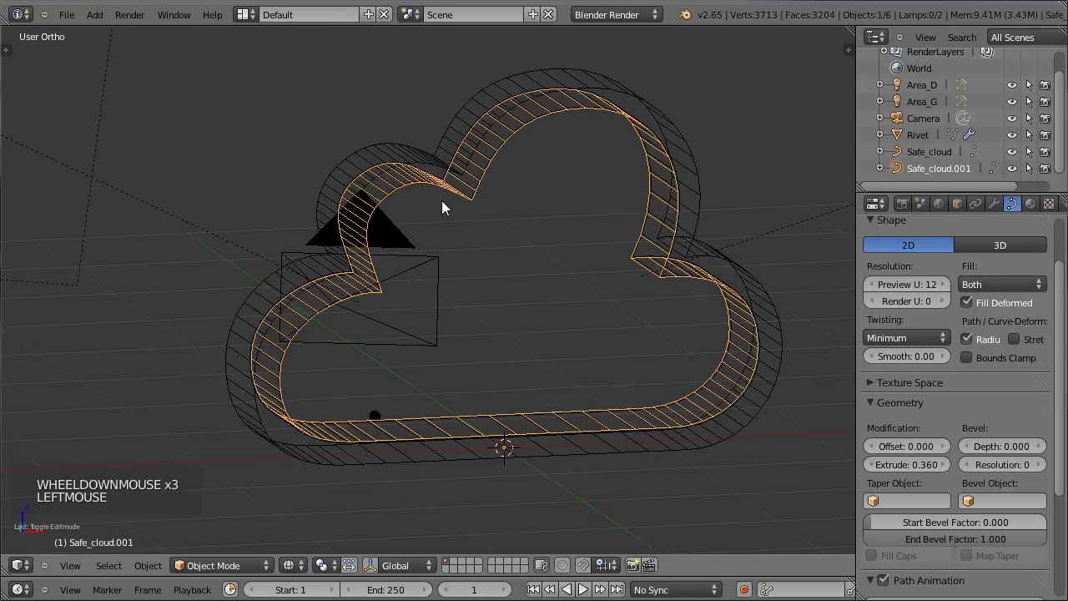
click(963, 173)
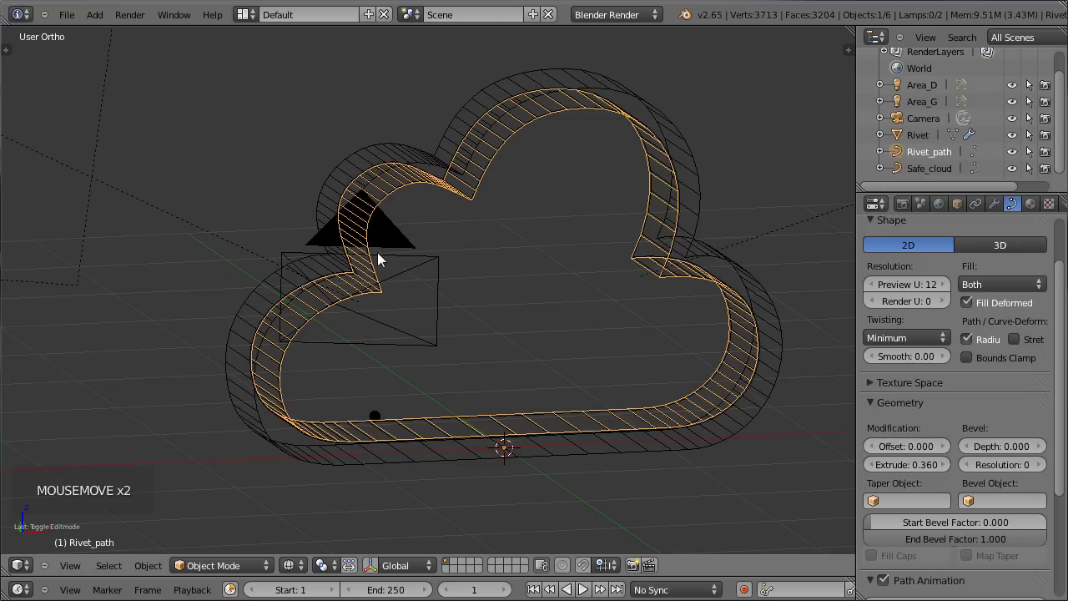
scroll(up, 3)
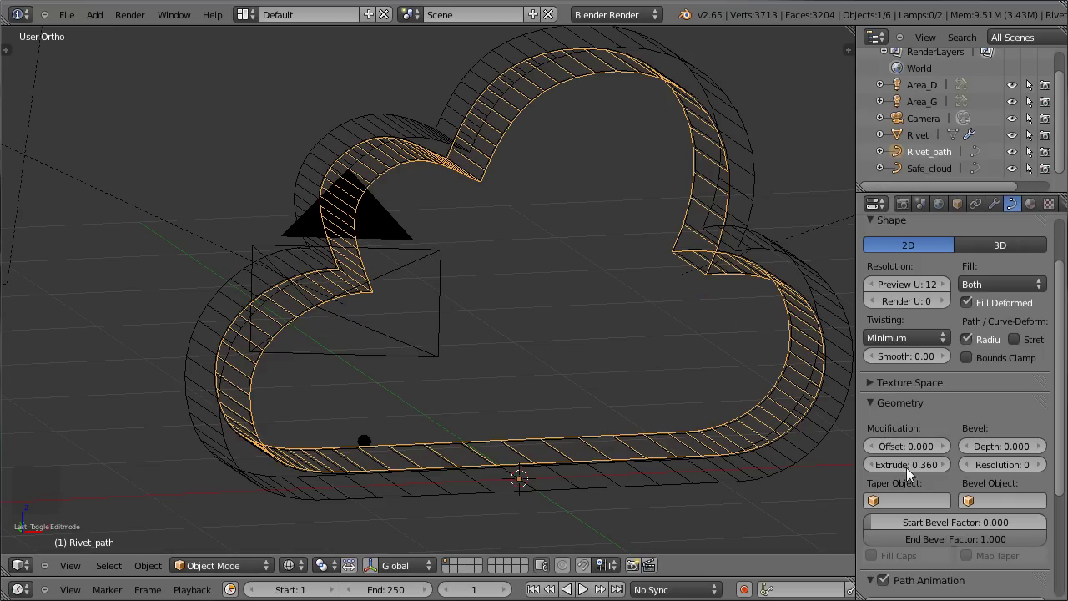
click(912, 473)
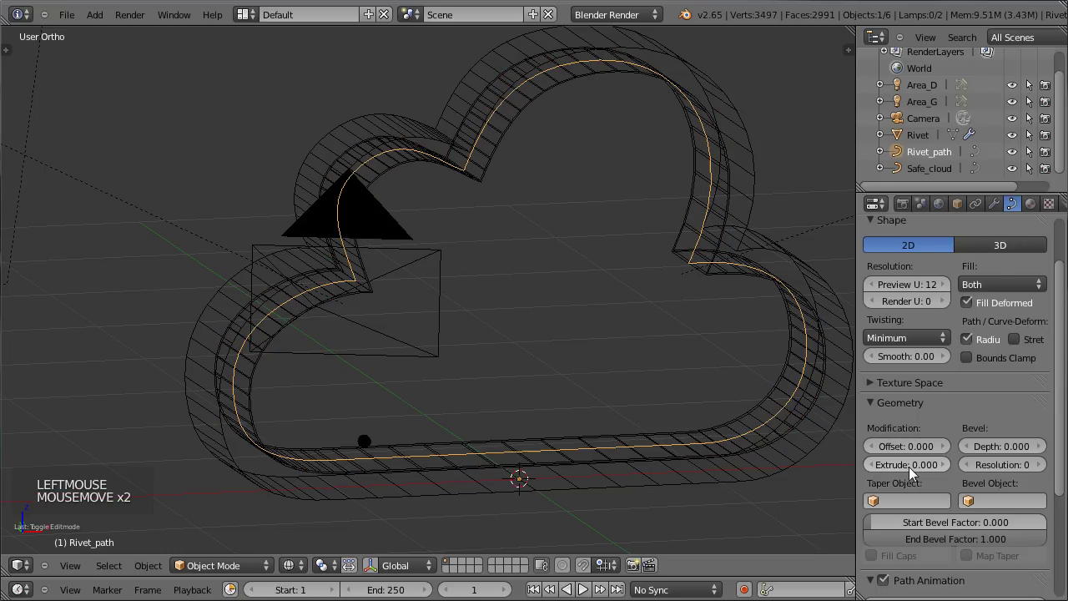
scroll(up, 3)
middle_click(406, 373)
key(z)
key(g)
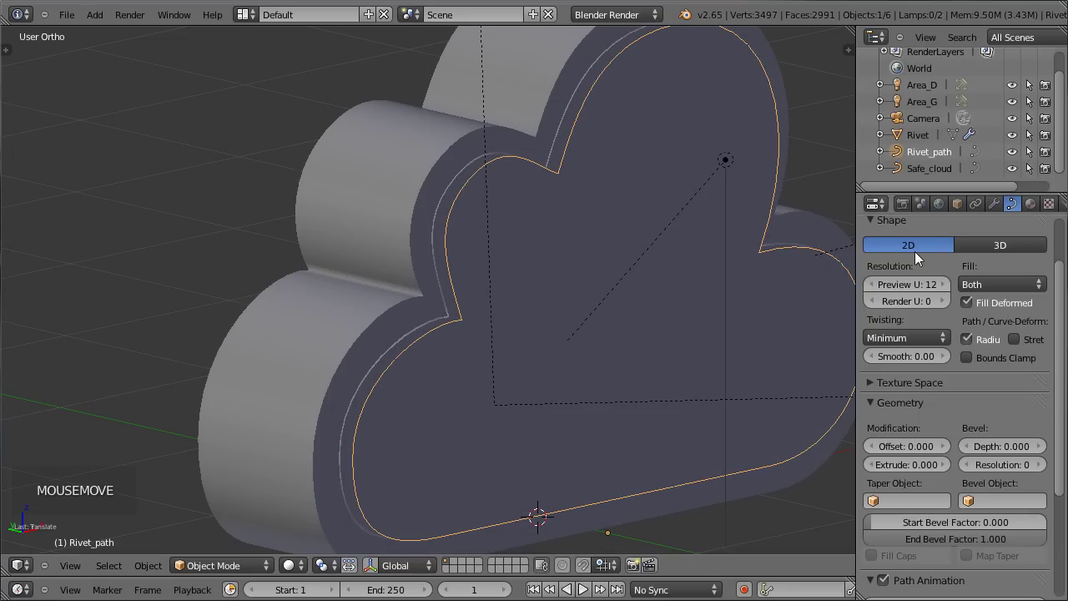
click(999, 252)
middle_click(716, 255)
right_click(738, 248)
right_click(738, 248)
middle_click(401, 285)
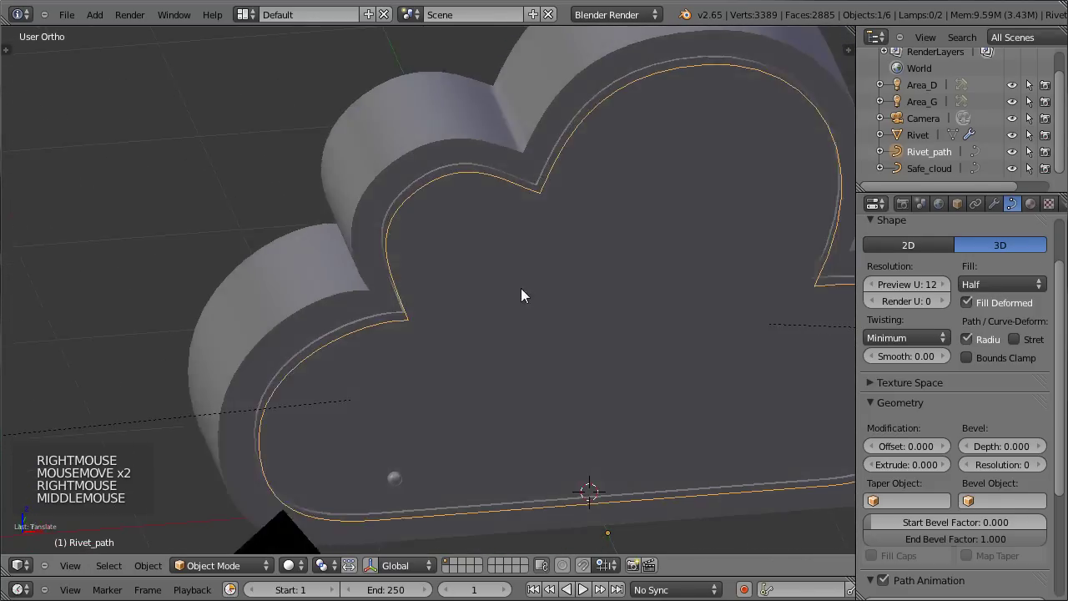
middle_click(637, 312)
scroll(up, 3)
key(KP_1)
scroll(down, 3)
middle_click(762, 276)
scroll(down, 3)
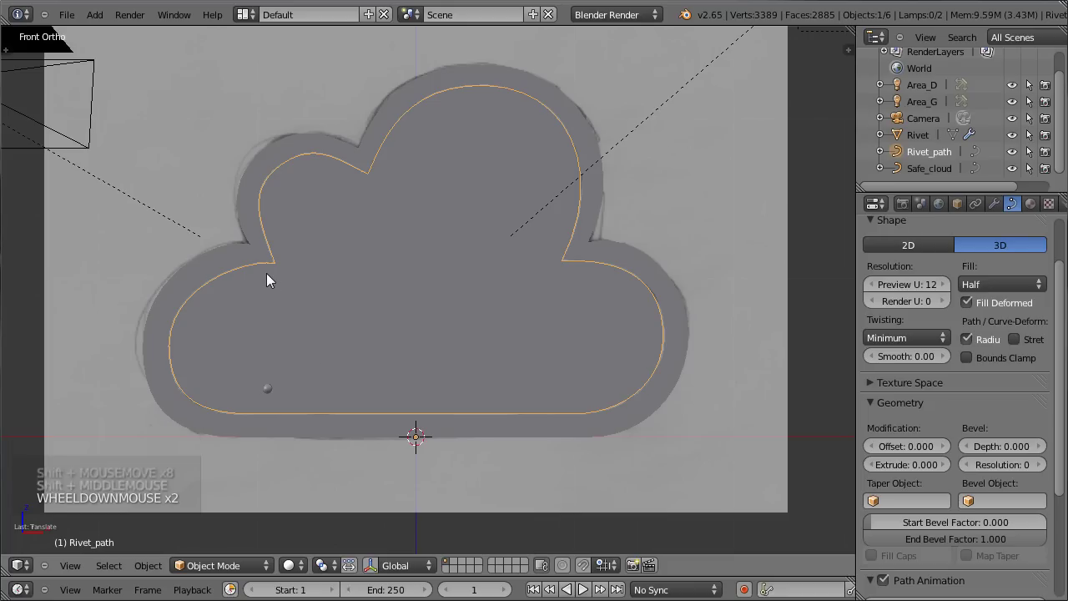
- Select Rivet_path and open it for point editing with all 27 points selected
right_click(271, 276)
right_click(379, 411)
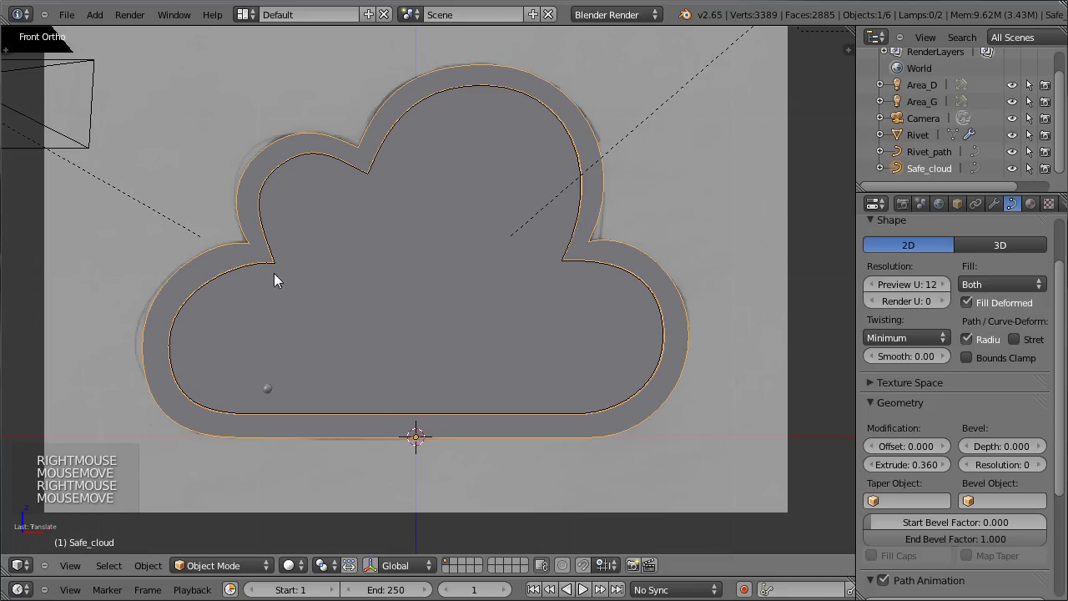
click(929, 154)
key(Tab)
scroll(up, 3)
key(Tab)
key(z)
key(Tab)
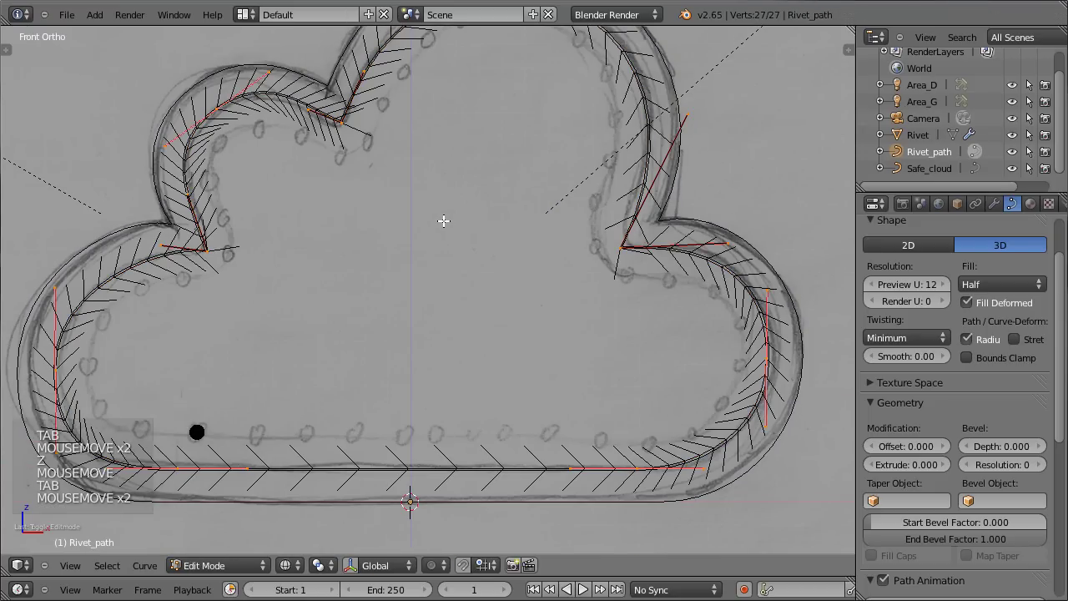
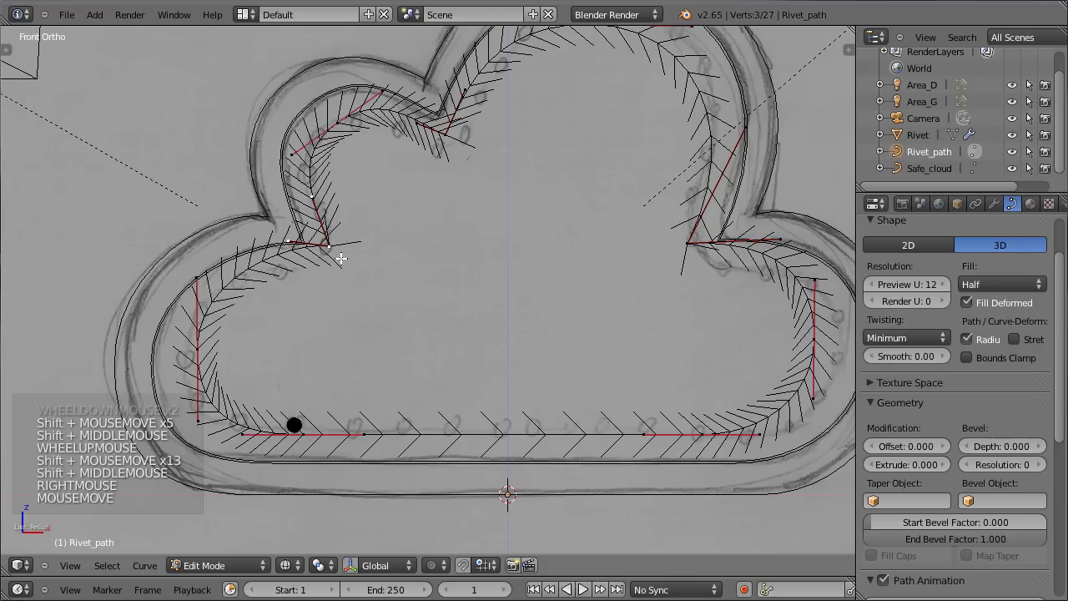
- Move the selected path points onto the sketched rivet line
key(g)
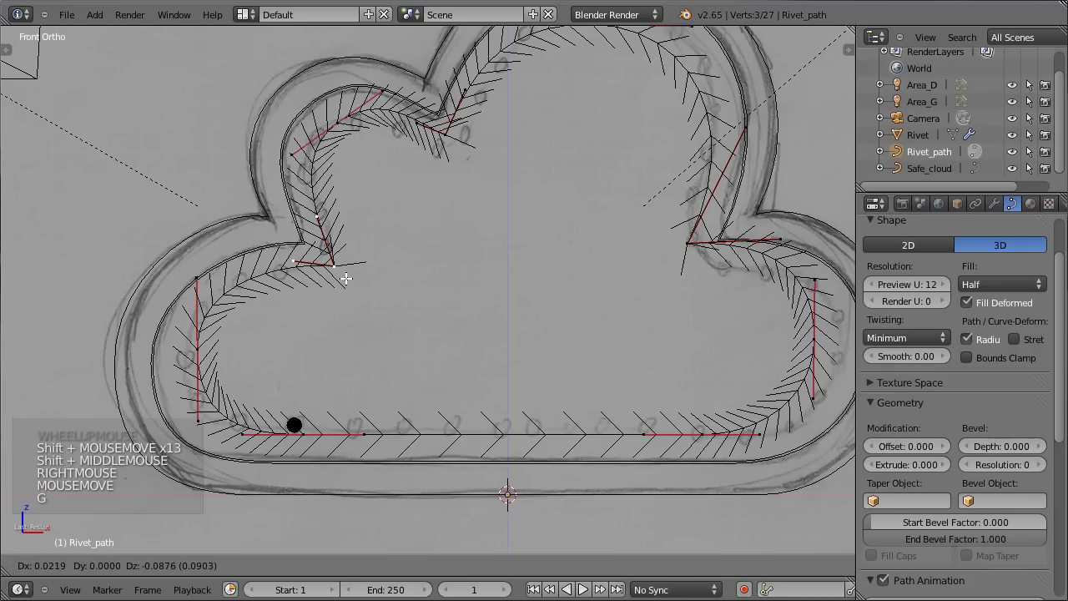
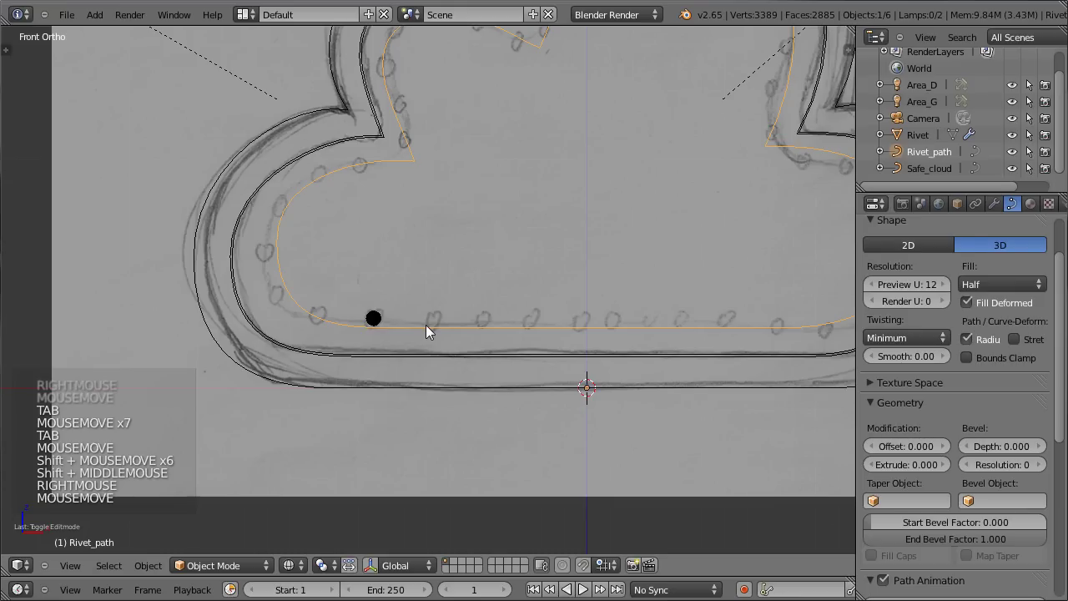
right_click(380, 322)
key(Tab)
key(Tab)
right_click(534, 326)
right_click(385, 328)
scroll(up, 3)
middle_click(413, 313)
right_click(439, 341)
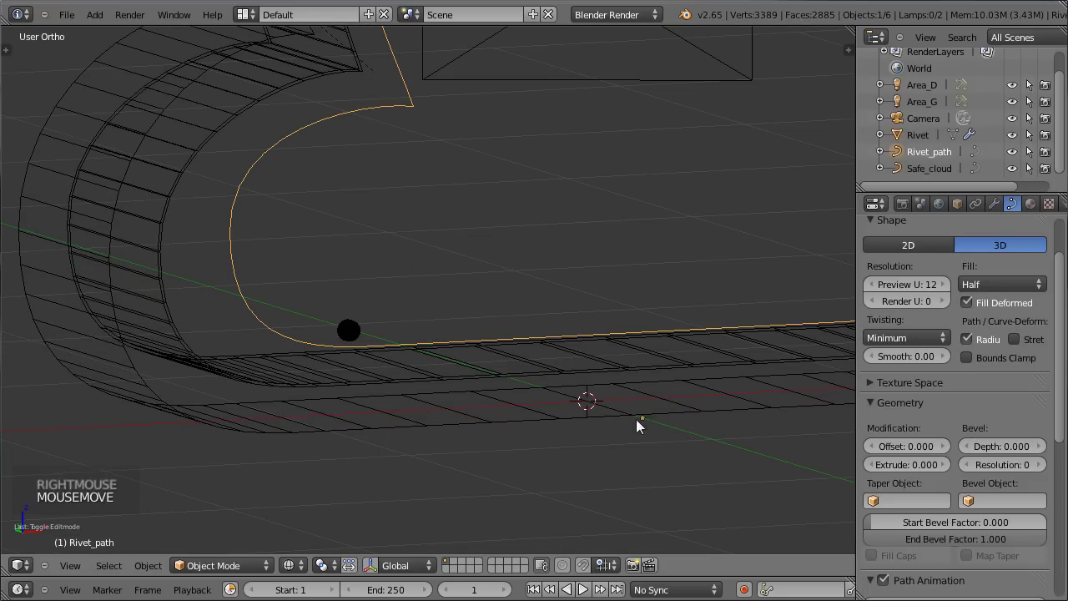
right_click(363, 337)
right_click(375, 348)
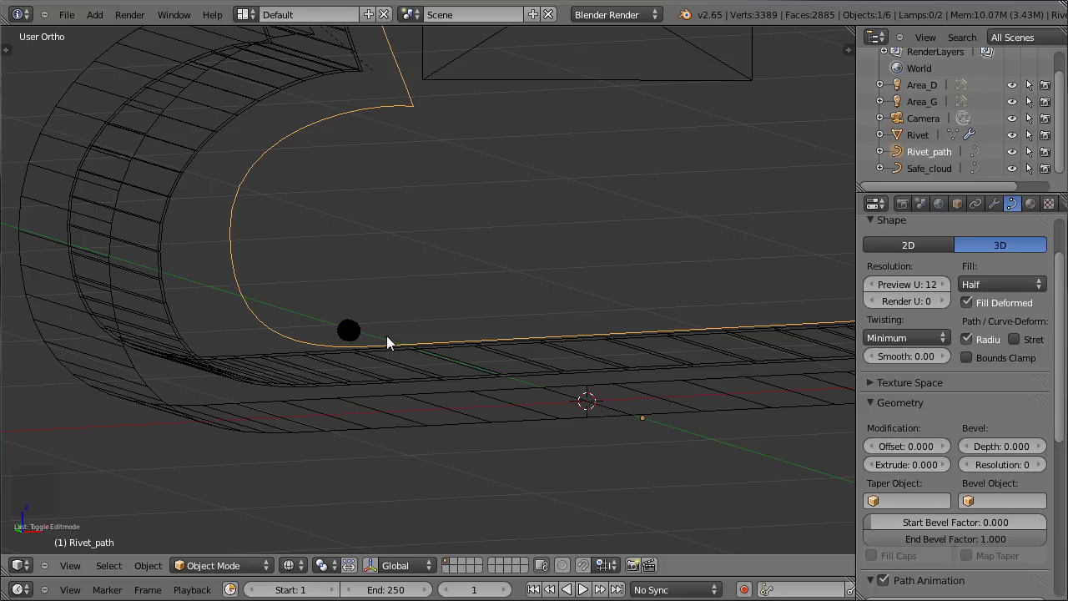
right_click(352, 340)
right_click(377, 349)
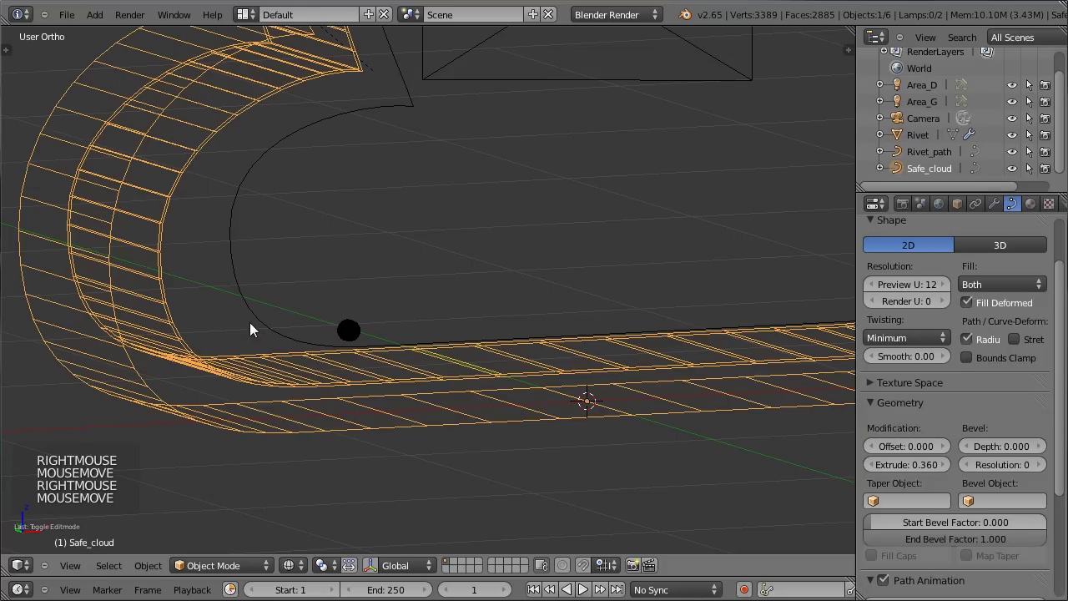
right_click(265, 317)
middle_click(387, 312)
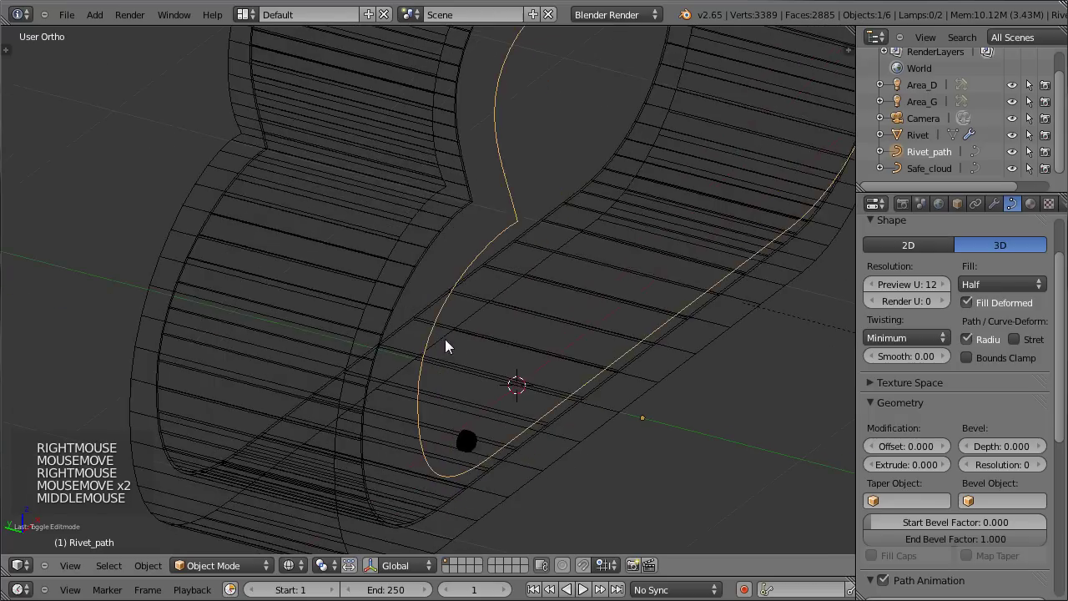
scroll(down, 3)
middle_click(477, 290)
middle_click(563, 307)
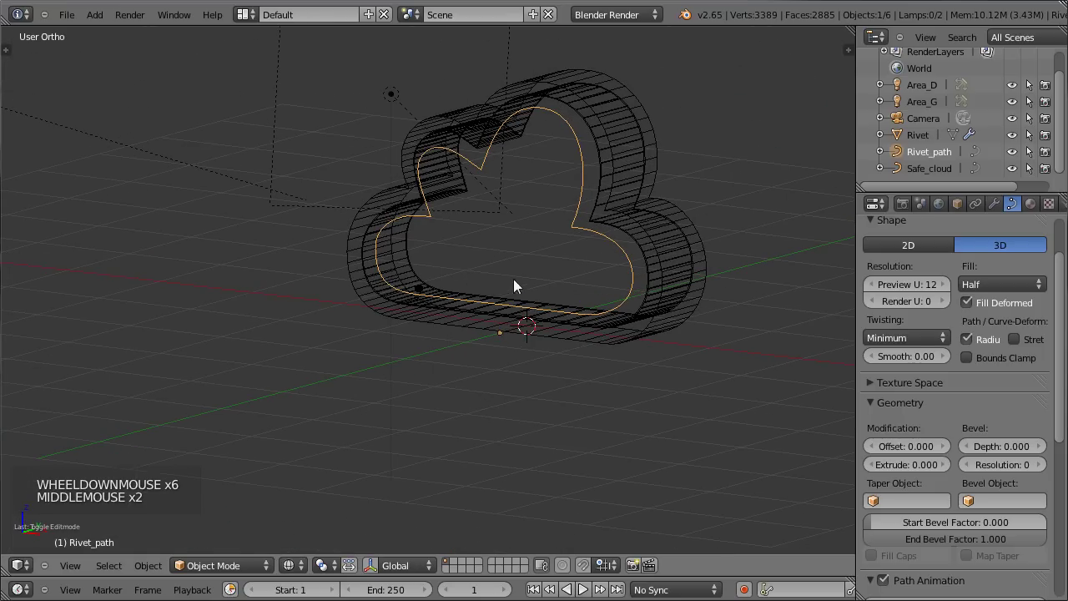
scroll(up, 3)
middle_click(414, 340)
click(159, 572)
click(158, 577)
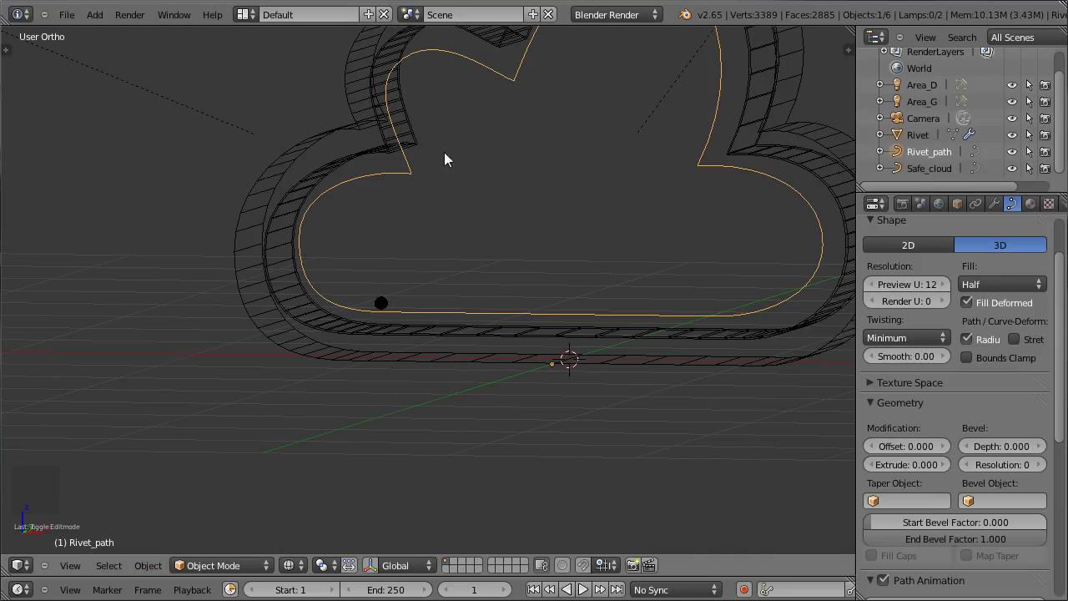
- From the front view, select the Rivet_path curve among the rivet and cloud objects
key(KP_1)
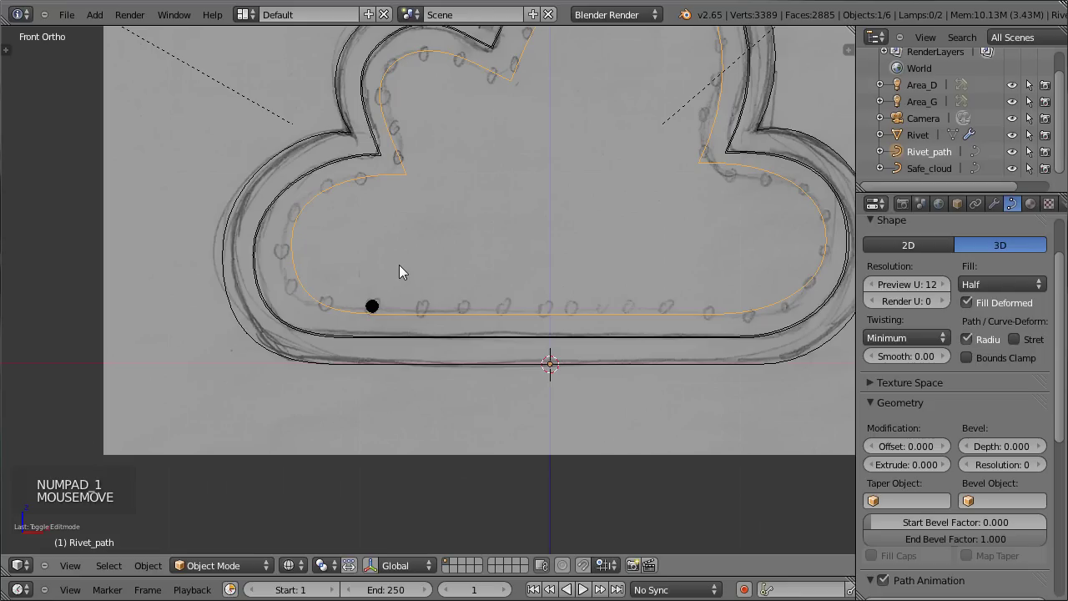
scroll(up, 3)
right_click(362, 316)
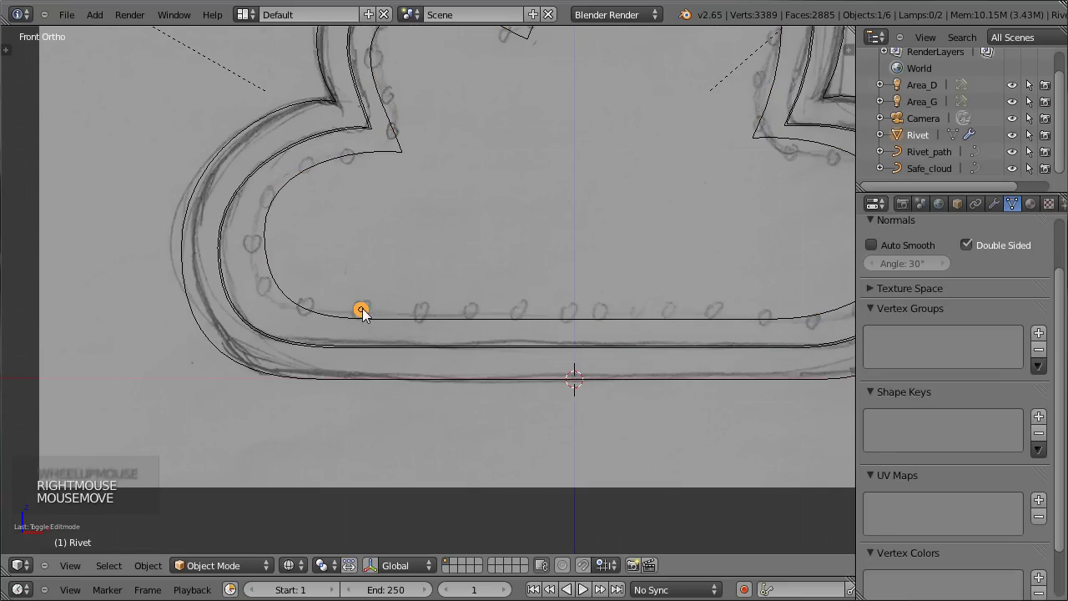
right_click(601, 391)
right_click(433, 307)
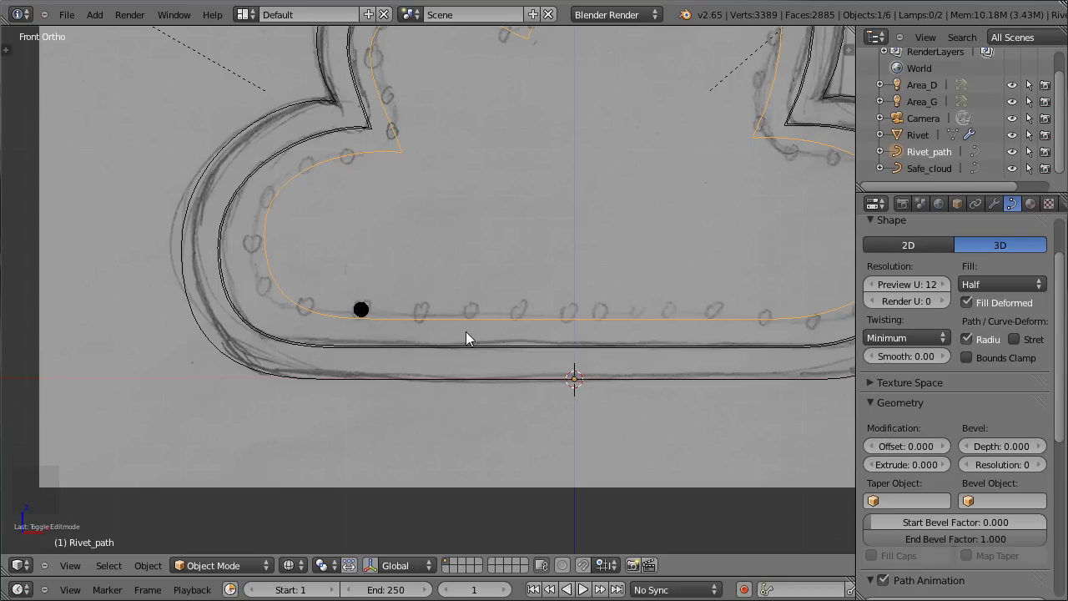
- Edit Rivet_path's points, select all and enlarge them toward the sketched rivet circles
key(g)
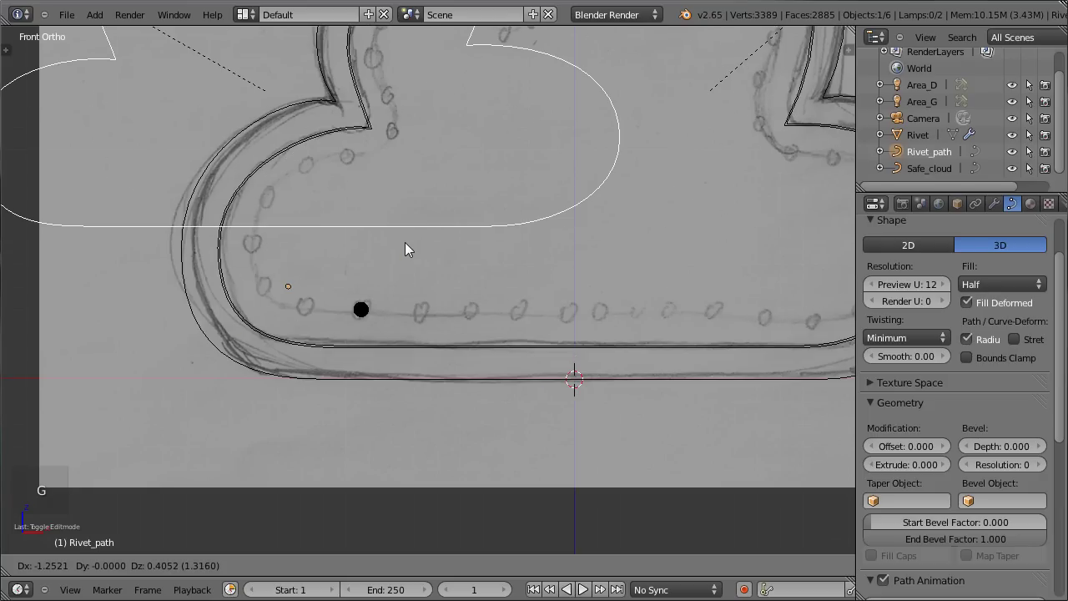
key(Tab)
key(a)
key(a)
key(g)
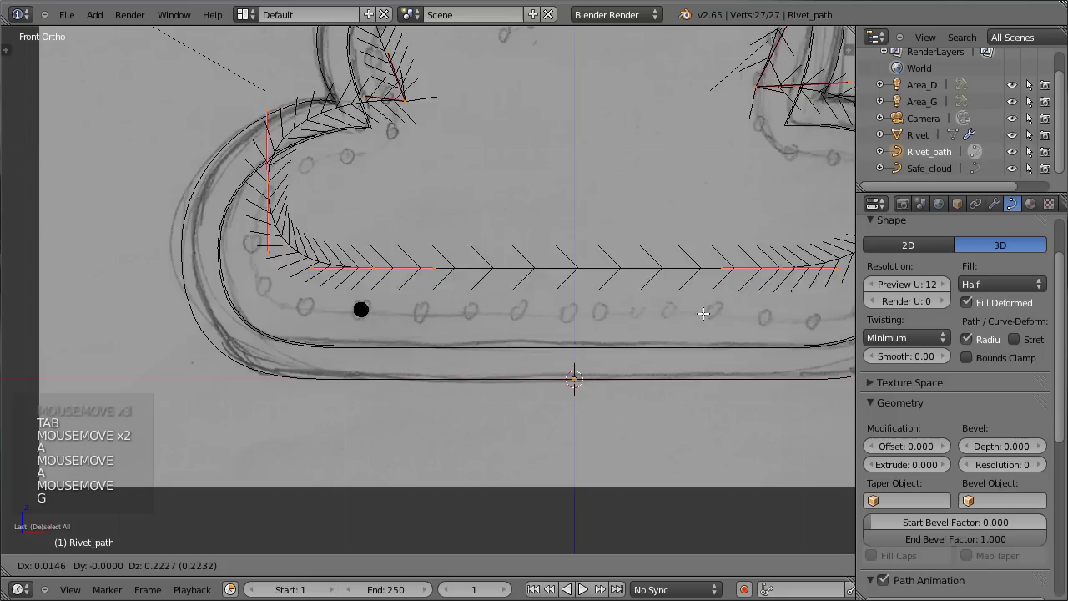
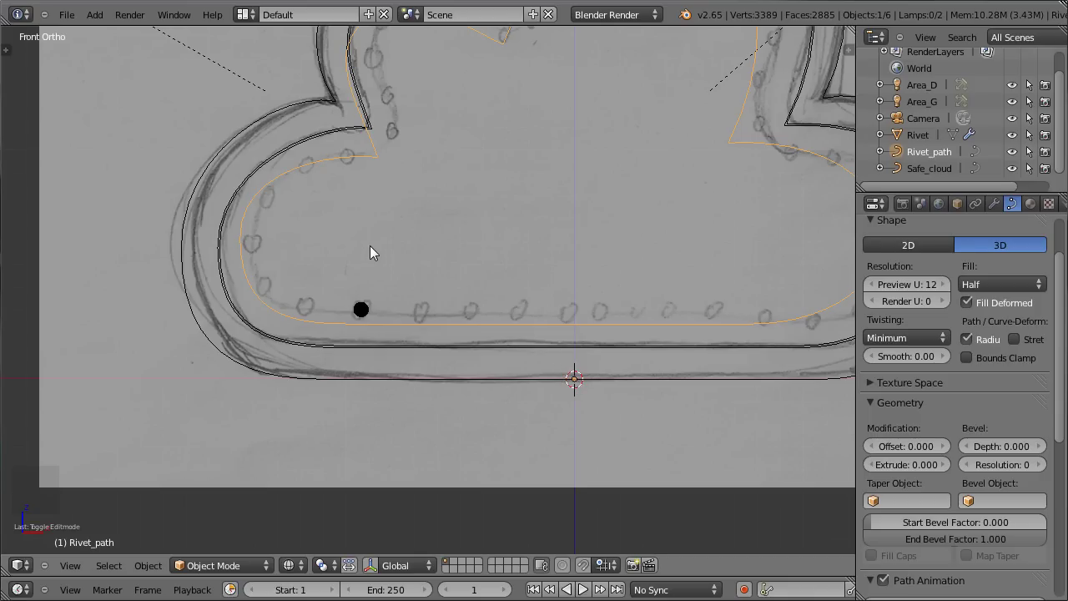
- Select the rivet and snap the 3D cursor to it via Shift+S
right_click(365, 312)
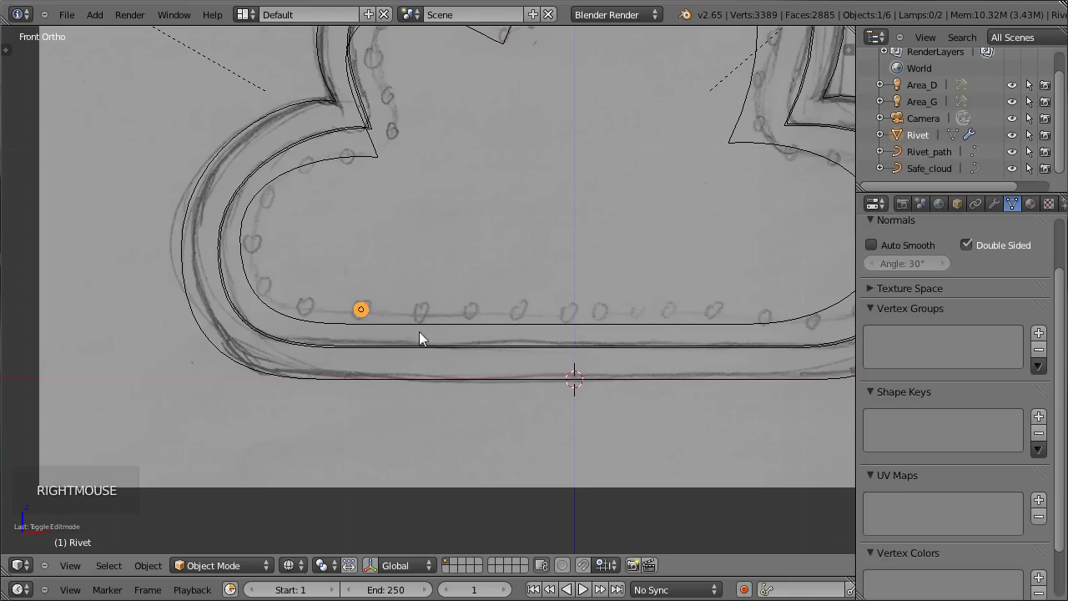
right_click(399, 328)
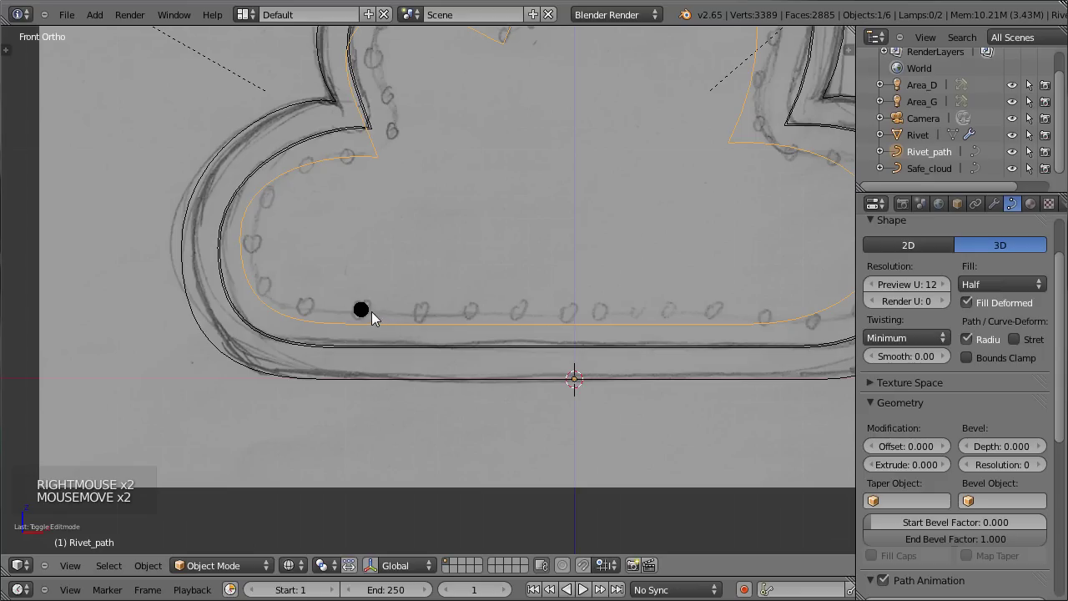
right_click(368, 315)
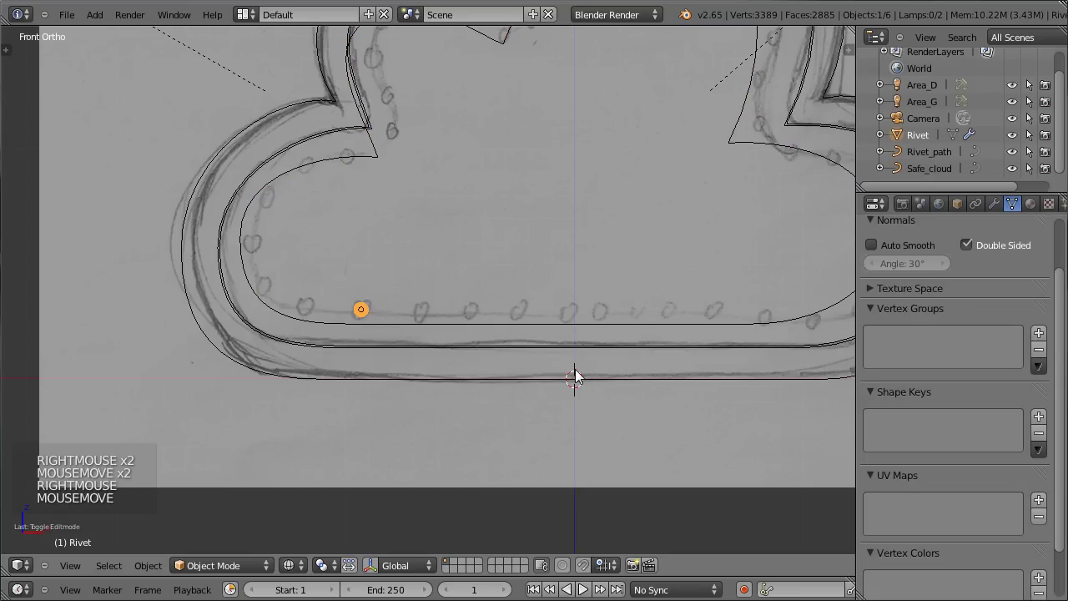
key(shift+s)
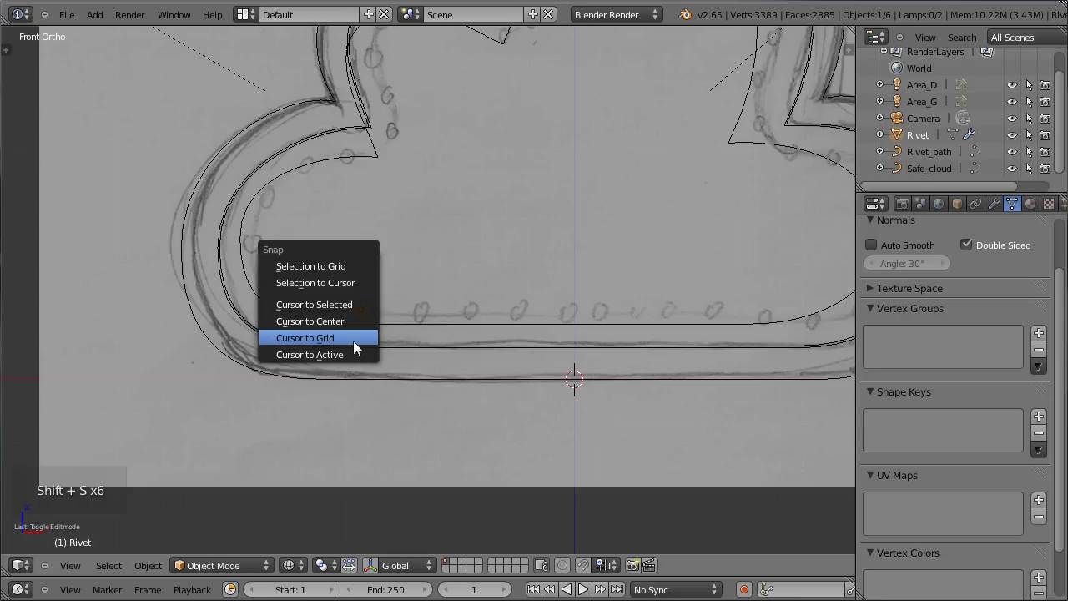
- Reselect Rivet_path in solid front view and bring up the snap options for it
scroll(up, 3)
middle_click(317, 351)
key(z)
scroll(up, 3)
middle_click(227, 369)
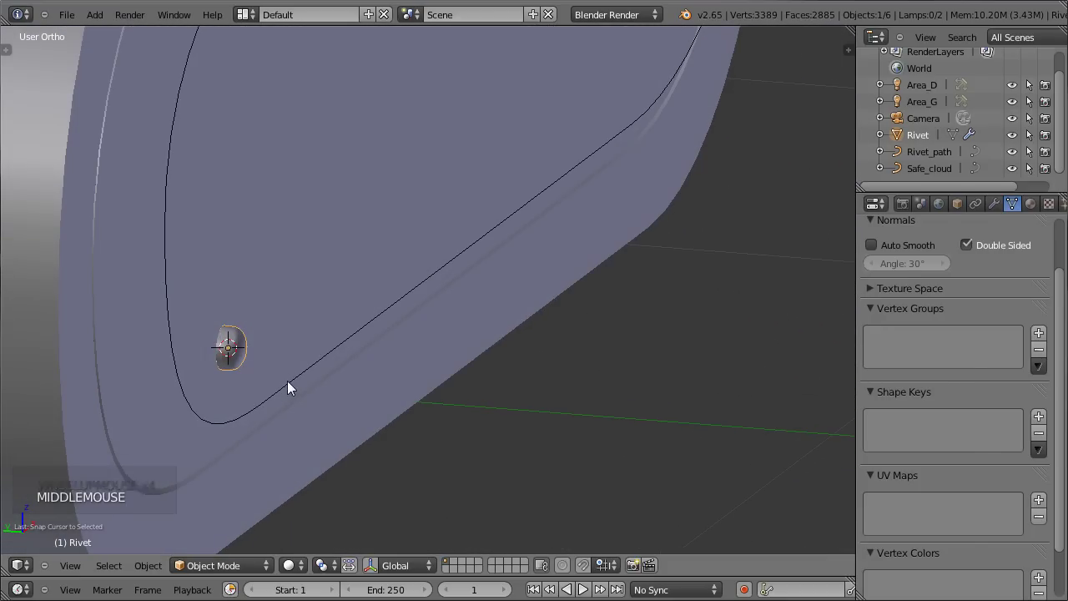
right_click(292, 386)
middle_click(569, 353)
scroll(down, 3)
scroll(down, 3)
key(KP_1)
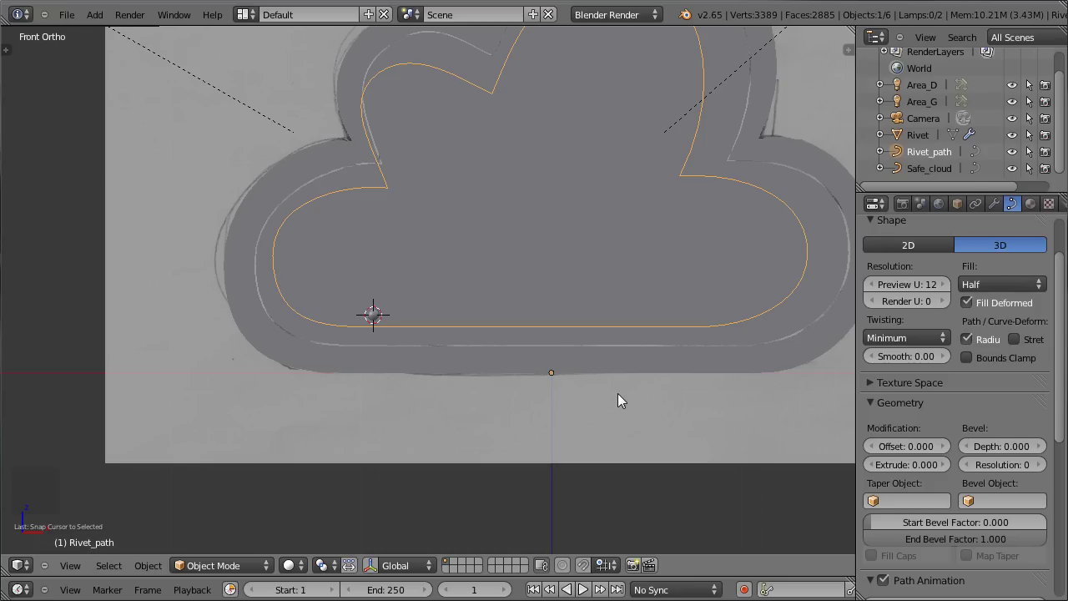
key(shift+s)
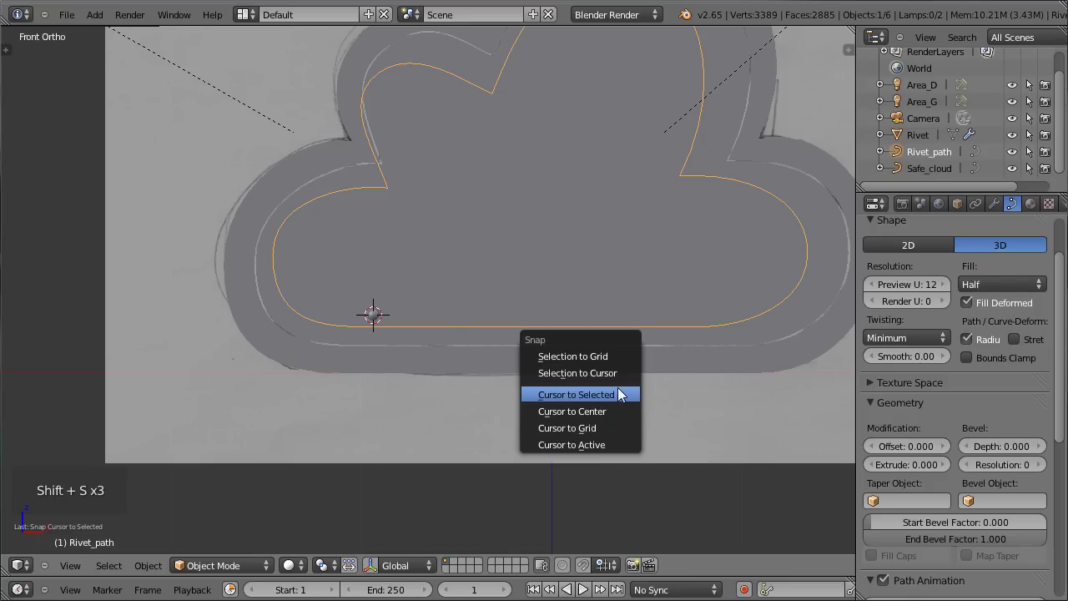
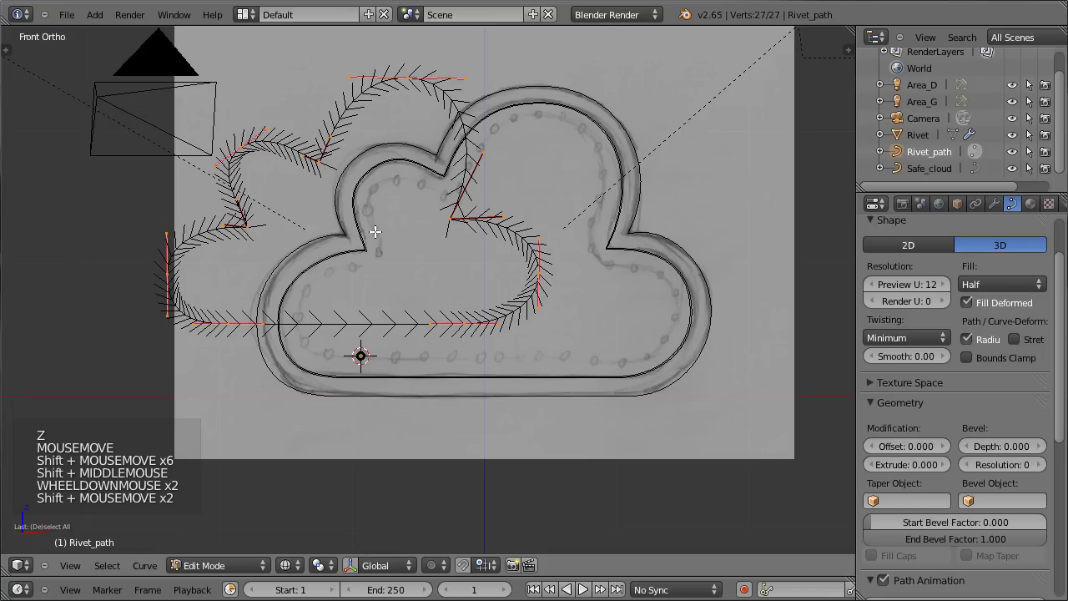
- Move the rivet path's points to sit inside the cloud sketch
key(g)
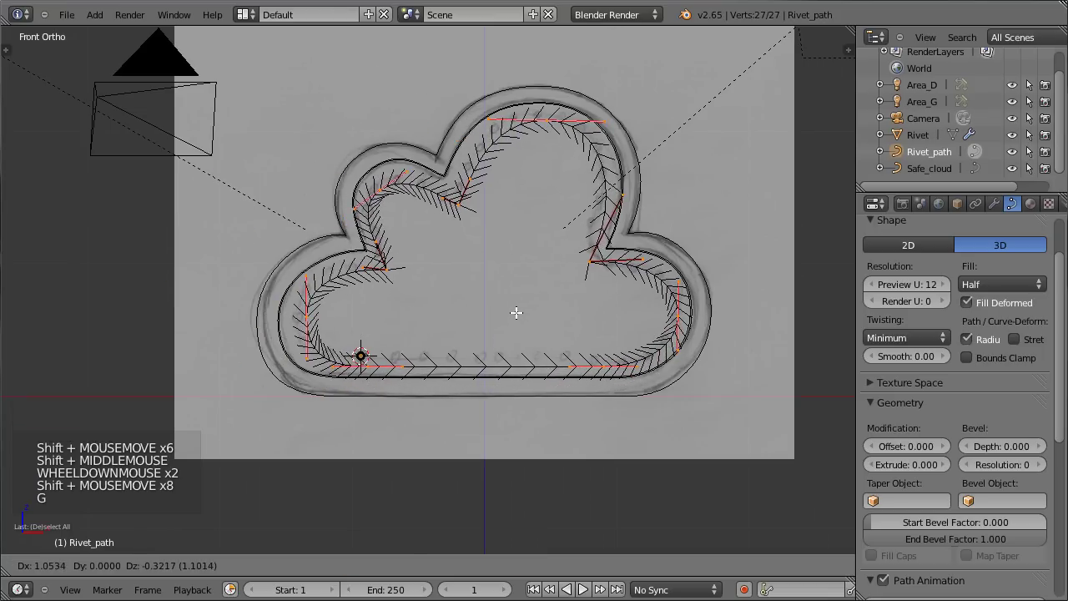
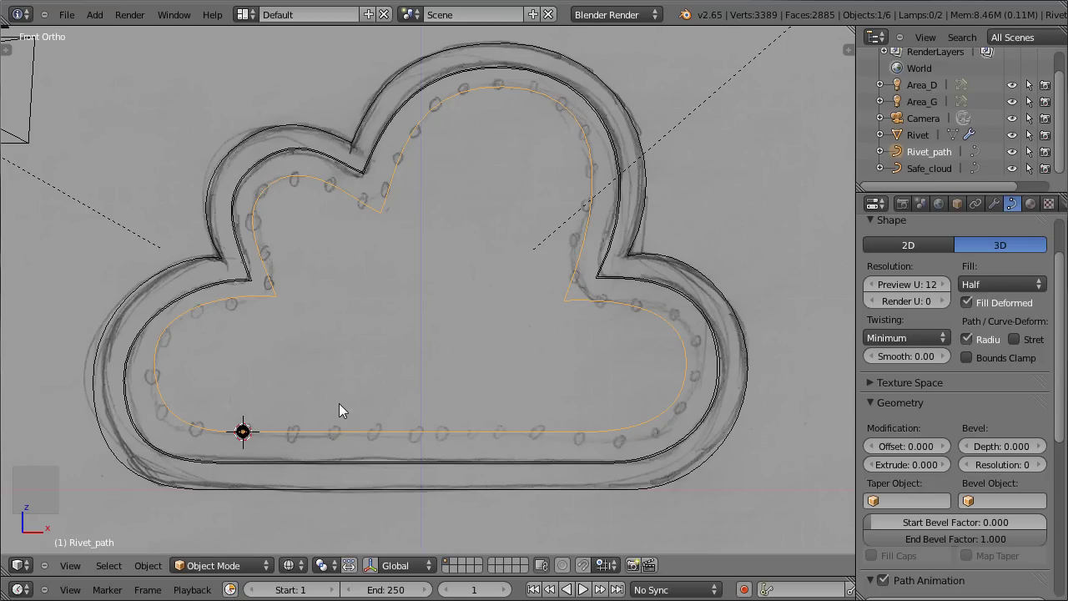
- Select the Rivet sphere, check its transform values, and apply its scale so it reads 1.000
middle_click(381, 370)
middle_click(357, 361)
scroll(up, 3)
right_click(299, 394)
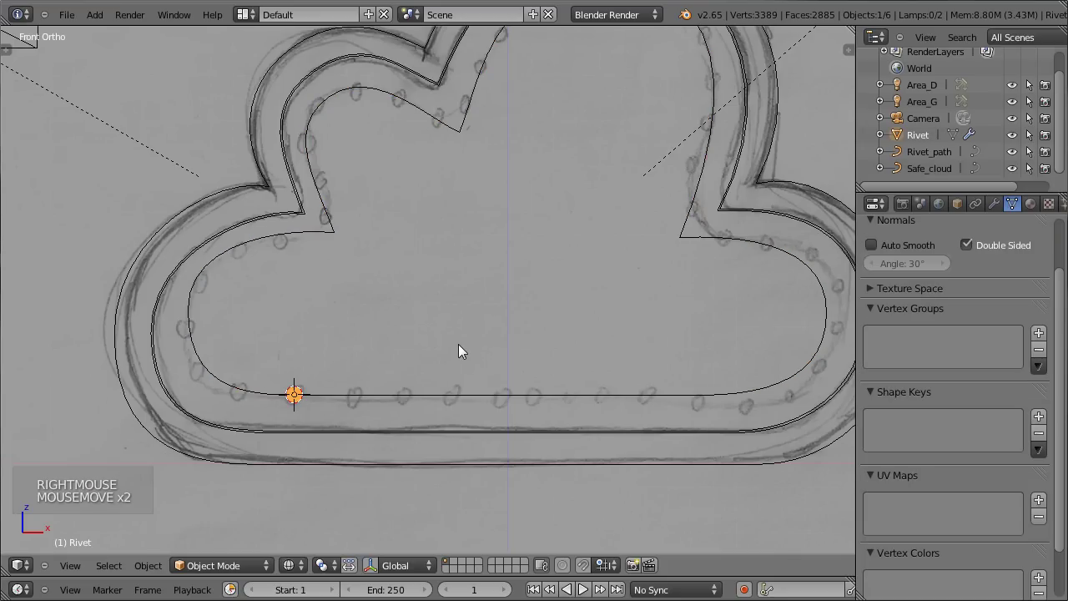
key(n)
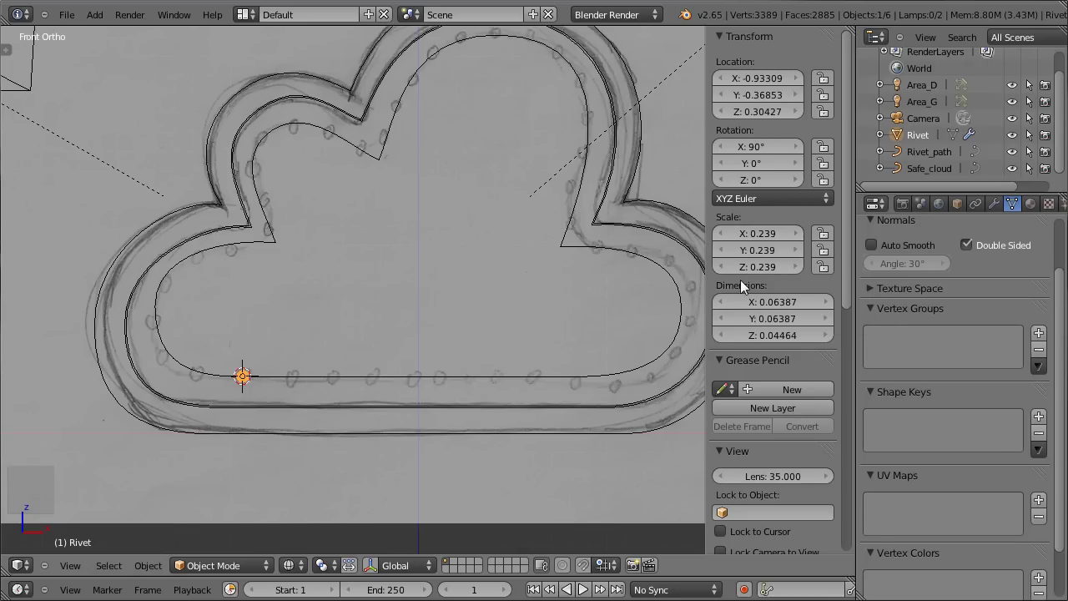
key(s)
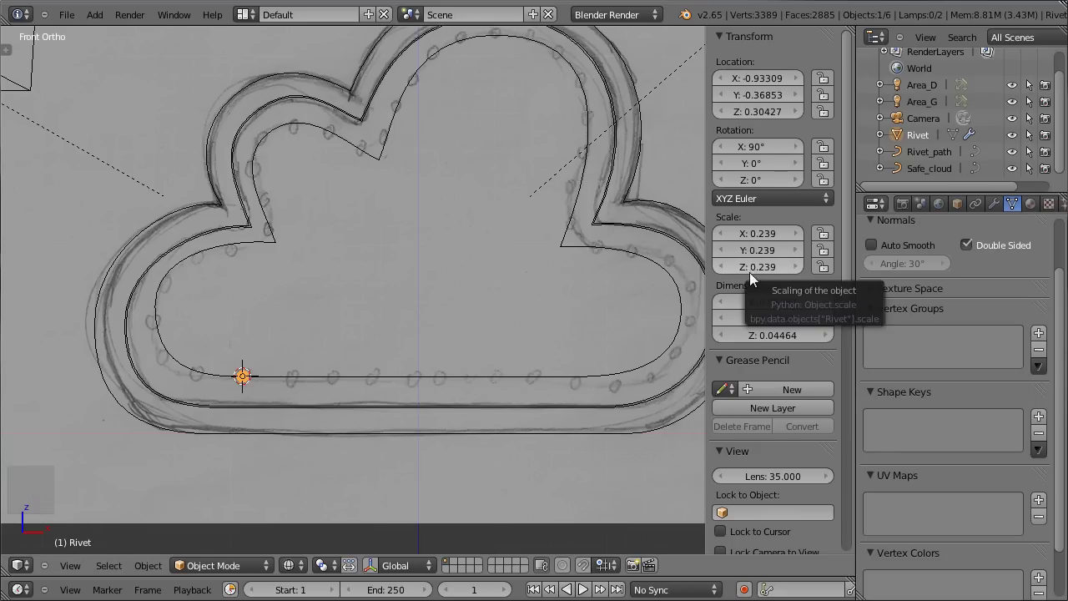
scroll(up, 3)
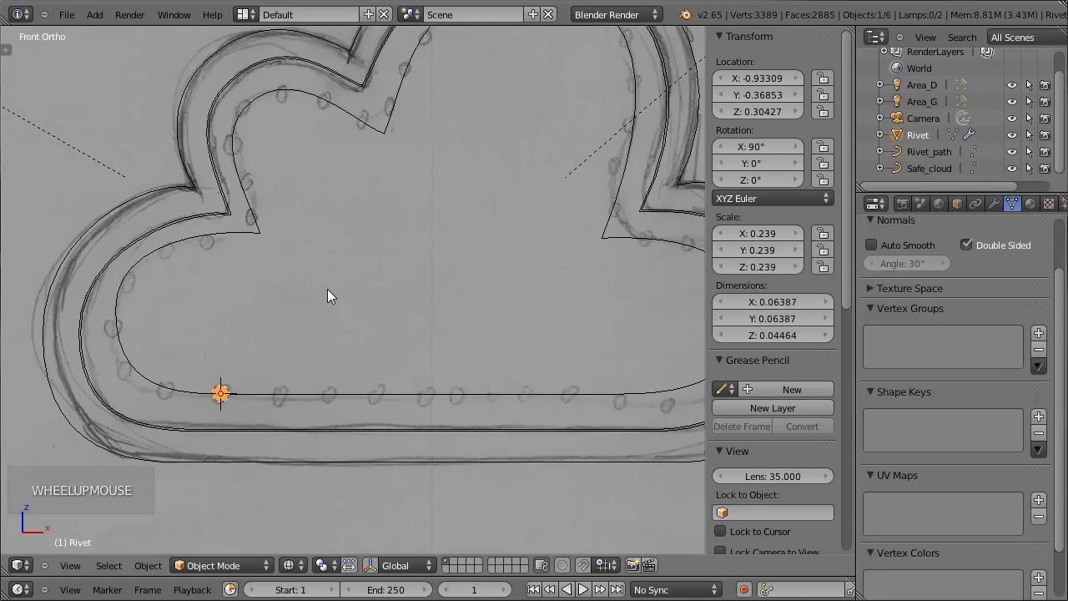
key(ctrl+a)
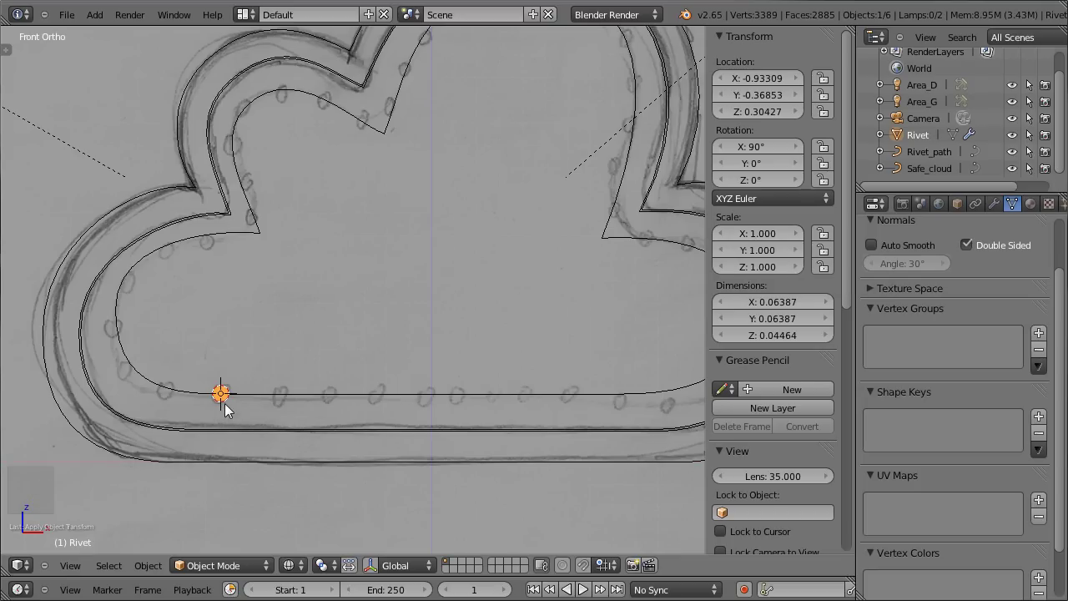
- Zoom out and orbit around the safe to confirm the rivet kept its small size
key(Tab)
key(a)
key(Tab)
scroll(up, 3)
middle_click(426, 300)
key(Tab)
scroll(up, 3)
key(Tab)
scroll(down, 3)
middle_click(370, 332)
scroll(down, 3)
key(n)
scroll(down, 3)
middle_click(342, 444)
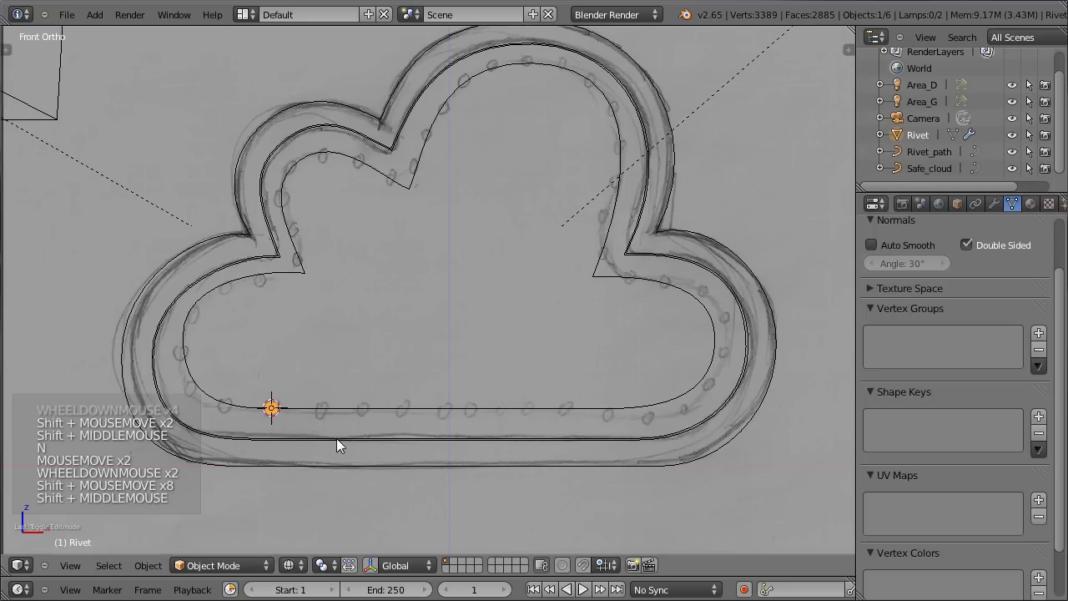
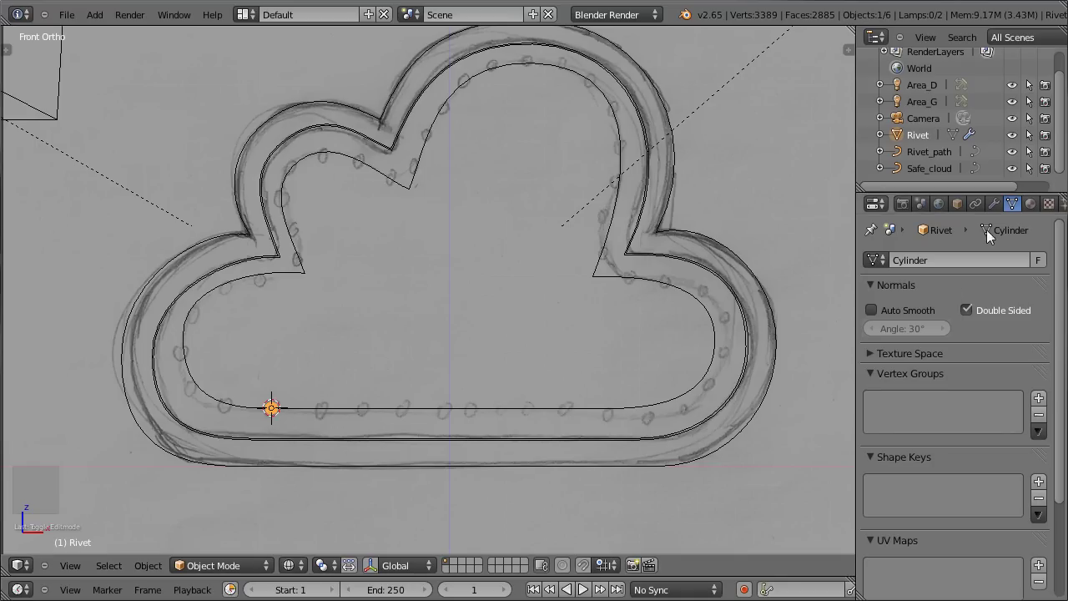
- Remove the Rivet's Subdivision Surface modifier and add an Array modifier instead
click(877, 288)
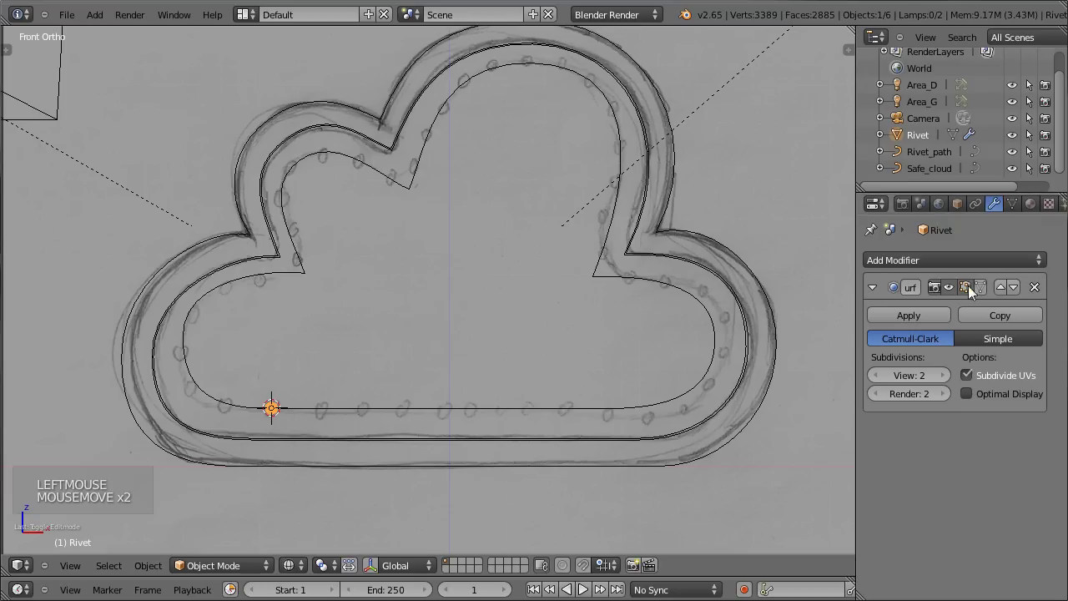
click(1044, 285)
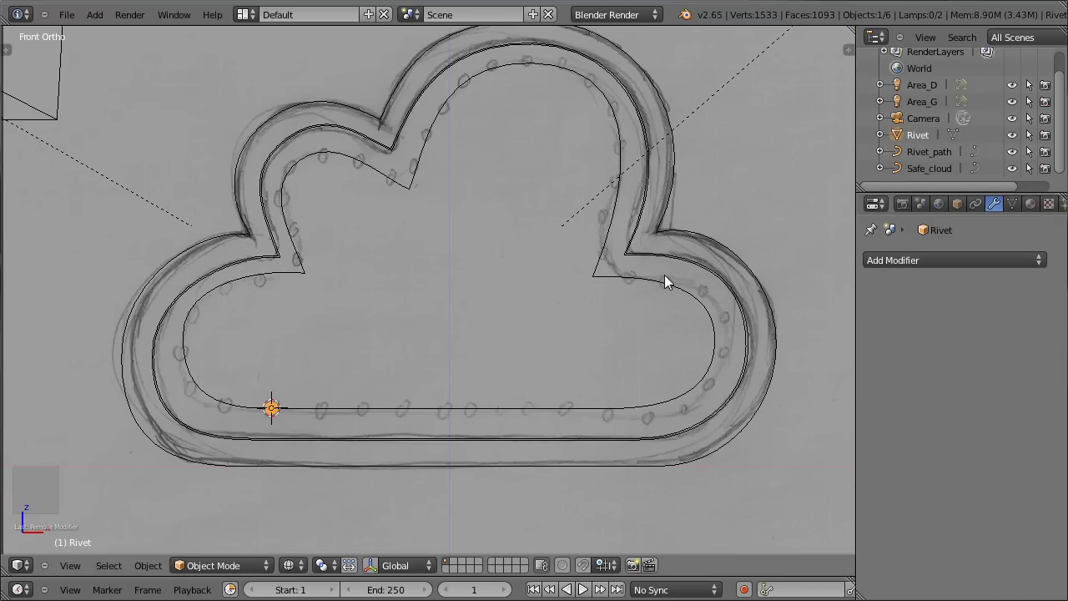
click(906, 264)
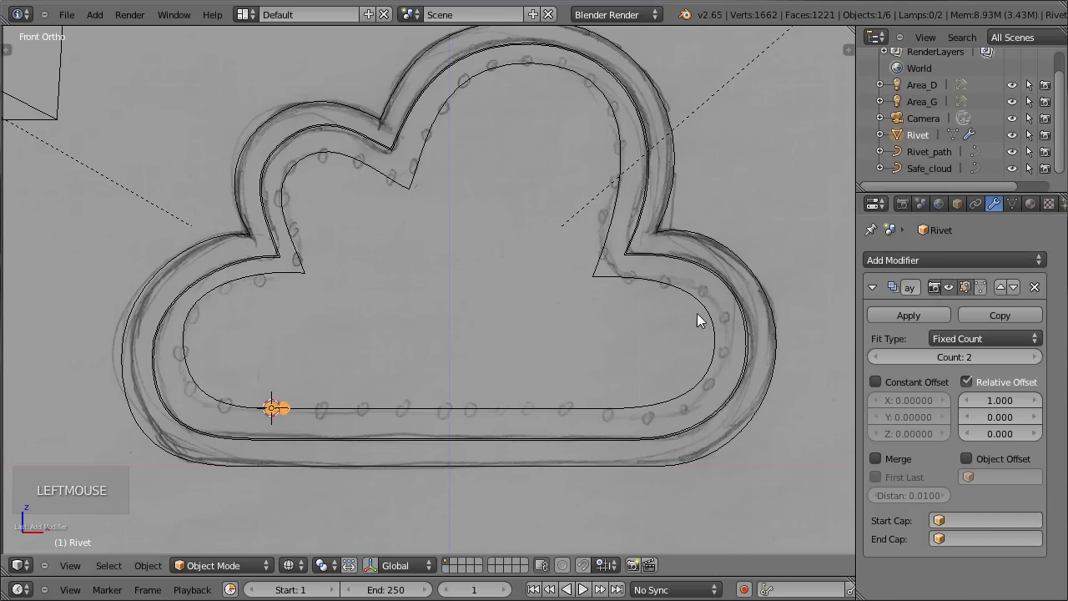
- Set the Array to Count 7, Relative Offset 1.641, Fit Type Fit Curve, ready to pick a curve
click(923, 358)
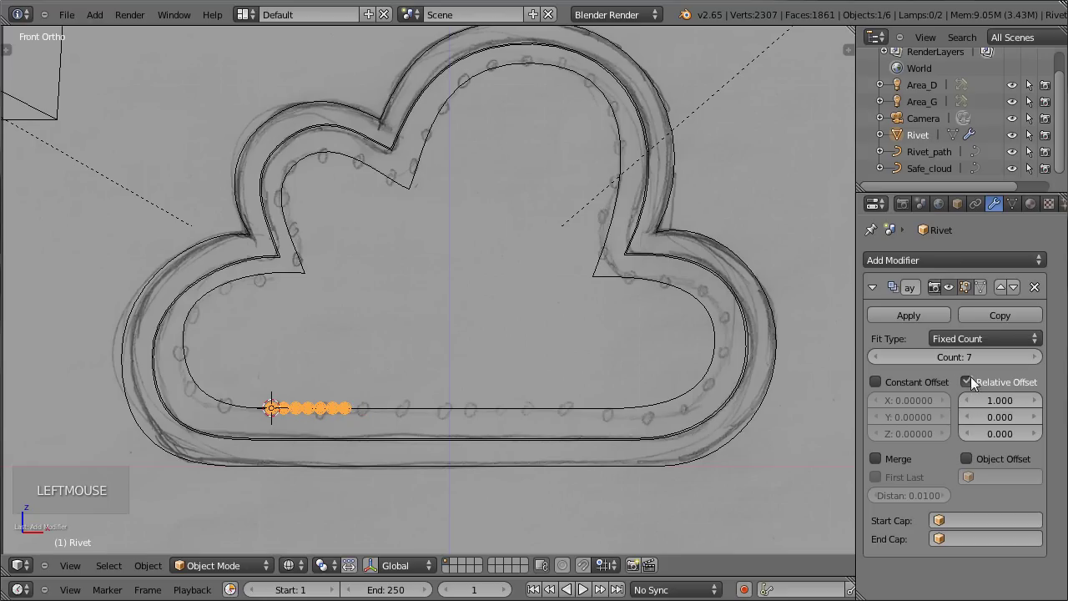
click(982, 402)
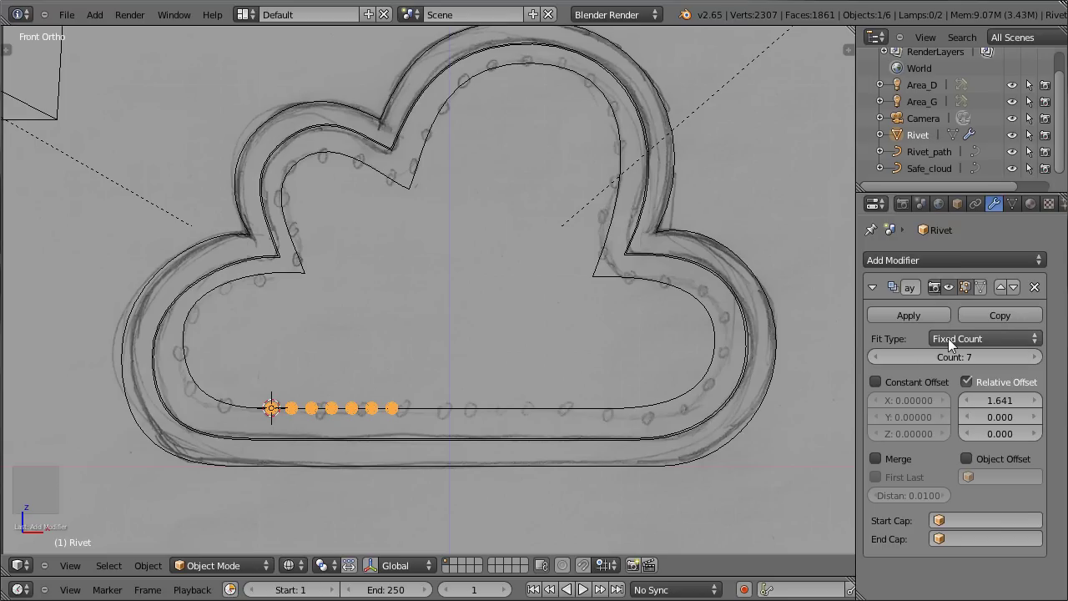
click(952, 341)
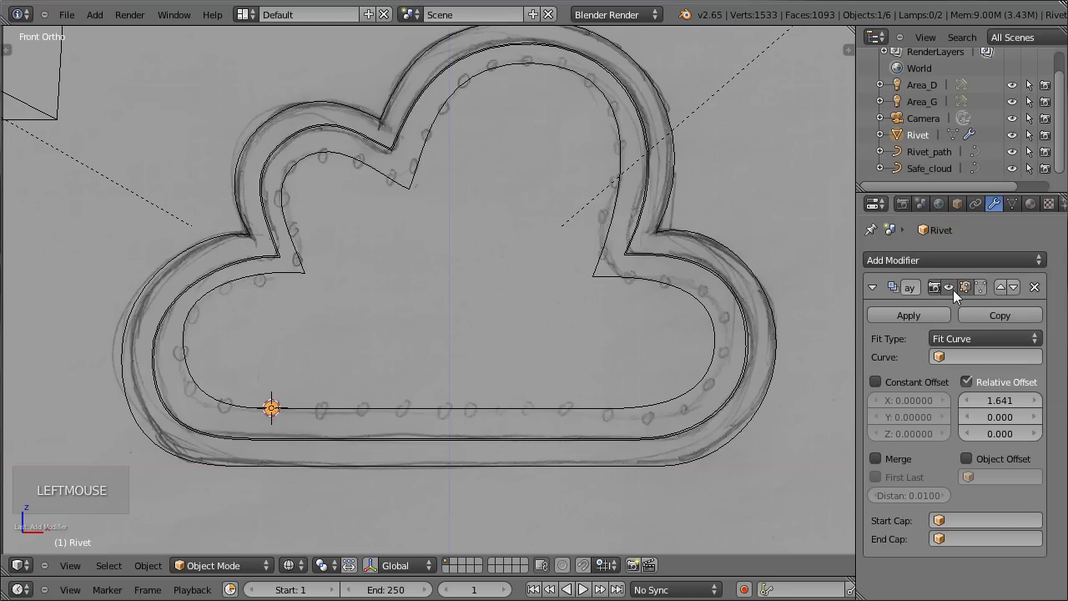
scroll(down, 3)
scroll(down, 3)
click(968, 364)
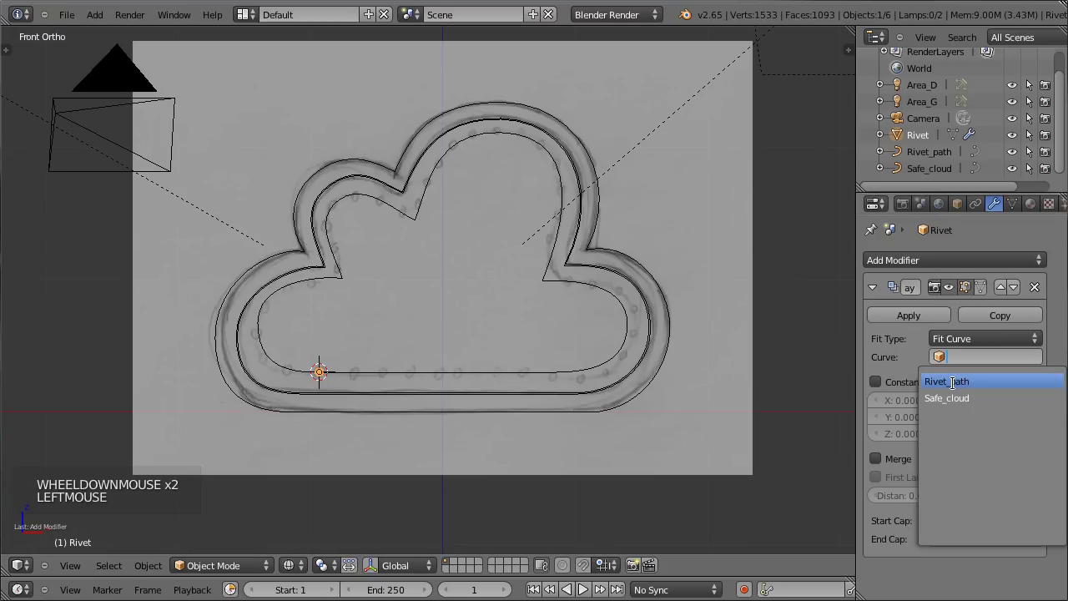
- Add a Curve modifier to the Rivet with Rivet_path as its deforming object
scroll(down, 3)
scroll(down, 3)
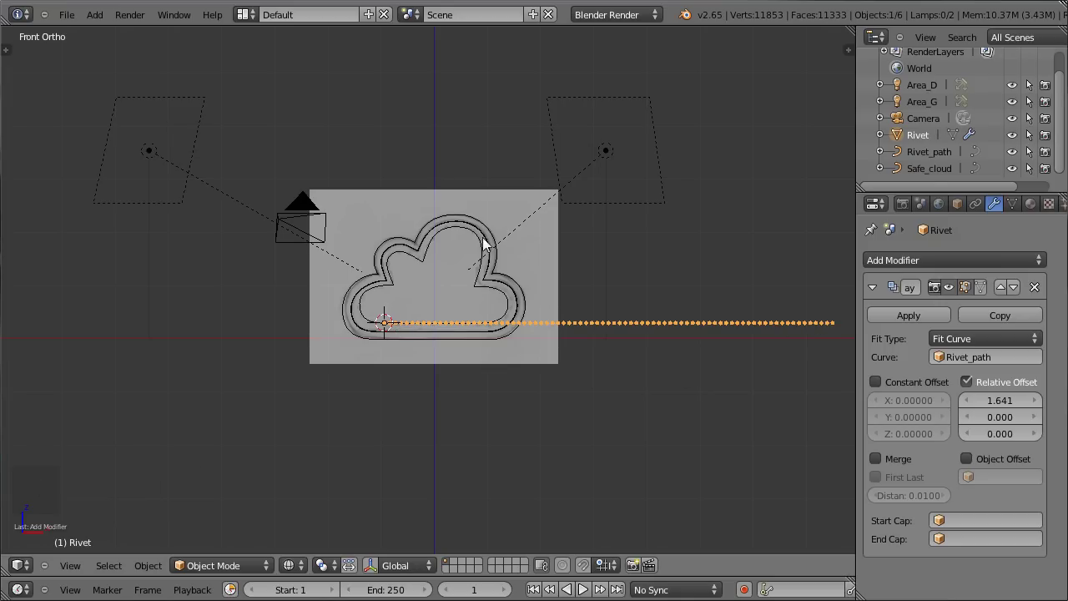
scroll(up, 3)
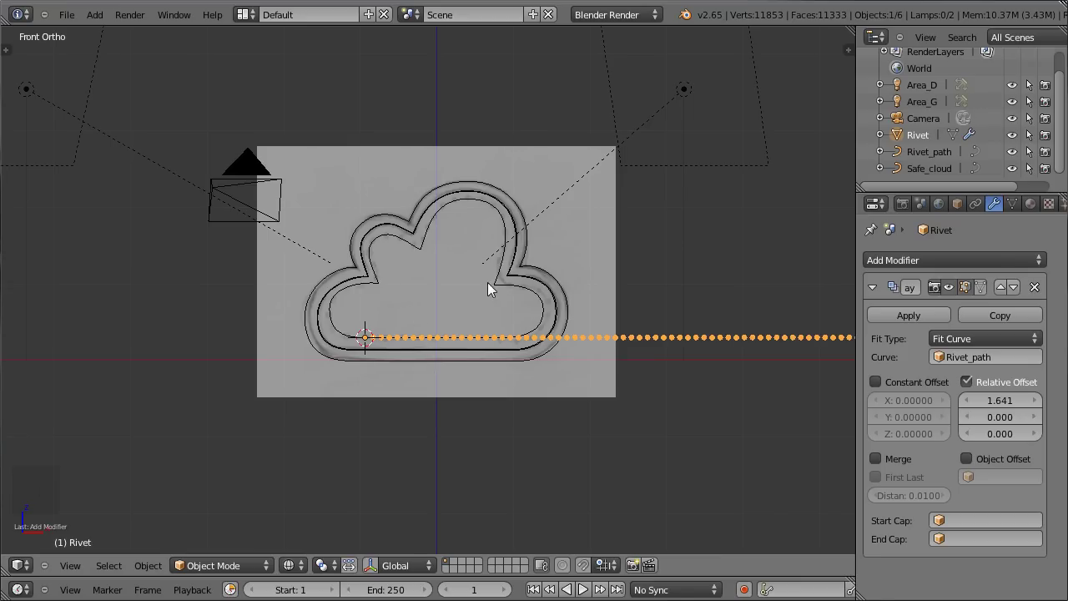
click(891, 263)
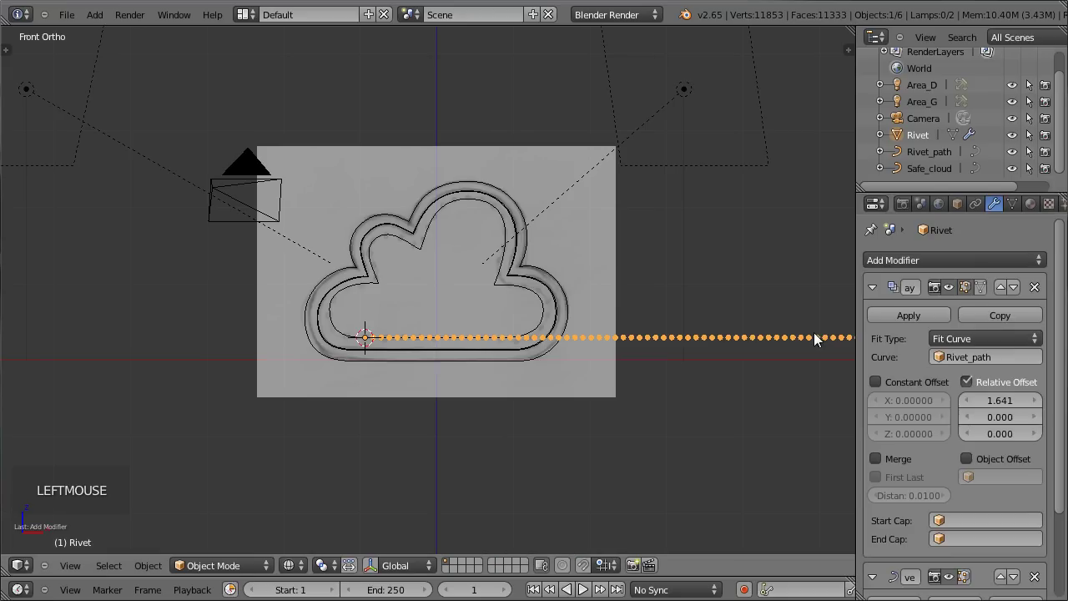
scroll(down, 3)
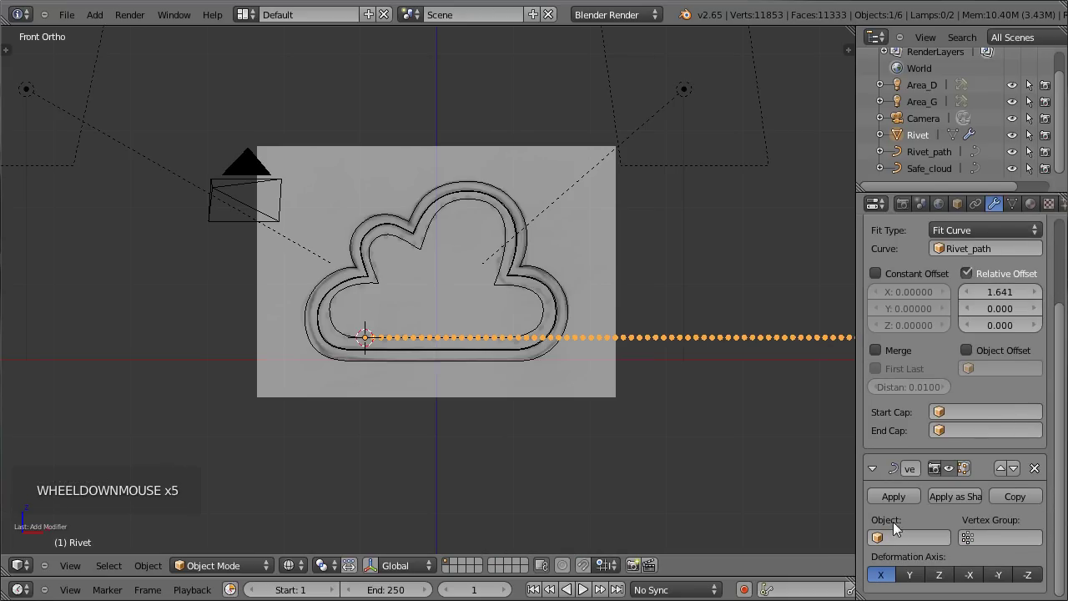
click(900, 536)
- Check the rivets in solid and wireframe shading and raise the relative offset to about 4.401
scroll(up, 3)
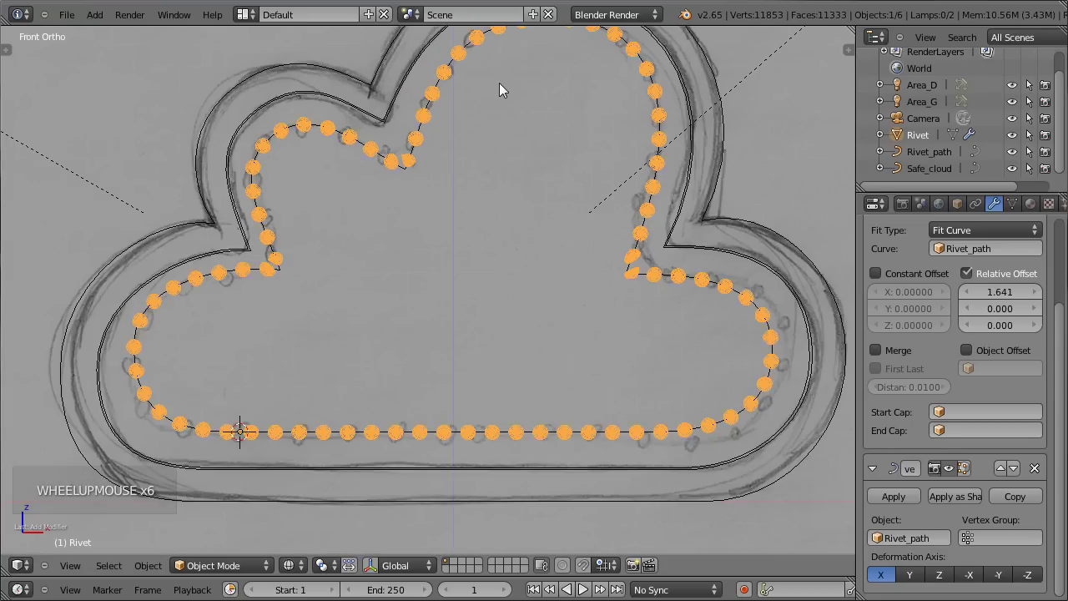
key(z)
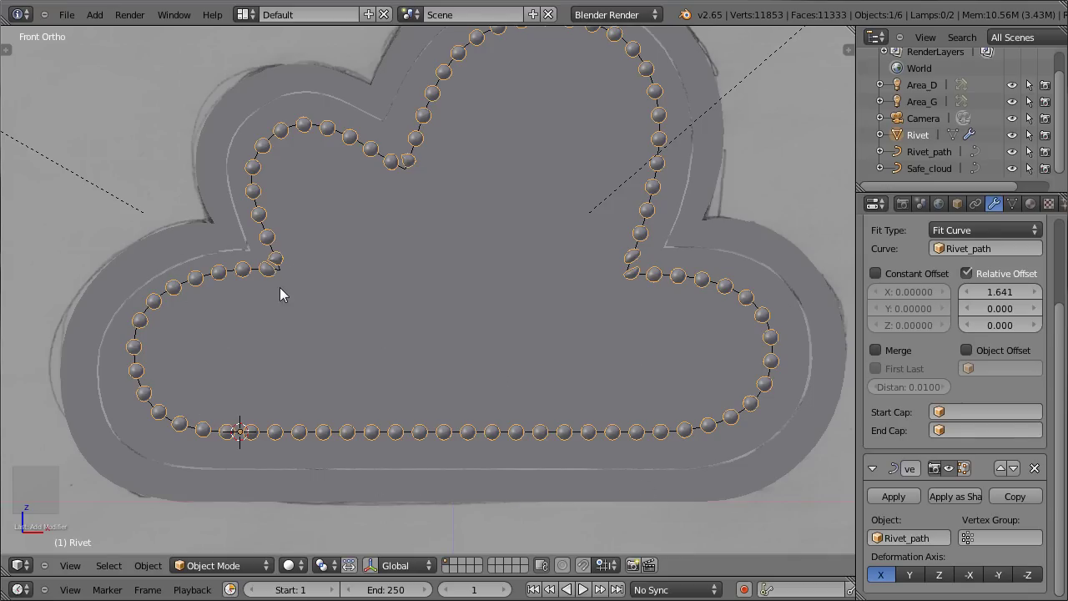
scroll(down, 3)
key(z)
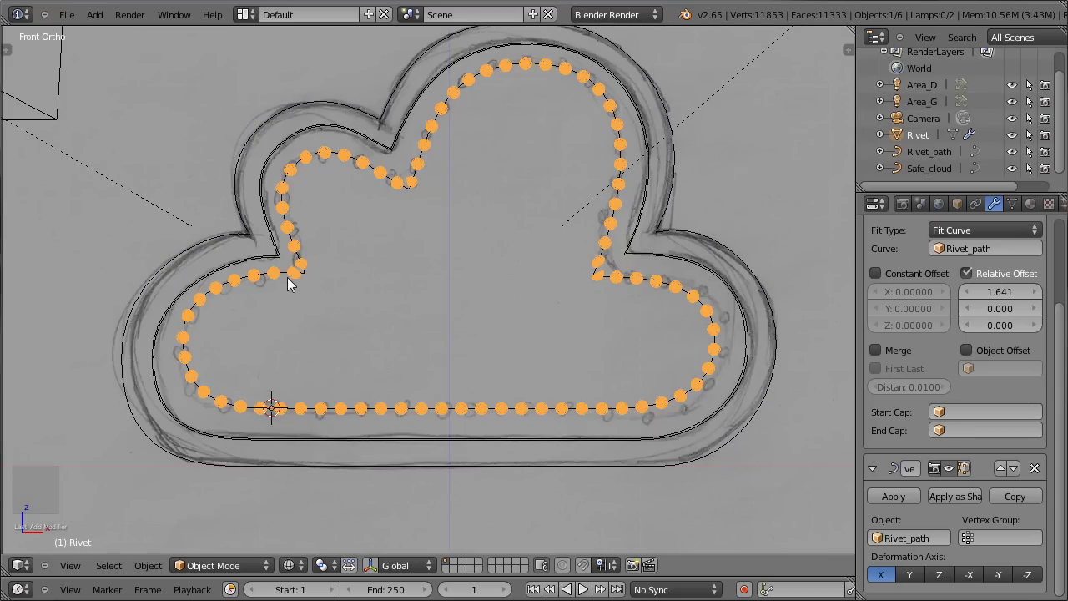
scroll(up, 3)
key(z)
middle_click(313, 267)
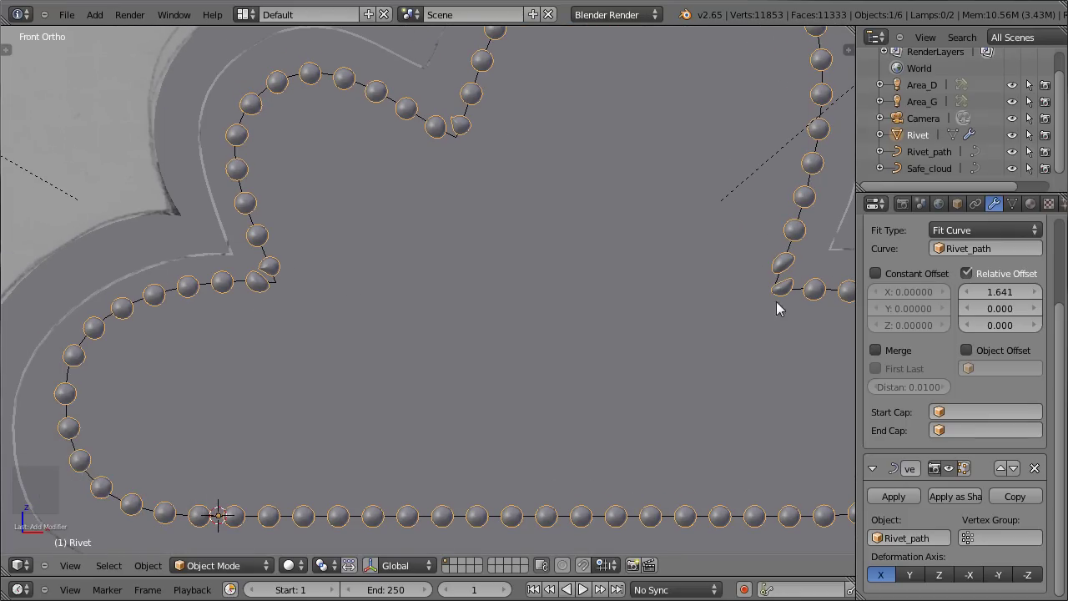
scroll(down, 3)
scroll(up, 3)
middle_click(538, 291)
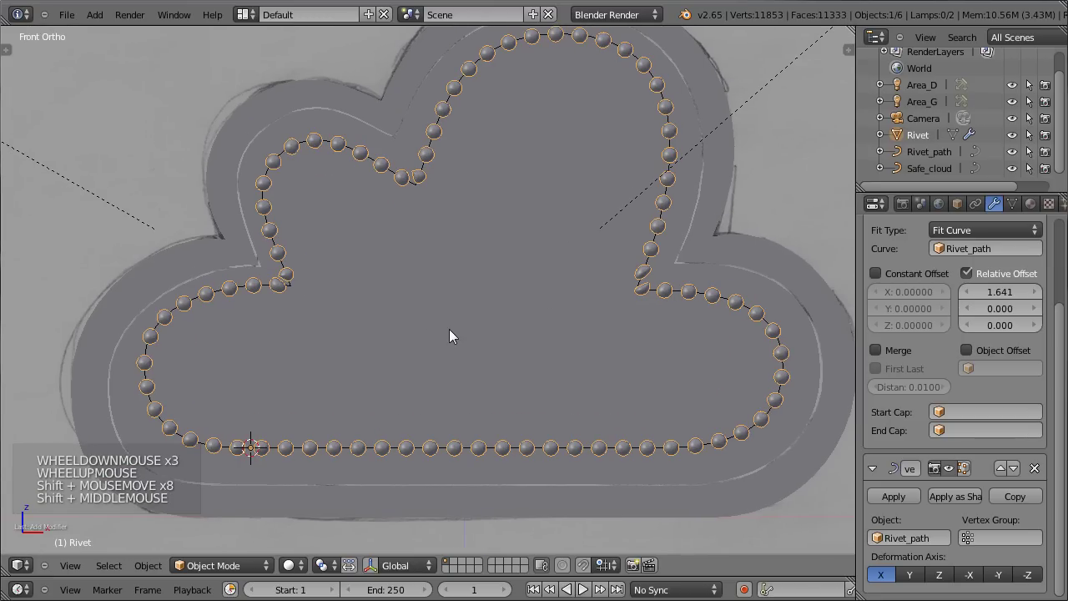
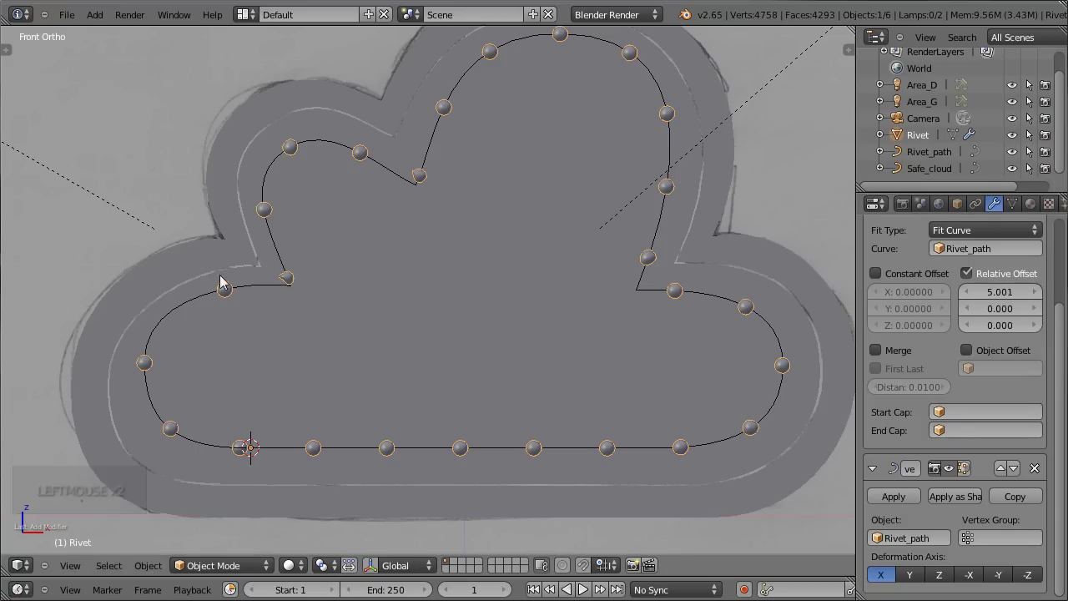
click(997, 293)
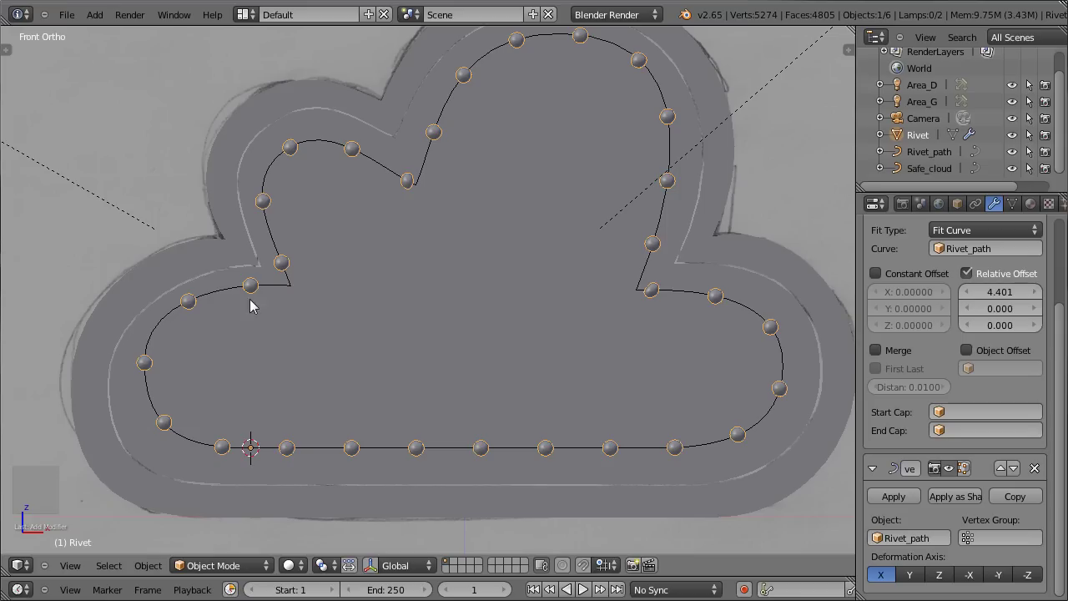
- Inspect Rivet_path's points, leave Edit Mode, and view the riveted cloud safe through the camera
right_click(279, 168)
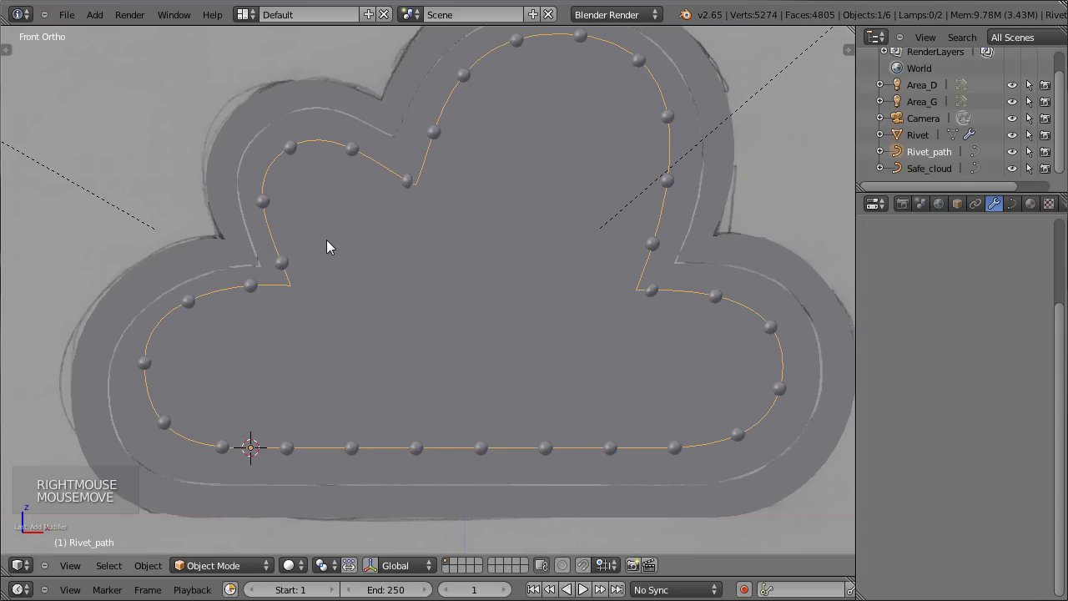
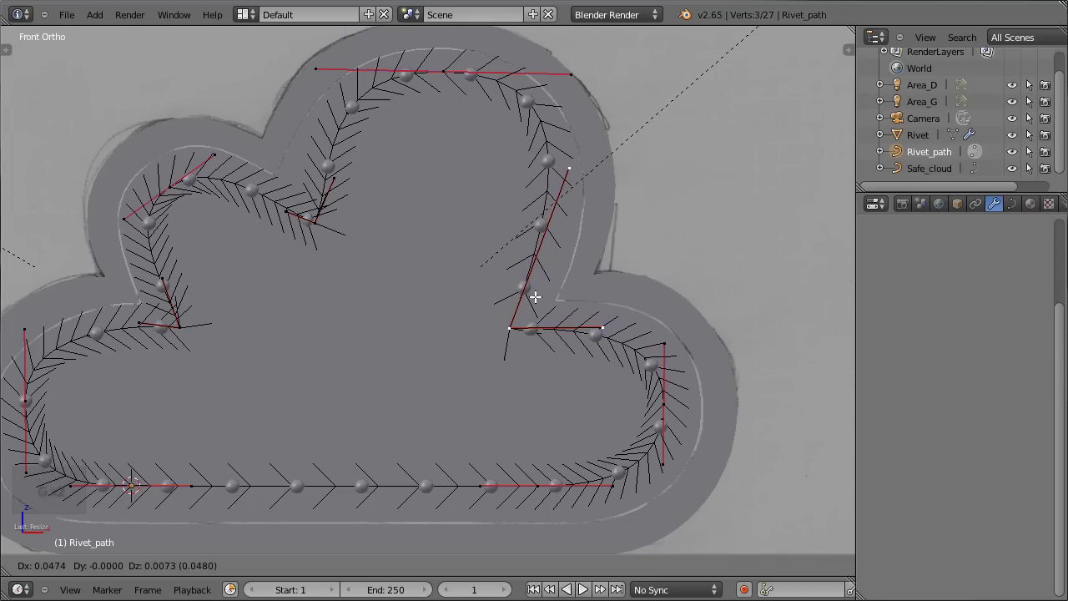
key(Tab)
scroll(down, 3)
scroll(down, 3)
middle_click(408, 299)
scroll(up, 3)
scroll(down, 3)
middle_click(372, 219)
middle_click(234, 213)
key(KP_0)
scroll(up, 3)
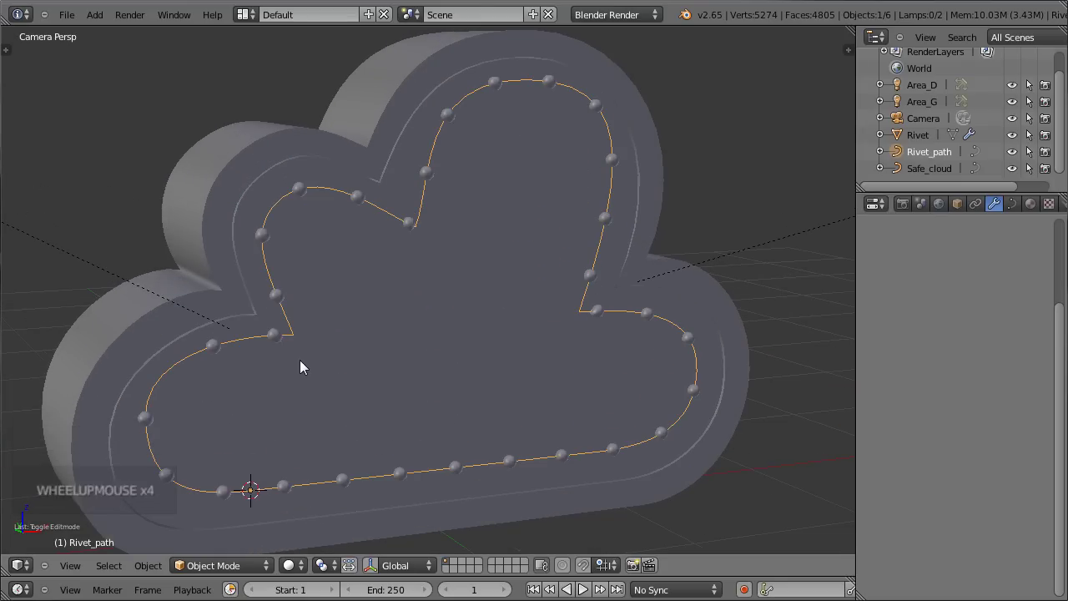
- In front view select Rivet and fine-tune the Array's Relative Offset X to 4.414
key(KP_1)
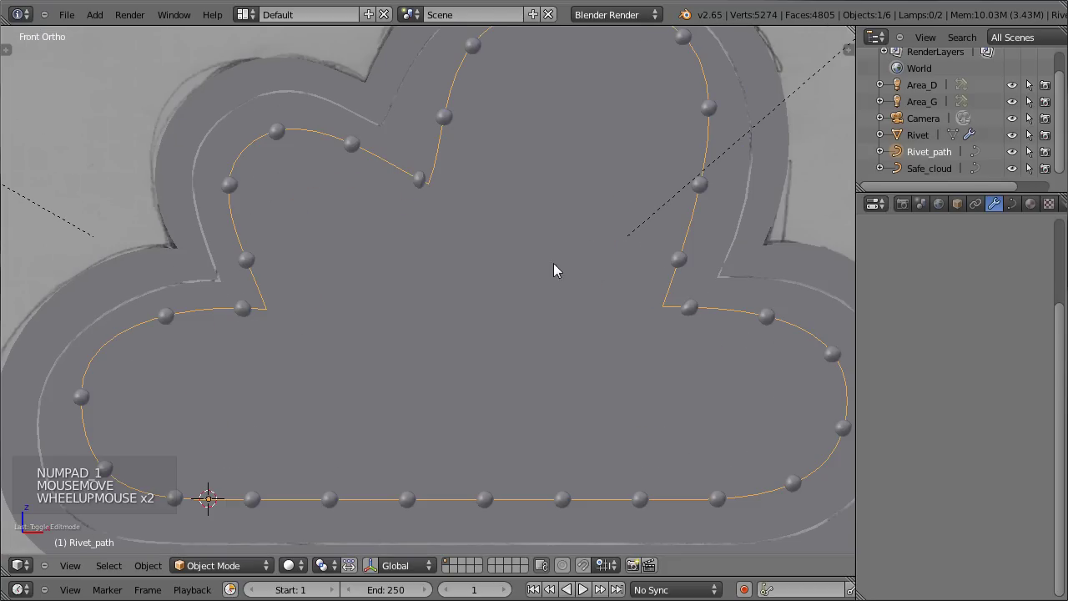
right_click(700, 308)
click(1040, 296)
click(973, 299)
click(973, 299)
click(996, 299)
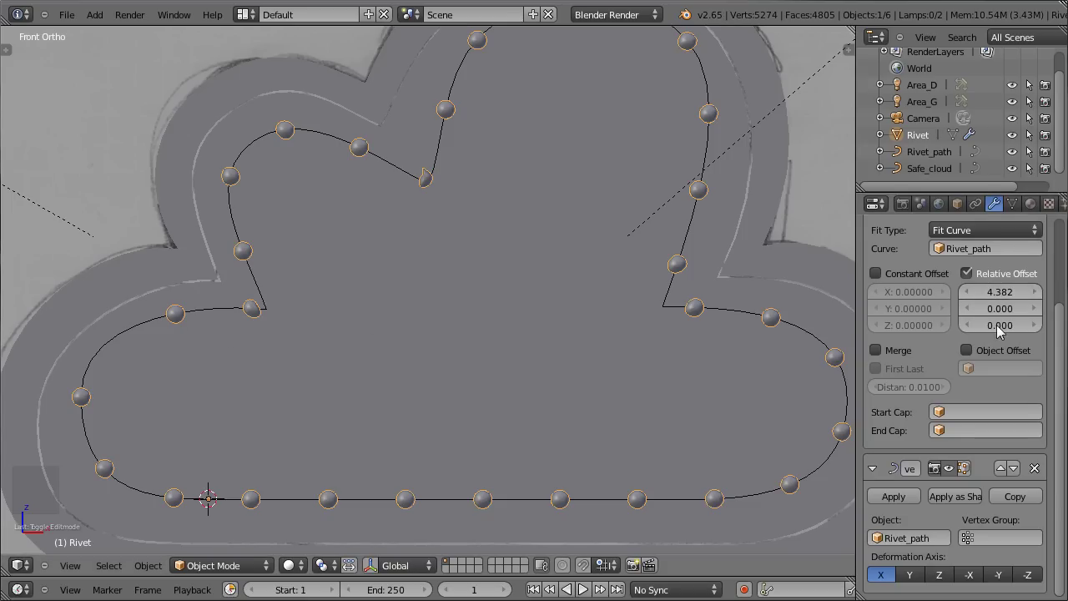
click(1009, 293)
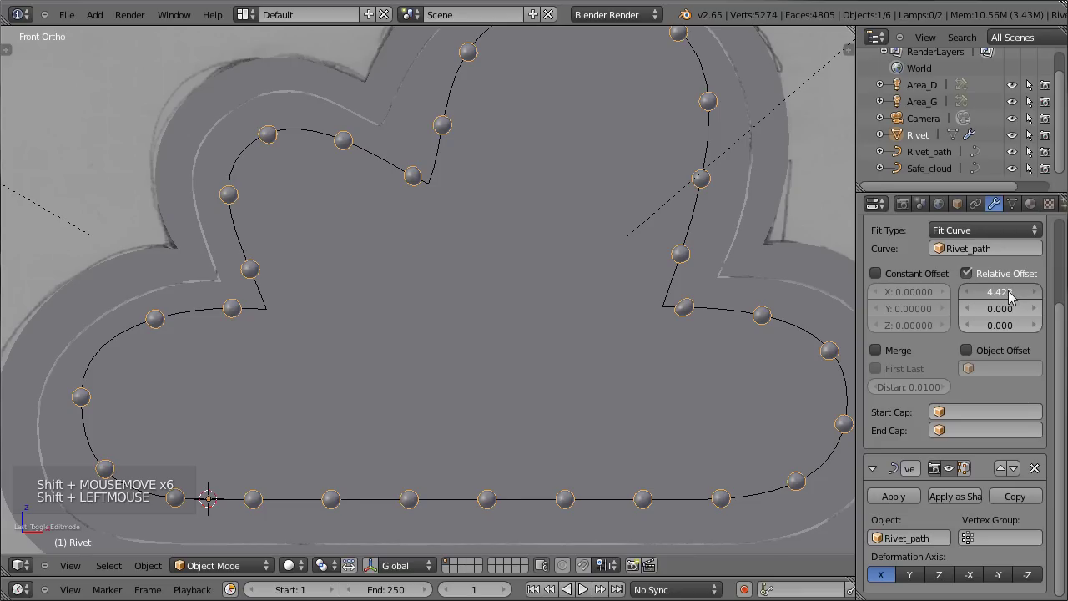
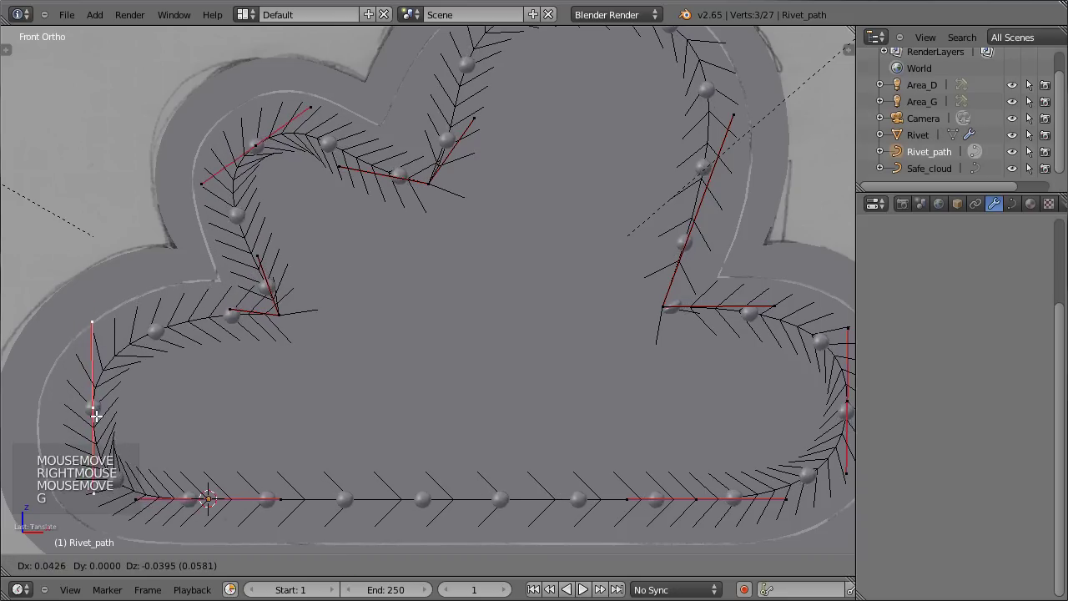
- Move and scale Rivet_path control points so the rivet row sits in the cloud's inner groove
key(s)
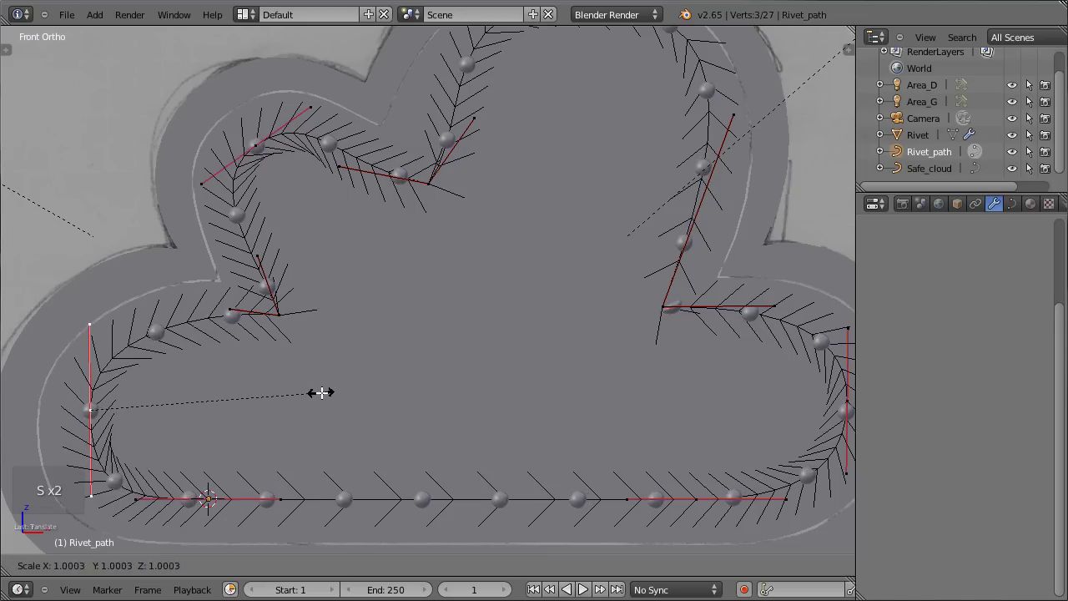
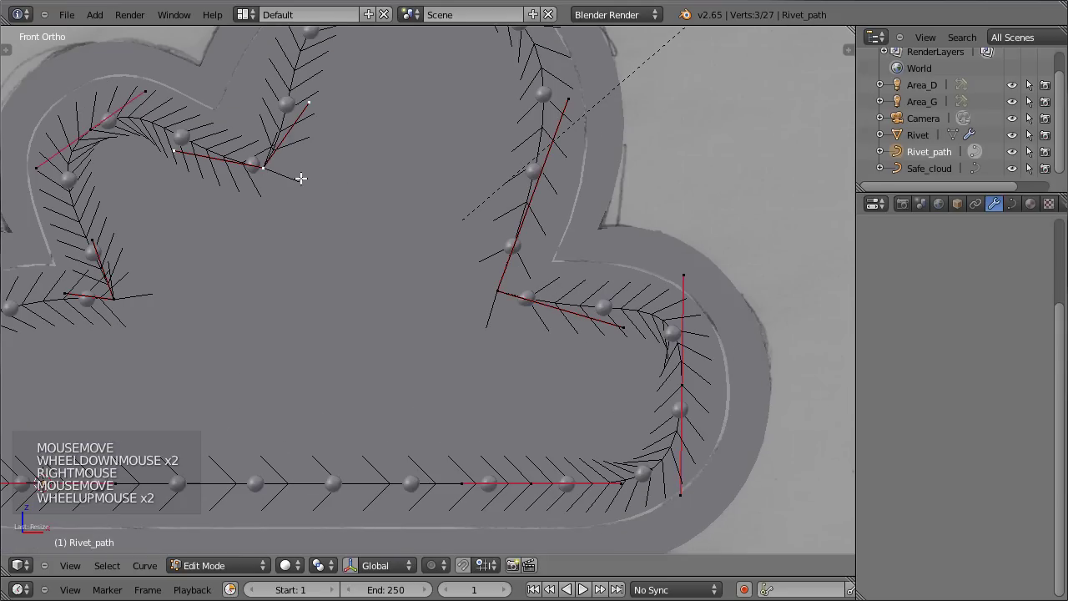
key(g)
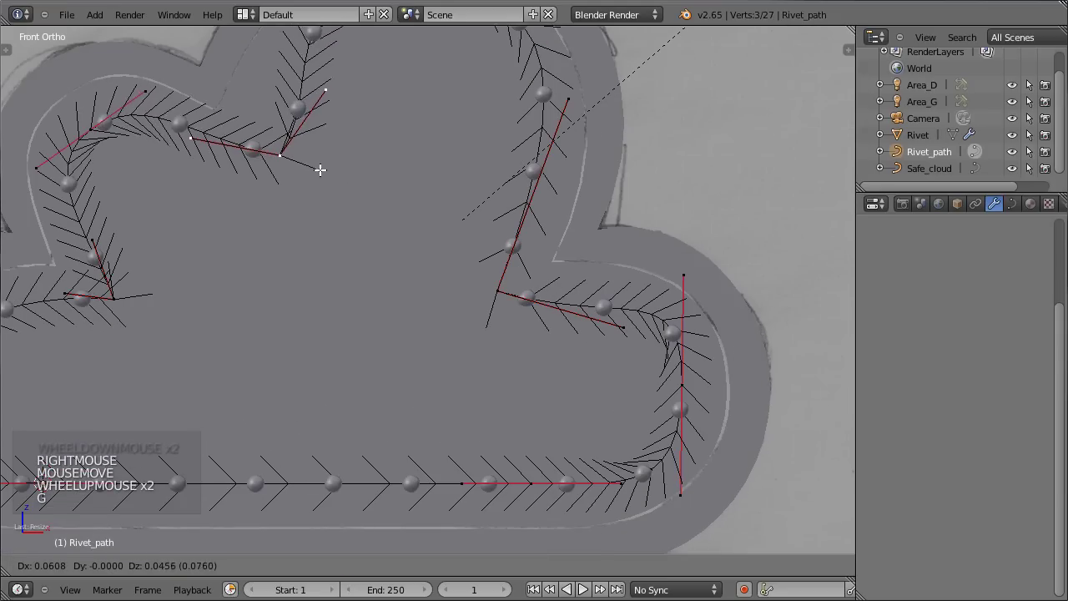
key(Tab)
scroll(down, 3)
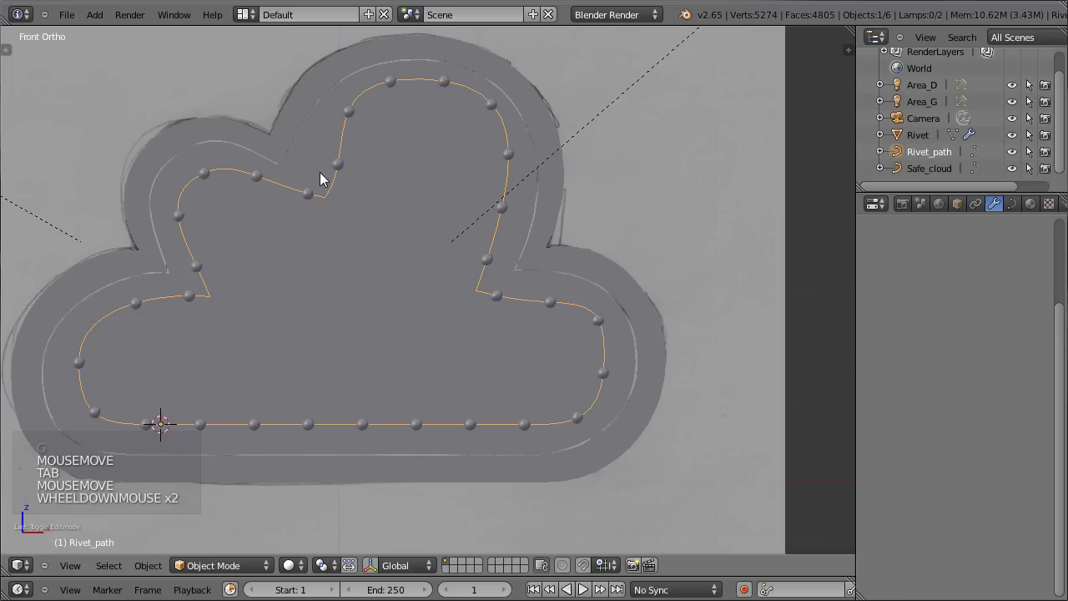
middle_click(324, 237)
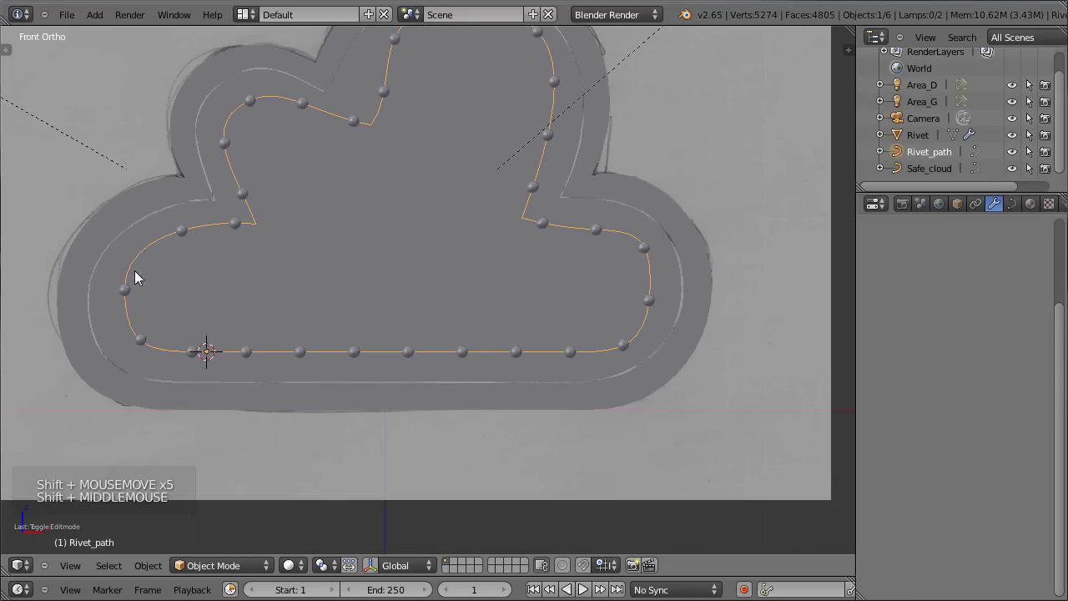
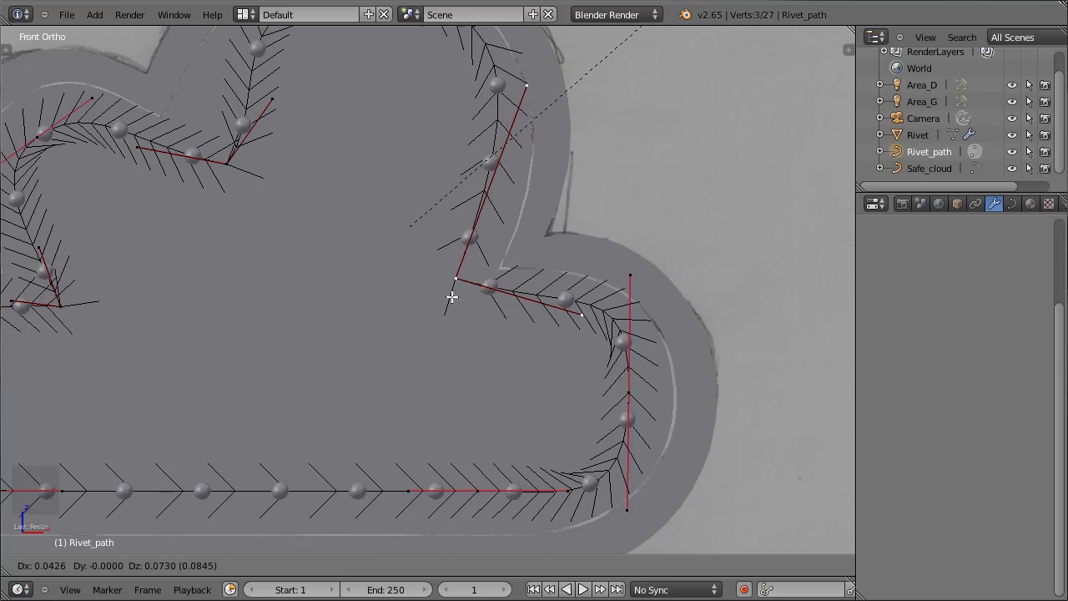
scroll(down, 3)
key(s)
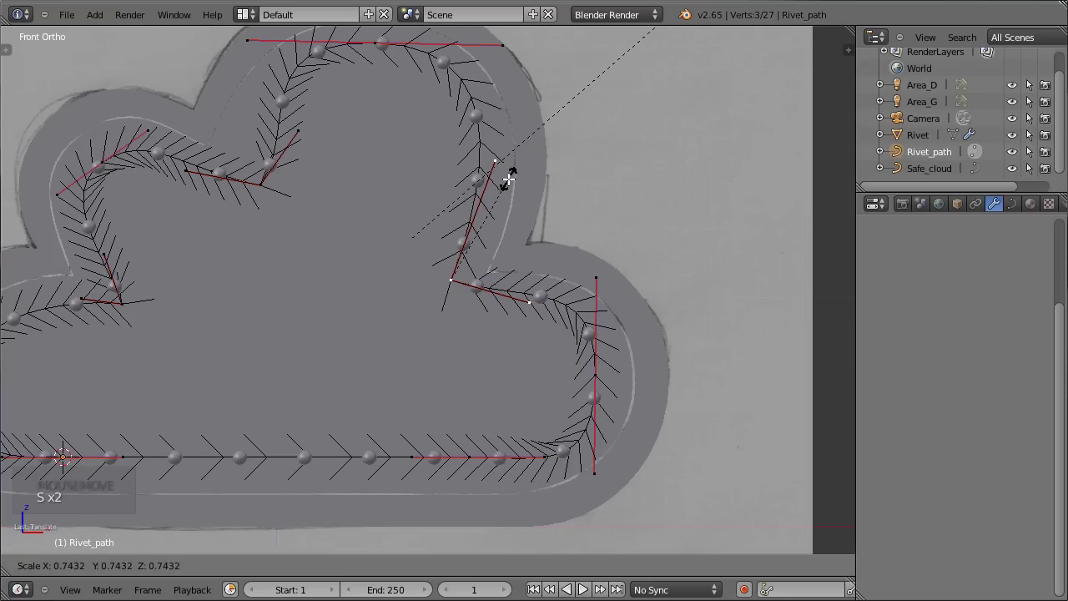
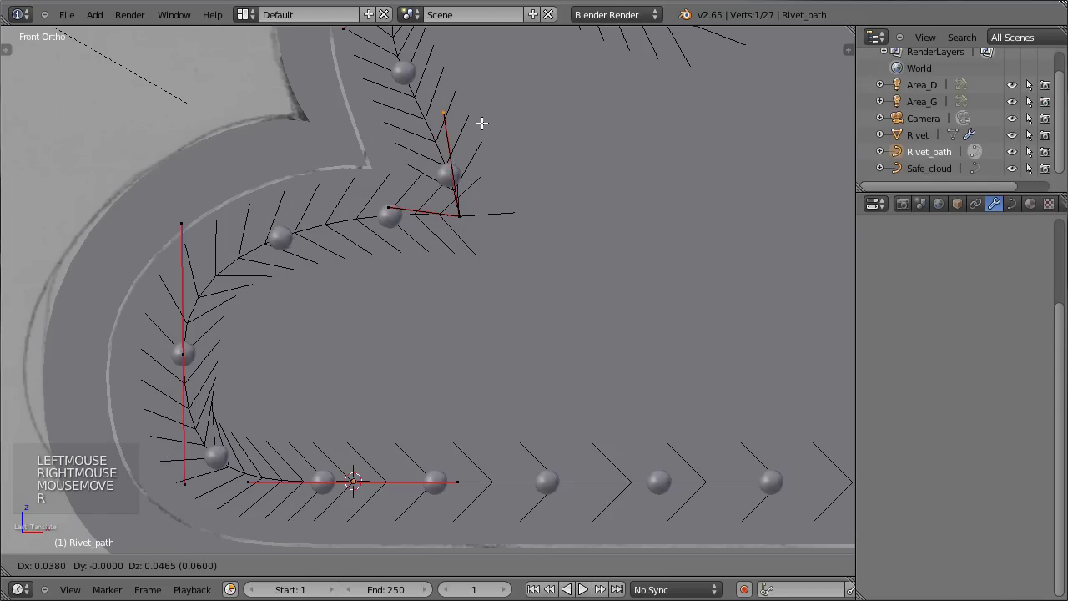
key(Tab)
- Save the project, view through the camera, select the cloud safe body and save again
scroll(down, 3)
key(ctrl+s)
key(ctrl+s)
middle_click(421, 261)
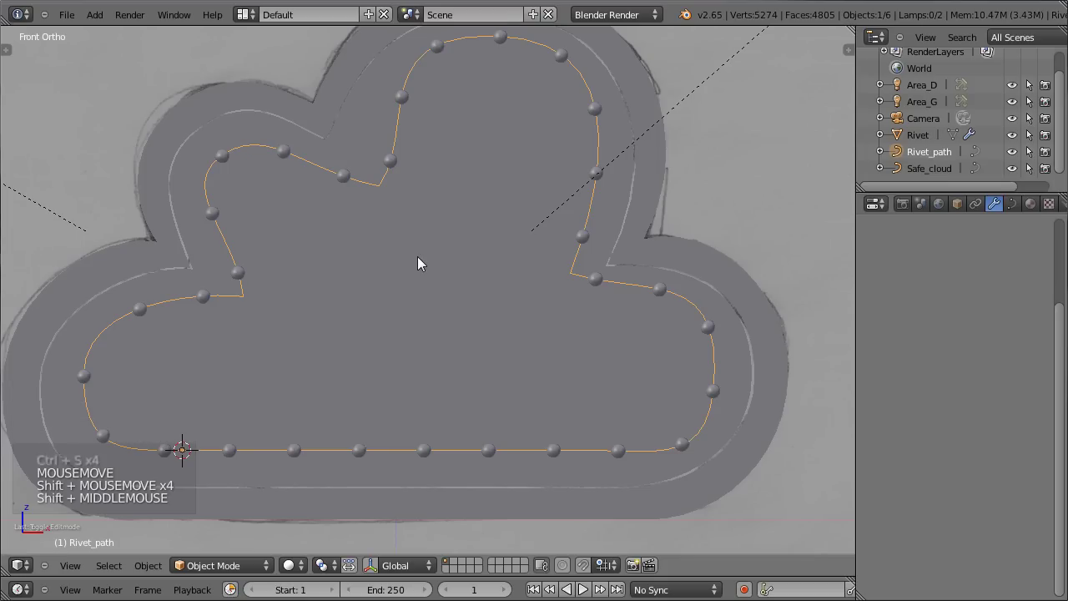
key(KP_0)
right_click(332, 286)
key(ctrl+s)
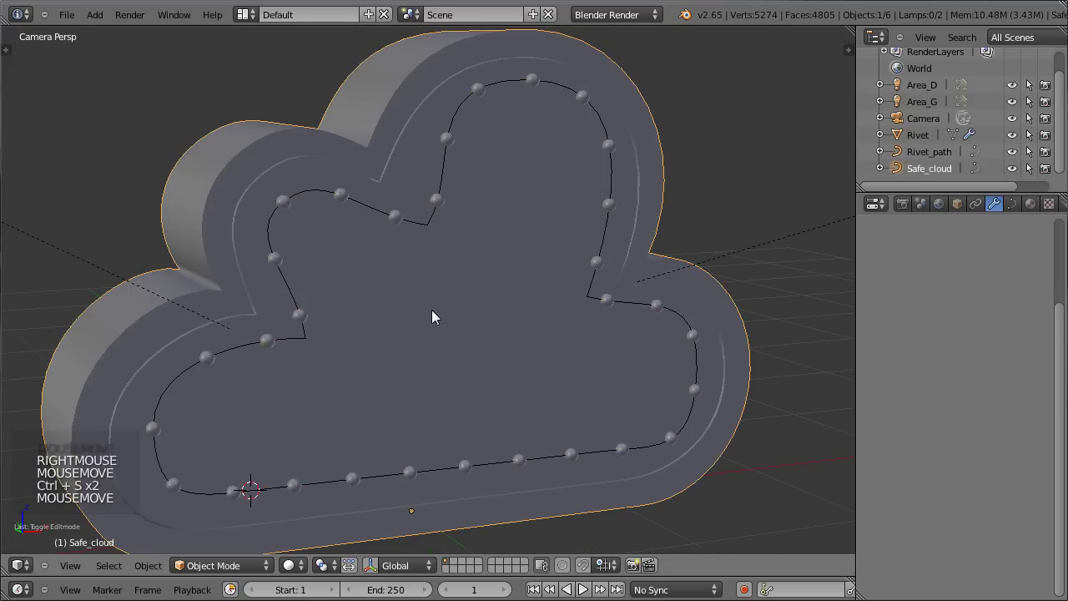
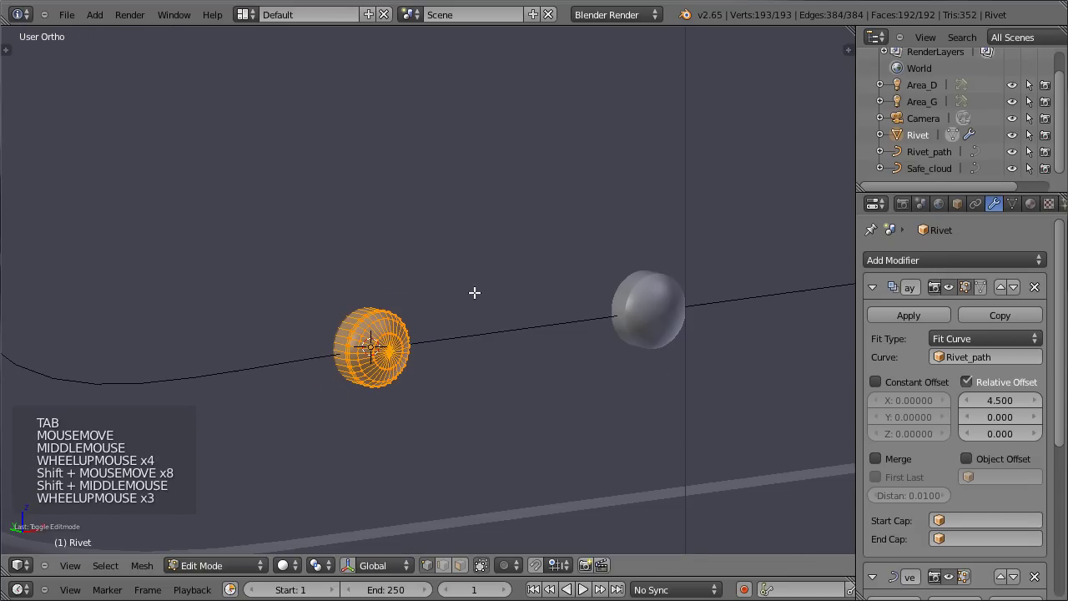
- Move and scale the Rivet mesh vertices in Edit Mode to reshape the rivet
key(g)
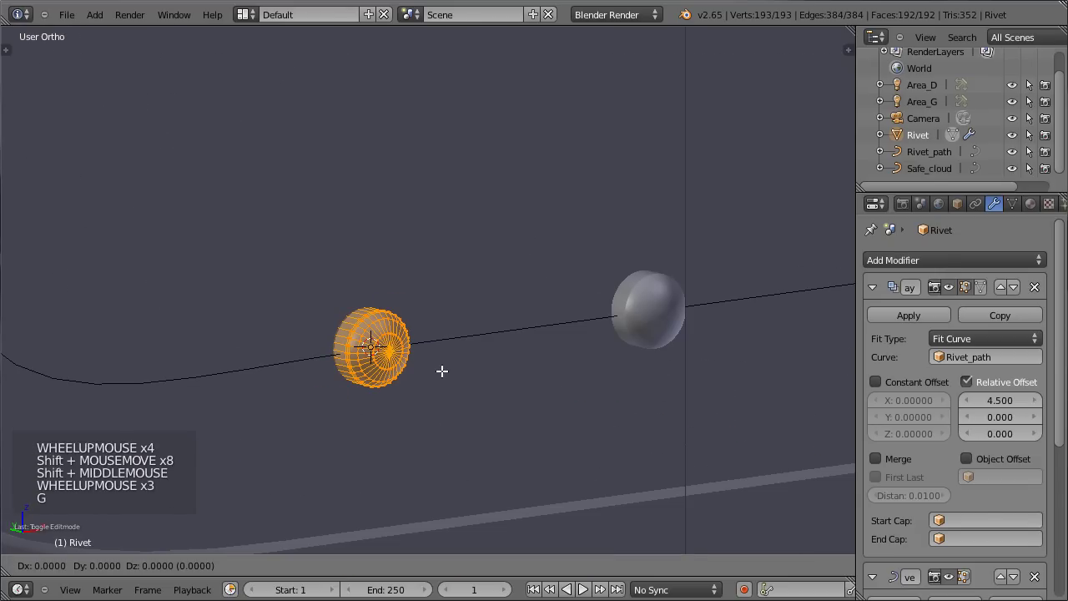
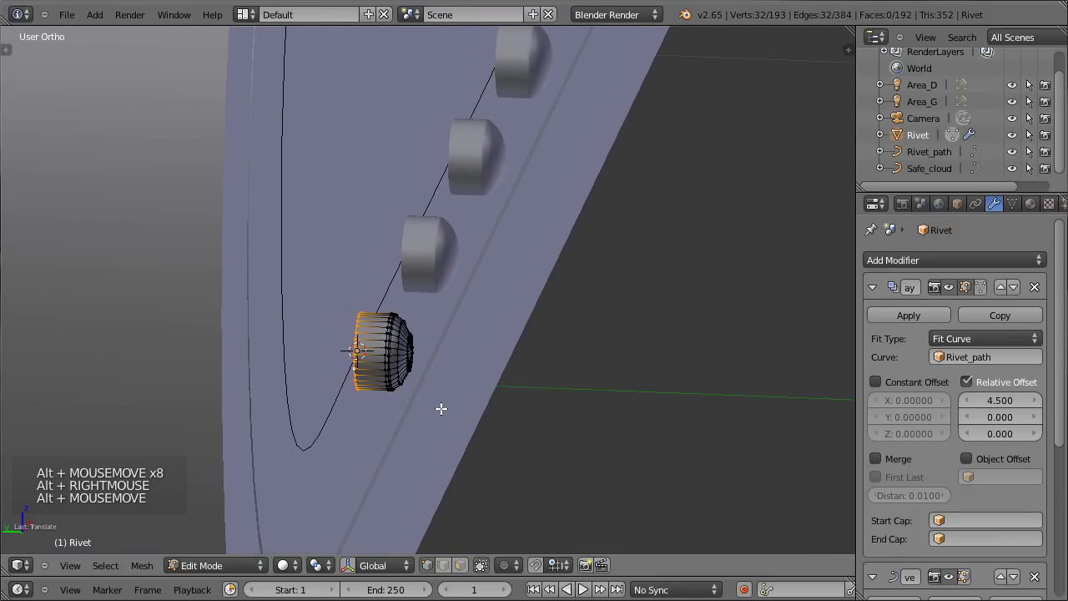
key(g)
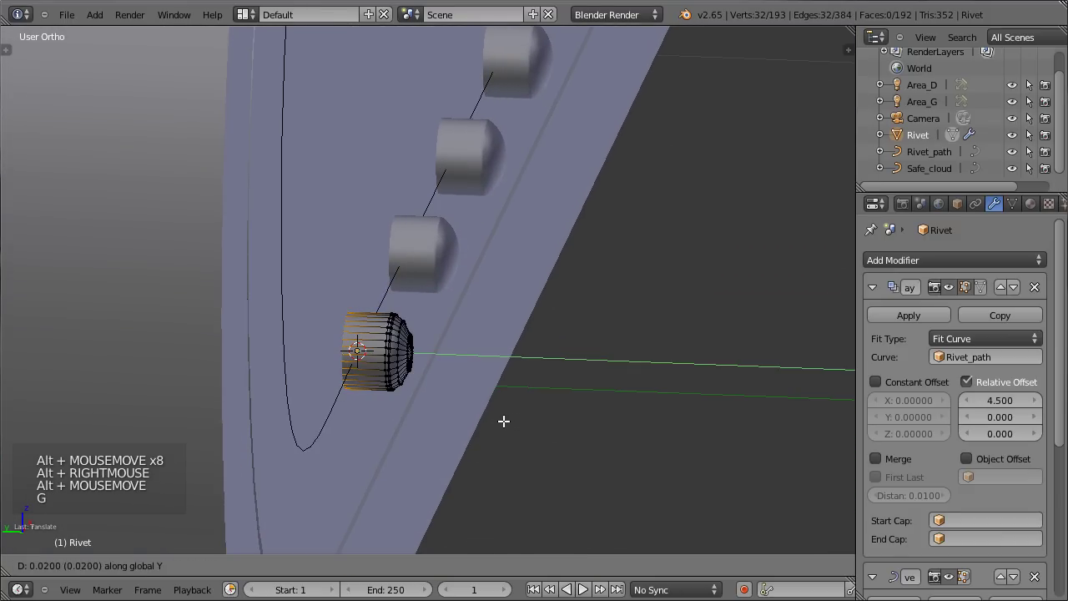
key(Tab)
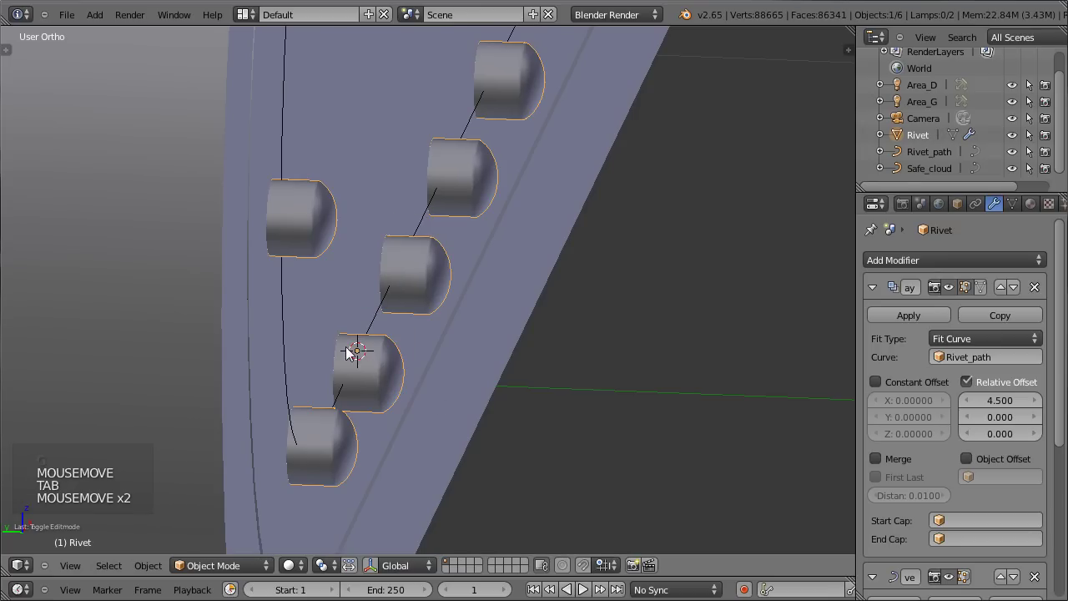
scroll(down, 3)
middle_click(646, 336)
scroll(down, 3)
scroll(down, 3)
key(Tab)
key(a)
key(a)
key(s)
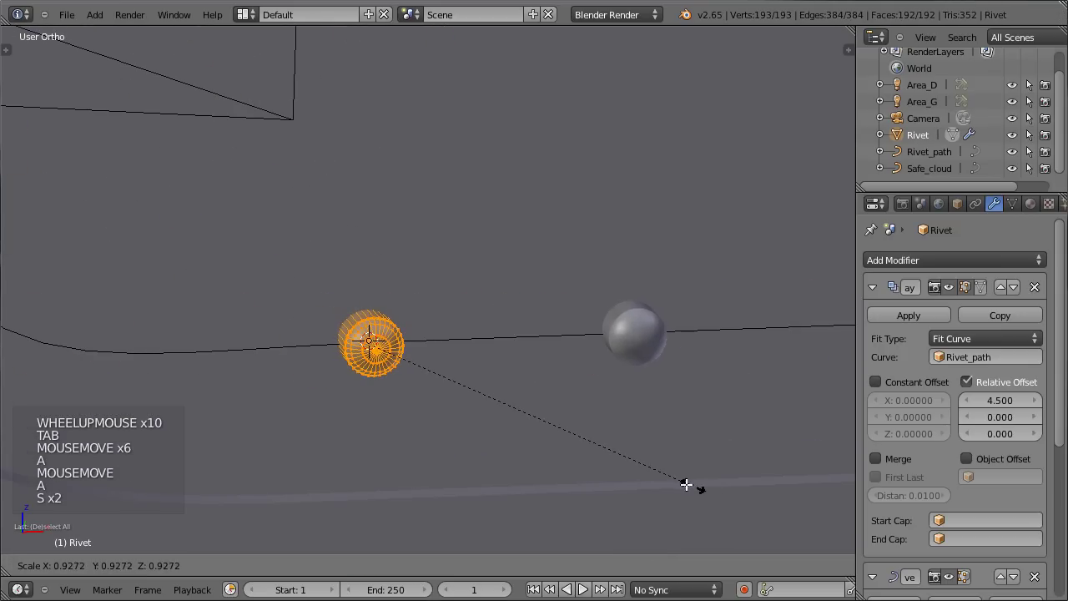
click(649, 477)
key(Tab)
- Return to a centred front view of the cloud and select Rivet_path
scroll(down, 3)
middle_click(681, 371)
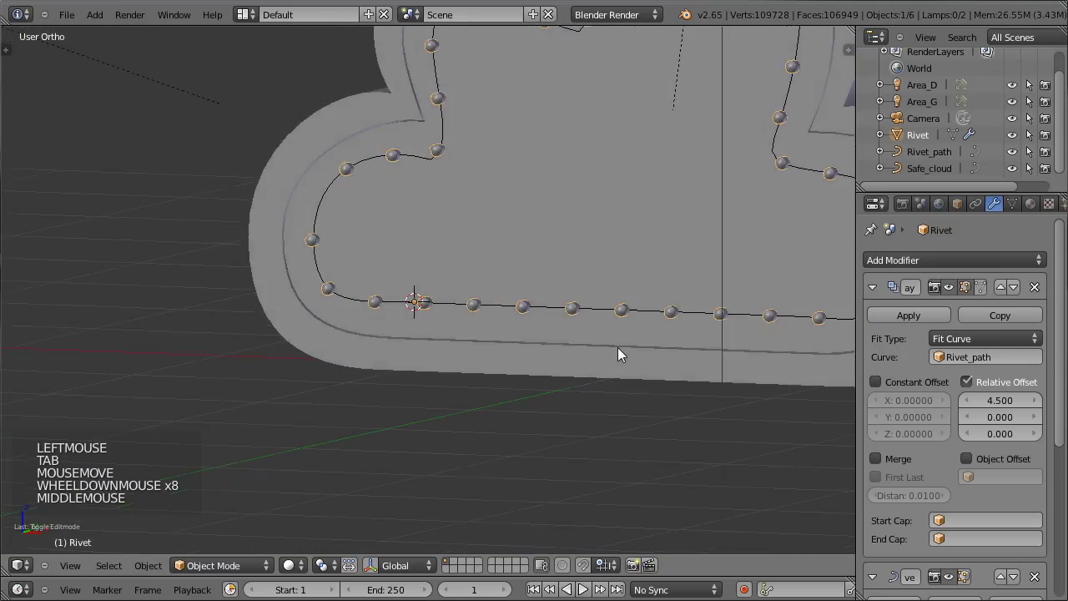
key(KP_1)
middle_click(434, 324)
scroll(down, 3)
scroll(up, 3)
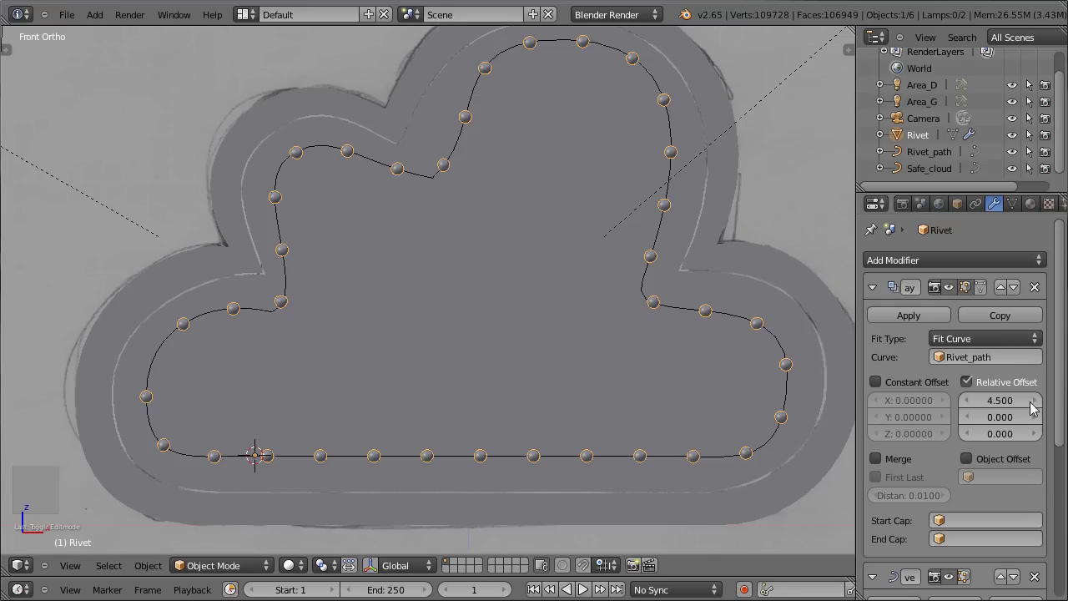
right_click(554, 79)
- Move Rivet_path points along the top so they follow the sketched rivet line
key(Tab)
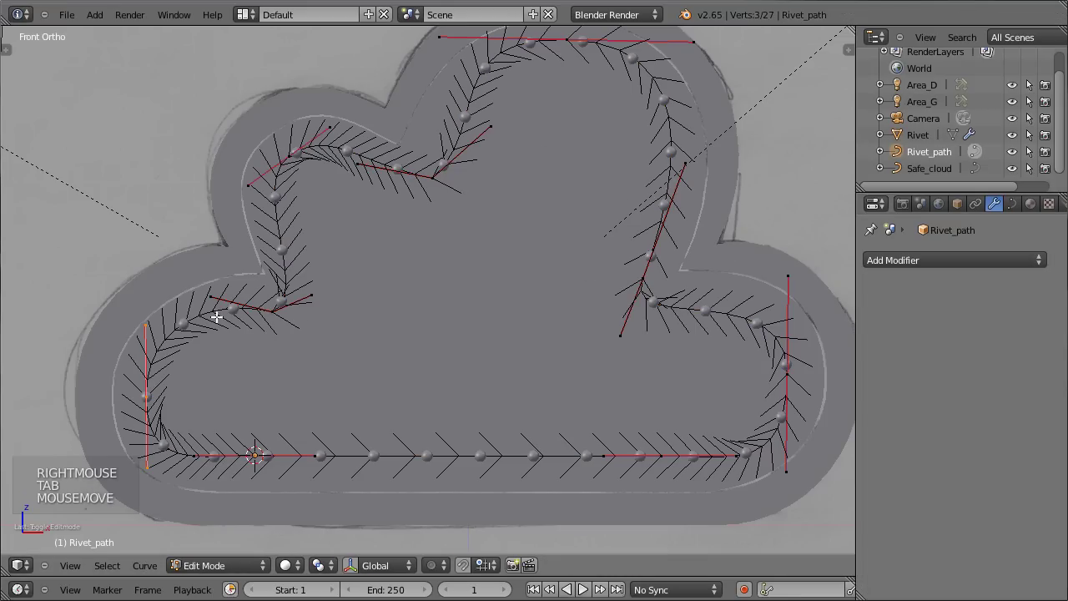
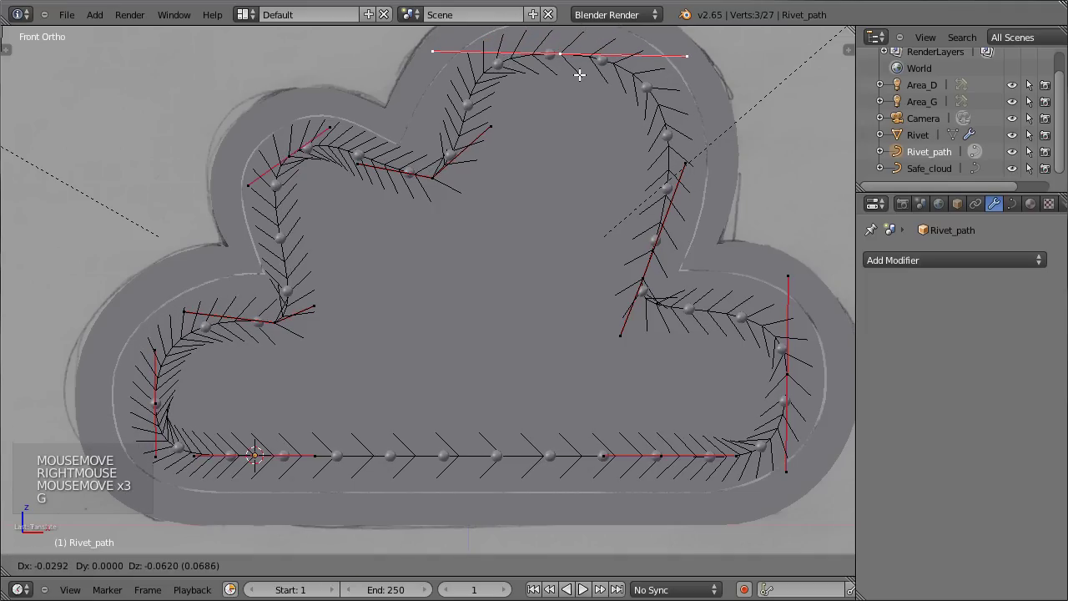
key(s)
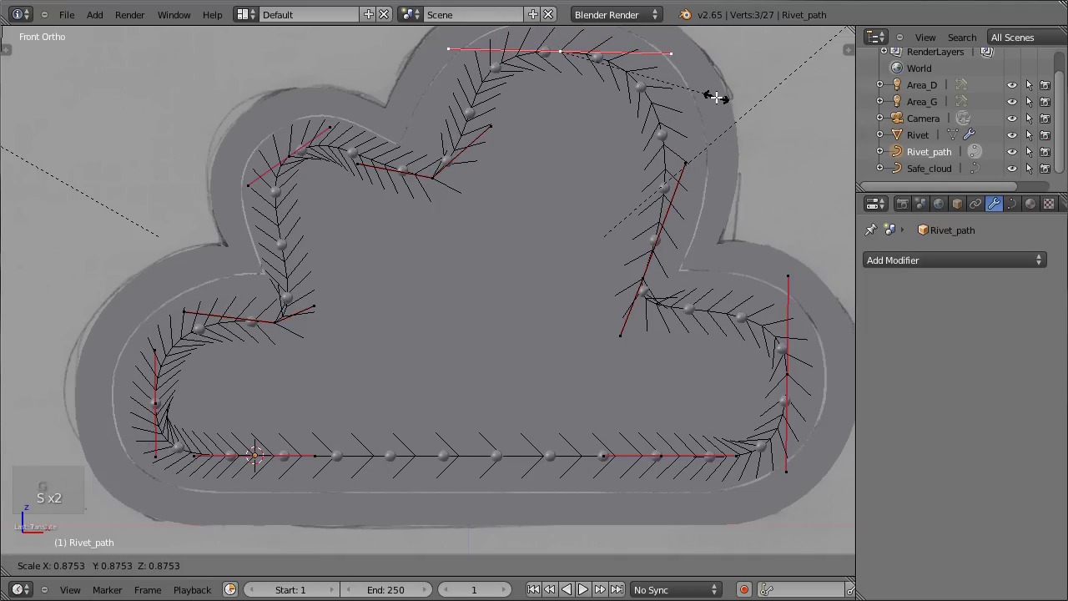
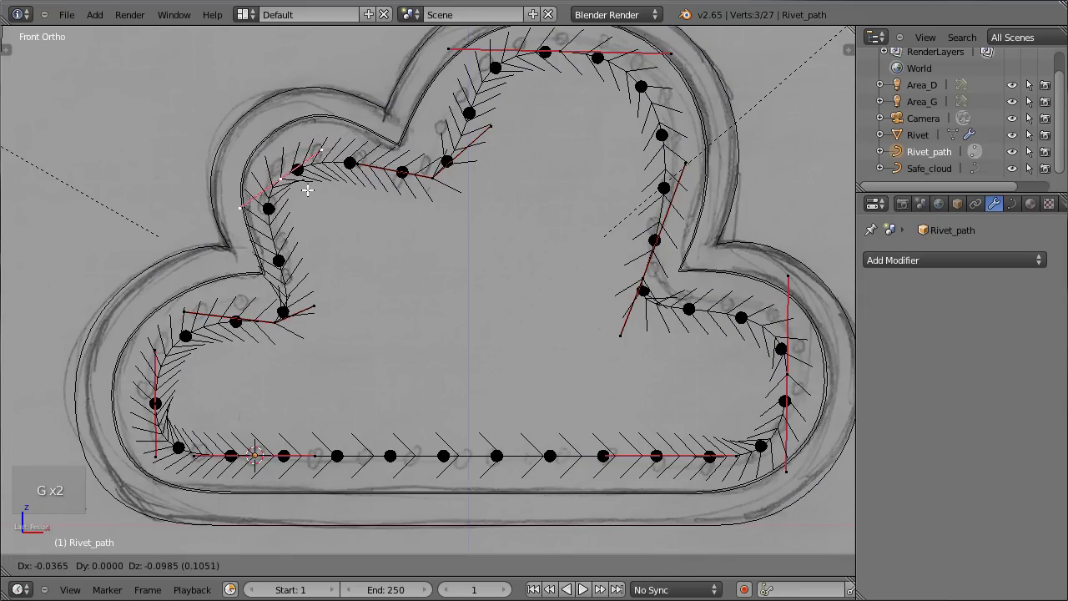
key(g)
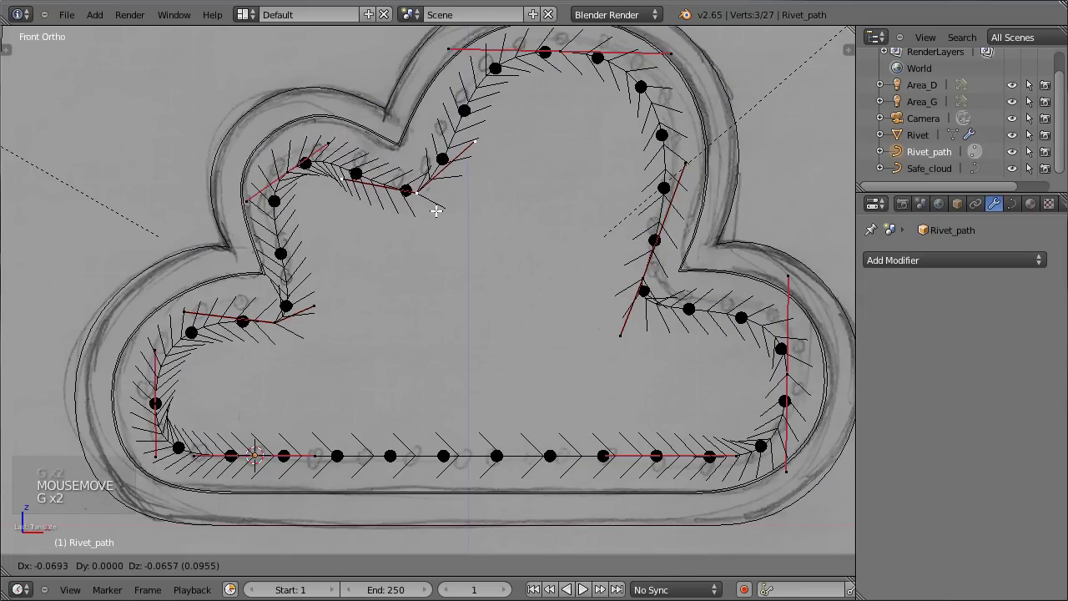
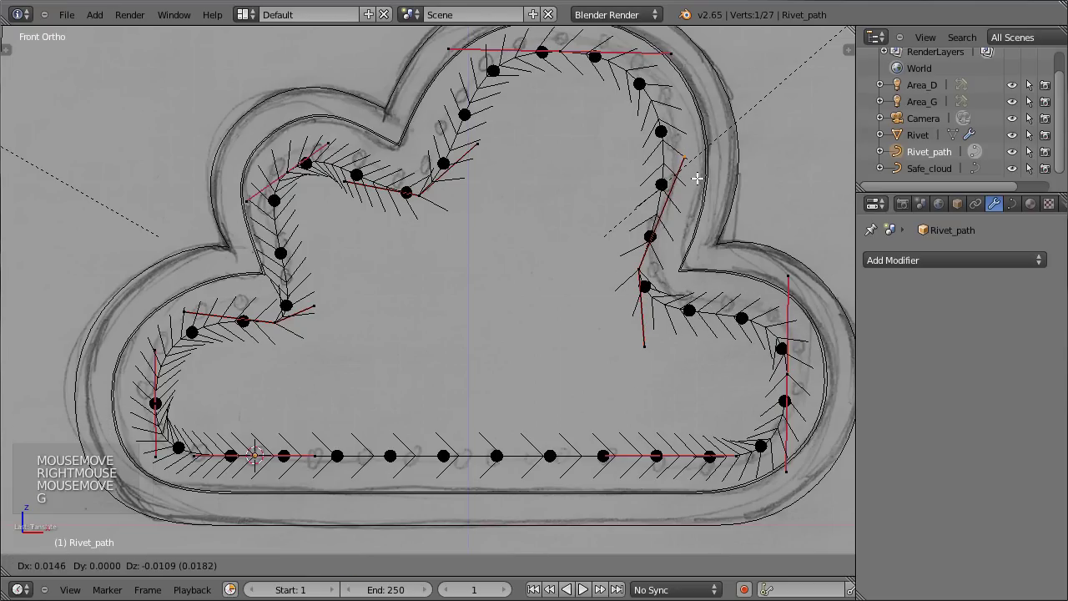
key(Tab)
key(z)
scroll(up, 3)
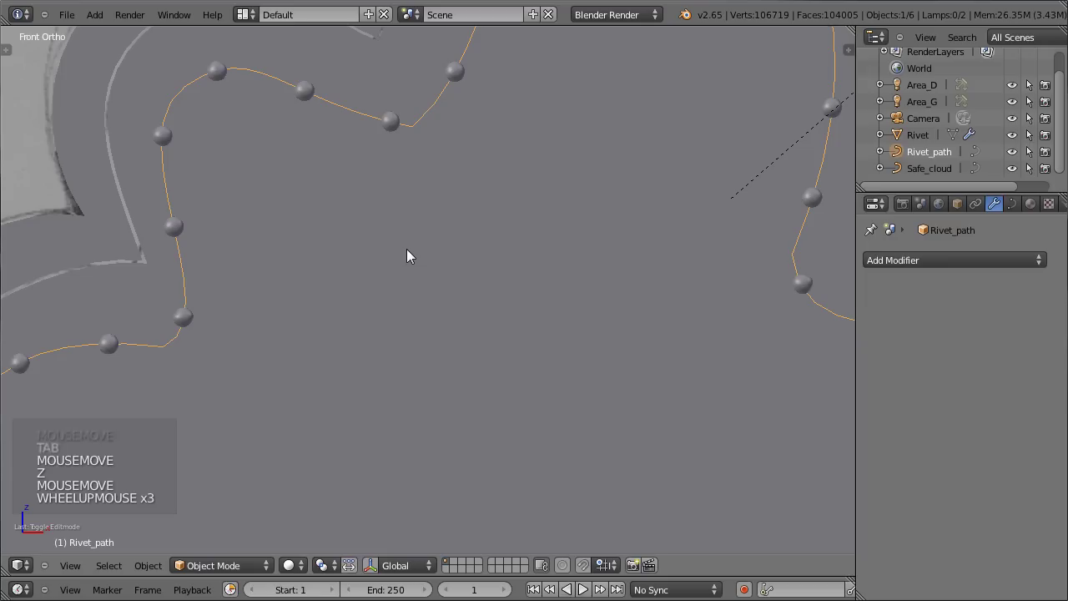
scroll(down, 3)
scroll(down, 3)
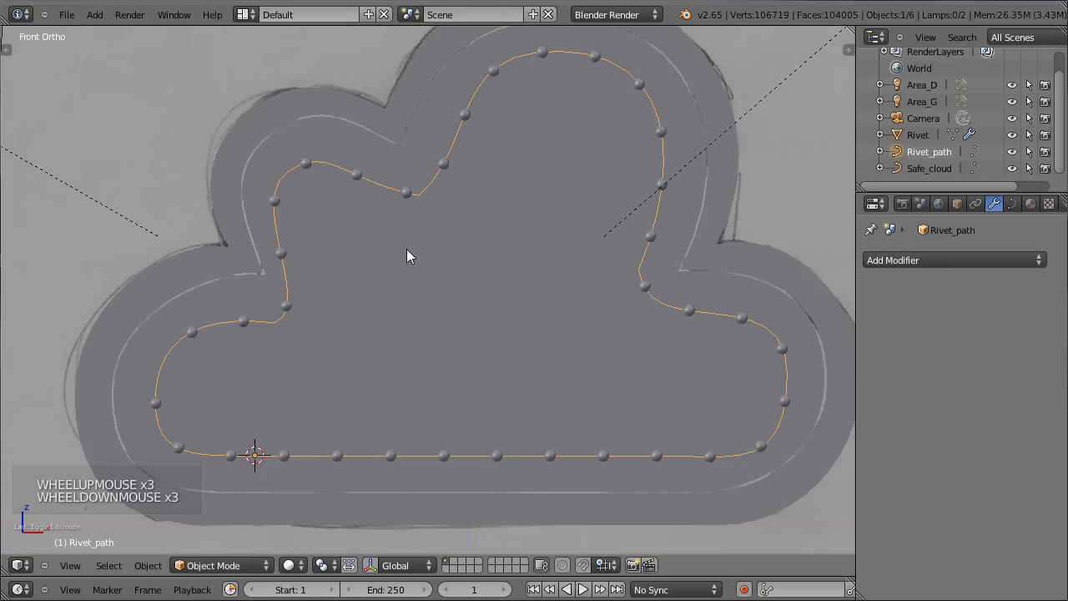
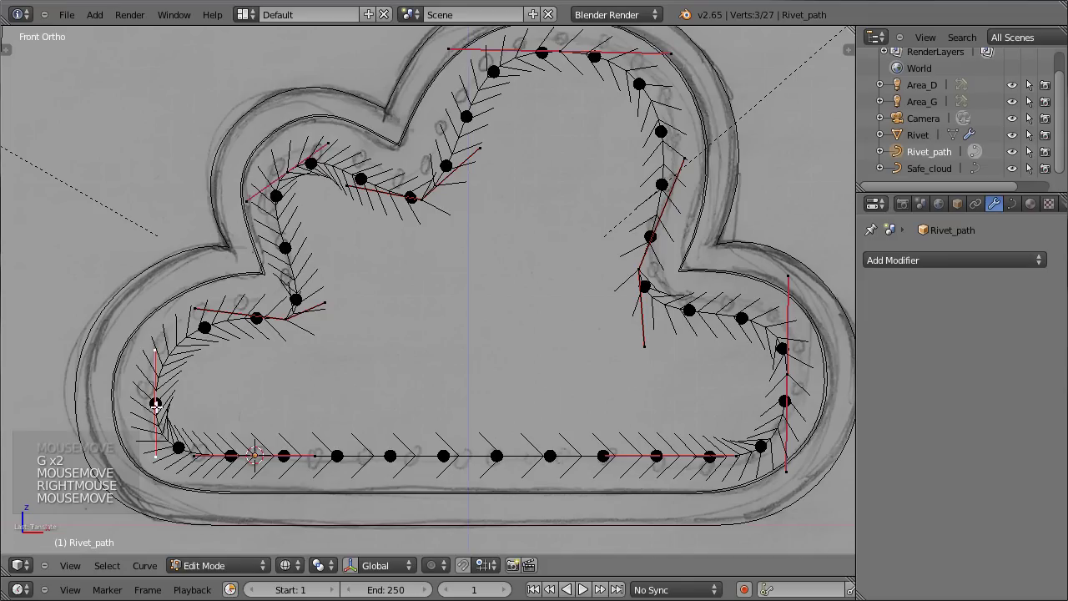
- Finish matching the path points to the sketch, save, and compare against cloud-safe reference images
key(g)
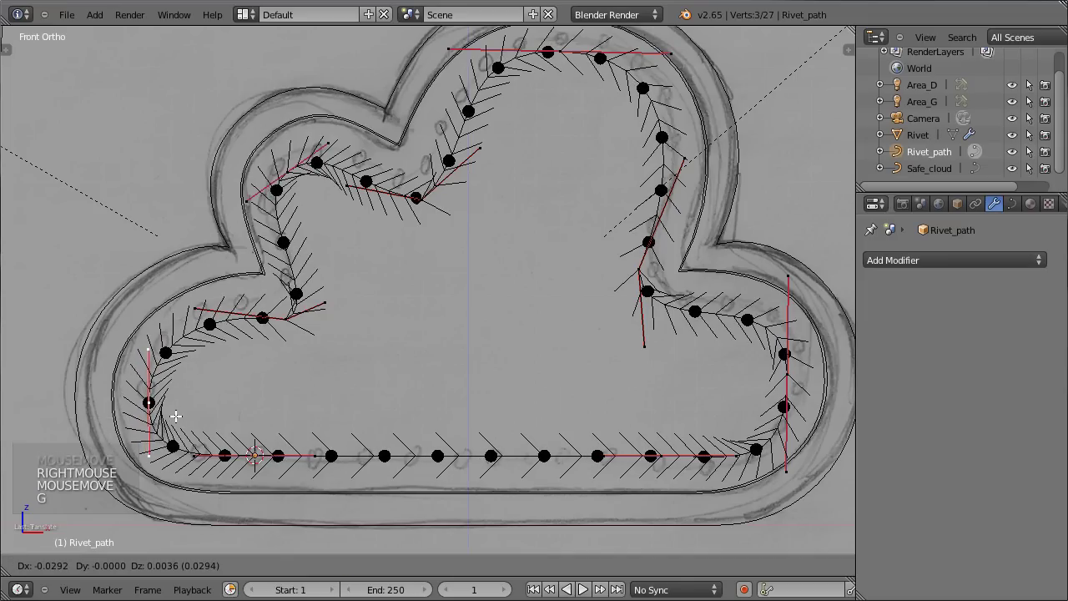
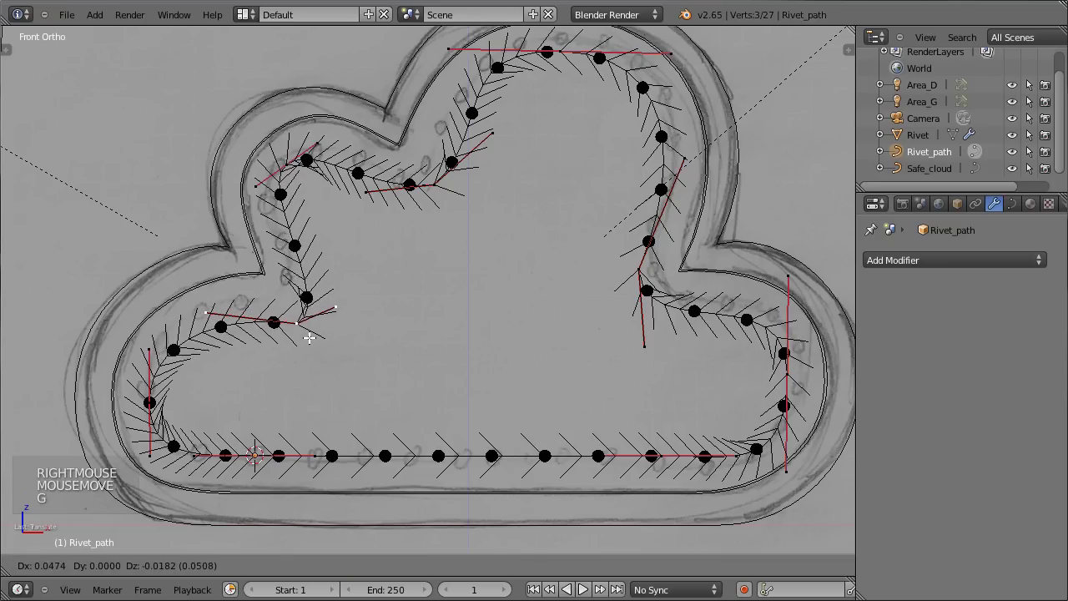
key(Tab)
scroll(down, 3)
key(z)
scroll(up, 3)
key(ctrl+s)
scroll(down, 3)
scroll(down, 3)
- Render the riveted cloud safe, view the result, and return to the front view
key(KP_0)
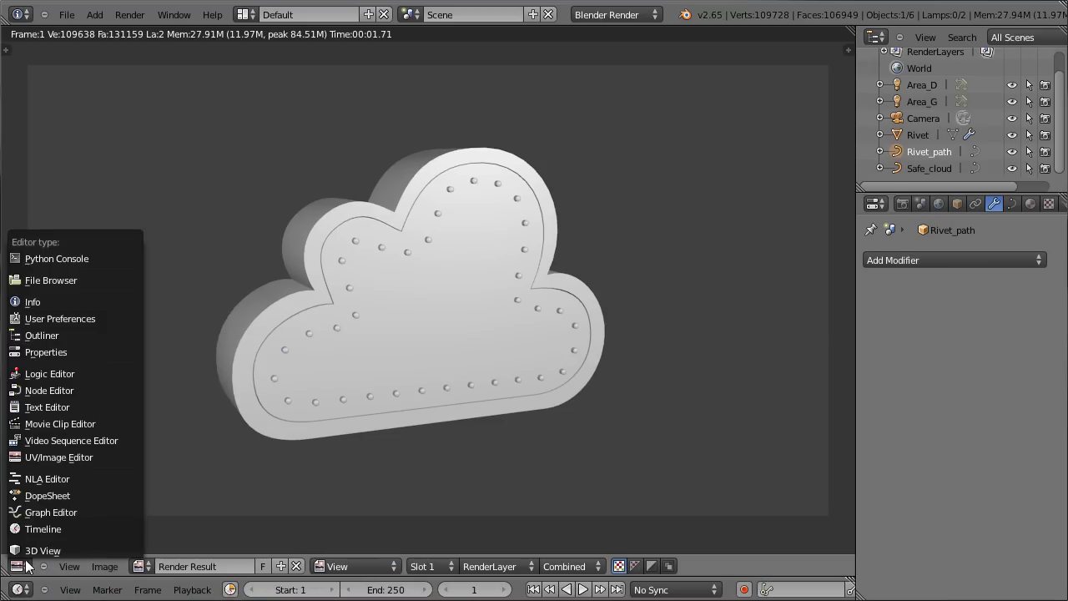
click(32, 557)
key(KP_1)
- Add a new Cylinder mesh to the scene beside the cloud safe and rivets
scroll(down, 3)
key(z)
middle_click(510, 255)
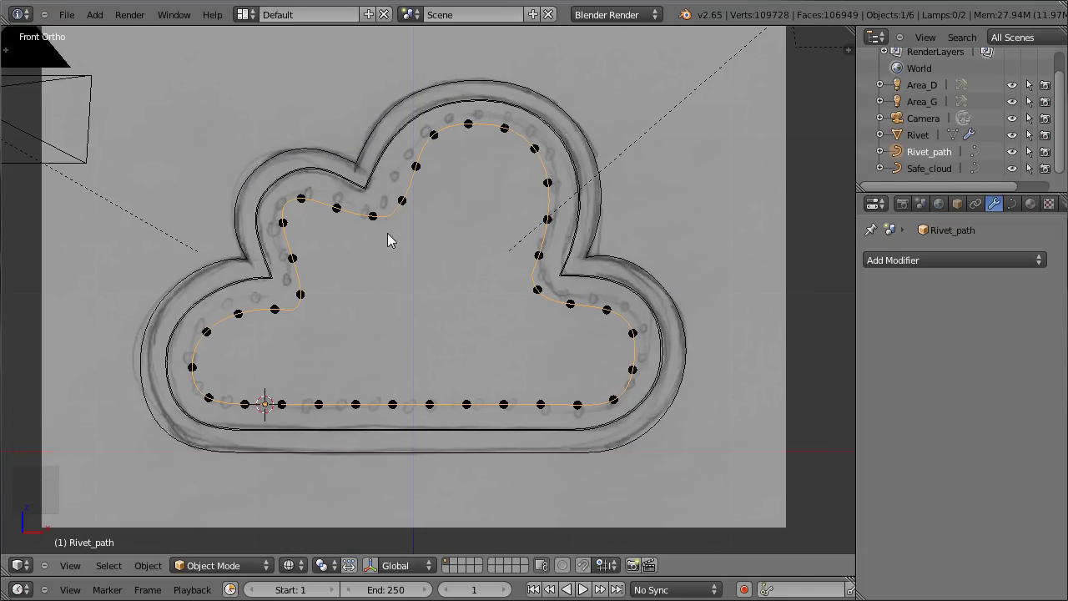
scroll(up, 3)
scroll(down, 3)
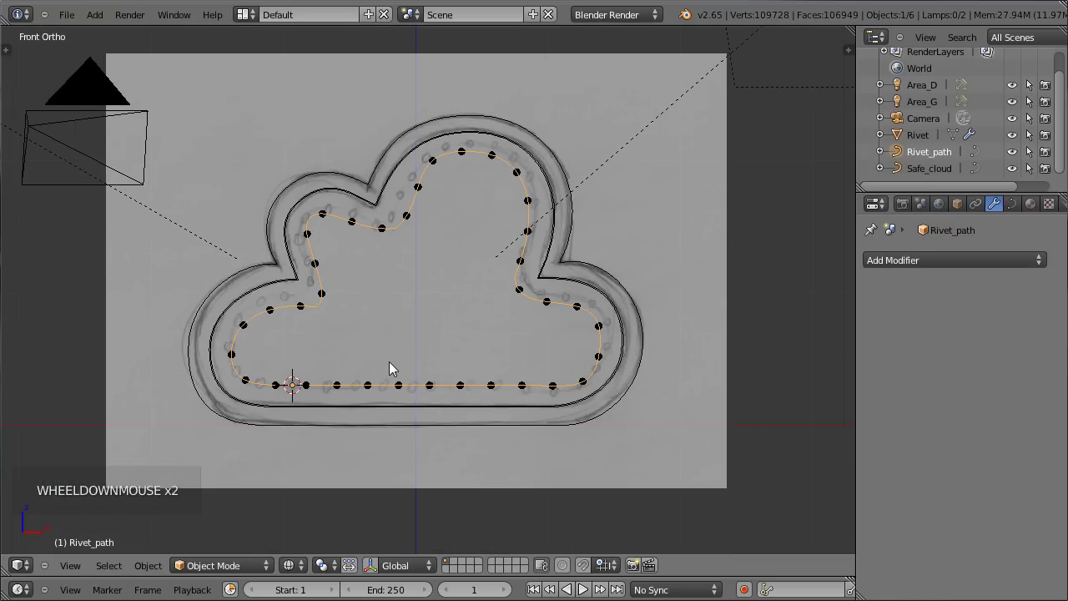
key(ctrl+c)
key(shift+c)
scroll(up, 3)
middle_click(531, 431)
scroll(up, 3)
- Add a cylinder for the handle and bring it onto the cloud's front face
key(shift+a)
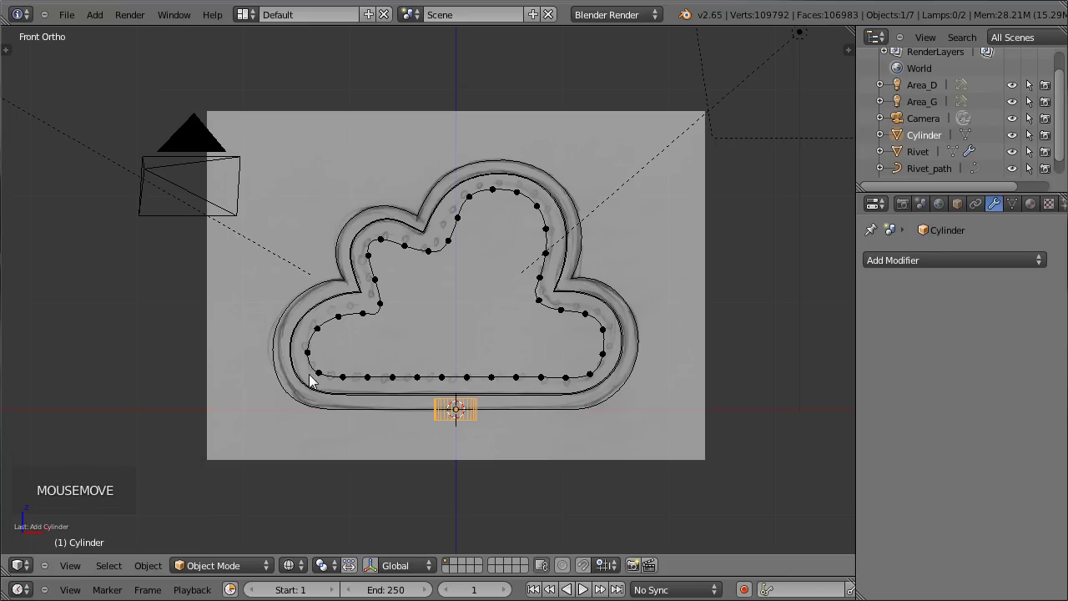
key(Tab)
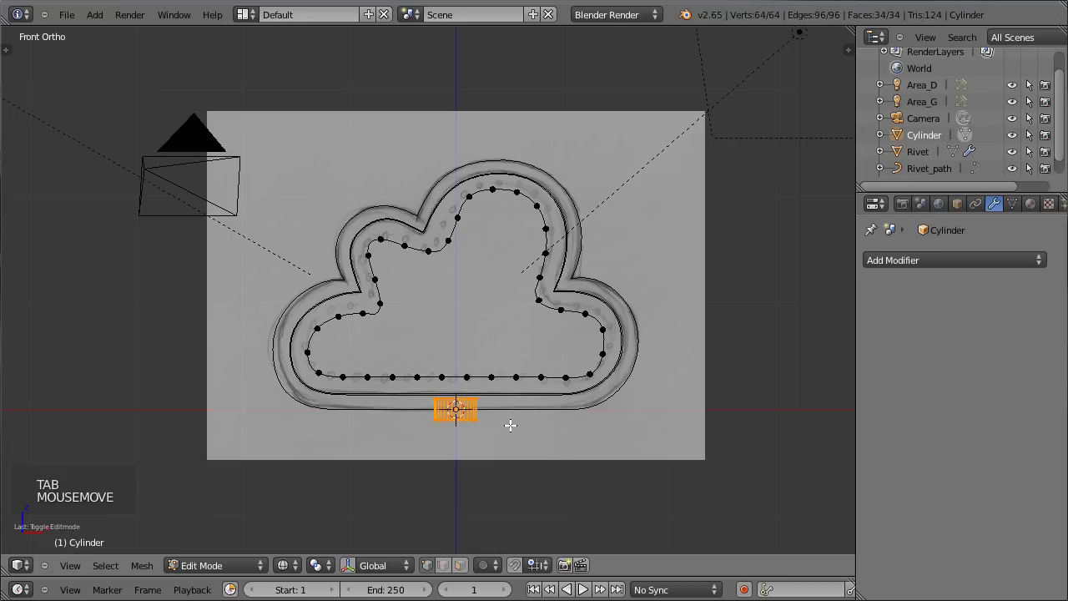
key(r)
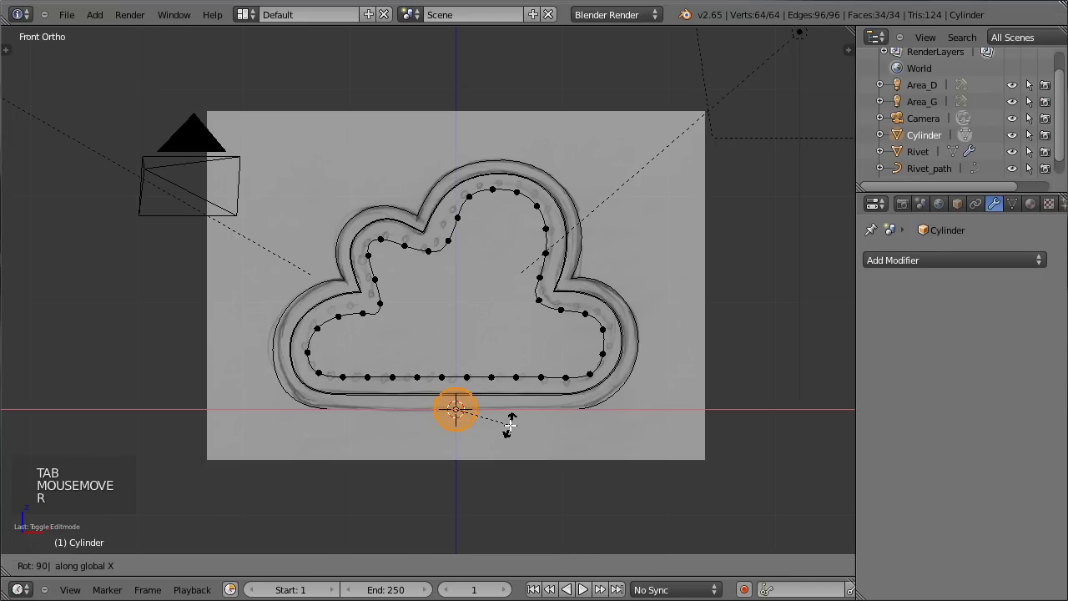
scroll(up, 3)
key(Tab)
scroll(up, 3)
key(g)
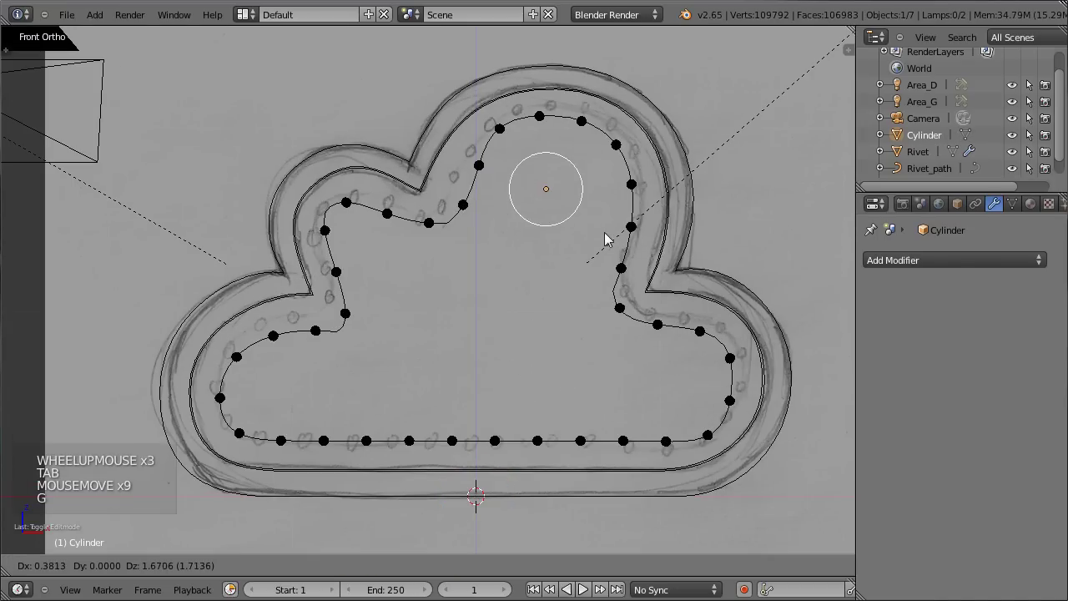
click(614, 244)
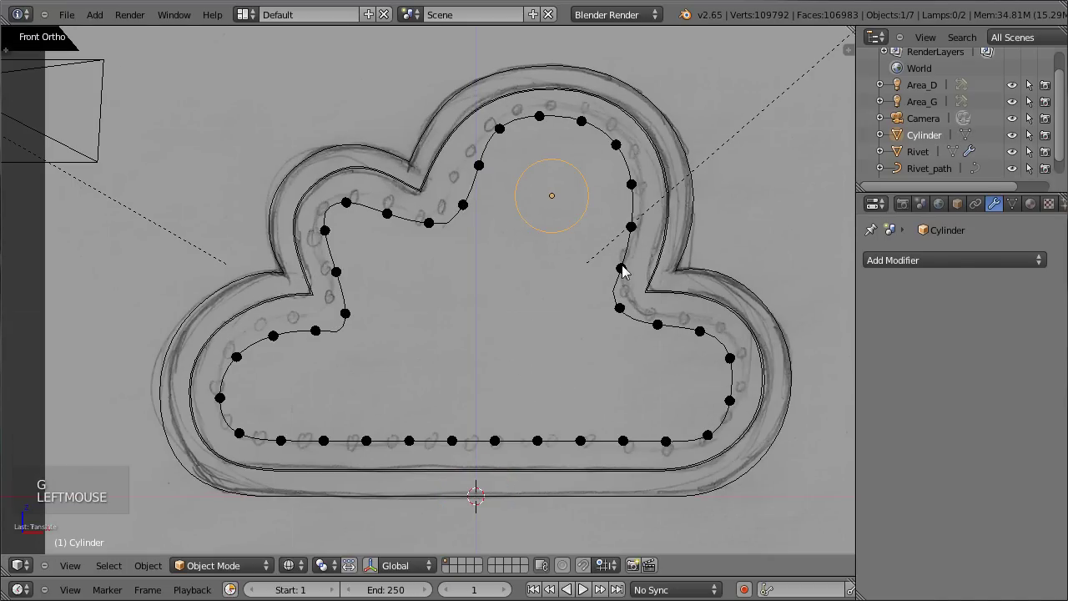
- Shrink the cylinder into a small short disc inside the rivet ring and view it in solid shading
scroll(up, 3)
key(g)
middle_click(573, 275)
scroll(up, 3)
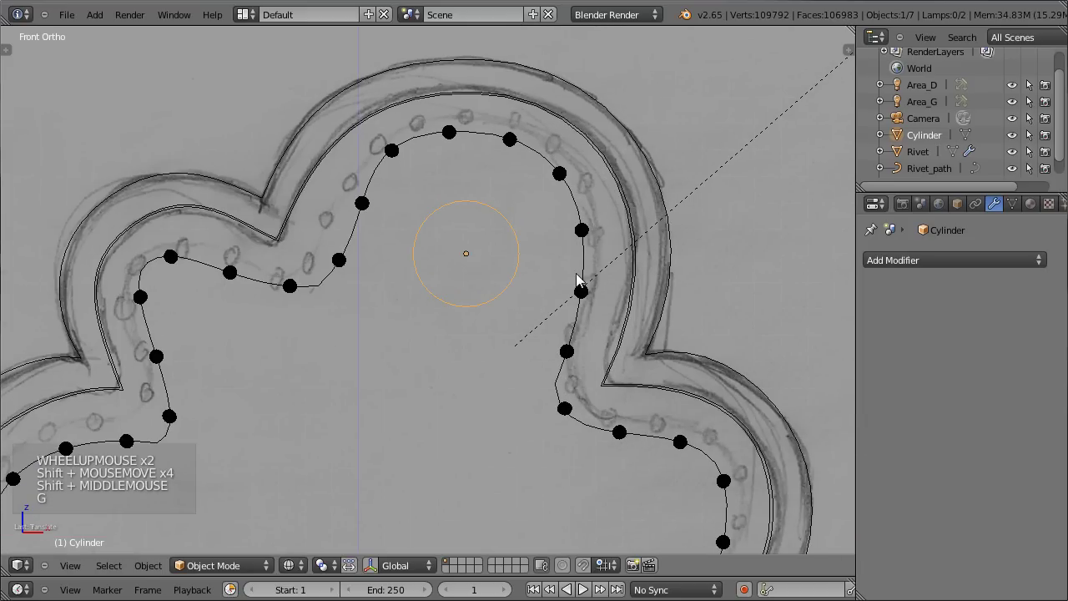
middle_click(283, 325)
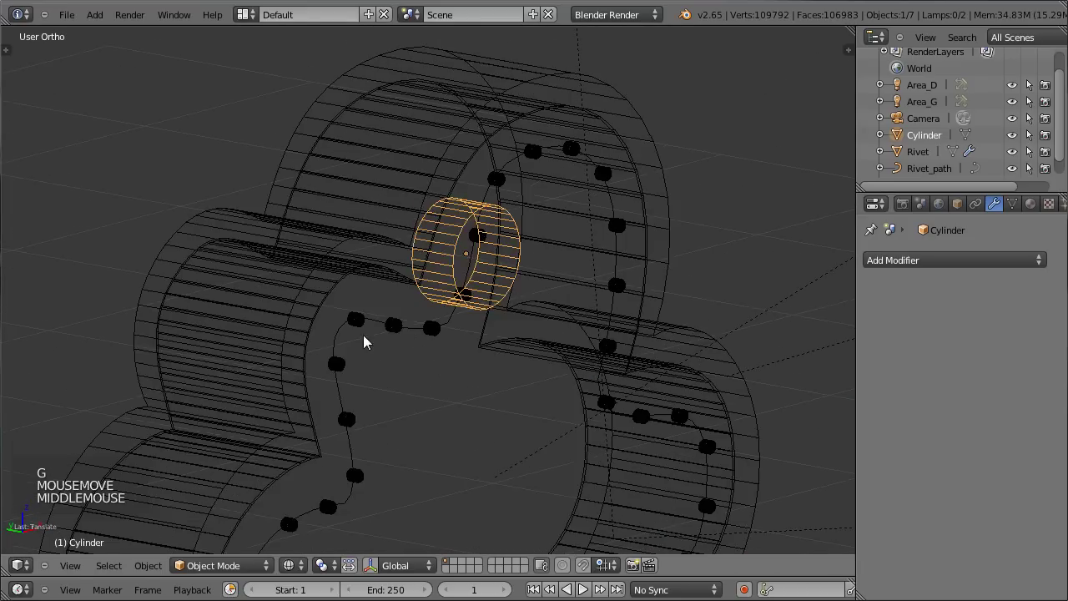
key(Tab)
key(s)
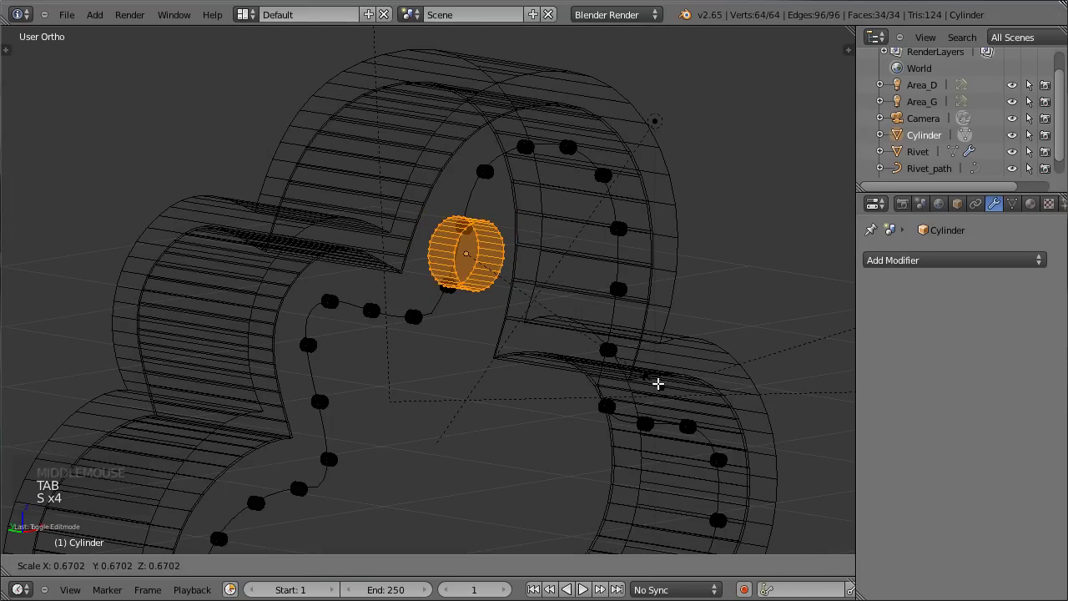
key(Tab)
key(z)
key(g)
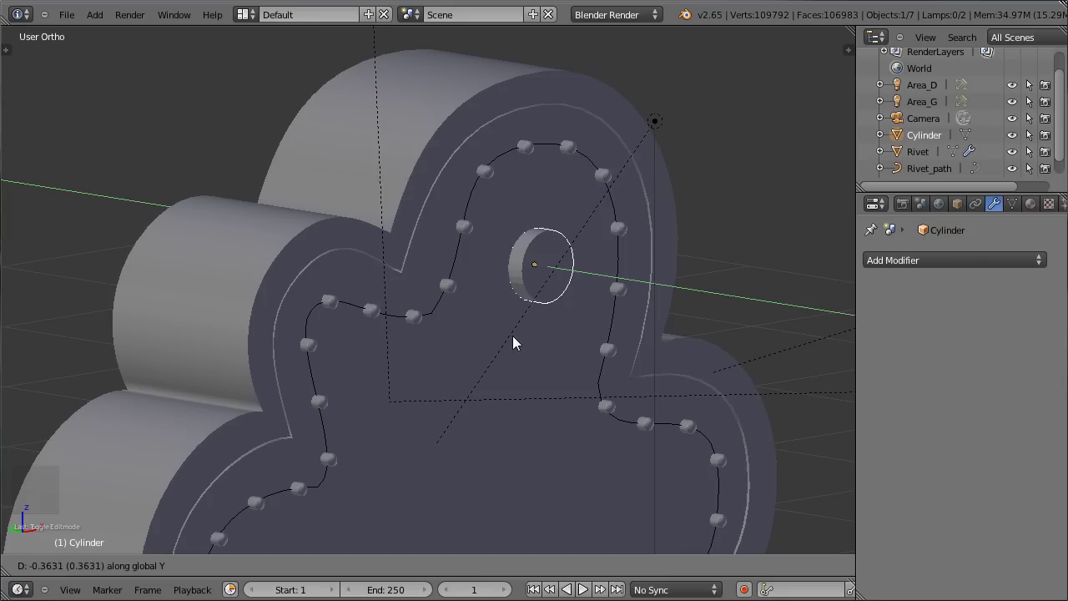
- Select the handle cylinder and view it from the side, ready to edit its mesh
right_click(462, 261)
right_click(463, 257)
key(h)
right_click(534, 256)
middle_click(584, 285)
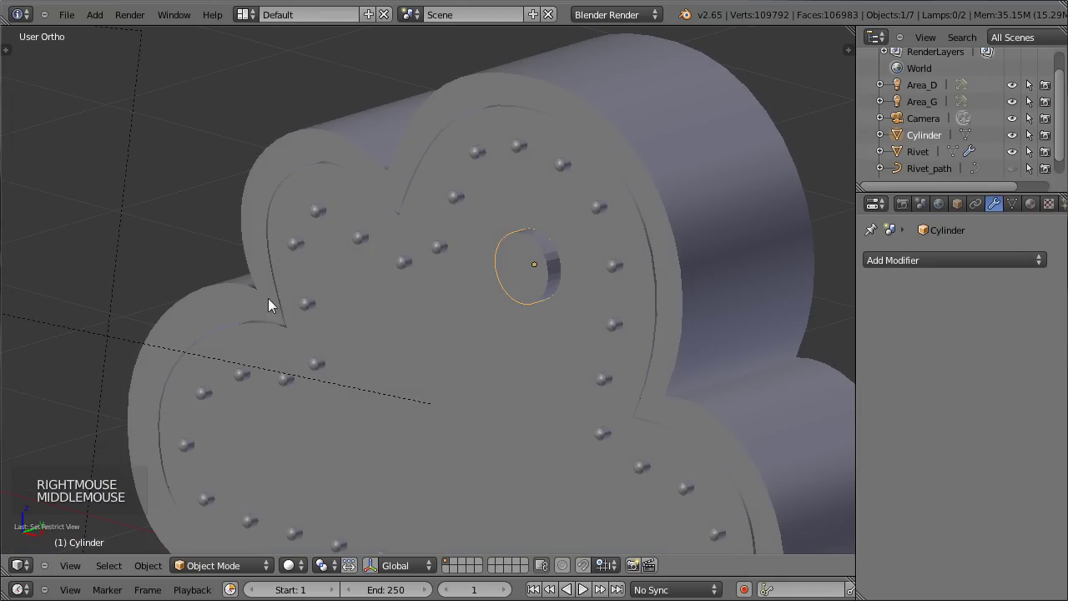
scroll(up, 3)
middle_click(449, 309)
middle_click(611, 310)
middle_click(455, 343)
middle_click(405, 342)
middle_click(410, 343)
key(Tab)
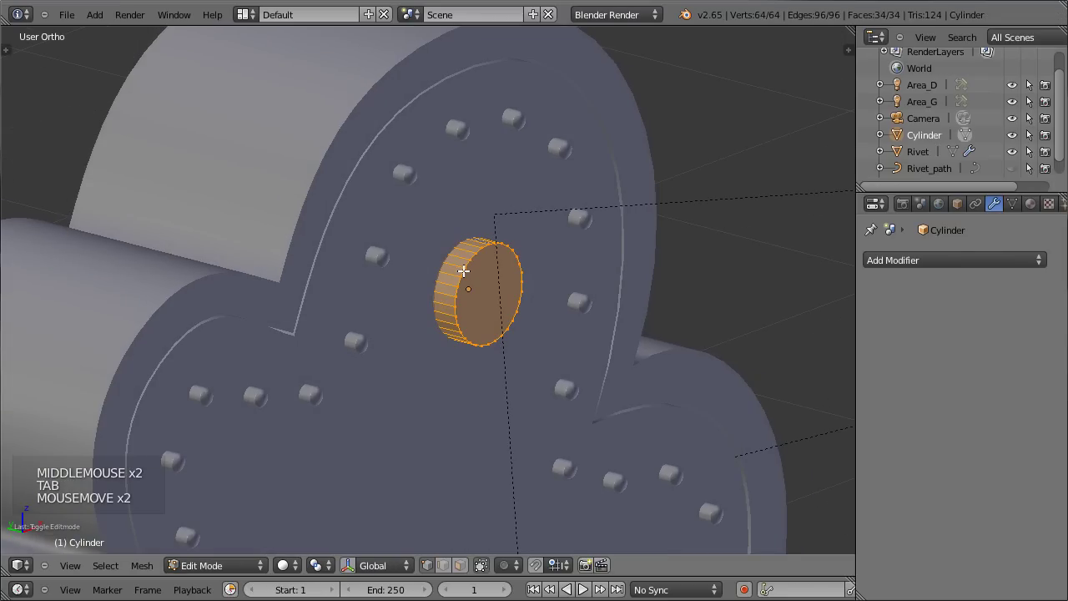
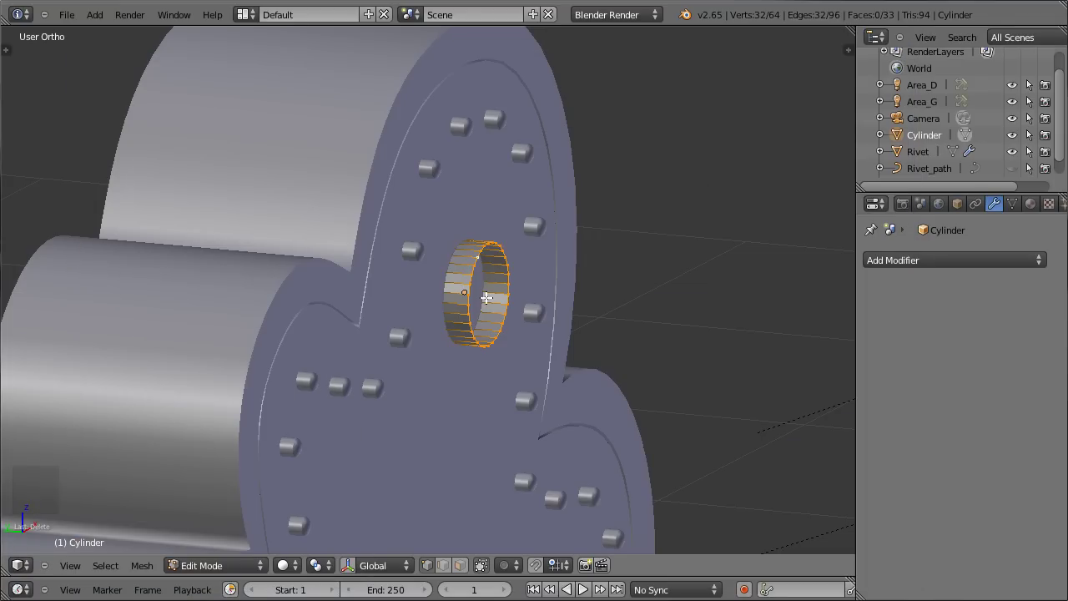
- Extrude the front edge ring outward several times, scaling each ring inward into a tapering knob, then bring up Merge
key(e)
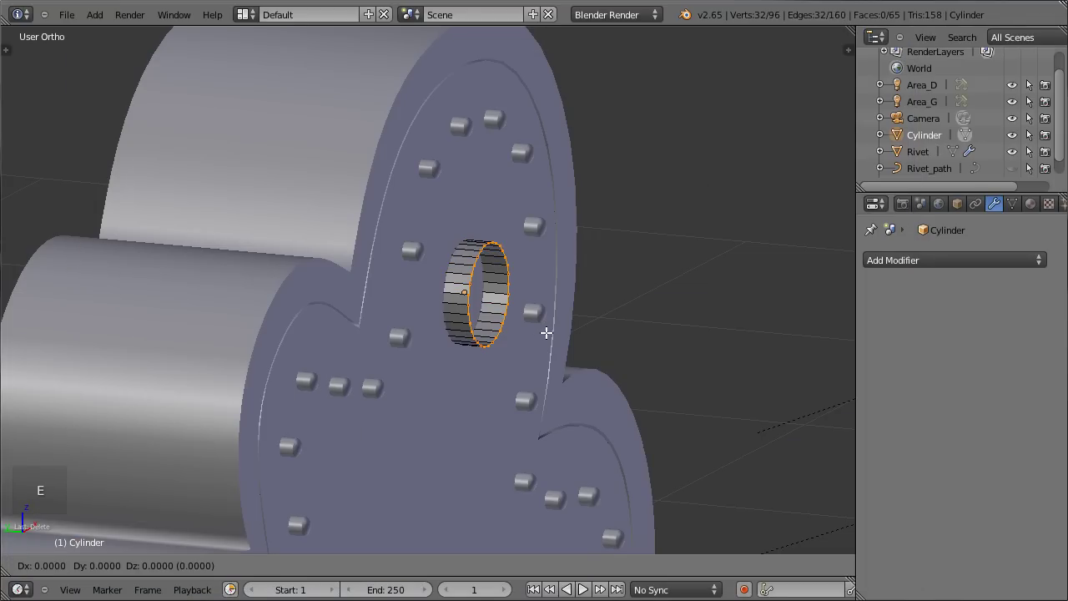
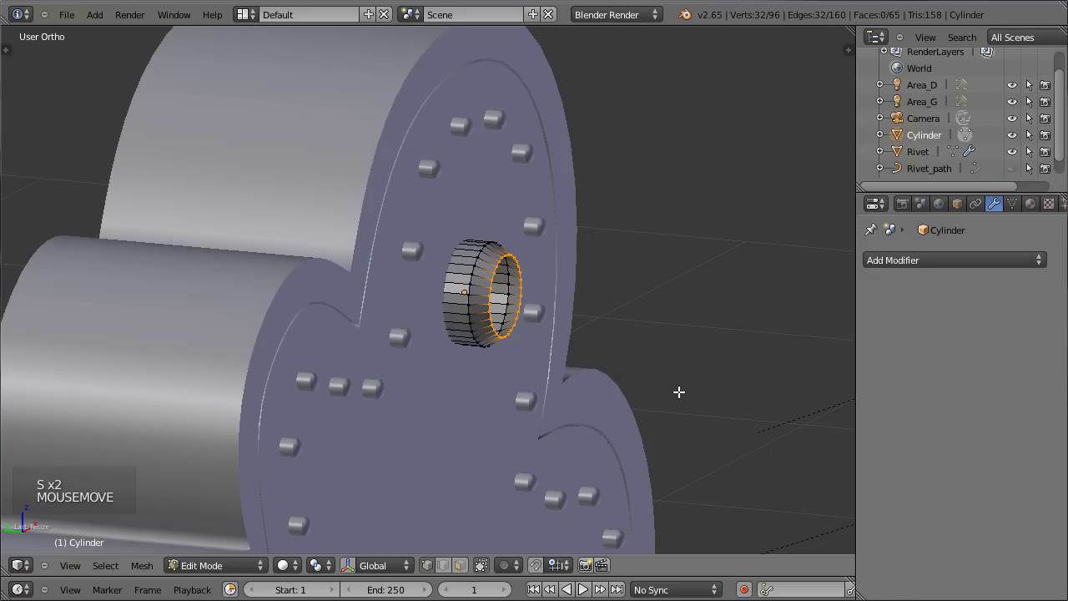
key(e)
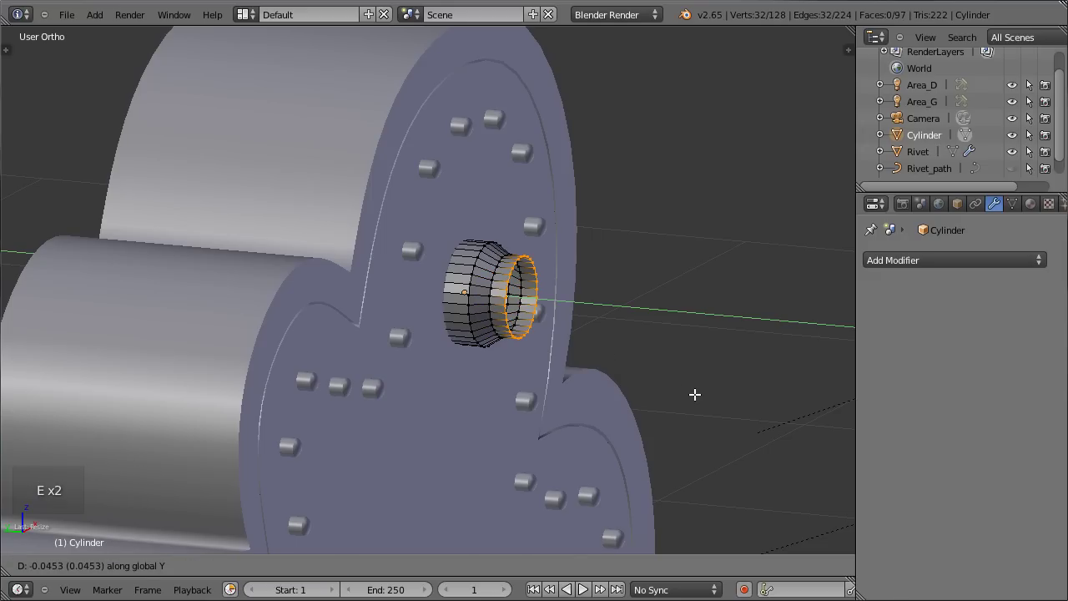
key(s)
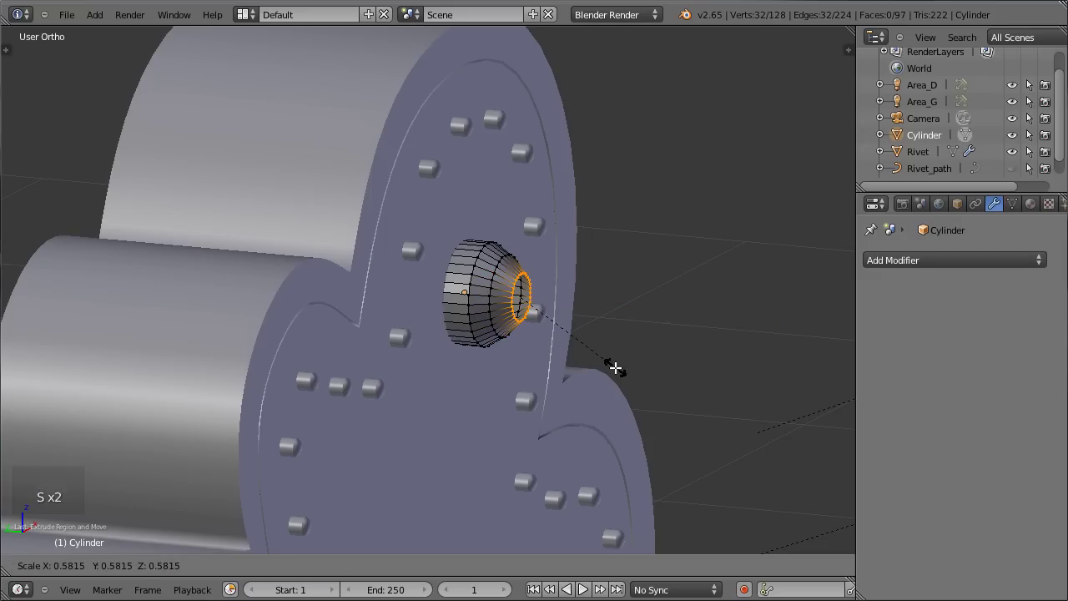
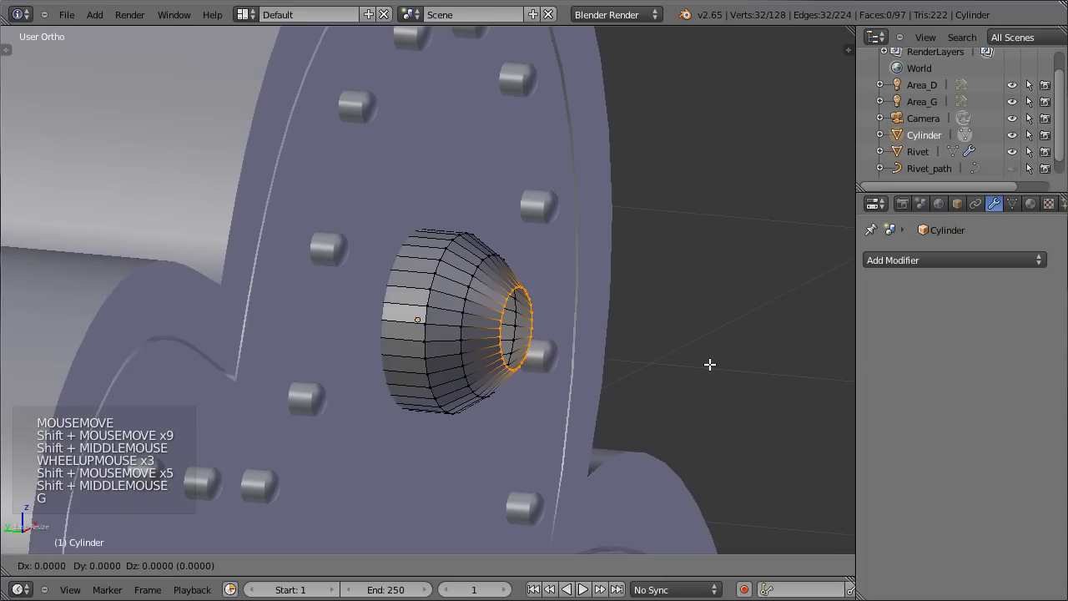
key(e)
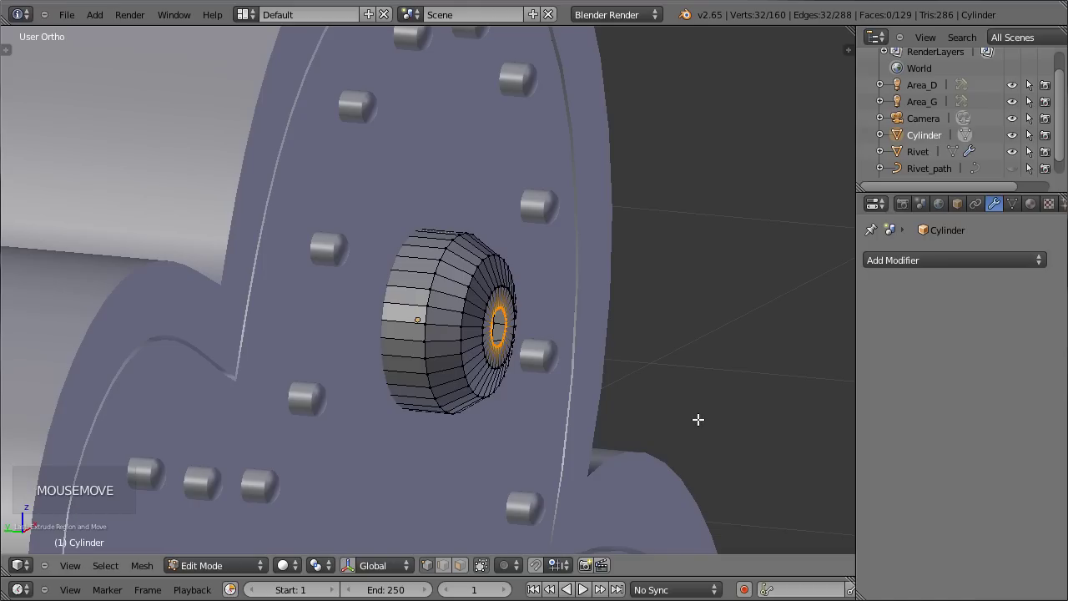
key(e)
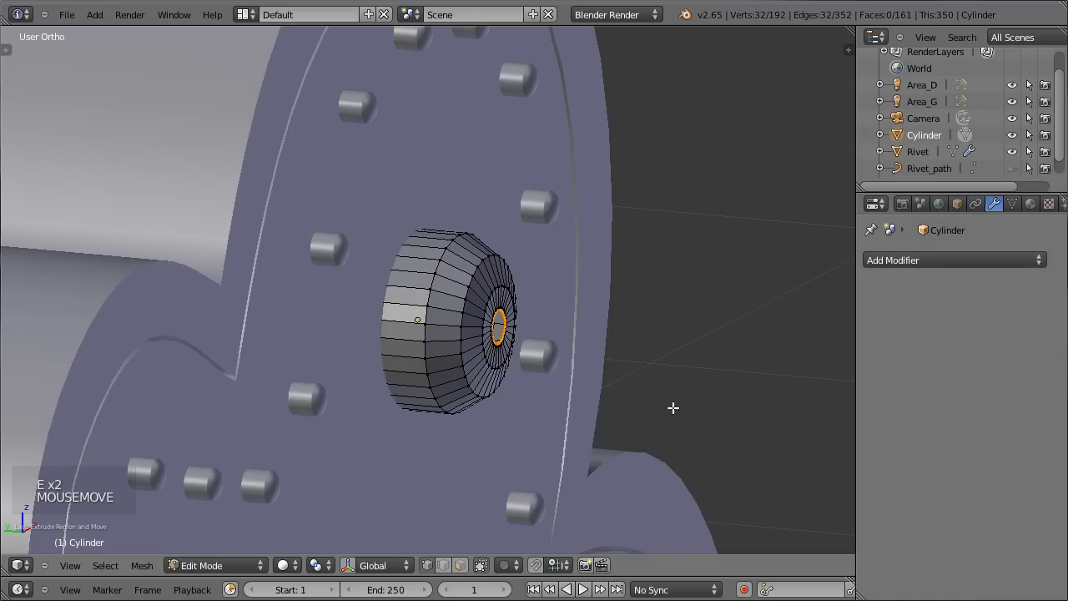
key(w)
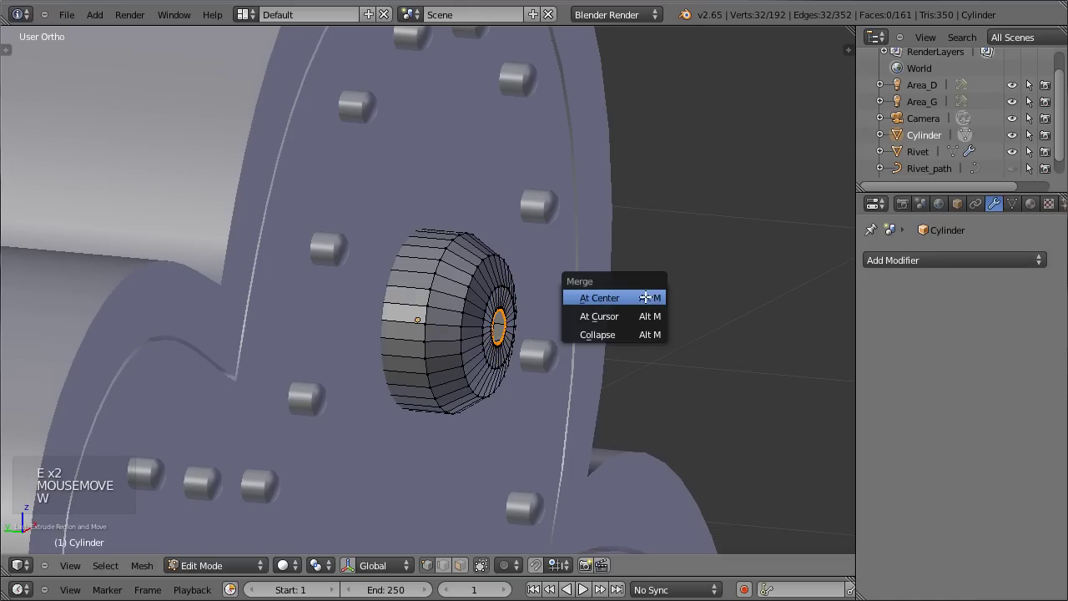
- Merge the front ring at its centre and add a Catmull-Clark subdivision surface to the handle
key(Tab)
middle_click(516, 382)
scroll(down, 3)
scroll(up, 3)
key(ctrl+2)
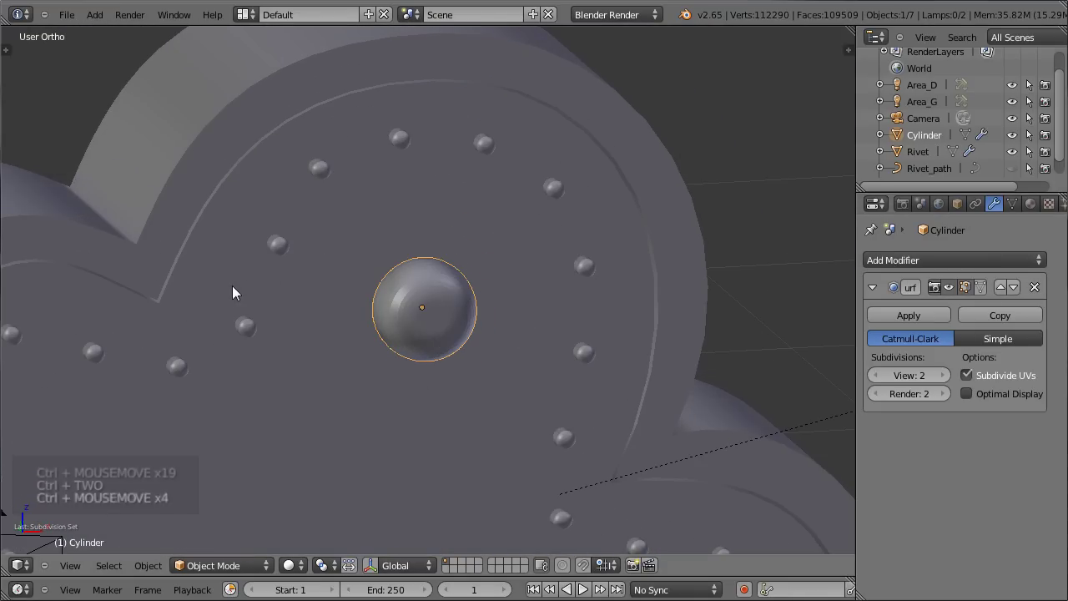
key(t)
click(29, 243)
key(t)
scroll(up, 3)
middle_click(269, 337)
- Insert loop cuts near the handle's side and front rim edges to keep them crisp
key(Tab)
scroll(up, 3)
scroll(up, 3)
key(ctrl+r)
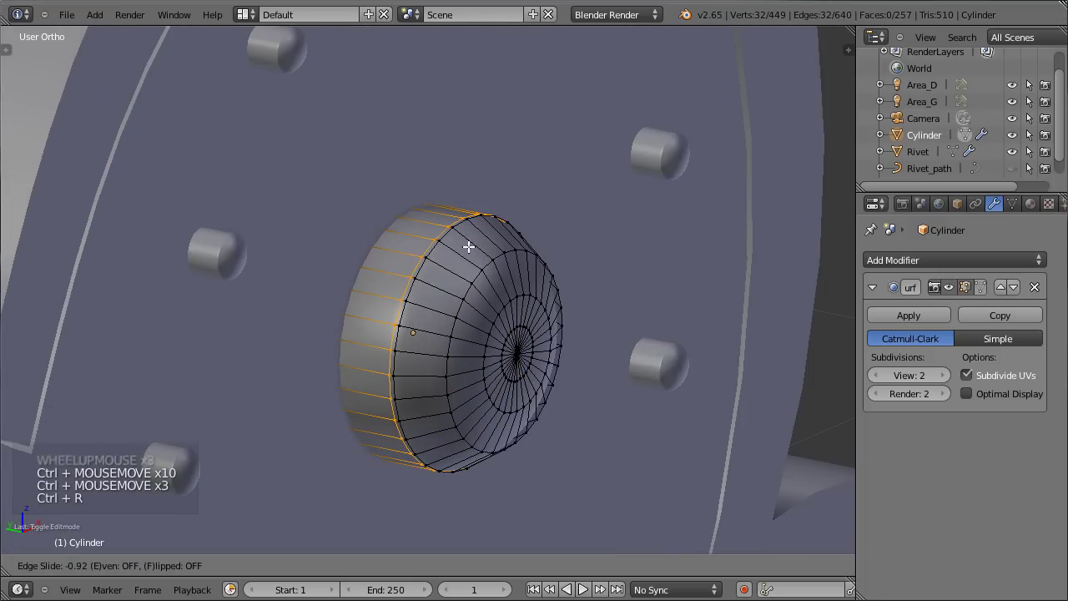
key(z)
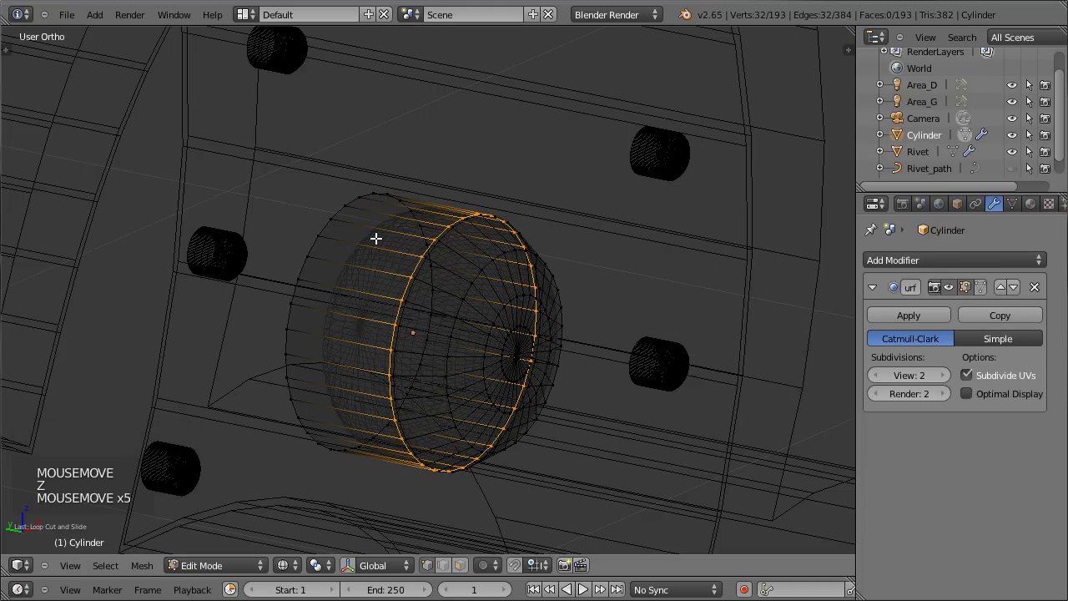
key(ctrl+r)
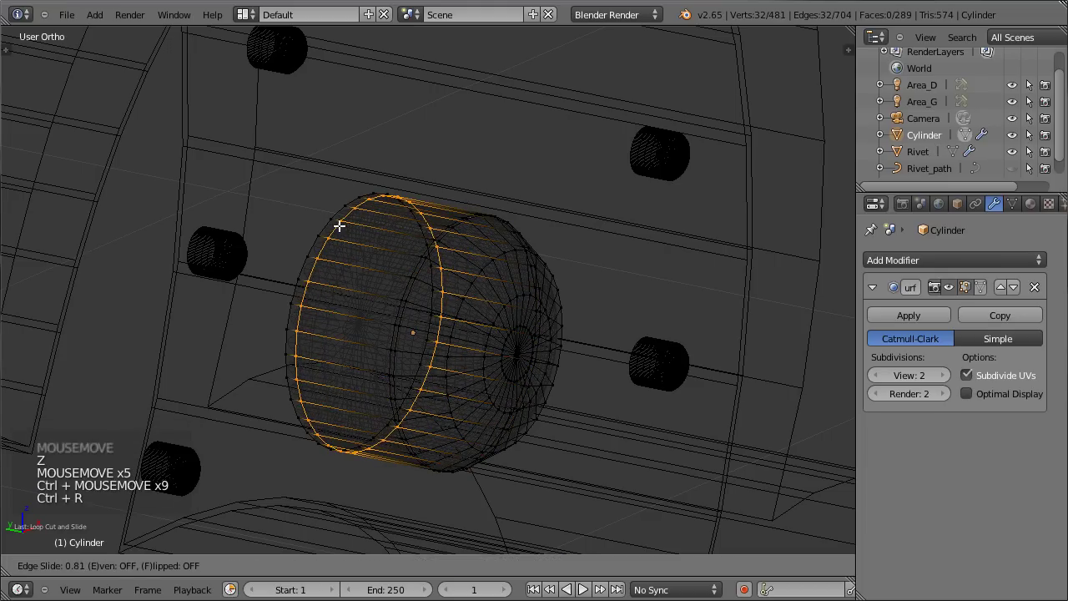
key(Tab)
key(z)
key(Tab)
key(ctrl+r)
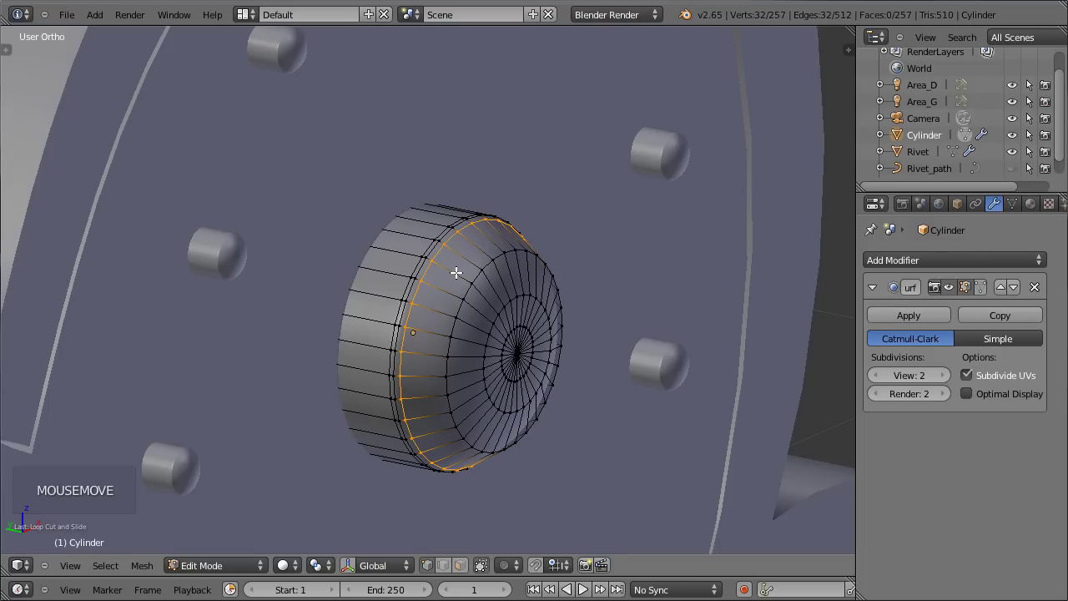
key(ctrl+r)
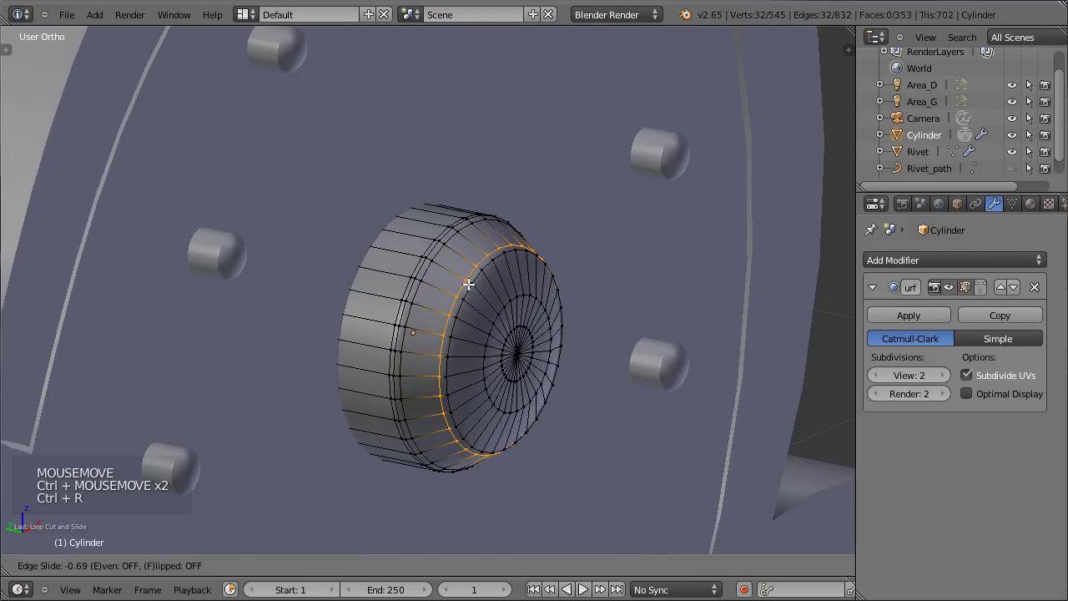
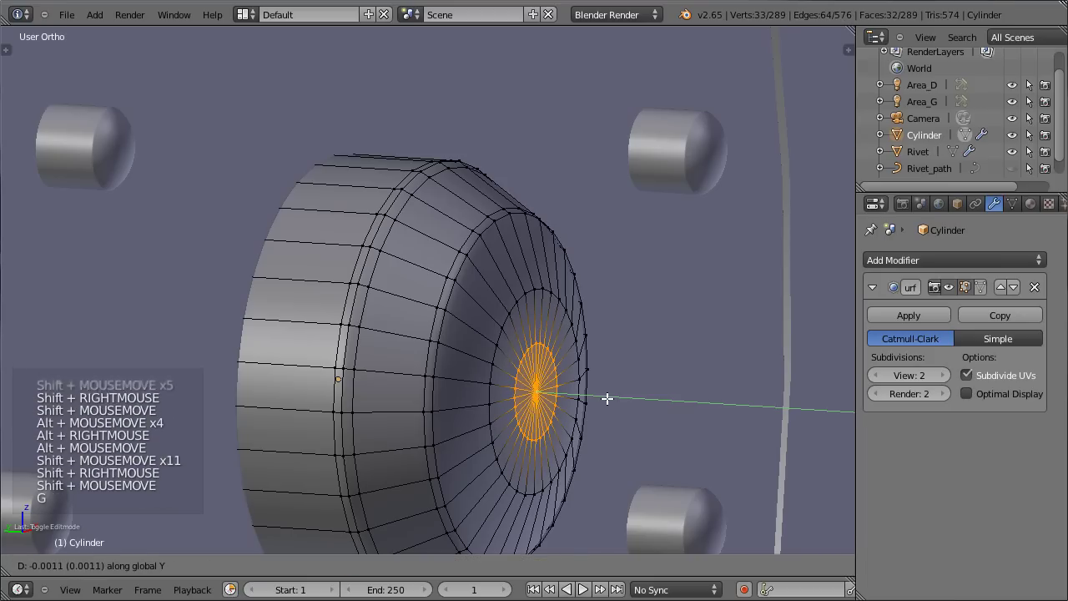
- Close the handle's front centre and check the knob from the side and front
click(615, 400)
key(Tab)
scroll(down, 3)
middle_click(596, 391)
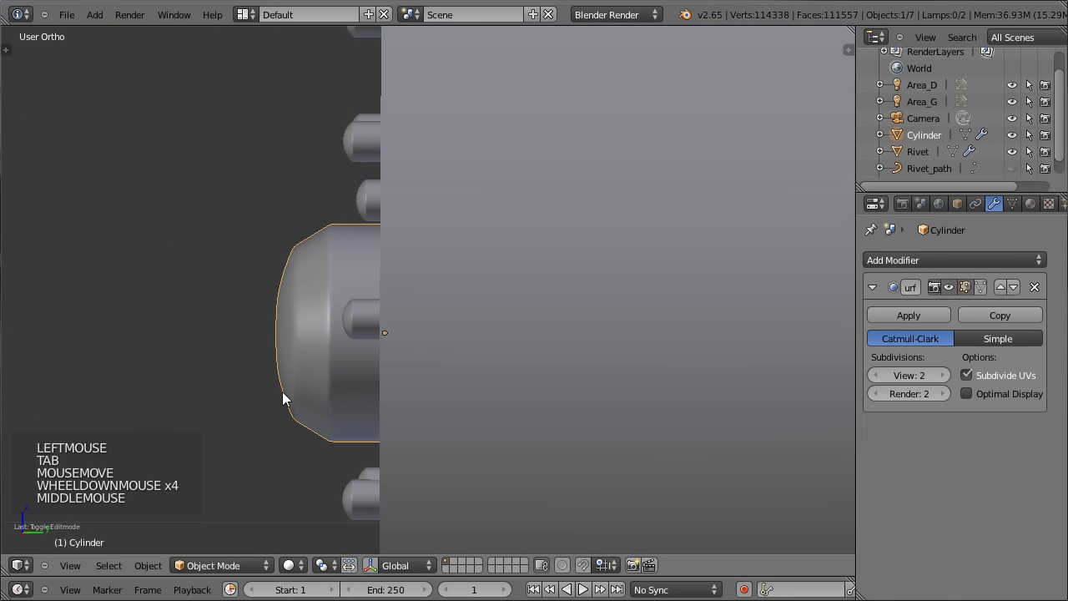
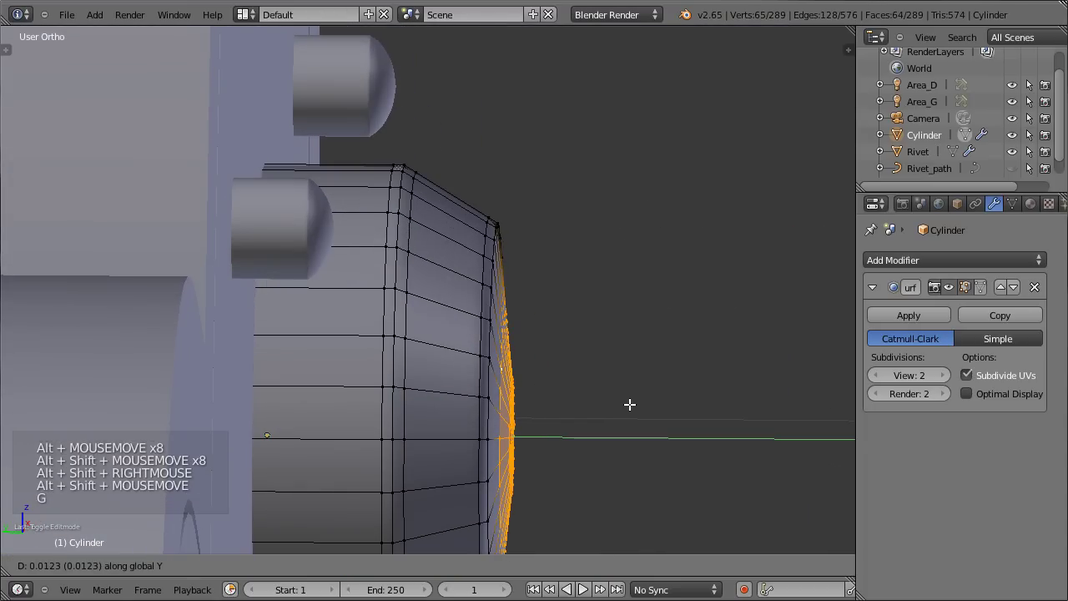
key(Tab)
click(635, 406)
middle_click(653, 385)
scroll(down, 3)
middle_click(442, 406)
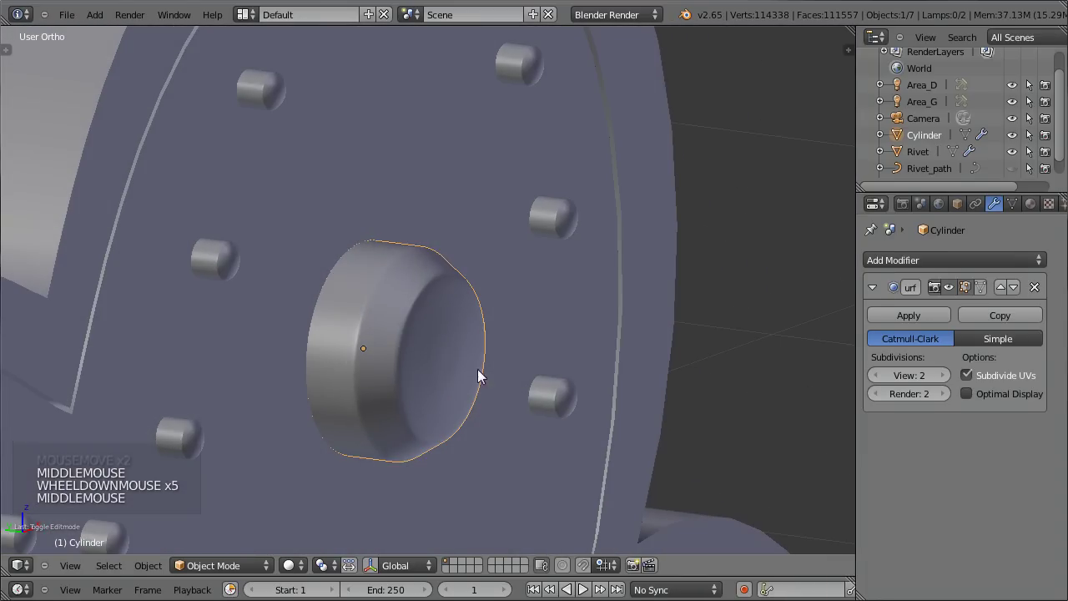
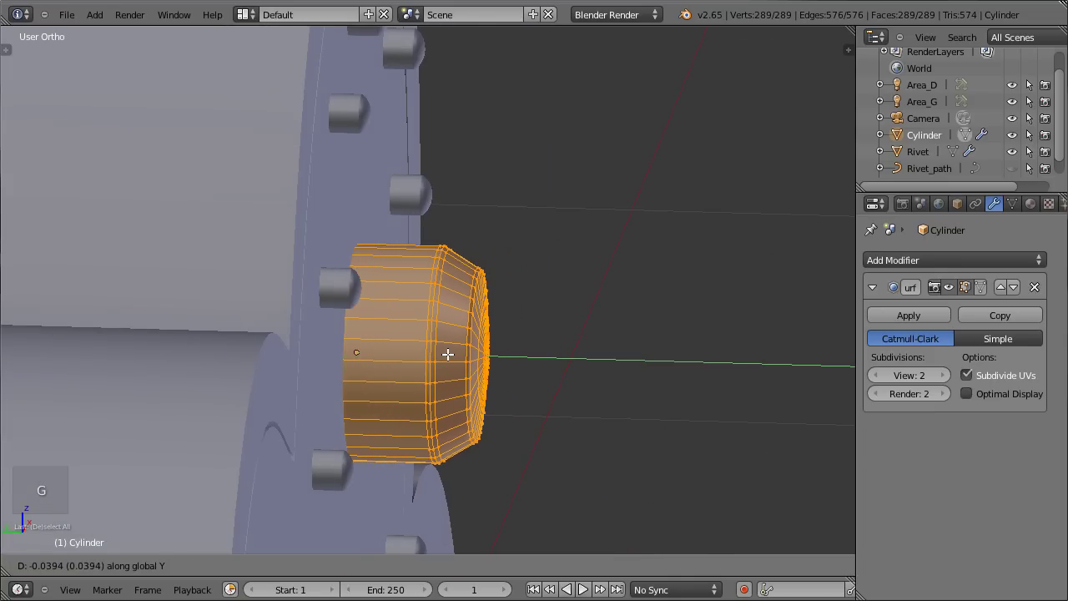
- Leave mesh editing, view the rounded knob through the camera and save the file
key(Tab)
scroll(down, 3)
middle_click(634, 334)
key(KP_0)
scroll(up, 3)
key(ctrl+s)
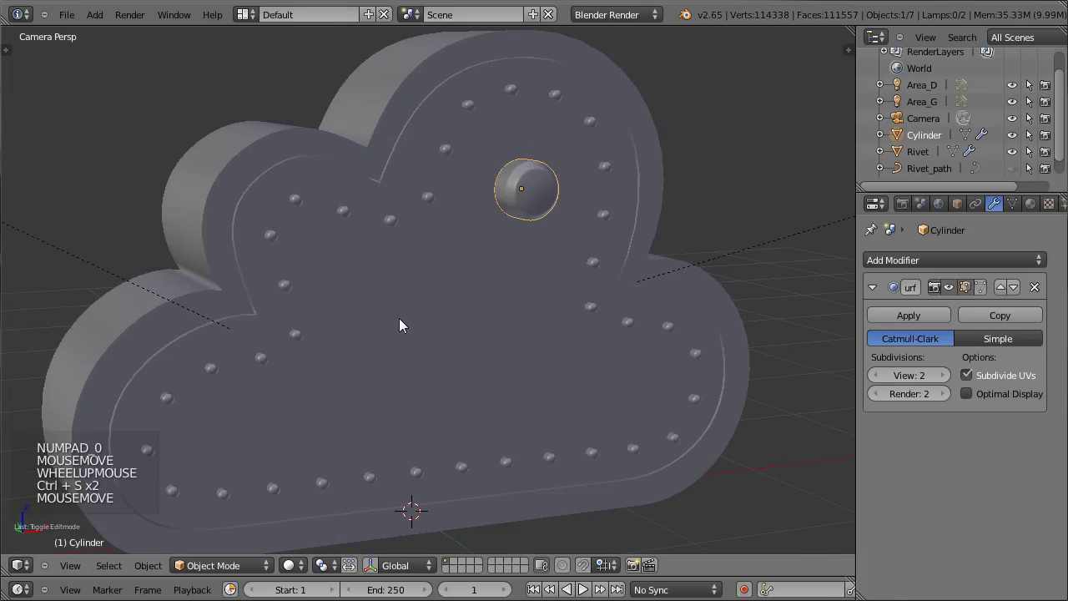
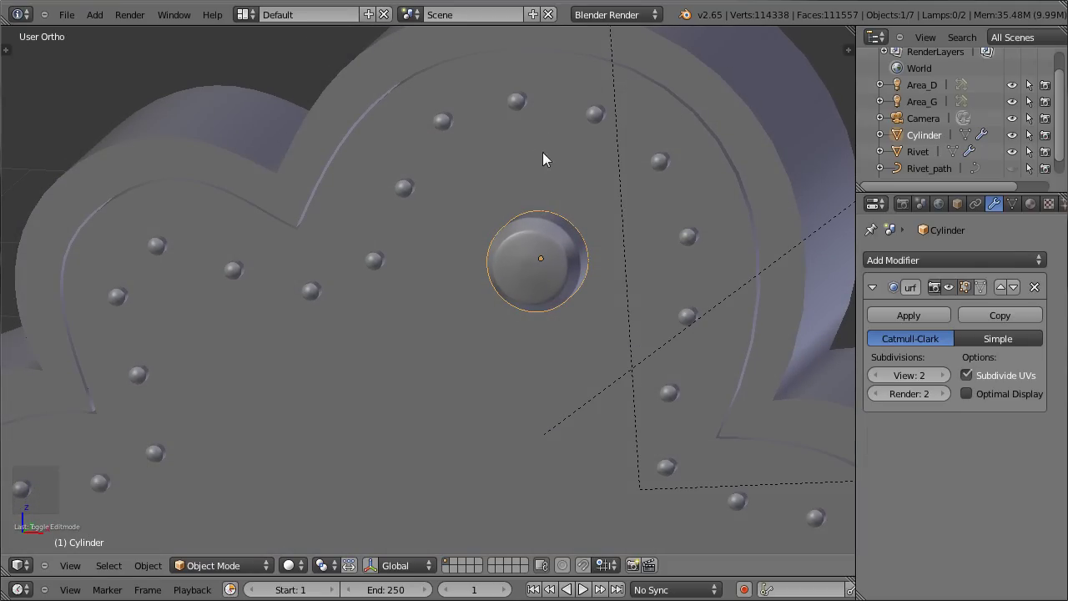
- Orbit around the knob, toggling wireframe, to inspect it from several angles
scroll(down, 3)
scroll(down, 3)
middle_click(385, 310)
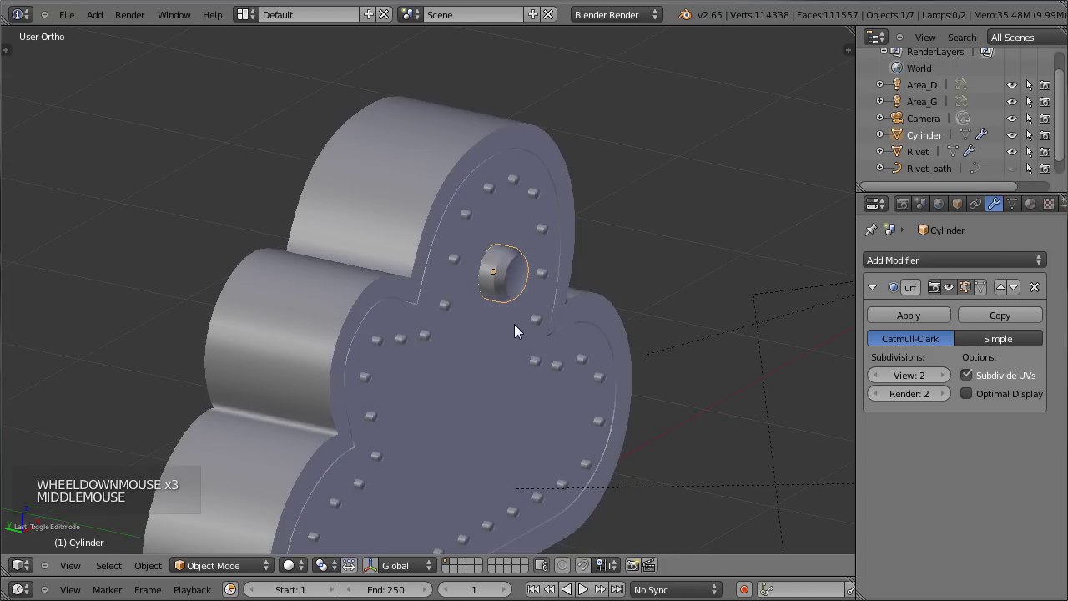
scroll(up, 3)
key(z)
middle_click(461, 322)
middle_click(607, 248)
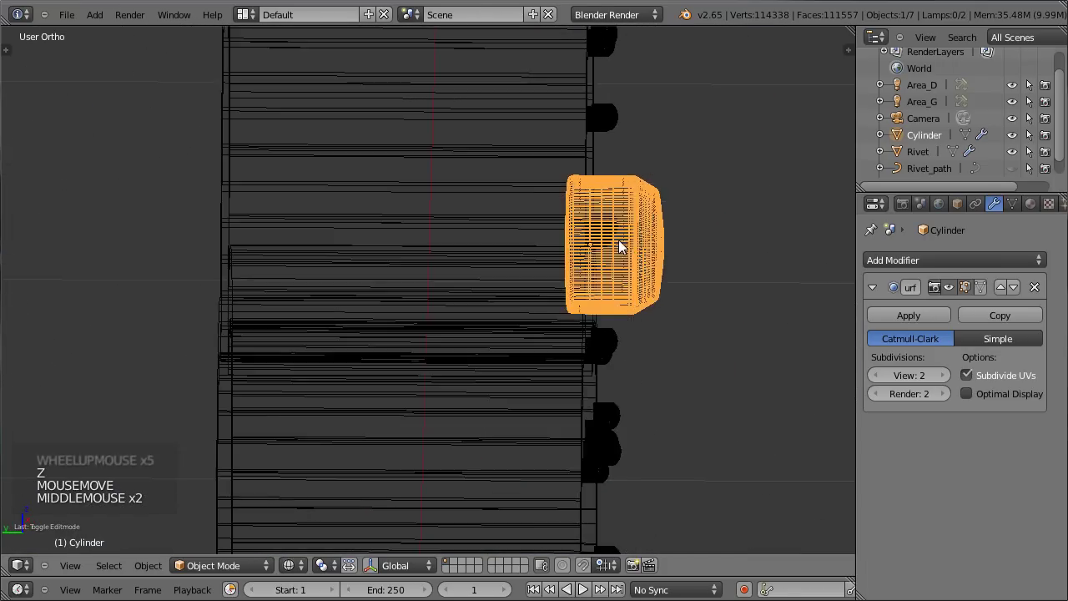
middle_click(623, 237)
key(z)
scroll(up, 3)
middle_click(688, 235)
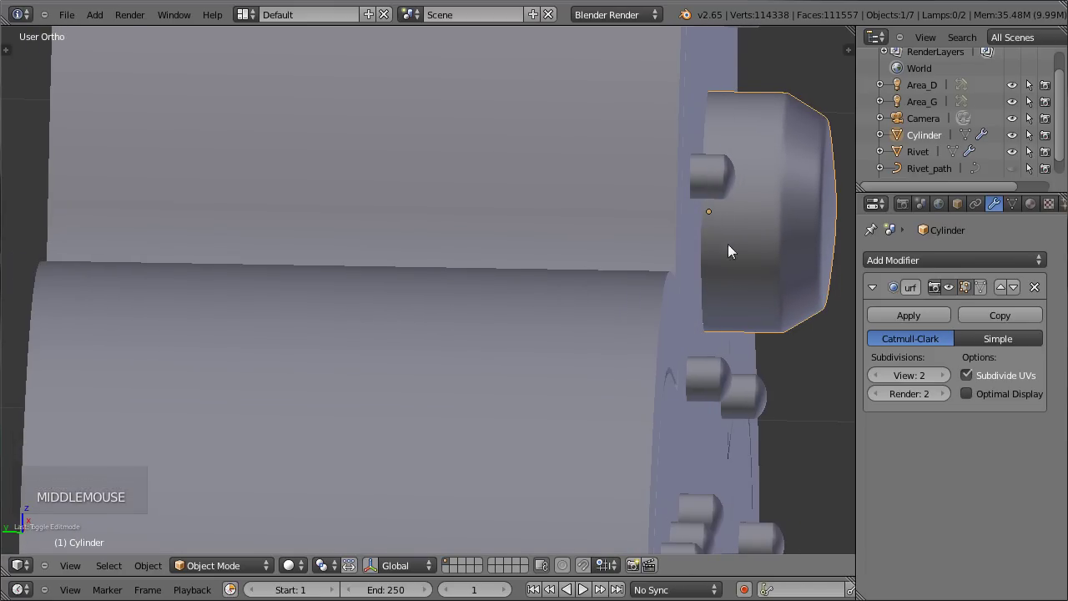
middle_click(733, 290)
- Switch to the front view of the cloud safe, ready to add a new mesh
scroll(down, 3)
middle_click(578, 334)
scroll(down, 3)
key(KP_1)
scroll(down, 3)
middle_click(459, 333)
- Add a second cylinder, Cylinder.001, and scale it down in Edit Mode
key(shift+a)
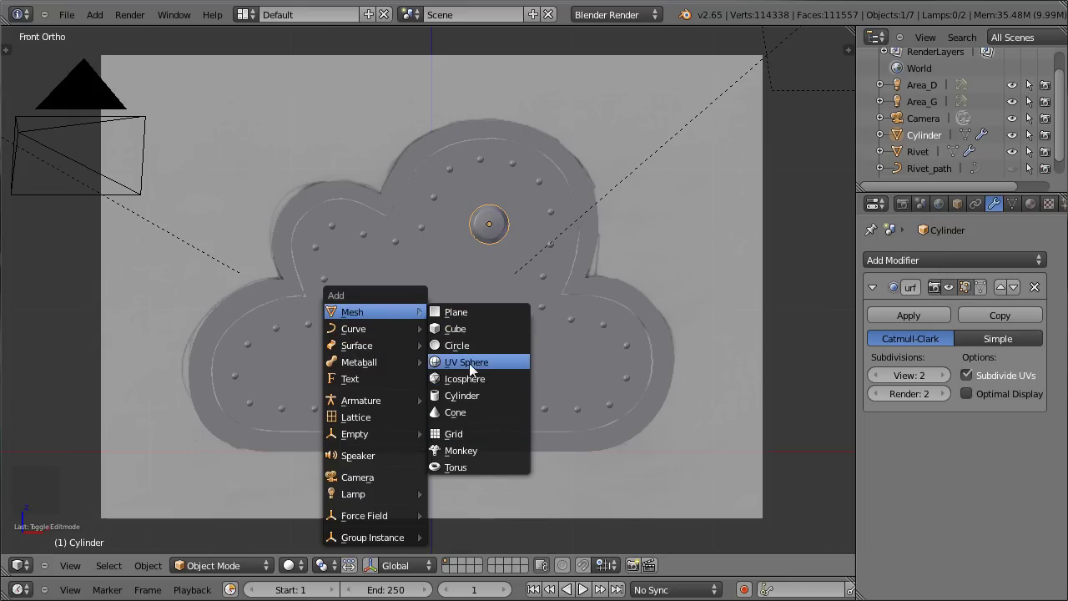
key(t)
scroll(down, 3)
click(105, 407)
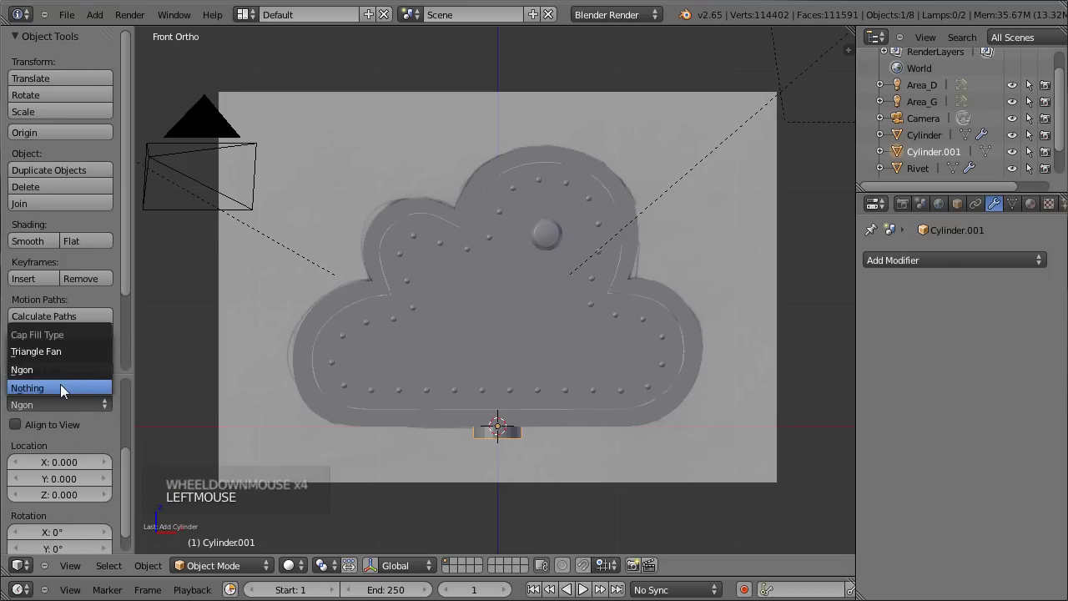
scroll(up, 3)
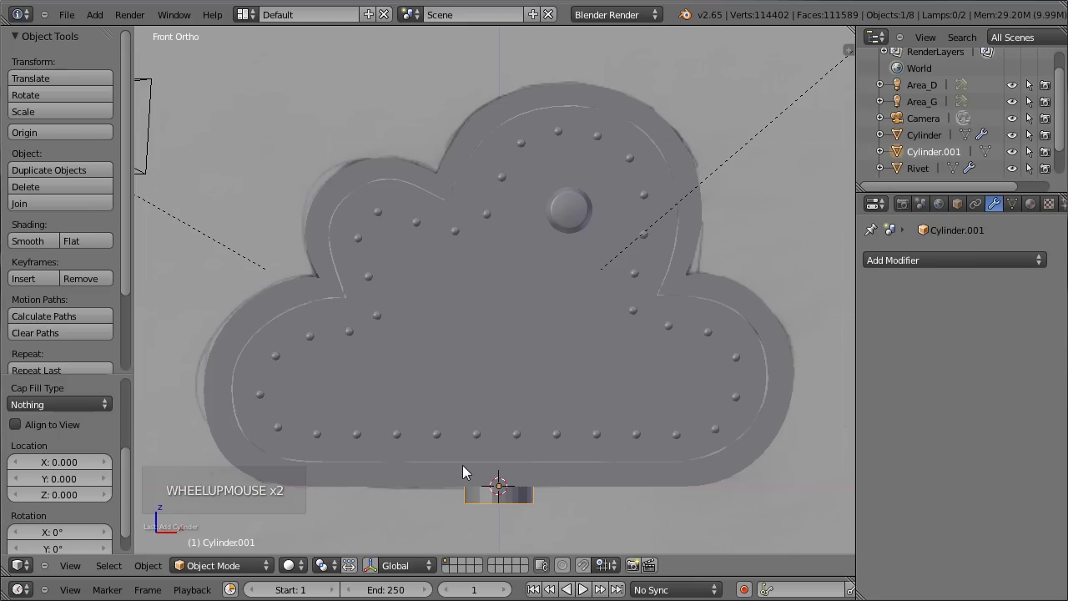
key(Tab)
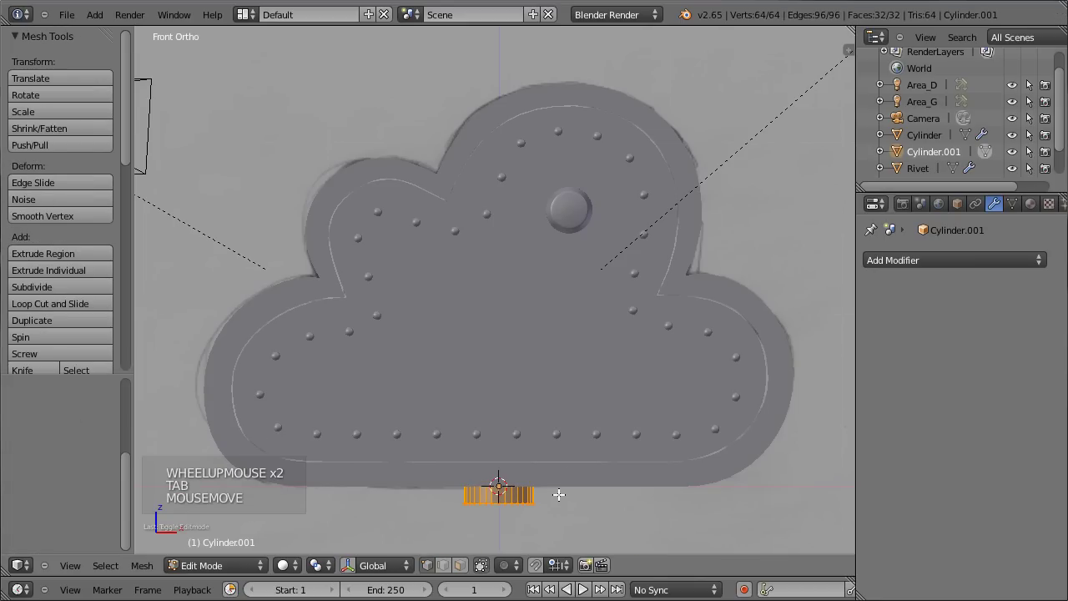
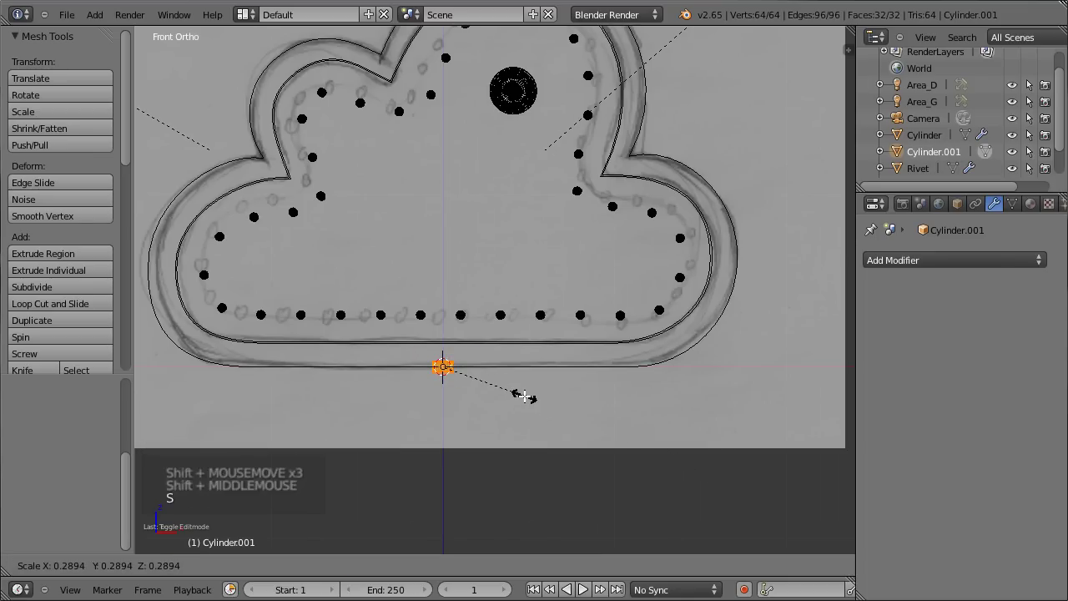
scroll(up, 3)
key(Tab)
- Orbit around the safe to check the small cylinder against the knob
middle_click(451, 330)
key(g)
scroll(up, 3)
middle_click(486, 313)
scroll(up, 3)
middle_click(340, 278)
- From the top view, move the small cylinder onto the centre of the round knob and select it
key(KP_7)
scroll(down, 3)
middle_click(487, 305)
scroll(up, 3)
middle_click(665, 264)
middle_click(643, 181)
scroll(up, 3)
middle_click(535, 141)
key(g)
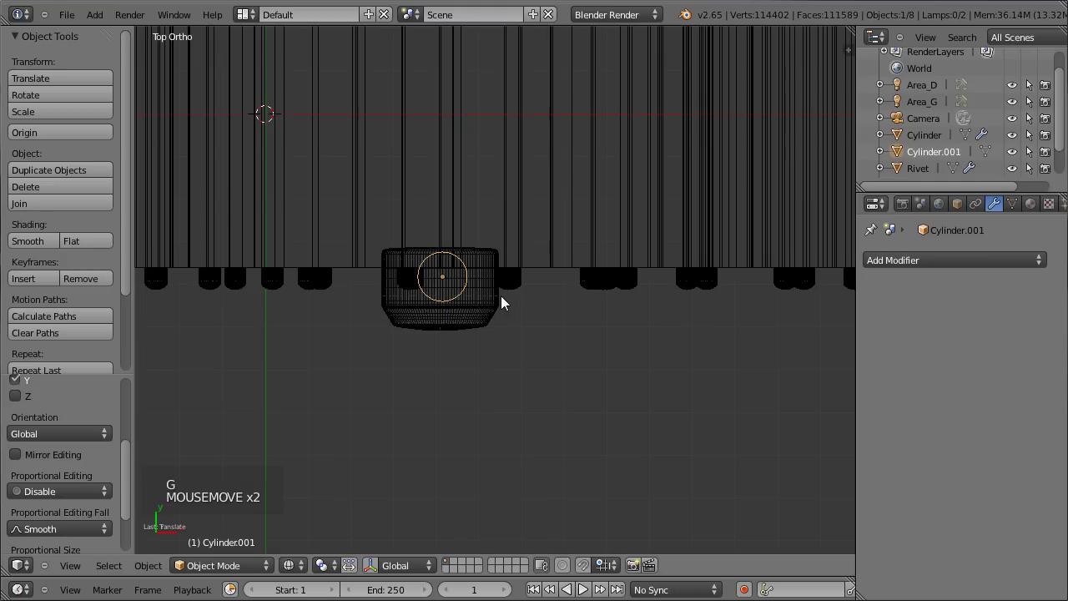
right_click(479, 290)
right_click(447, 284)
right_click(453, 267)
- In the Outliner, rename the handle cylinder Support_croix and start renaming Cylinder.001 to Poignee
middle_click(480, 374)
middle_click(382, 467)
middle_click(409, 449)
right_click(433, 103)
right_click(450, 108)
click(931, 125)
click(930, 129)
click(924, 151)
click(926, 139)
click(935, 139)
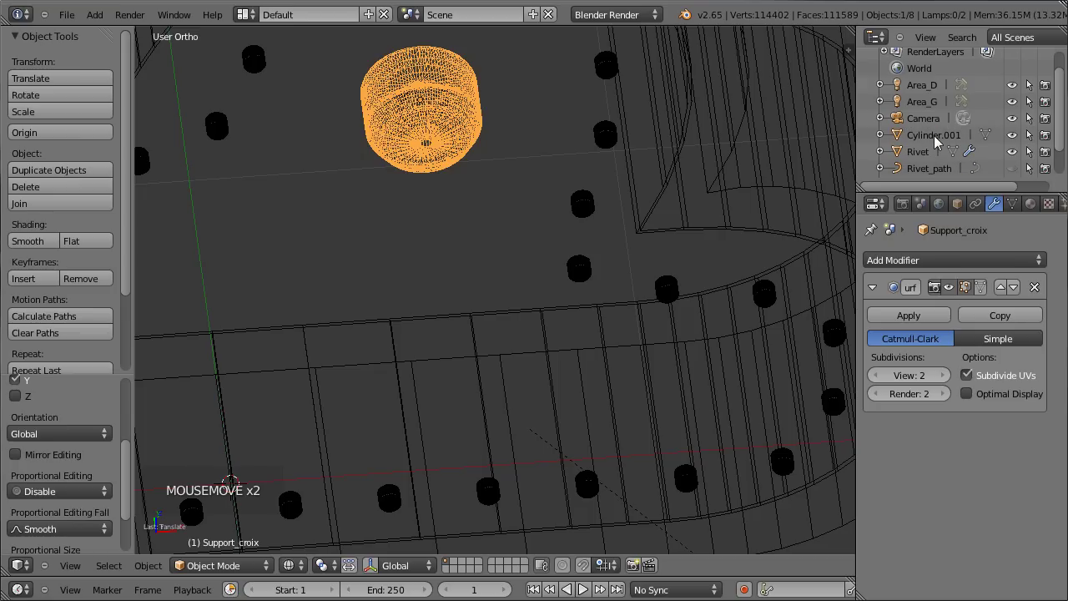
click(931, 137)
click(941, 137)
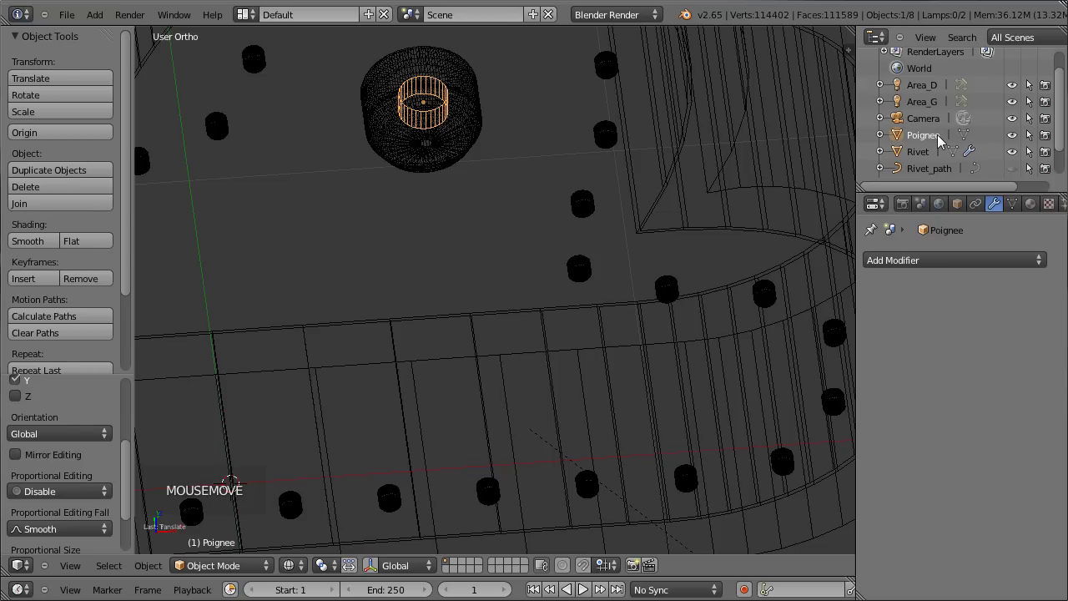
- Shrink the Poignee cylinder and move it onto the knob's front face, checking from side view
middle_click(491, 209)
scroll(up, 3)
middle_click(532, 309)
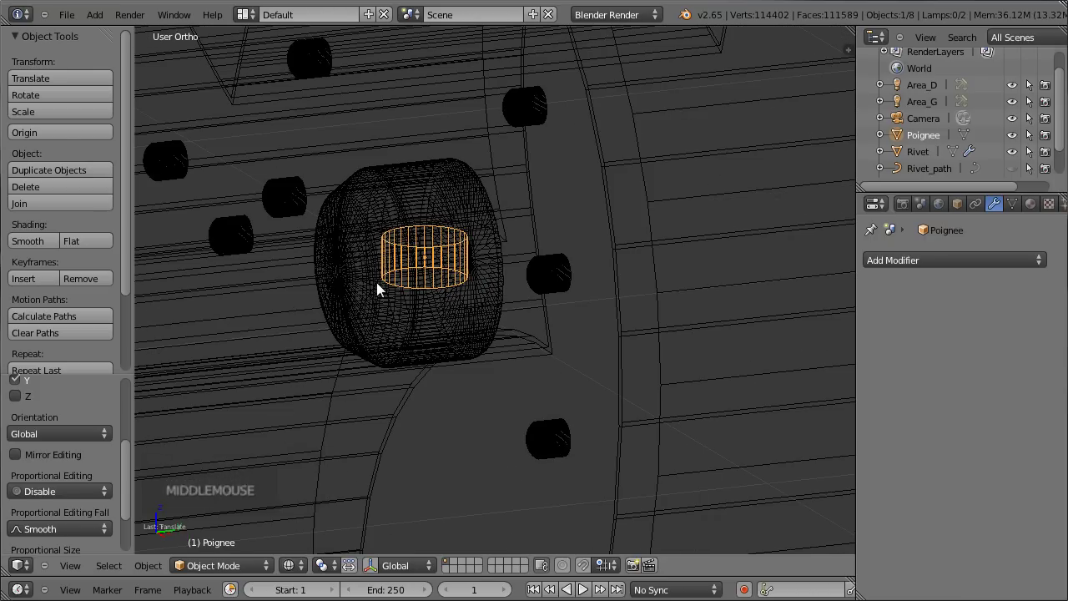
key(Tab)
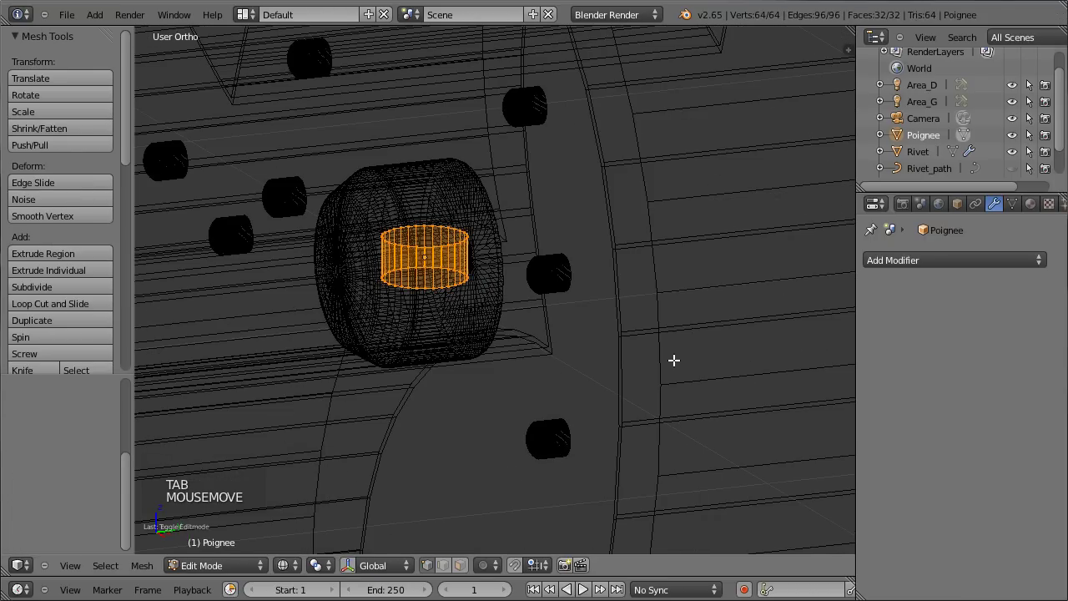
key(s)
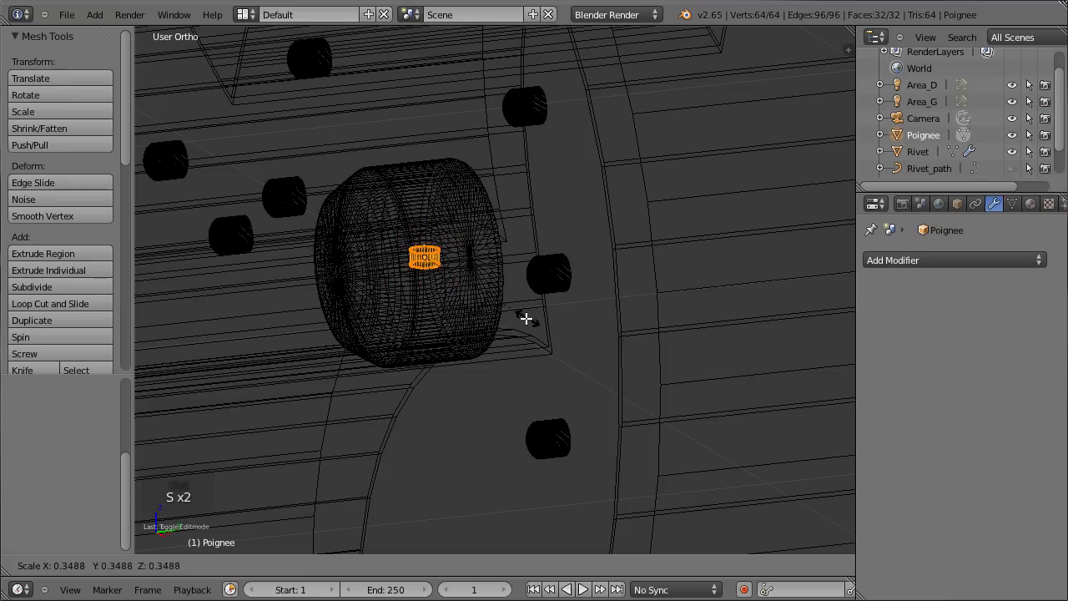
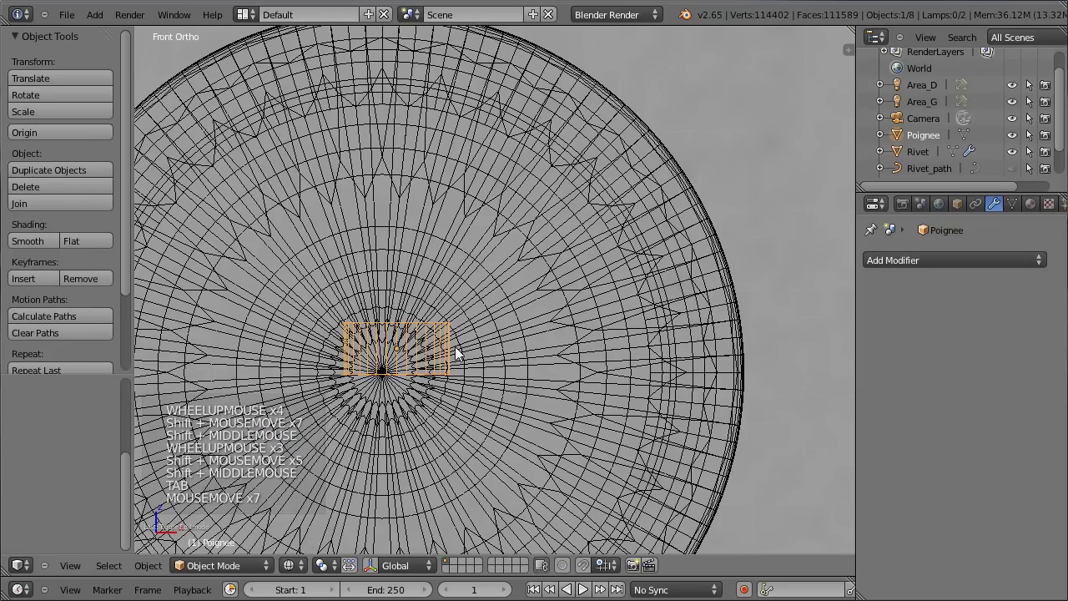
key(g)
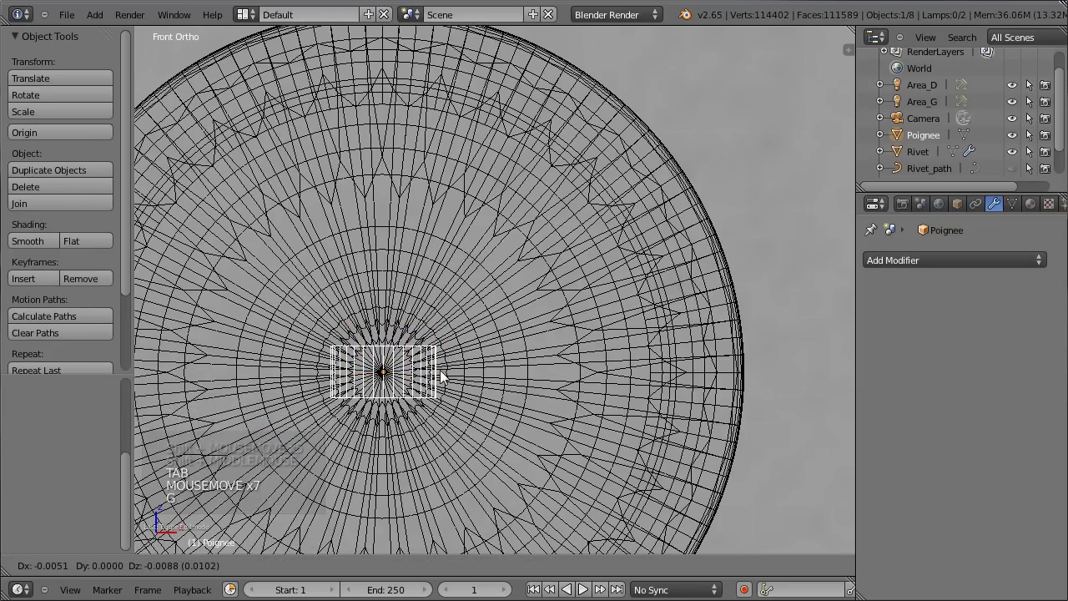
key(g)
key(KP_3)
scroll(down, 3)
scroll(down, 3)
middle_click(123, 360)
scroll(down, 3)
scroll(down, 3)
middle_click(607, 333)
scroll(up, 3)
middle_click(589, 277)
scroll(up, 3)
scroll(down, 3)
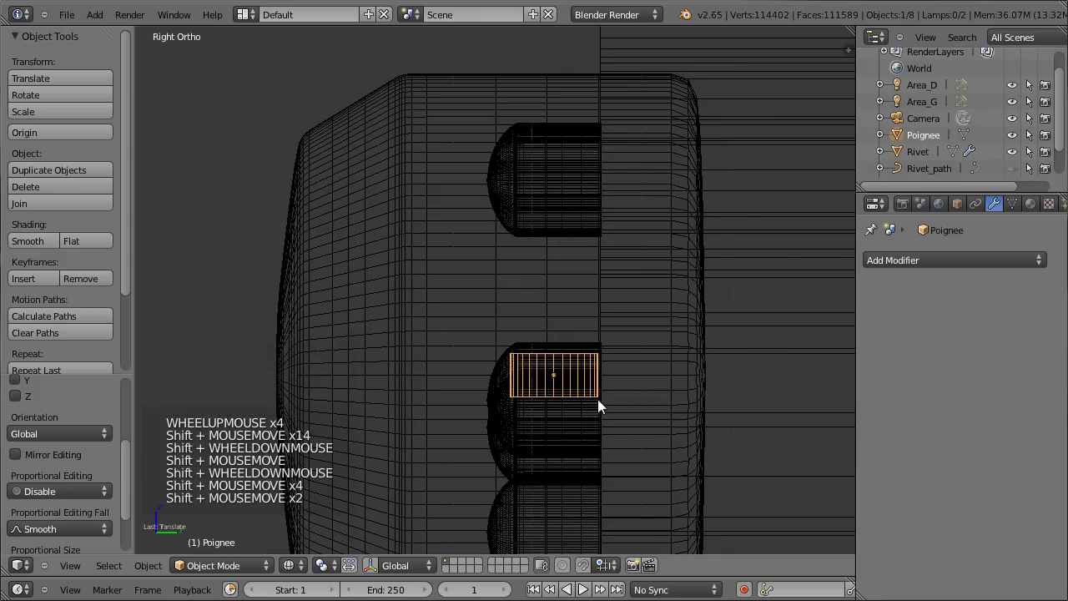
key(g)
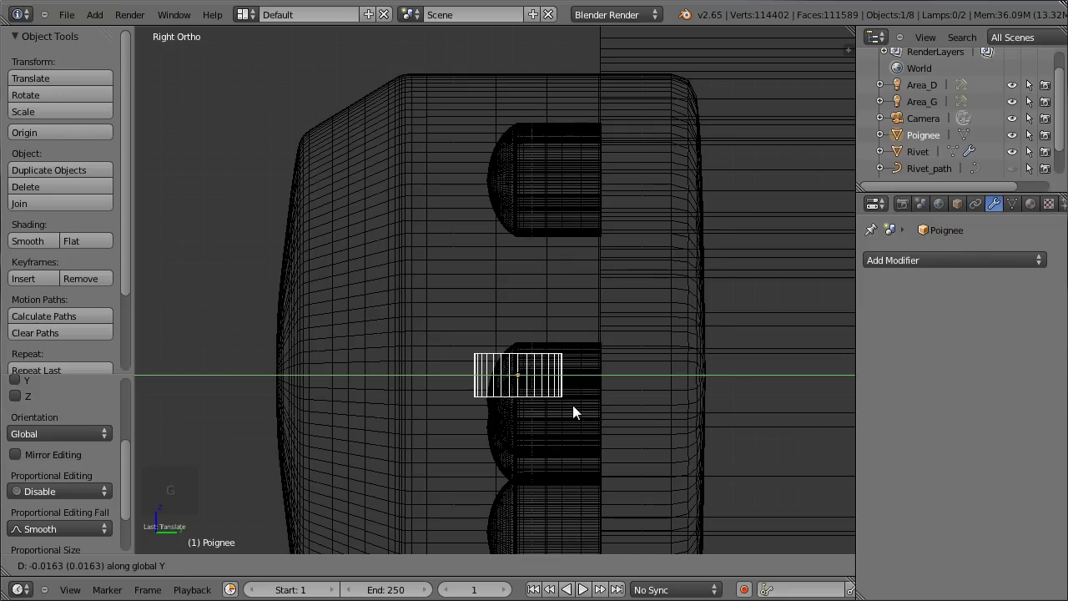
- Narrow the cylinder's profile into a thin vertical rod and review it in solid shading
key(Tab)
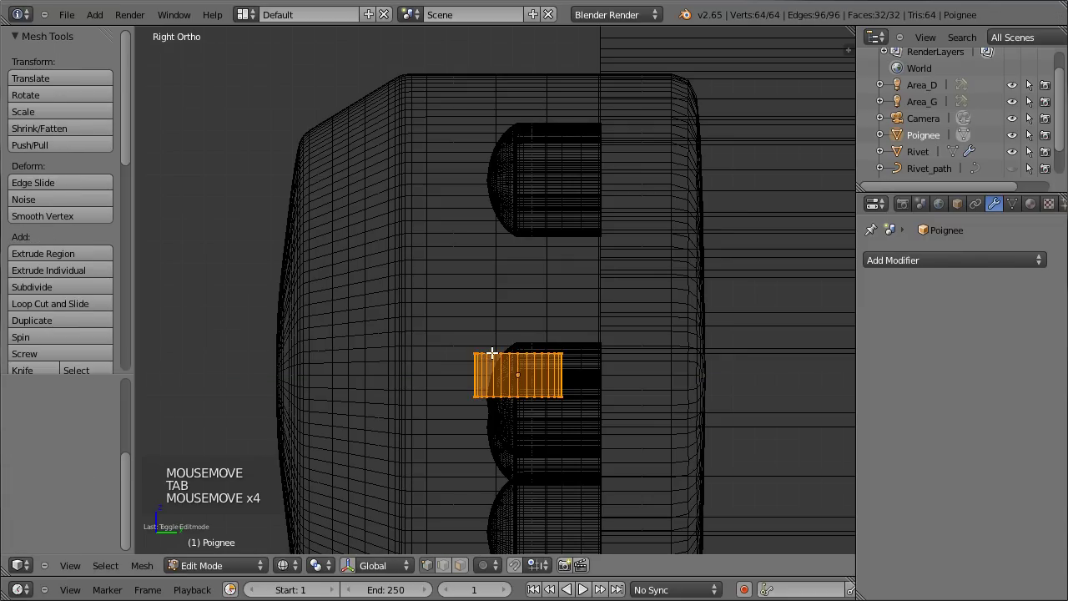
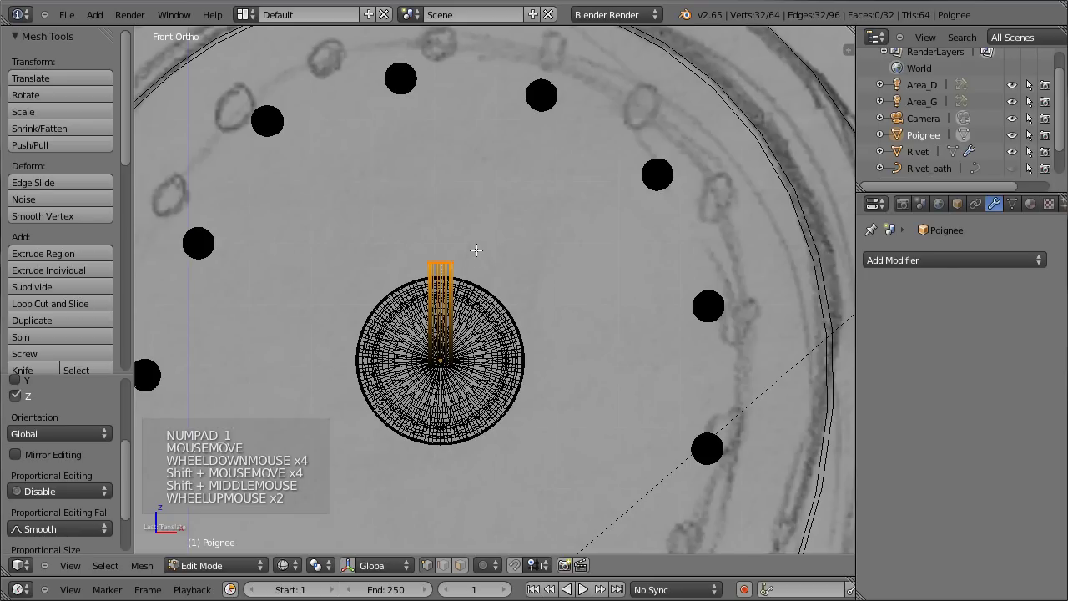
key(s)
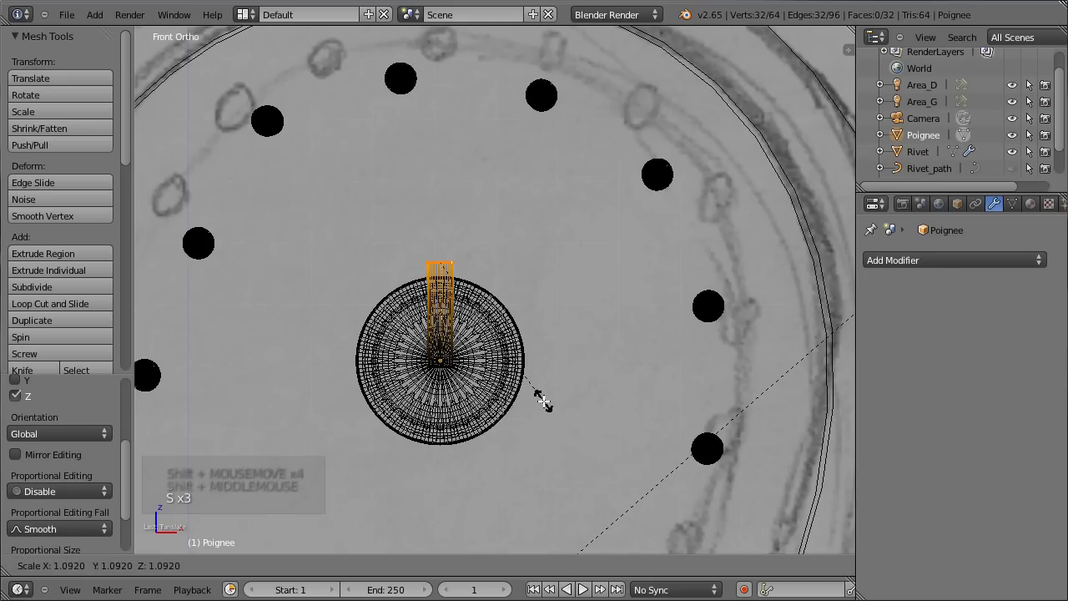
key(a)
key(a)
key(s)
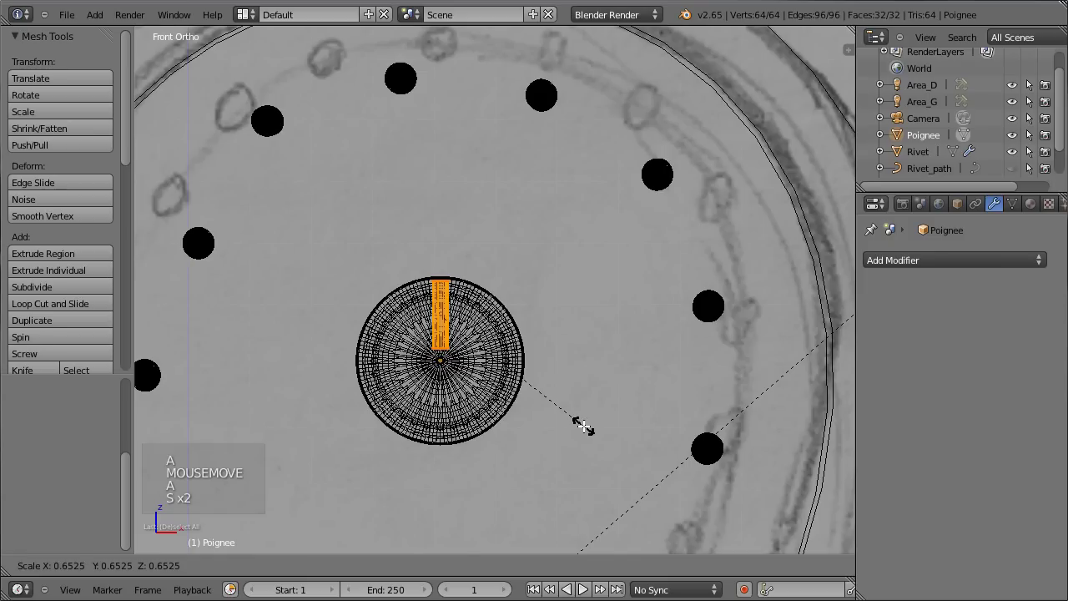
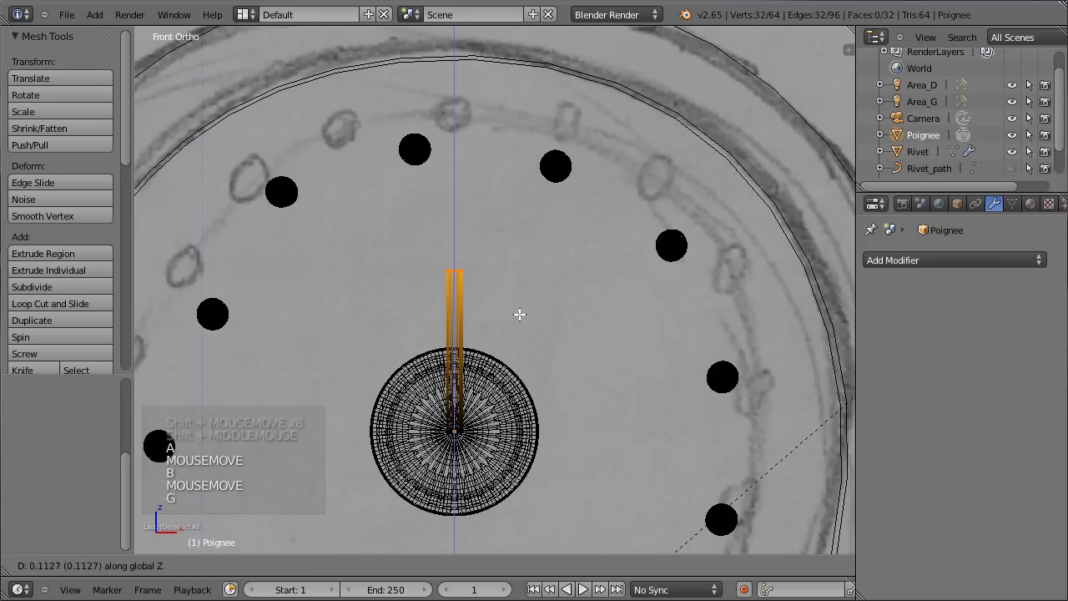
key(Tab)
middle_click(398, 341)
key(z)
middle_click(464, 358)
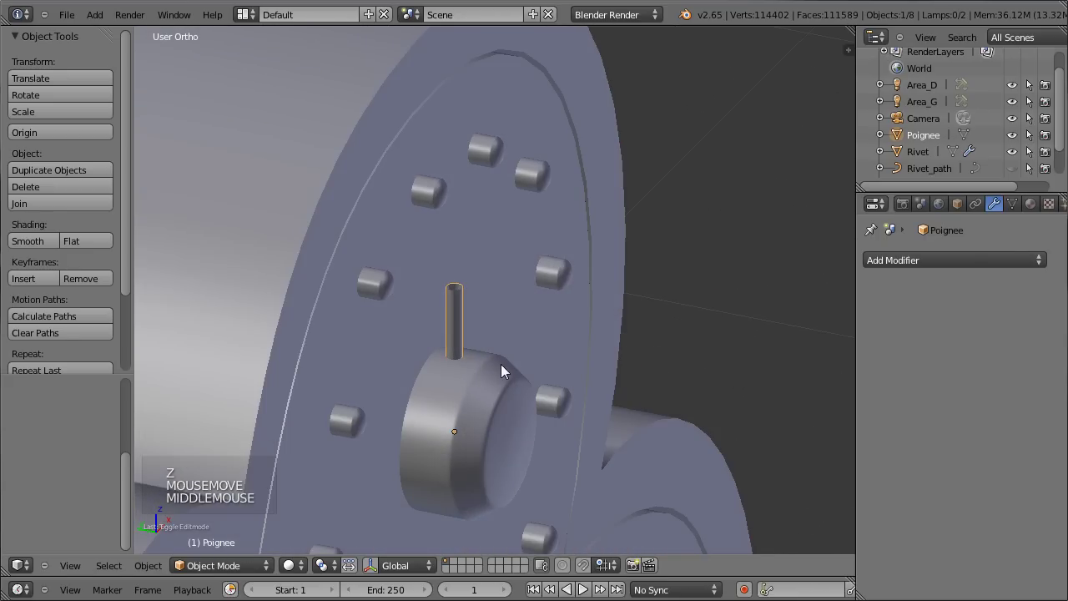
- Move the rod along its length, extrude a new end ring, add a Subsurf modifier and smooth shading
key(g)
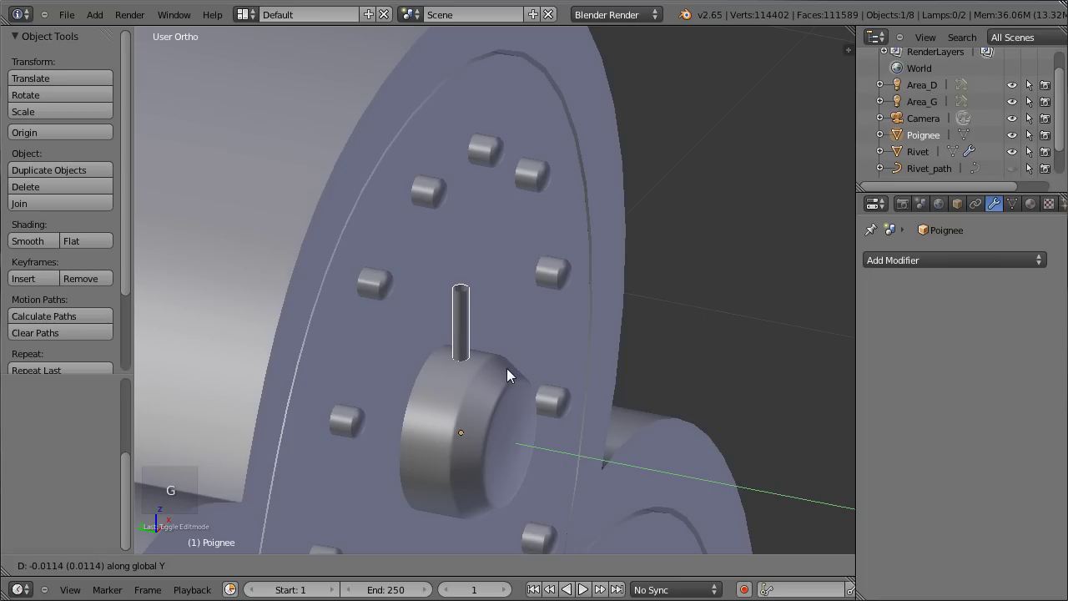
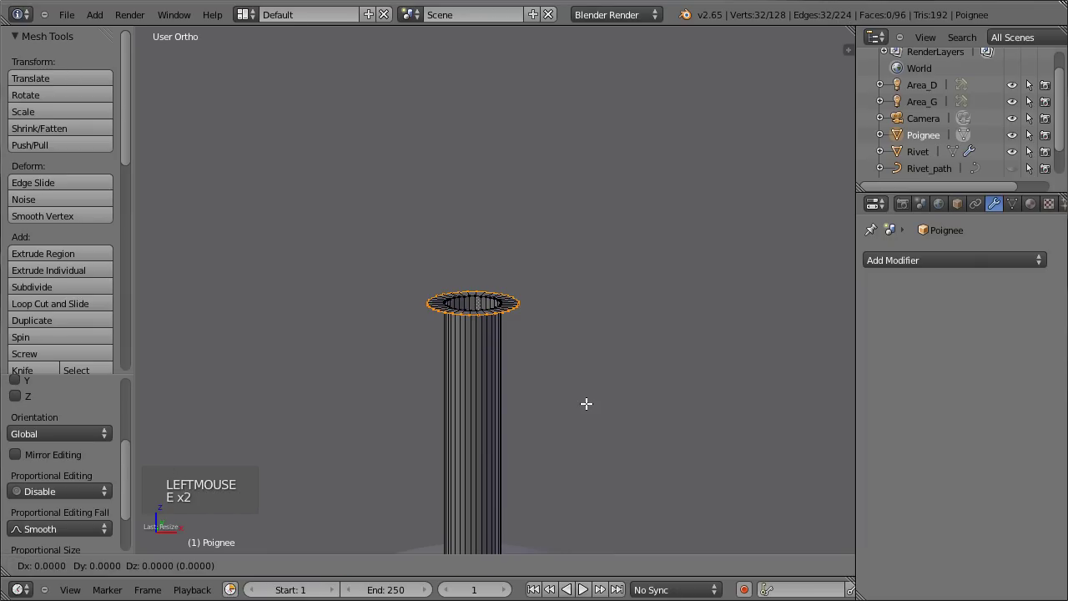
key(e)
scroll(down, 3)
scroll(up, 3)
key(Tab)
key(ctrl+2)
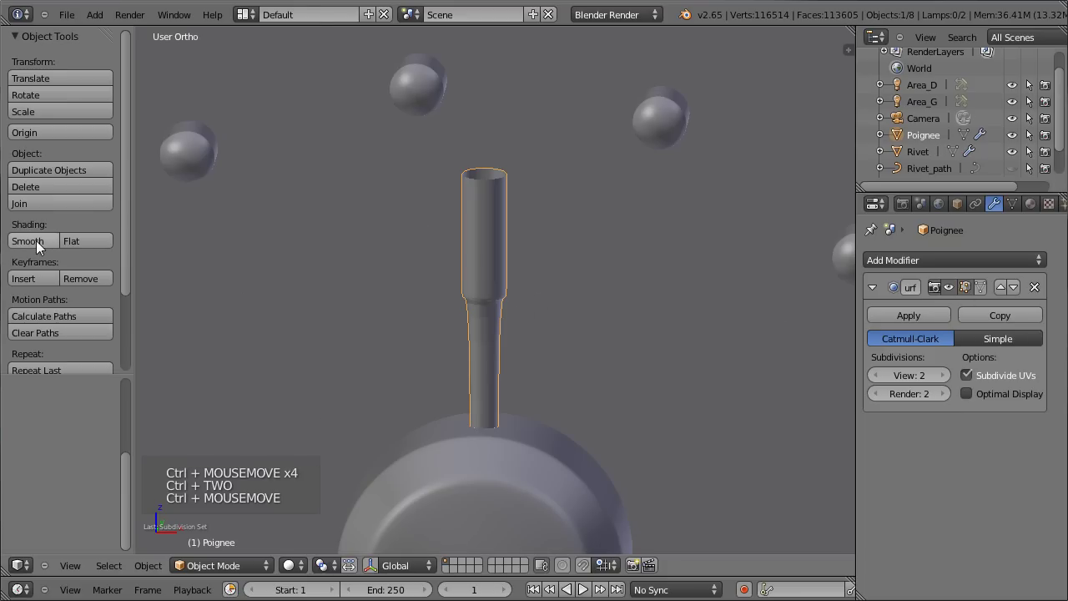
click(40, 242)
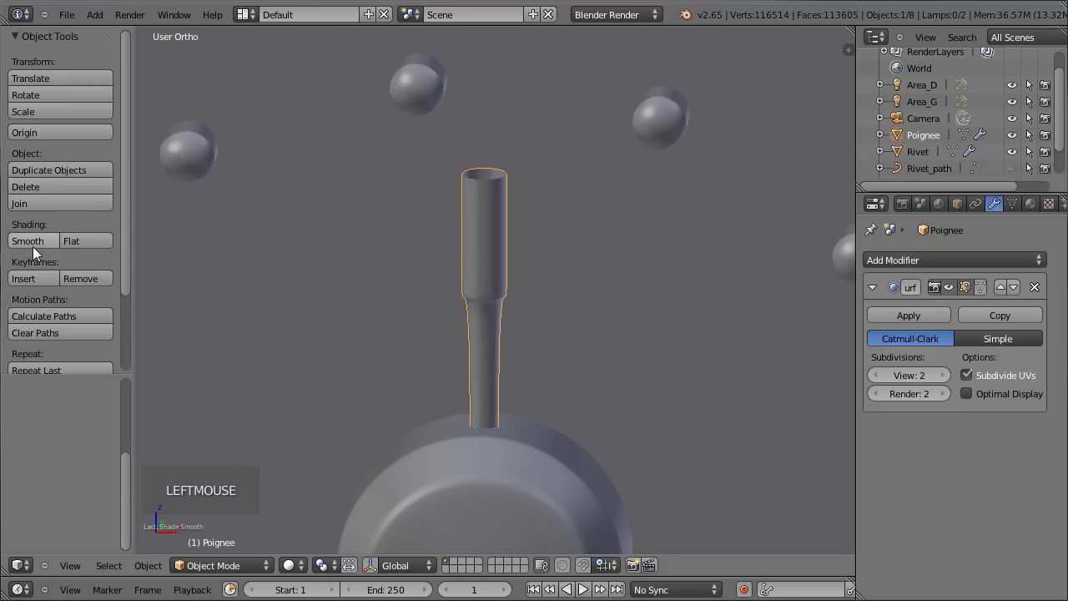
- Add an edge loop to the rod and adjust its position in front view, then inspect the safe in solid shading
key(t)
scroll(up, 3)
middle_click(406, 338)
scroll(up, 3)
key(Tab)
scroll(up, 3)
scroll(up, 3)
key(ctrl+r)
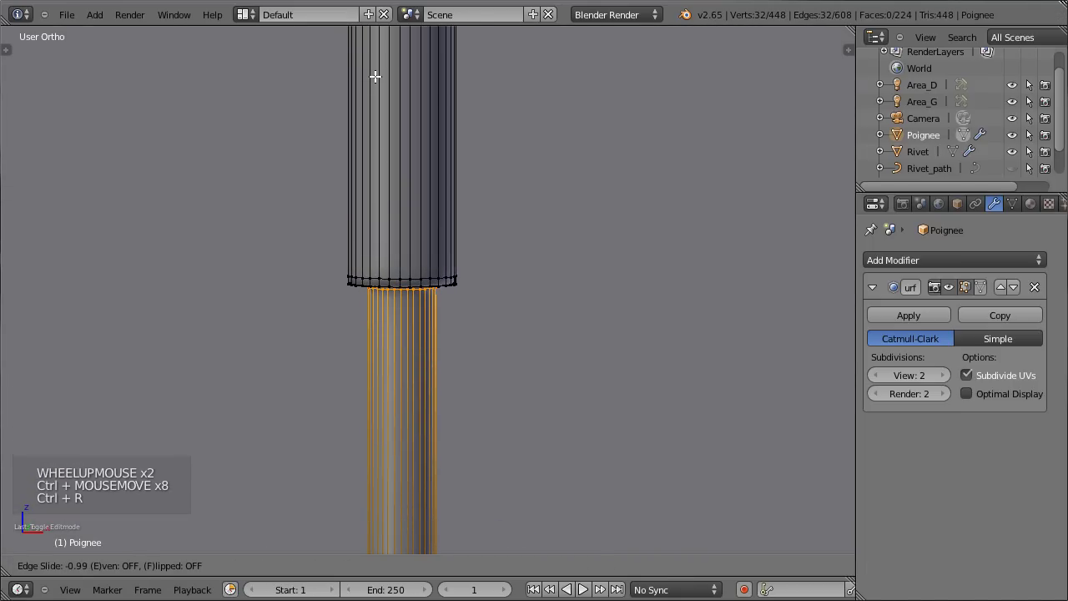
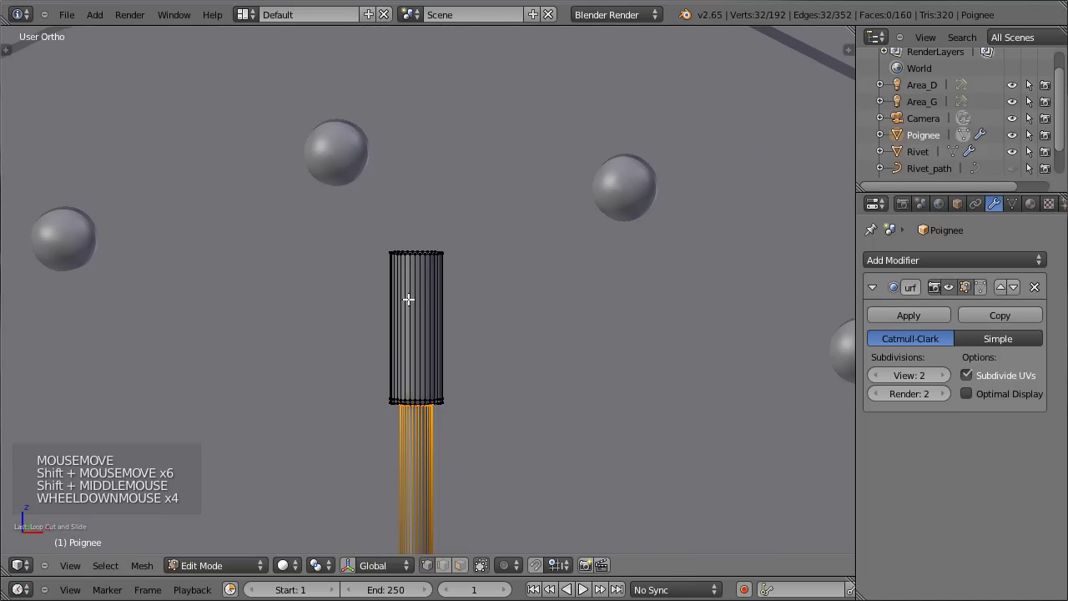
key(KP_1)
scroll(down, 3)
scroll(up, 3)
key(a)
scroll(up, 3)
key(z)
key(b)
key(g)
scroll(down, 3)
key(Tab)
key(z)
middle_click(359, 348)
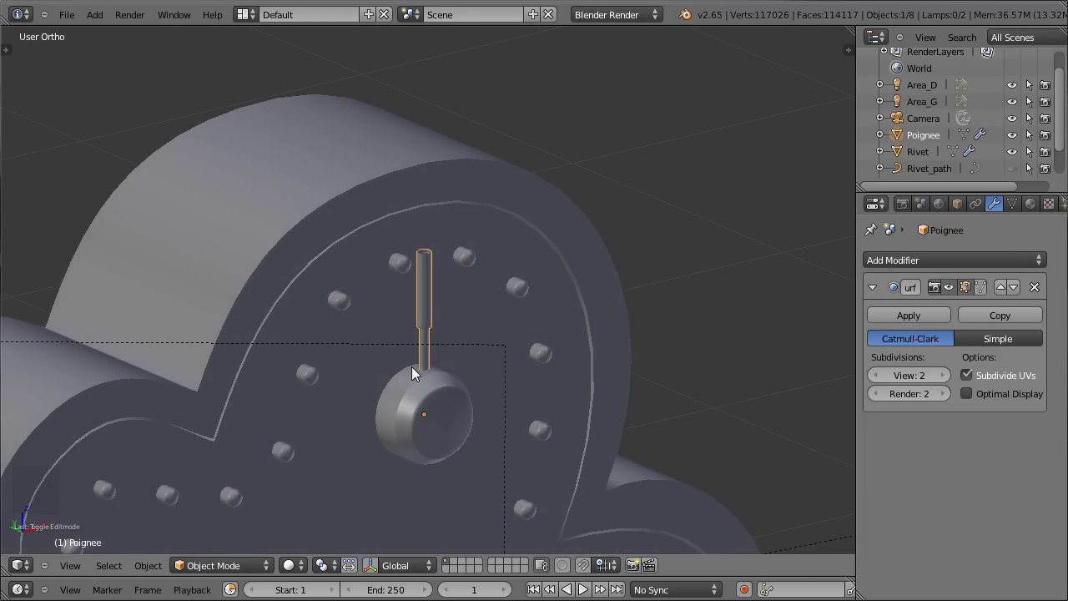
- Select the handle rod in front view and lengthen its top in Edit Mode
key(KP_1)
right_click(406, 404)
right_click(445, 368)
key(g)
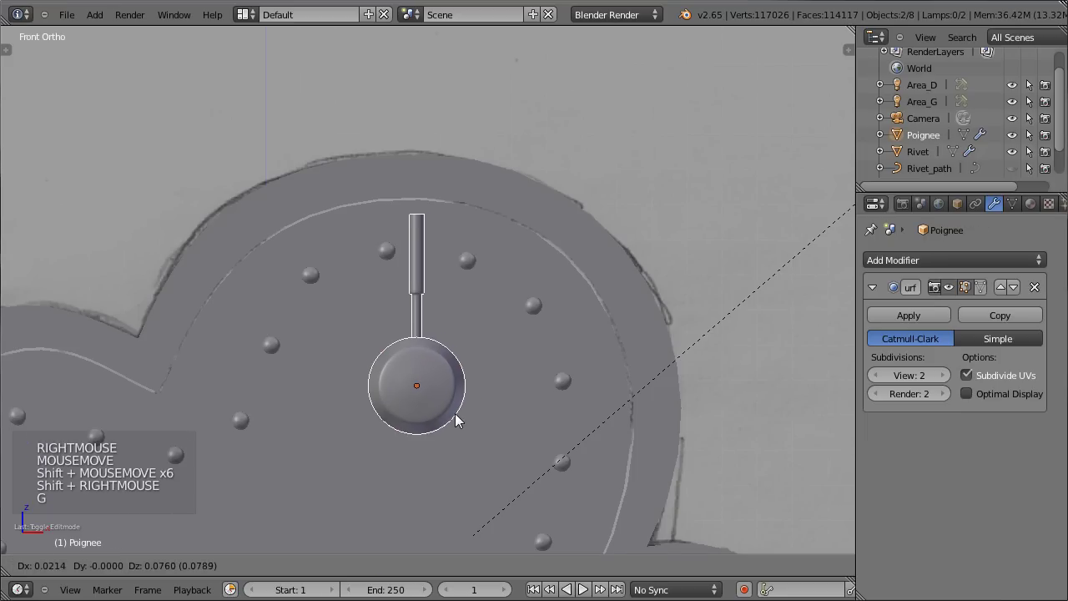
scroll(down, 3)
scroll(down, 3)
middle_click(430, 361)
scroll(up, 3)
key(KP_1)
scroll(up, 3)
key(a)
key(Tab)
key(a)
key(z)
key(s)
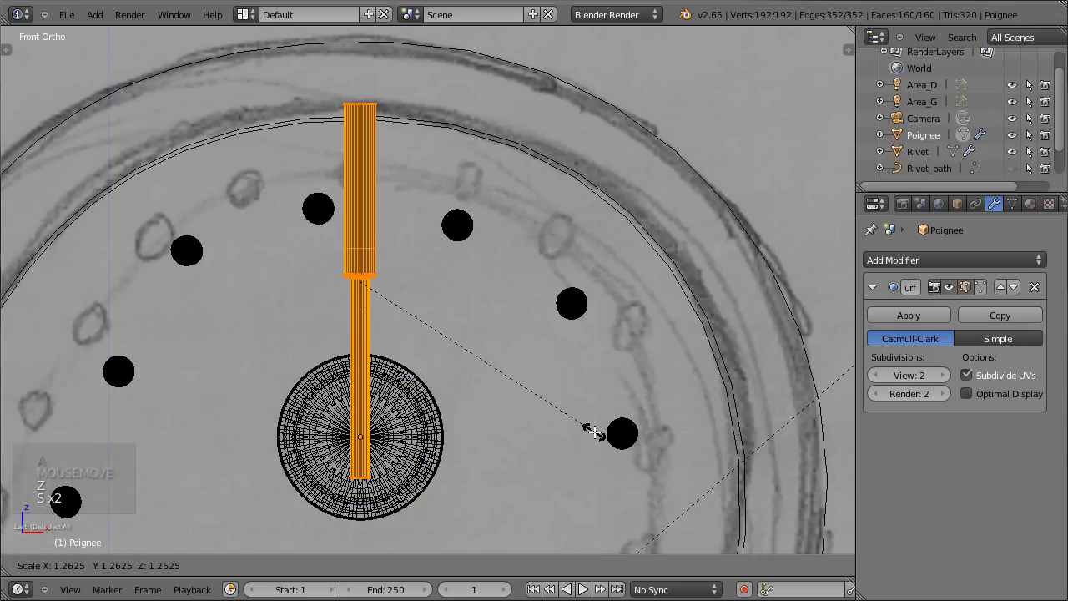
key(g)
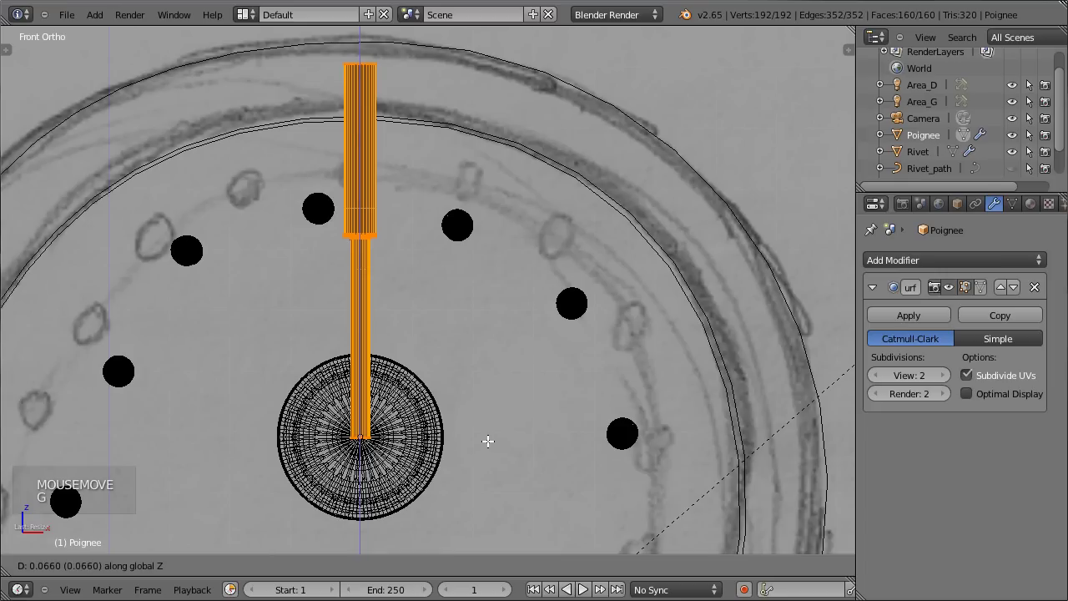
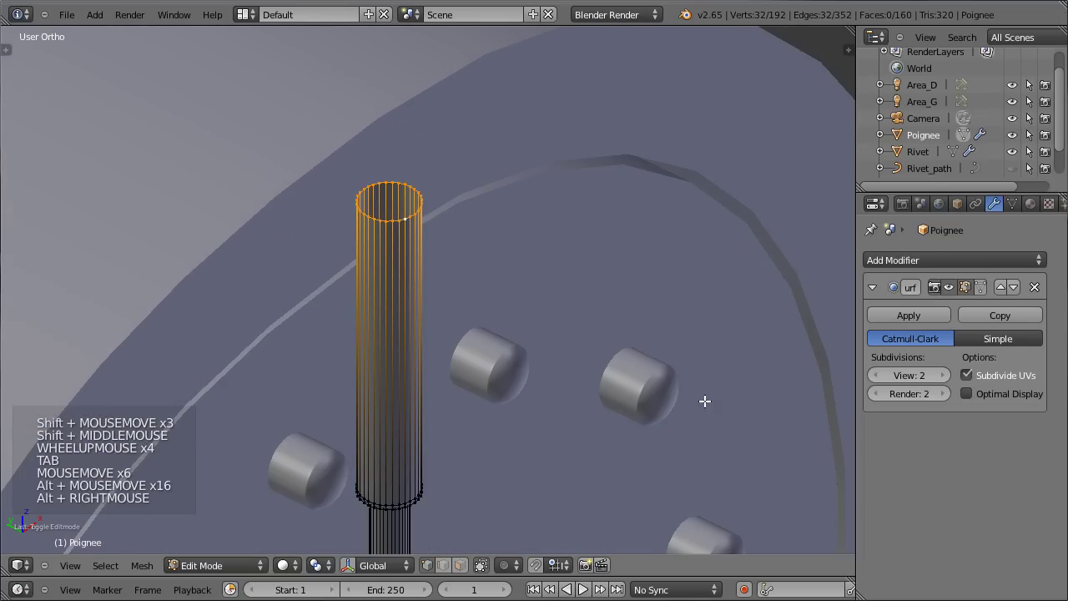
- Extrude the top ring, shrink it inward and merge it at centre to cap the rod
key(e)
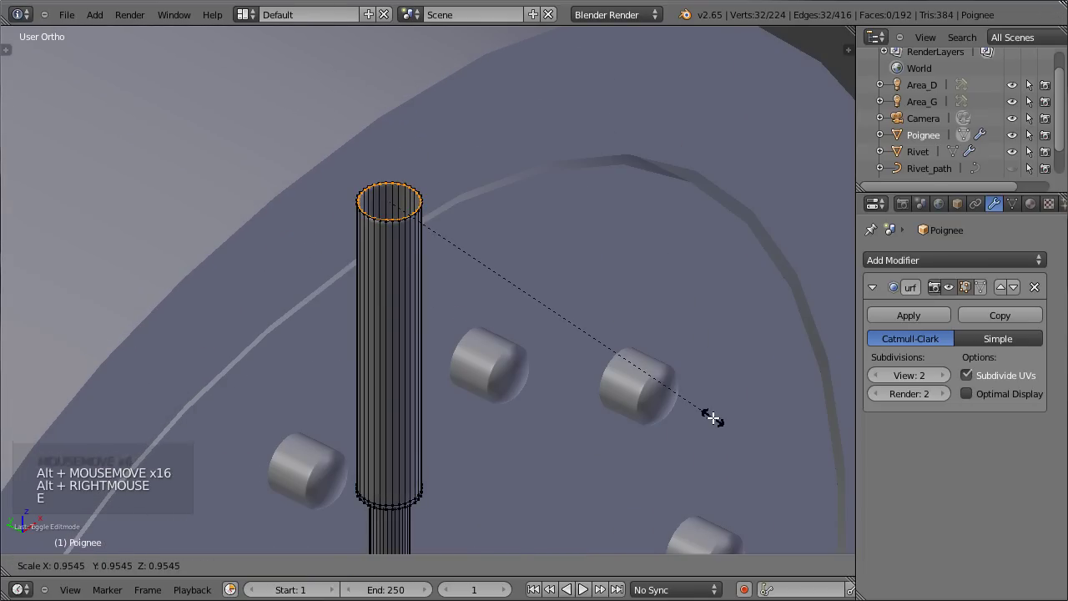
key(e)
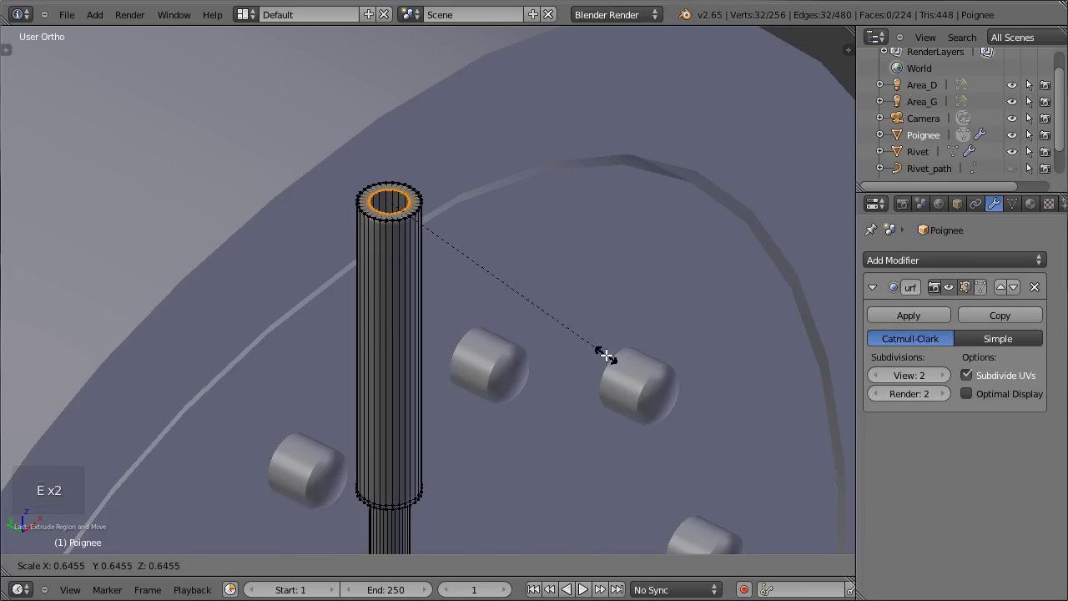
key(w)
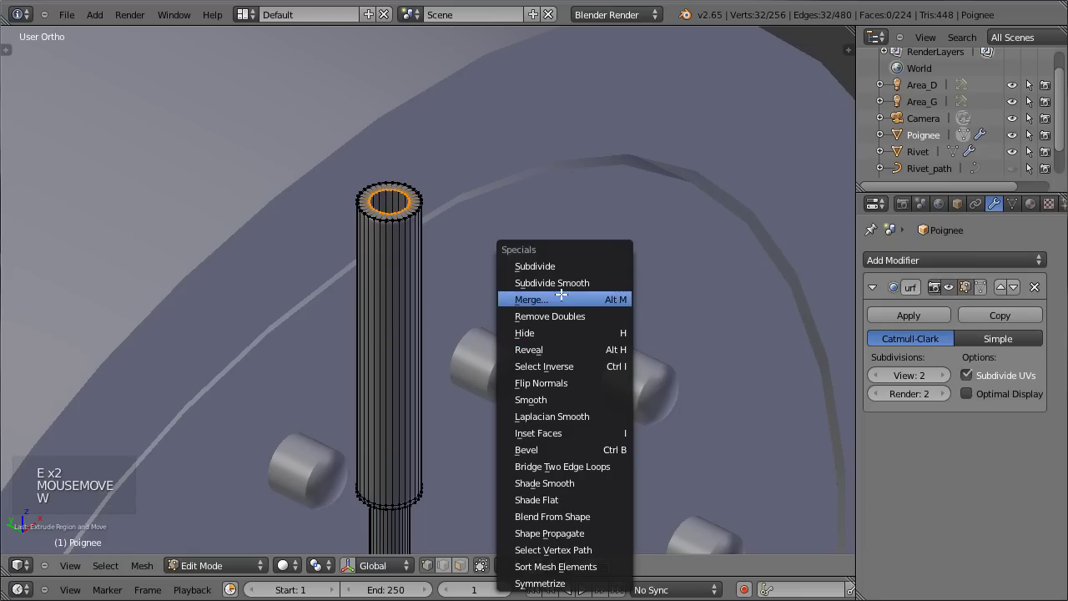
key(Tab)
middle_click(512, 360)
middle_click(537, 221)
key(Tab)
key(ctrl+r)
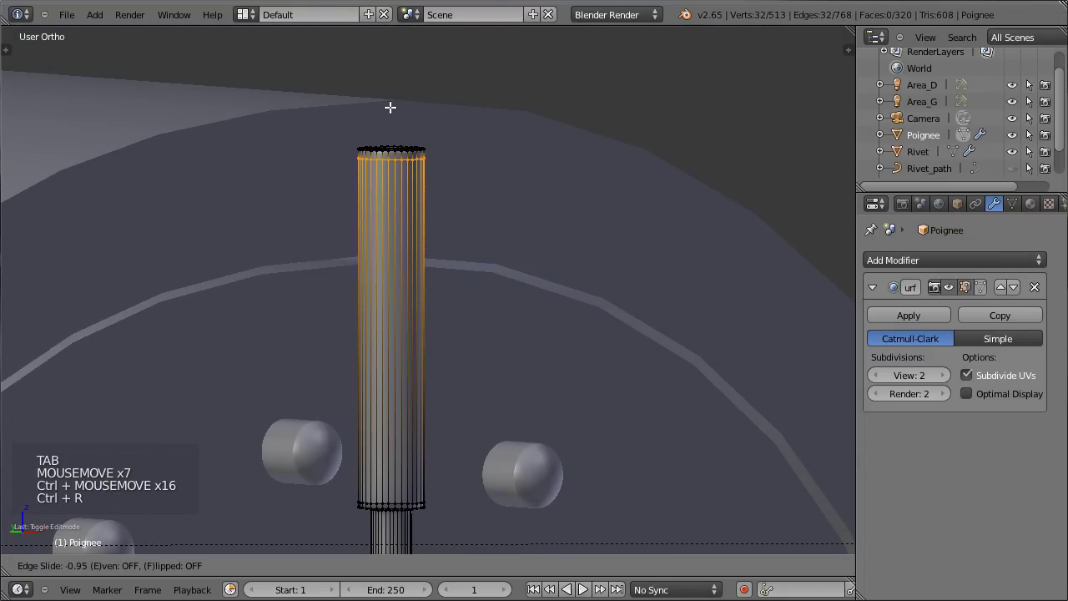
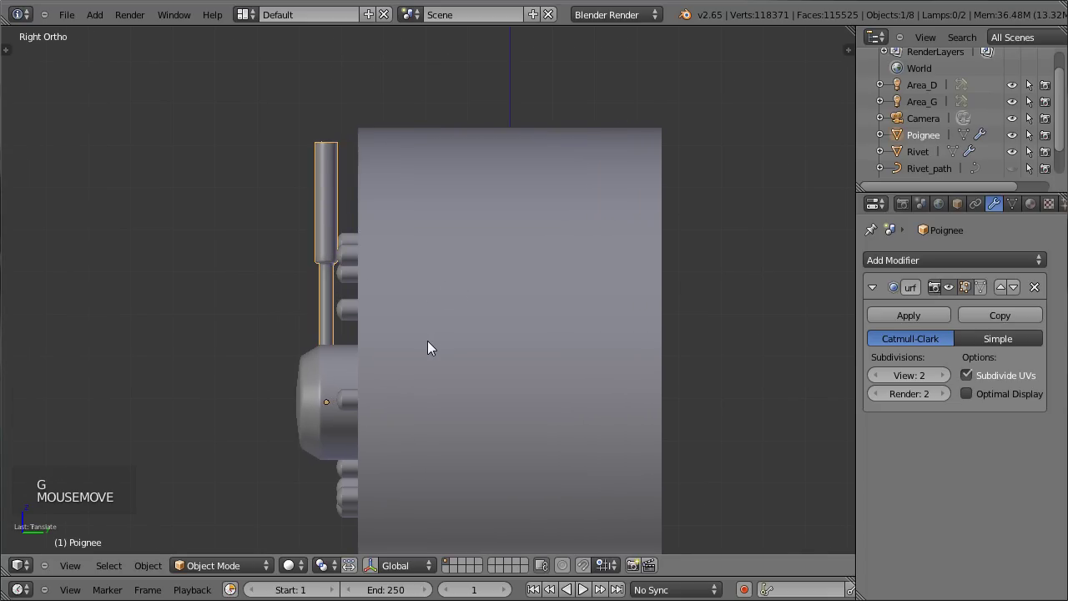
middle_click(151, 325)
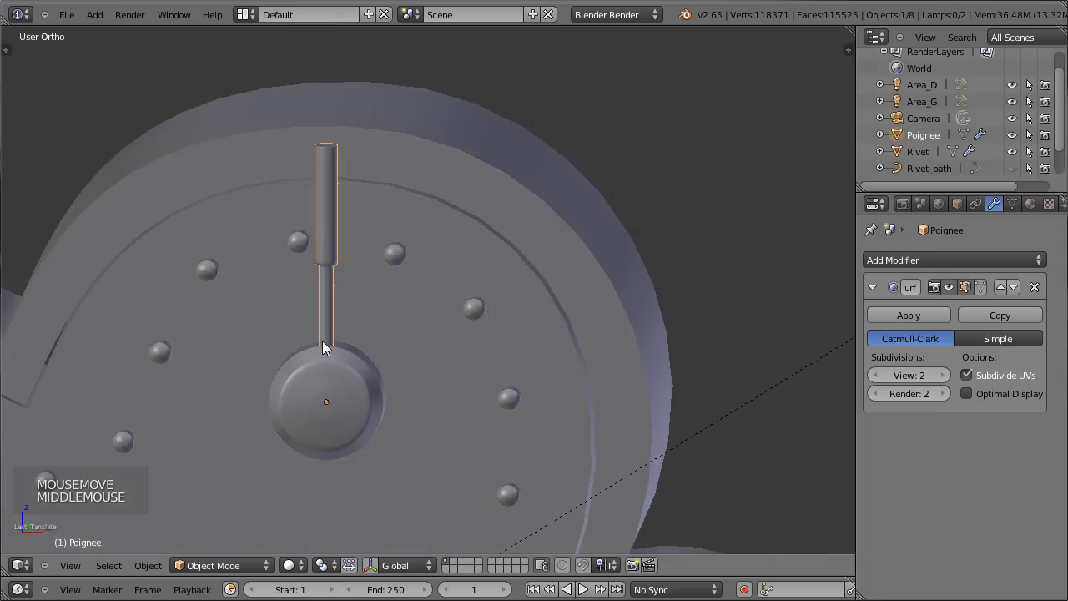
key(ctrl+s)
middle_click(524, 358)
scroll(down, 3)
middle_click(432, 356)
key(ctrl+s)
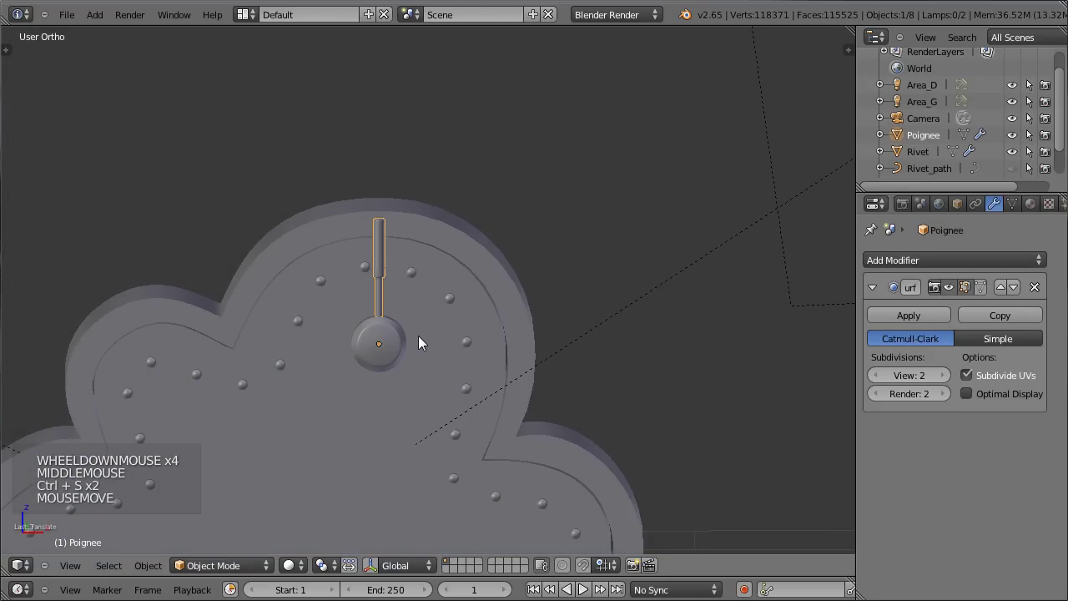
key(KP_1)
scroll(down, 3)
middle_click(408, 370)
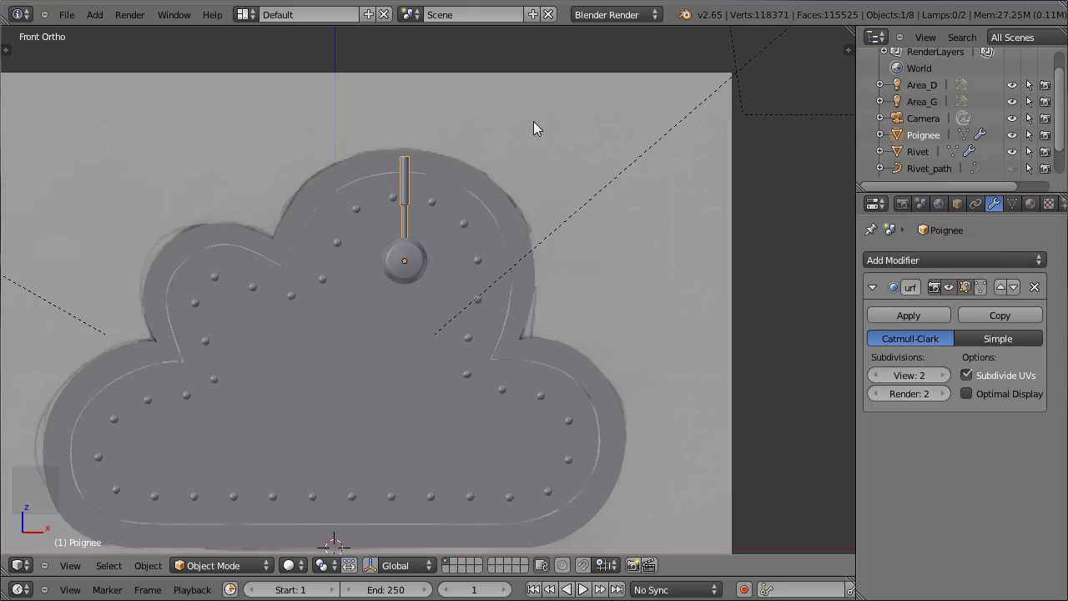
- Add an Empty, select the handle's round hub and snap the 3D cursor to it
key(shift+a)
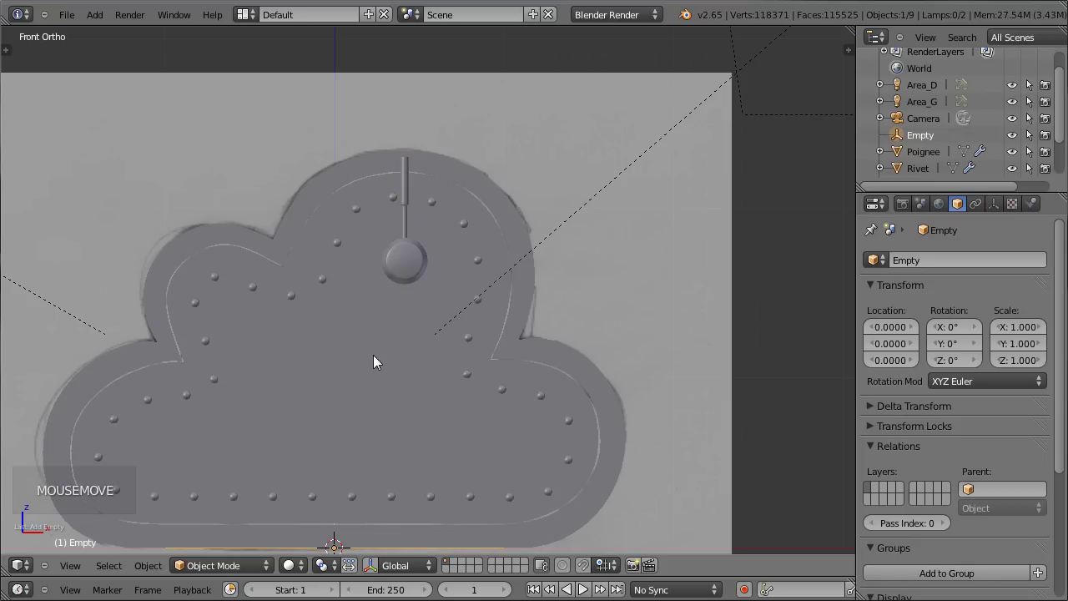
key(z)
middle_click(409, 354)
scroll(down, 3)
middle_click(375, 257)
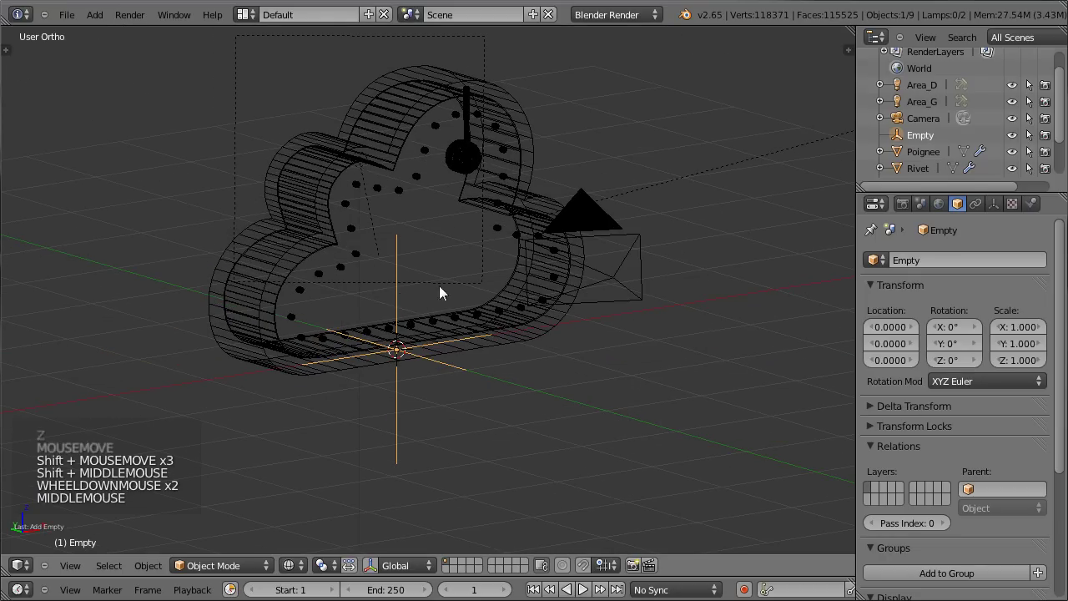
middle_click(437, 265)
middle_click(454, 289)
right_click(452, 172)
middle_click(587, 207)
middle_click(541, 243)
scroll(up, 3)
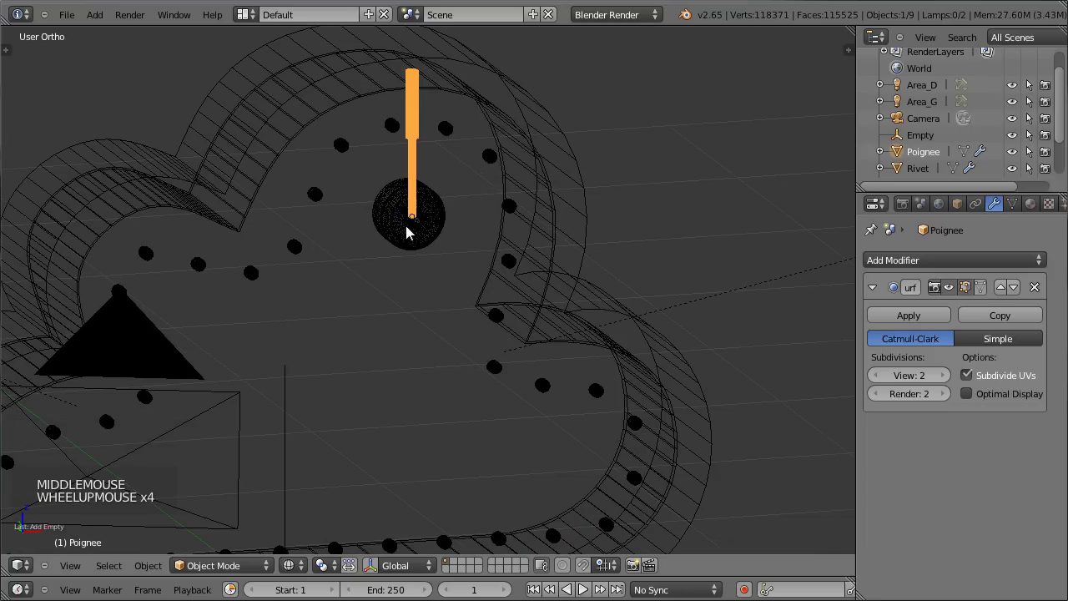
key(shift+s)
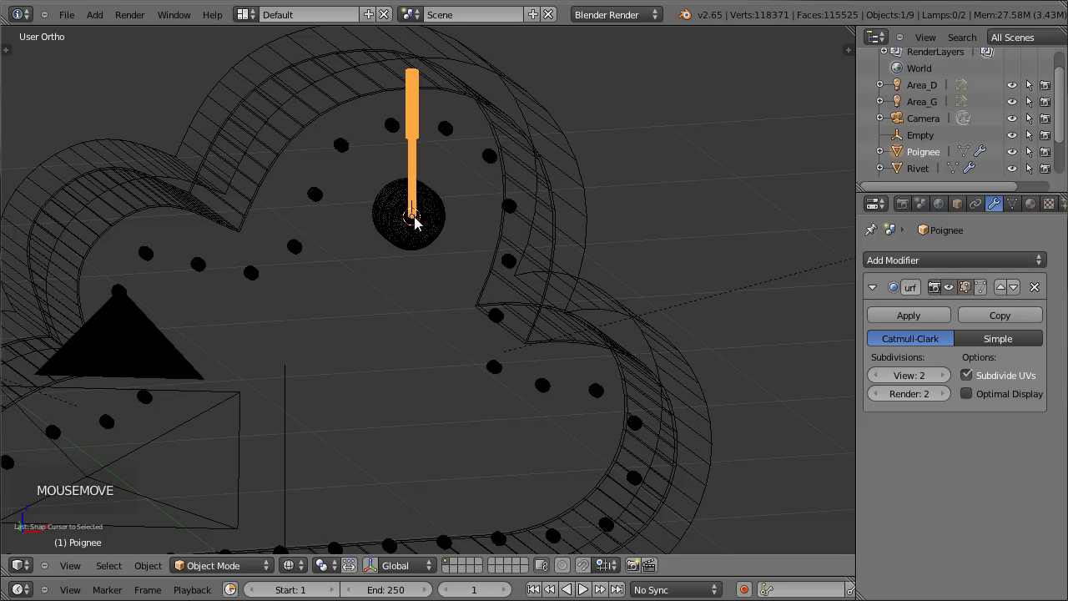
- Snap the Empty to the cursor so it sits at the hub's centre
scroll(up, 3)
scroll(down, 3)
right_click(319, 378)
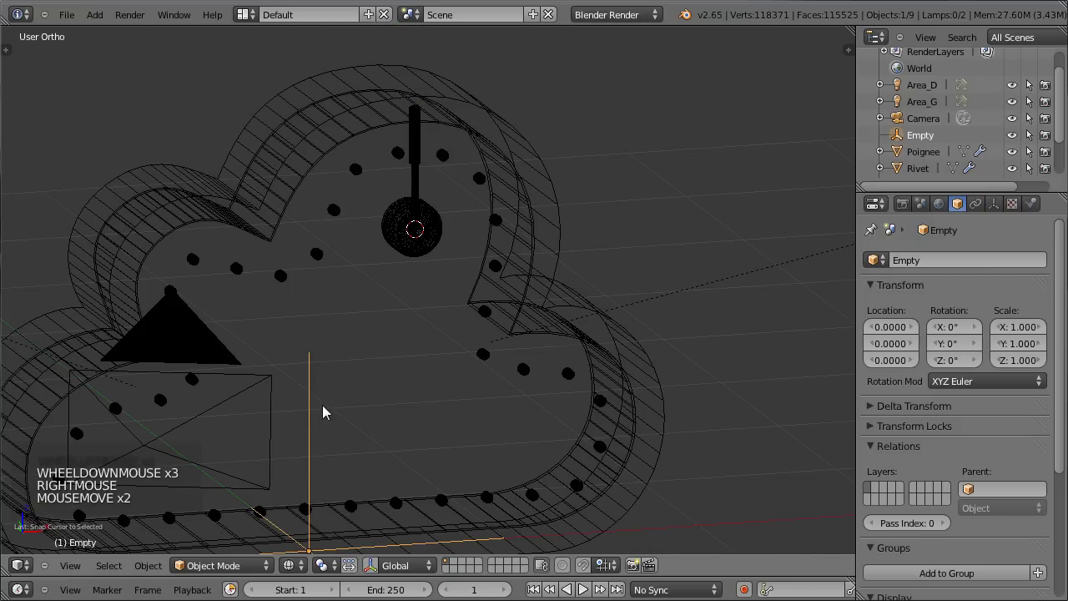
key(shift+s)
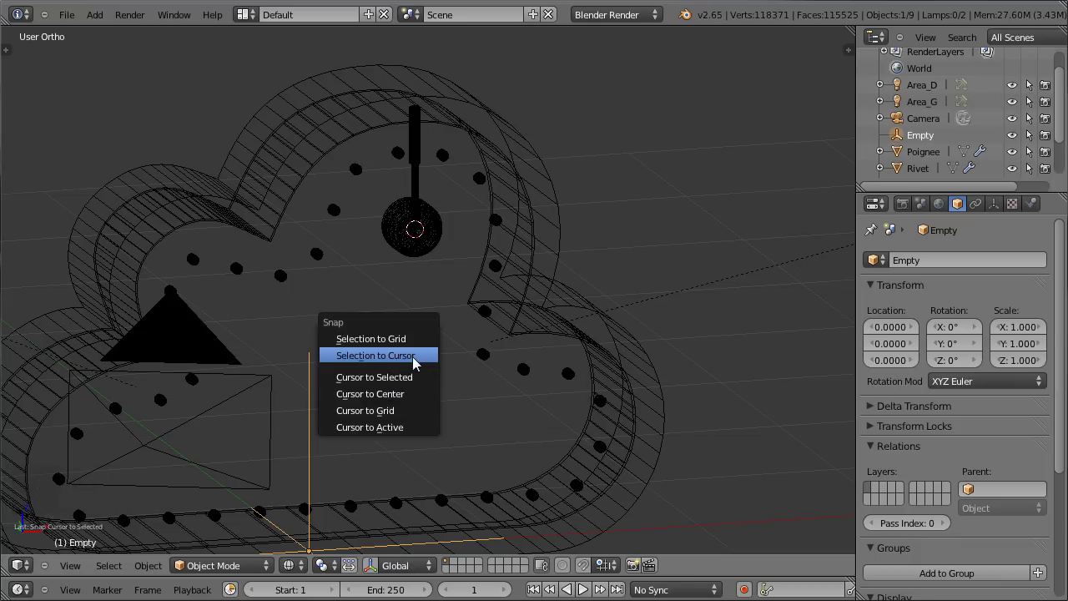
scroll(up, 3)
right_click(412, 172)
right_click(414, 169)
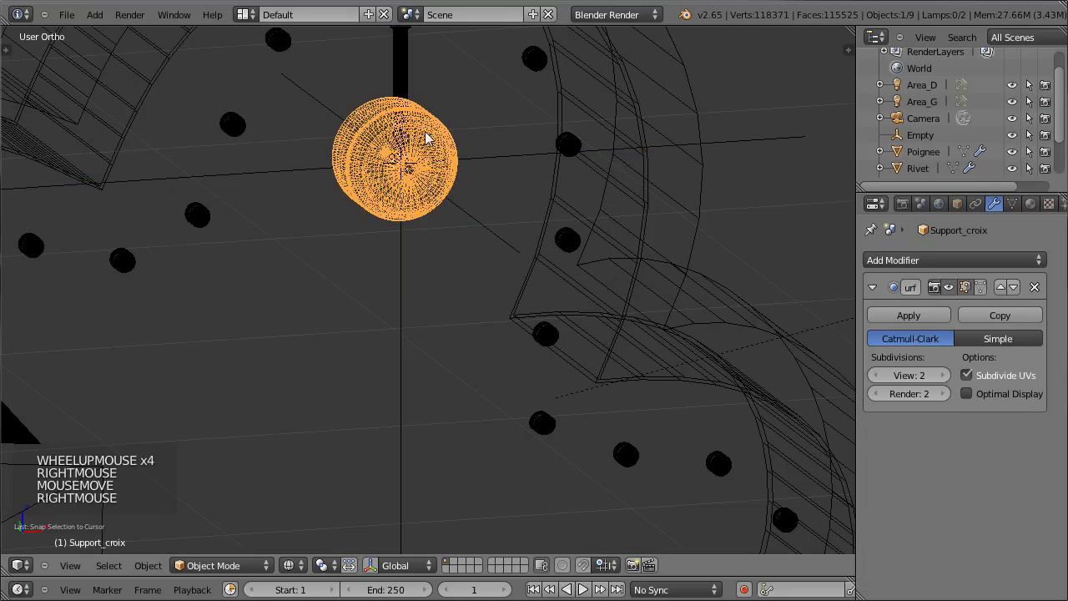
right_click(531, 158)
middle_click(562, 206)
- Give Poignee an Array modifier with Relative Offset off and Object Offset using the Empty
scroll(down, 3)
key(KP_1)
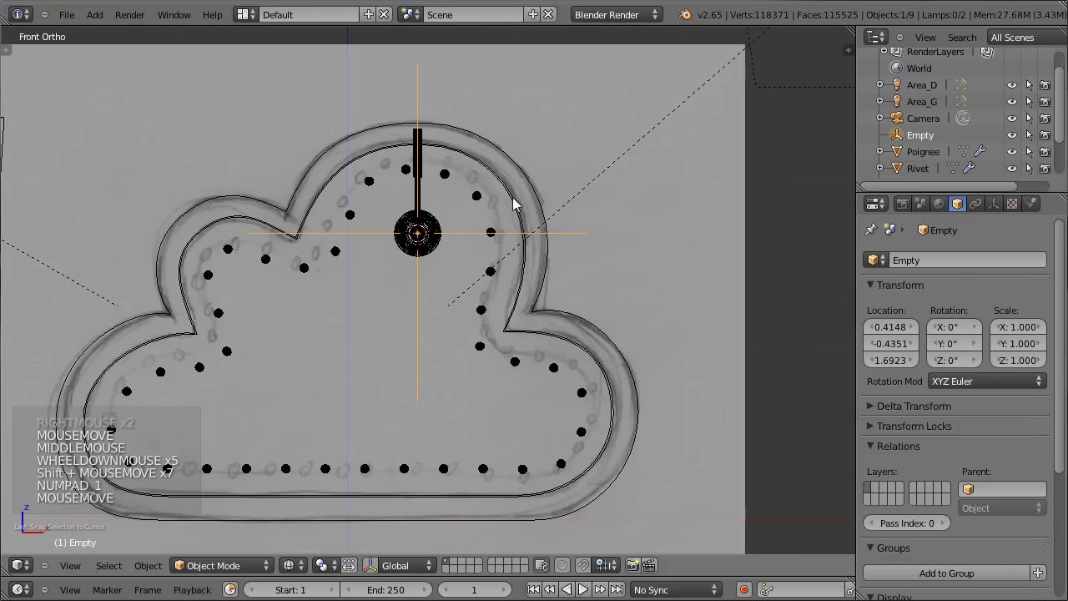
right_click(425, 159)
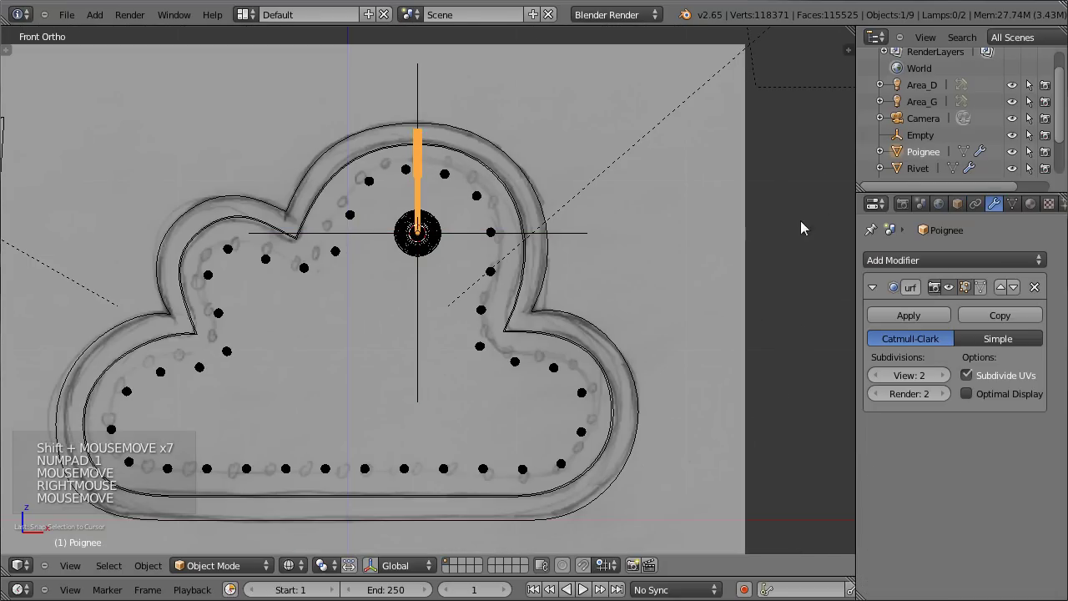
click(872, 290)
scroll(down, 3)
scroll(down, 3)
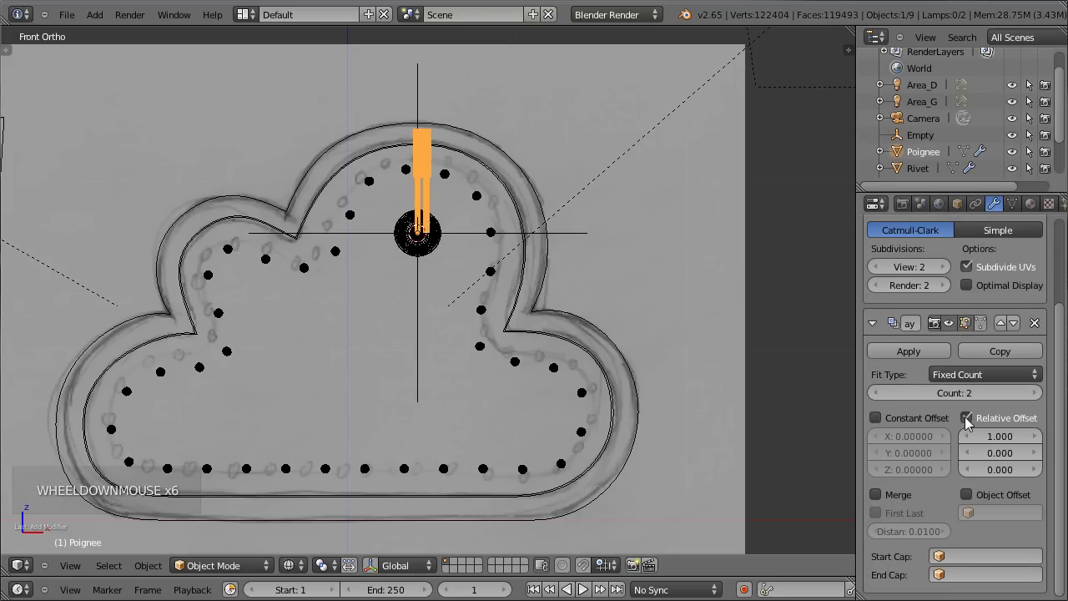
click(972, 423)
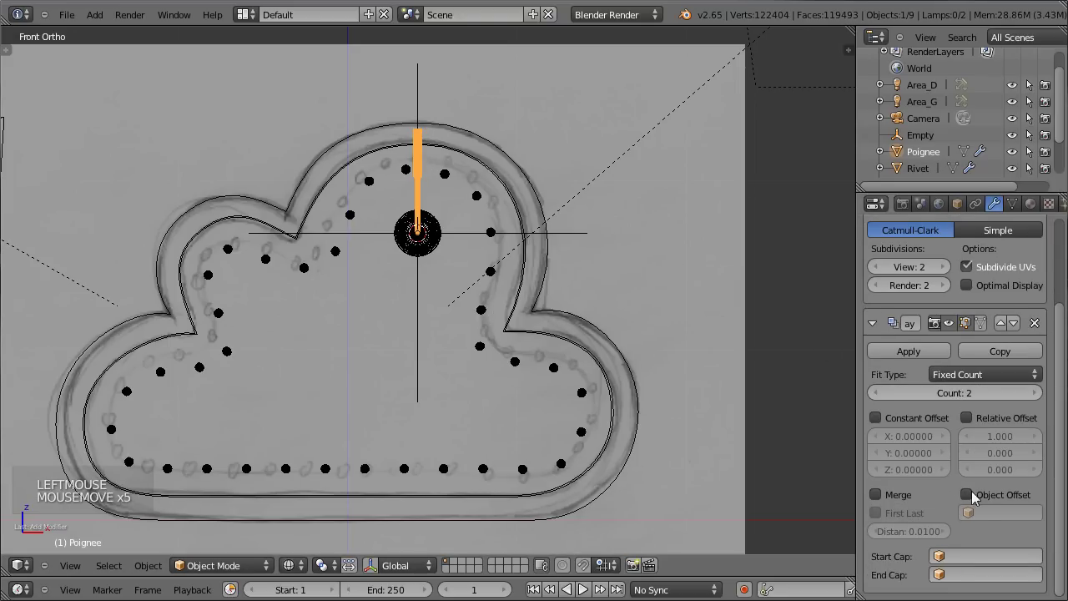
click(971, 497)
click(987, 516)
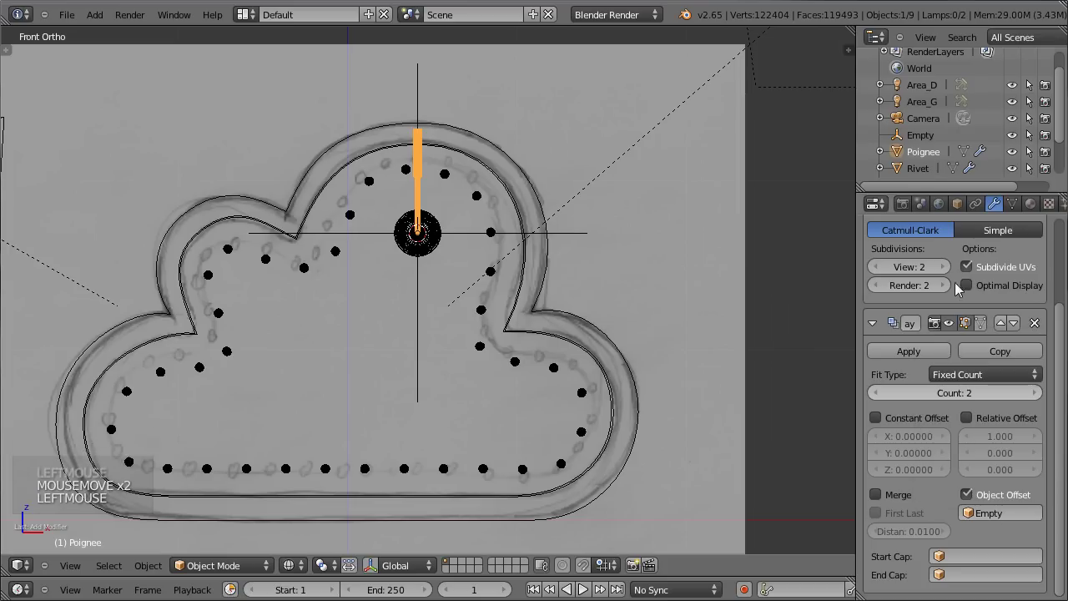
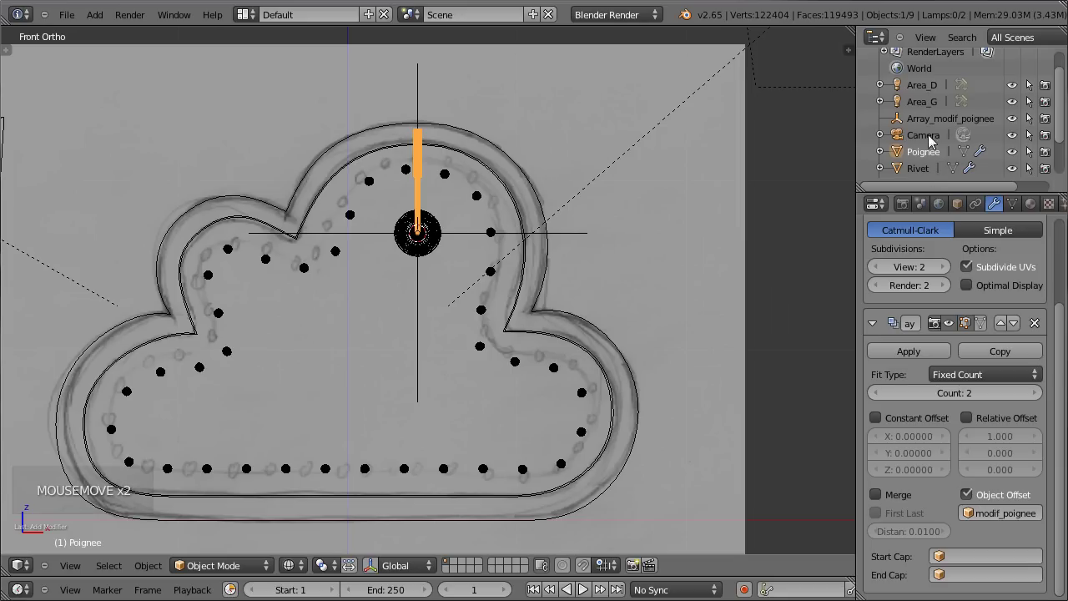
- Rename the Empty Array_modif_poignee, select it and start rotating it about the hub
click(931, 123)
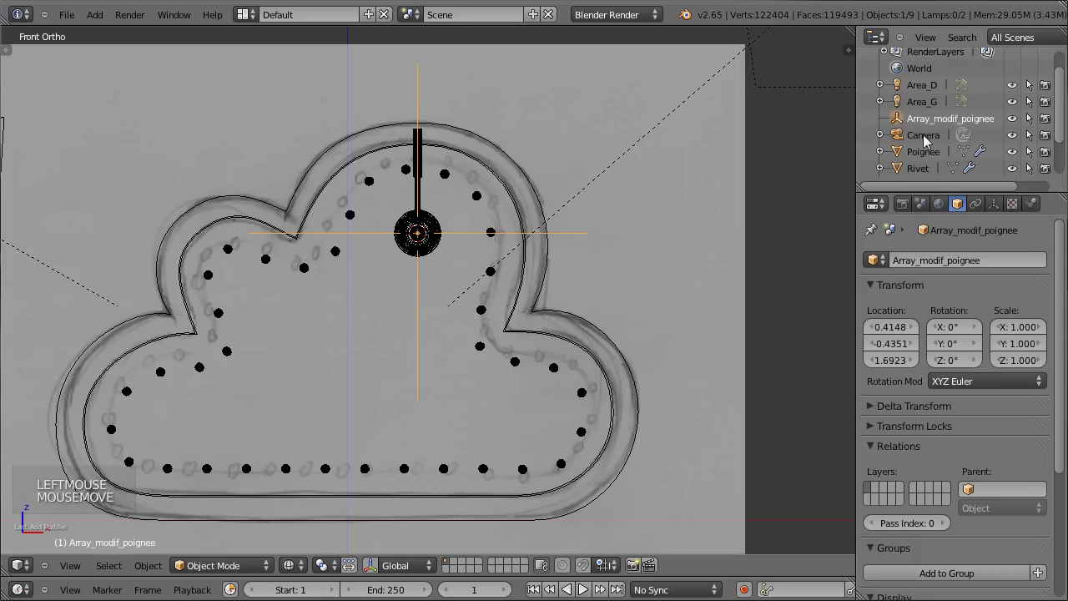
right_click(422, 179)
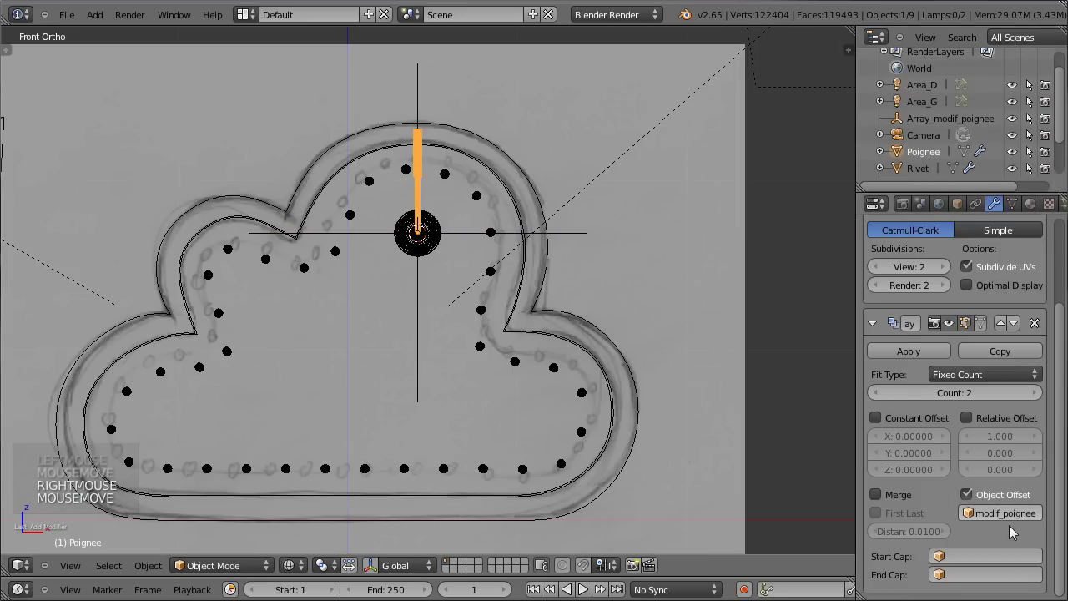
click(1012, 516)
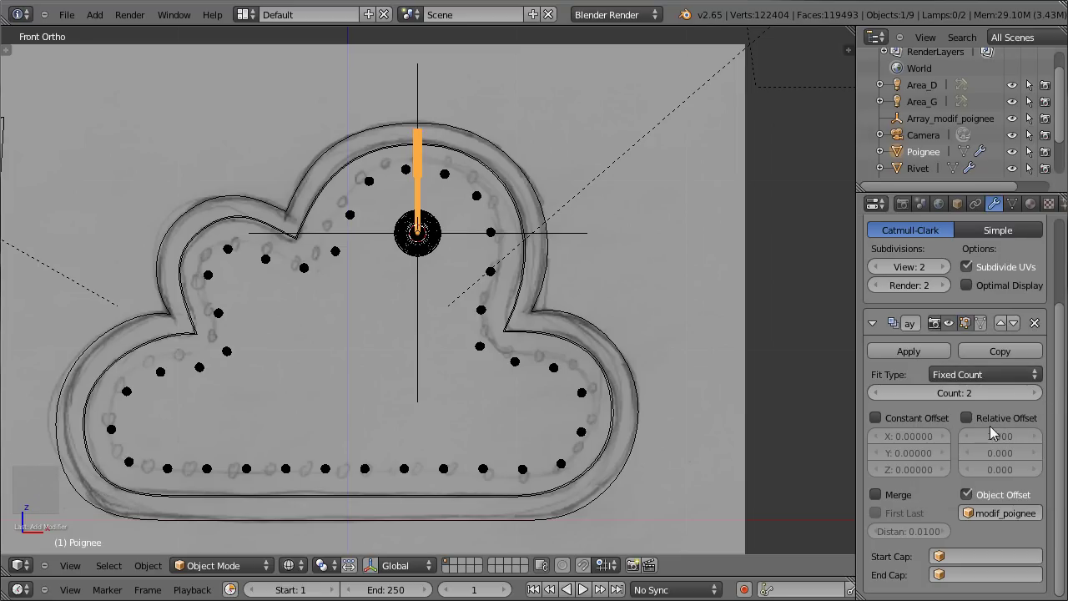
right_click(552, 237)
right_click(419, 101)
key(r)
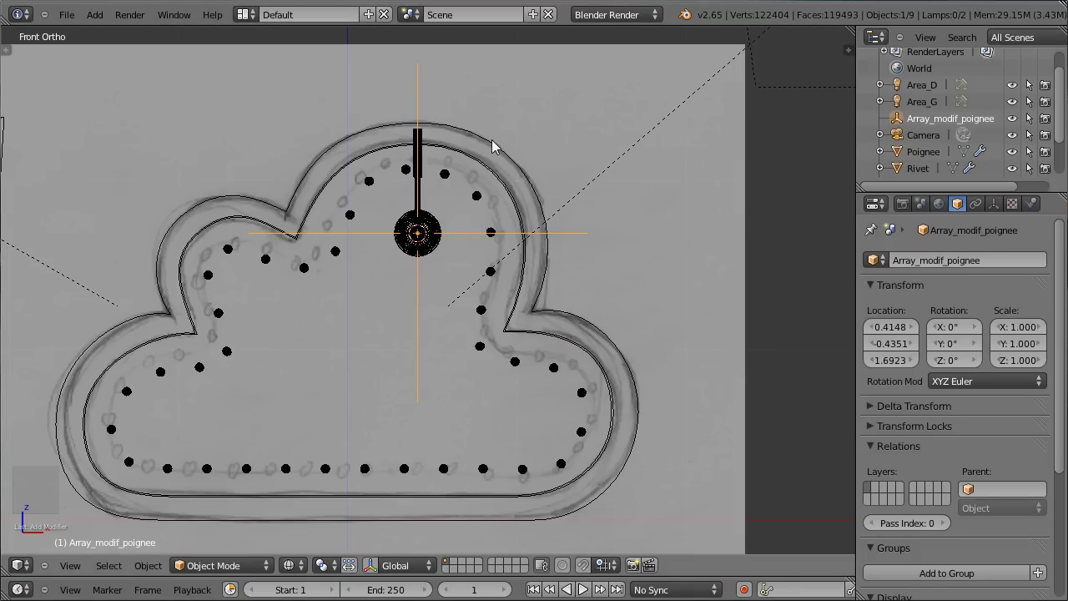
- Rotate the empty 72° and raise Poignee's Array Count to 5 for five evenly spaced spokes
key(r)
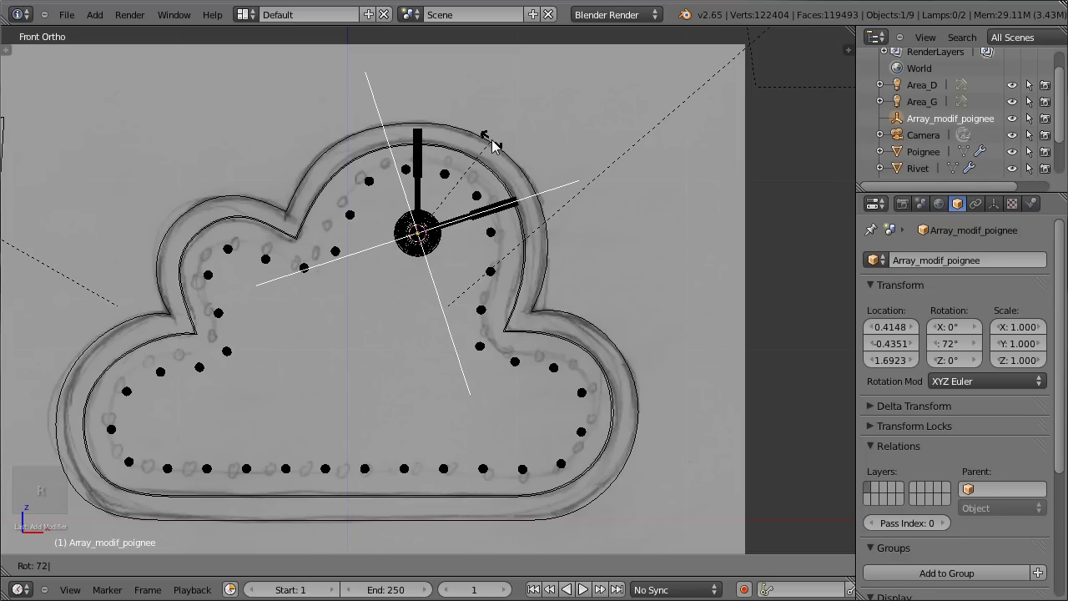
scroll(up, 3)
right_click(412, 141)
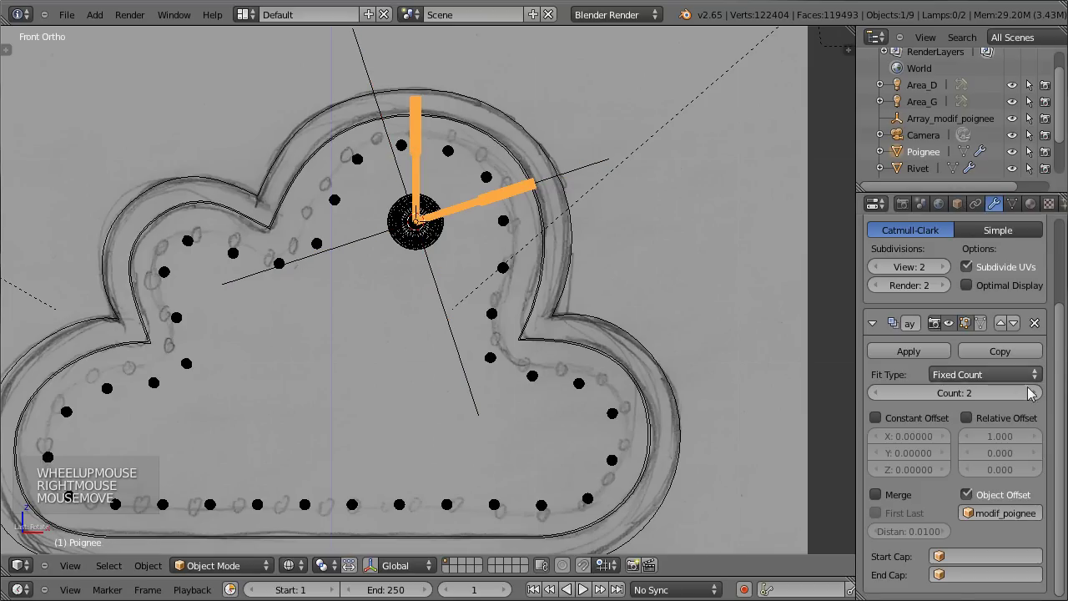
double_click(1041, 394)
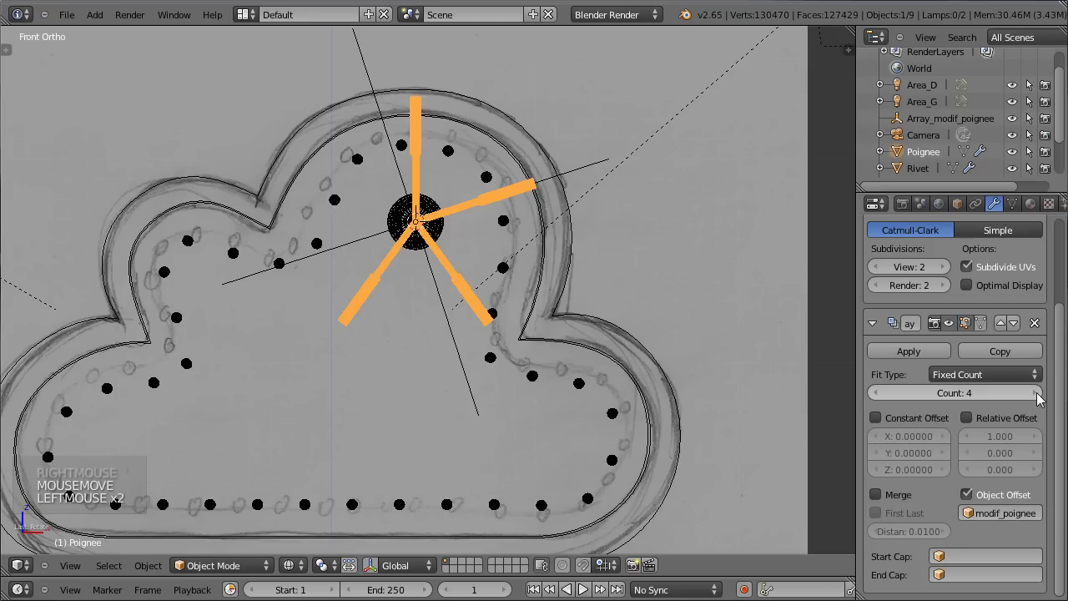
click(1040, 395)
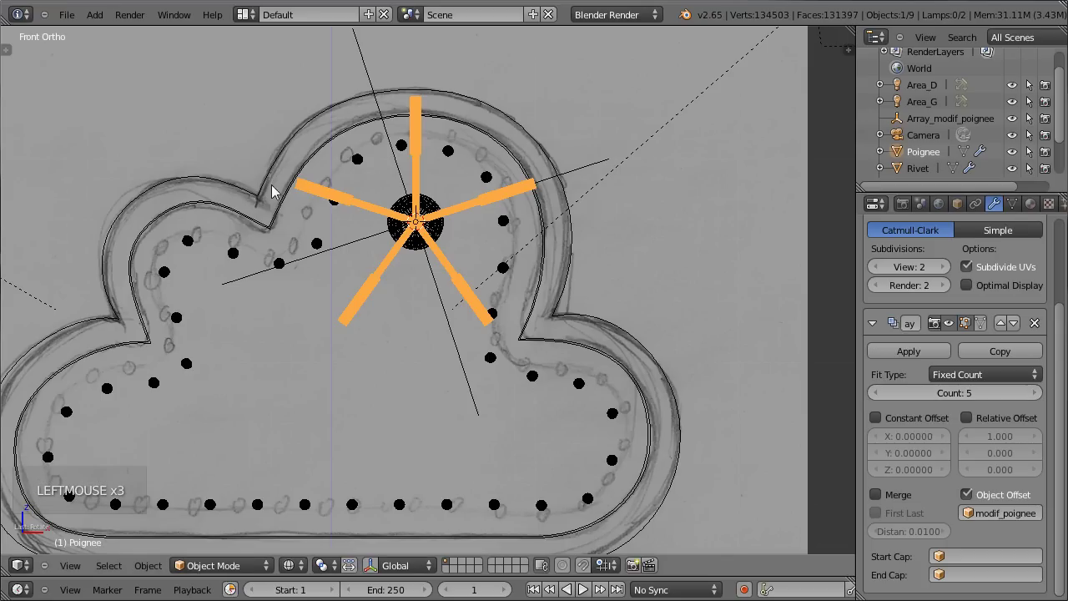
key(z)
middle_click(199, 185)
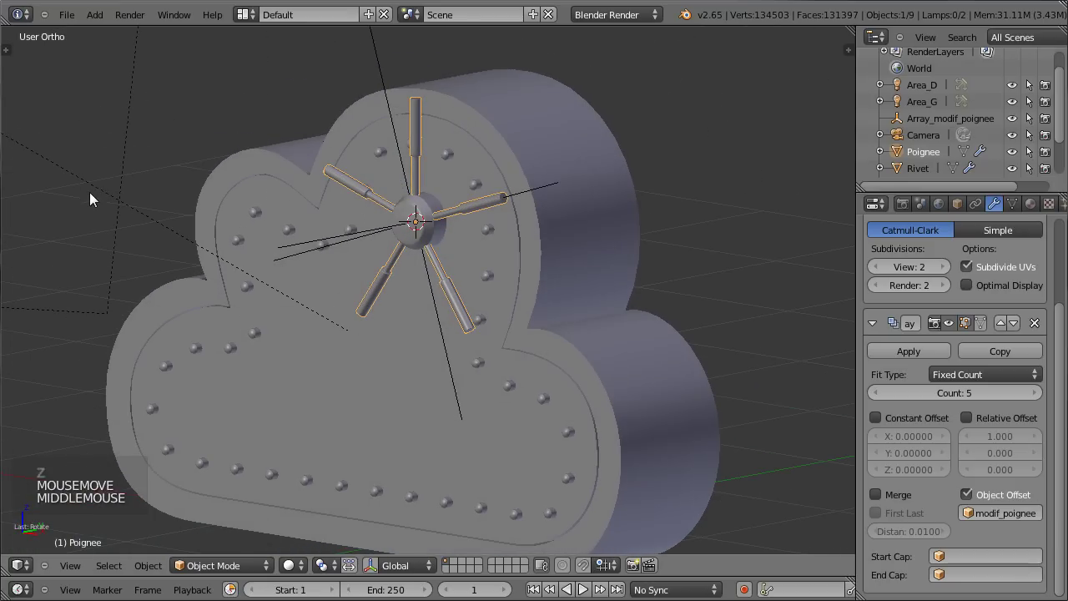
- Switch to the camera view and zoom in on the five-spoke handle
middle_click(494, 230)
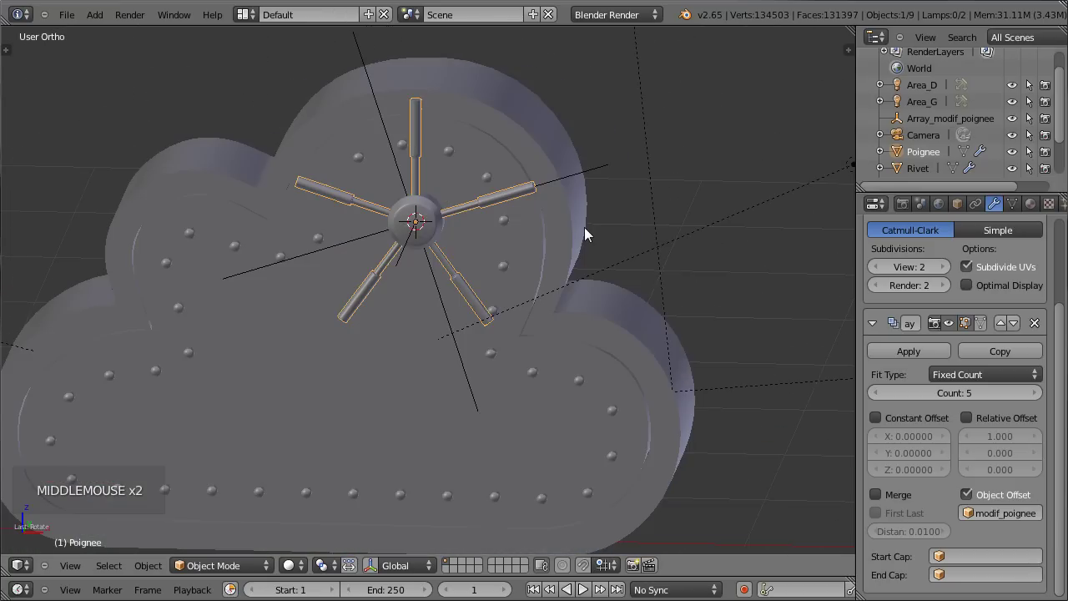
scroll(up, 3)
key(KP_0)
scroll(down, 3)
scroll(up, 3)
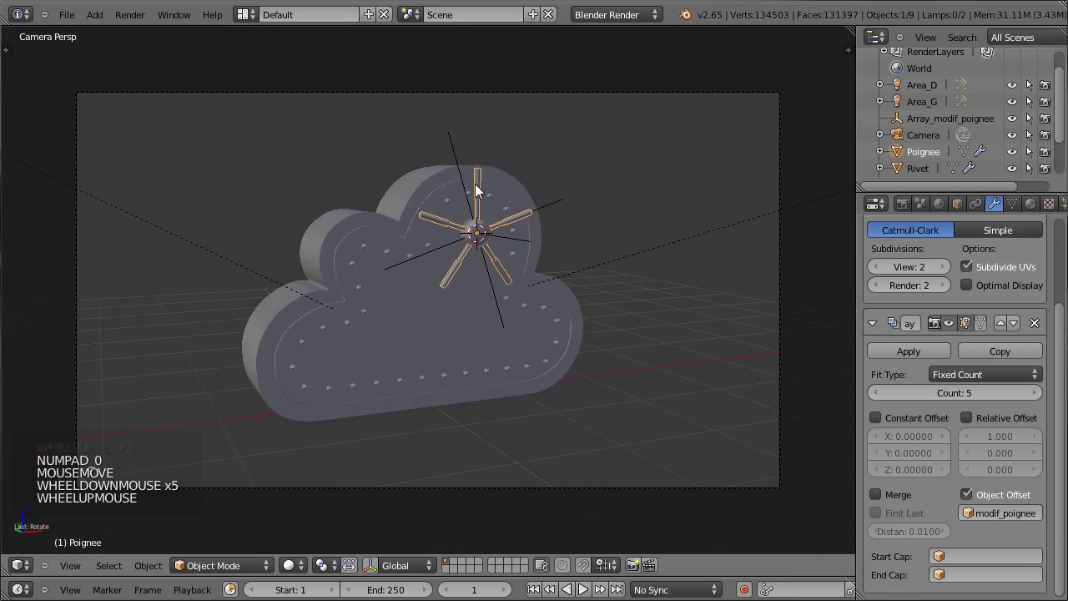
scroll(up, 3)
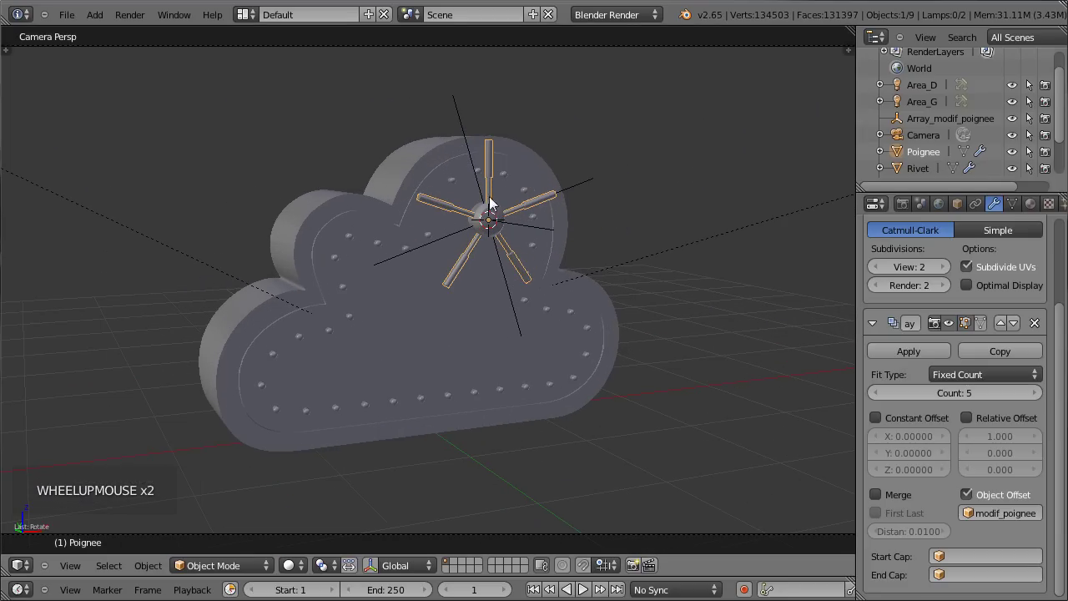
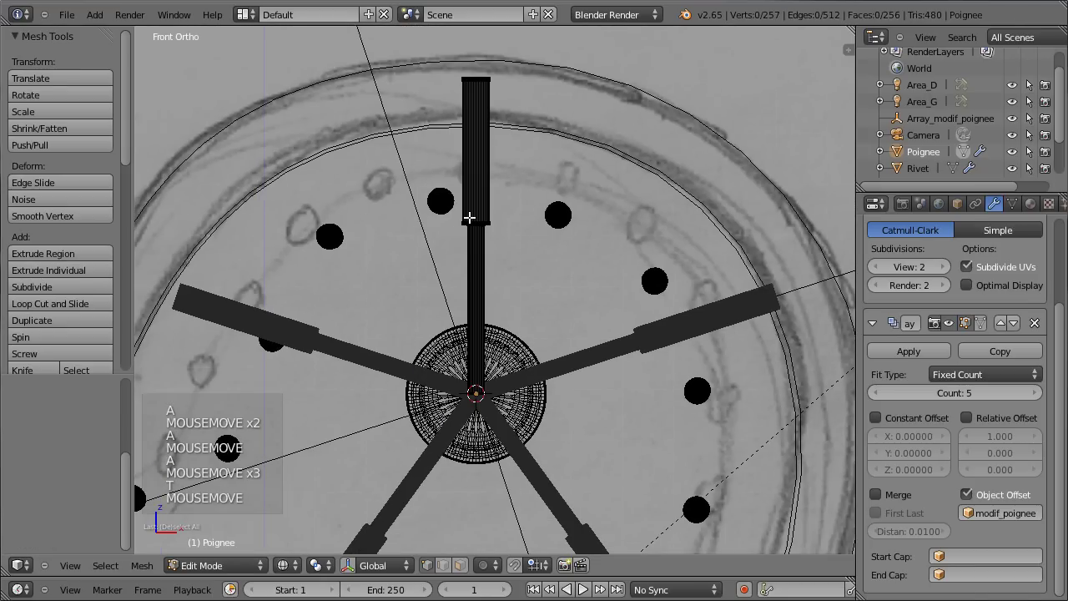
- Resize the whole handle geometry in Edit Mode after checking the spoke shape in solid shading
key(t)
key(b)
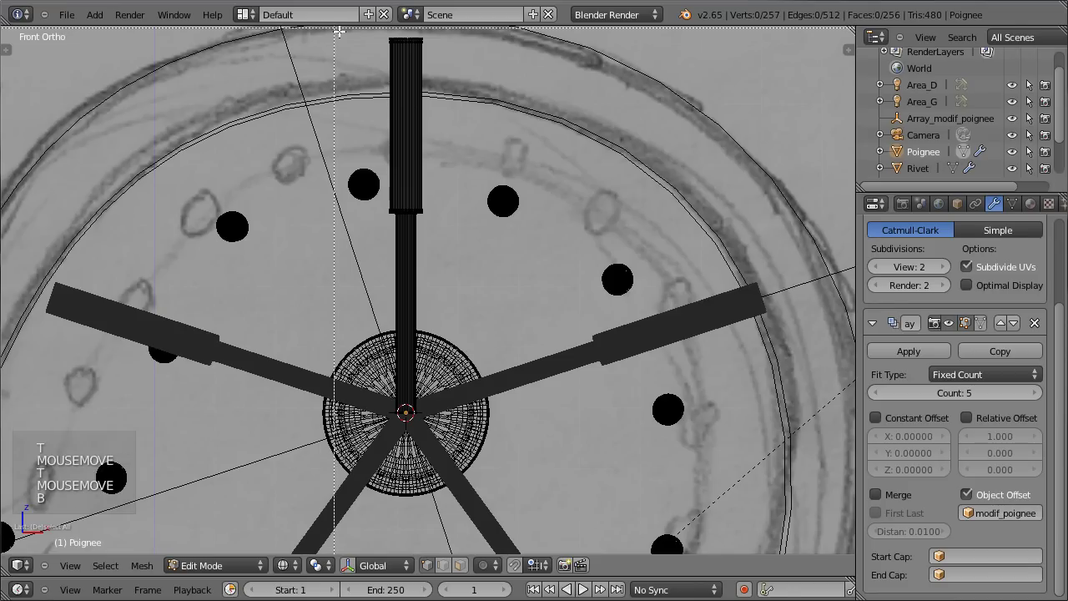
key(g)
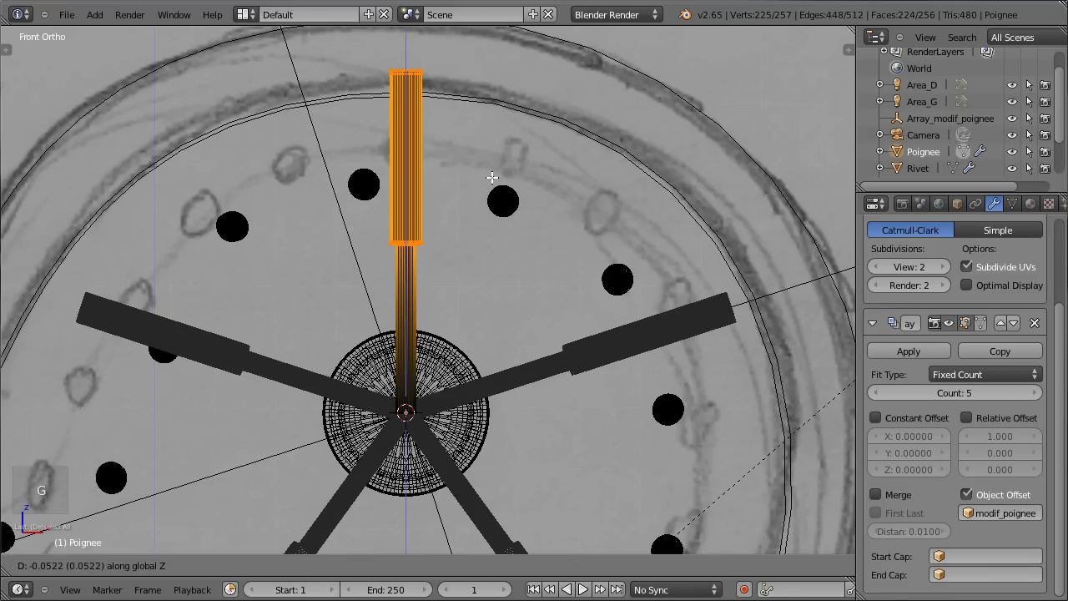
key(z)
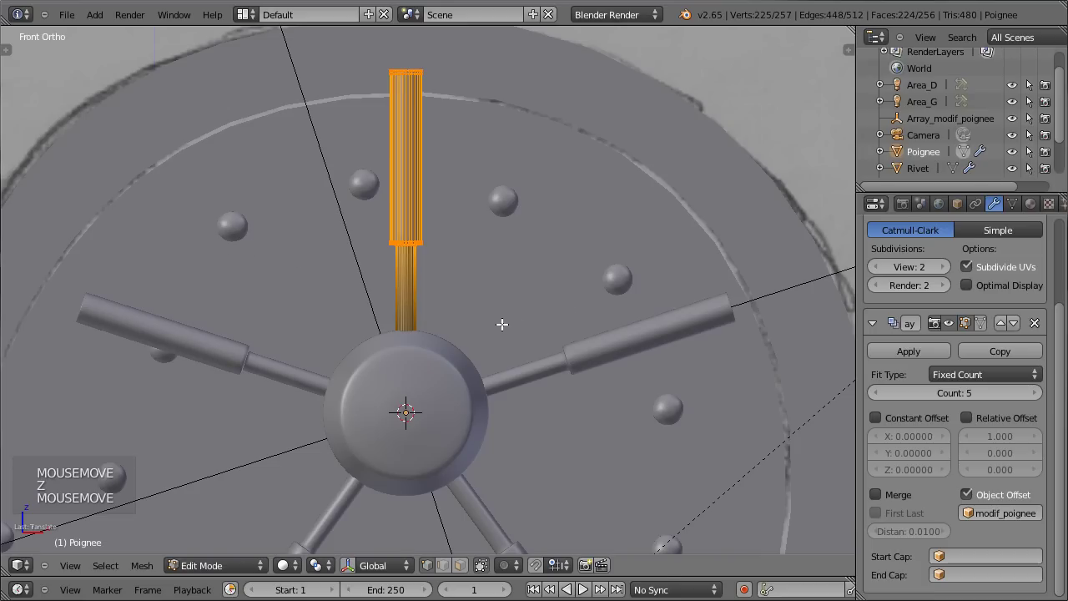
key(z)
key(a)
key(a)
key(s)
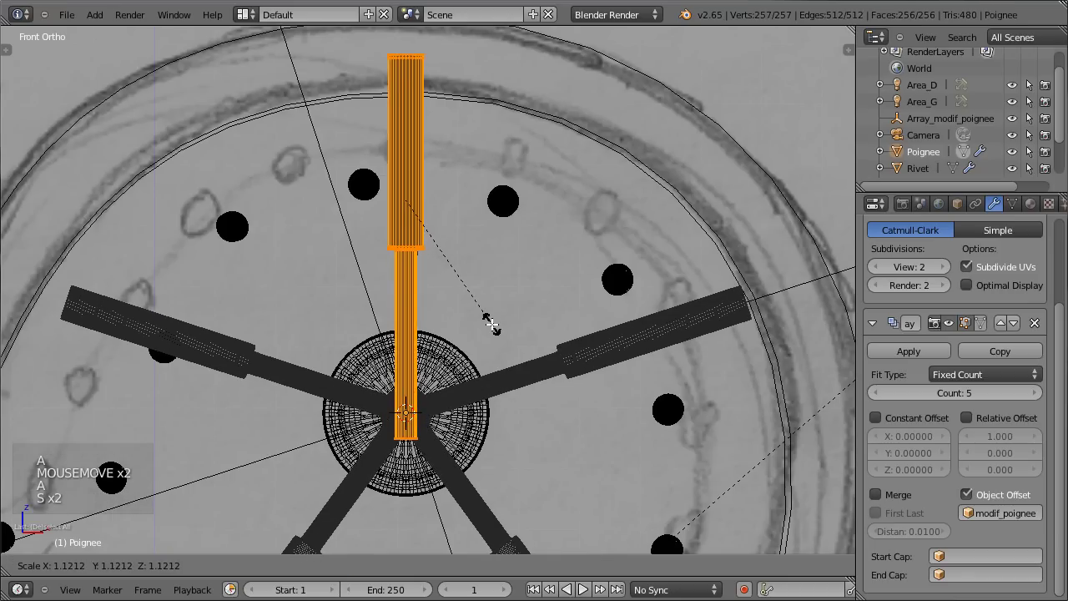
key(Tab)
key(z)
- Inspect the resized handle, then frame the hub centre in front view for editing
middle_click(319, 320)
scroll(down, 3)
middle_click(524, 339)
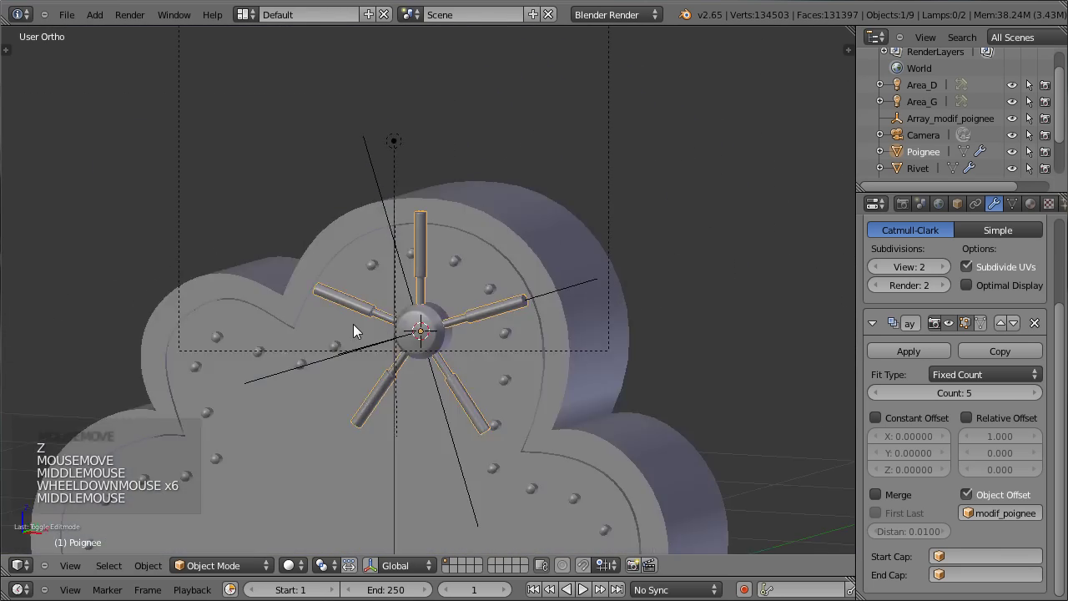
key(KP_1)
key(z)
scroll(up, 3)
middle_click(520, 277)
scroll(up, 3)
- Pull the top spoke's lower shaft back so its inner end meets the hub
key(Tab)
key(a)
key(b)
key(g)
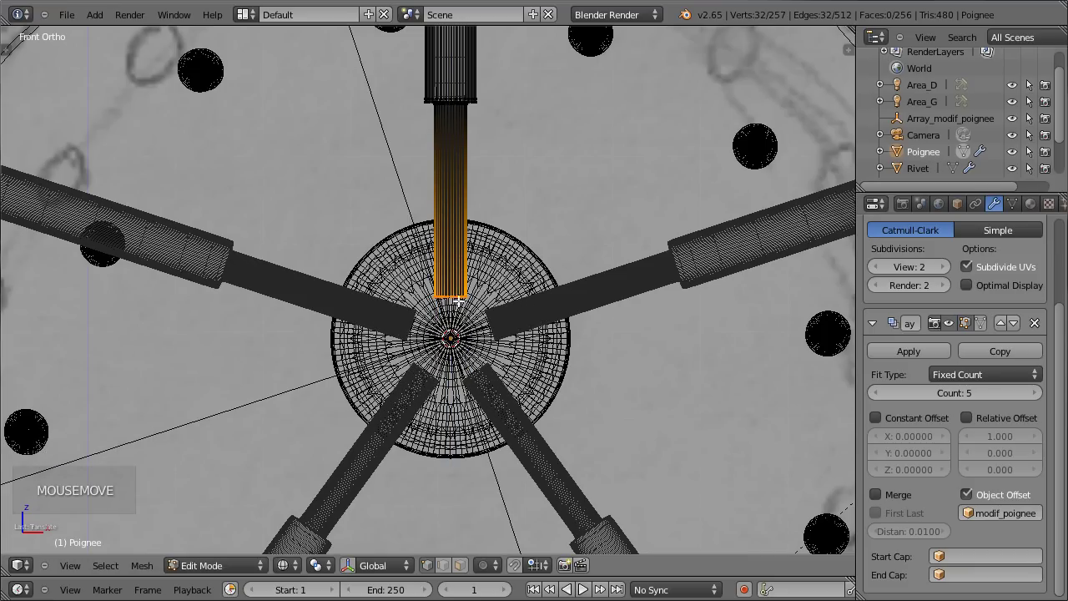
scroll(down, 3)
scroll(up, 3)
scroll(up, 3)
key(Tab)
key(z)
- Check the spokes in 3D and save the project
middle_click(262, 276)
scroll(down, 3)
key(ctrl+s)
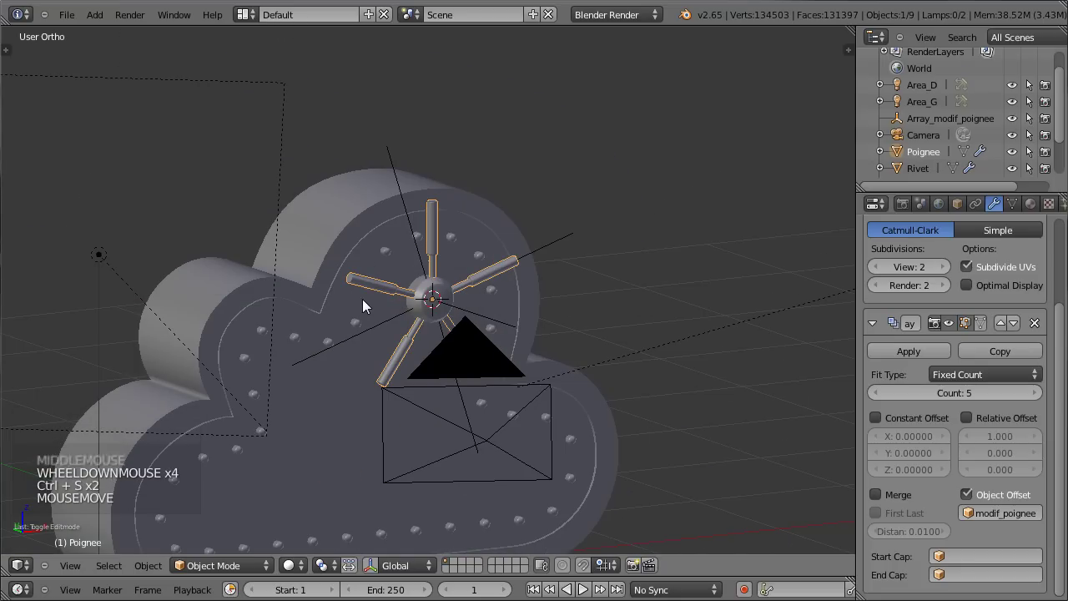
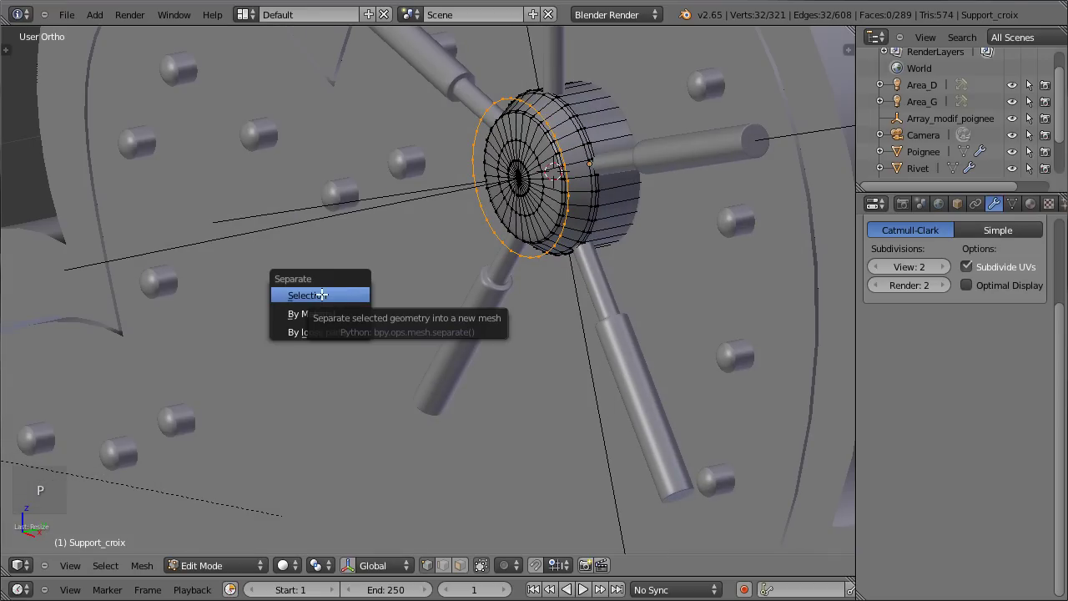
- Separate the rim loop into its own object Support_croix.001 and select it in front view
key(Tab)
right_click(562, 149)
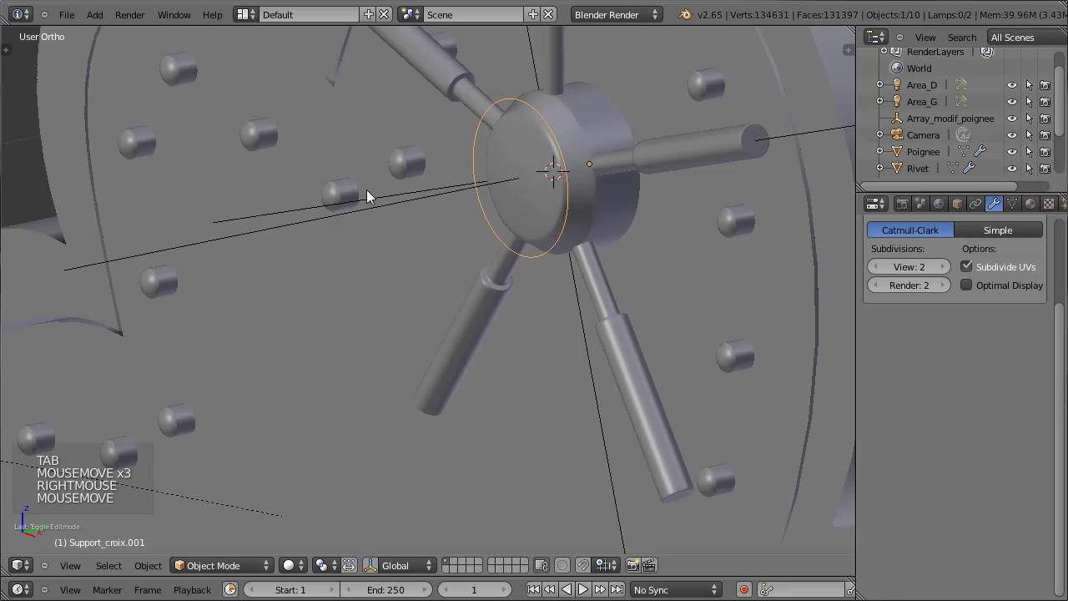
key(KP_1)
scroll(down, 3)
- Move the Support_croix.001 ring onto the safe's lower-left face
key(Tab)
key(Tab)
scroll(down, 3)
middle_click(599, 247)
scroll(down, 3)
key(g)
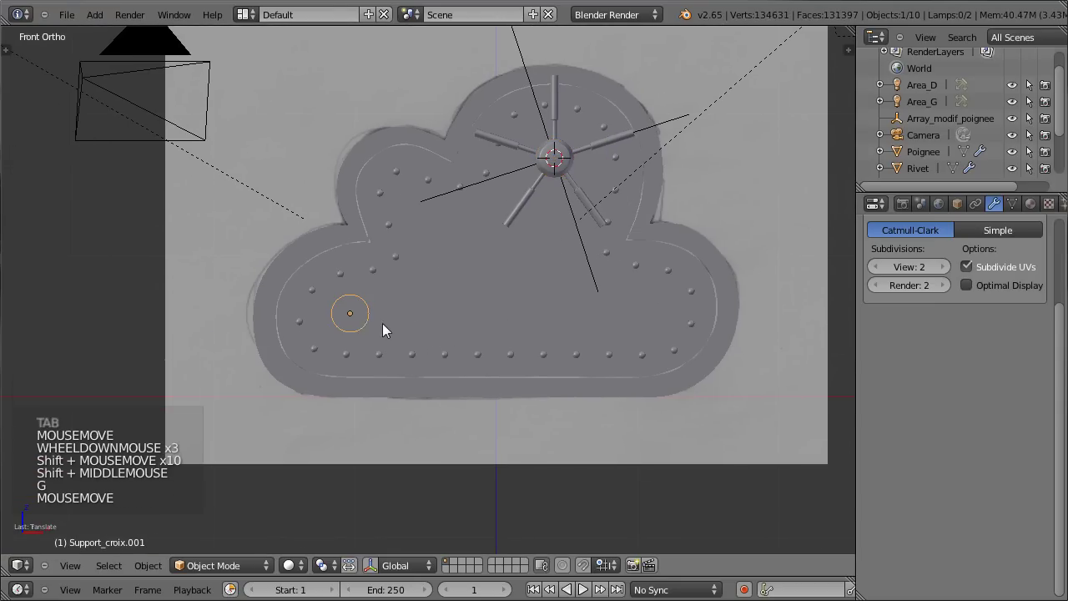
scroll(up, 3)
middle_click(436, 315)
middle_click(419, 313)
- Zoom in on the ring's new spot and start editing its 32-vertex loop
scroll(down, 3)
scroll(up, 3)
scroll(up, 3)
scroll(down, 3)
scroll(up, 3)
scroll(up, 3)
key(Tab)
key(s)
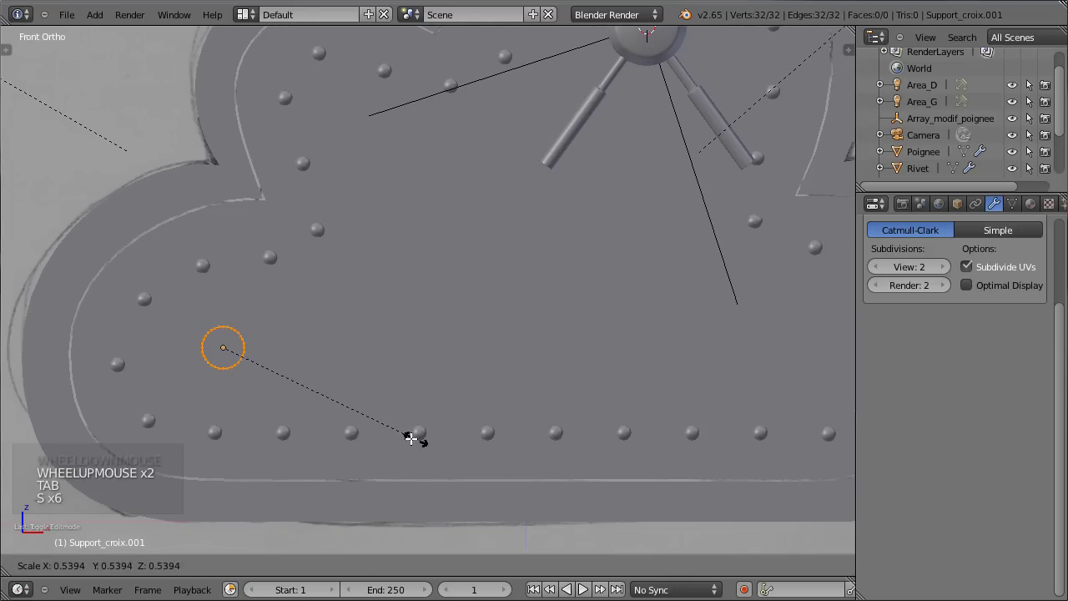
- From a side view, move the ring along Y so it sits flush against the front face
key(Tab)
middle_click(151, 368)
middle_click(363, 381)
middle_click(359, 406)
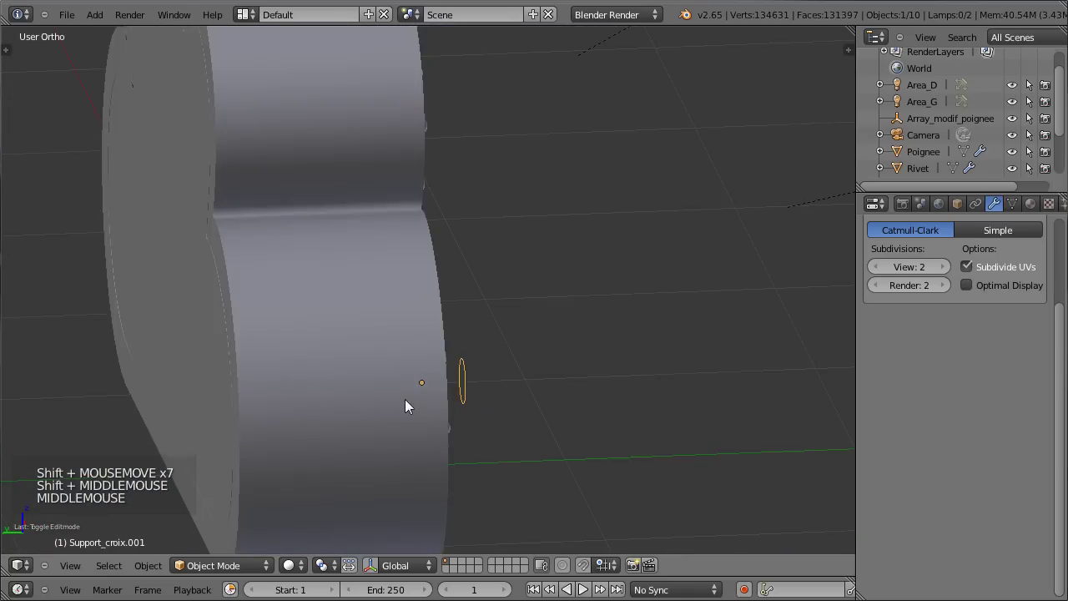
scroll(up, 3)
key(Tab)
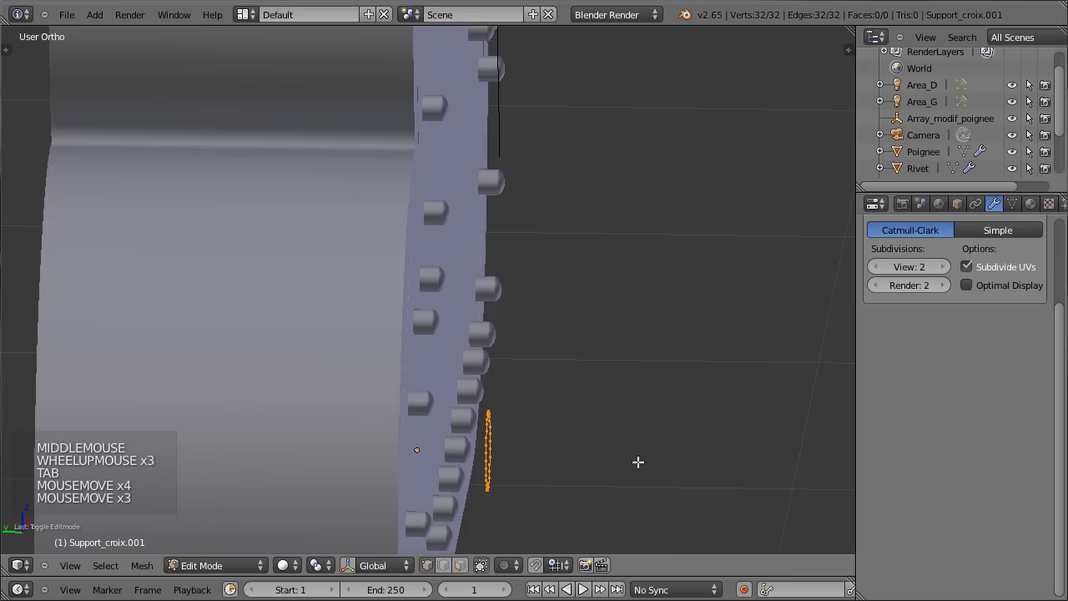
key(g)
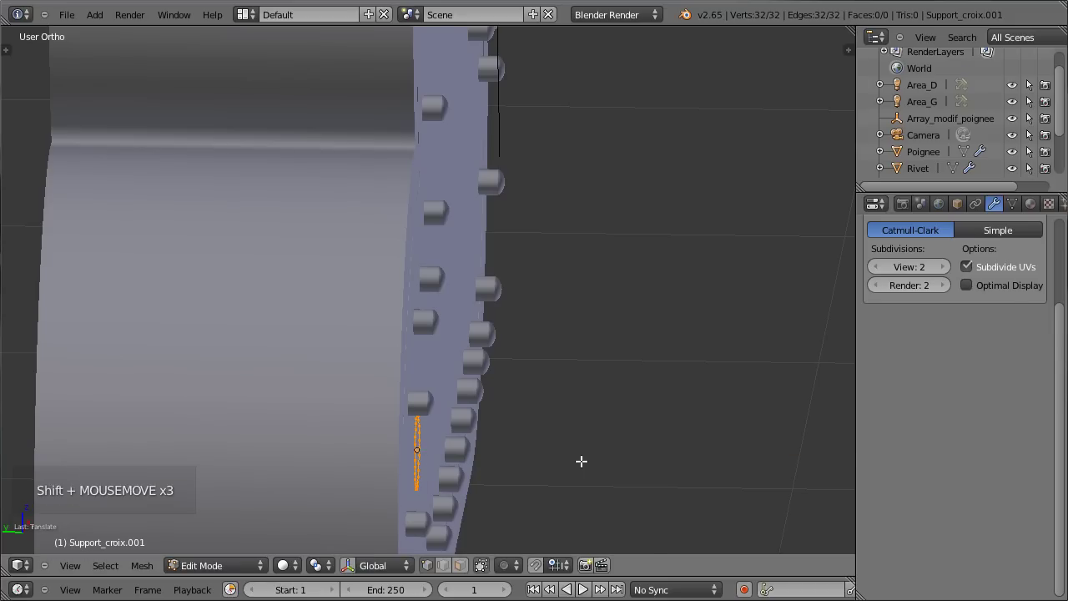
key(shift+Tab)
- Return to front view on the ring among the lower-left rivets and resume editing it
middle_click(561, 373)
middle_click(568, 331)
scroll(down, 3)
key(KP_1)
middle_click(480, 306)
scroll(up, 3)
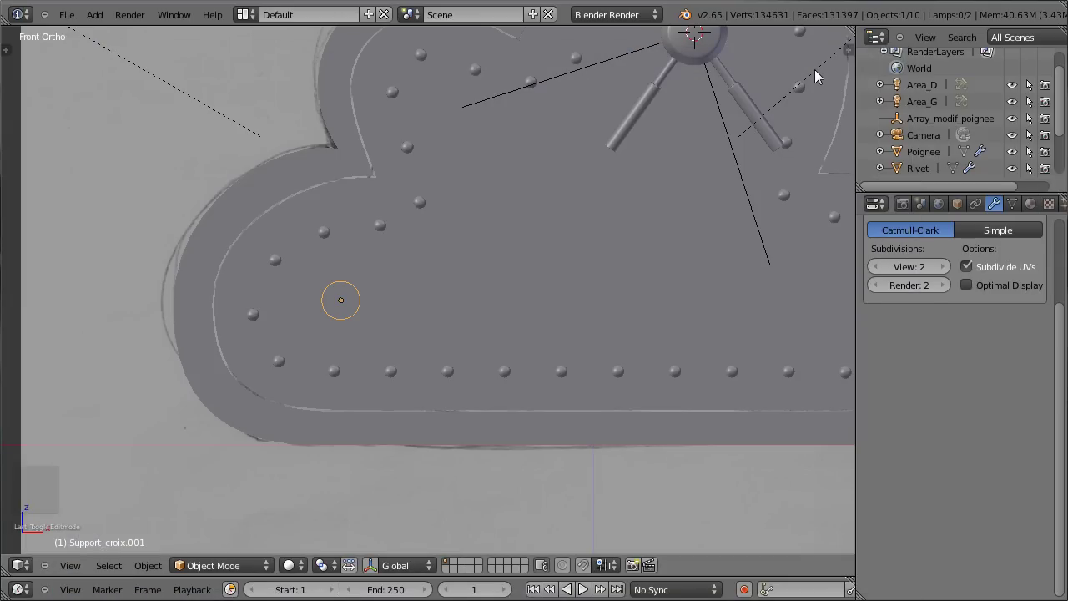
key(Tab)
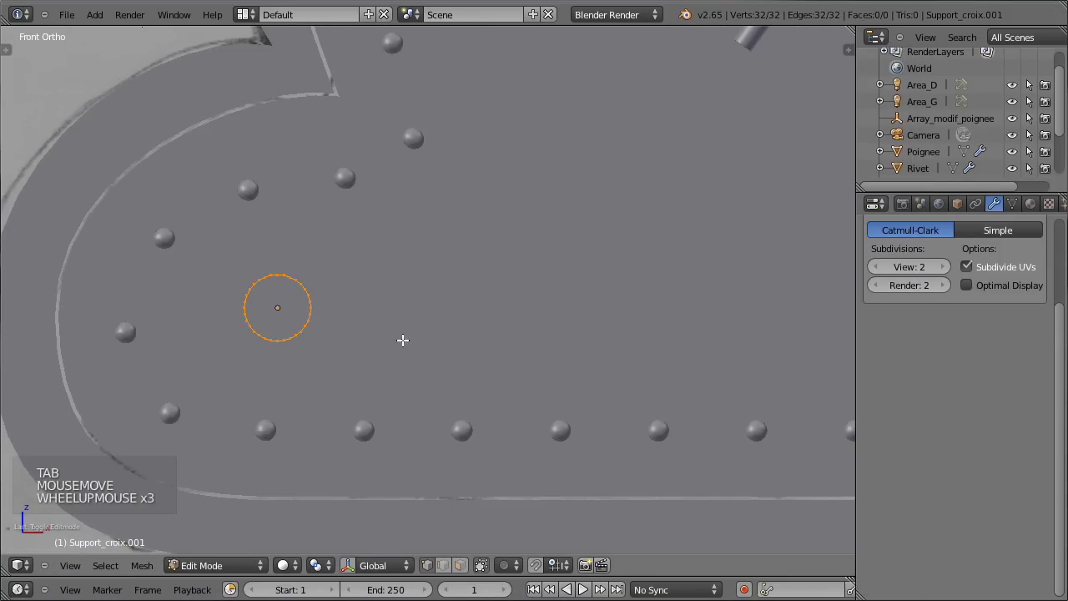
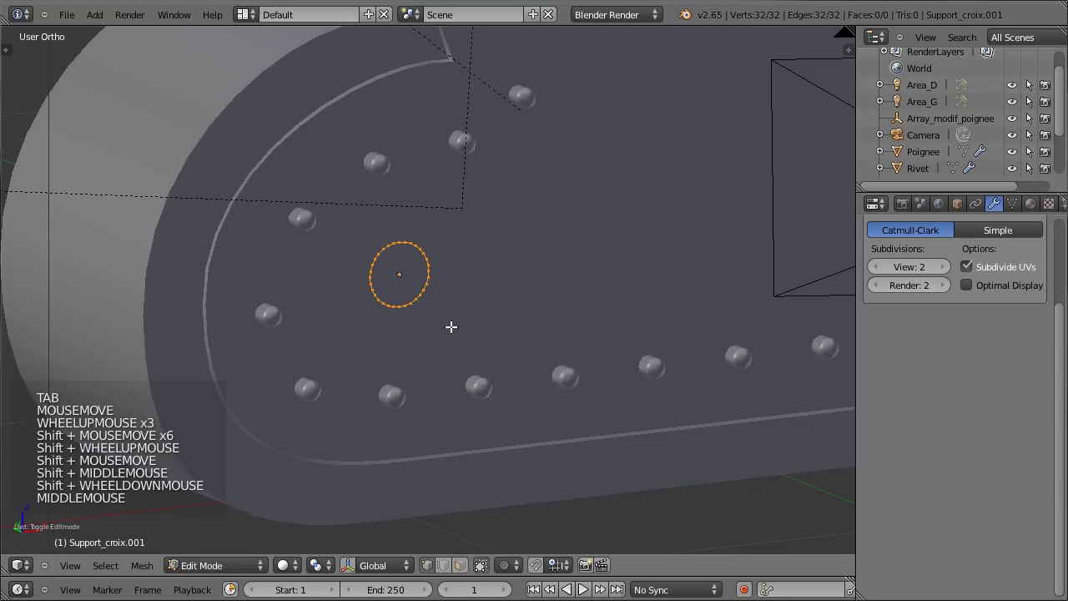
- Extrude the ring loop and widen it into a flat flange
scroll(up, 3)
key(e)
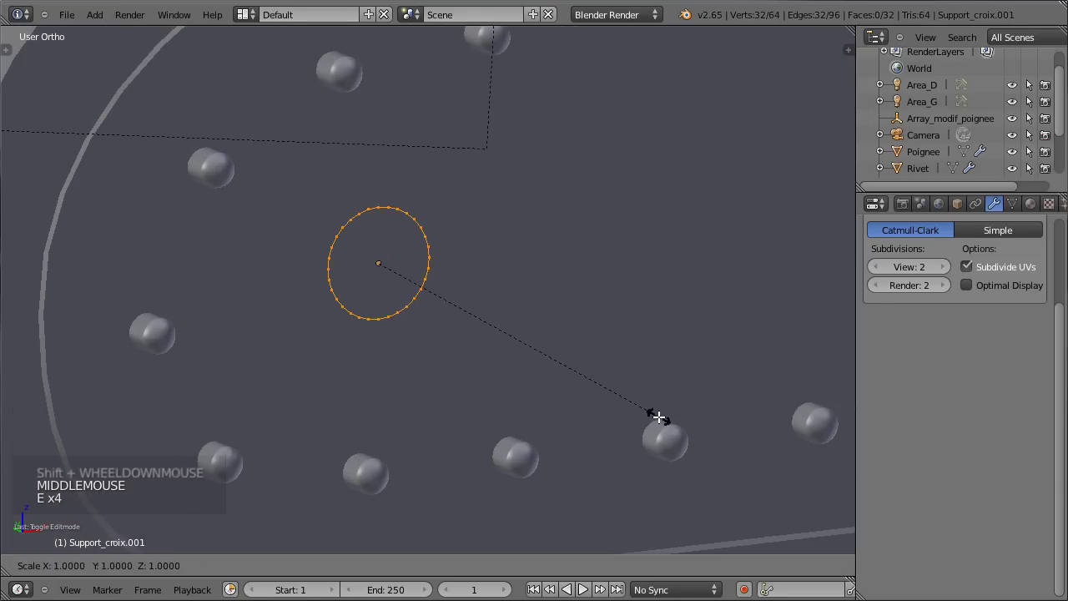
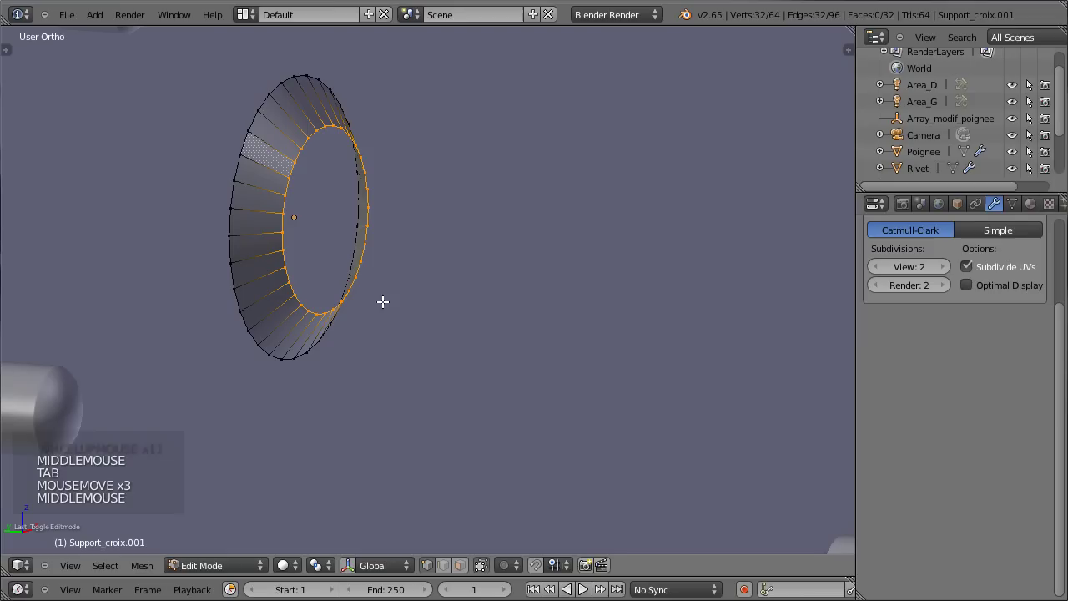
key(g)
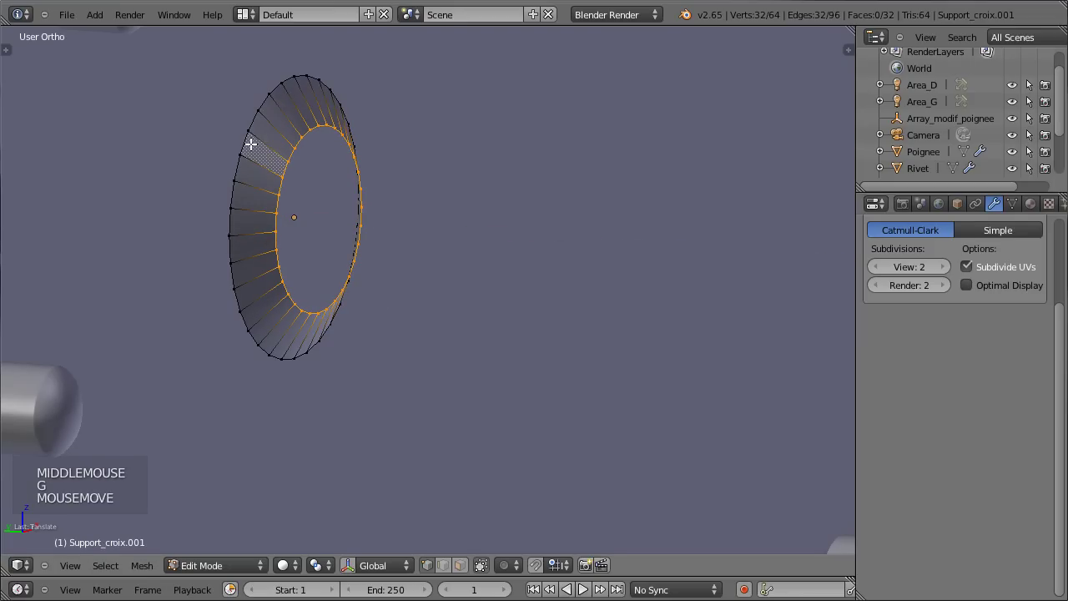
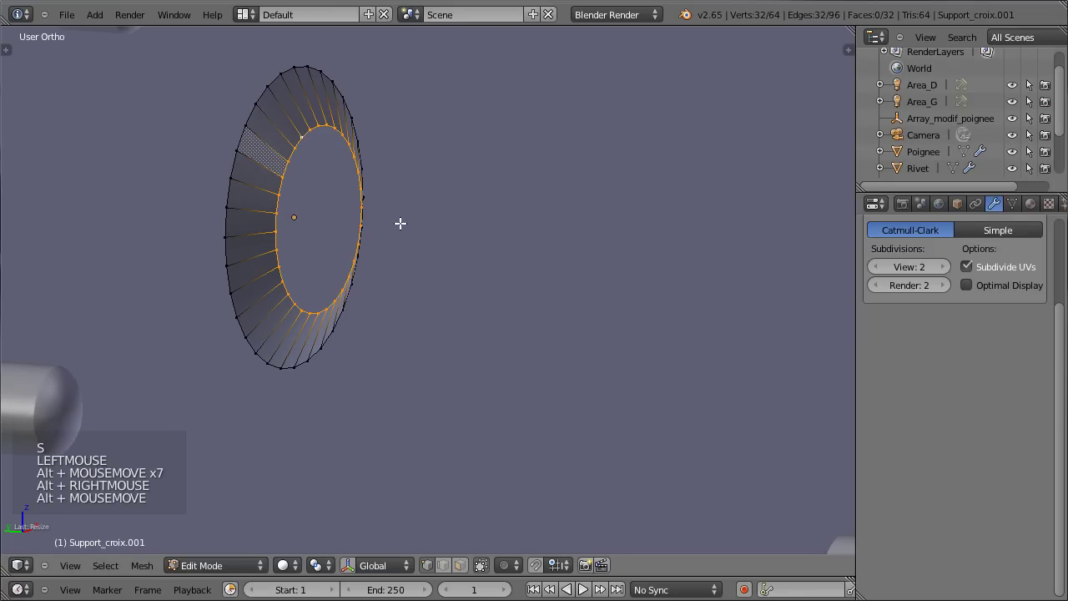
- Extrude the flange's inner edge and push it forward along depth into a lip
key(shift+d)
key(s)
key(g)
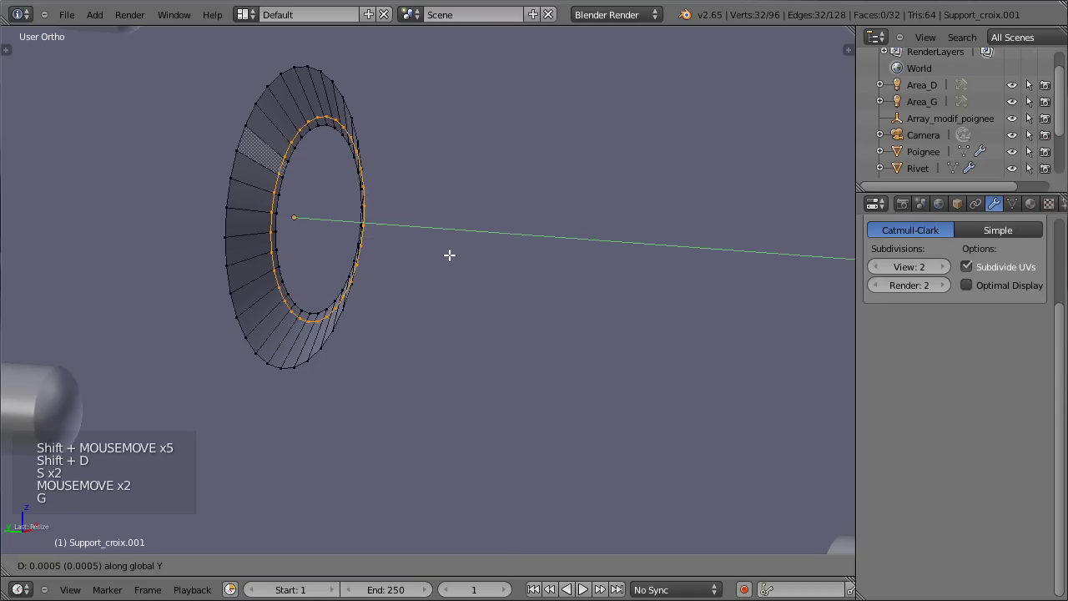
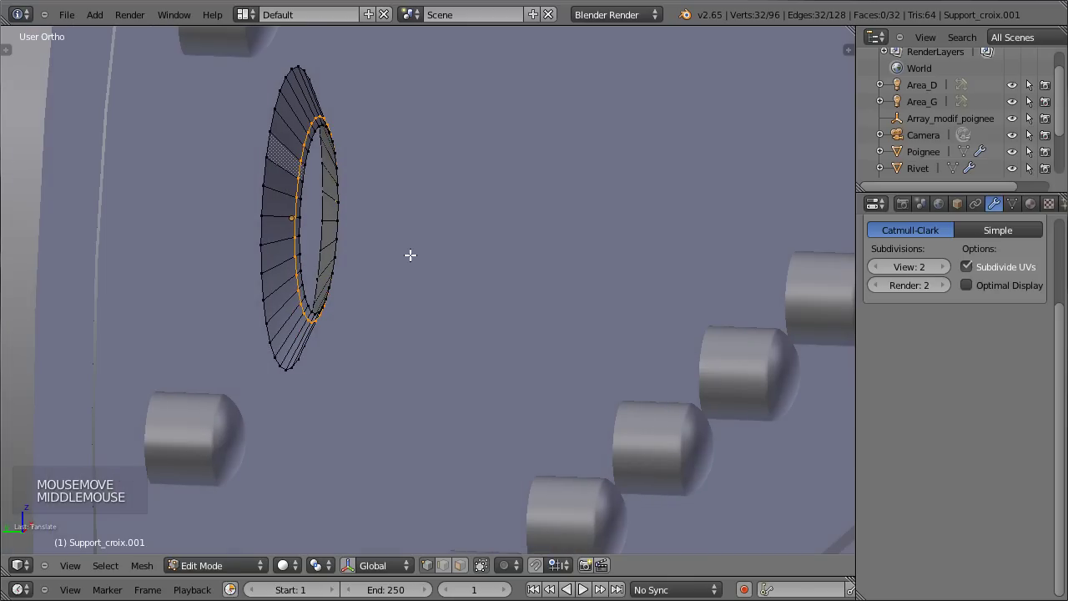
- Extrude the inner loop again and shrink it into a further inset step
key(e)
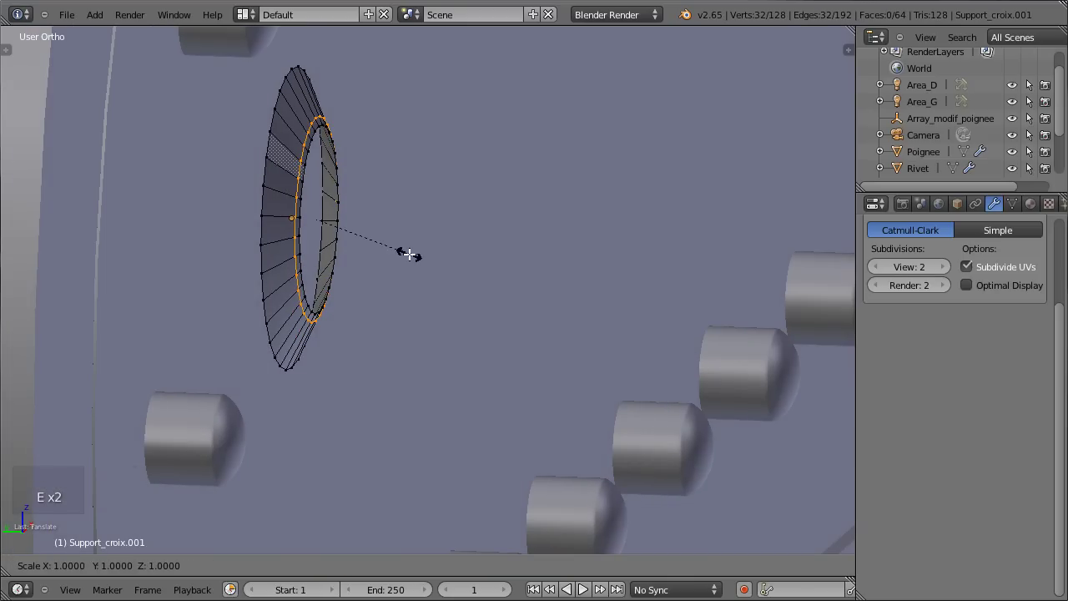
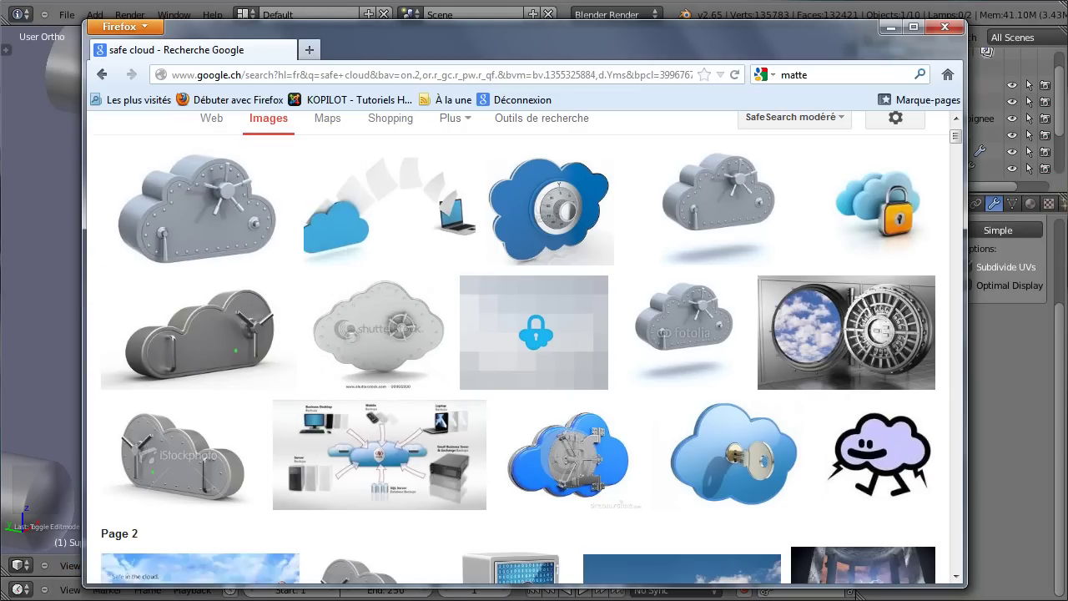
- Extrude the inner lip once more, shrink it, and merge the ring at centre to cap the hub
key(Tab)
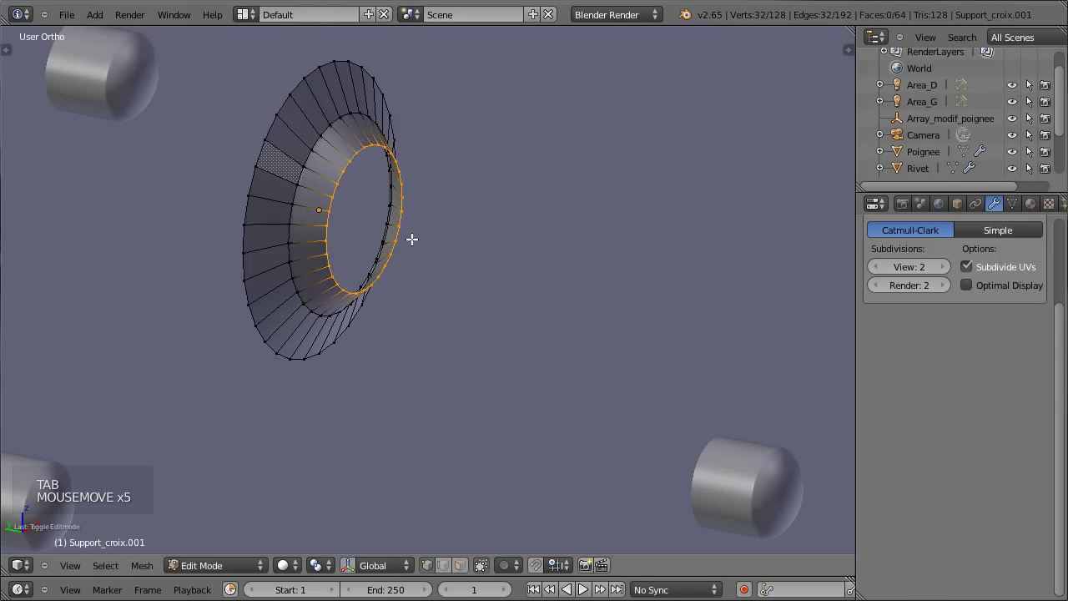
key(e)
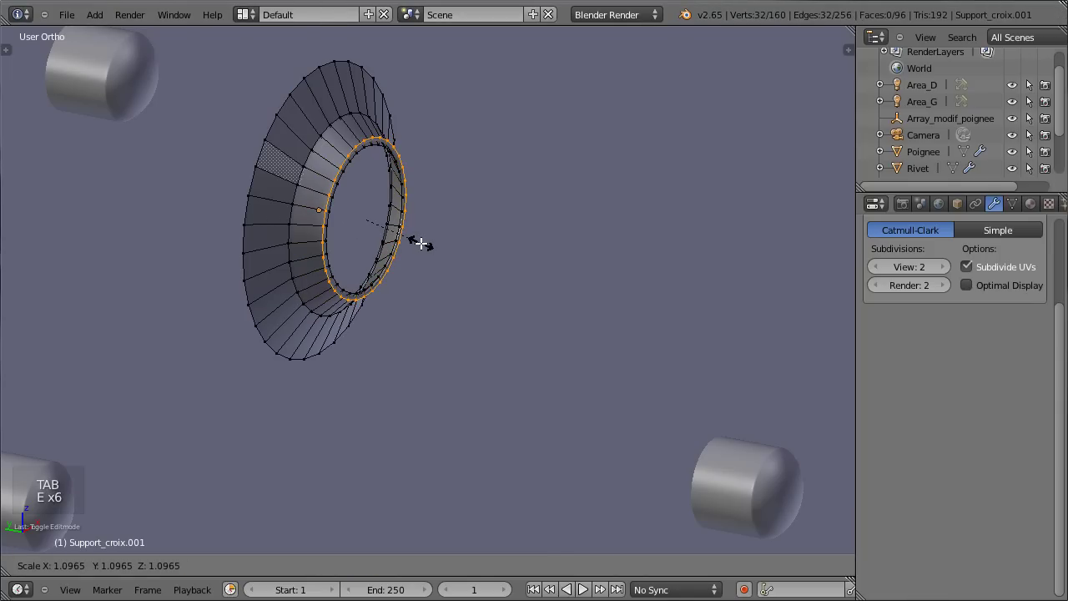
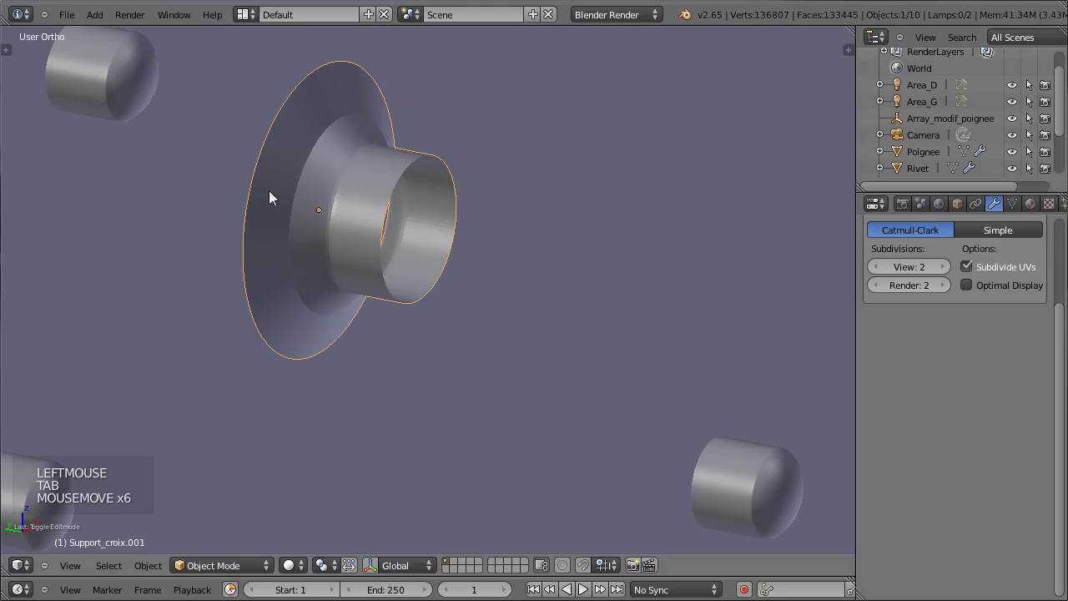
key(t)
click(31, 248)
key(t)
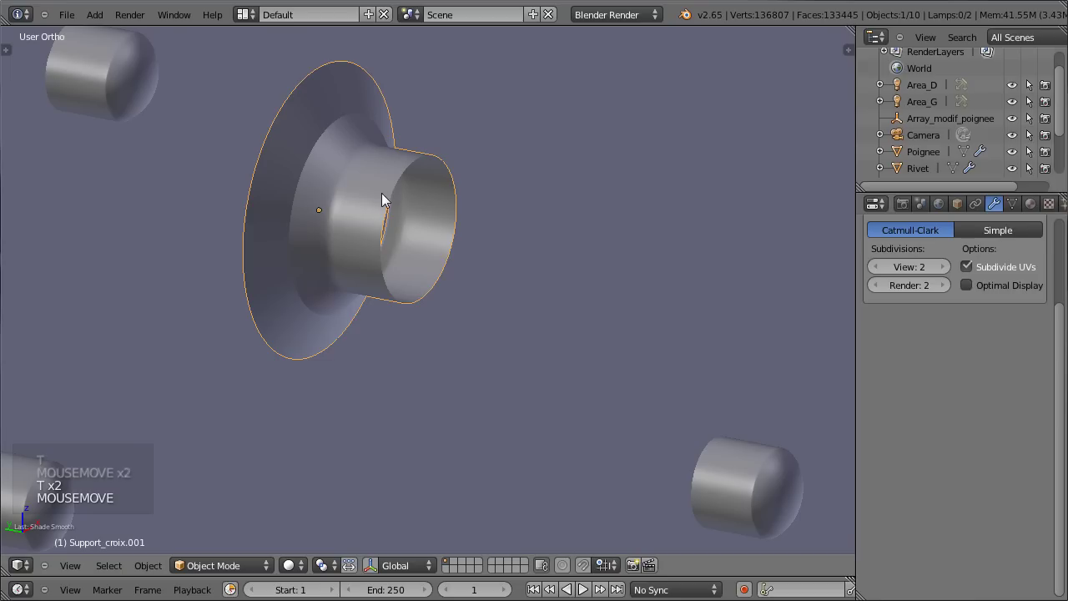
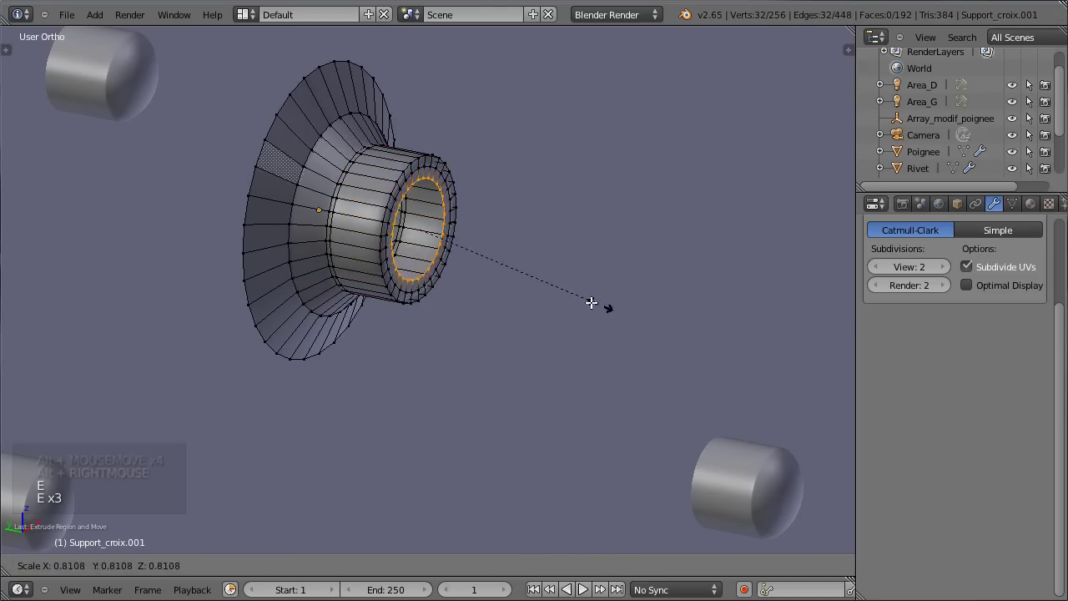
key(e)
key(w)
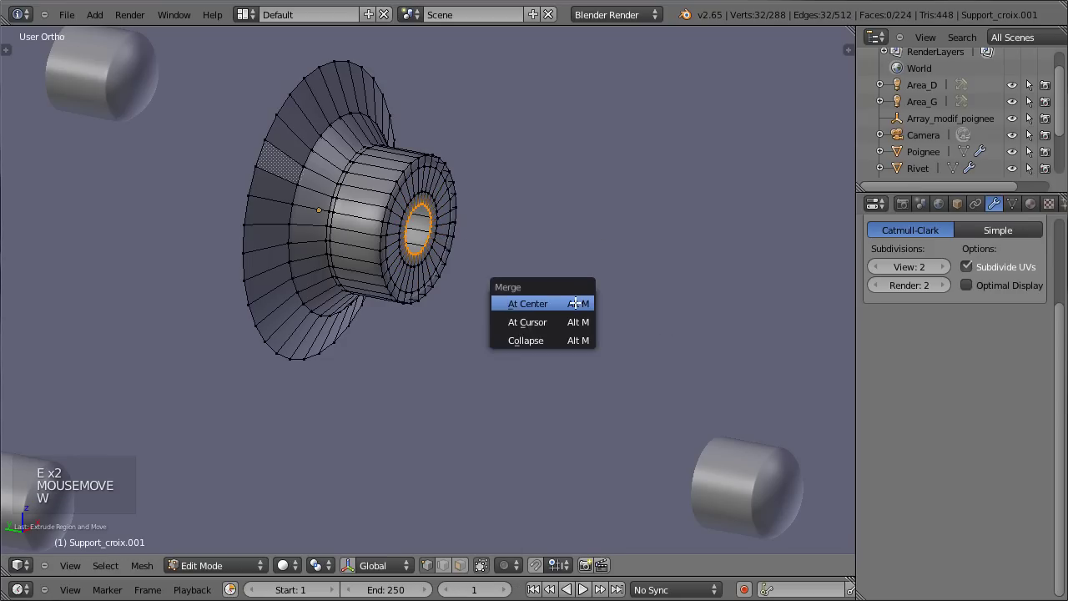
scroll(up, 3)
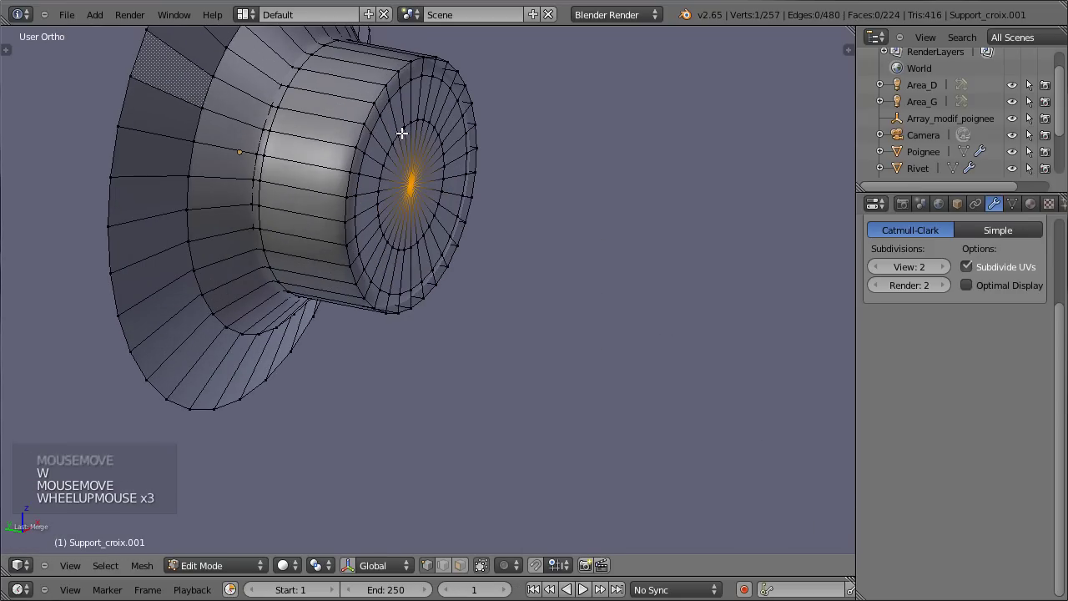
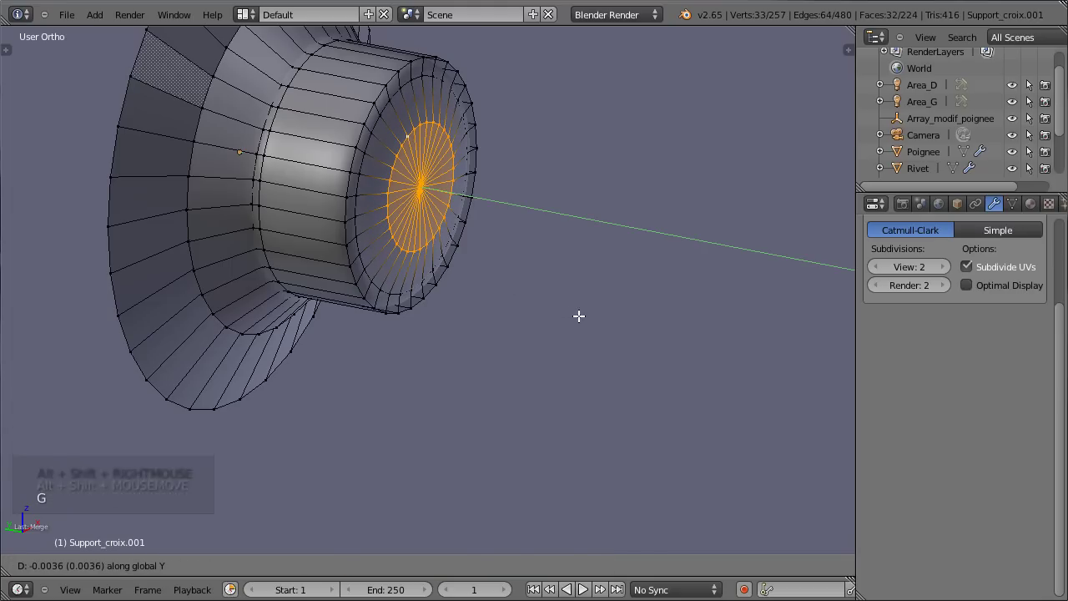
- Check the capped hub from several angles in Object Mode
key(Tab)
scroll(down, 3)
middle_click(532, 296)
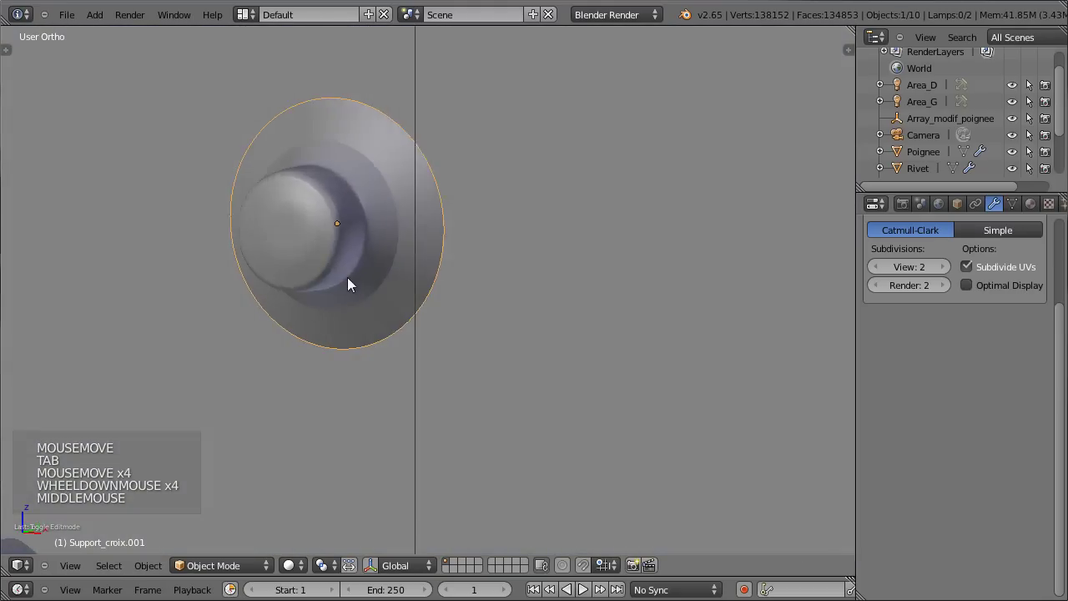
scroll(up, 3)
middle_click(509, 313)
- Add an edge loop to round the knob, then view the scene through the camera
key(Tab)
key(ctrl+r)
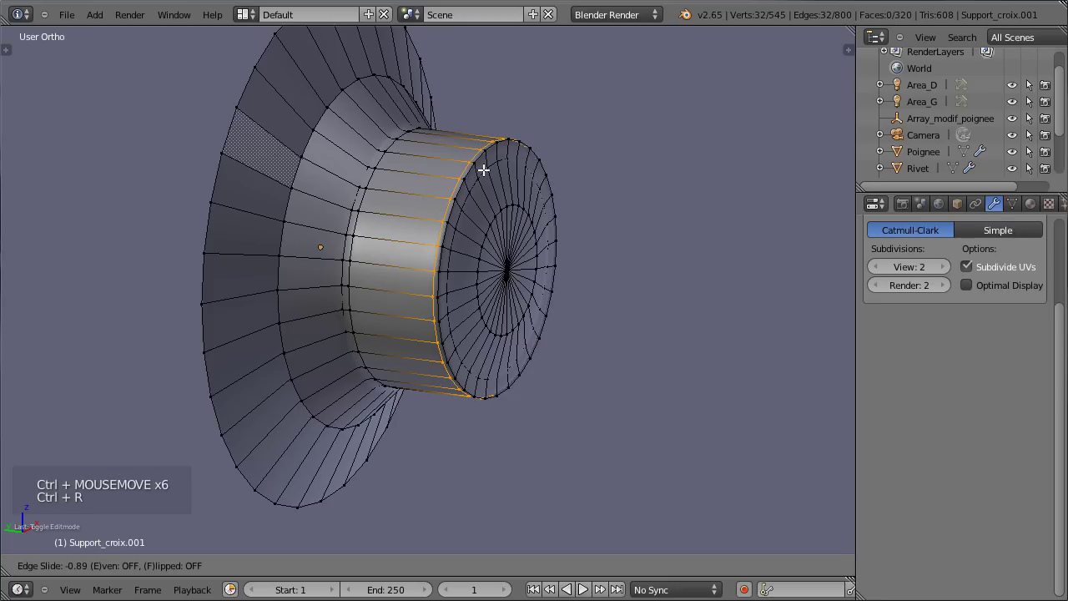
key(Tab)
scroll(down, 3)
middle_click(538, 217)
scroll(down, 3)
key(KP_0)
scroll(down, 3)
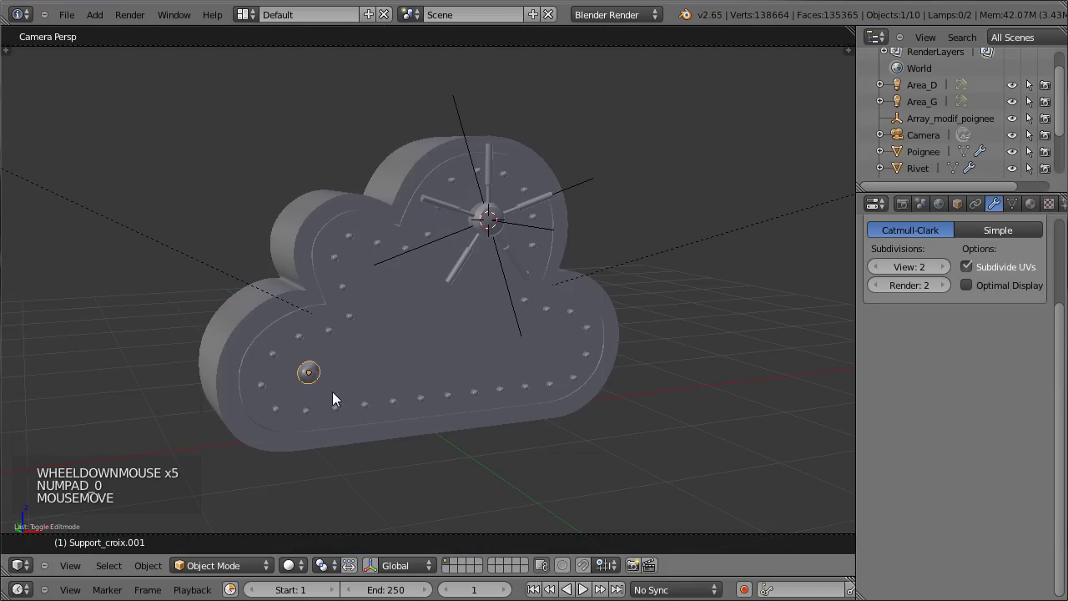
- Make a test render, then reselect the Support_croix.001 knob in front view for editing
right_click(350, 393)
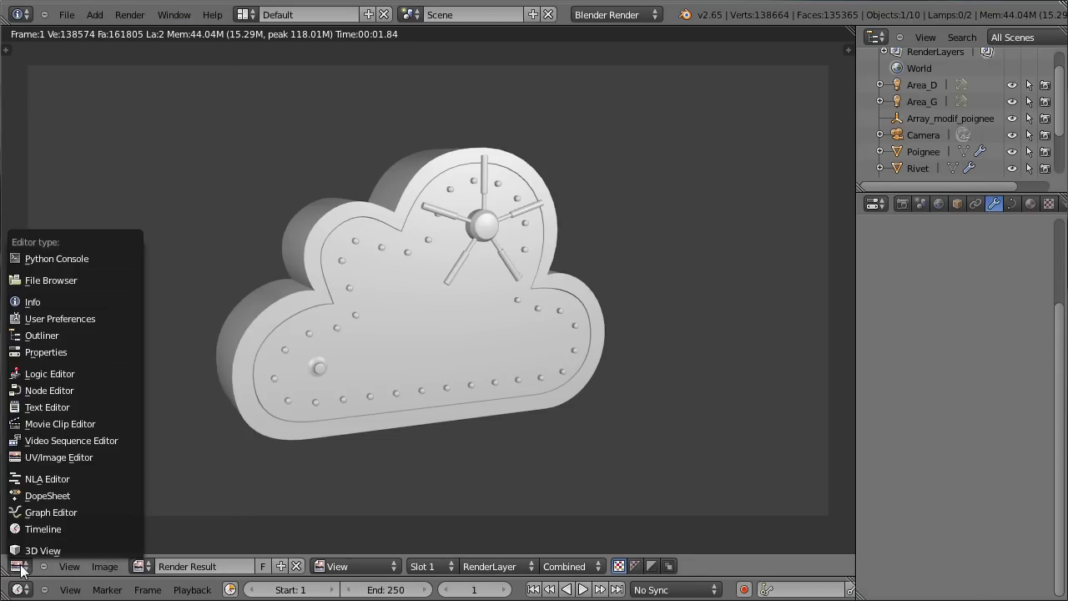
click(240, 478)
key(KP_1)
scroll(up, 3)
right_click(514, 359)
scroll(up, 3)
key(Tab)
- Enlarge all of the knob's vertices slightly and shift it along its depth axis
key(a)
key(a)
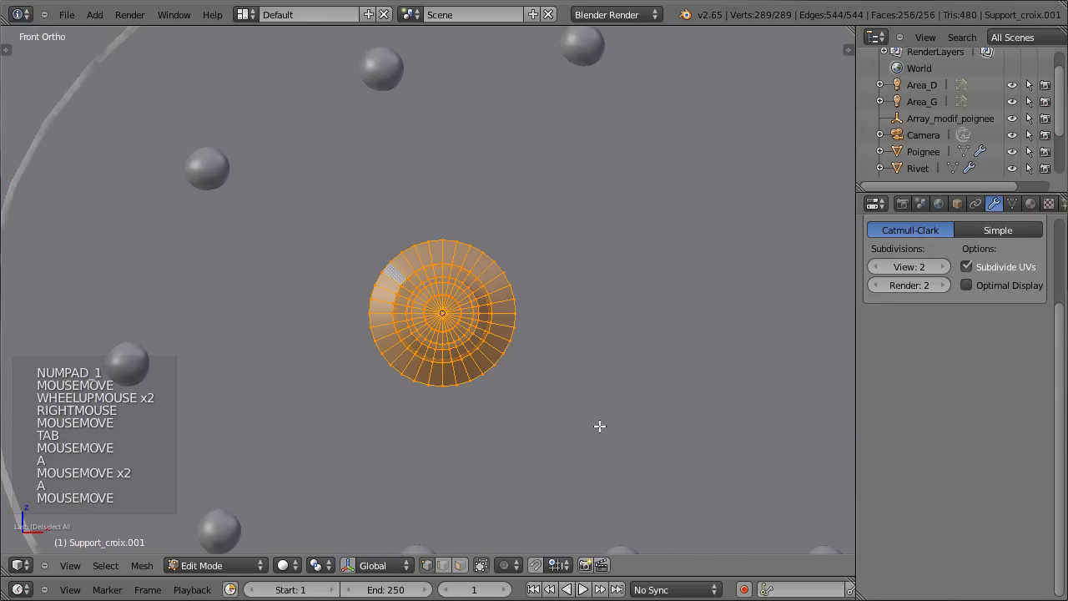
key(s)
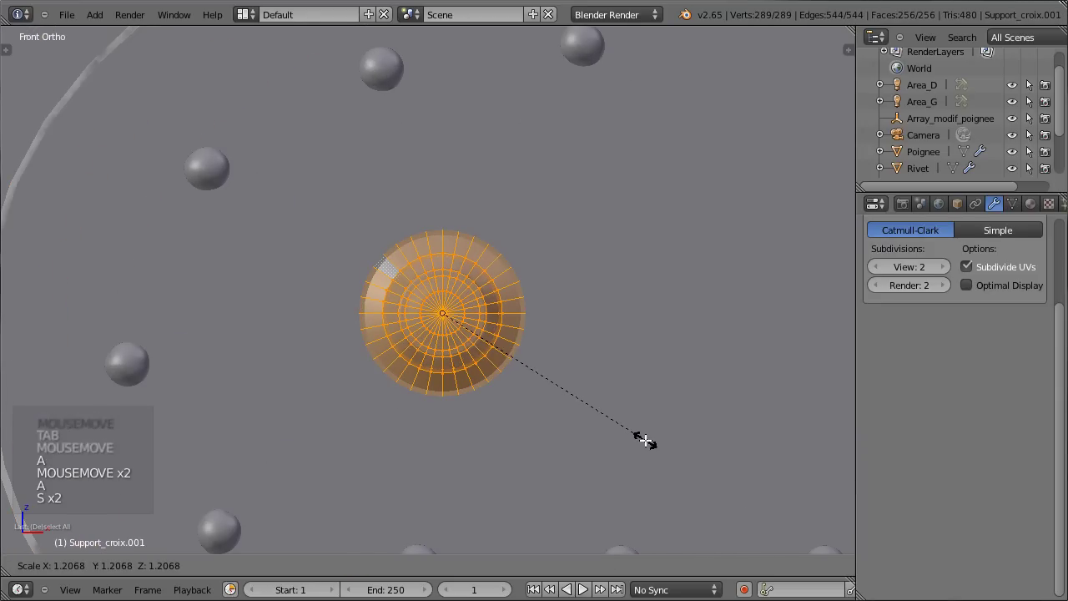
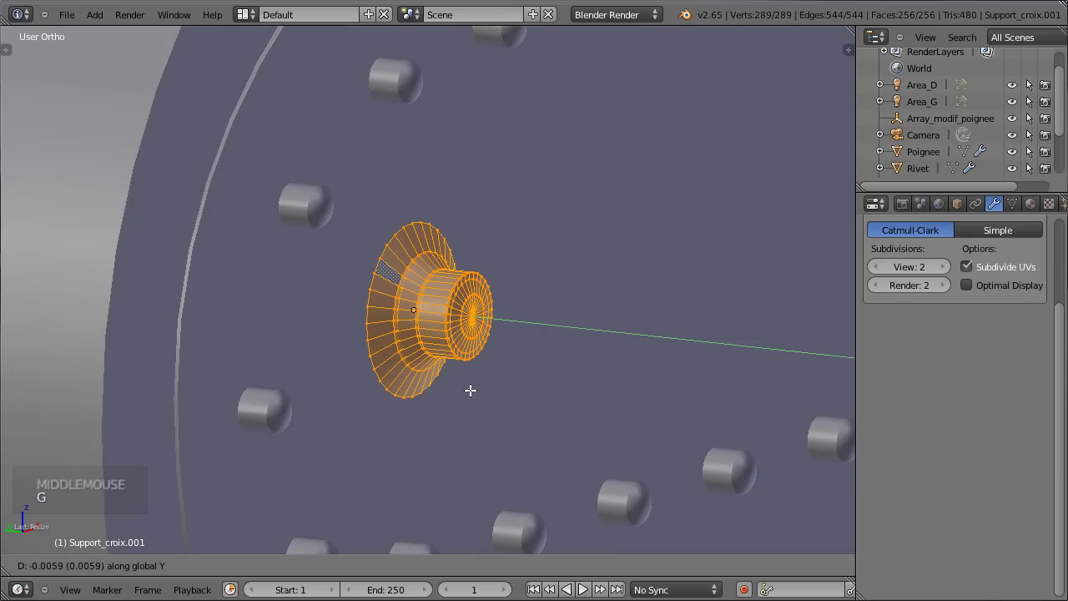
key(Tab)
- Leave Edit Mode, save, and select the five-spoke Poignee handle in camera view
scroll(down, 3)
middle_click(586, 328)
key(KP_0)
scroll(up, 3)
key(ctrl+s)
scroll(up, 3)
right_click(534, 120)
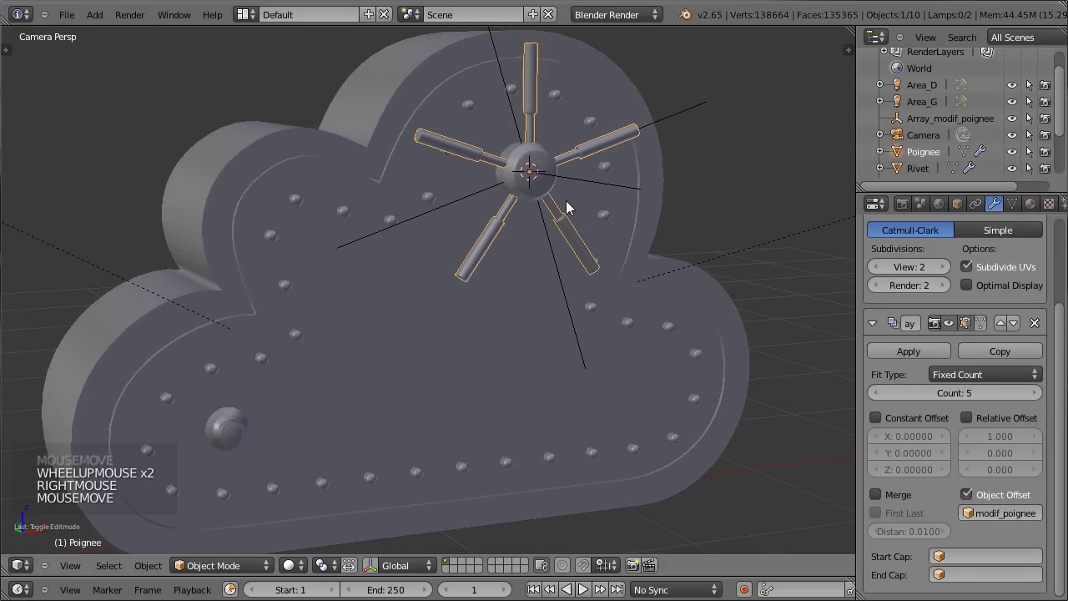
- Duplicate the five-spoke handle in front view and select the copy
key(KP_1)
scroll(down, 3)
middle_click(620, 179)
key(shift+d)
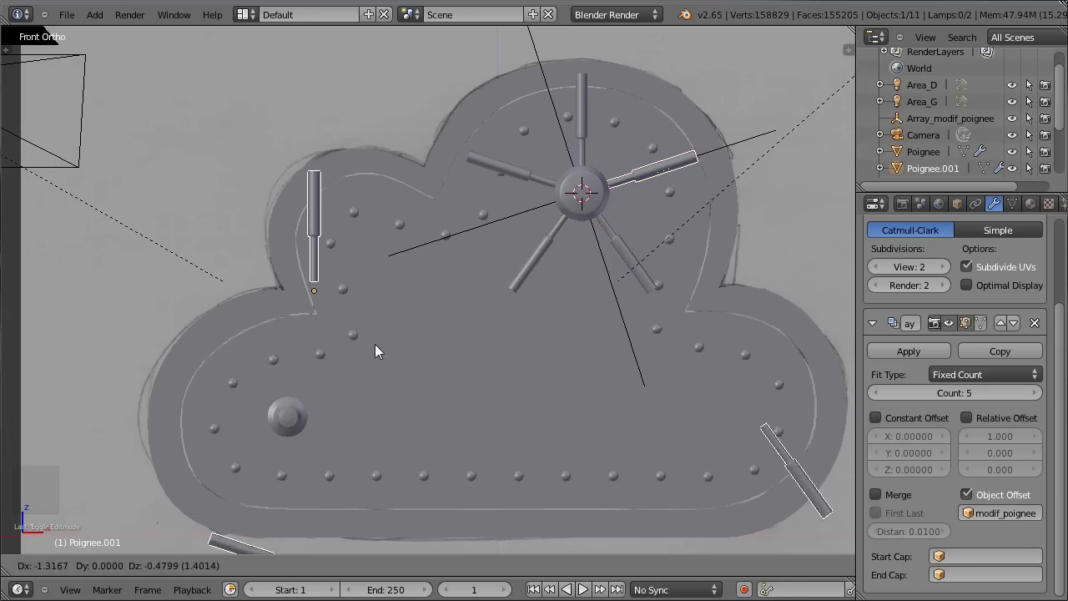
click(377, 368)
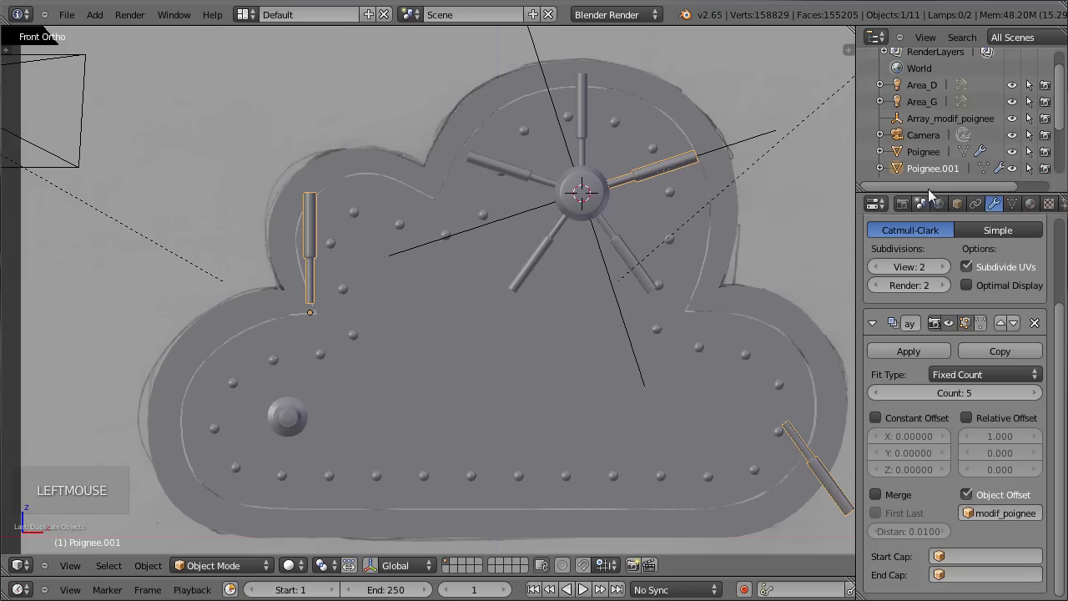
- Rename the copy Poignee_porte and delete its Array modifier, leaving a single rod
click(944, 175)
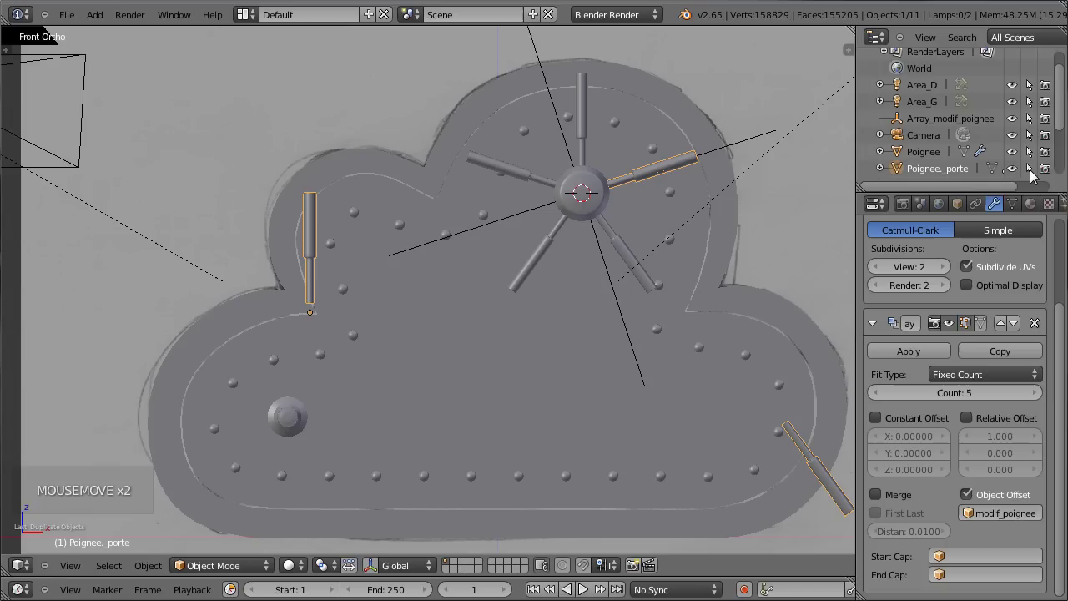
click(1004, 208)
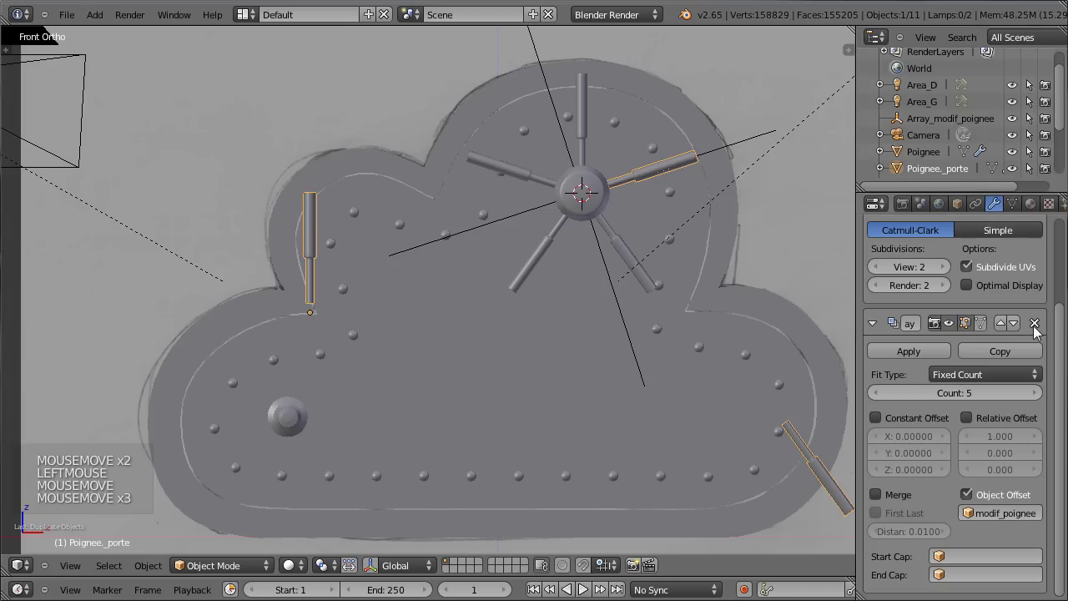
click(1045, 328)
scroll(down, 3)
scroll(up, 3)
scroll(up, 3)
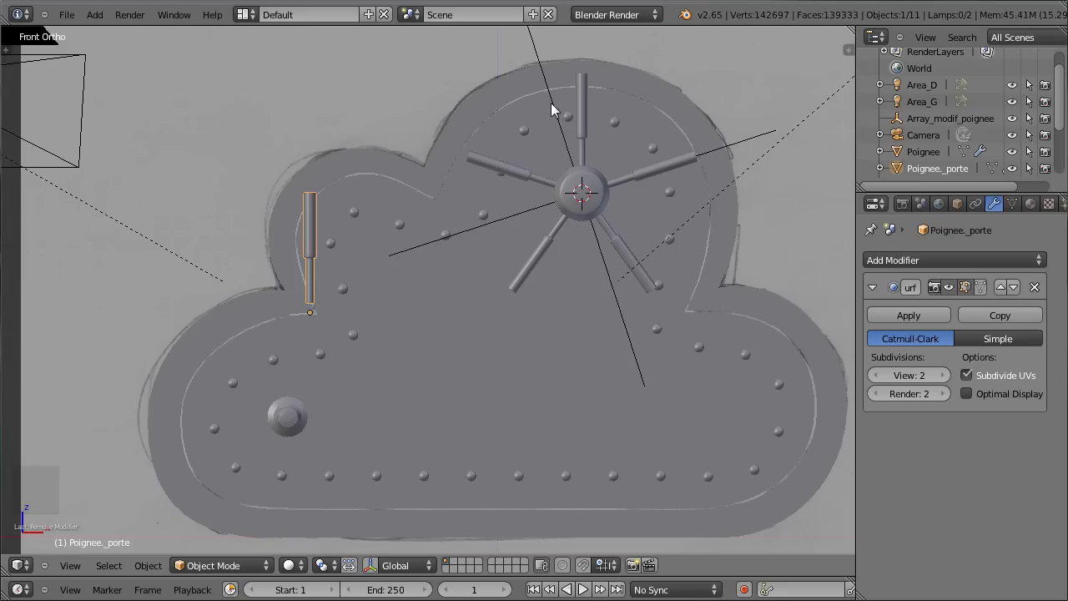
- Rotate and move all of Poignee_porte's geometry off the cloud's left edge toward the knob
key(Tab)
key(a)
key(a)
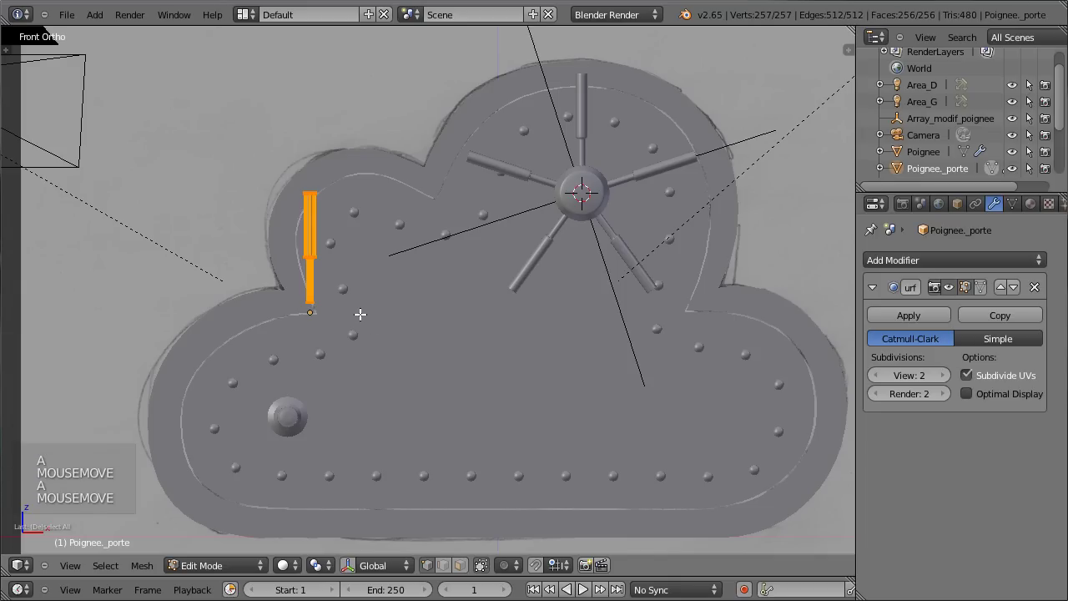
key(r)
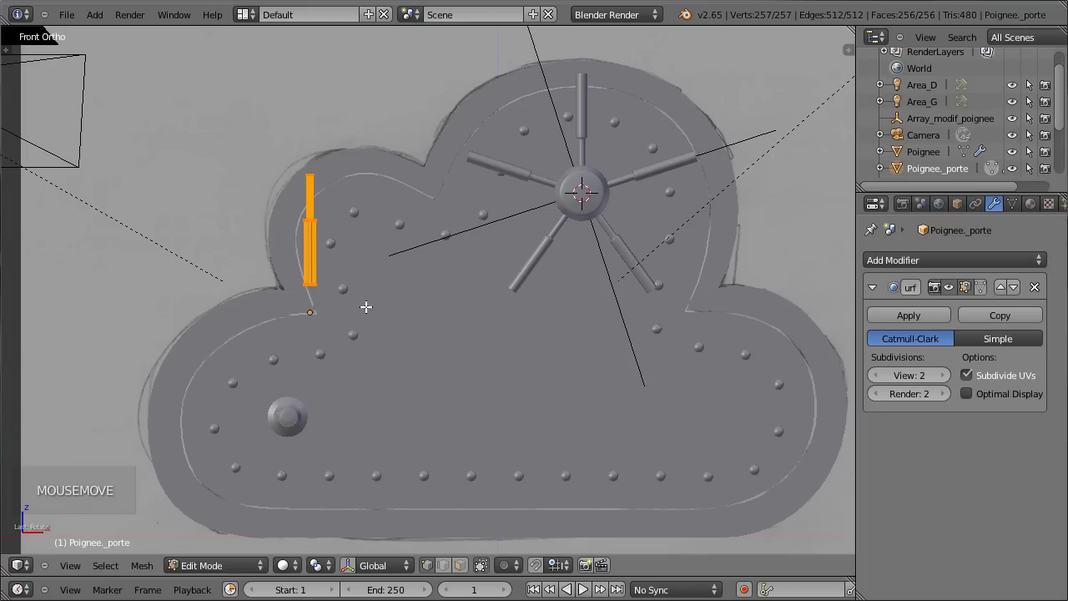
key(g)
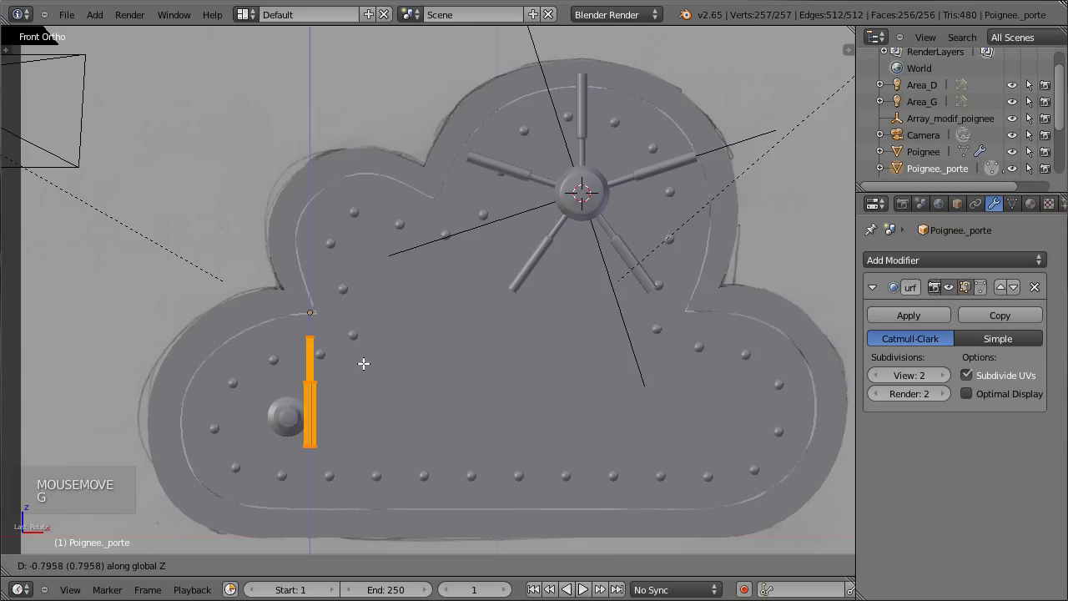
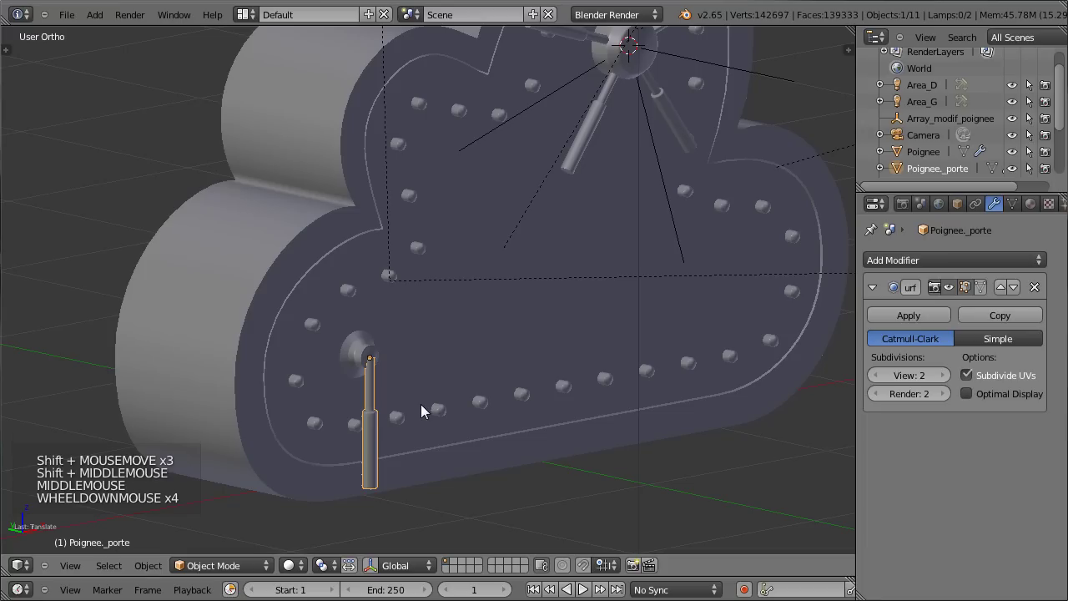
- Move the door-handle bar's upper vertices into the centre of the small hub in wireframe front view, then save
scroll(up, 3)
right_click(364, 449)
right_click(366, 450)
key(KP_1)
key(Tab)
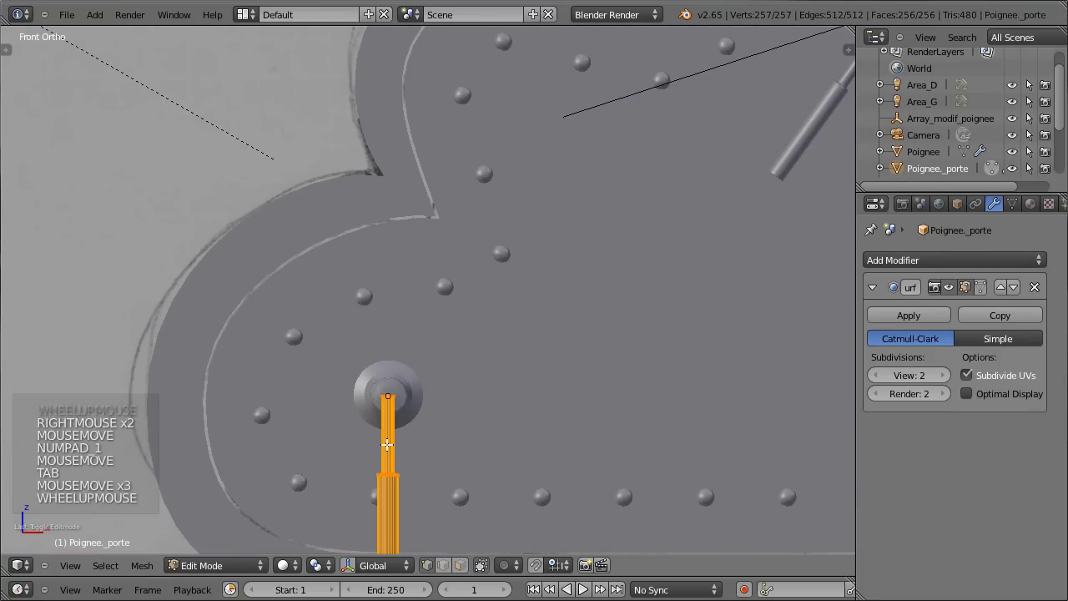
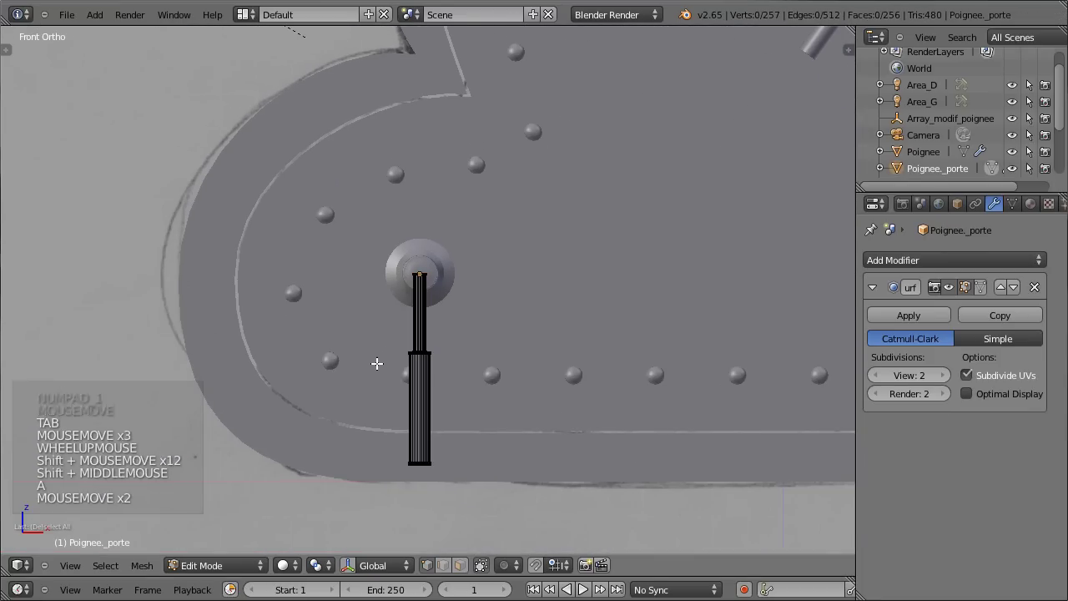
key(z)
key(b)
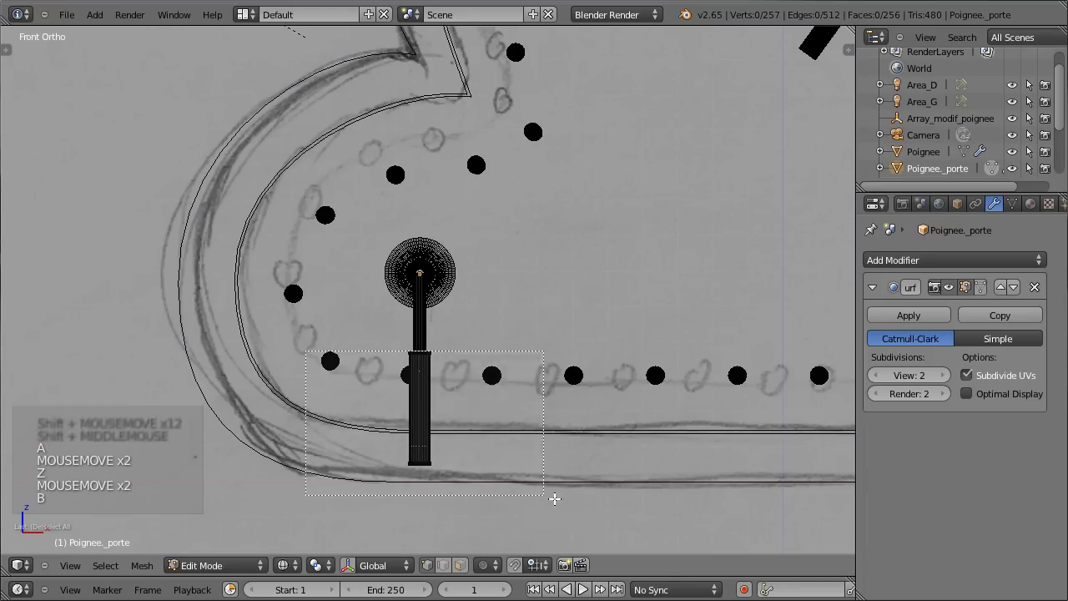
key(g)
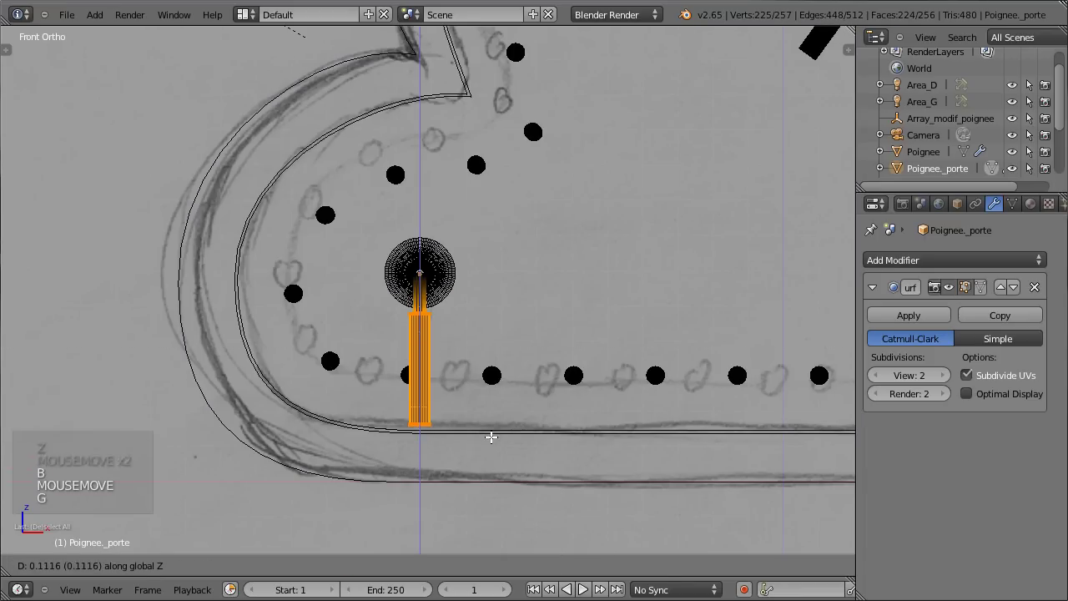
click(489, 434)
key(Tab)
key(ctrl+s)
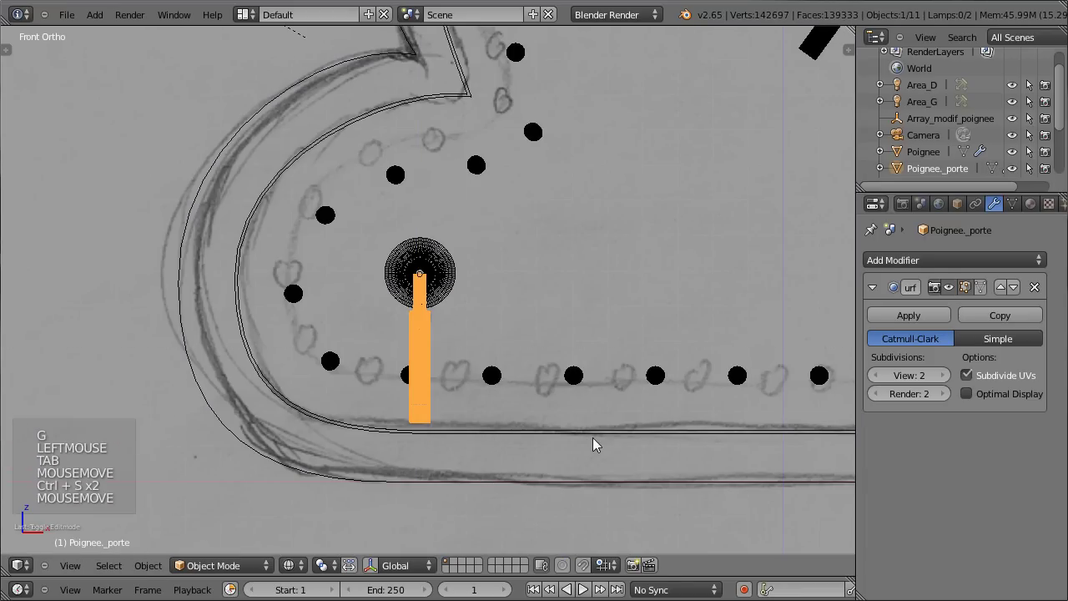
- Check the bar's placement in the view properties sidebar and by orbiting around the hub
key(n)
scroll(down, 3)
click(736, 504)
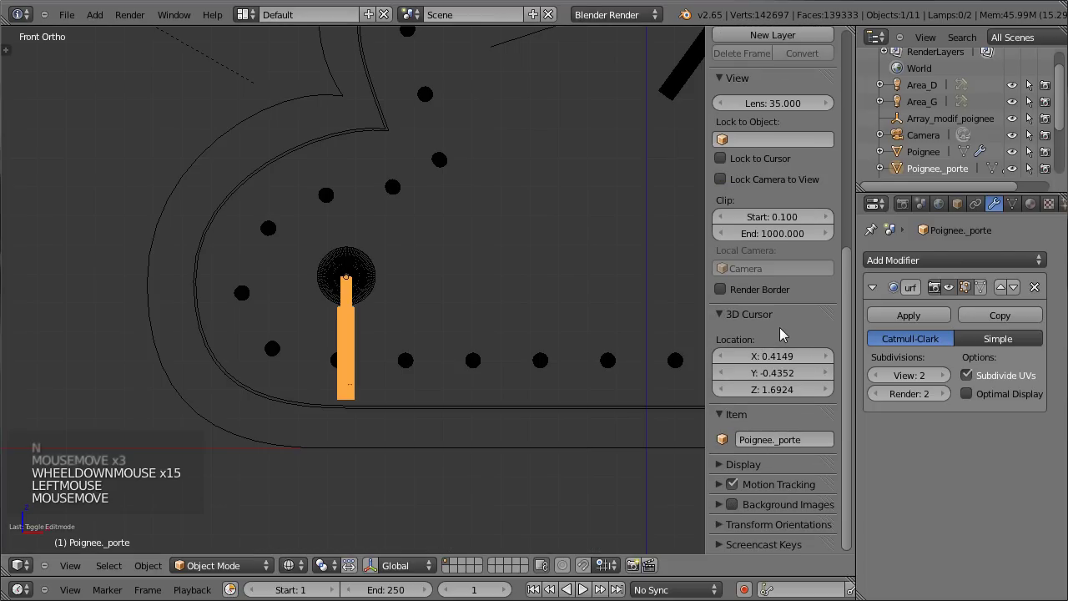
key(n)
scroll(up, 3)
middle_click(576, 348)
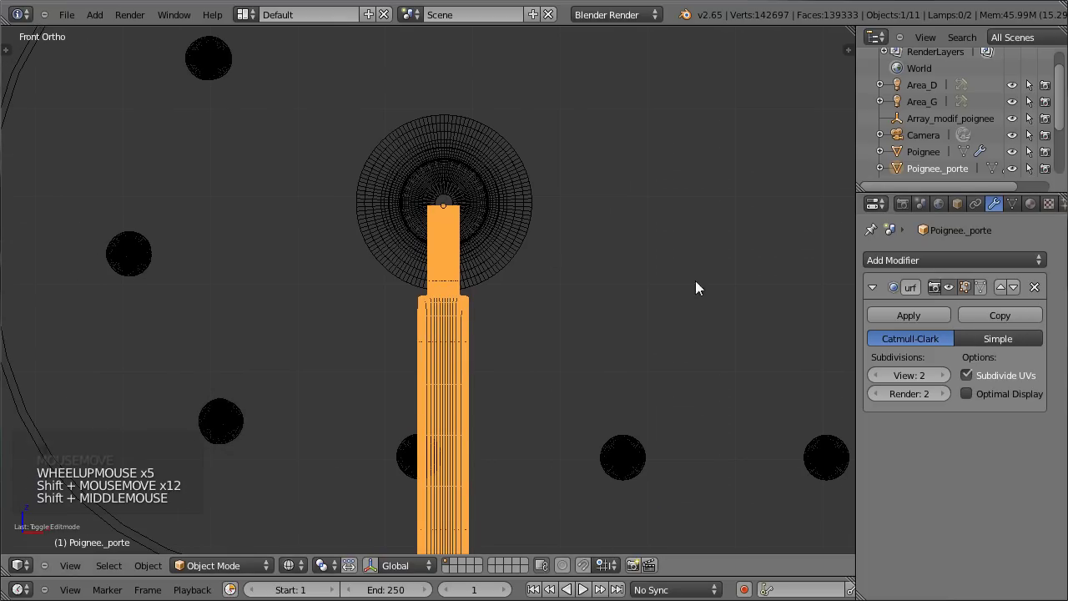
middle_click(349, 327)
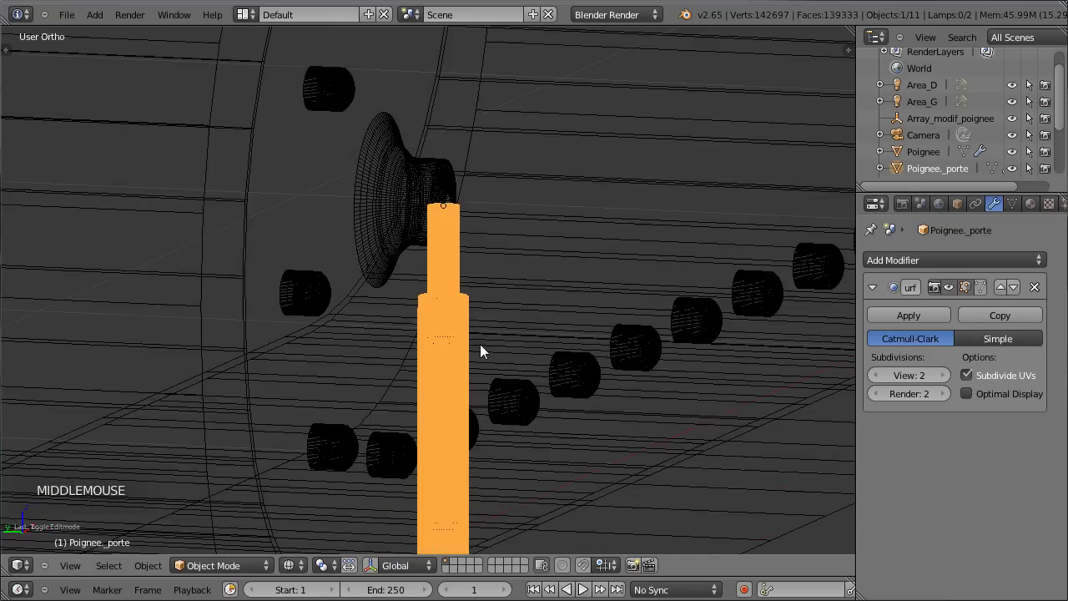
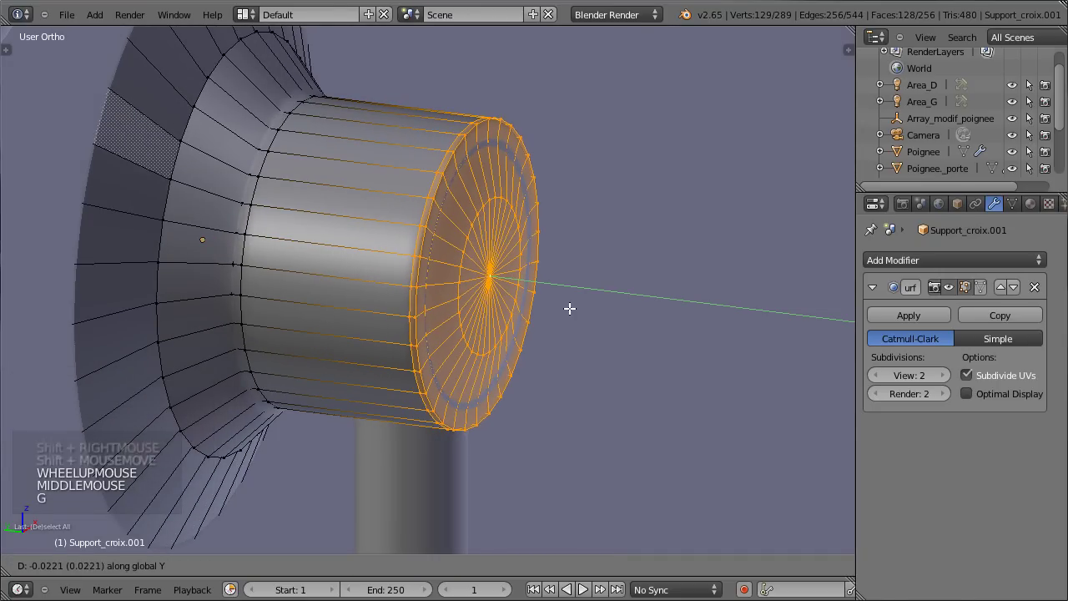
- Finish the hub cap move and reselect the Poignee_porte bar for editing
key(Tab)
scroll(down, 3)
right_click(433, 396)
key(g)
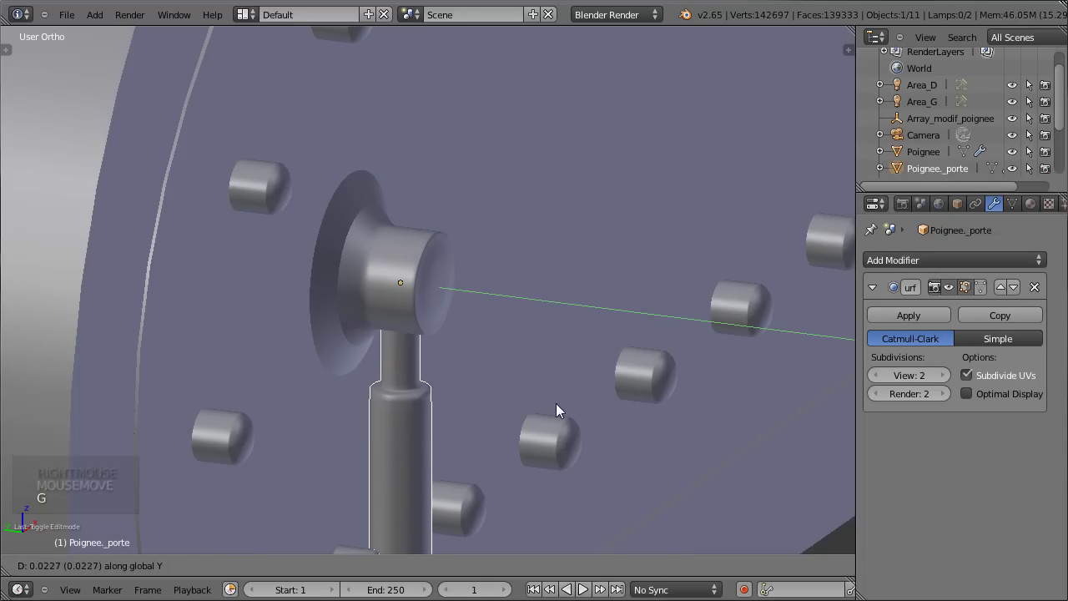
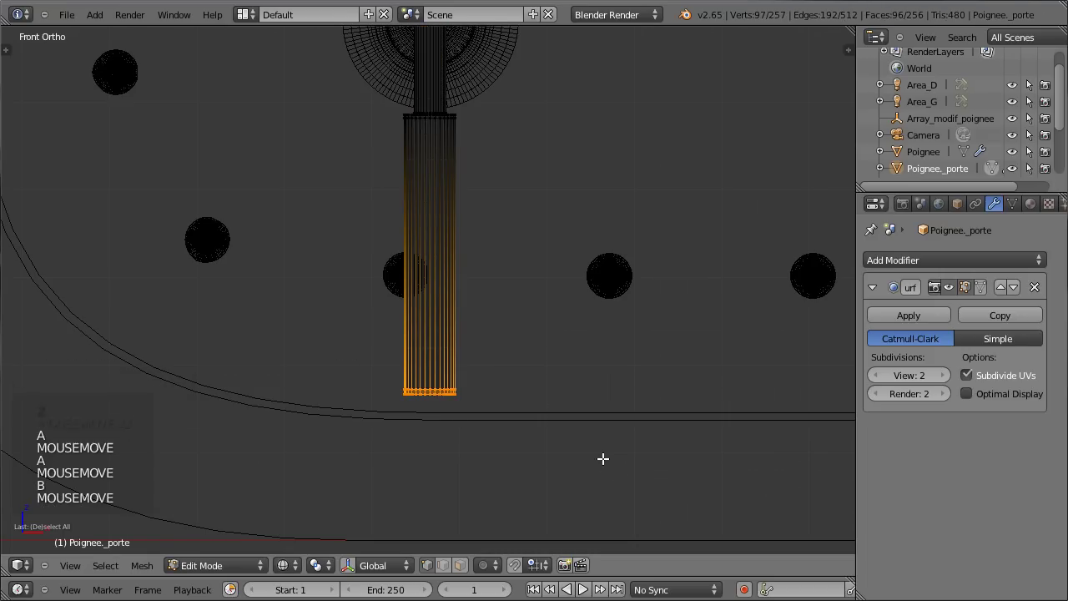
- Extend the top ring of the small knob's stem upward to lengthen it
key(s)
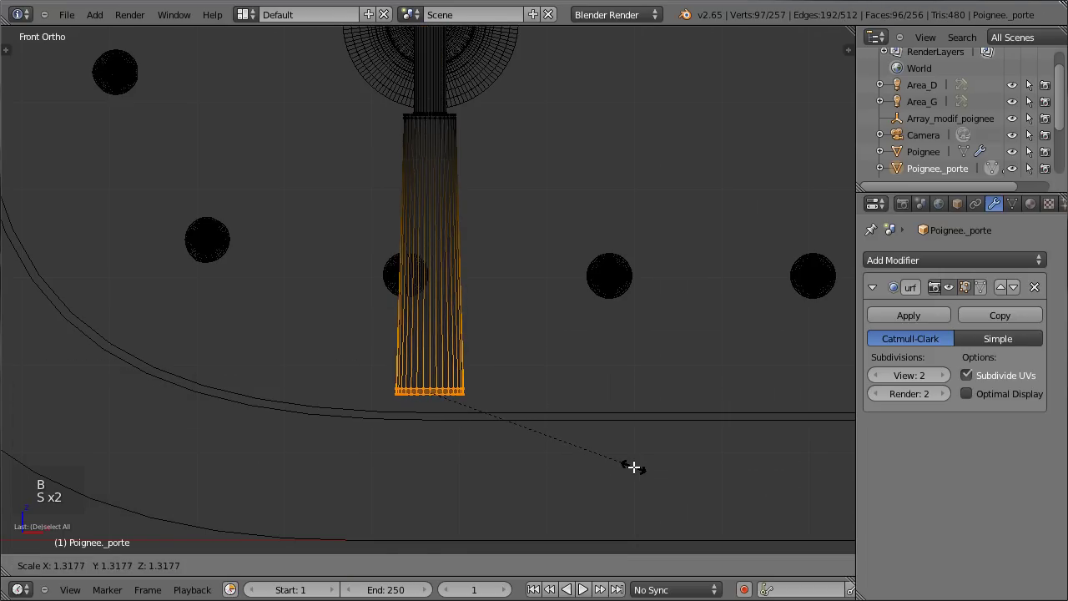
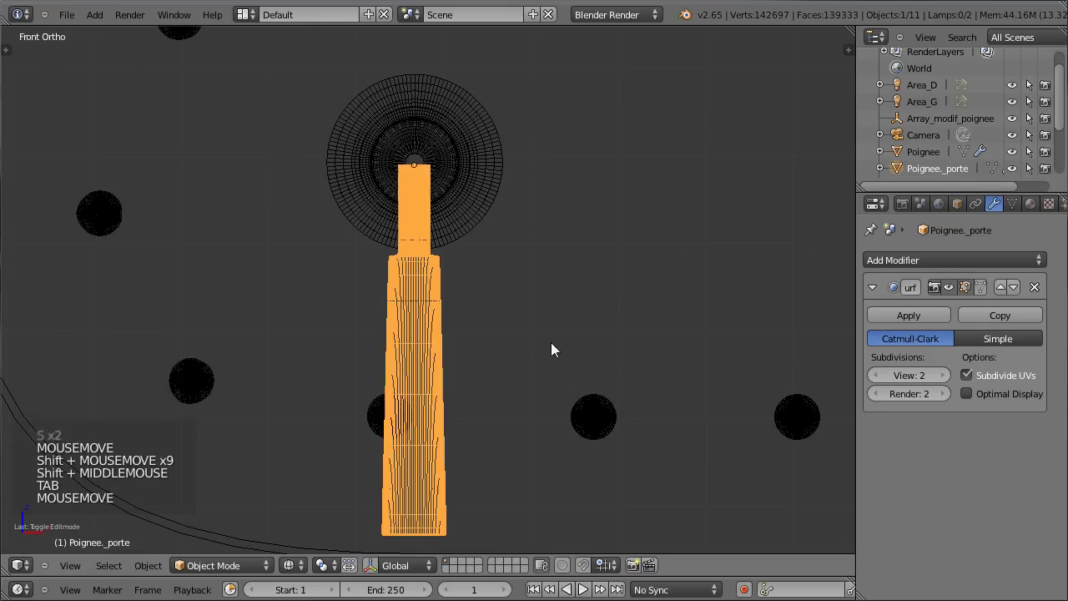
key(Tab)
scroll(up, 3)
key(a)
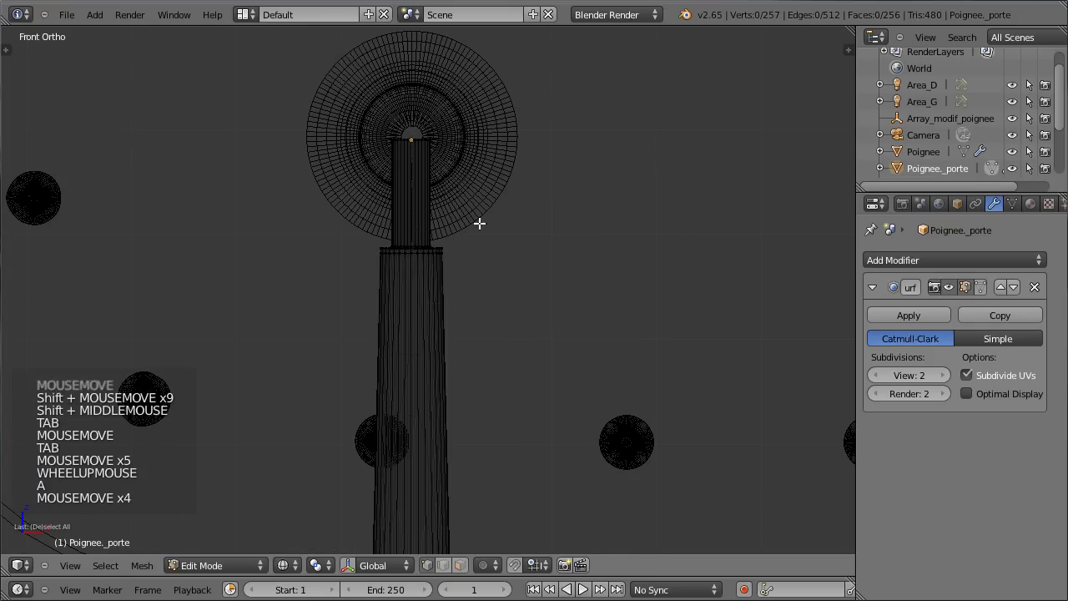
key(b)
key(g)
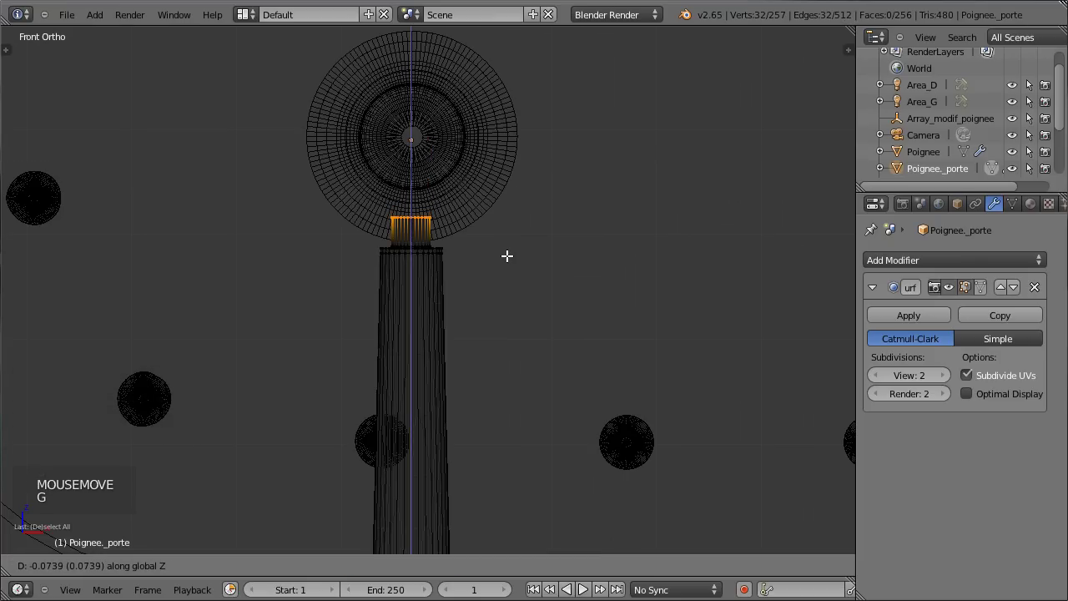
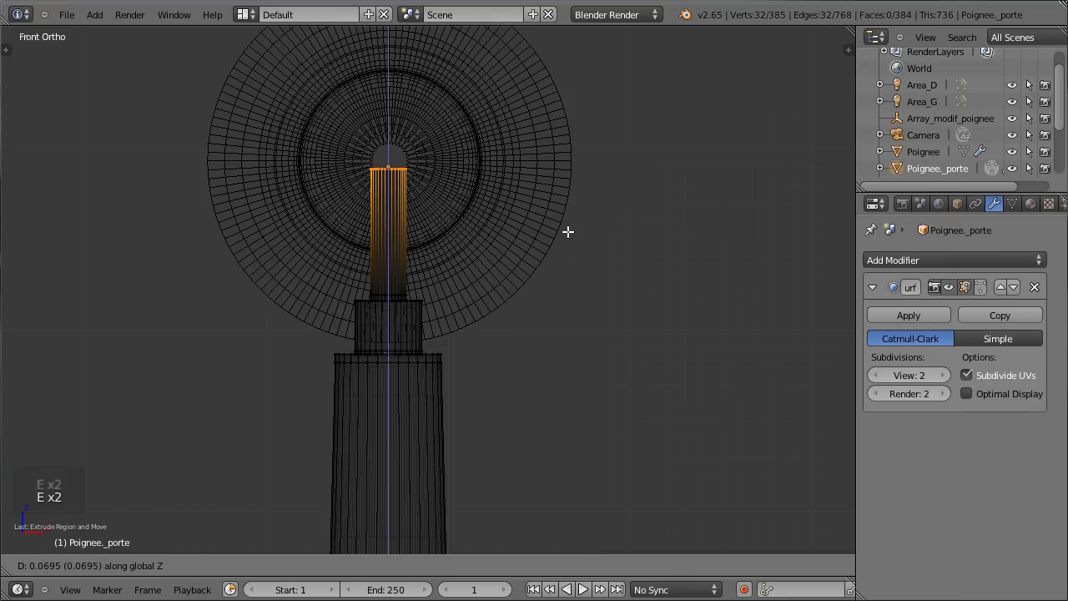
key(Tab)
- Tilt the small knob outward from the door, working in wireframe side view
scroll(down, 3)
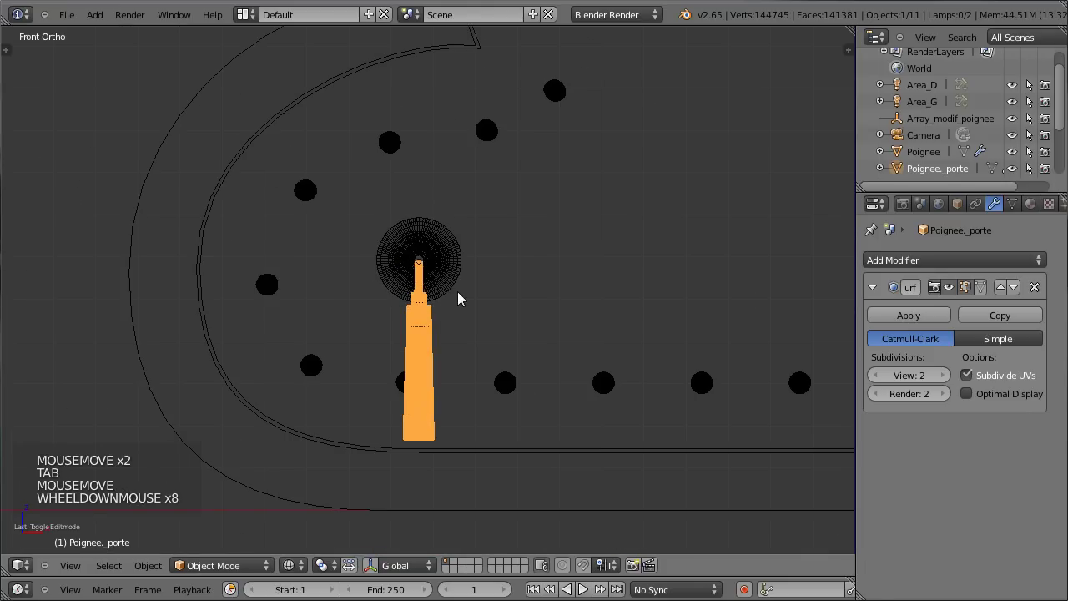
key(z)
middle_click(519, 305)
scroll(down, 3)
middle_click(556, 271)
scroll(down, 3)
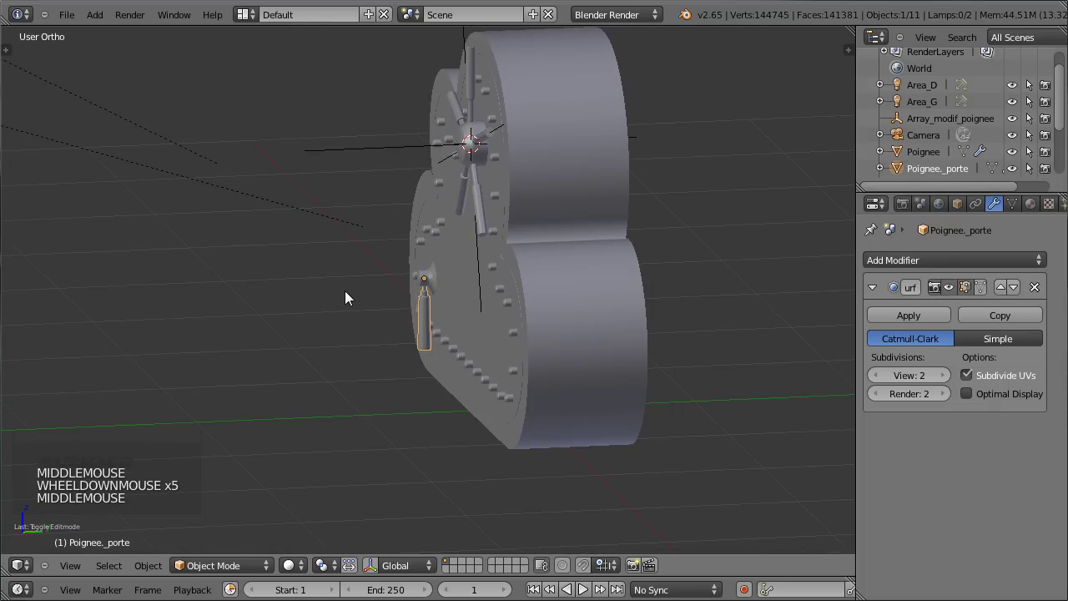
key(KP_3)
key(z)
scroll(up, 3)
middle_click(525, 351)
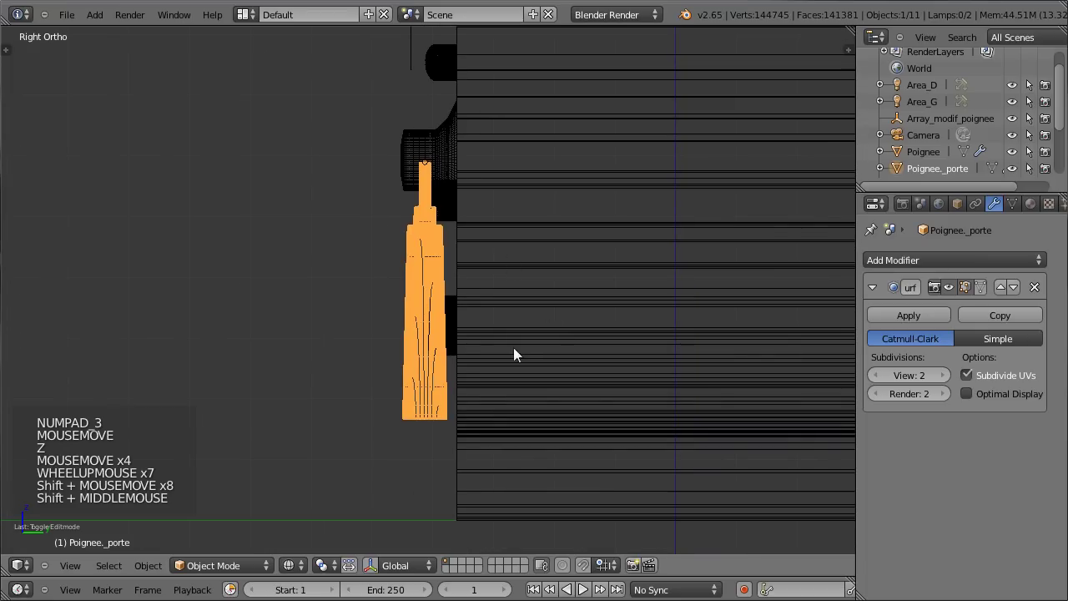
key(r)
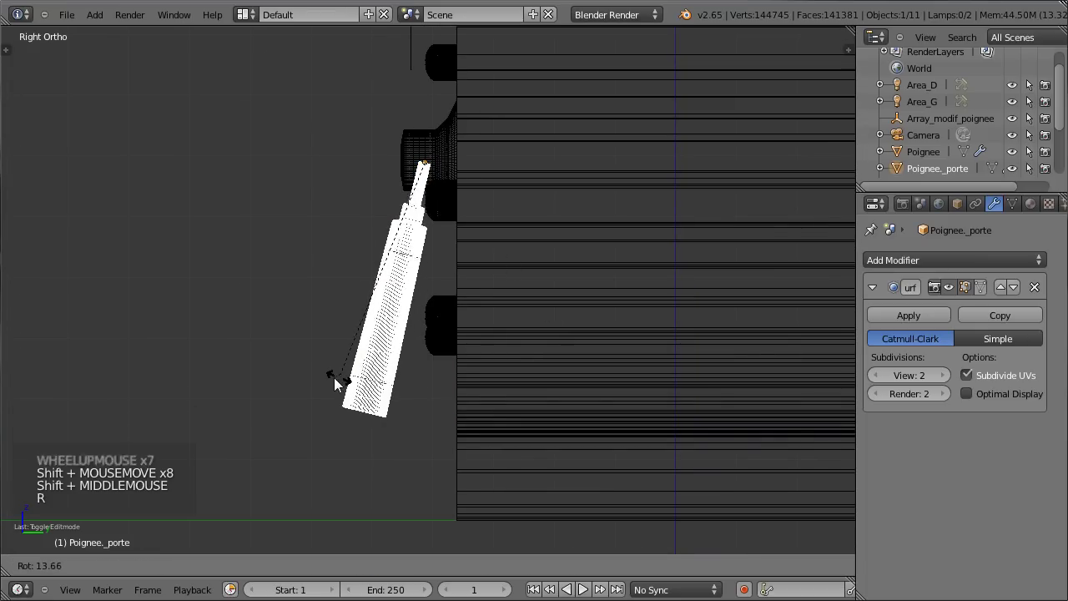
click(363, 386)
- Inspect the tilted knob in solid shading and tilt it a bit further from the side view
key(z)
middle_click(195, 318)
scroll(down, 3)
middle_click(342, 328)
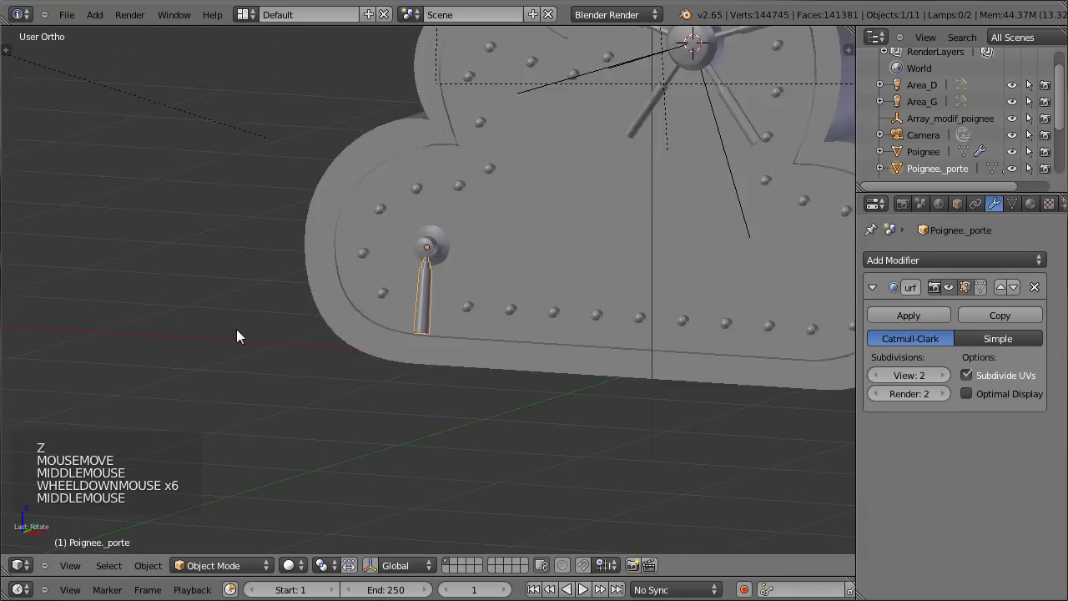
key(KP_3)
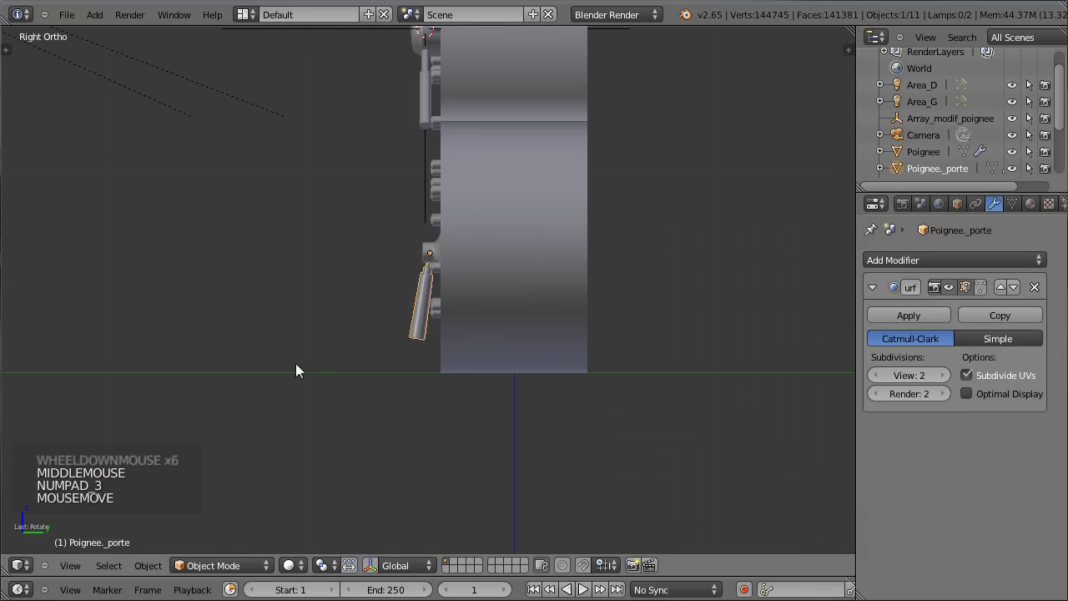
key(r)
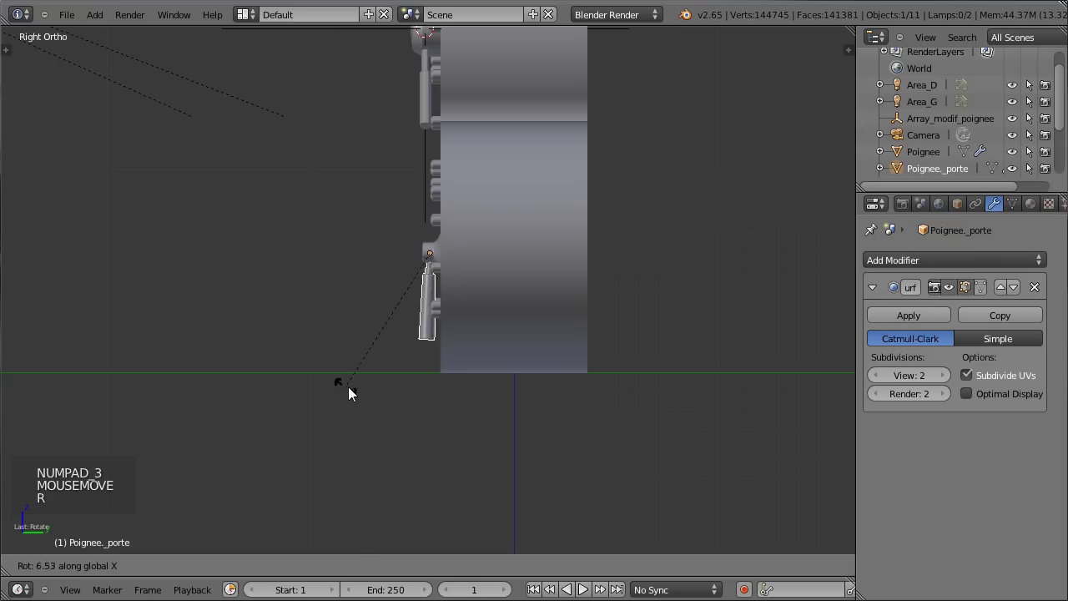
middle_click(361, 179)
- Rotate the spoked wheel handle's spokes outward from the hub in side view
right_click(391, 228)
right_click(376, 223)
middle_click(327, 221)
scroll(up, 3)
key(r)
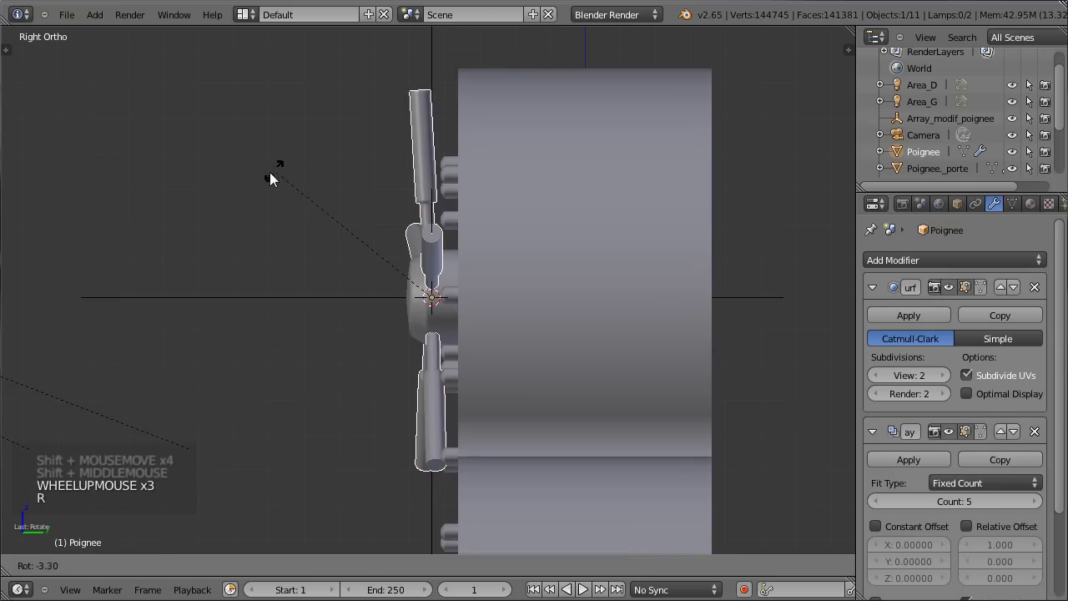
middle_click(230, 207)
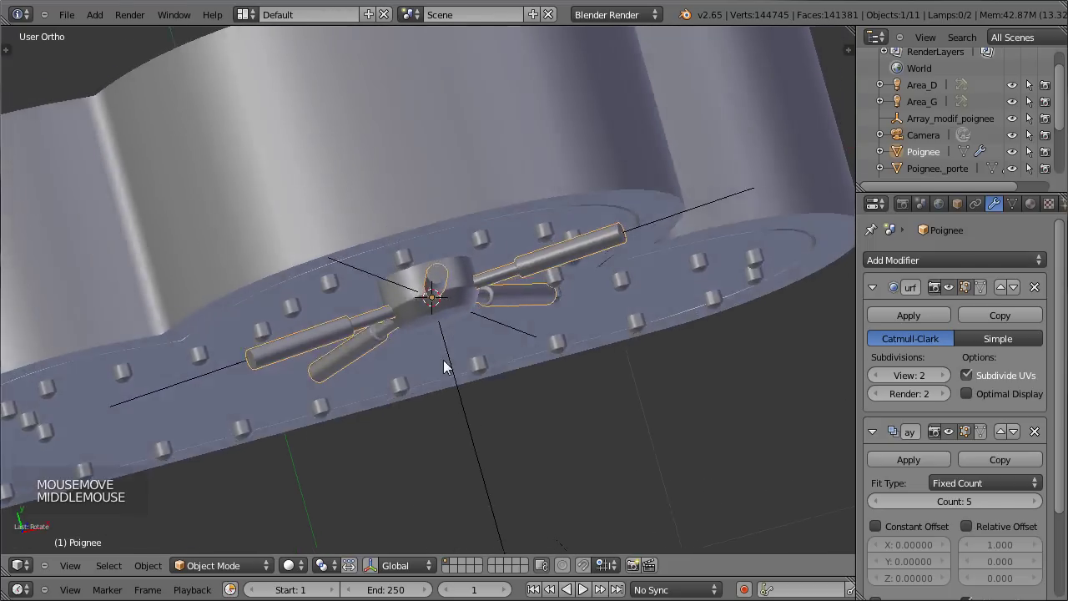
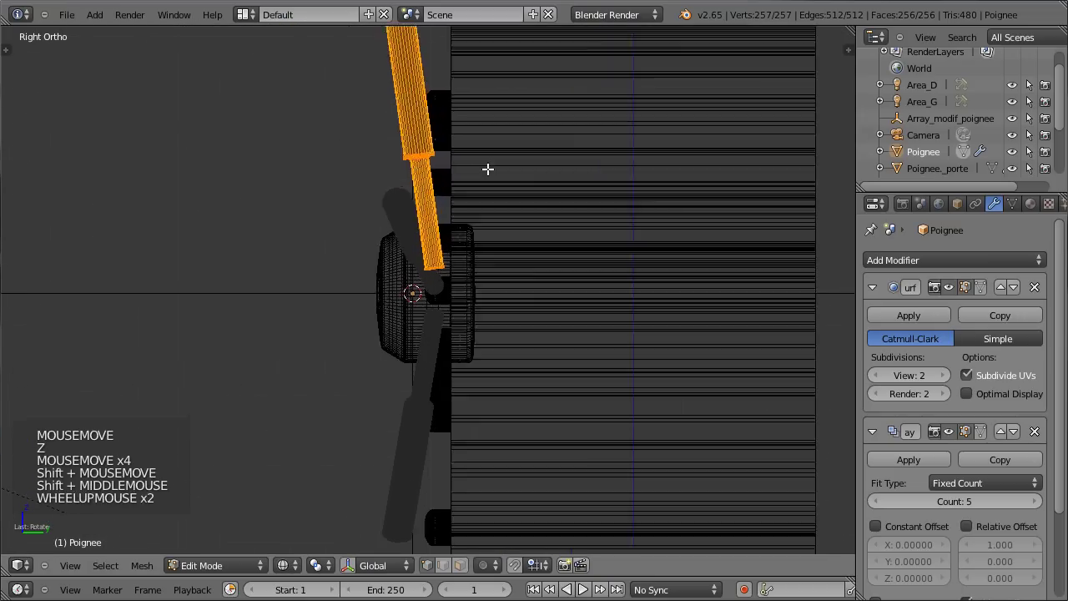
scroll(down, 3)
key(g)
- Check the tilted spokes through the camera, save, and select the wheel's hub support
scroll(down, 3)
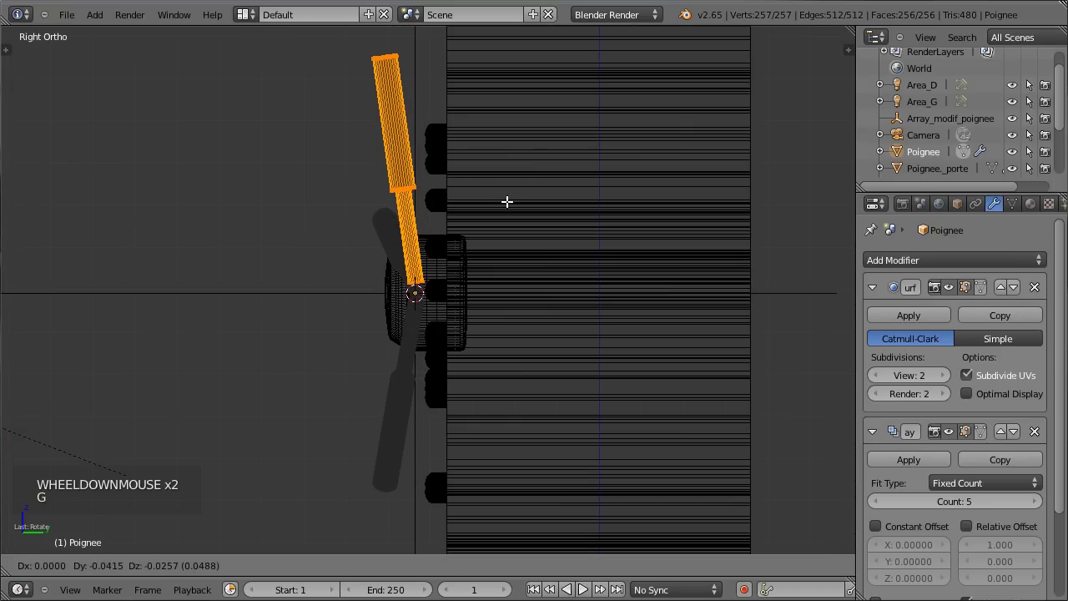
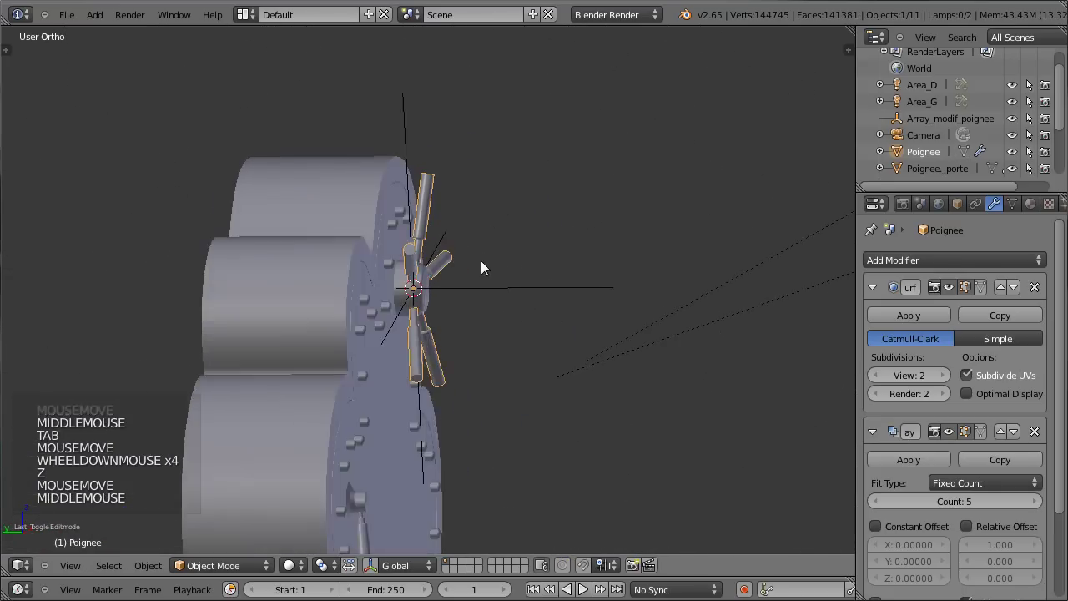
scroll(down, 3)
middle_click(358, 308)
key(KP_0)
key(ctrl+s)
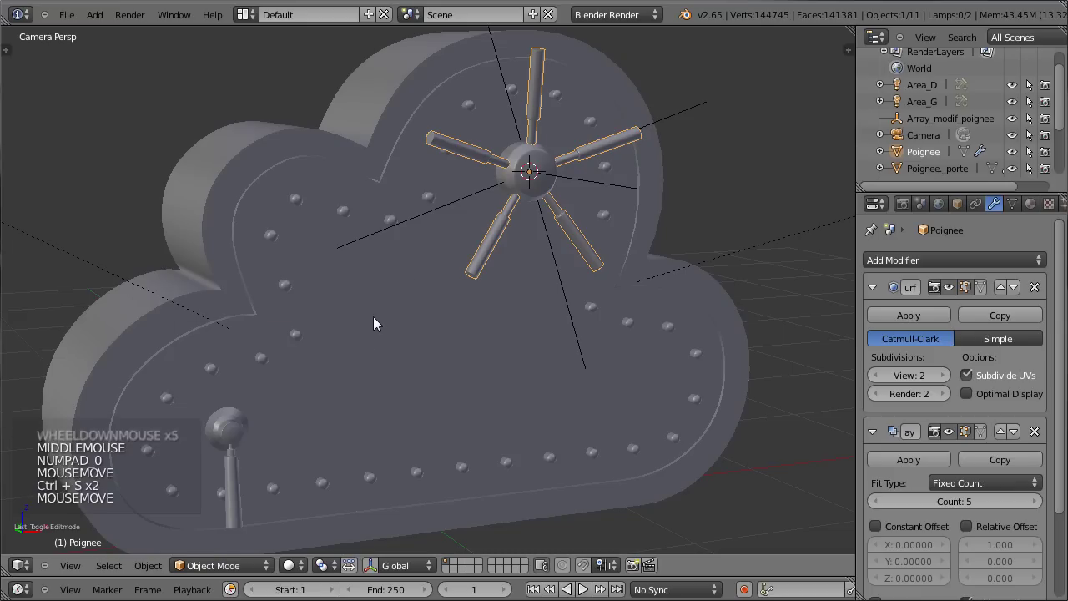
right_click(238, 438)
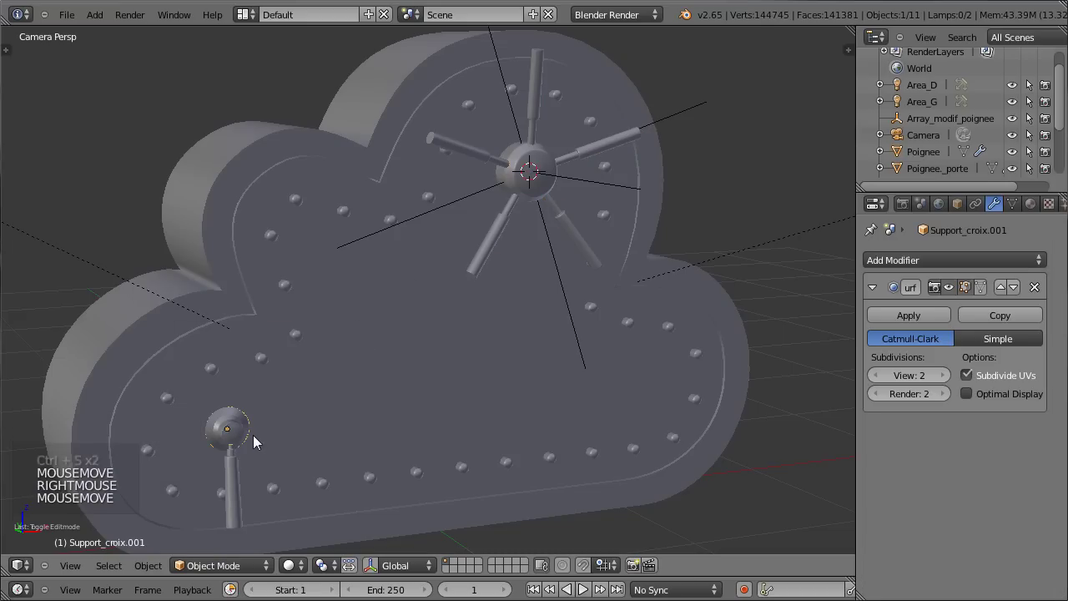
- Duplicate the hub support in front view and move the copy with the small knob into place
key(KP_1)
scroll(up, 3)
middle_click(300, 379)
scroll(up, 3)
scroll(down, 3)
key(shift+d)
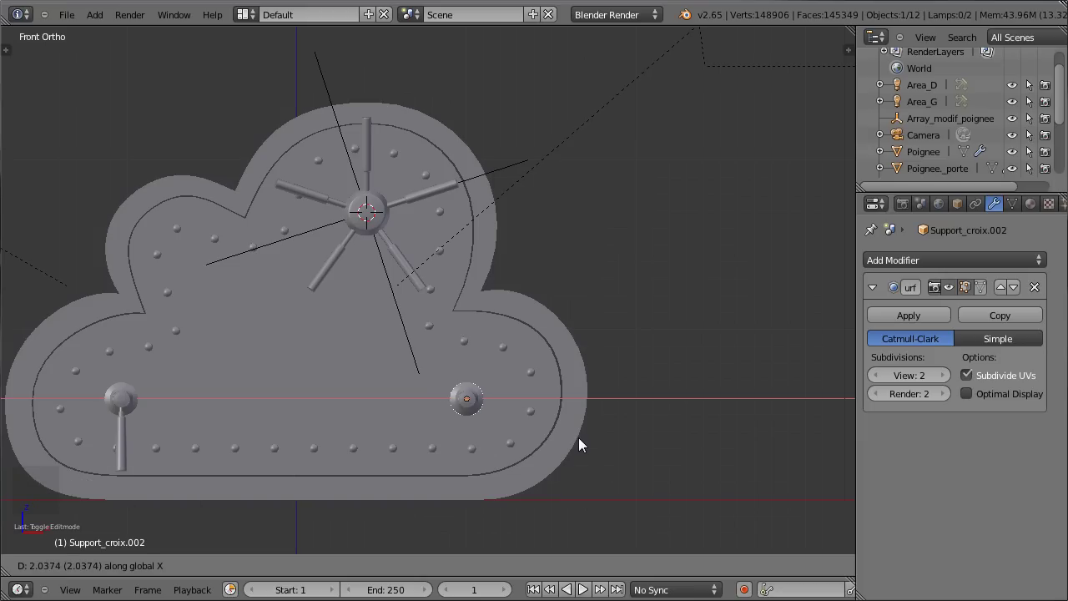
right_click(135, 406)
right_click(126, 433)
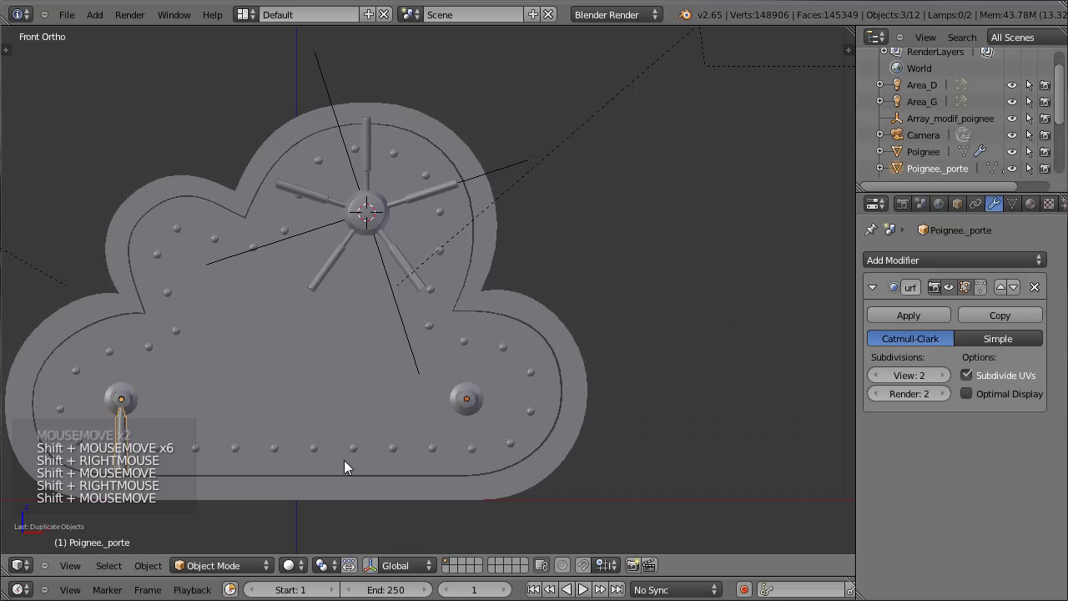
key(g)
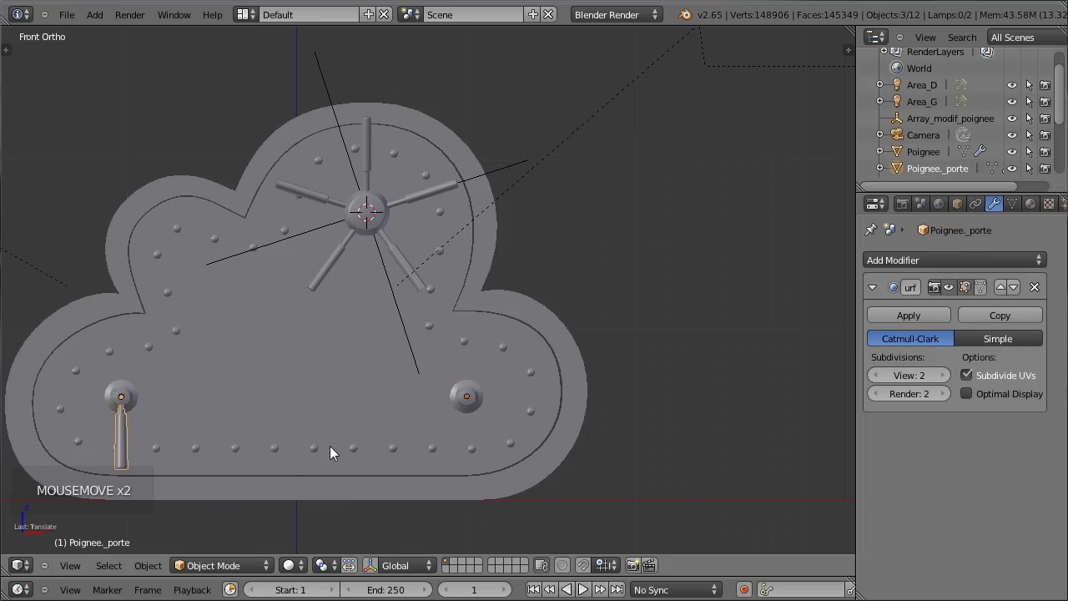
- Adjust the hub support copy's position, save, and render the cloud safe from the camera
right_click(467, 411)
key(g)
key(ctrl+s)
key(KP_0)
scroll(down, 3)
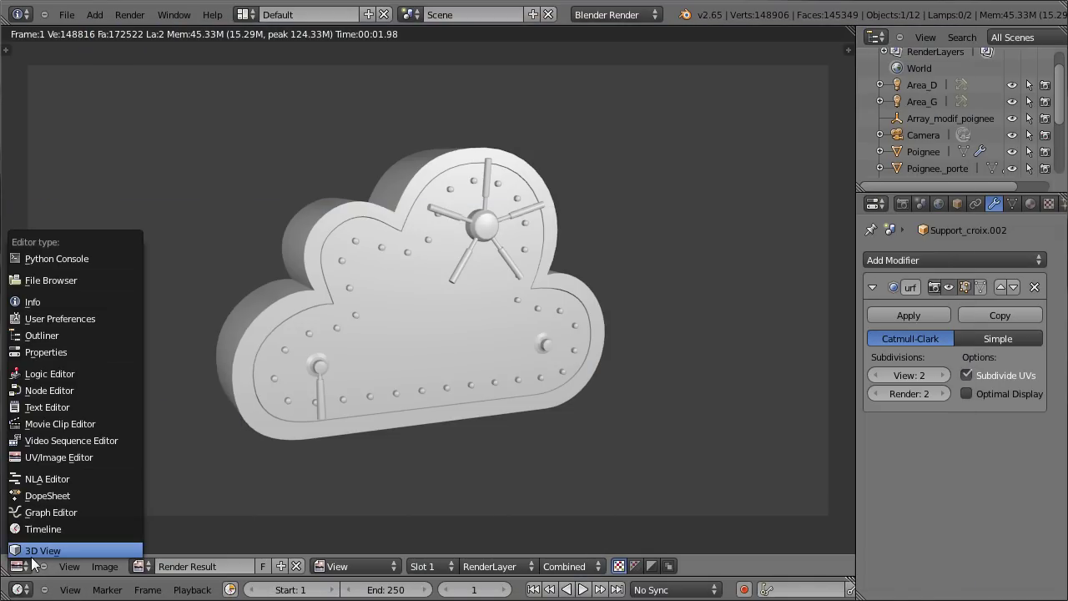
- Close the render, return to the front view of the safe and select the small door knob
click(272, 416)
key(ctrl+s)
key(KP_1)
middle_click(416, 346)
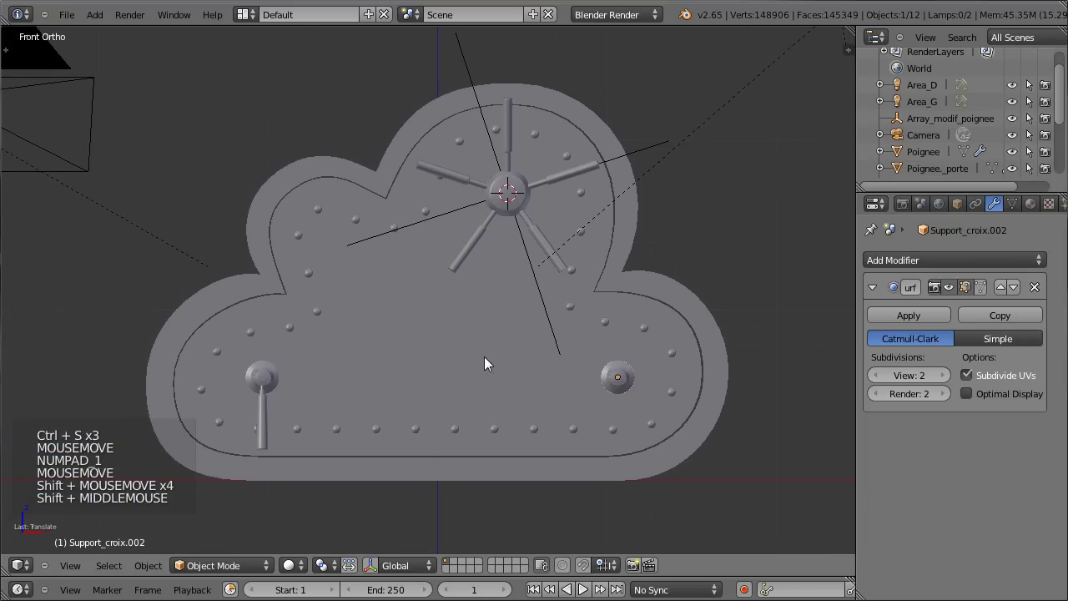
middle_click(354, 388)
scroll(up, 3)
right_click(388, 355)
scroll(up, 3)
- Nudge all of the knob's vertices vertically in wireframe Edit Mode
key(Tab)
key(z)
scroll(up, 3)
key(s)
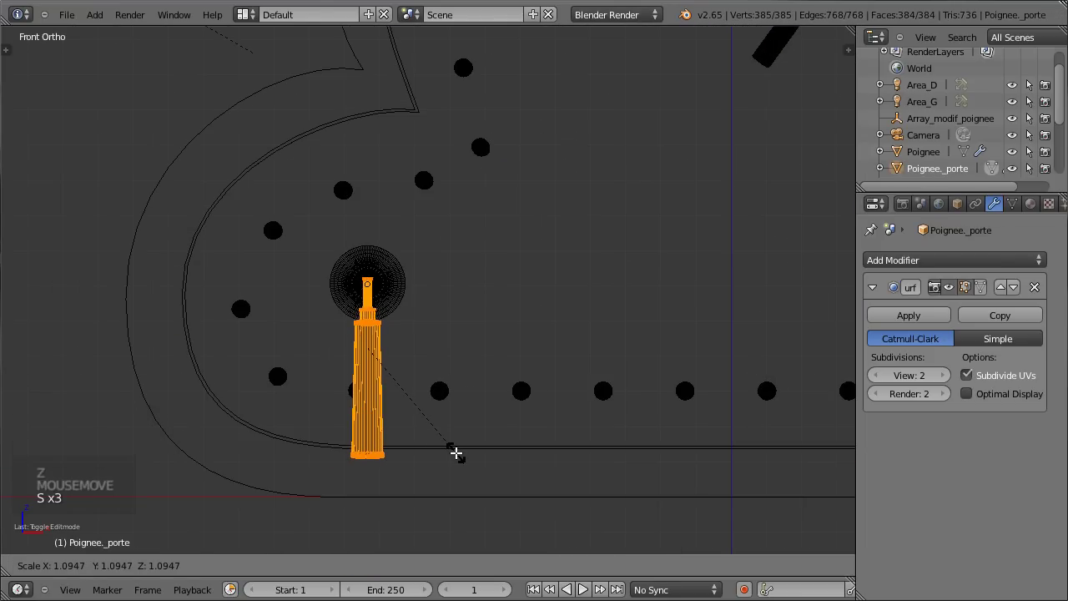
key(g)
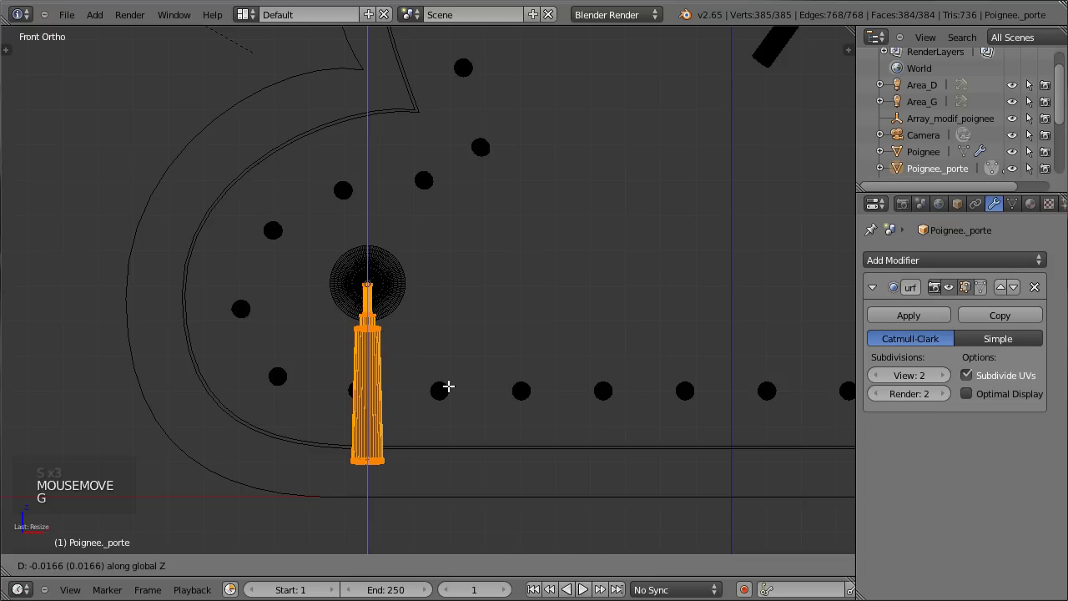
key(s)
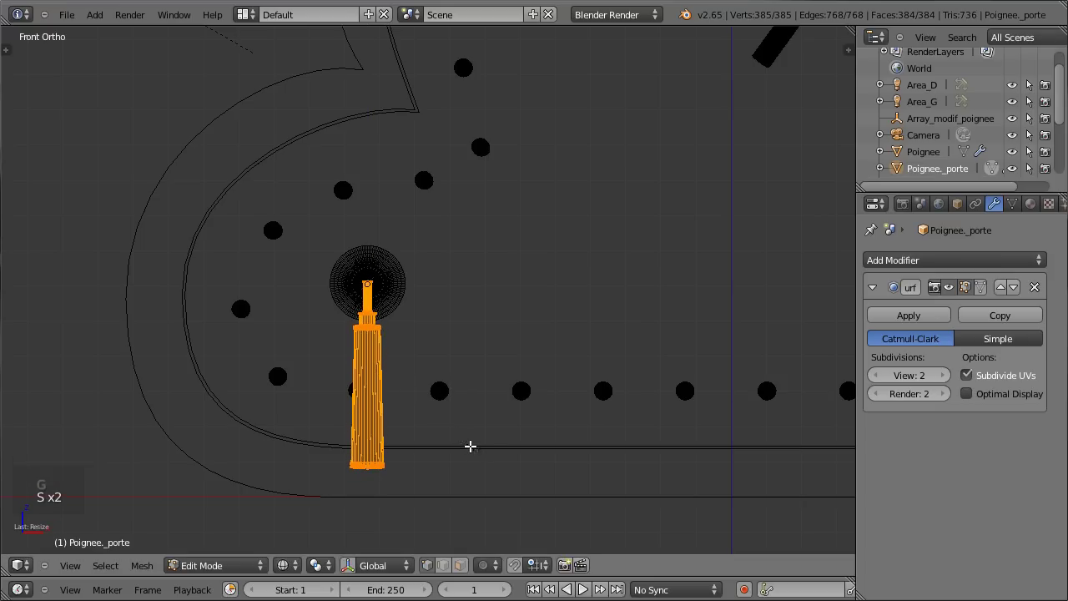
key(g)
key(Tab)
- Return to solid shading, save, and orbit to inspect the whole safe
scroll(down, 3)
key(z)
middle_click(473, 286)
key(ctrl+s)
middle_click(532, 303)
scroll(down, 3)
scroll(up, 3)
scroll(up, 3)
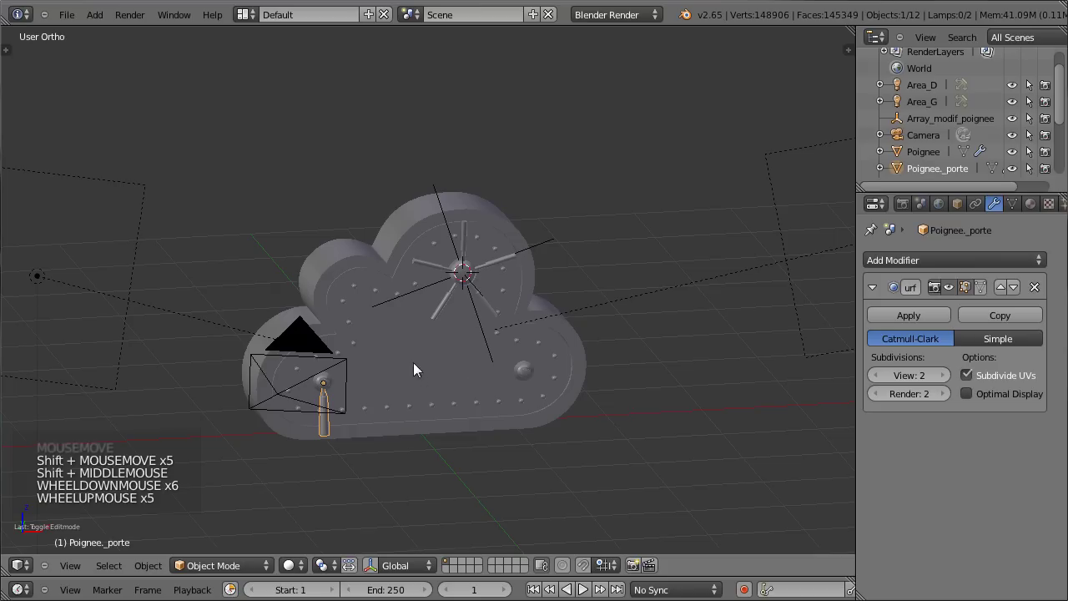
- Add a Plane beneath the safe (re-adding after deleting the first) and scale it into a large floor
key(shift+a)
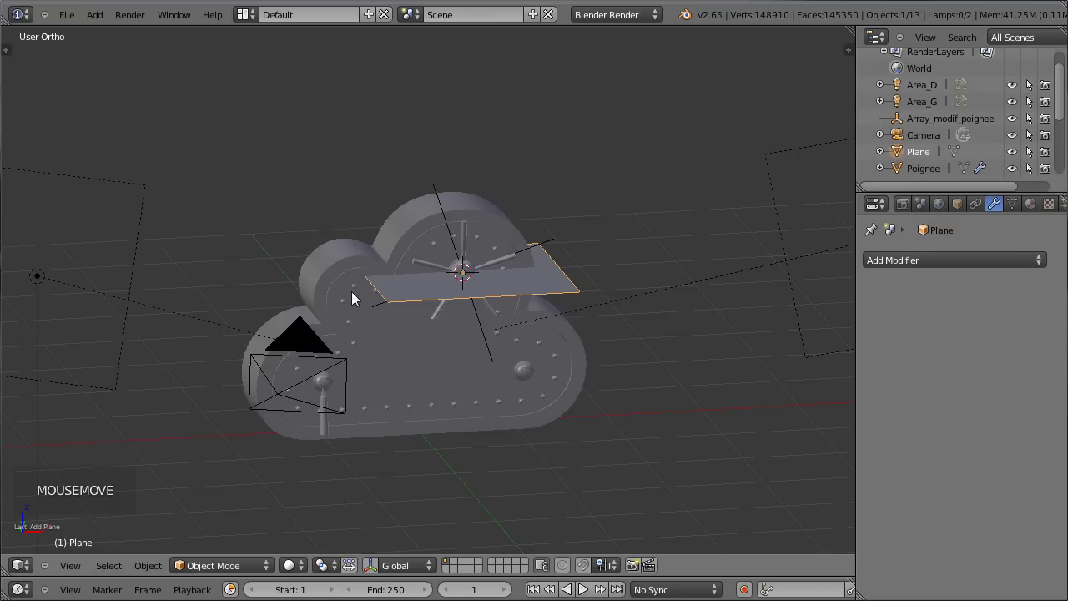
key(x)
key(shift+c)
scroll(up, 3)
scroll(up, 3)
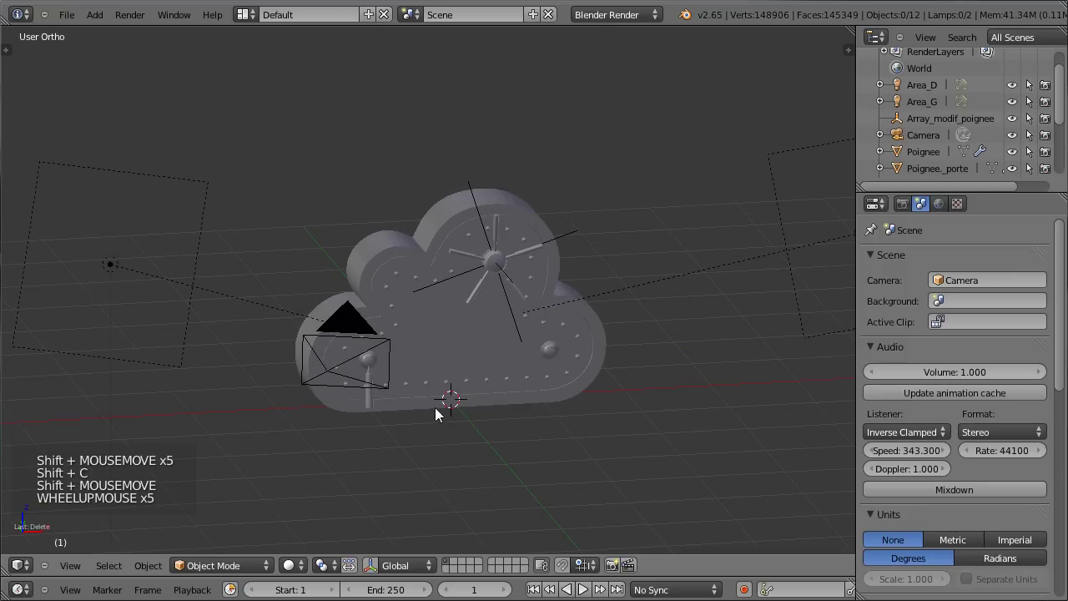
key(shift+a)
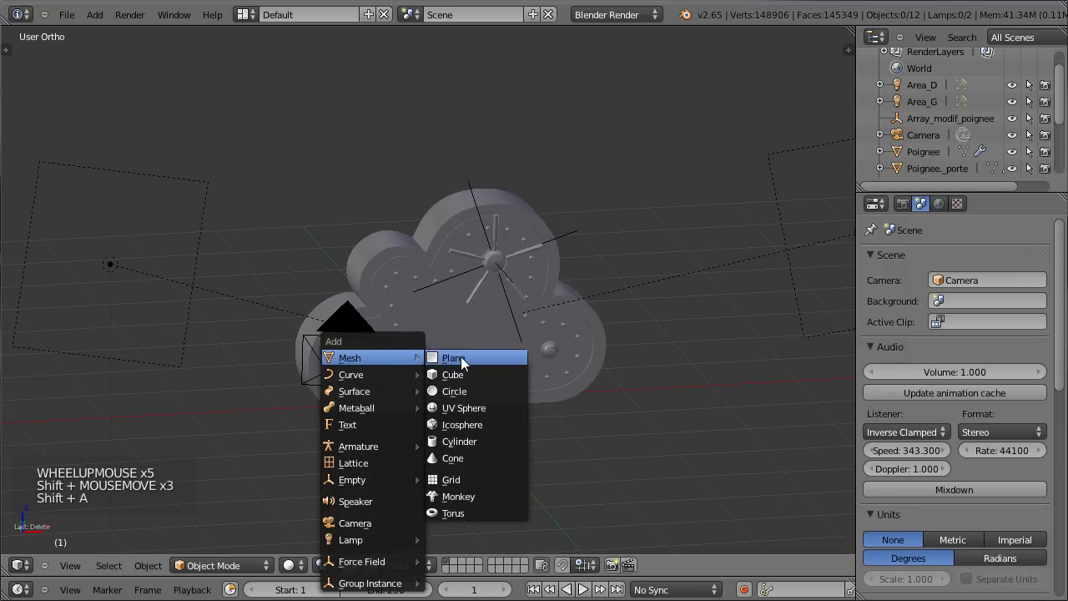
key(s)
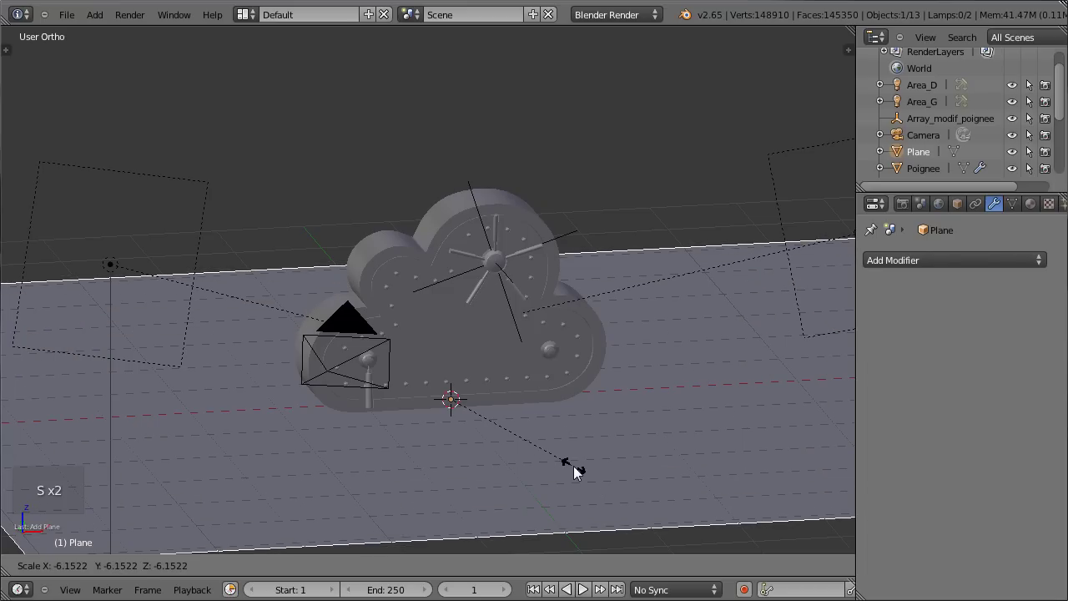
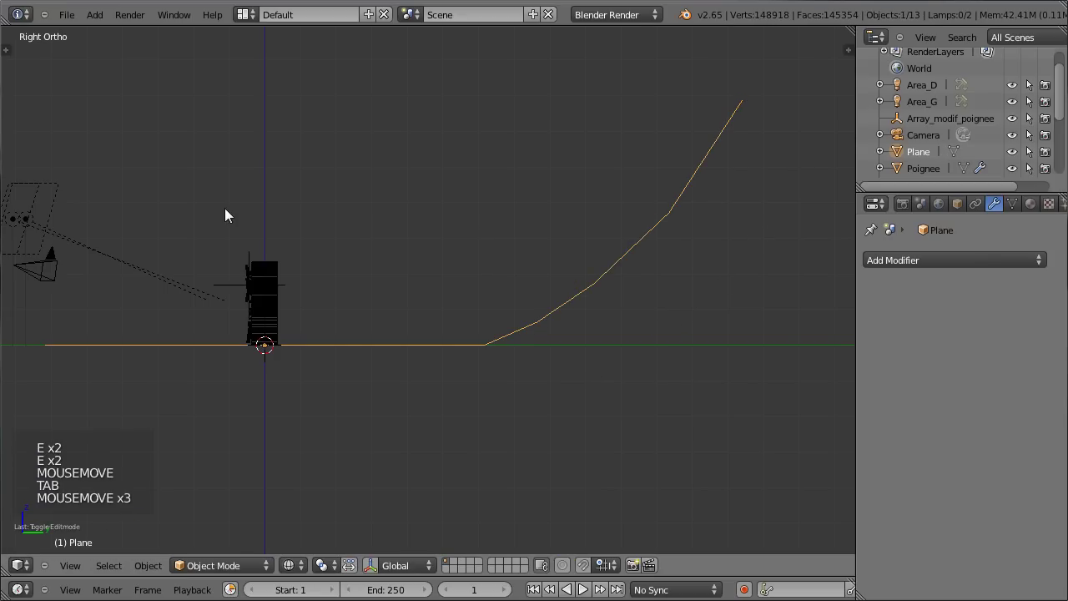
- In Edit Mode, widen the whole backdrop plane along X twice so it fills the camera frame
key(KP_0)
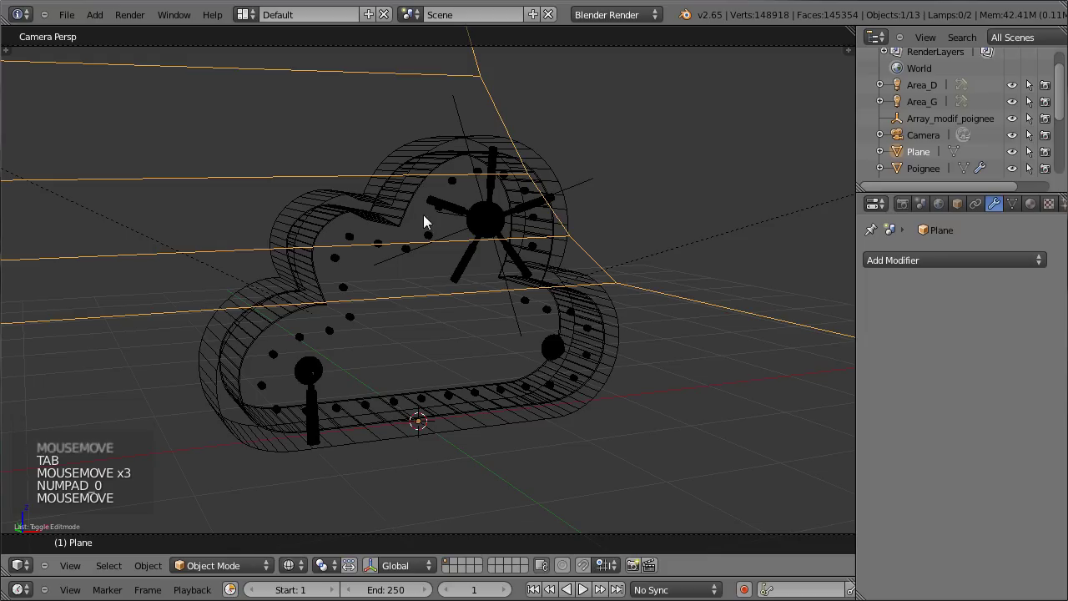
scroll(down, 3)
key(z)
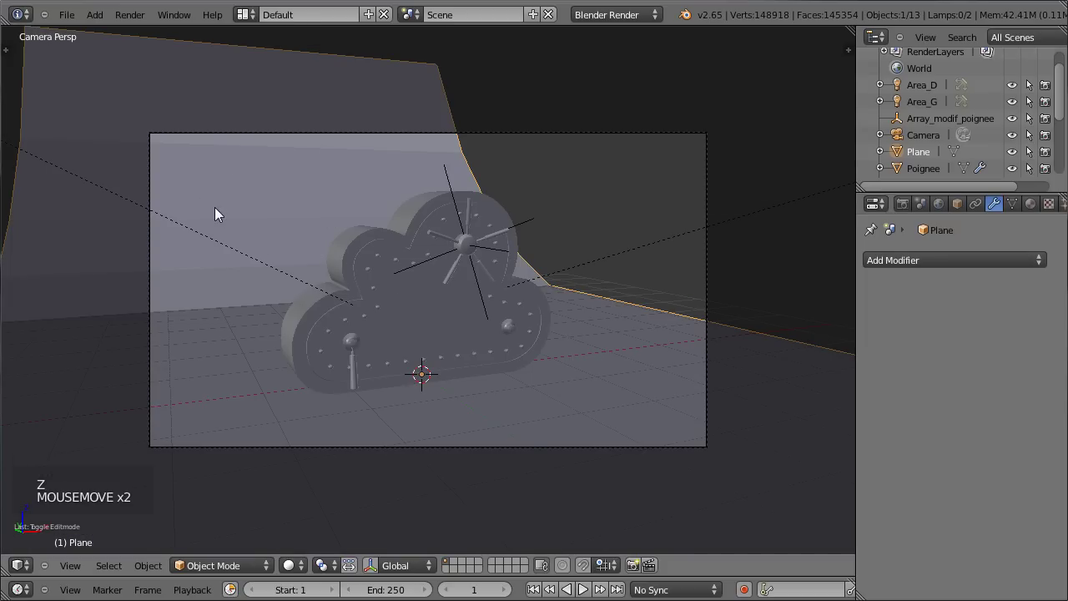
key(Tab)
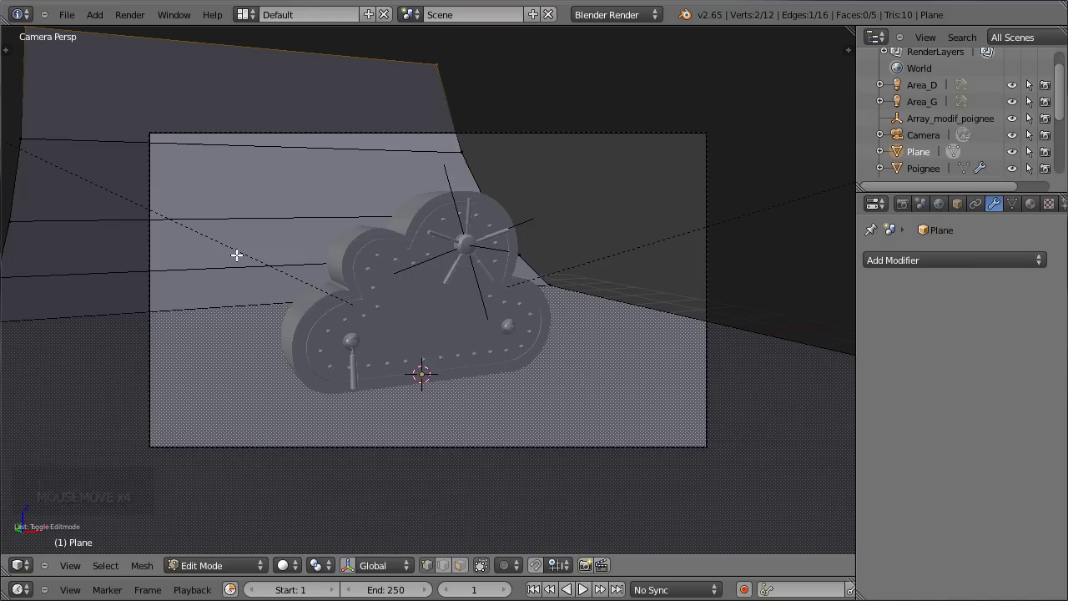
key(KP_7)
scroll(down, 3)
key(a)
key(a)
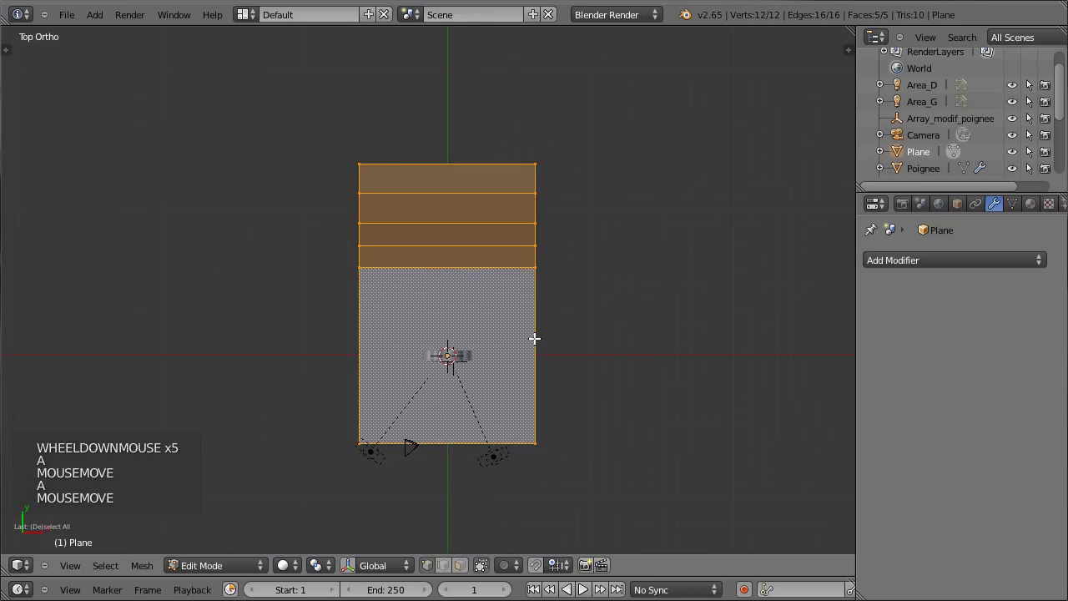
key(s)
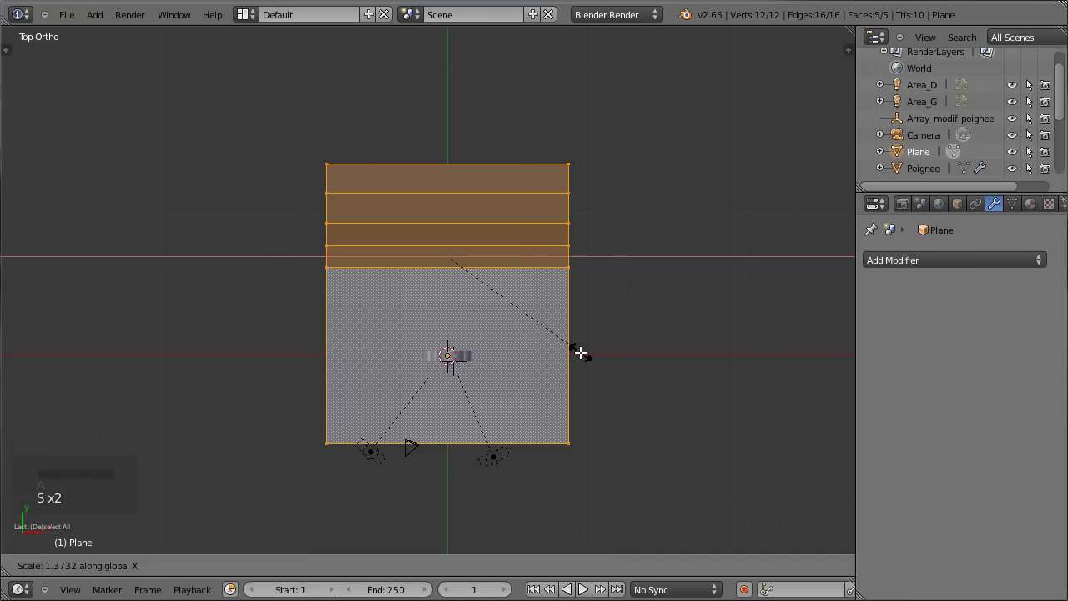
key(g)
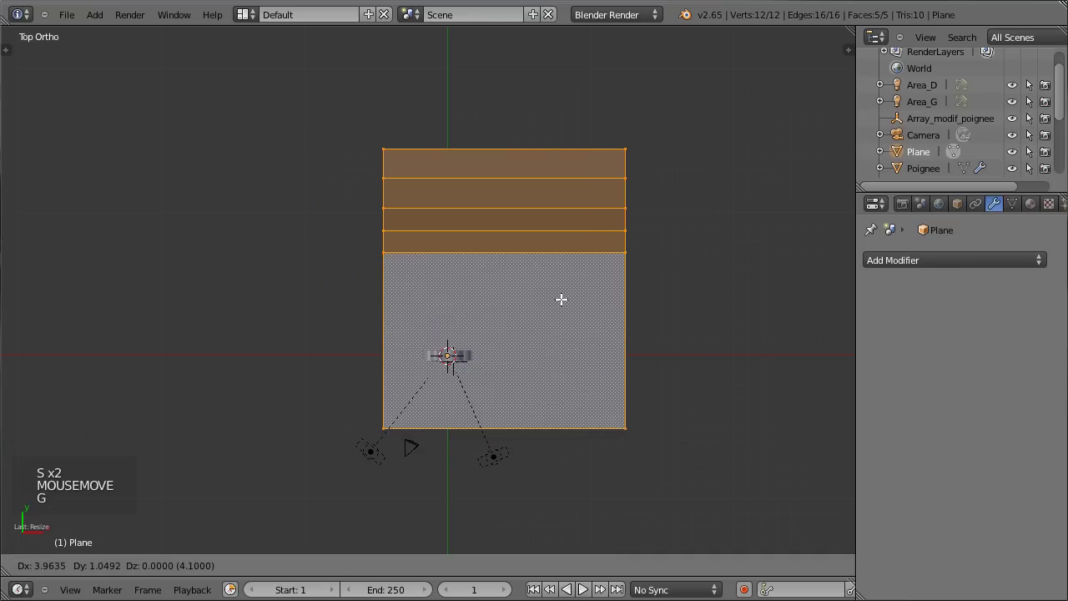
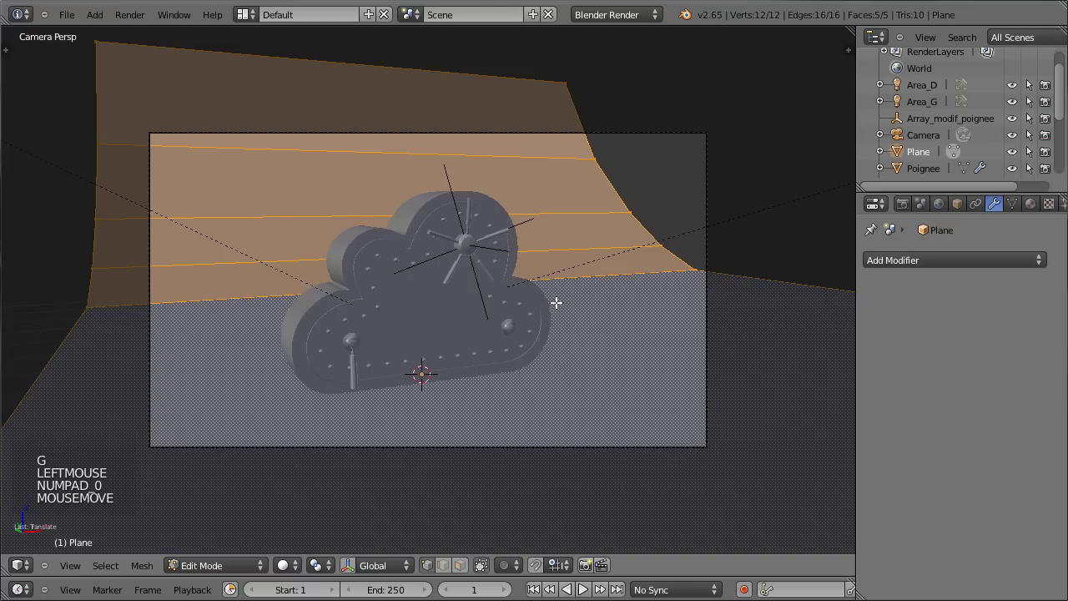
key(s)
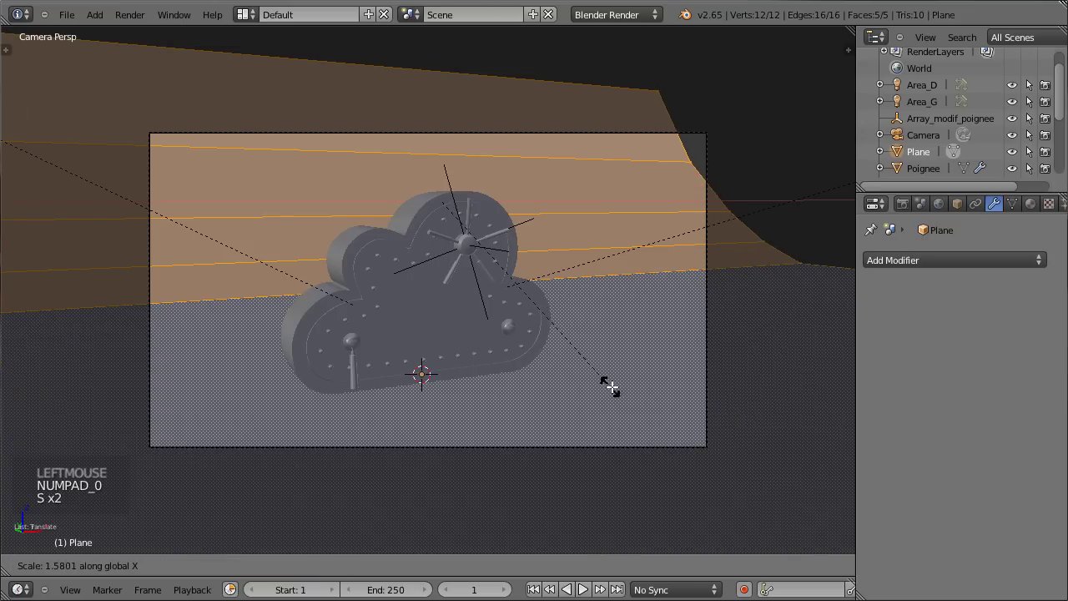
key(g)
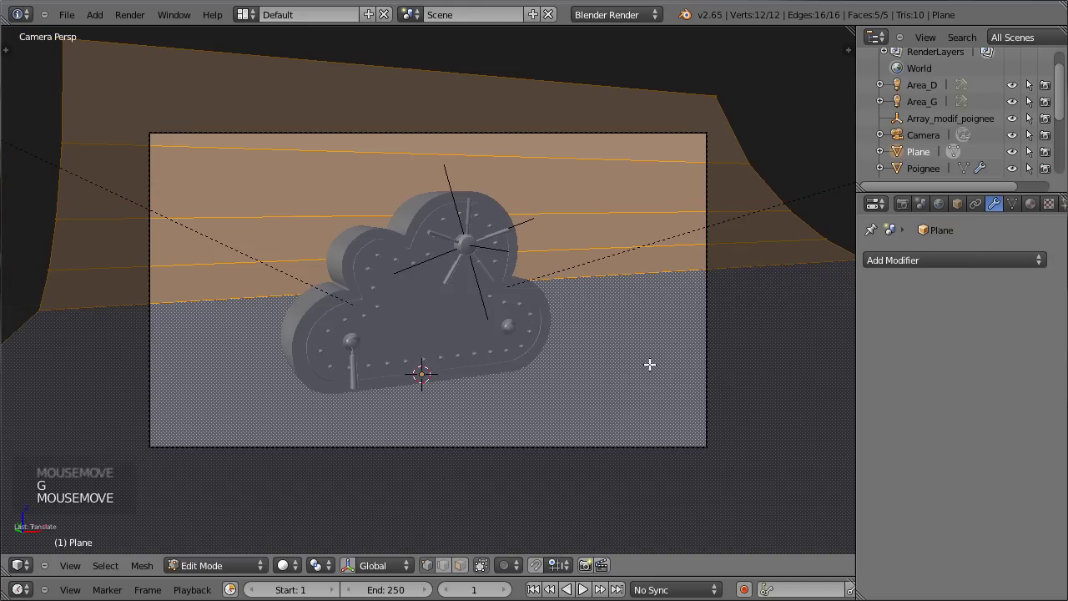
key(KP_3)
- Check the backdrop's curved profile from the side, add extra loop cuts across it and leave Edit Mode
scroll(up, 3)
key(a)
key(b)
key(z)
key(b)
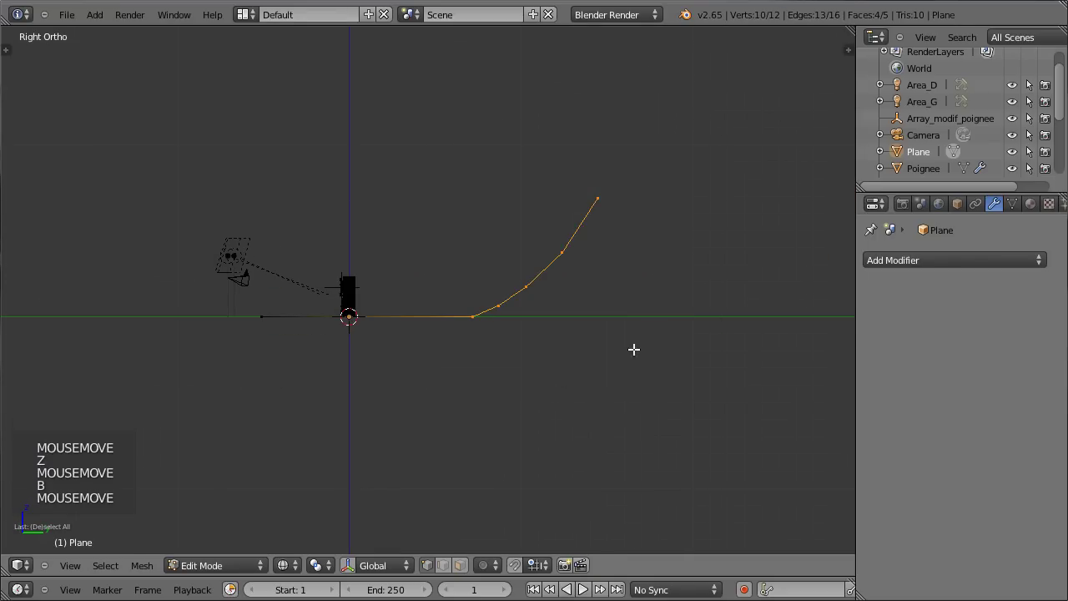
scroll(up, 3)
key(g)
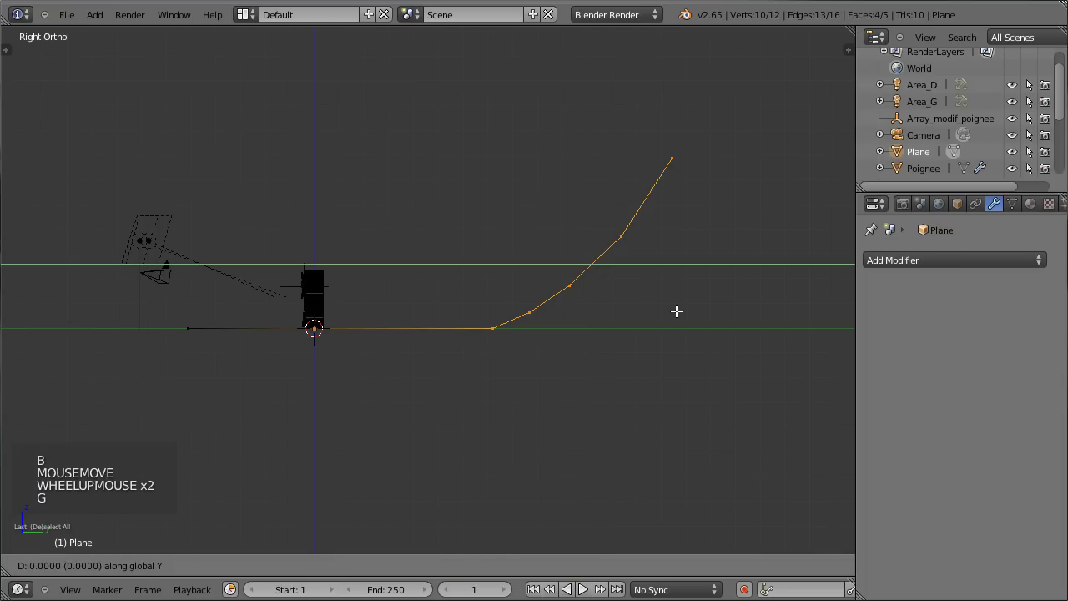
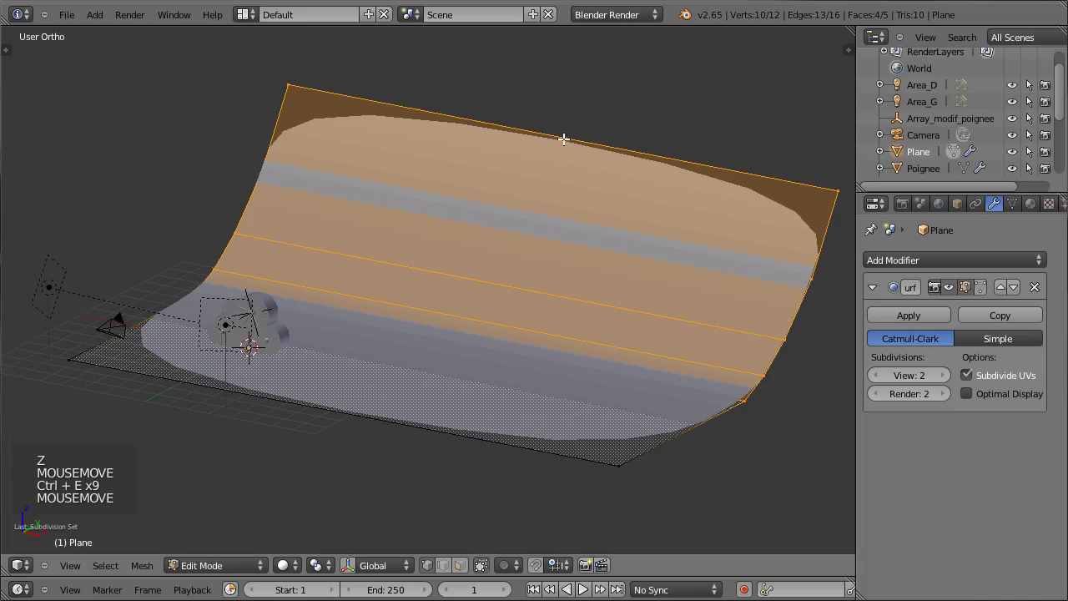
key(shift+e)
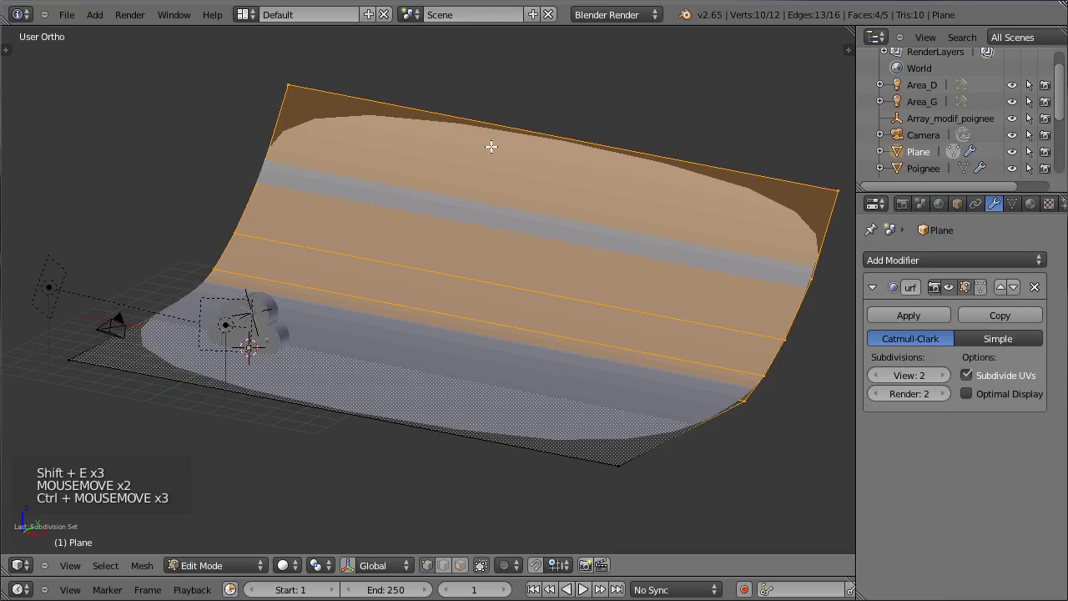
key(ctrl+r)
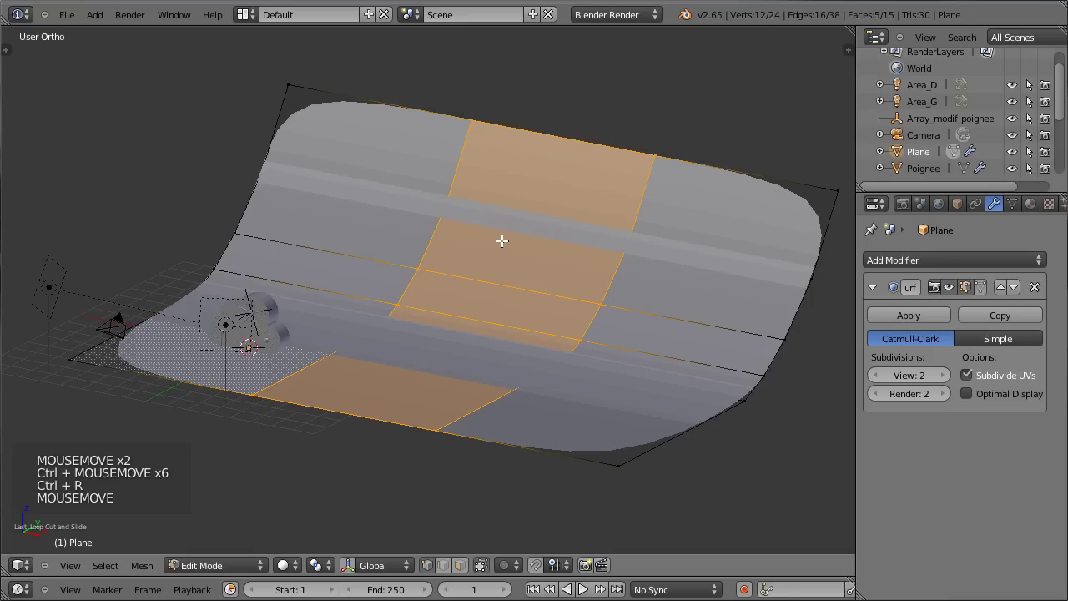
key(s)
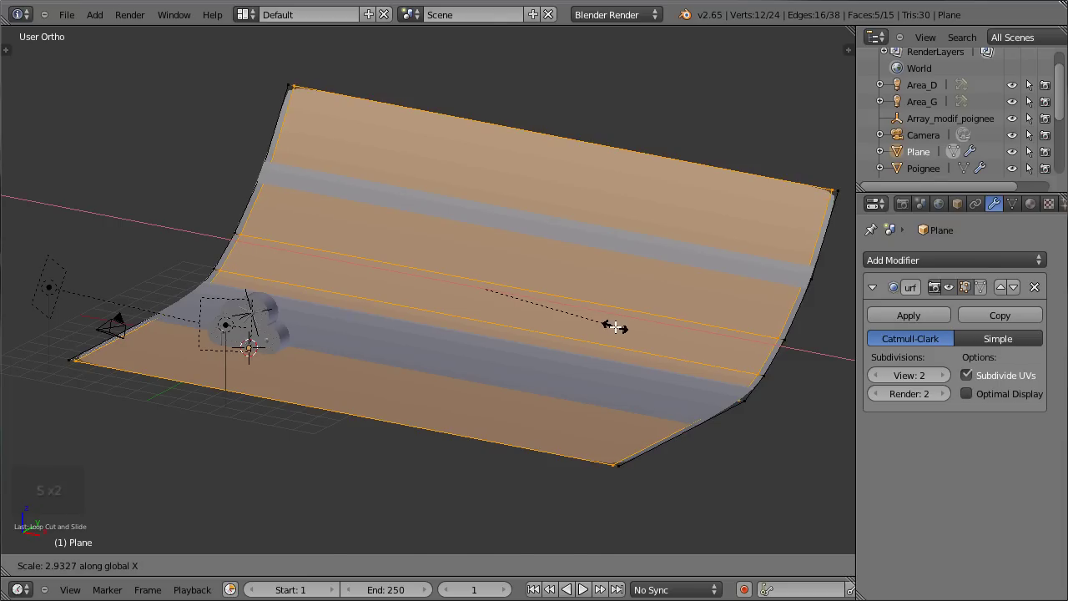
key(Tab)
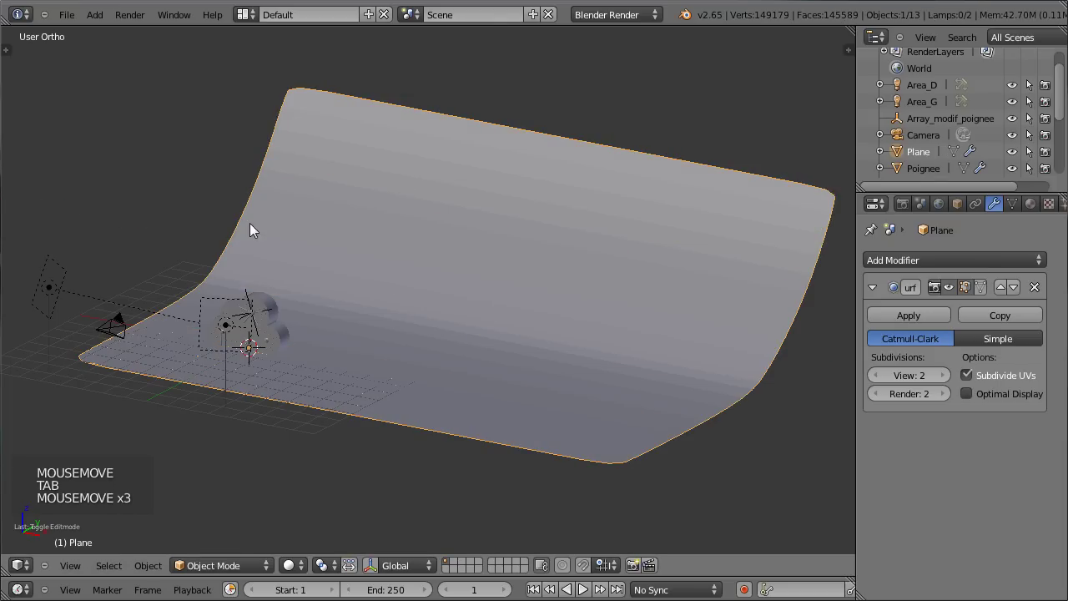
- Smooth the backdrop with a Catmull-Clark Subdivision Surface at View 2, Render 2 and review it through the camera
key(t)
click(44, 241)
key(t)
key(KP_0)
scroll(down, 3)
scroll(up, 3)
scroll(down, 3)
scroll(up, 3)
scroll(up, 3)
right_click(333, 471)
key(KP_1)
scroll(up, 3)
- Glance over the safe cloud reference images, then return to the Blender scene and orbit around the safe
middle_click(453, 303)
scroll(up, 3)
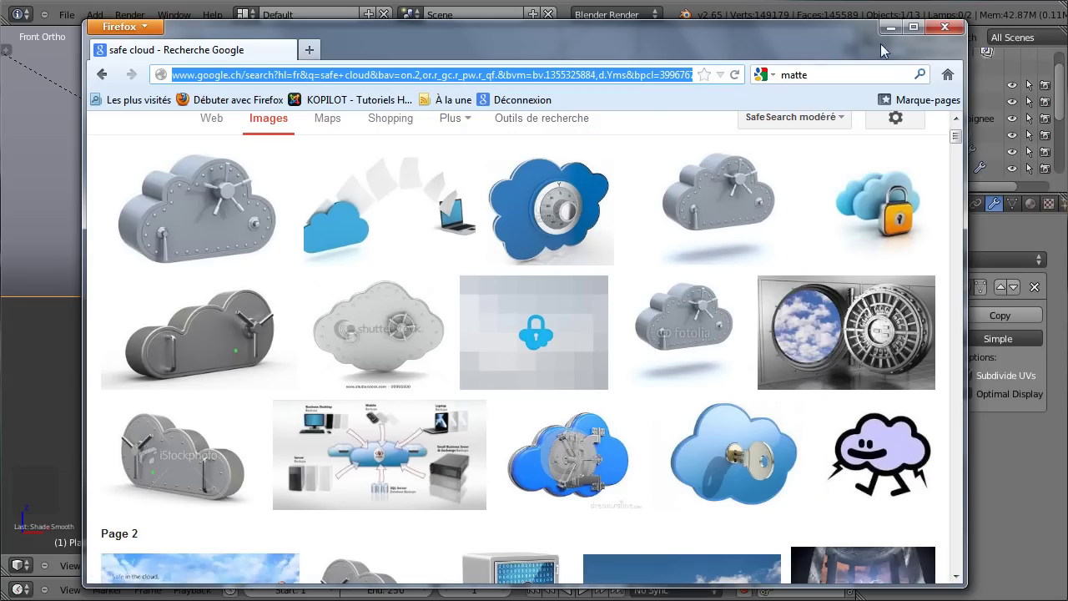
scroll(down, 3)
middle_click(360, 114)
right_click(453, 375)
key(KP_1)
scroll(down, 3)
middle_click(422, 276)
- Add a new Area lamp to the scene and view it from the side
key(g)
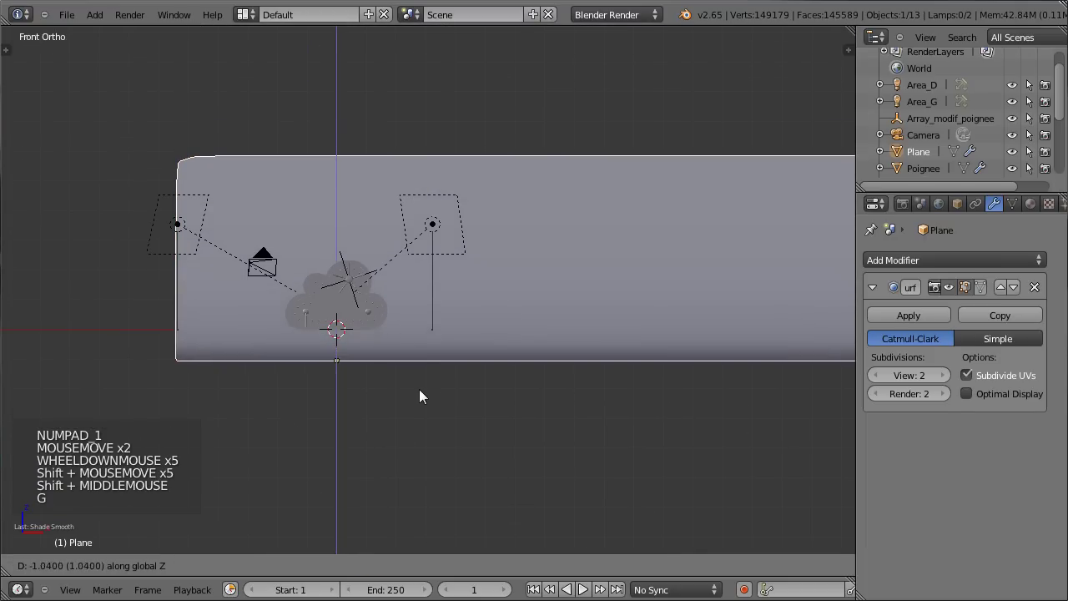
key(KP_0)
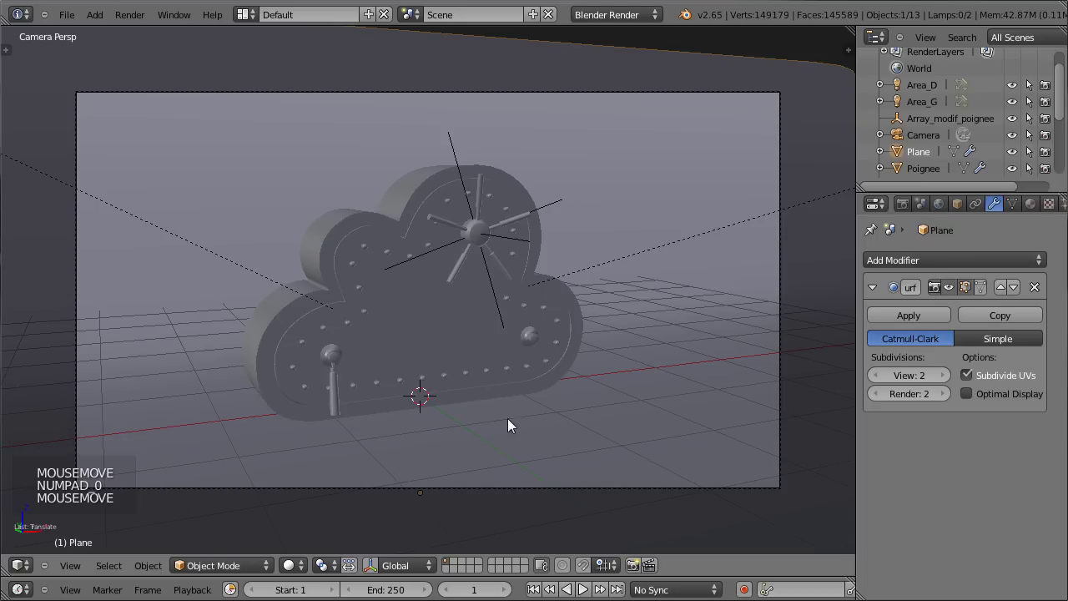
scroll(down, 3)
middle_click(599, 287)
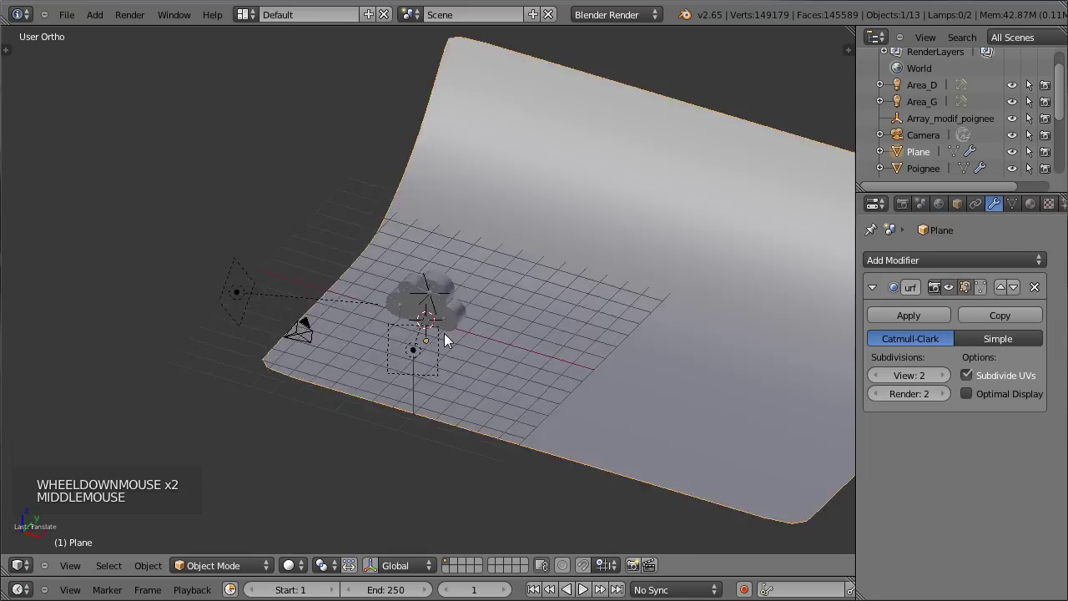
key(shift+a)
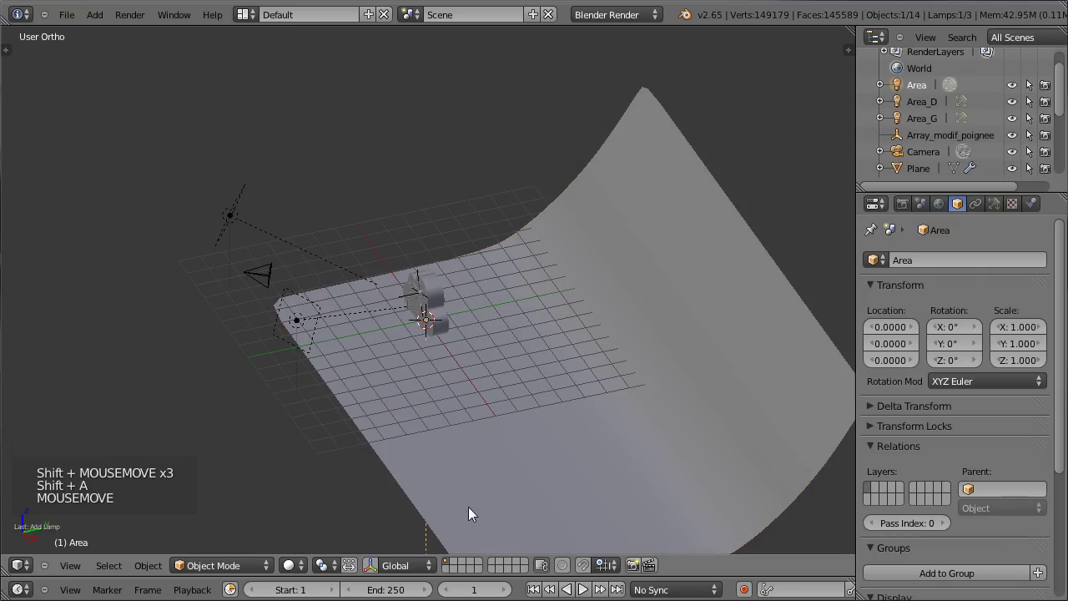
key(KP_3)
middle_click(413, 250)
- Raise the Area lamp about 4.26 units so it hovers above the safe
key(g)
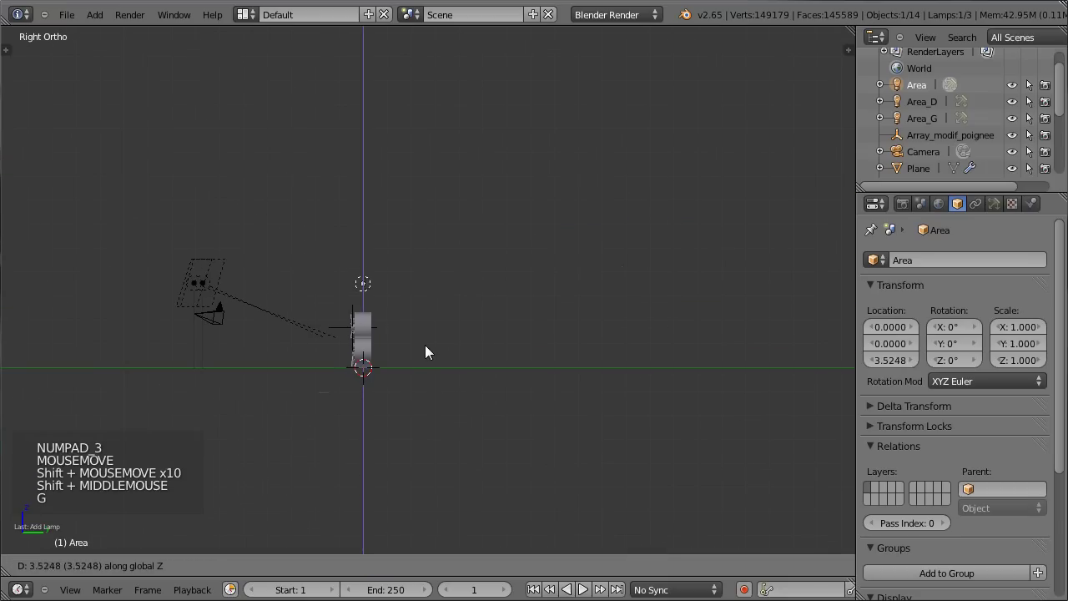
click(363, 324)
middle_click(233, 297)
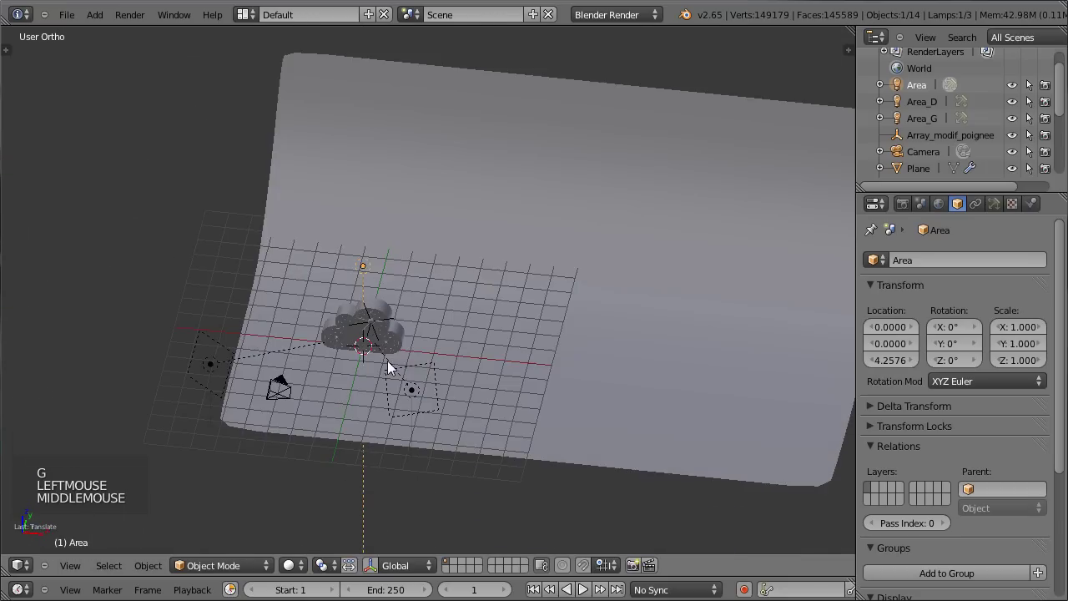
scroll(up, 3)
click(997, 212)
- Show the new Area lamp's shadow and area shape settings
click(1062, 304)
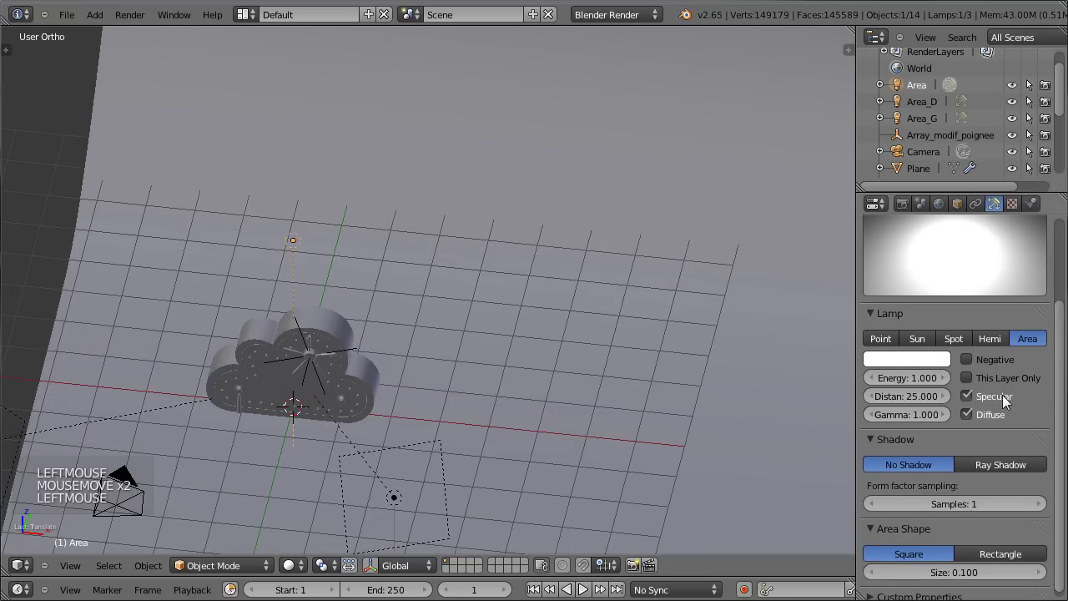
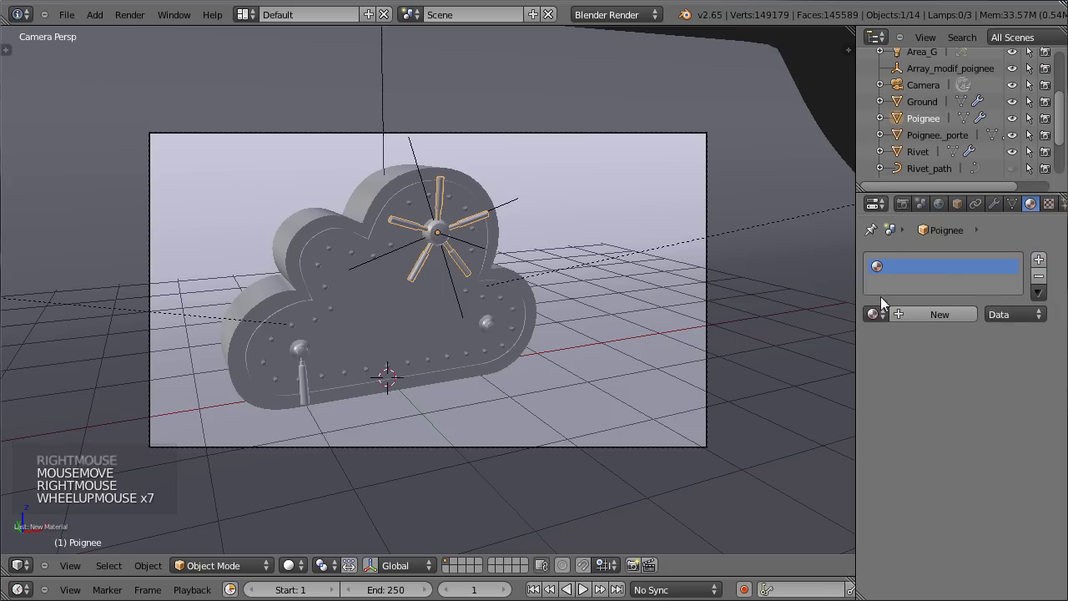
- Give the handle Poignee a new material named Metal_gloss
click(885, 311)
click(929, 322)
click(923, 319)
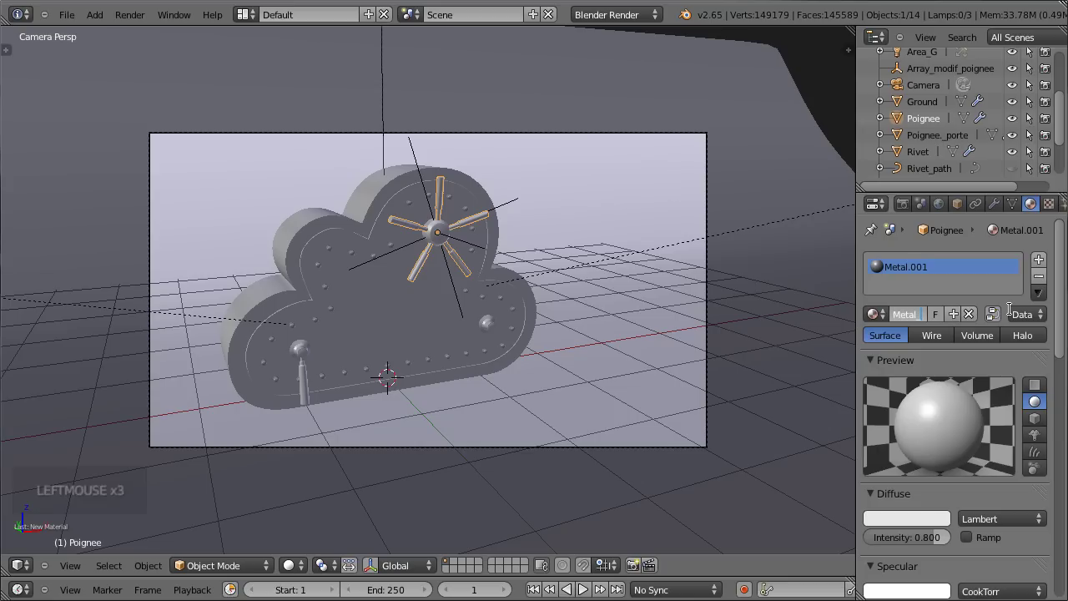
scroll(down, 3)
scroll(up, 3)
scroll(down, 3)
scroll(down, 3)
- Enable mirror reflection on Metal_gloss with reflectivity 0.188
click(886, 438)
click(880, 463)
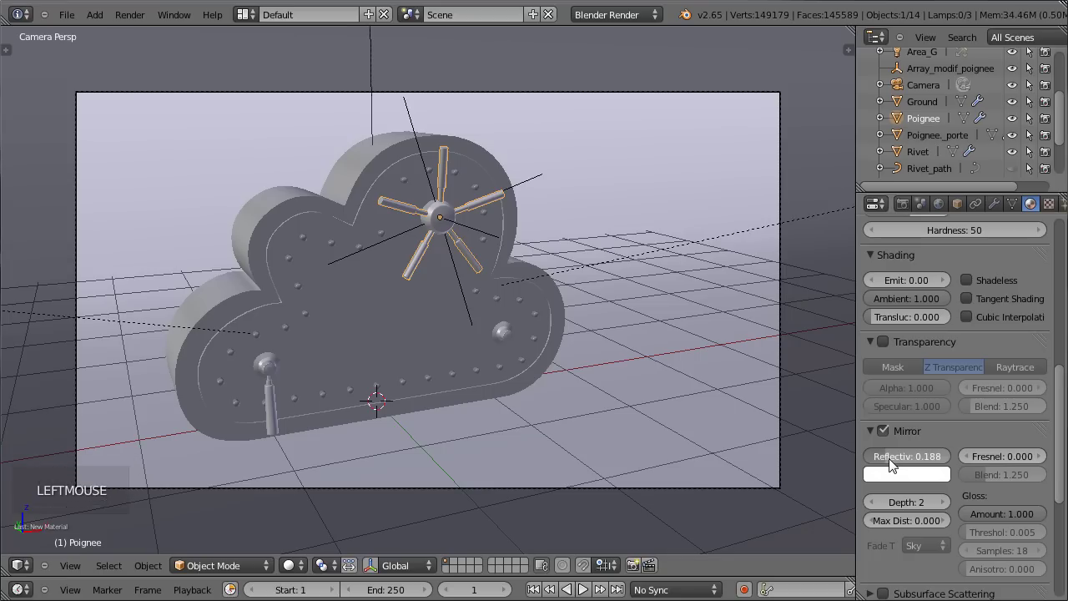
scroll(up, 3)
scroll(up, 3)
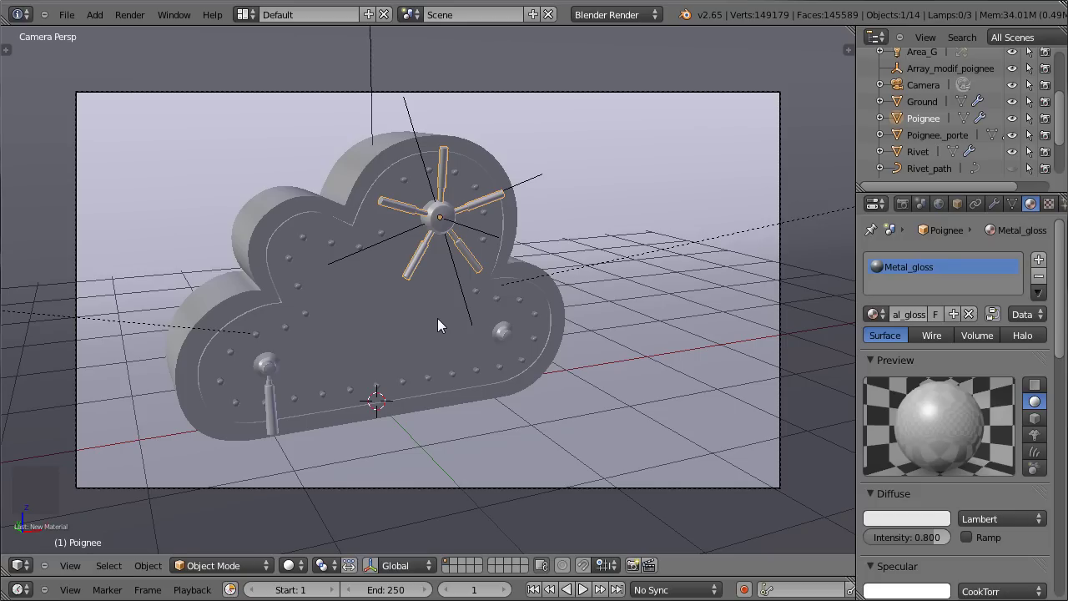
- Save the blend file and orbit to face the safe door
key(ctrl+s)
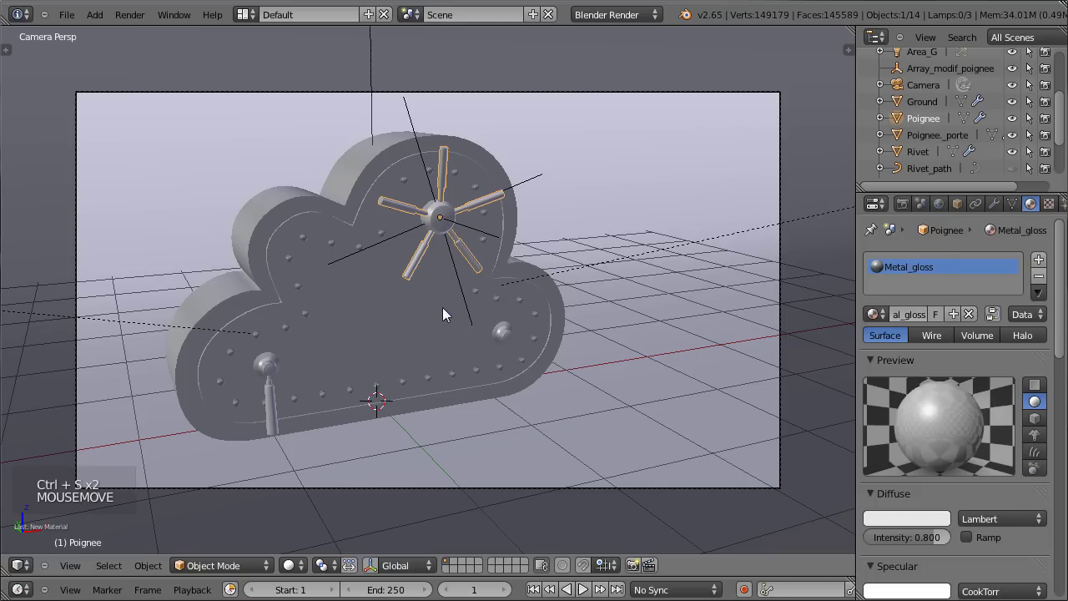
scroll(up, 3)
middle_click(409, 336)
key(ctrl+s)
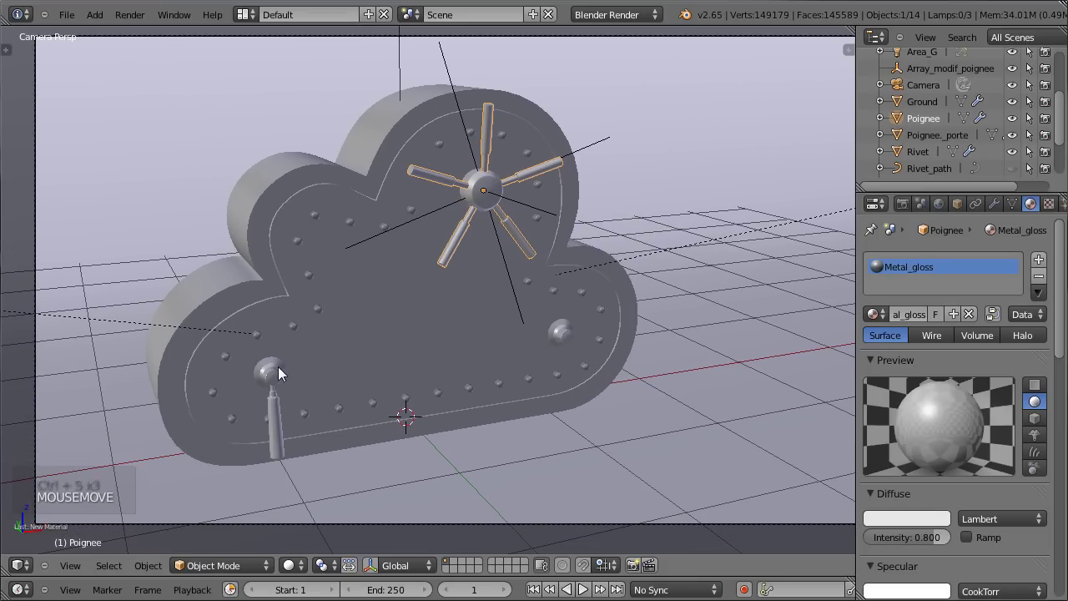
- Assign Metal_gloss to the door knob, the handle bar and the rivets, giving it four users
right_click(283, 373)
click(889, 315)
right_click(701, 350)
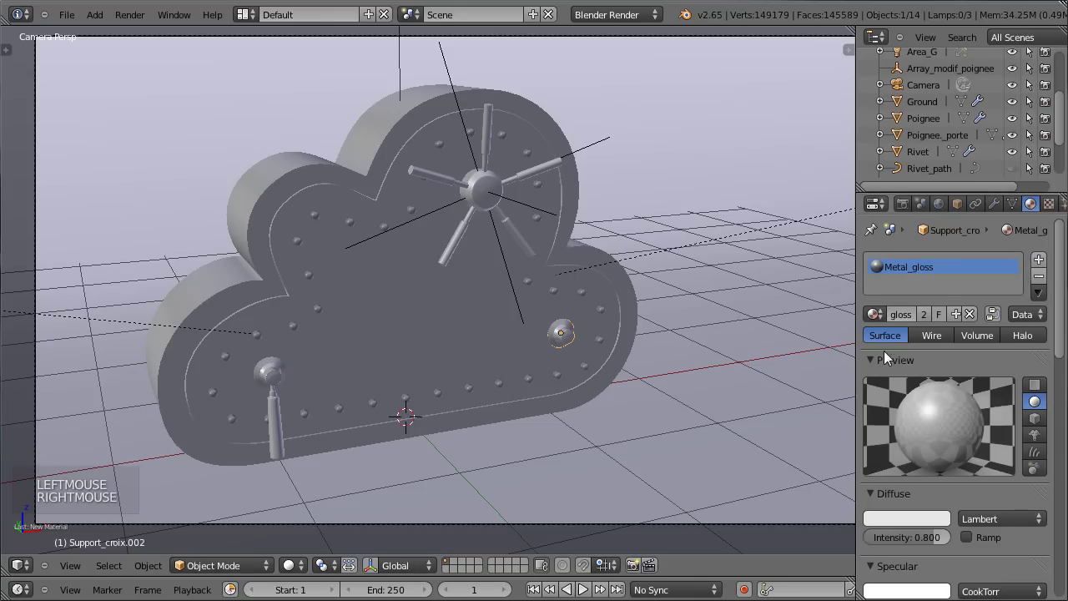
click(885, 312)
right_click(280, 427)
click(892, 315)
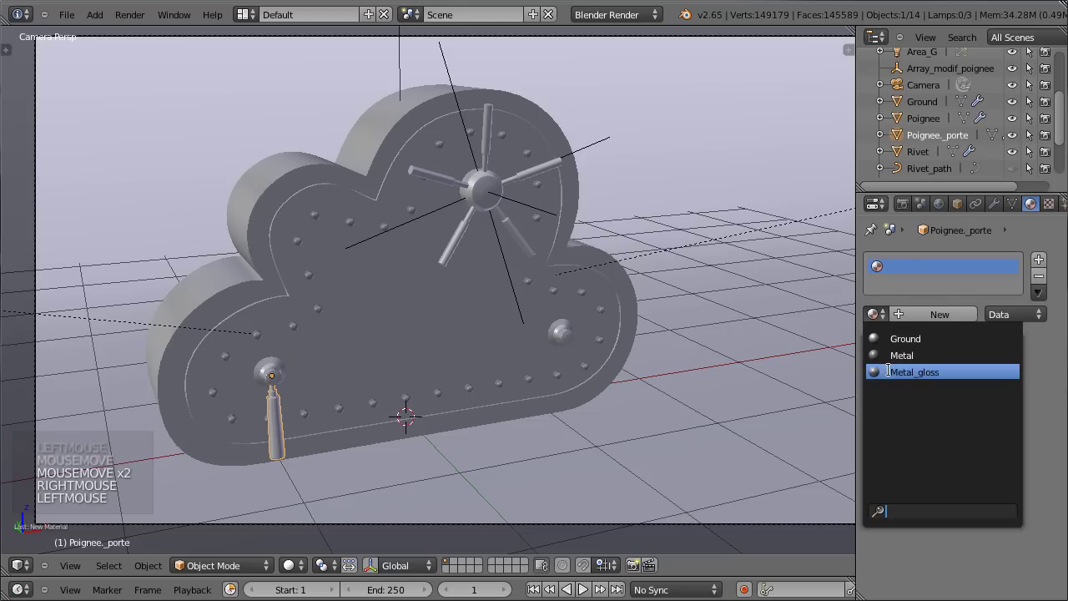
right_click(375, 407)
click(885, 315)
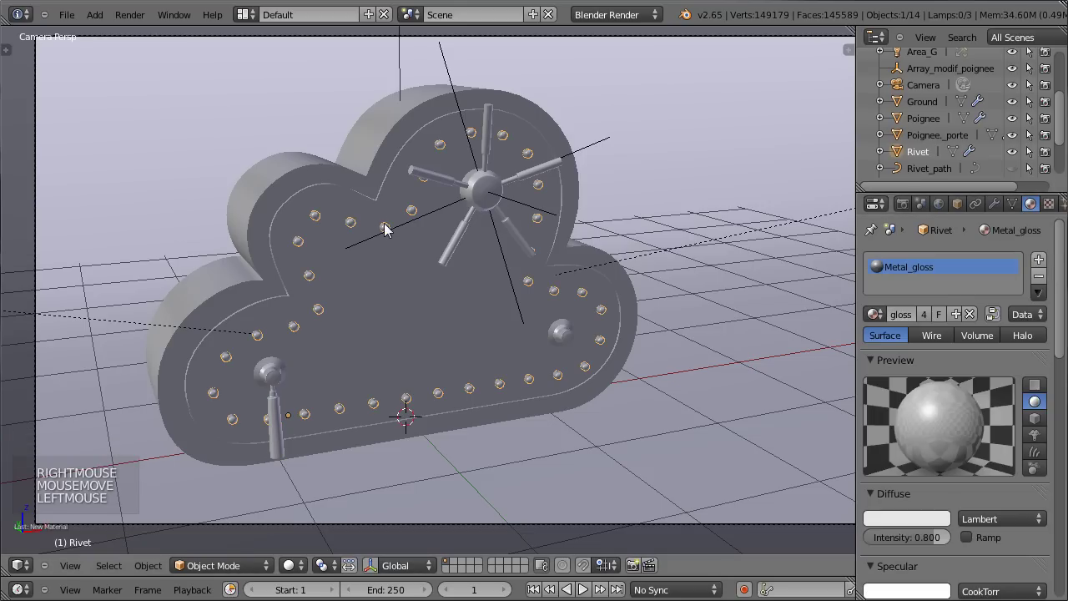
key(ctrl+s)
- Move and rotate the camera so the cloud safe sits well framed in the shot, then save
scroll(down, 3)
right_click(489, 169)
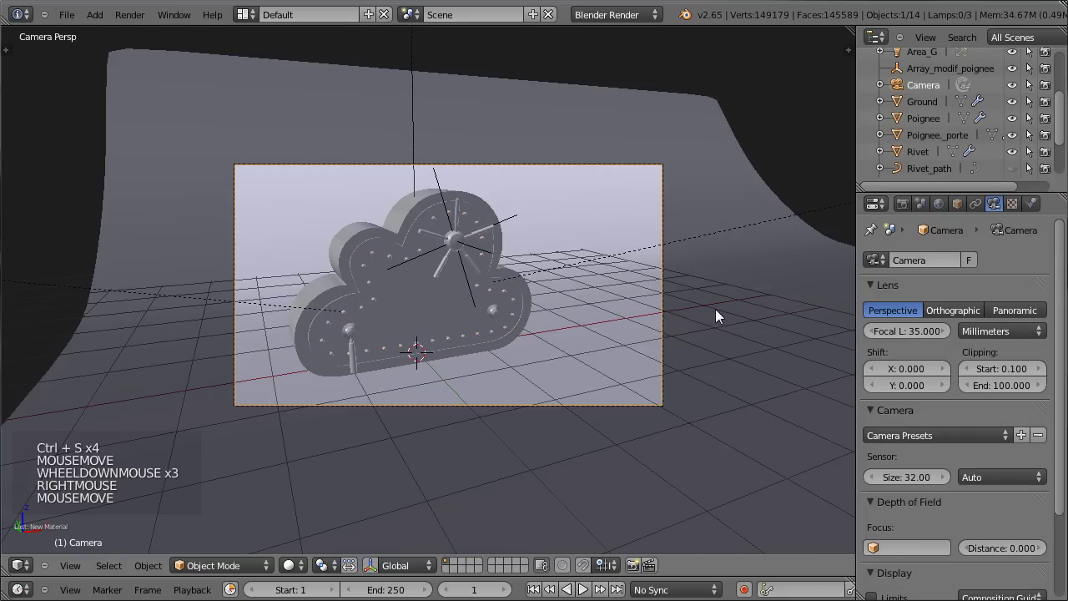
key(r)
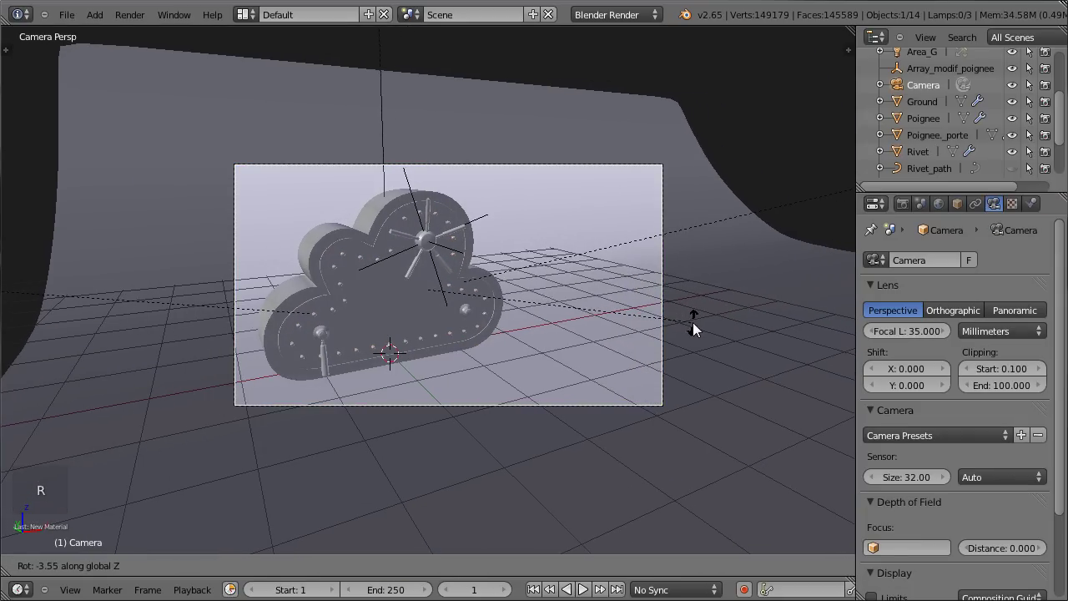
click(701, 324)
key(g)
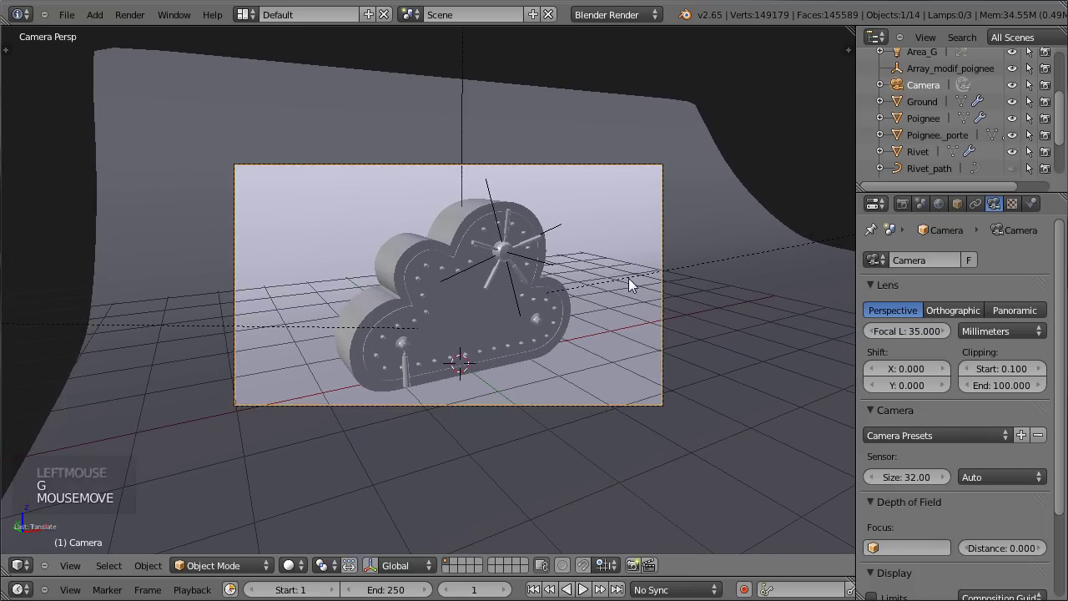
key(r)
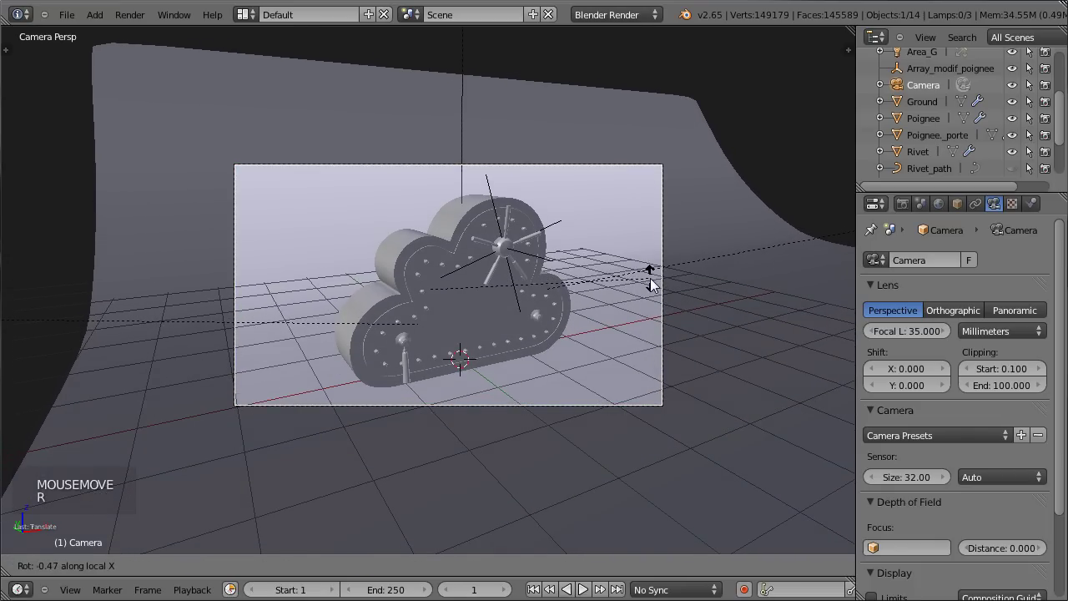
key(g)
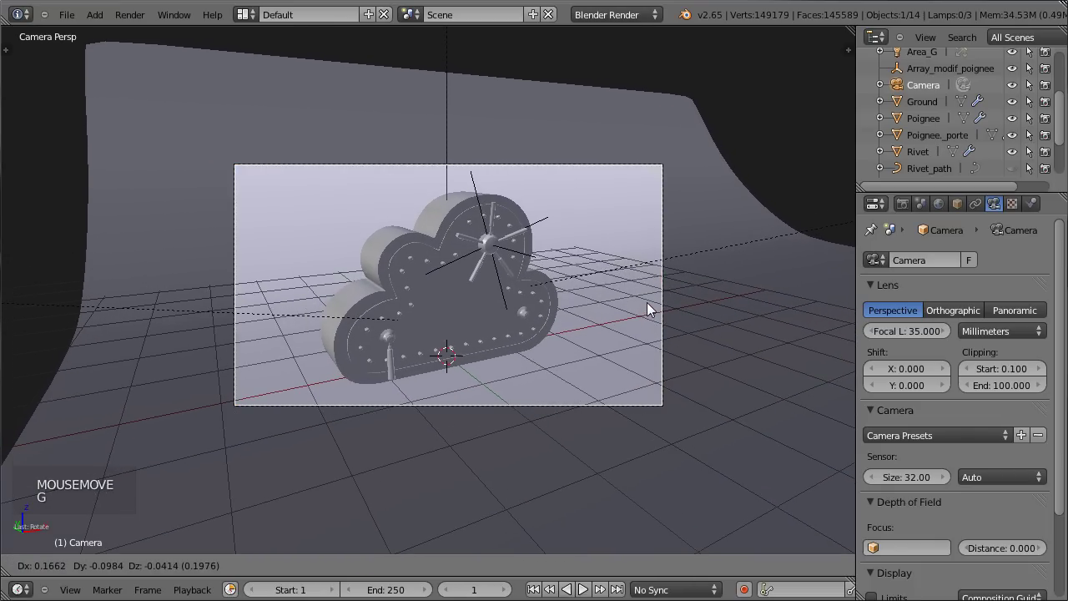
key(ctrl+s)
scroll(up, 3)
key(ctrl+s)
- Enable world Ambient Occlusion with a factor of 0.50 and save
click(945, 210)
scroll(down, 3)
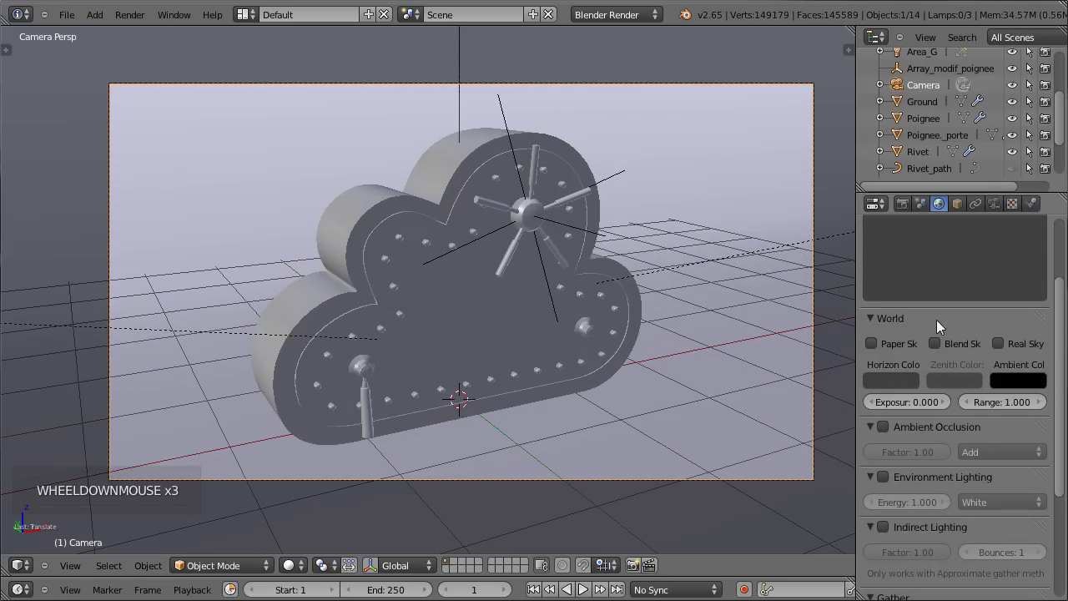
scroll(down, 3)
scroll(up, 3)
scroll(down, 3)
scroll(down, 3)
scroll(down, 3)
scroll(up, 3)
click(886, 431)
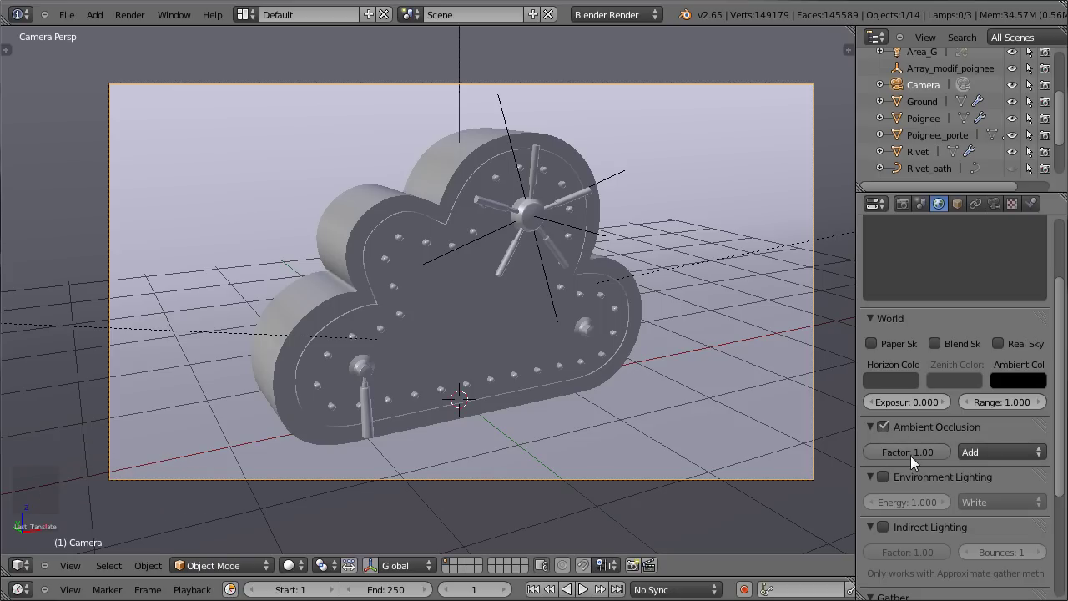
click(922, 460)
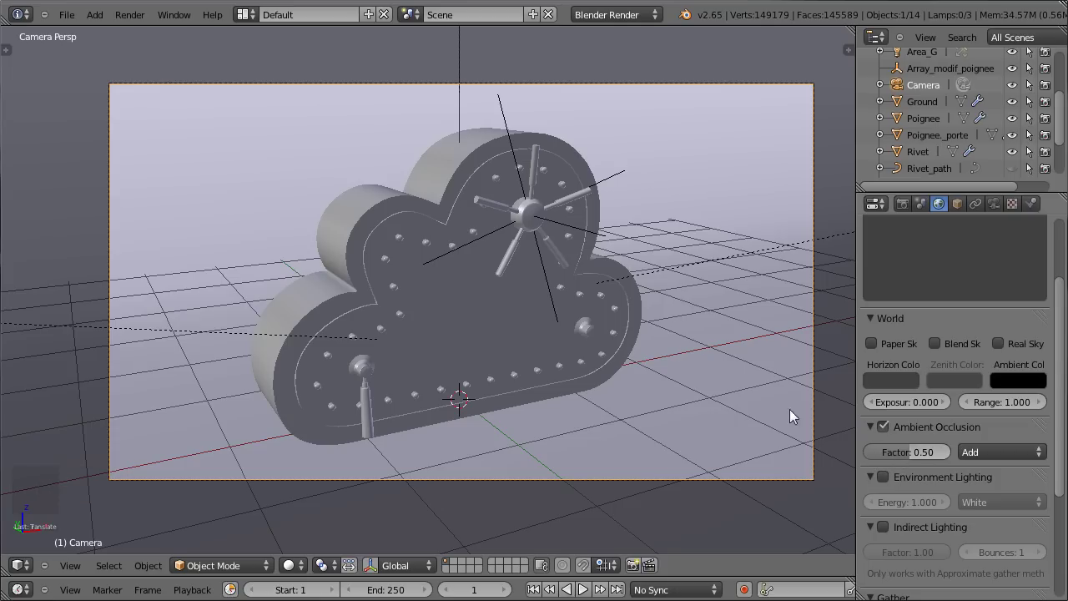
key(ctrl+s)
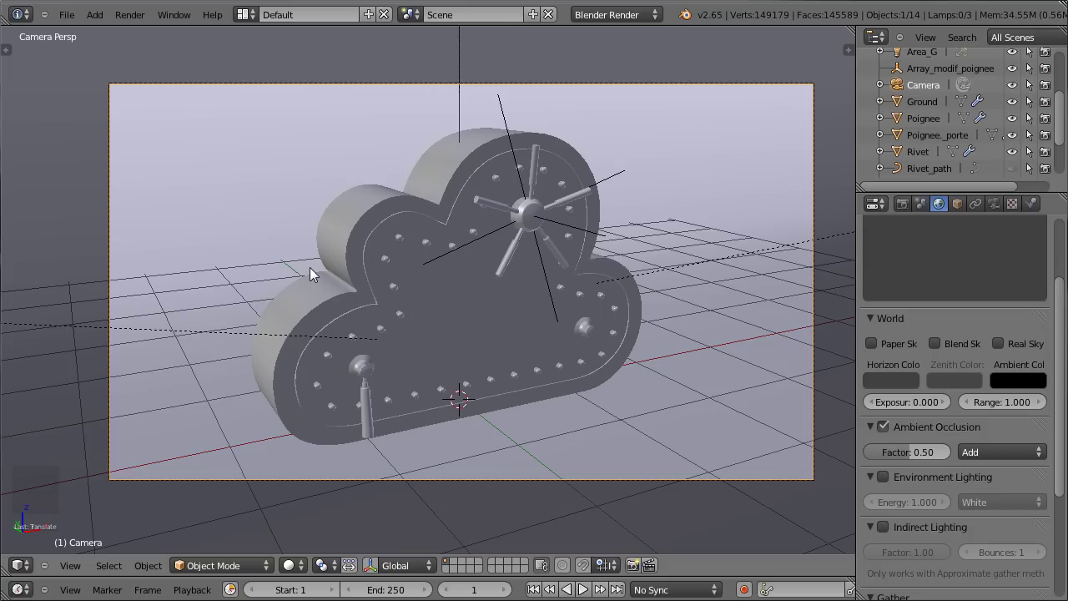
- Select one of the area lamps in the viewport
scroll(down, 3)
scroll(down, 3)
right_click(631, 263)
right_click(447, 215)
right_click(331, 313)
right_click(701, 248)
scroll(up, 3)
- In the Area_D lamp settings, raise the ray shadow samples to 5
key(ctrl+s)
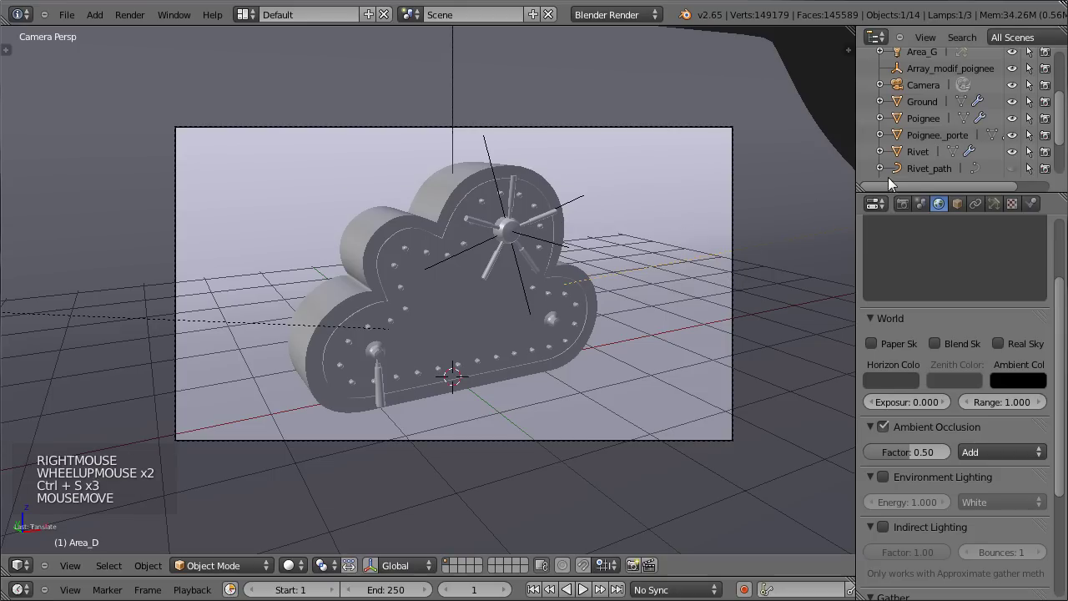
scroll(down, 3)
click(1002, 208)
scroll(down, 3)
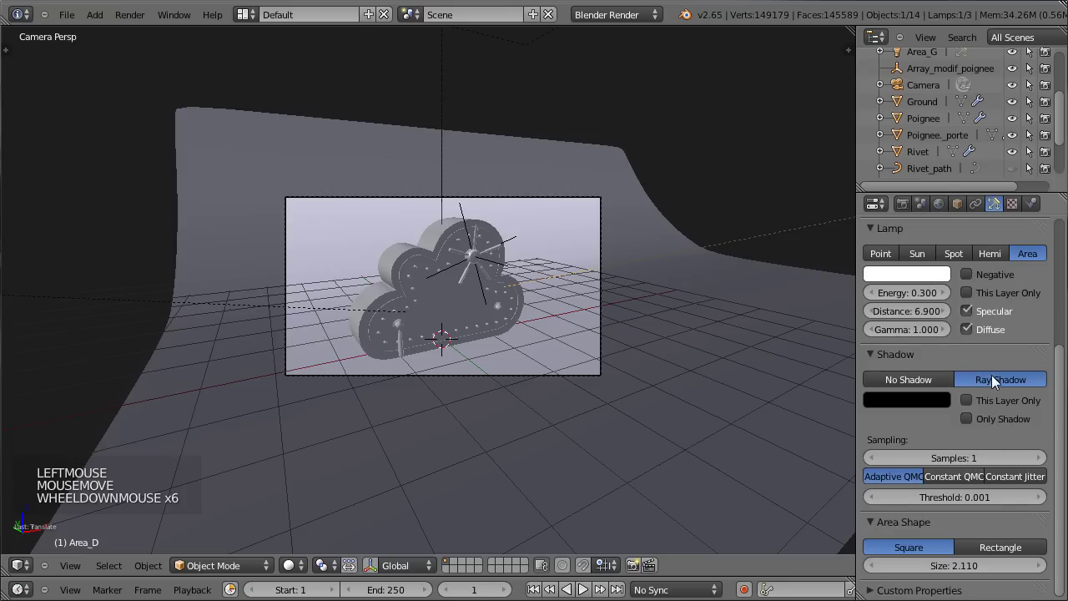
scroll(up, 3)
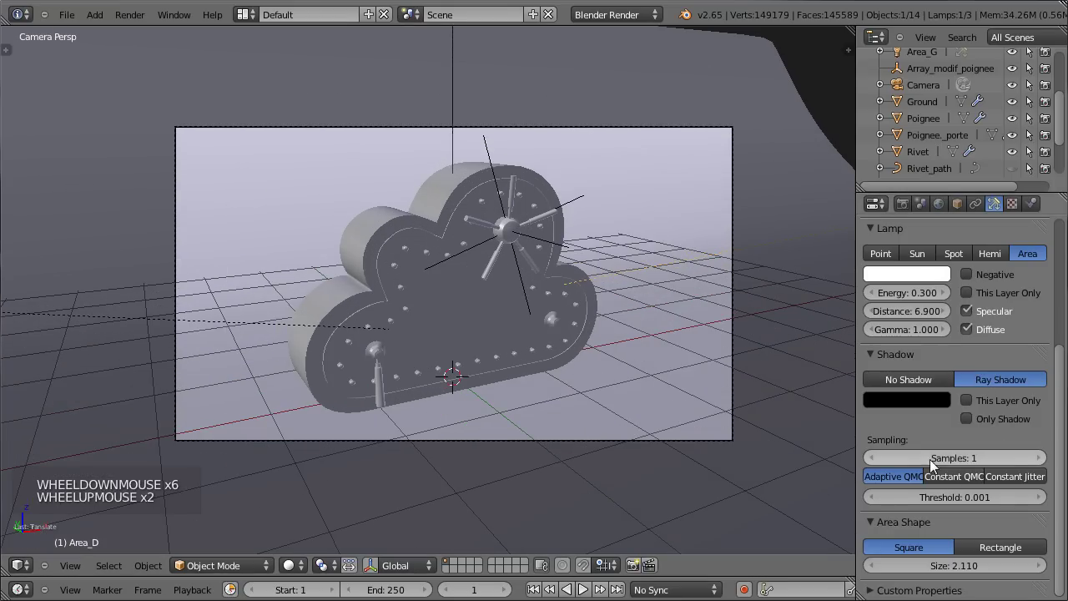
click(1043, 458)
click(1043, 458)
double_click(1043, 459)
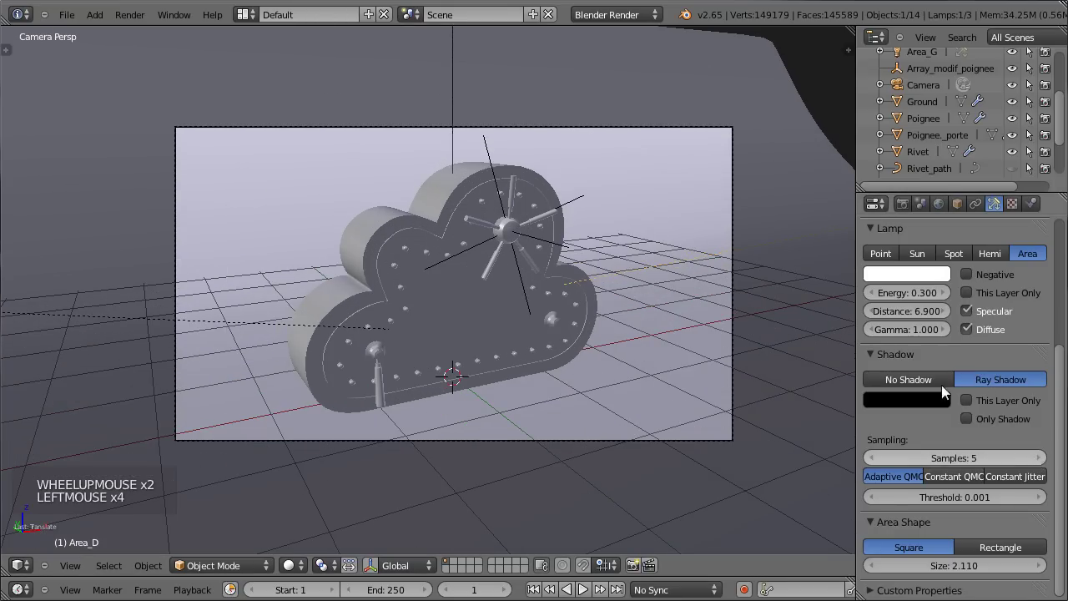
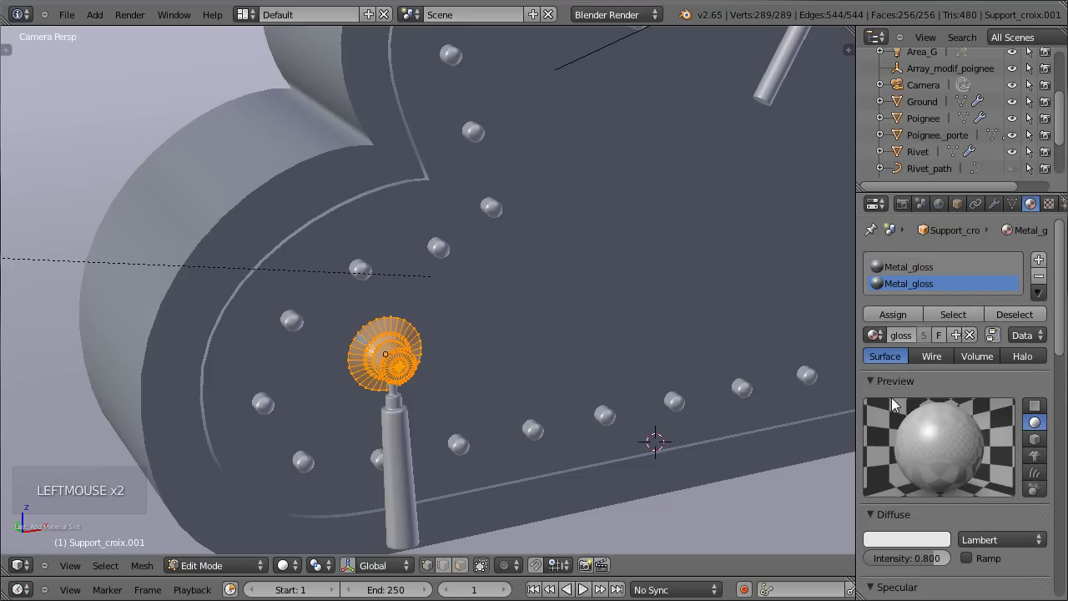
- Leave Edit Mode and make the support's second slot a single-user copy, Metal_gloss.001
key(Tab)
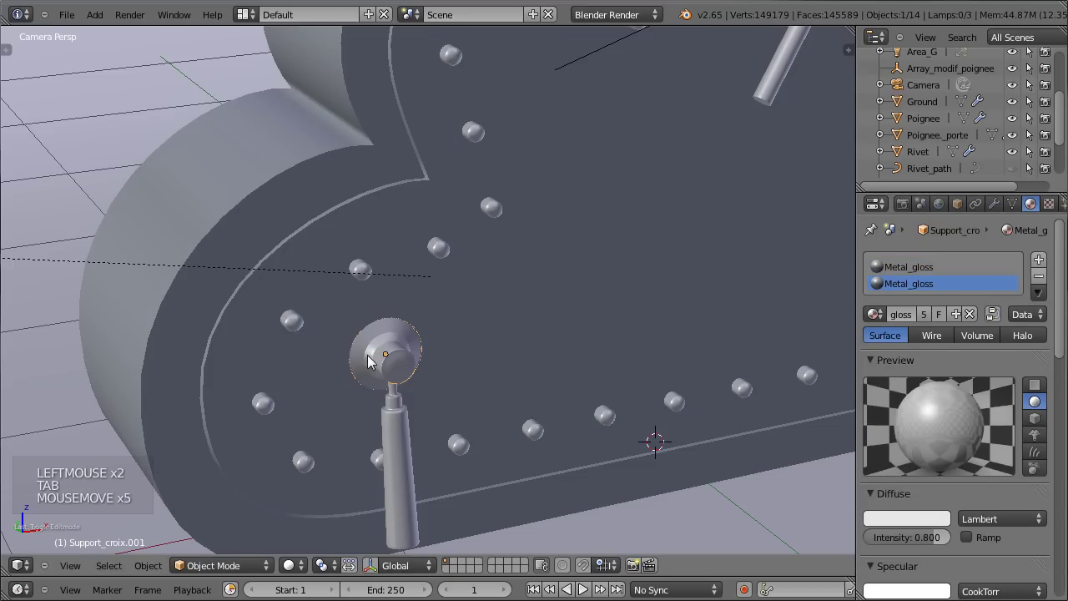
click(928, 317)
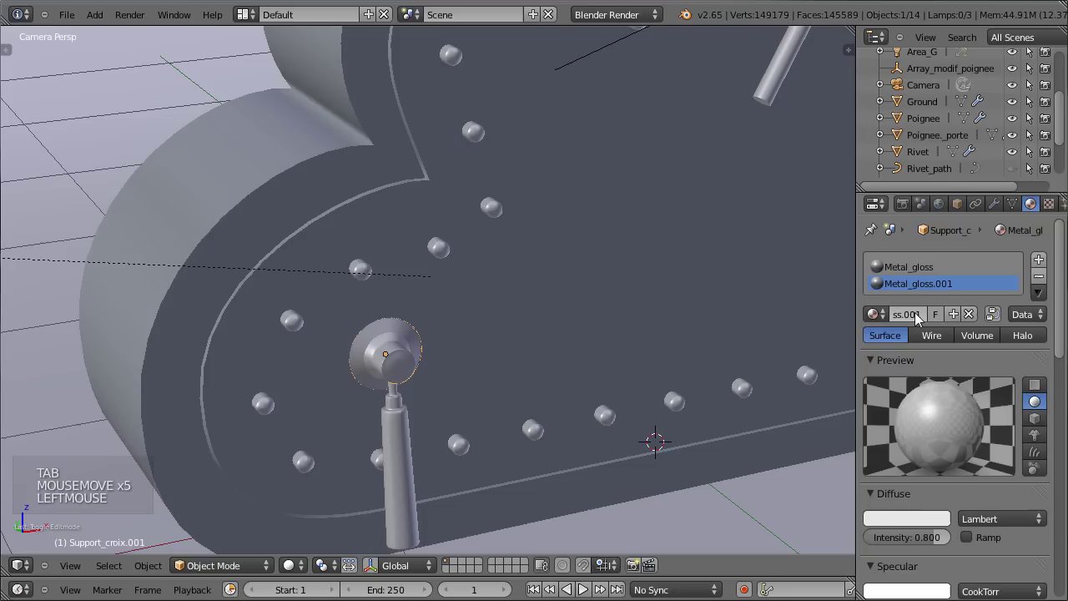
click(917, 318)
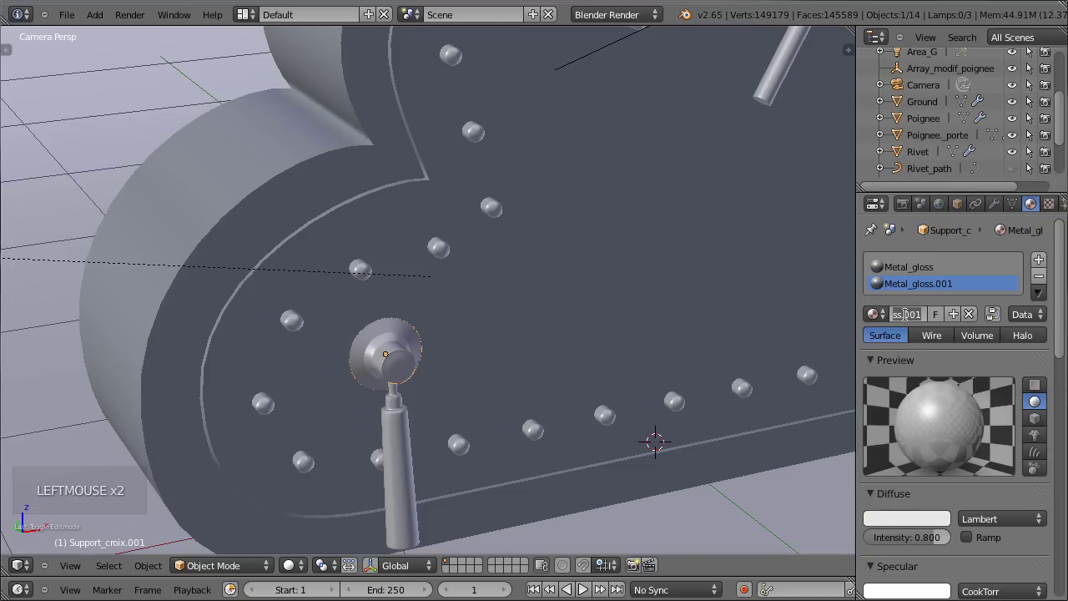